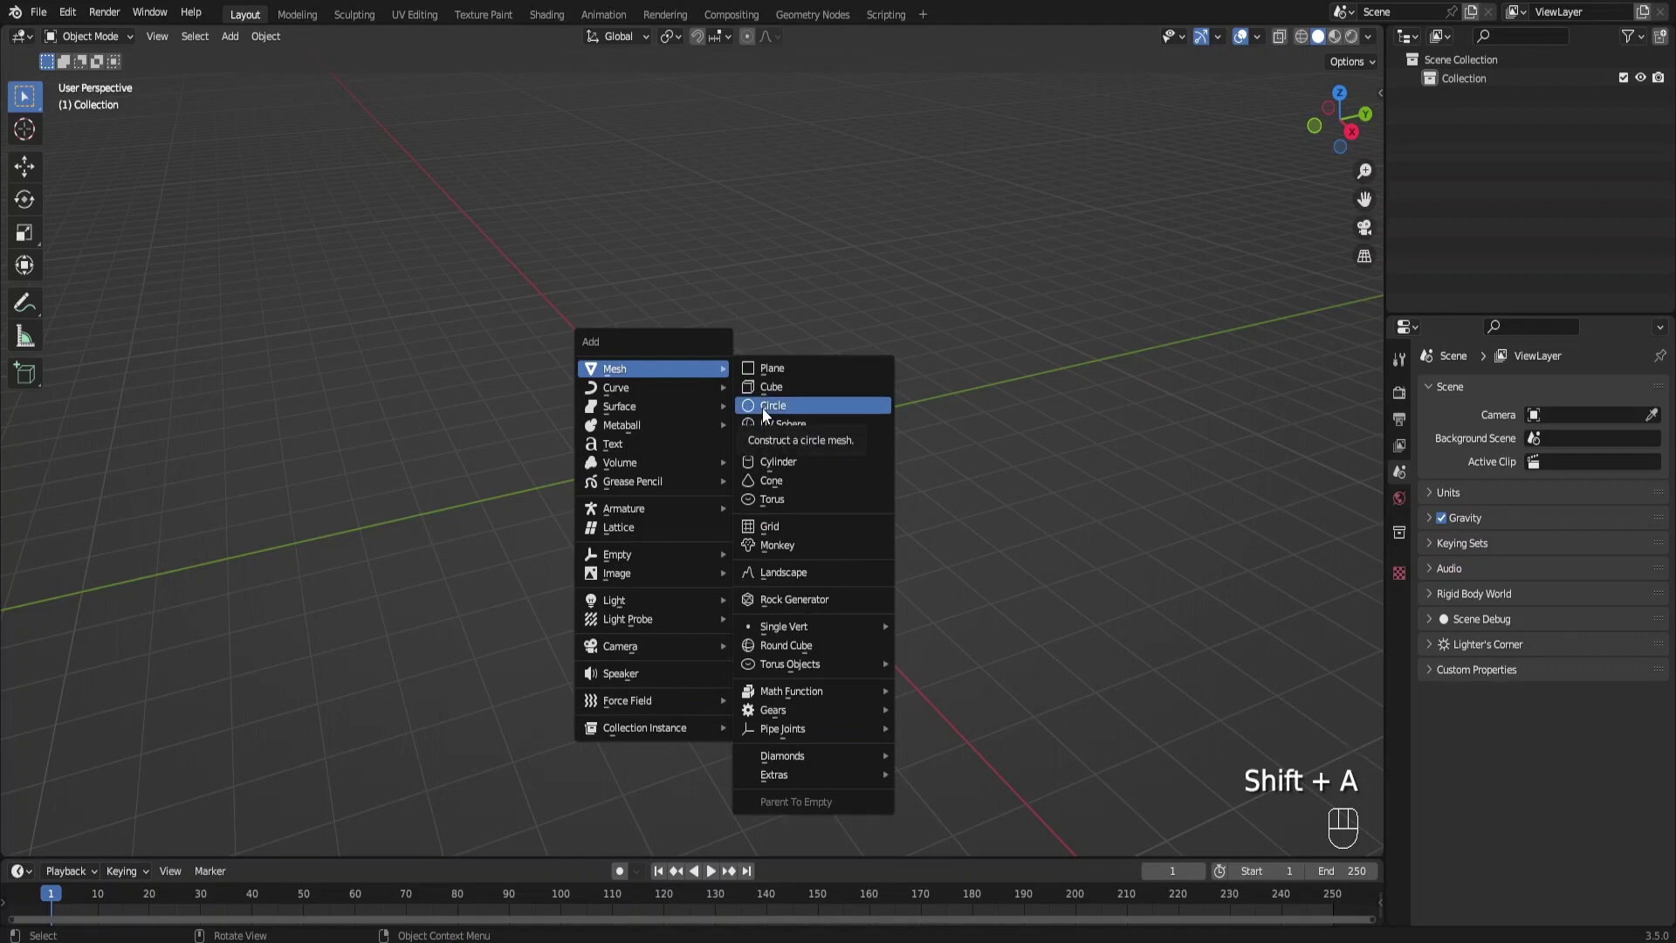
# Scale the circle, extrude it up into a cylinder and bevel its bottom edge loop into a rounded base
pyautogui.press('s')
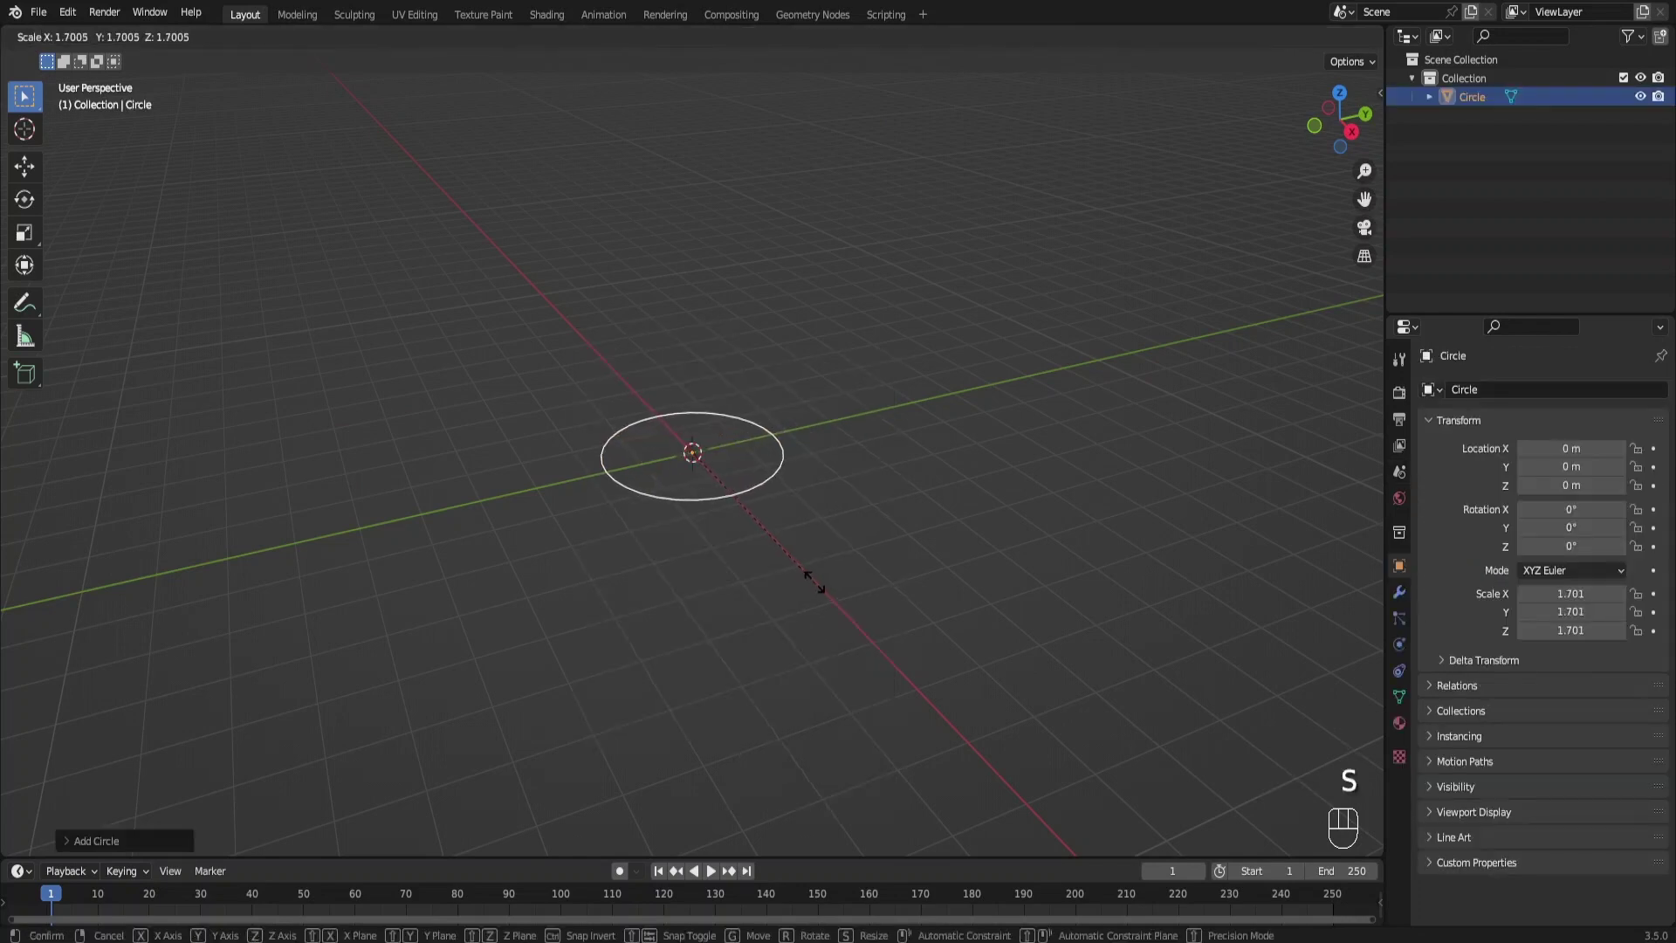
pyautogui.press('Tab')
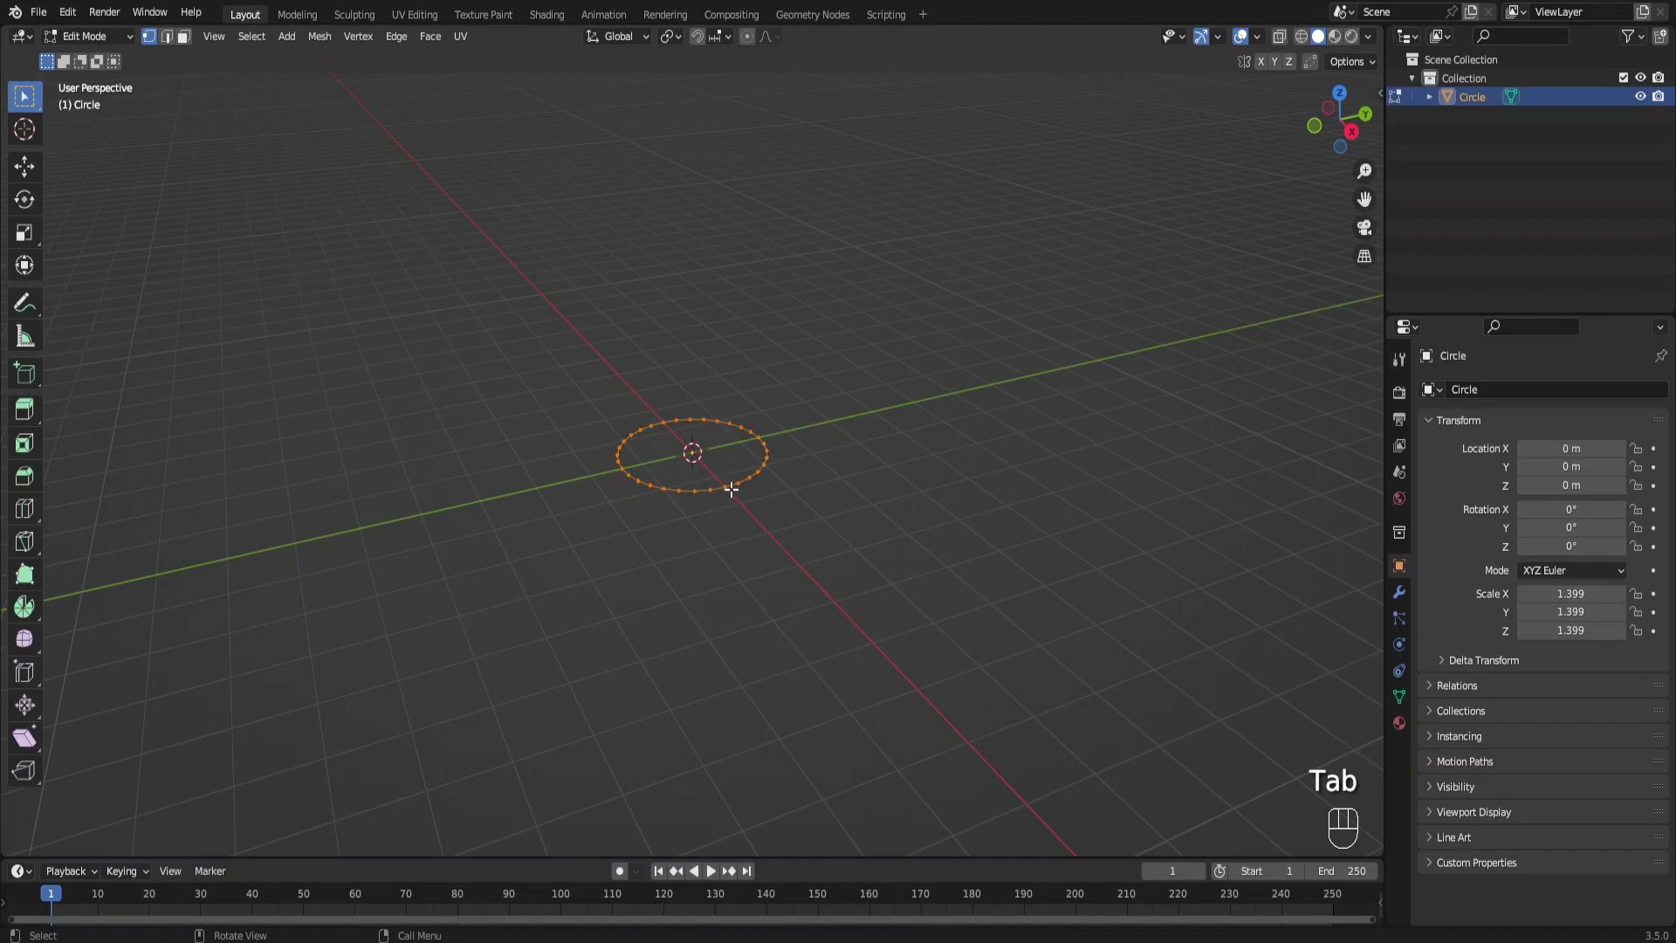
pyautogui.press('f')
pyautogui.press('e')
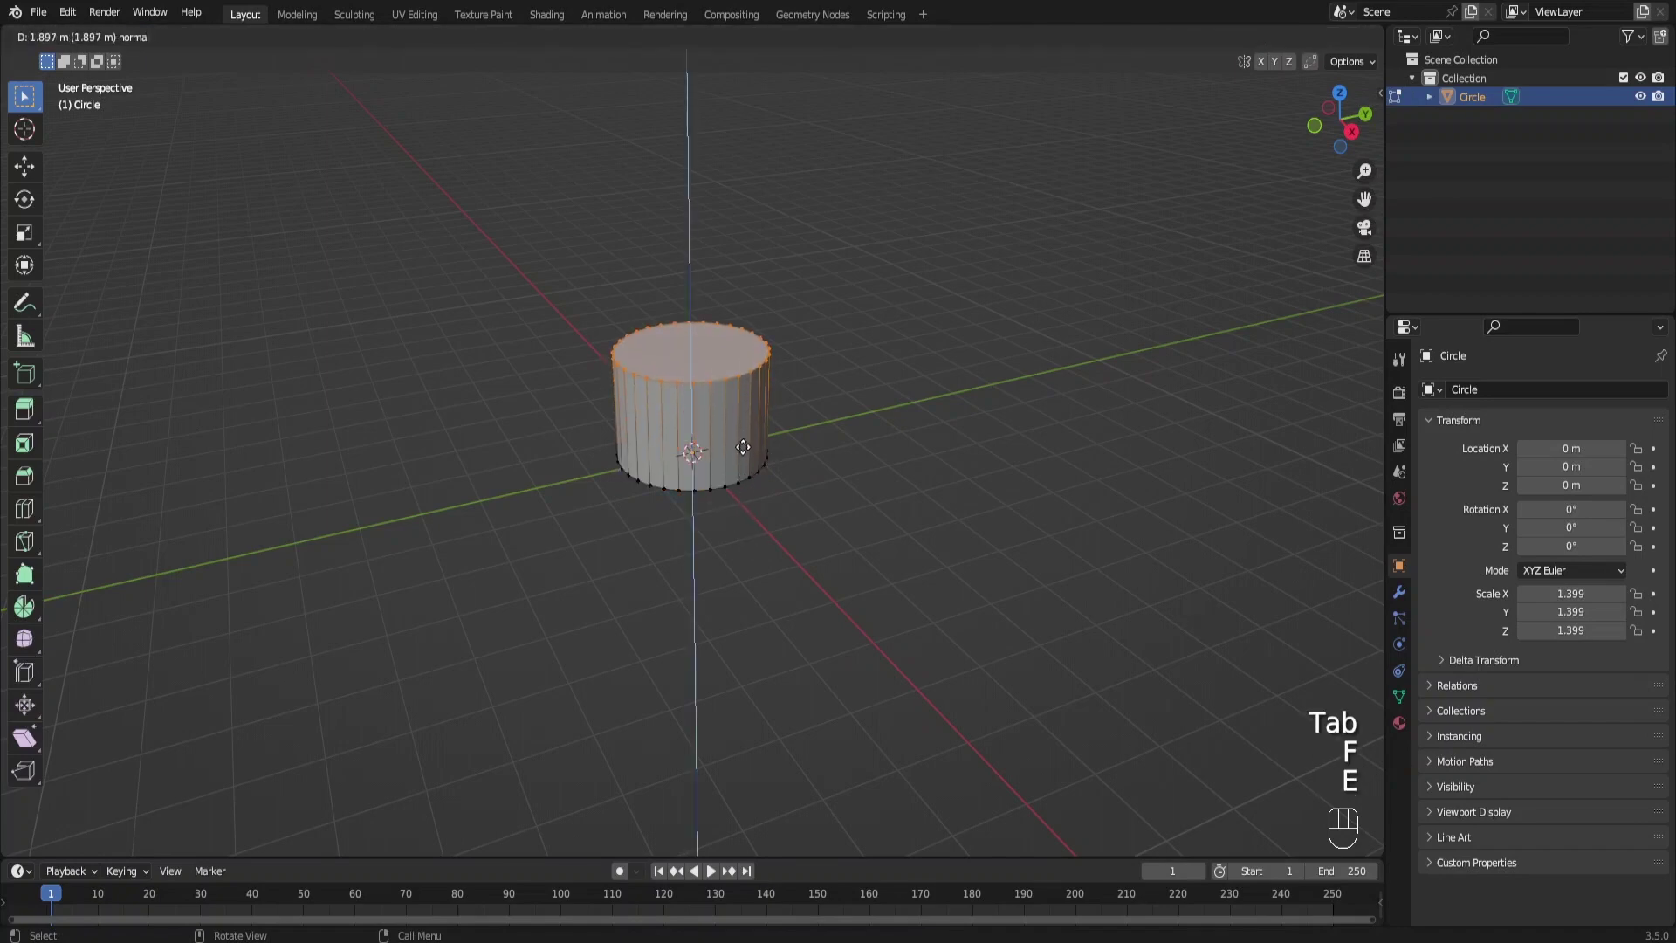
pyautogui.moveTo(745, 475); pyautogui.dragTo(836, 503)
pyautogui.click(816, 606)
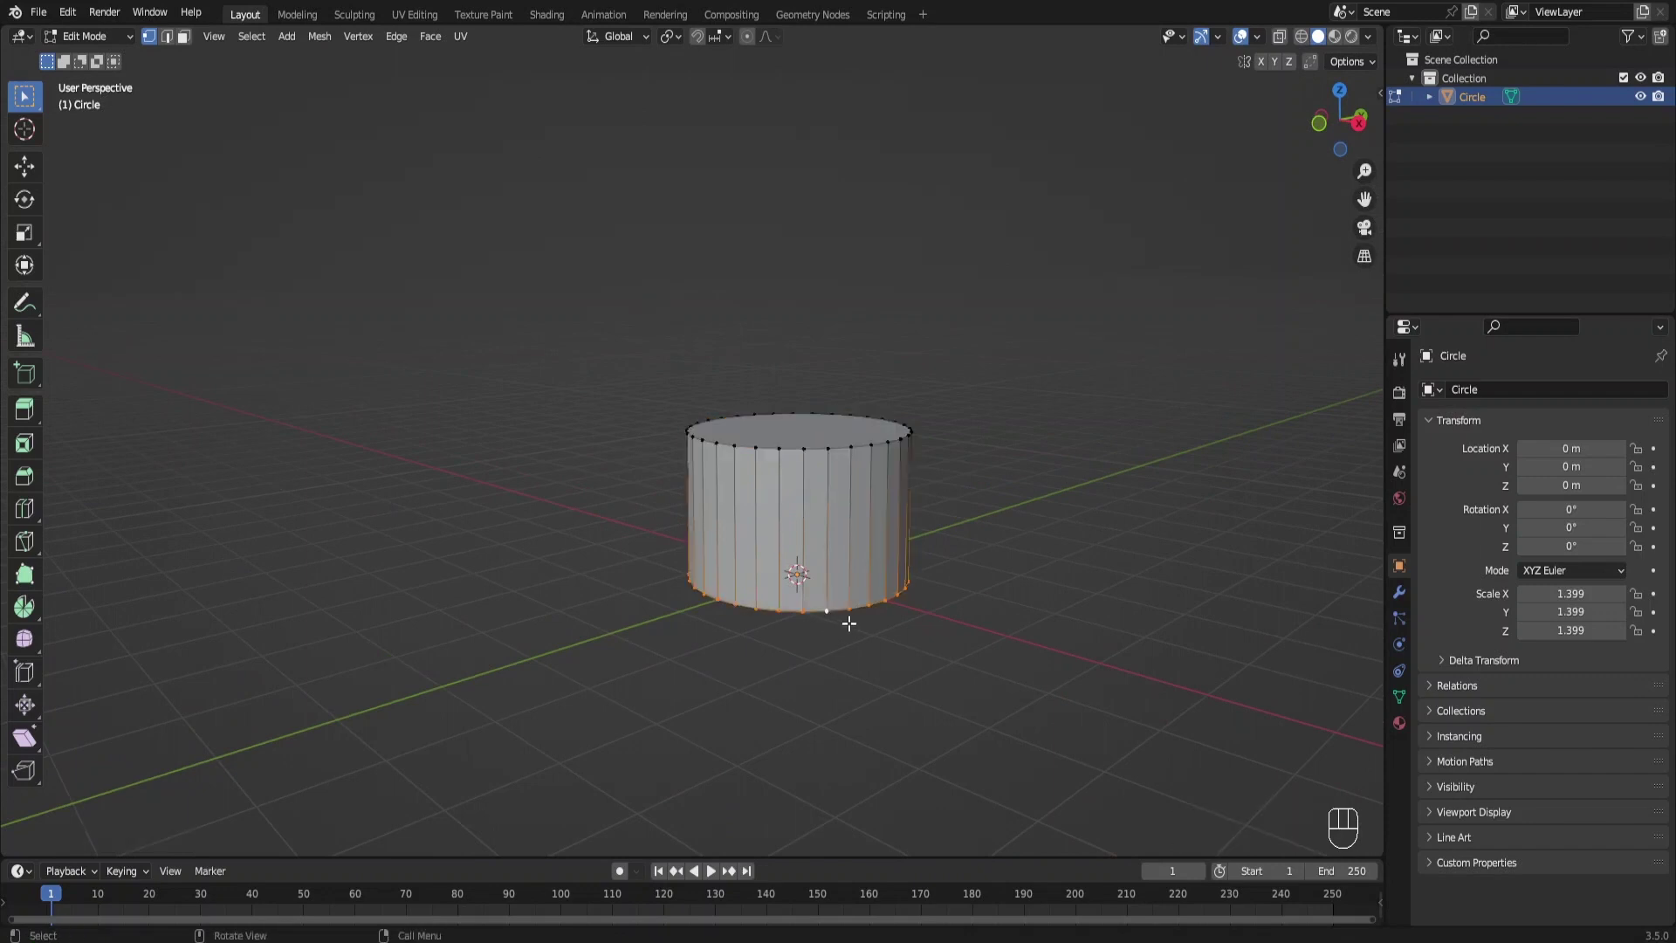
pyautogui.press('ctrl+b')
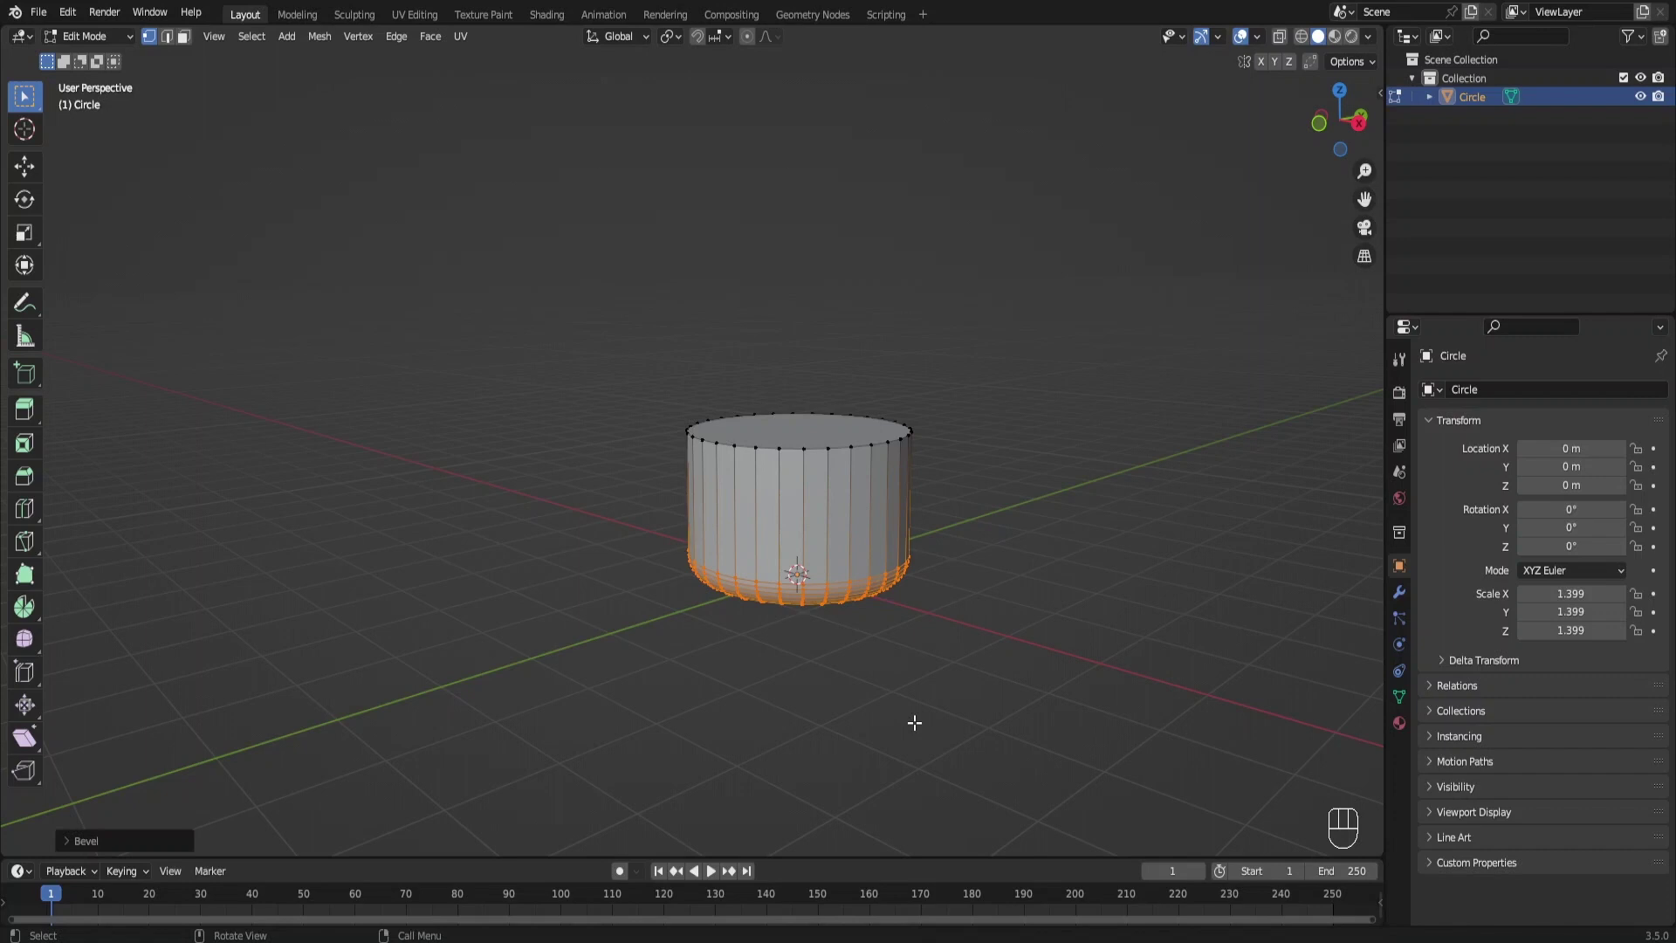
pyautogui.press('Tab')
pyautogui.press('s')
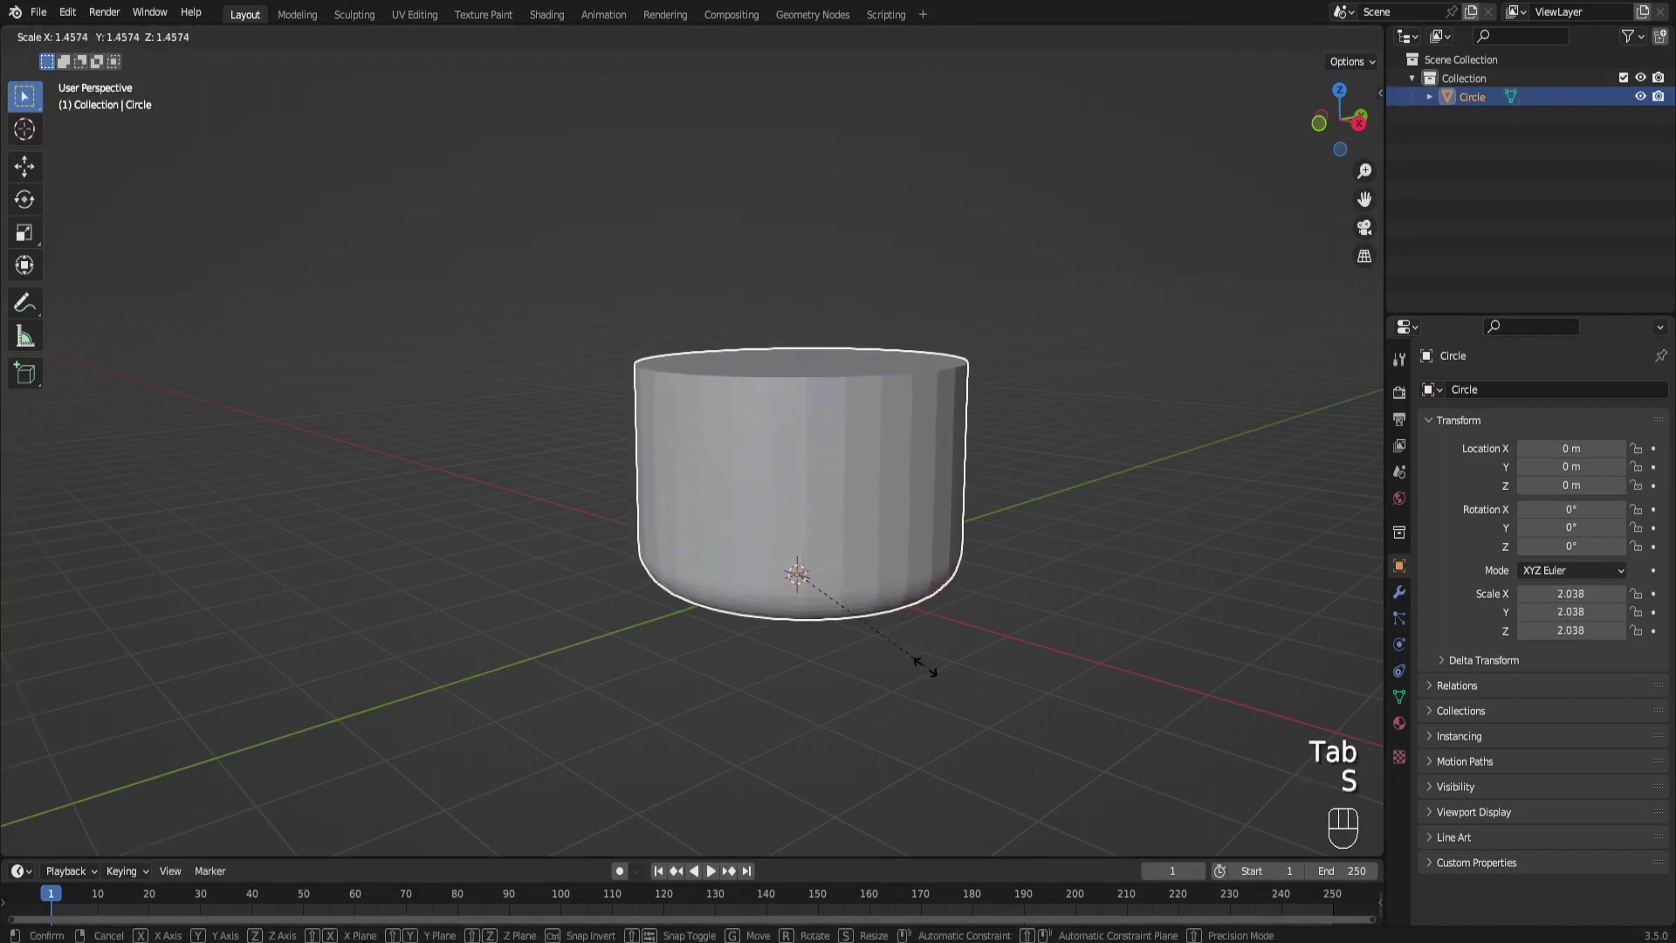
# Inset the top face into a rim, sink it to hollow the pot, and shade the pot smooth
pyautogui.press('Tab')
pyautogui.click(770, 368)
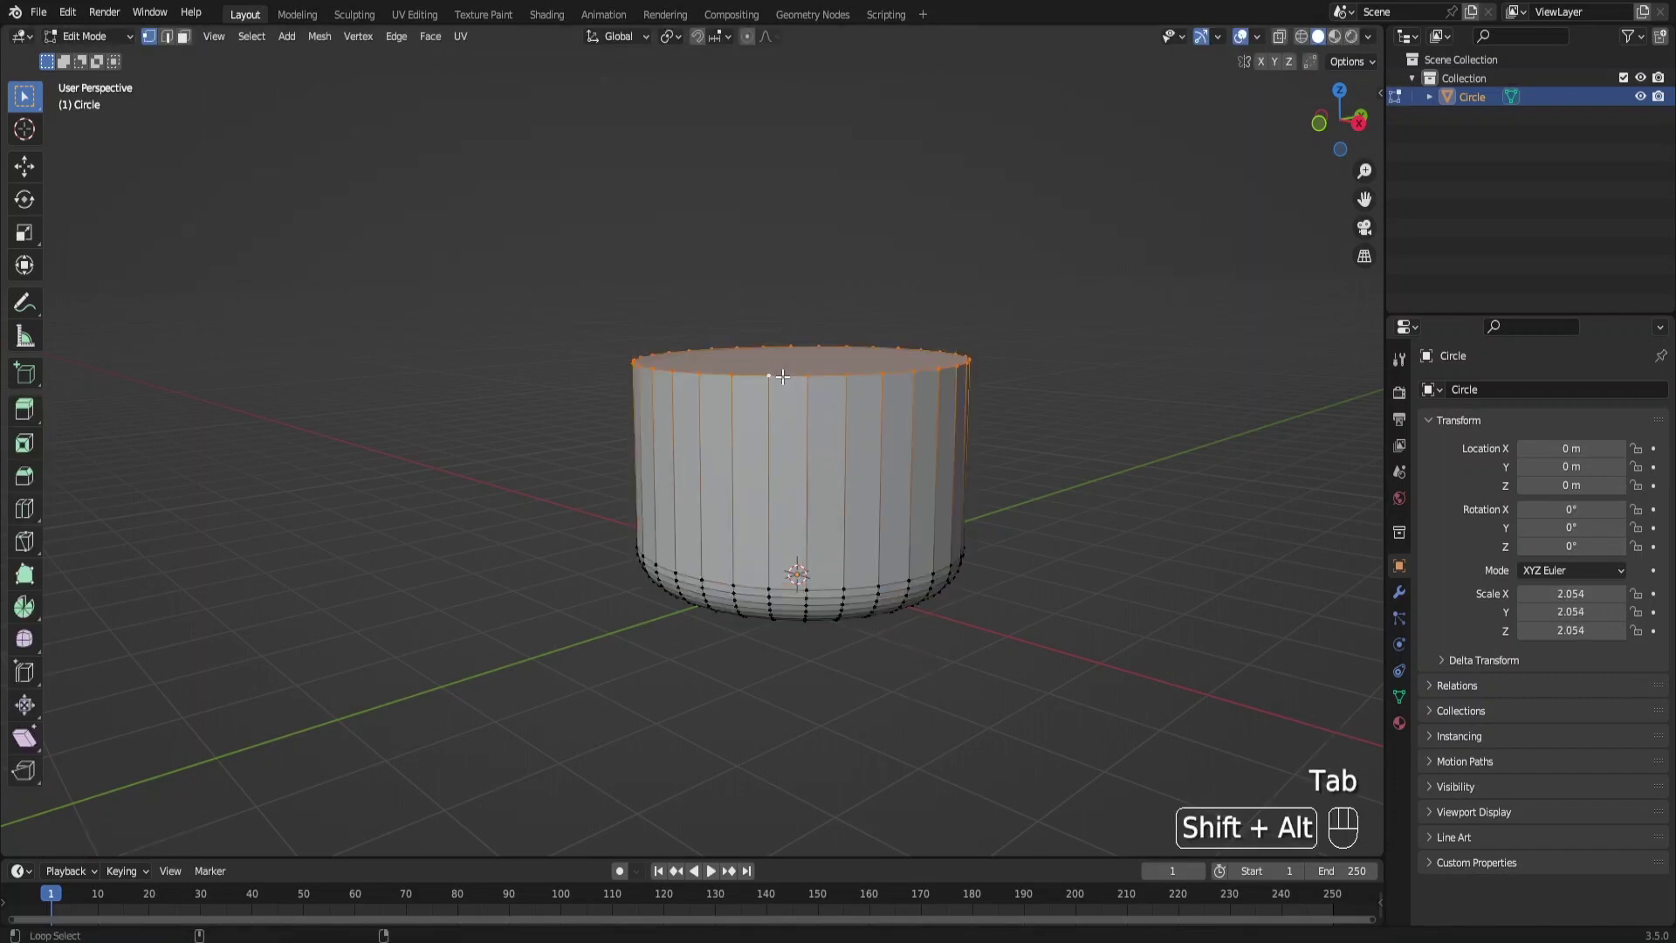
pyautogui.press('g')
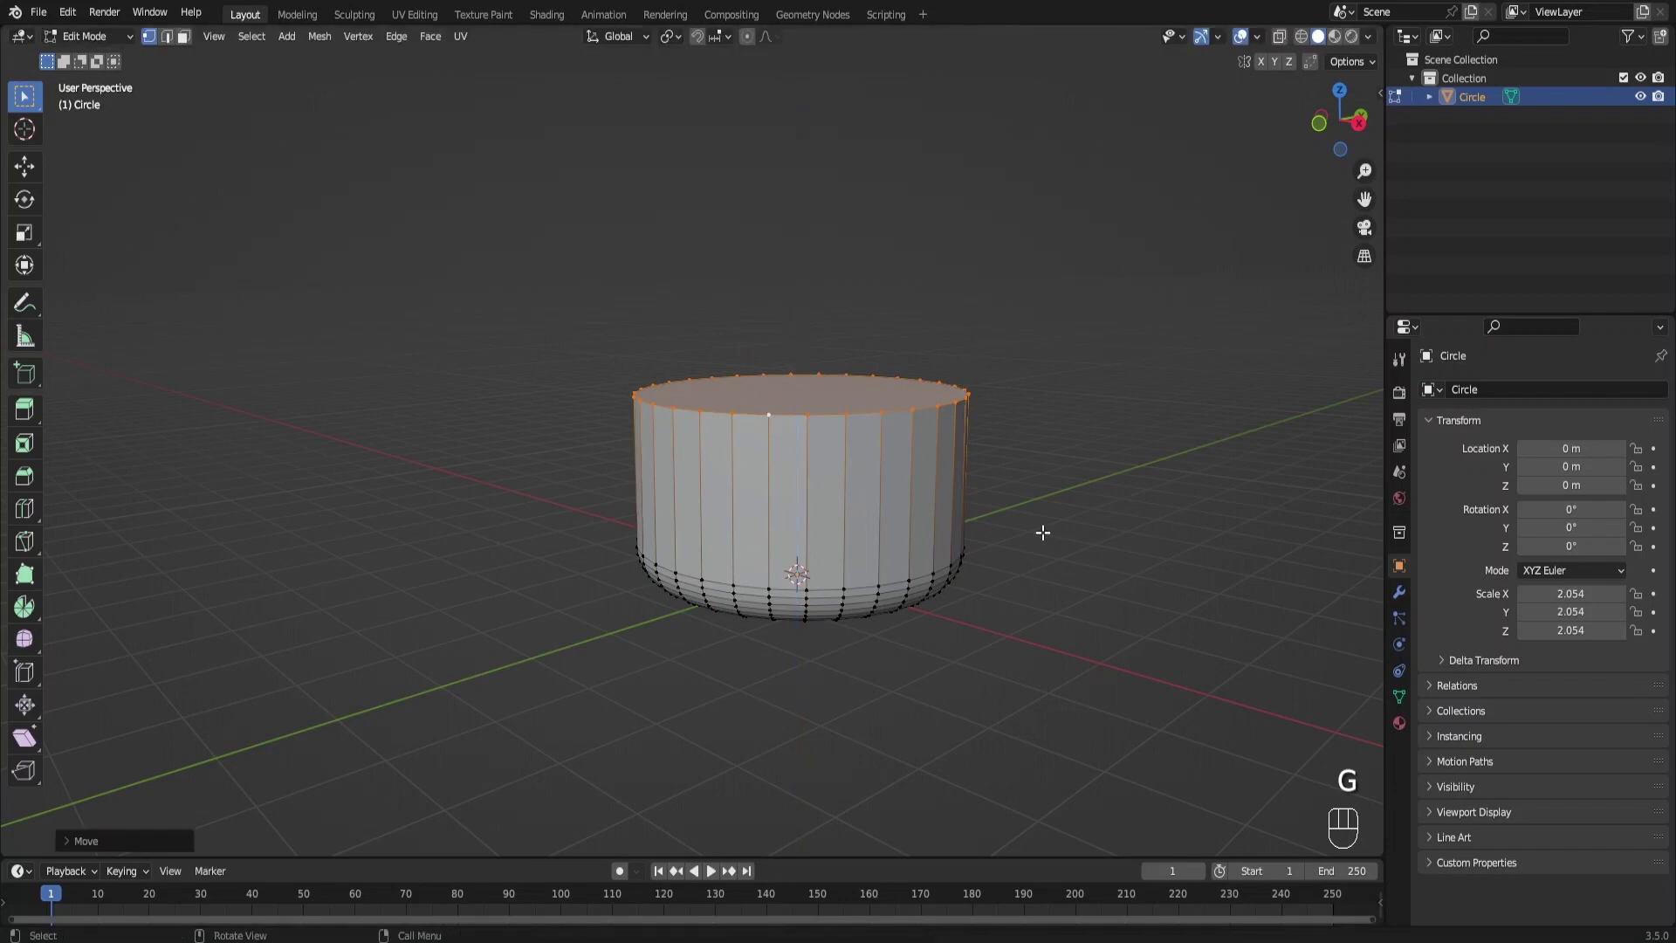
pyautogui.middleClick(1042, 539)
pyautogui.press('i')
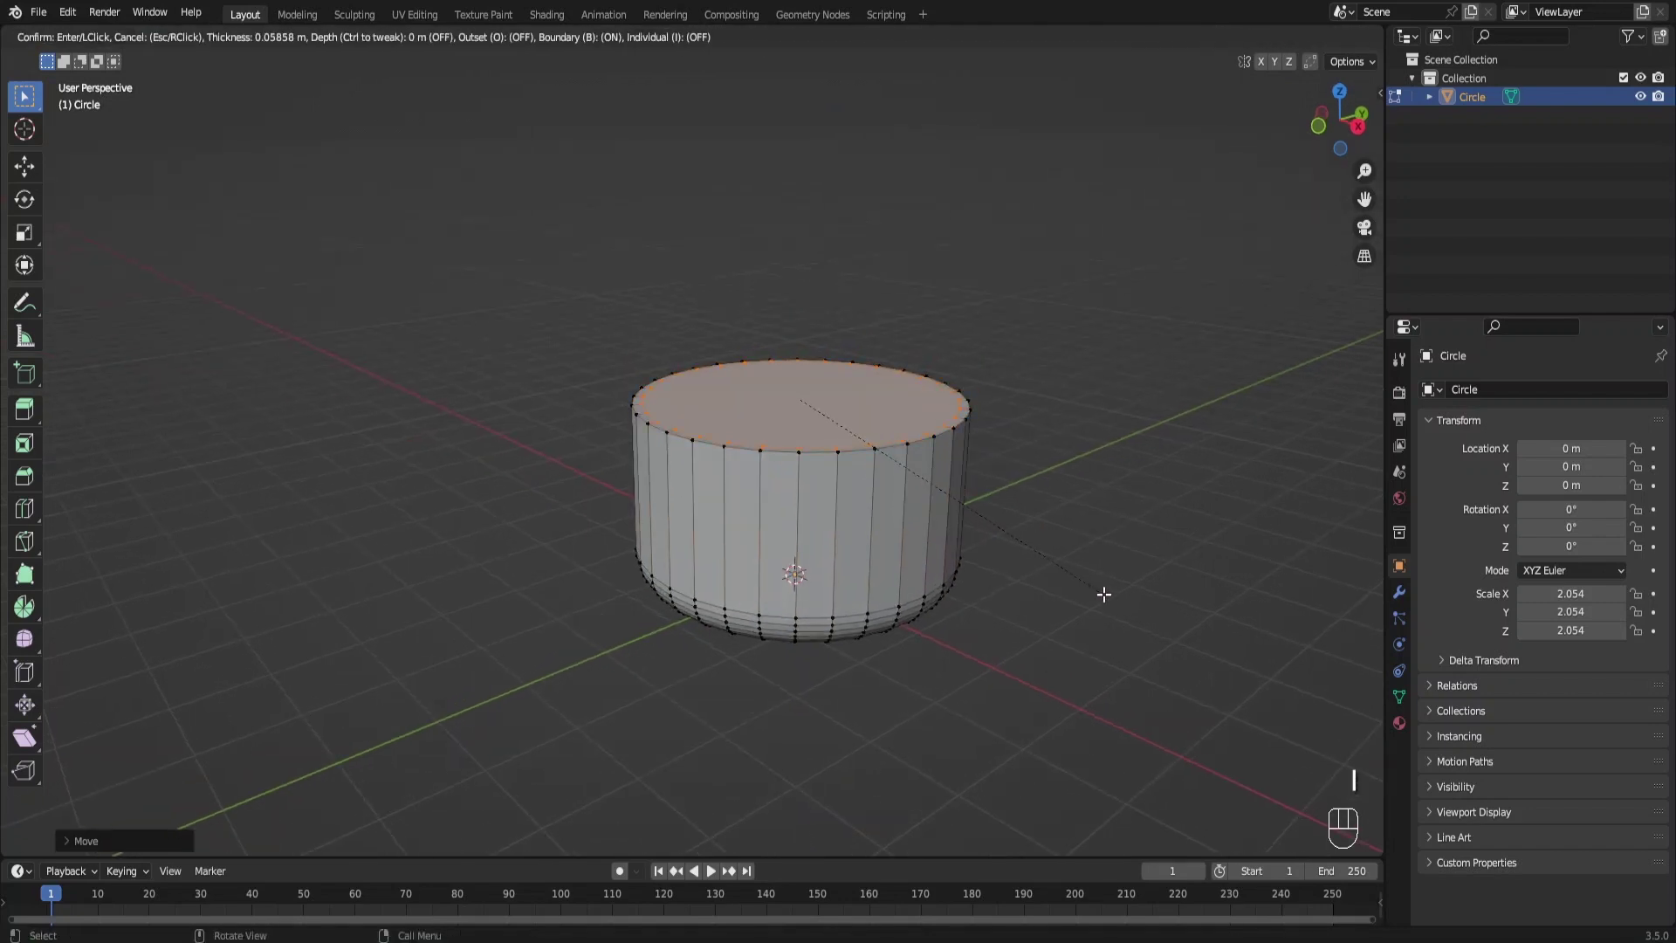
pyautogui.press('e')
pyautogui.press('Tab')
pyautogui.rightClick(774, 394)
pyautogui.click(1404, 594)
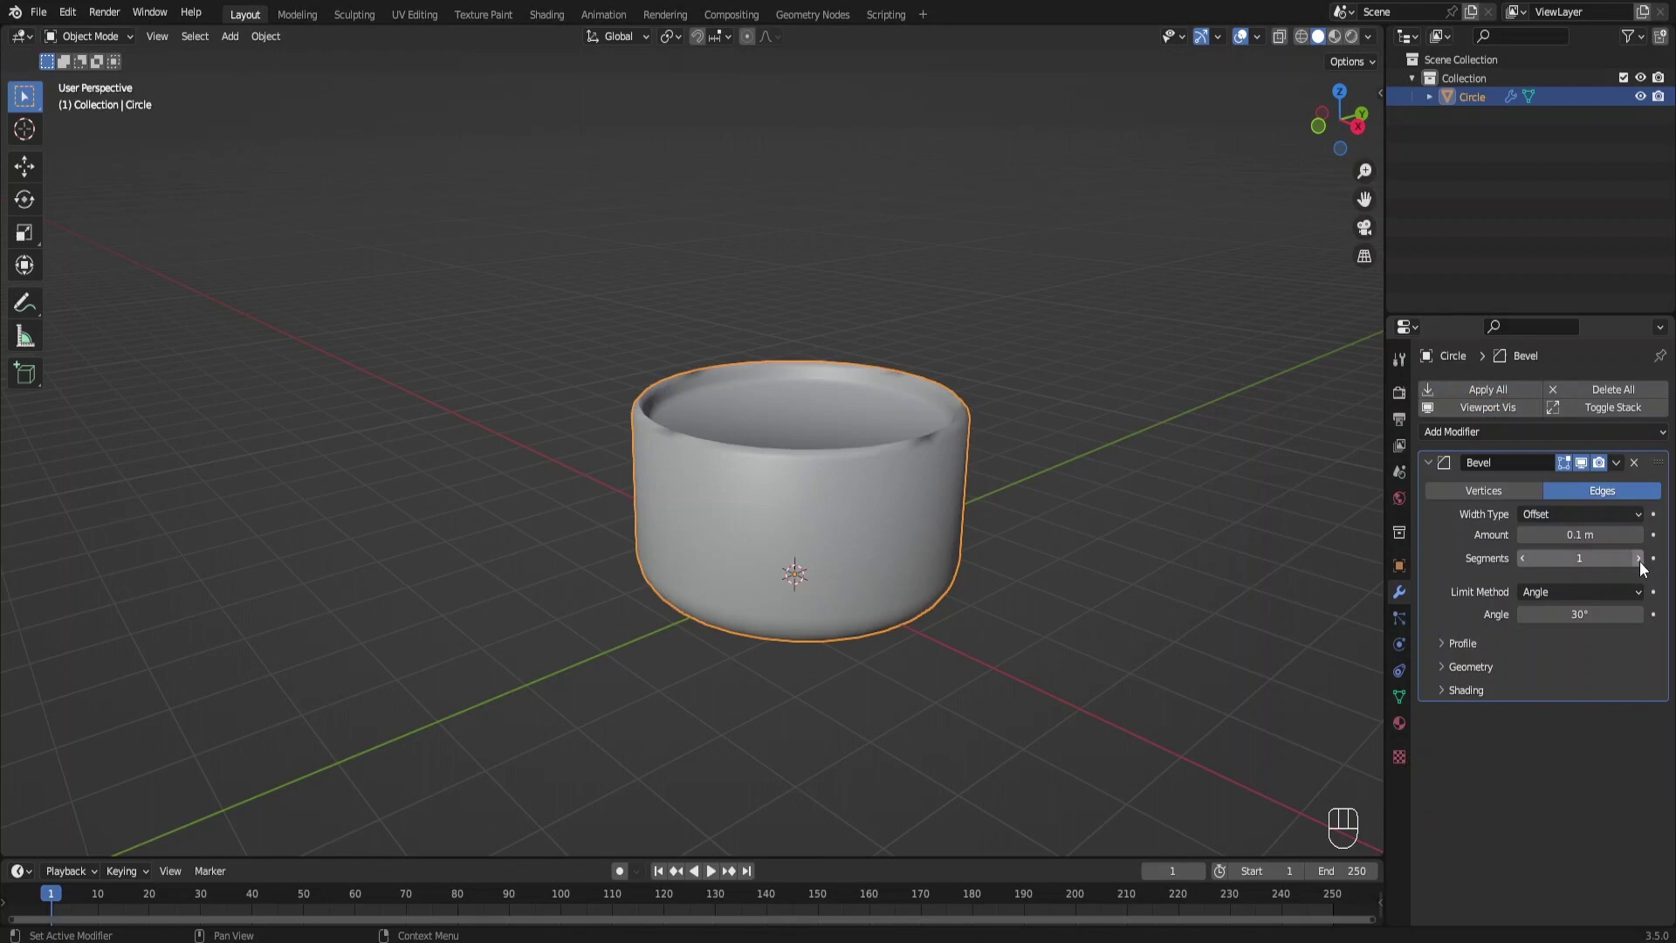
# Add Bevel and Subdivision modifiers to the pot and view it from the front in edit mode
pyautogui.doubleClick(1643, 567)
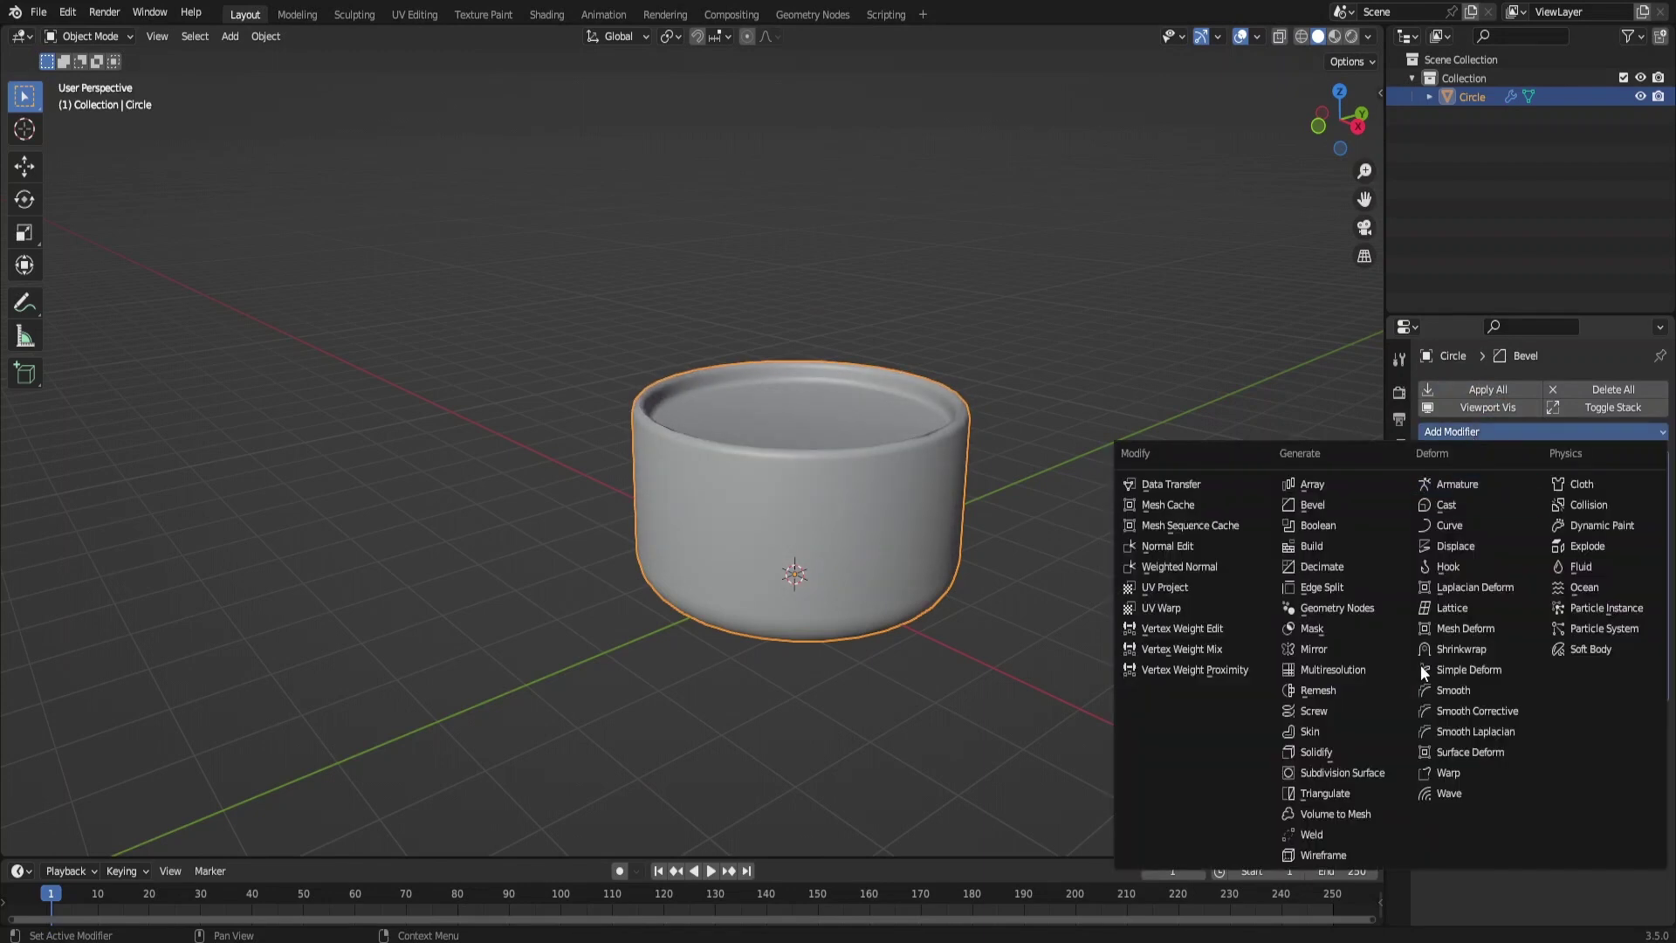
pyautogui.moveTo(1124, 621); pyautogui.dragTo(949, 459)
pyautogui.moveTo(934, 470); pyautogui.dragTo(888, 487)
pyautogui.moveTo(904, 487); pyautogui.dragTo(954, 460)
pyautogui.press('KP_1')
pyautogui.press('Tab')
pyautogui.moveTo(850, 499); pyautogui.dragTo(743, 493)
# Cut a mid-height edge loop, duplicate it and separate it as its own ring object
pyautogui.press('ctrl+r')
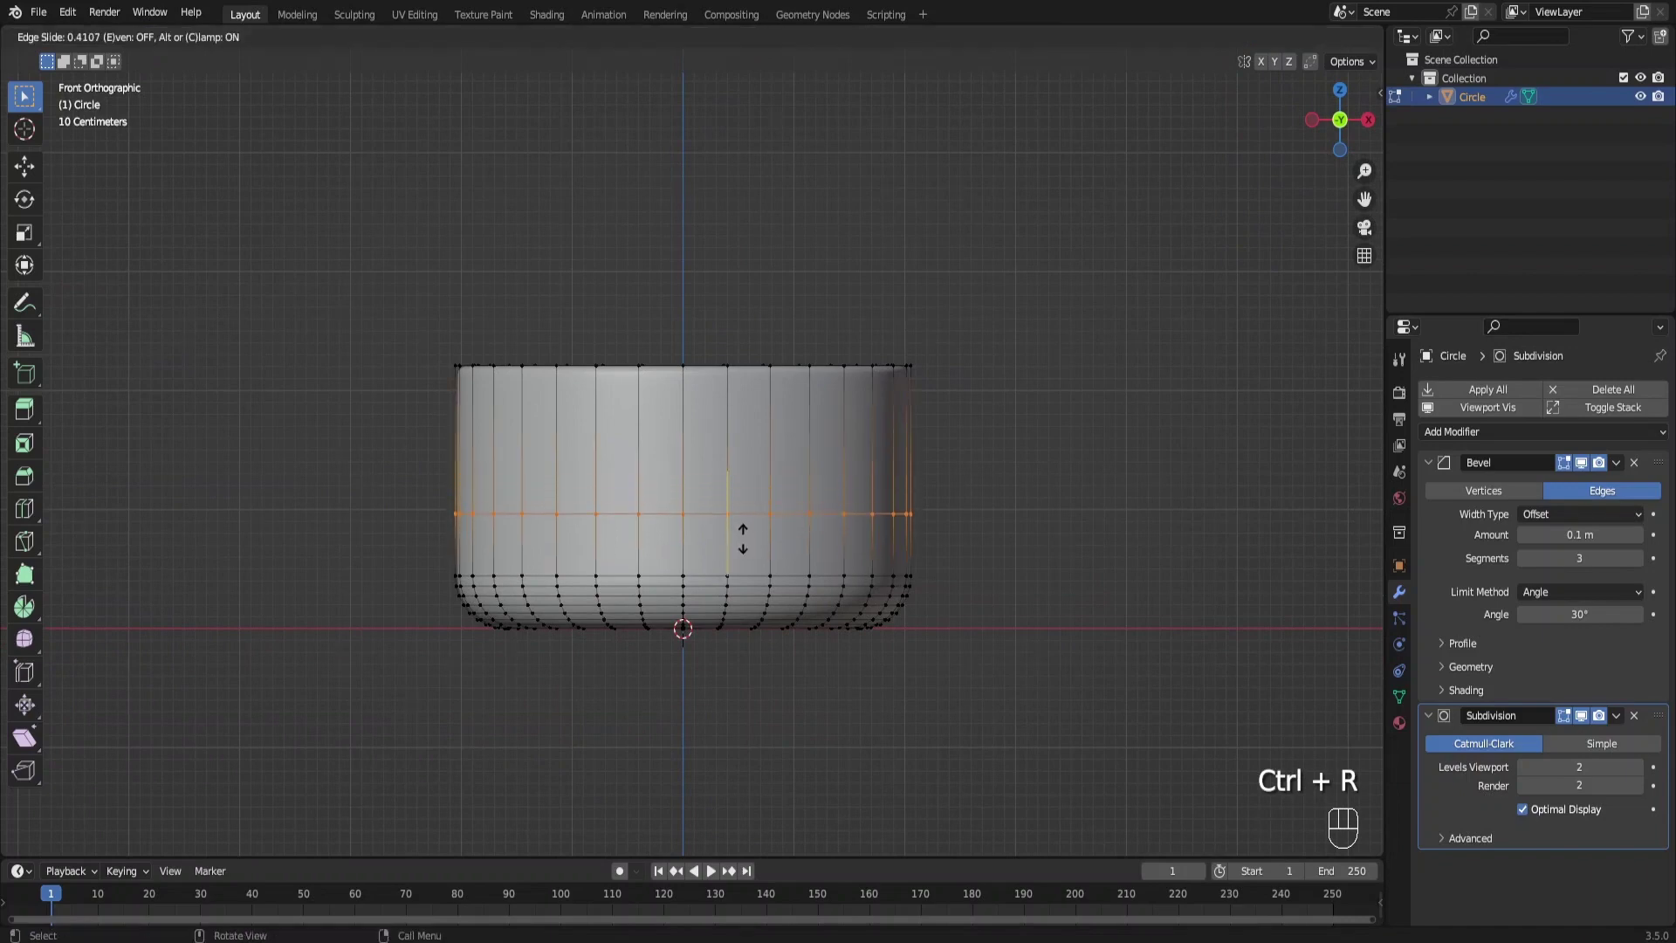
pyautogui.press('shift+d')
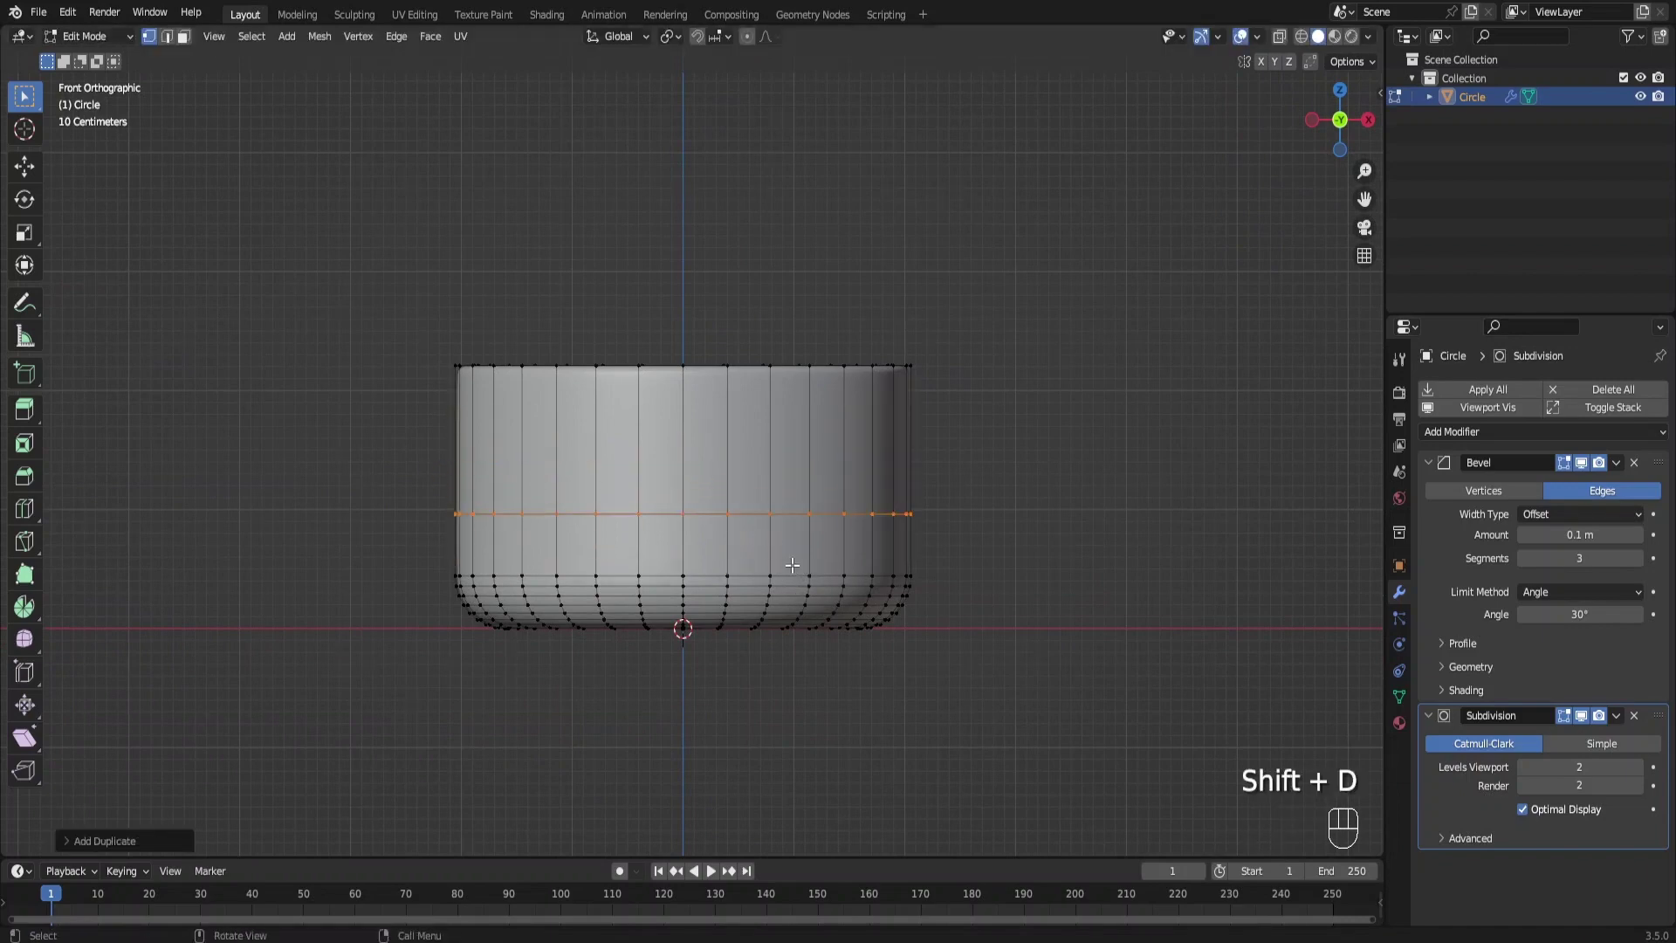
pyautogui.press('p')
pyautogui.press('Tab')
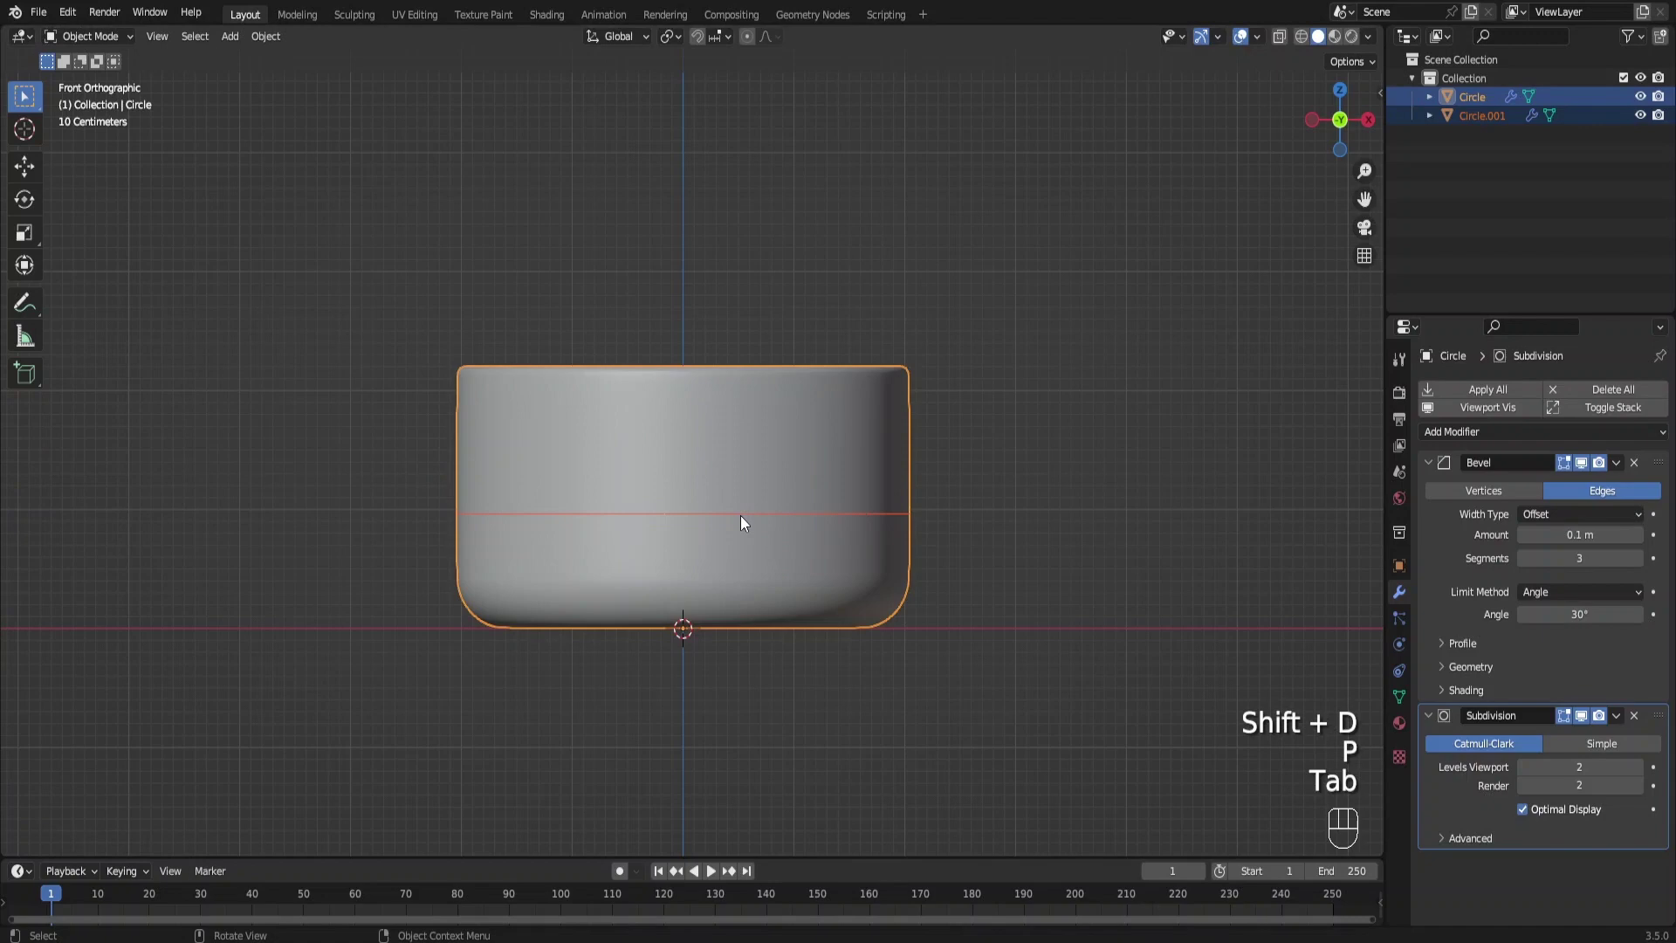
pyautogui.click(746, 520)
pyautogui.press('Tab')
# Select every other vertex around the separated ring in X-ray side view
pyautogui.press('alt+z')
pyautogui.moveTo(679, 541); pyautogui.dragTo(754, 533)
pyautogui.click(754, 532)
pyautogui.click(828, 440)
pyautogui.click(942, 510)
pyautogui.moveTo(635, 494); pyautogui.dragTo(598, 432)
pyautogui.click(545, 496)
pyautogui.click(480, 480)
pyautogui.press('KP_3')
pyautogui.click(611, 496)
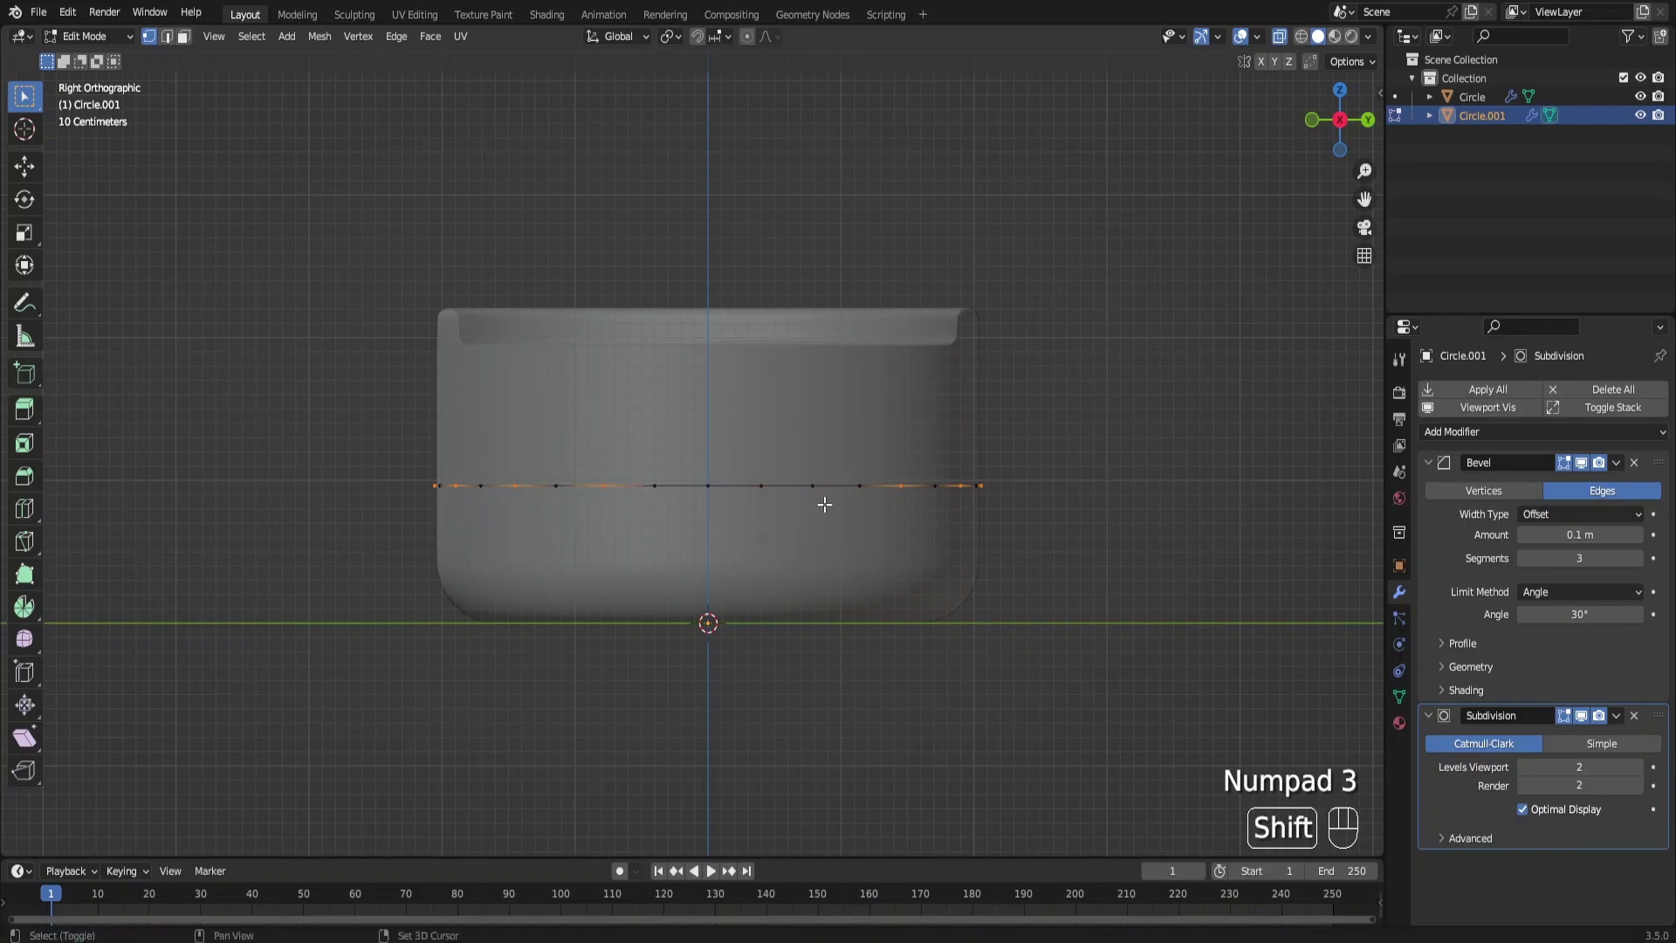
pyautogui.moveTo(804, 463); pyautogui.dragTo(796, 440)
pyautogui.click(714, 488)
# Raise the selected vertices straight up along Z so the ring becomes a zigzag line
pyautogui.press('KP_1')
pyautogui.press('alt+z')
pyautogui.press('g')
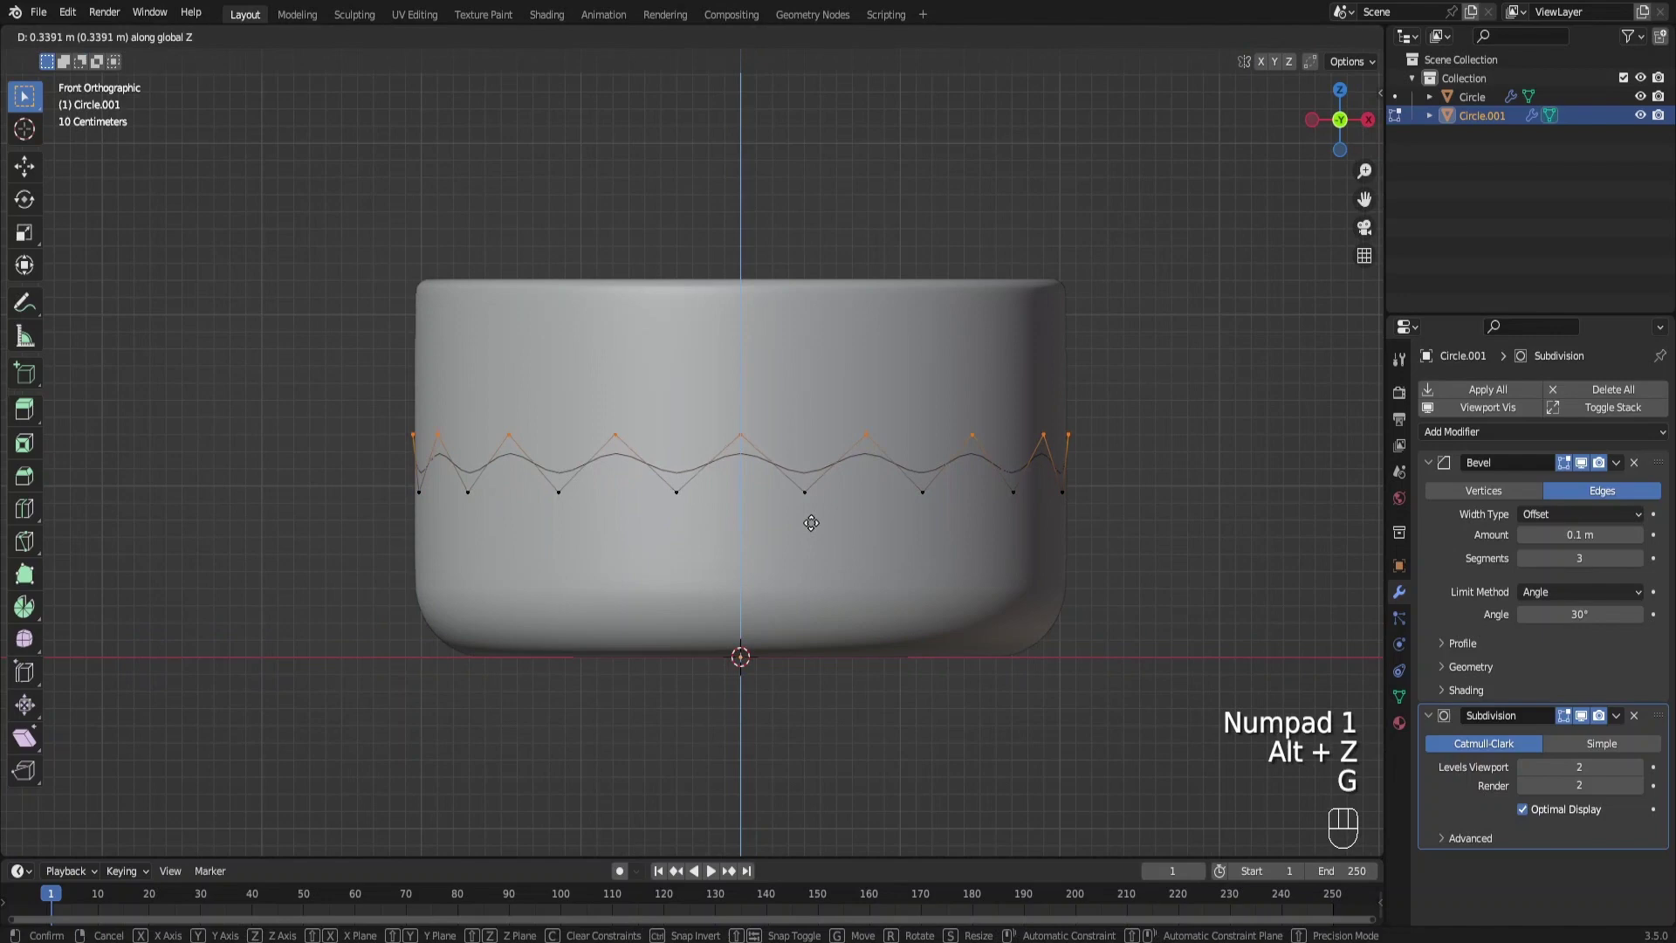
pyautogui.press('Tab')
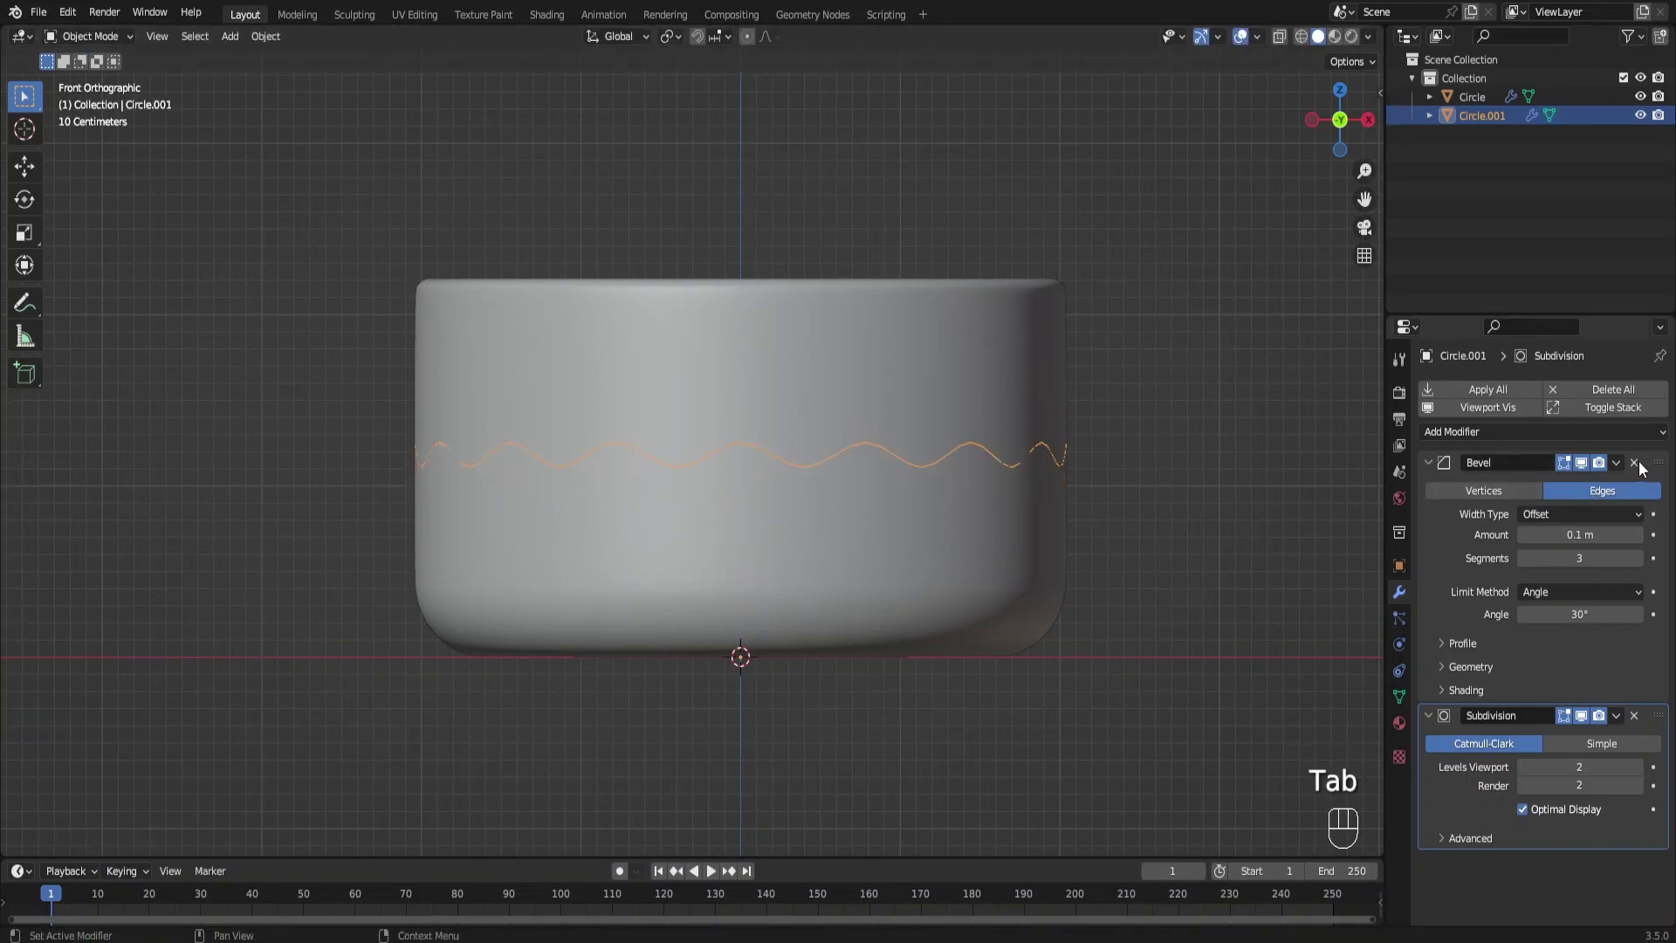
# Add a Skin modifier above Subdivision and shrink the skin radius so the zigzag is a thin tube
pyautogui.moveTo(1642, 468); pyautogui.dragTo(1578, 440)
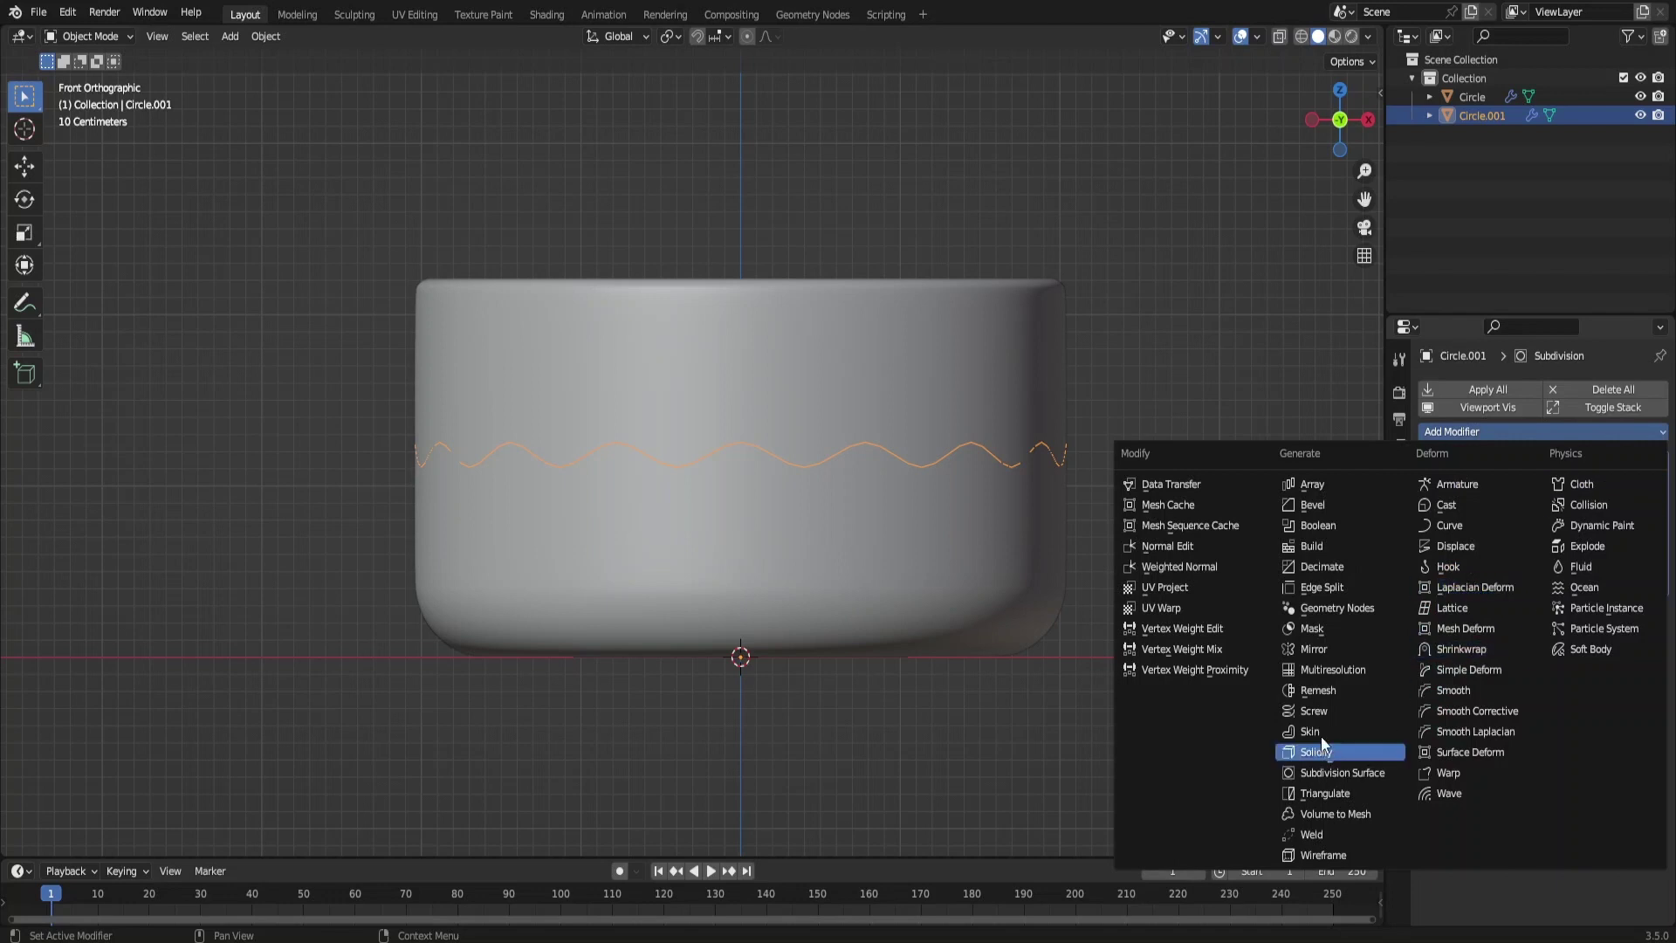
pyautogui.moveTo(1320, 737); pyautogui.dragTo(1448, 696)
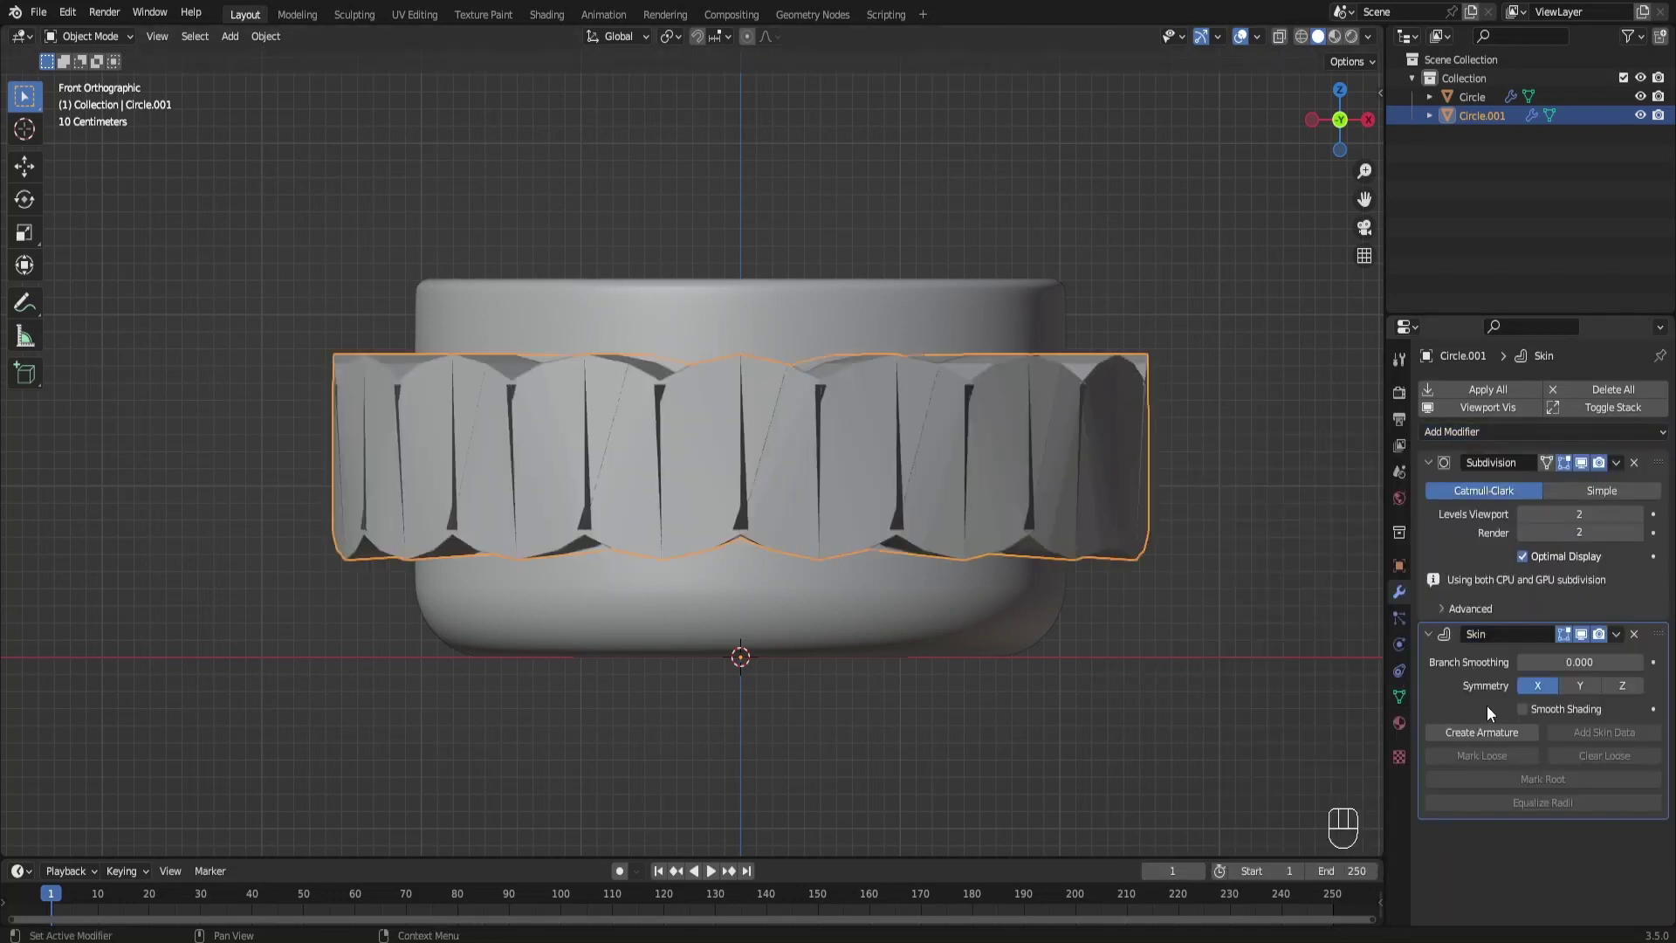
pyautogui.moveTo(1664, 635); pyautogui.dragTo(1639, 429)
pyautogui.press('Tab')
pyautogui.press('a')
pyautogui.press('ctrl+a')
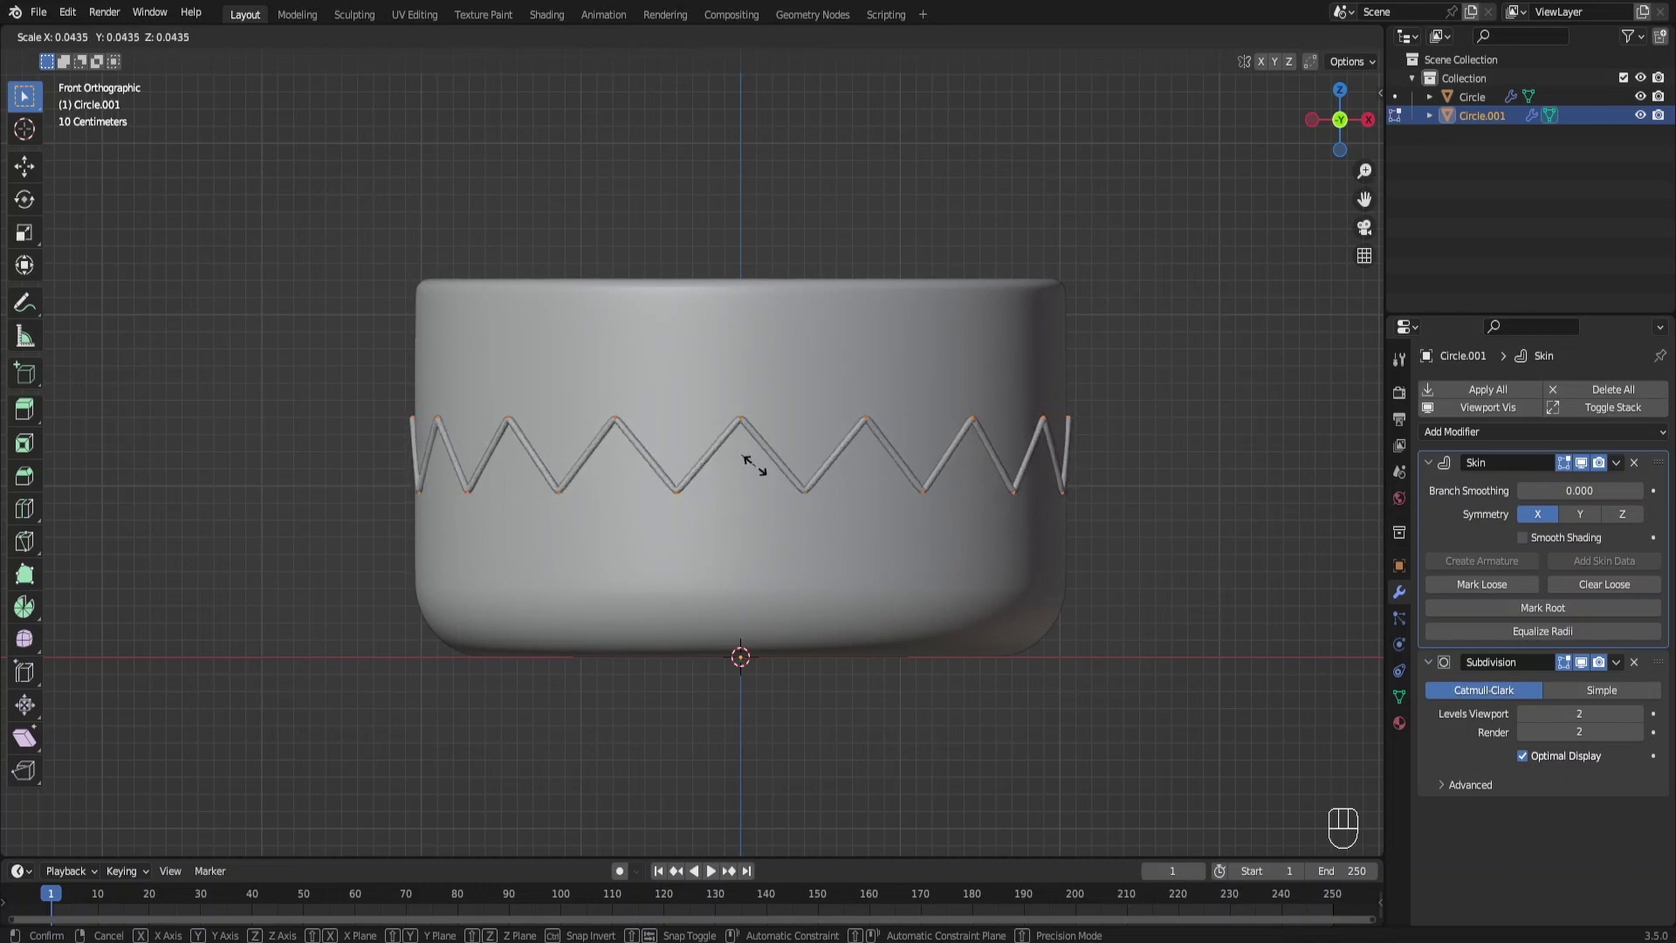
pyautogui.press('Tab')
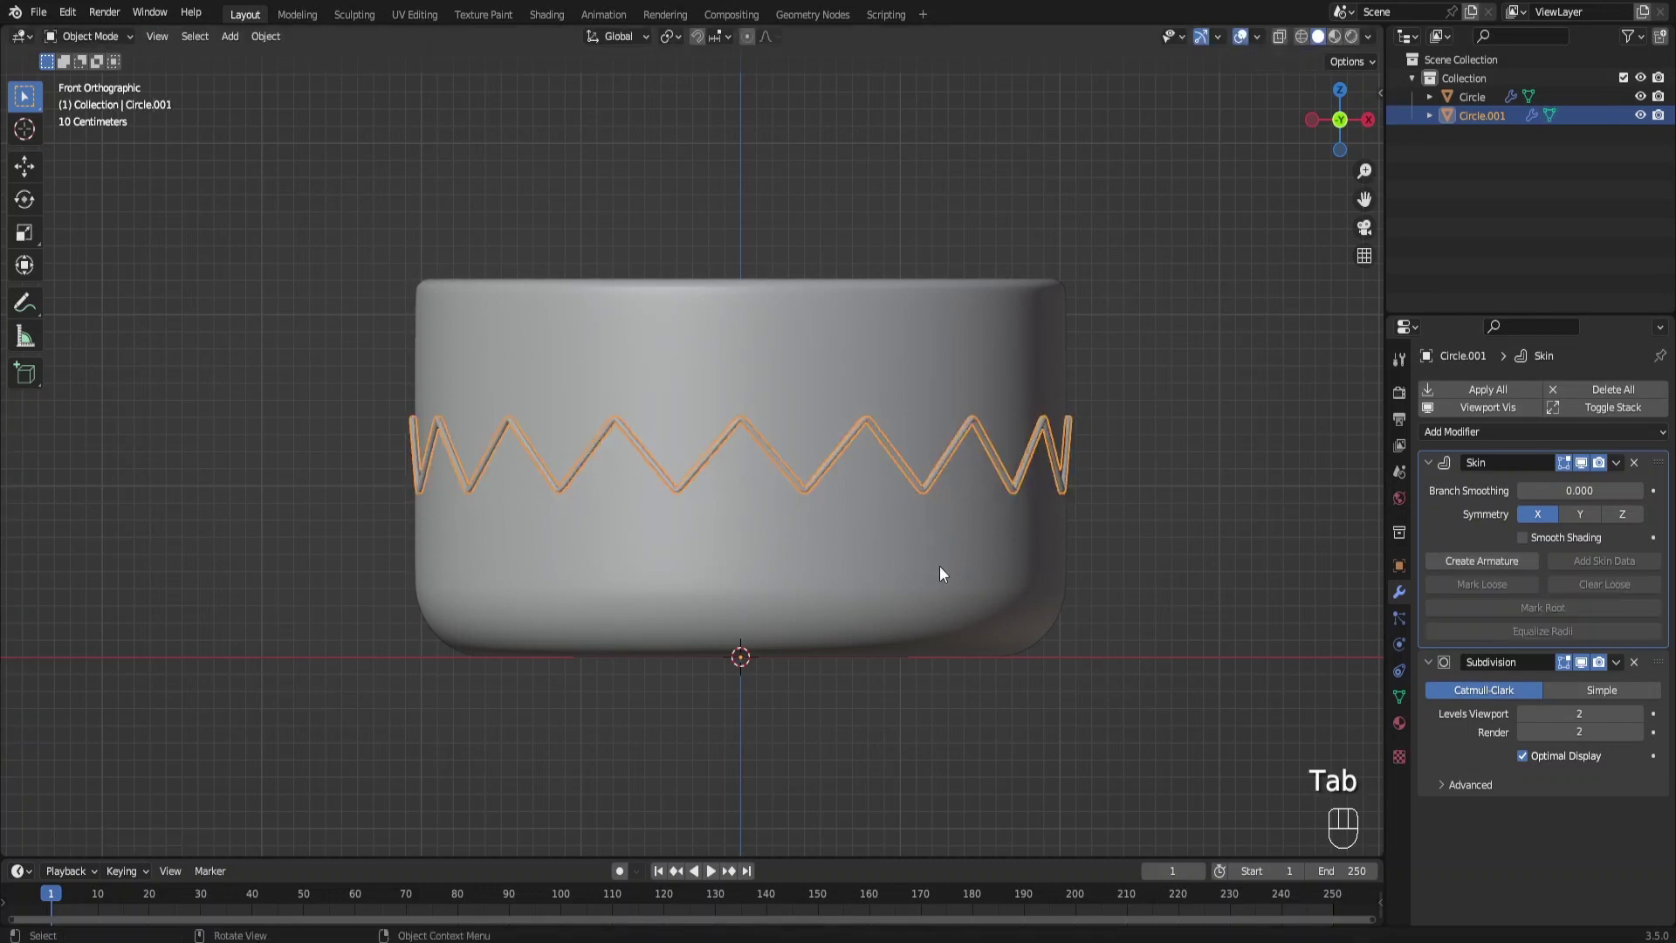
# Move the zigzag tube up near the rim and duplicate it for a mirrored copy below
pyautogui.press('Tab')
pyautogui.press('Tab')
pyautogui.press('g')
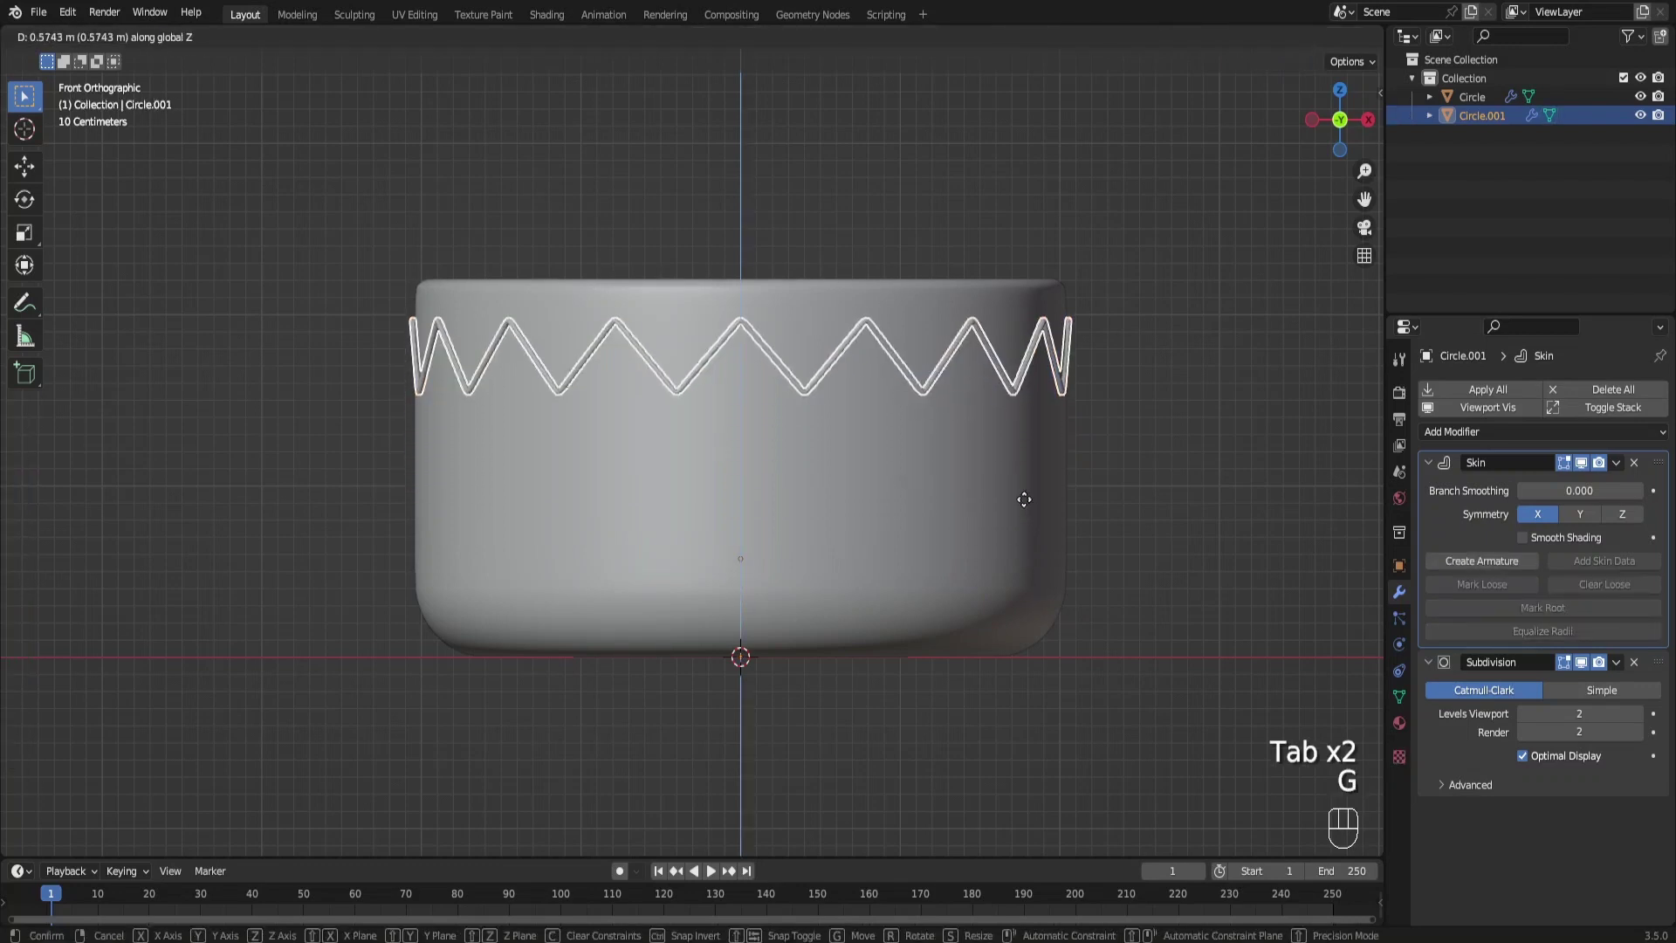
pyautogui.press('shift+d')
pyautogui.moveTo(741, 513); pyautogui.dragTo(817, 807)
# Mirror the copy, duplicate the zigzag rows down the pot and move them on Z to fit a diamond lattice
pyautogui.press('g')
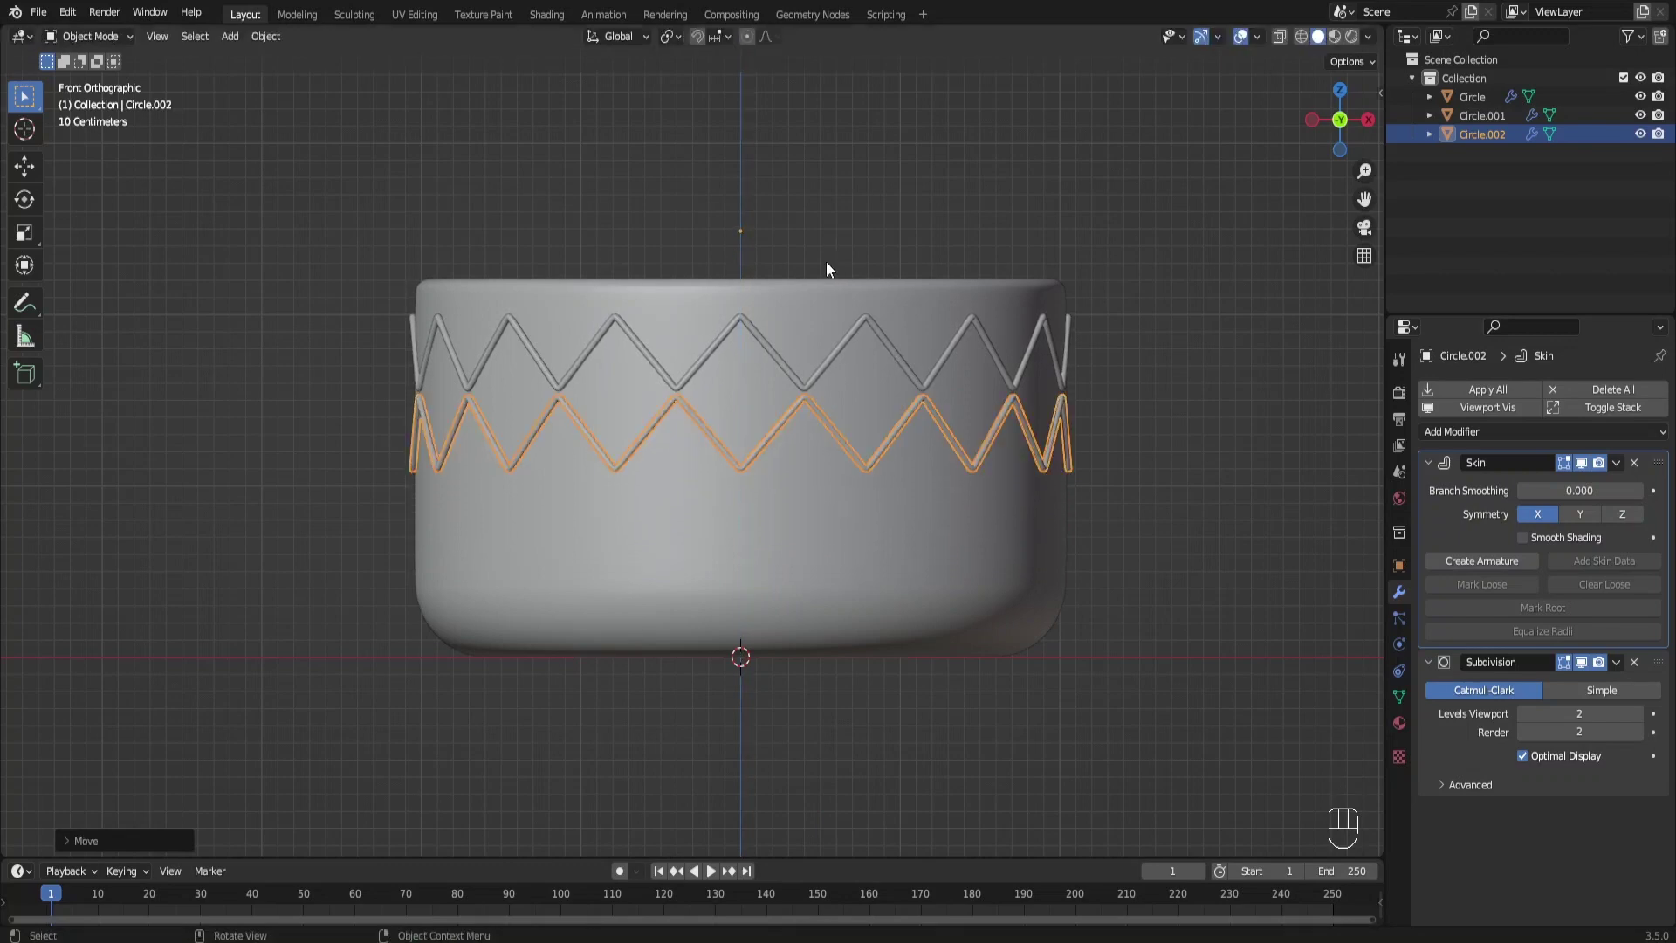
pyautogui.click(762, 335)
pyautogui.press('shift+d')
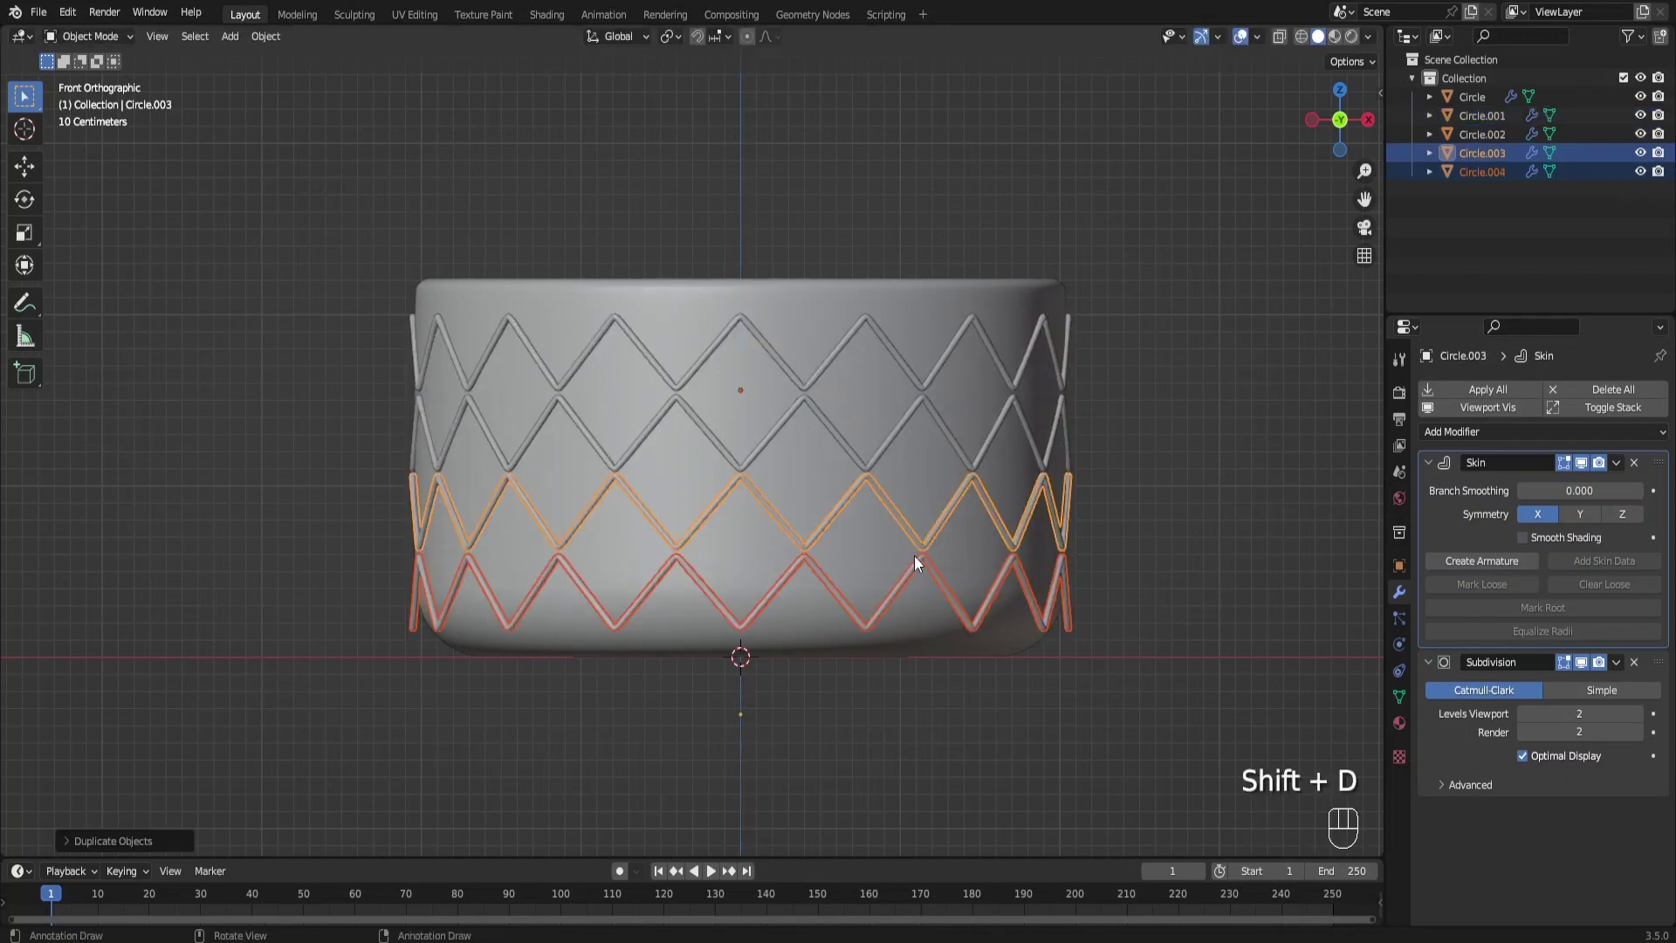
pyautogui.rightClick(812, 407)
pyautogui.rightClick(815, 391)
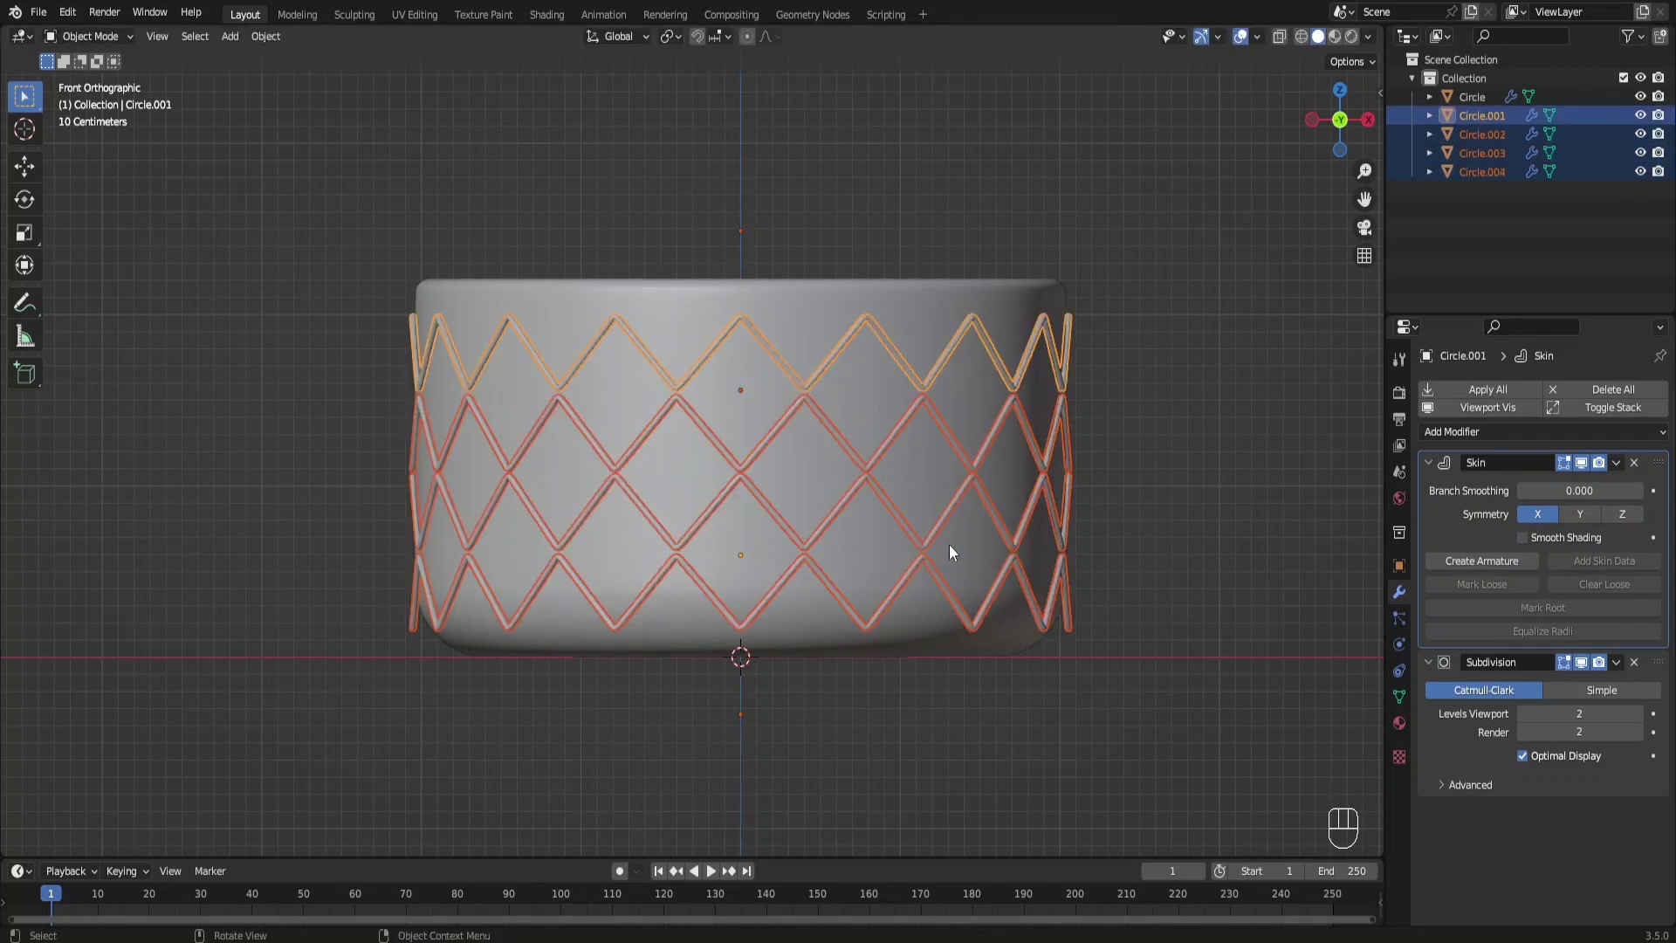
pyautogui.press('g')
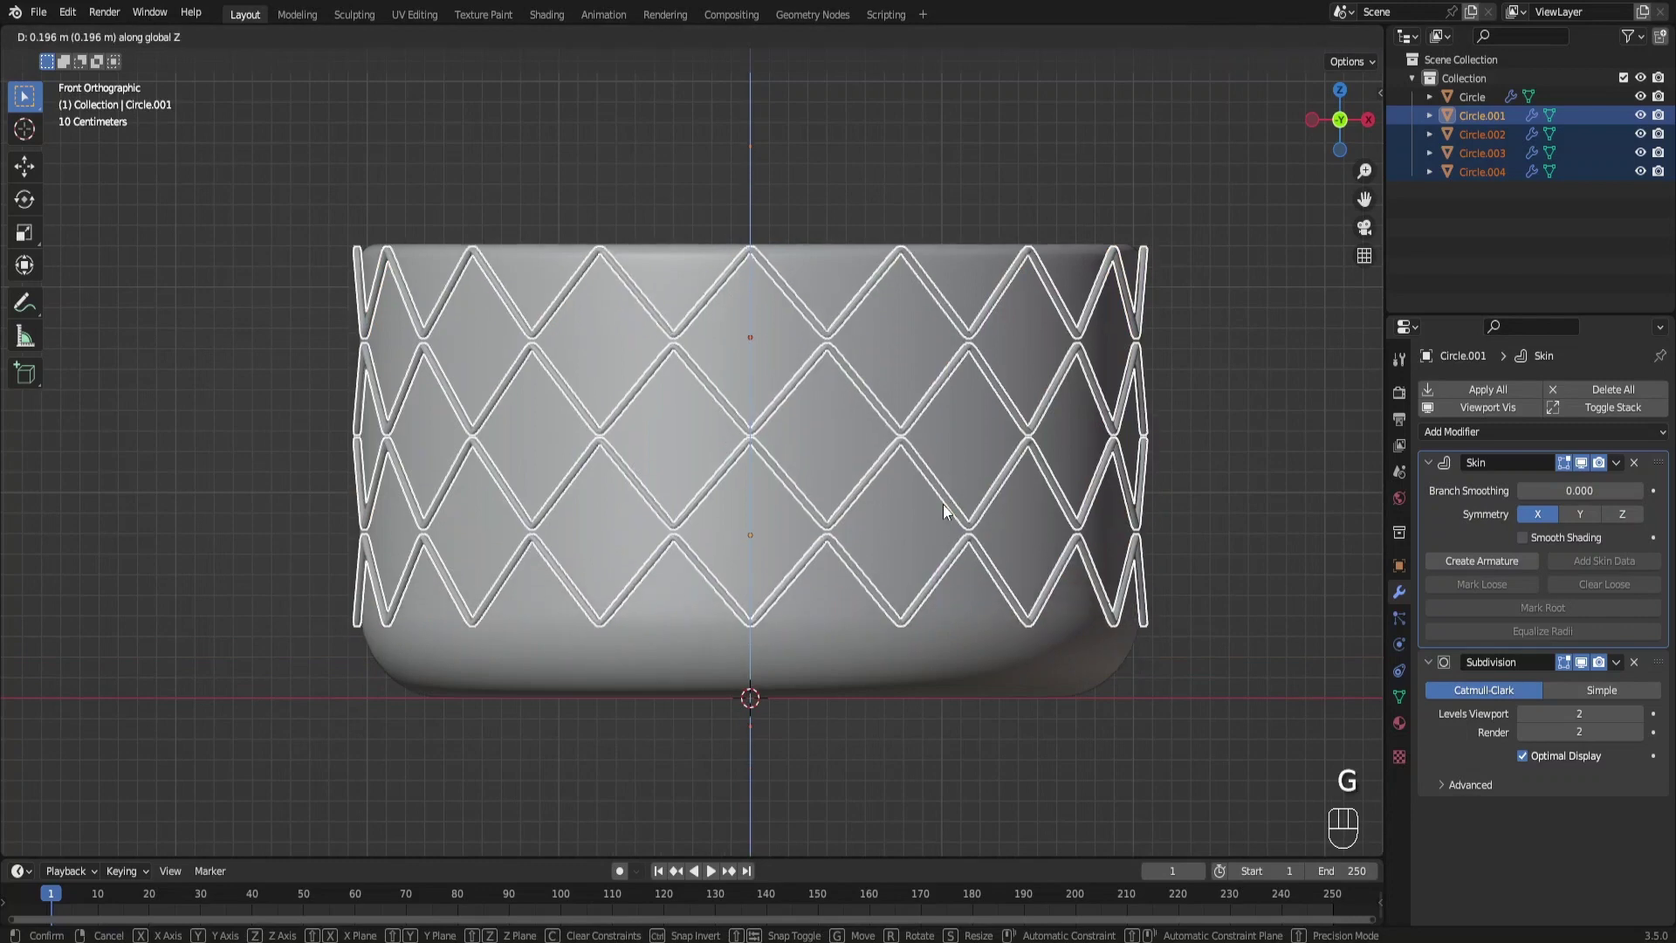
pyautogui.click(1251, 453)
# Select the pot body and enter edit mode on its mesh
pyautogui.moveTo(1126, 473); pyautogui.dragTo(1018, 510)
pyautogui.click(812, 448)
pyautogui.press('Tab')
# Extrude the ring of top rim faces and shrink/fatten them into a thick outward lip
pyautogui.middleClick(739, 462)
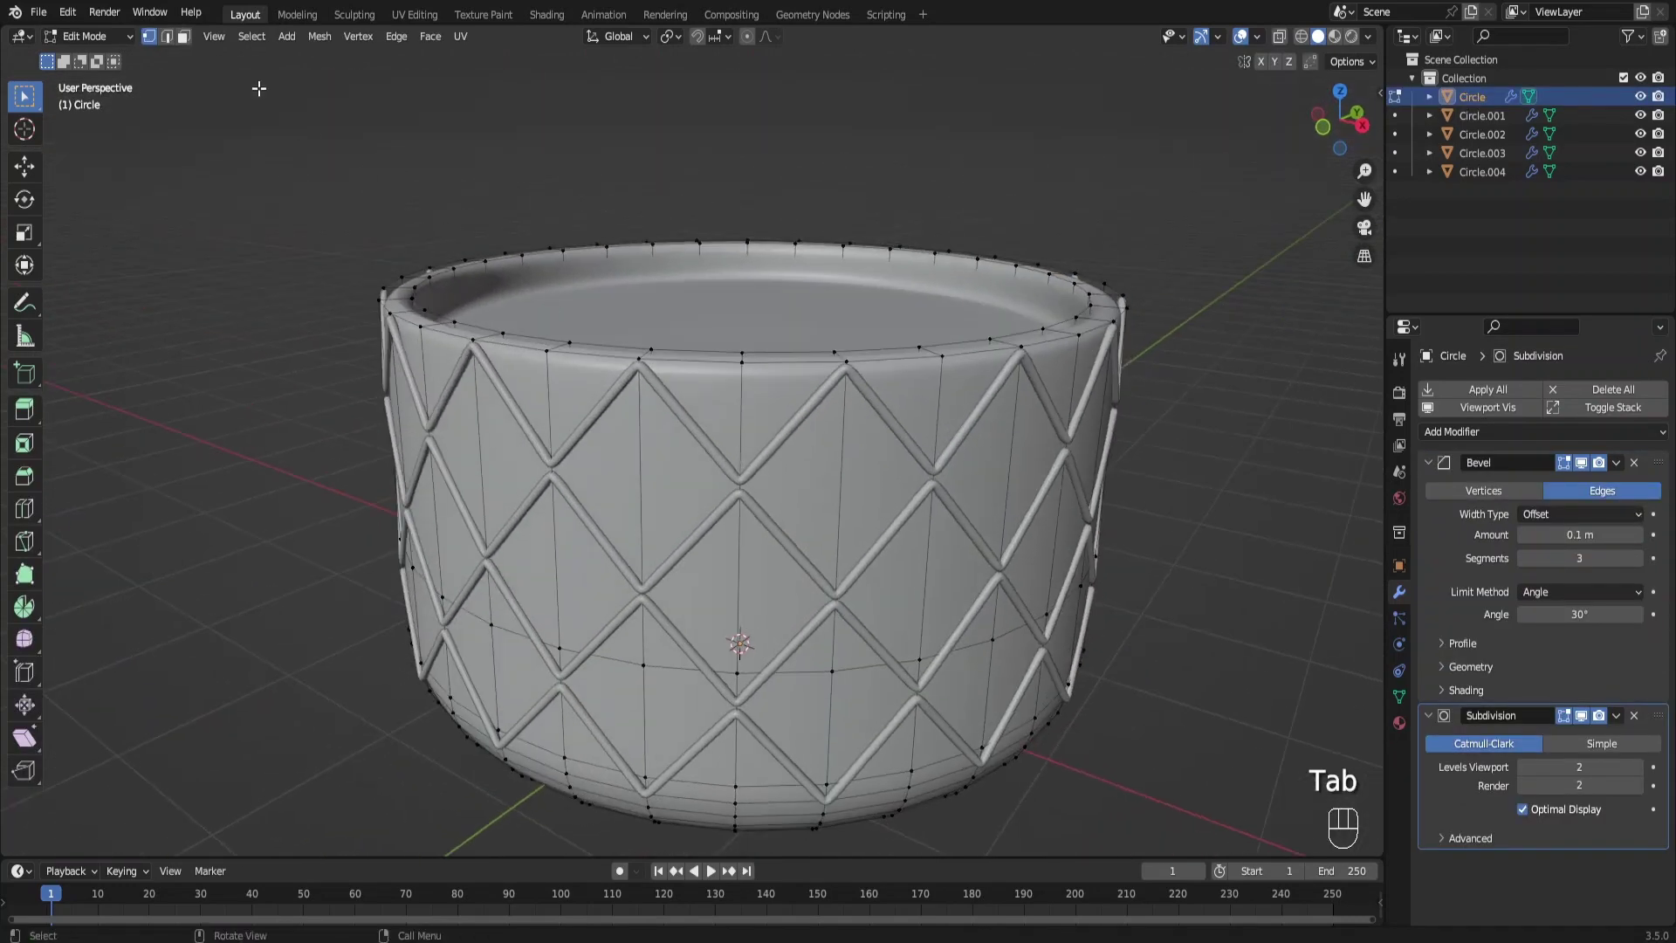
pyautogui.moveTo(195, 40); pyautogui.dragTo(463, 284)
pyautogui.click(555, 344)
pyautogui.doubleClick(554, 341)
pyautogui.middleClick(701, 500)
pyautogui.press('g')
pyautogui.press('e')
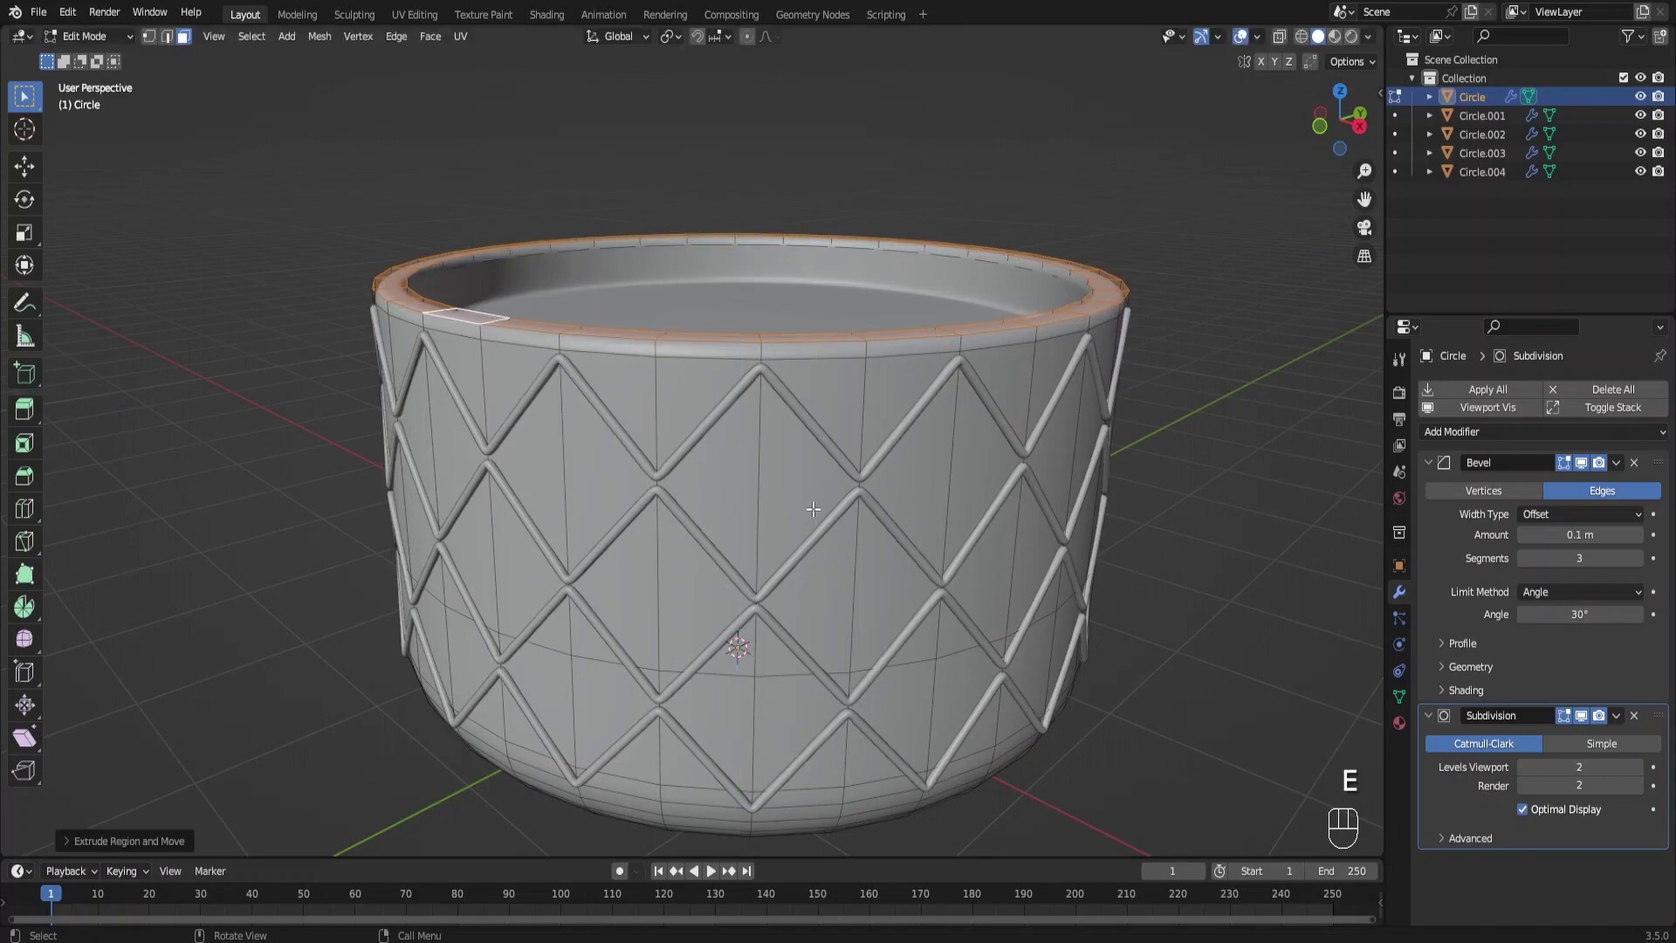
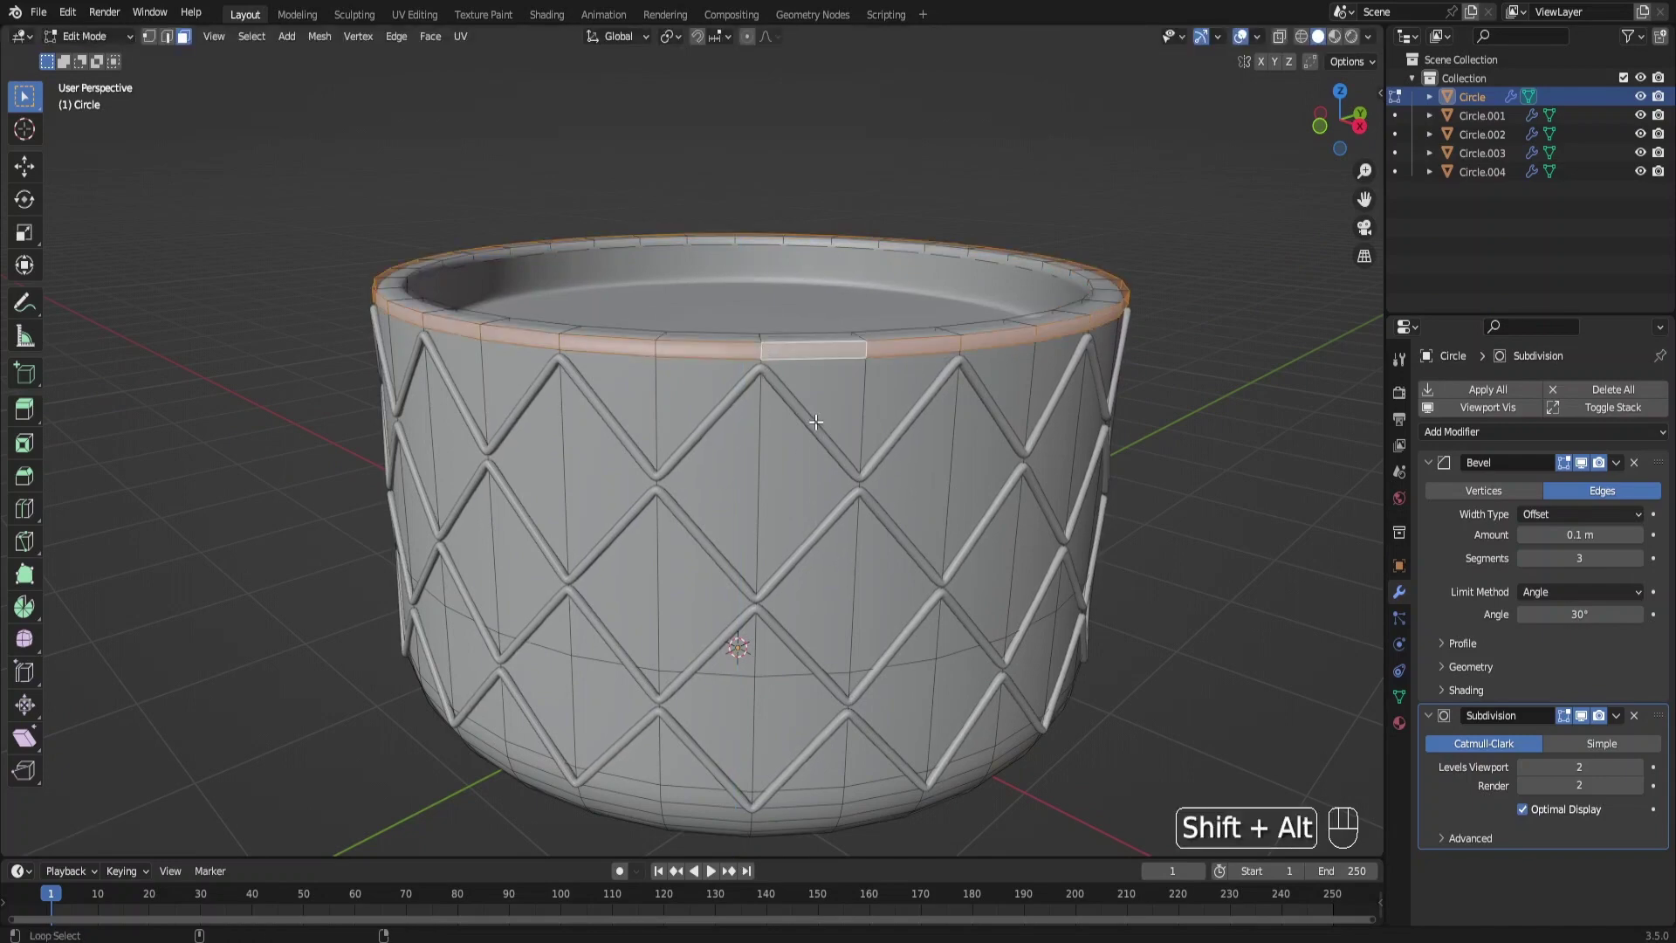
pyautogui.press('alt+e')
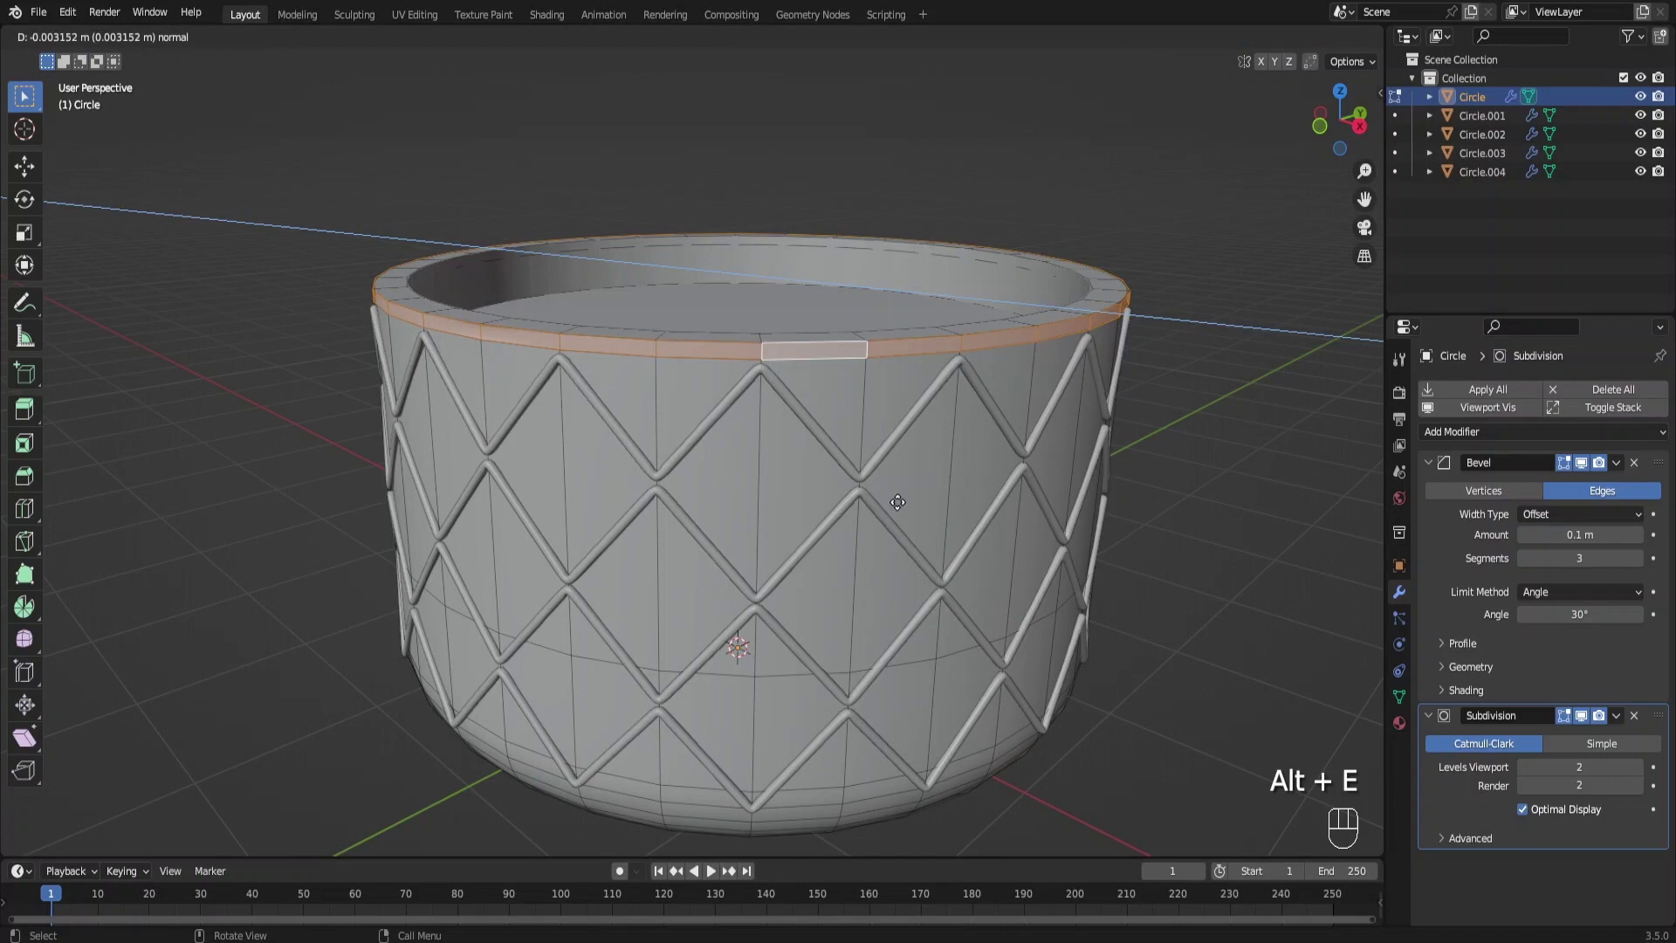
pyautogui.press('ctrl+z')
pyautogui.press('alt+e')
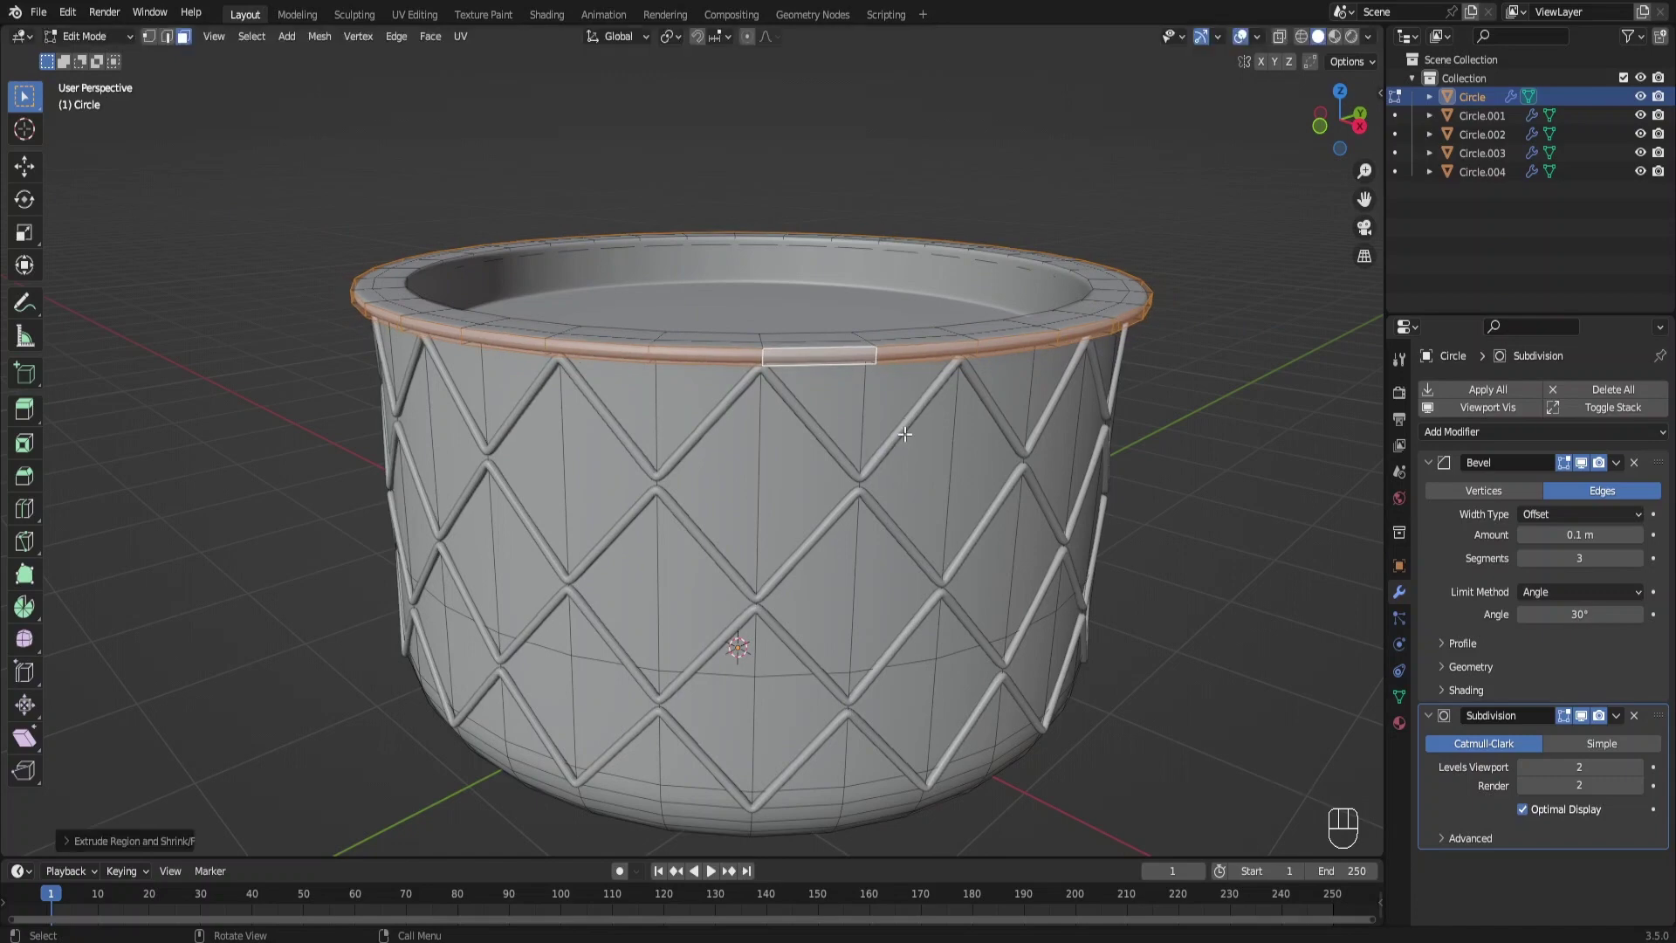
pyautogui.press('Tab')
# Reframe the pot and loop-select the top faces around the rim for the next edit
pyautogui.moveTo(878, 451); pyautogui.dragTo(928, 405)
pyautogui.moveTo(917, 409); pyautogui.dragTo(878, 447)
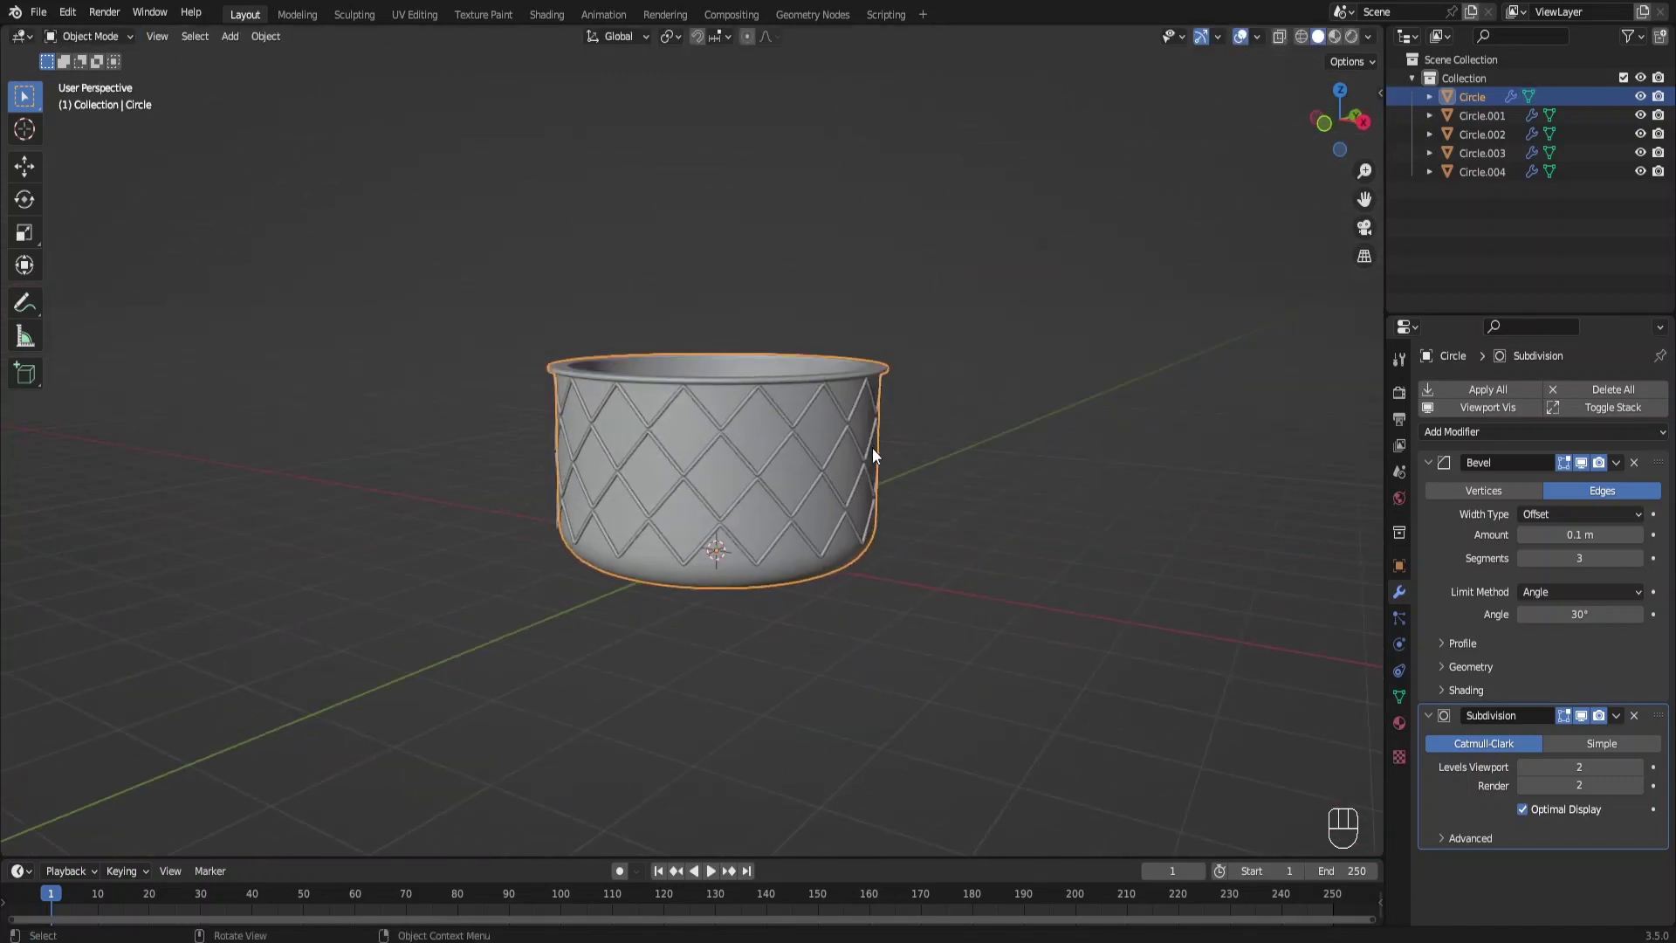
pyautogui.moveTo(784, 441); pyautogui.dragTo(775, 461)
pyautogui.press('Tab')
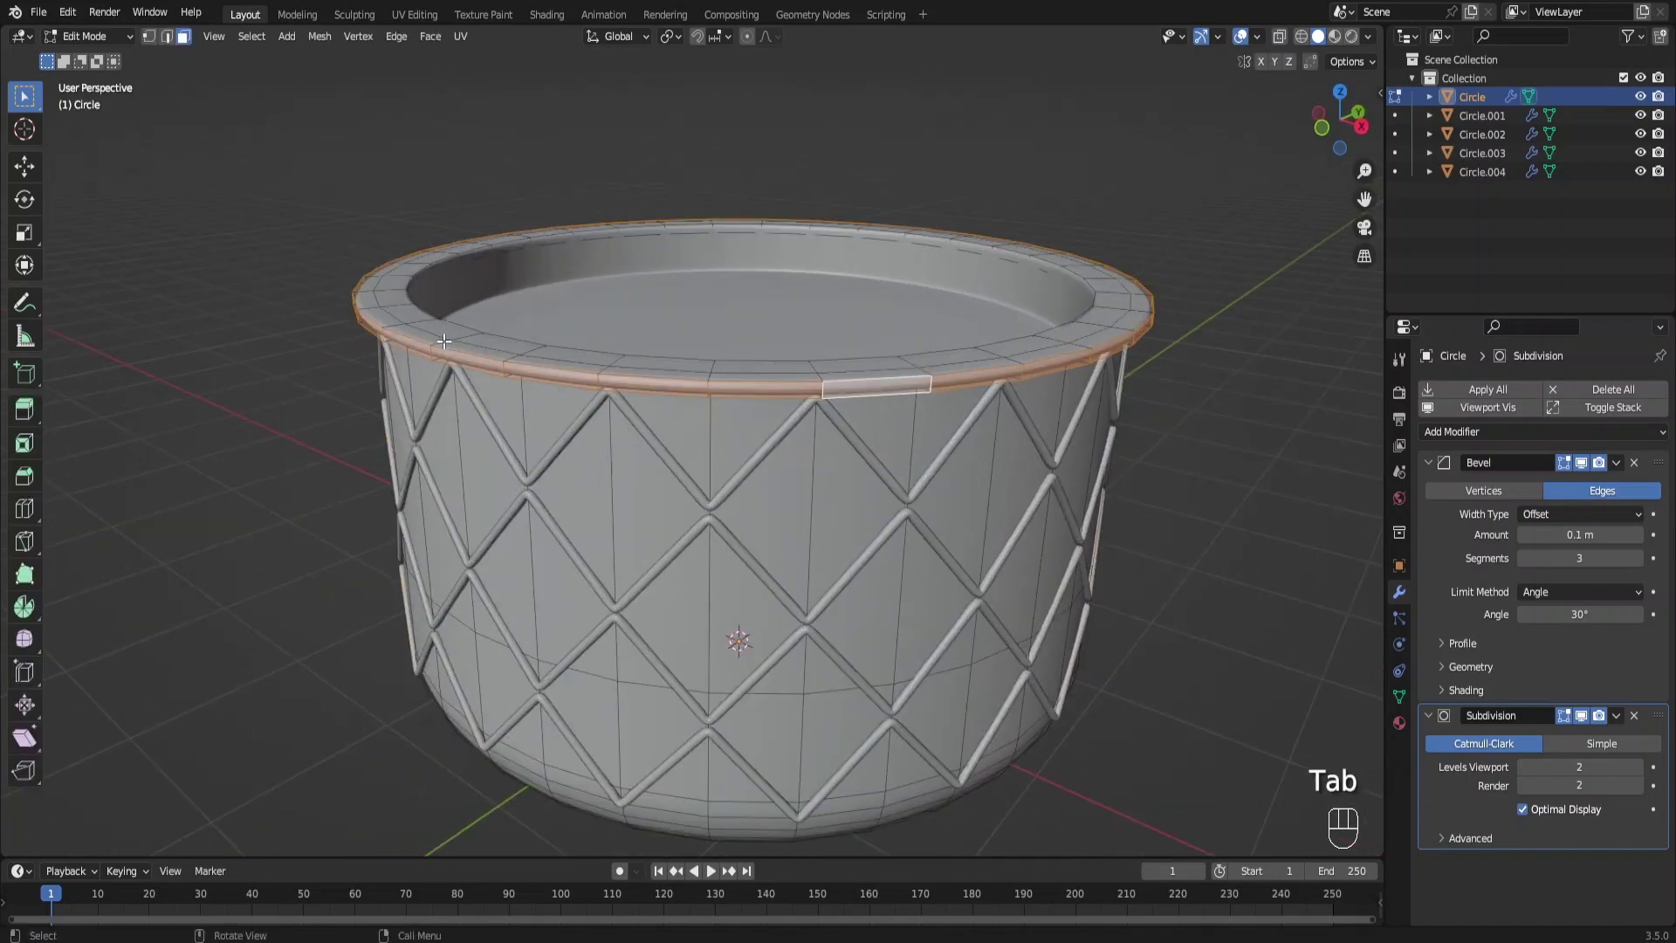
pyautogui.click(443, 338)
pyautogui.doubleClick(443, 338)
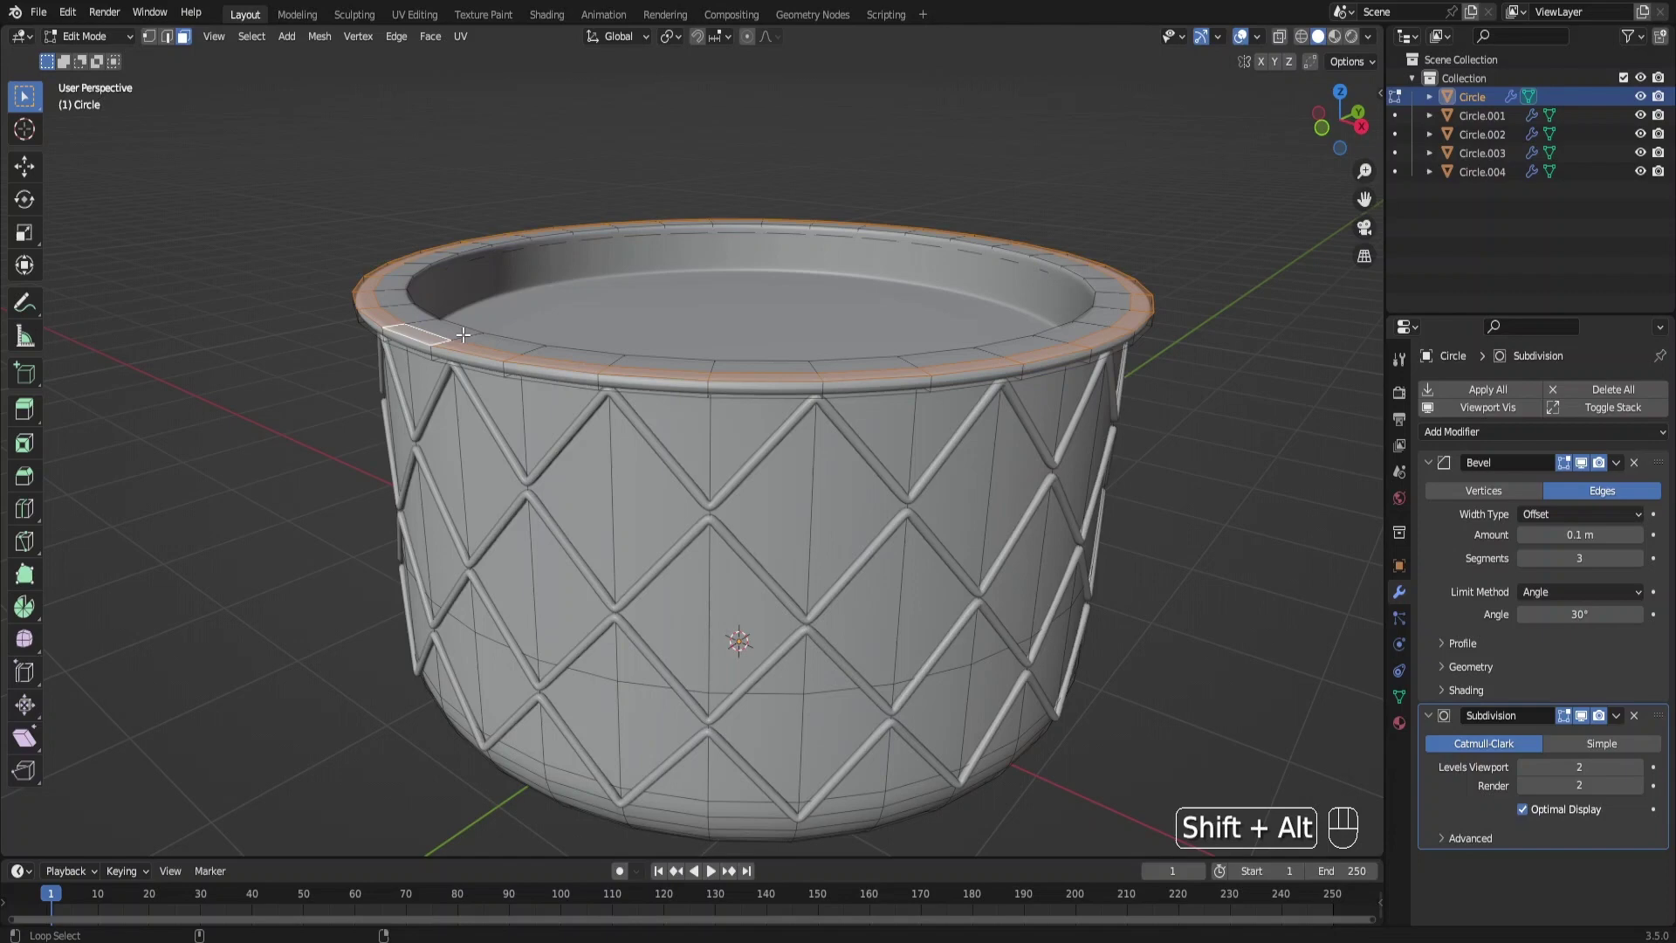
pyautogui.click(462, 330)
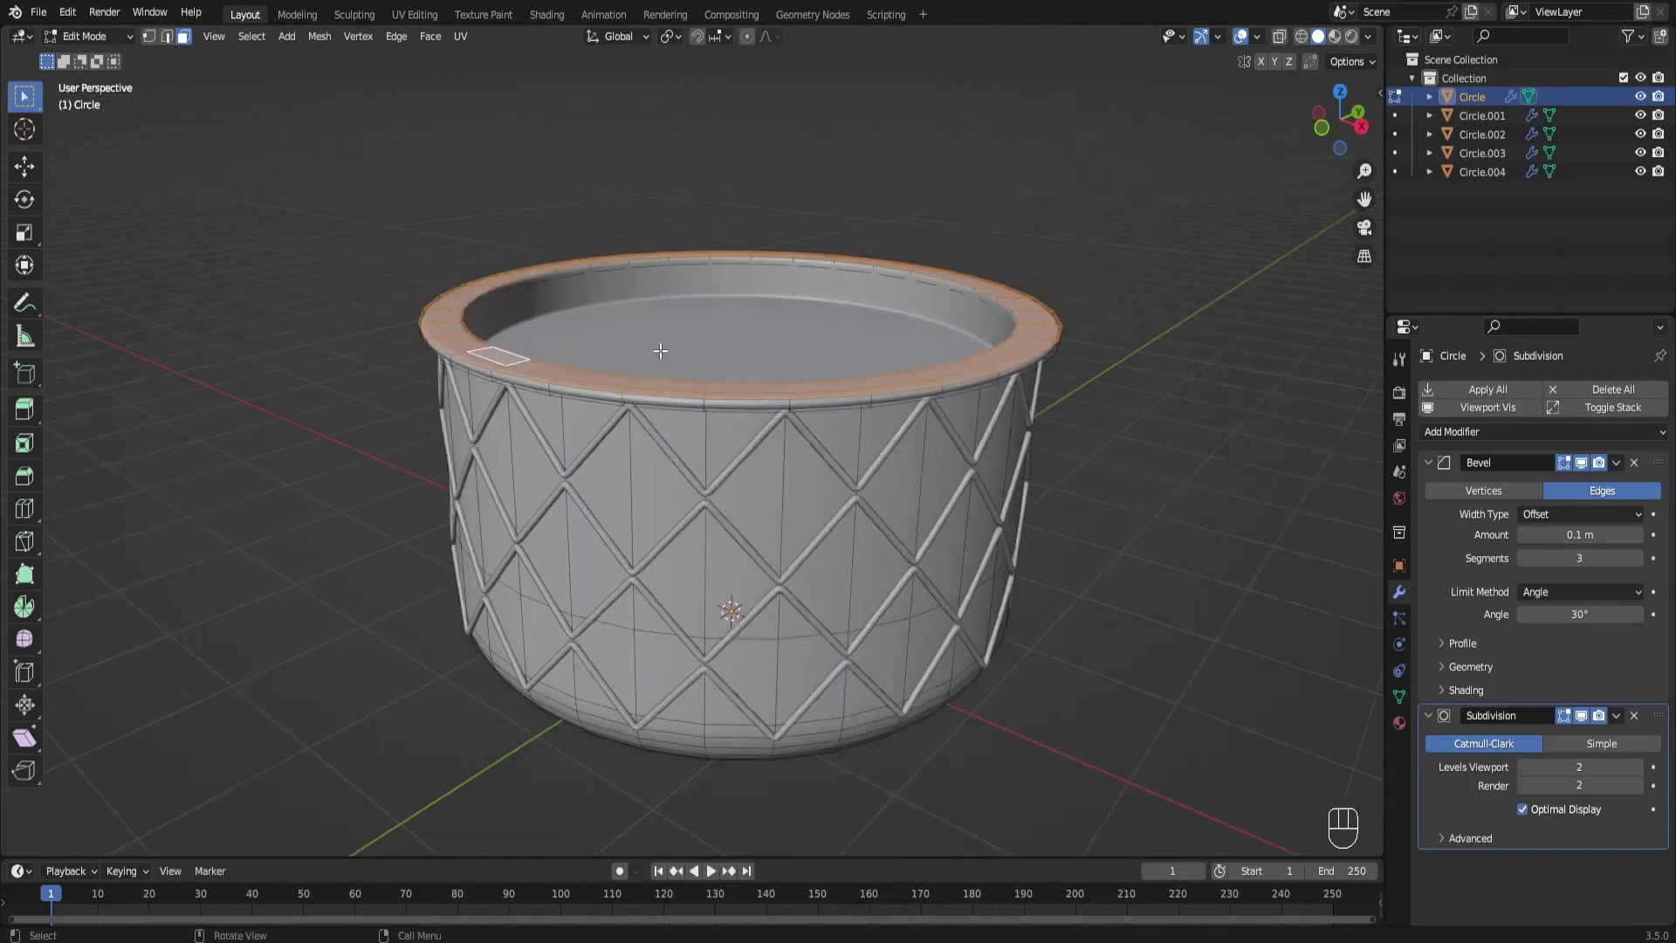
pyautogui.moveTo(683, 352); pyautogui.dragTo(813, 471)
# Separate the rim's top disc, add a new Mesh Circle and move it down to the pot's base
pyautogui.press('shift+d')
pyautogui.press('p')
pyautogui.press('Tab')
pyautogui.click(756, 323)
pyautogui.press('g')
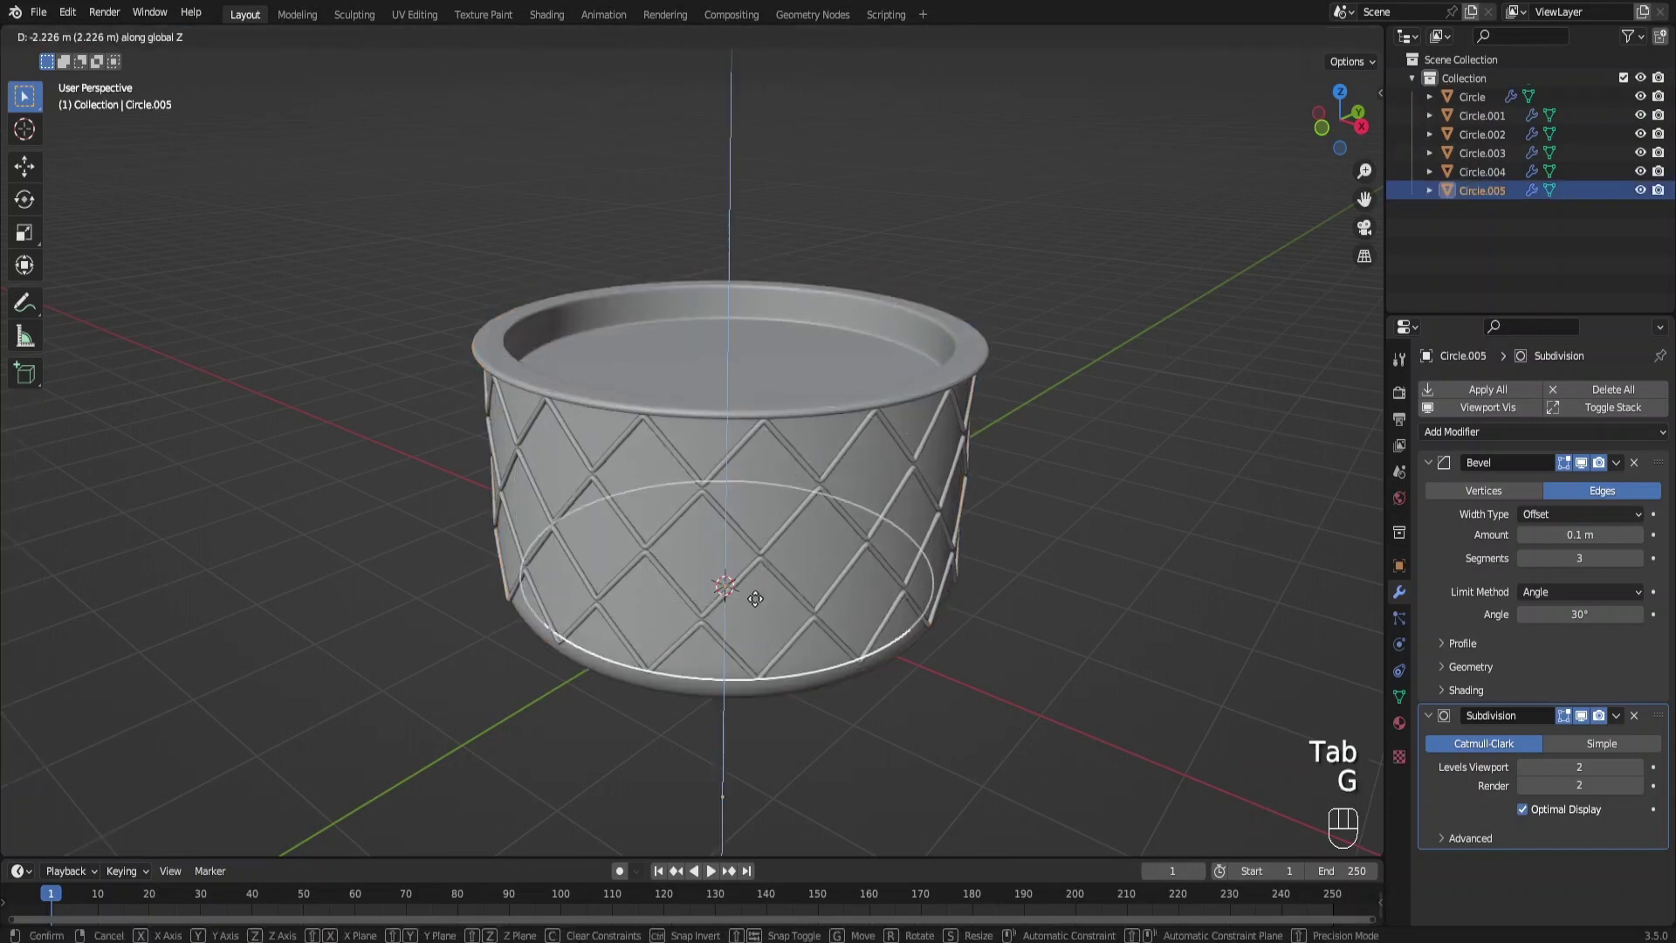
pyautogui.moveTo(783, 600); pyautogui.dragTo(807, 582)
pyautogui.moveTo(825, 521); pyautogui.dragTo(815, 481)
# Fill the circle, widen it beyond the pot base and extrude it for saucer thickness
pyautogui.press('Tab')
pyautogui.press('a')
pyautogui.press('s')
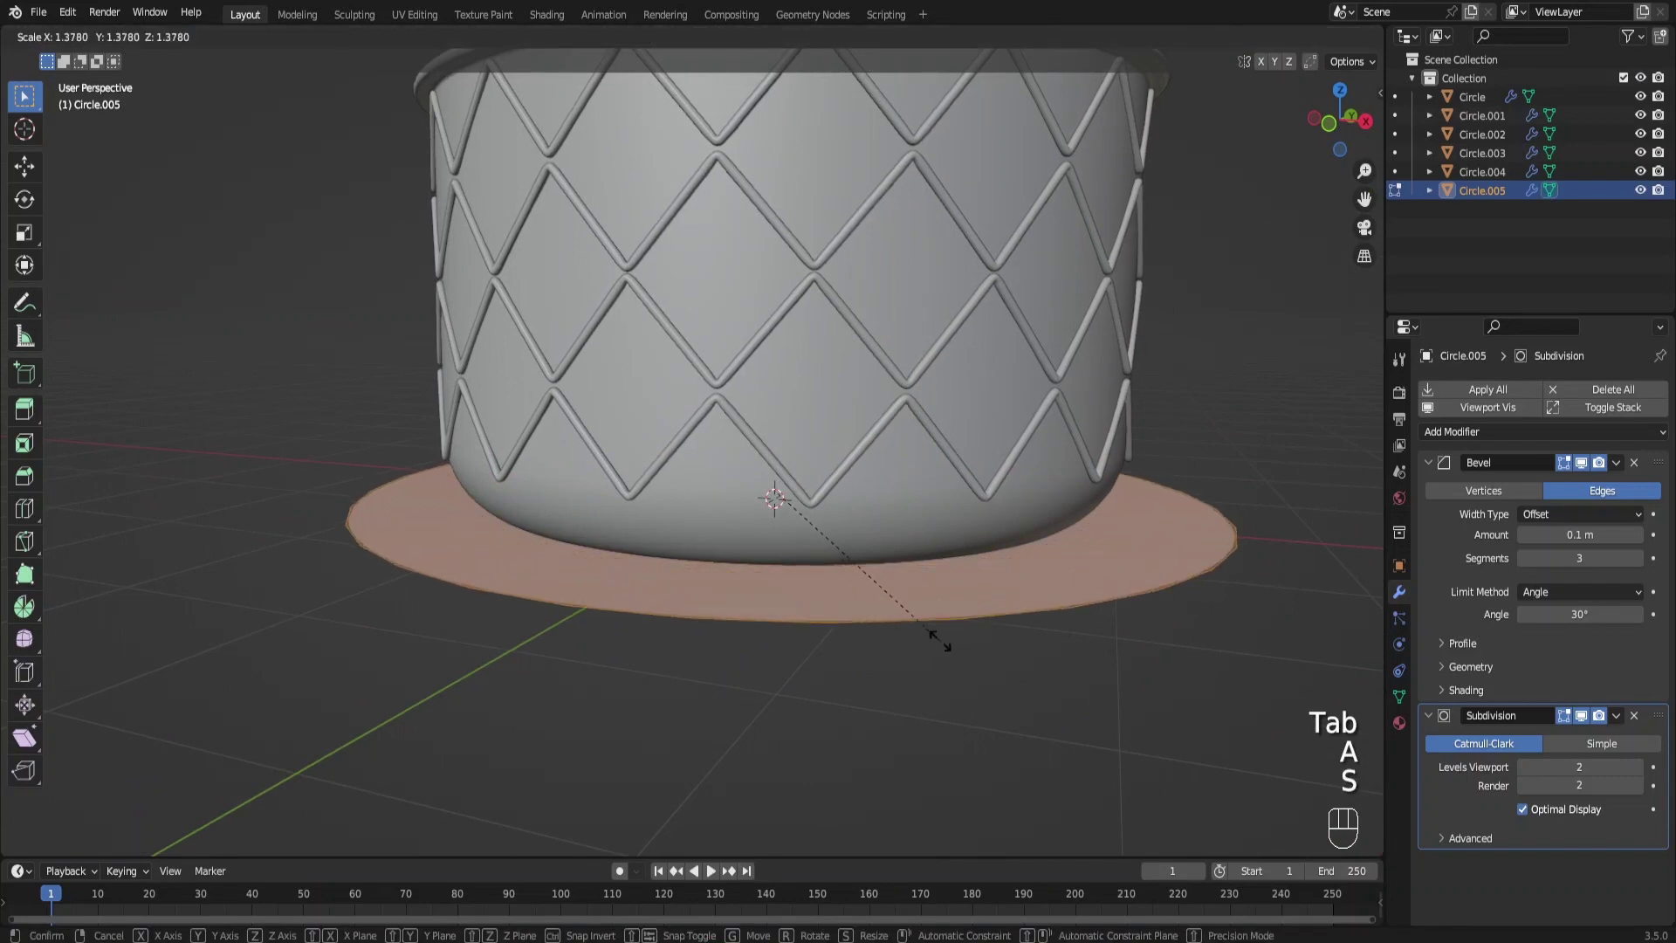
pyautogui.press('g')
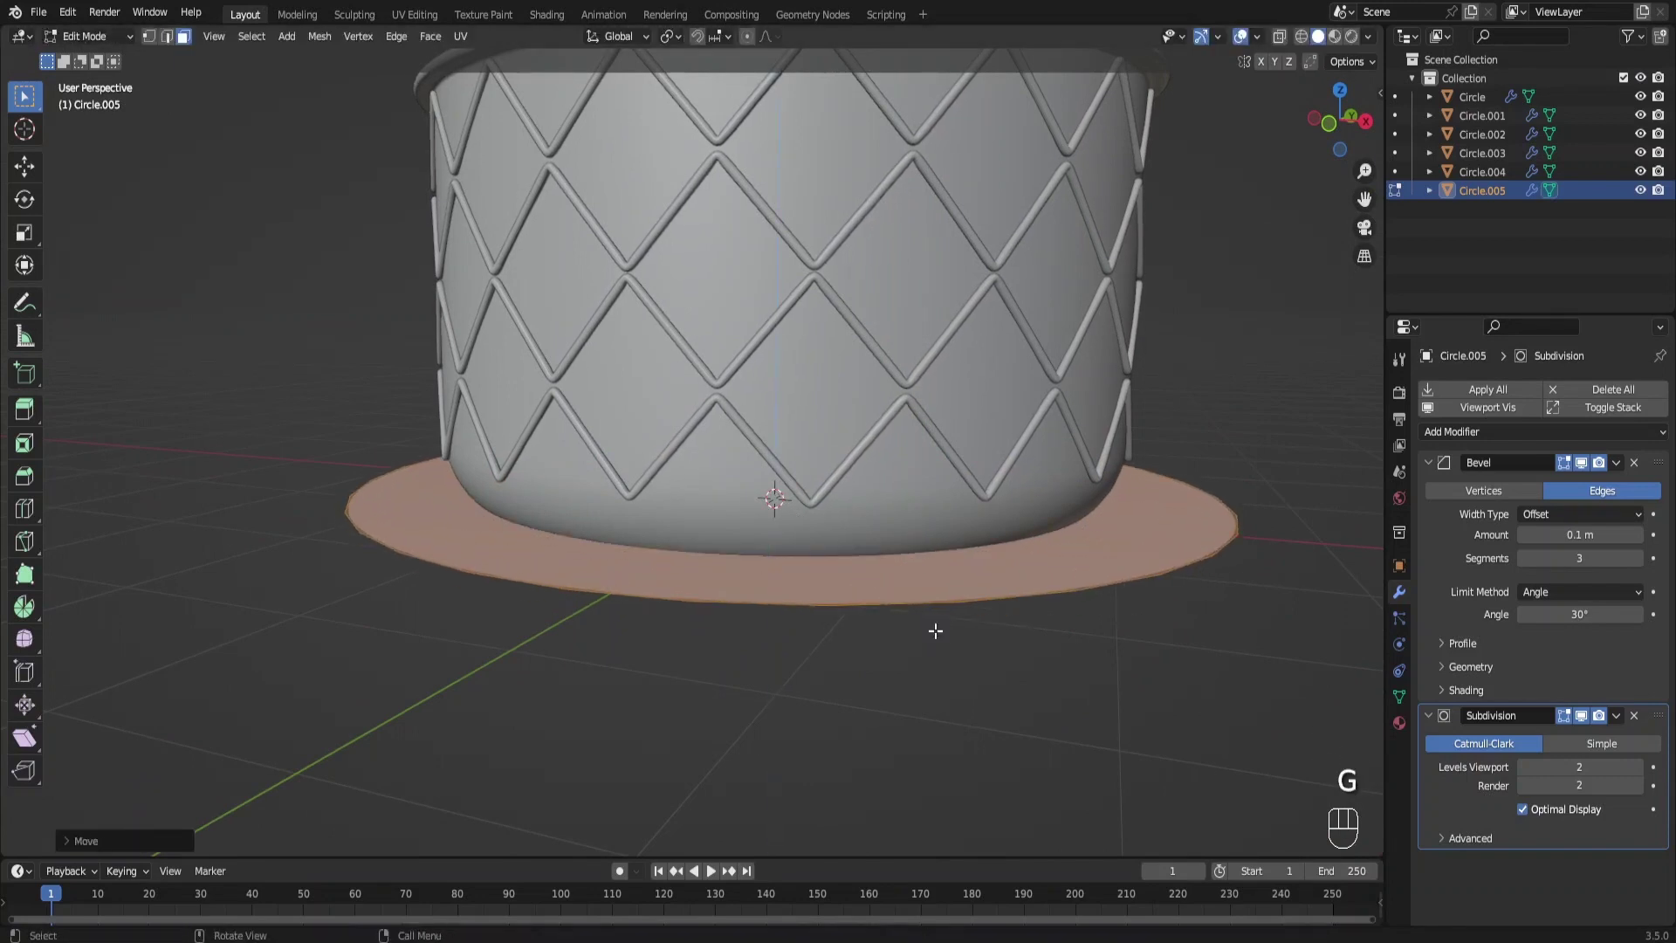
pyautogui.press('e')
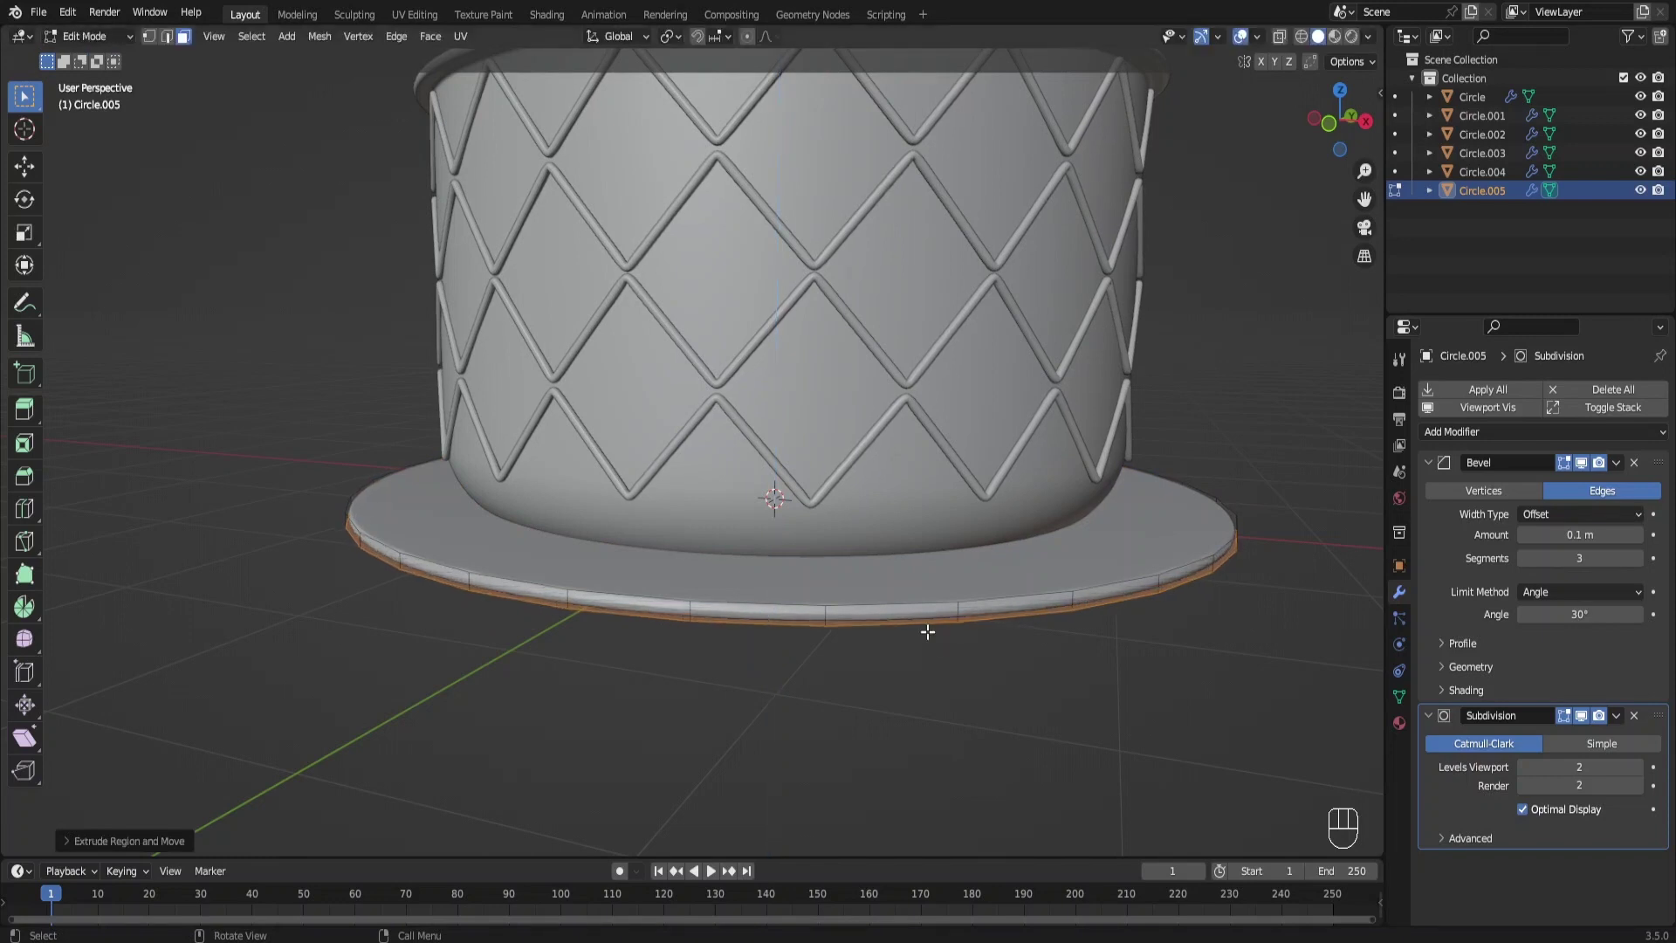
pyautogui.click(883, 571)
pyautogui.middleClick(877, 581)
pyautogui.press('ctrl+z')
pyautogui.press('ctrl+z')
# Inset the saucer top and extrude its outer ring upward into a raised lip
pyautogui.press('i')
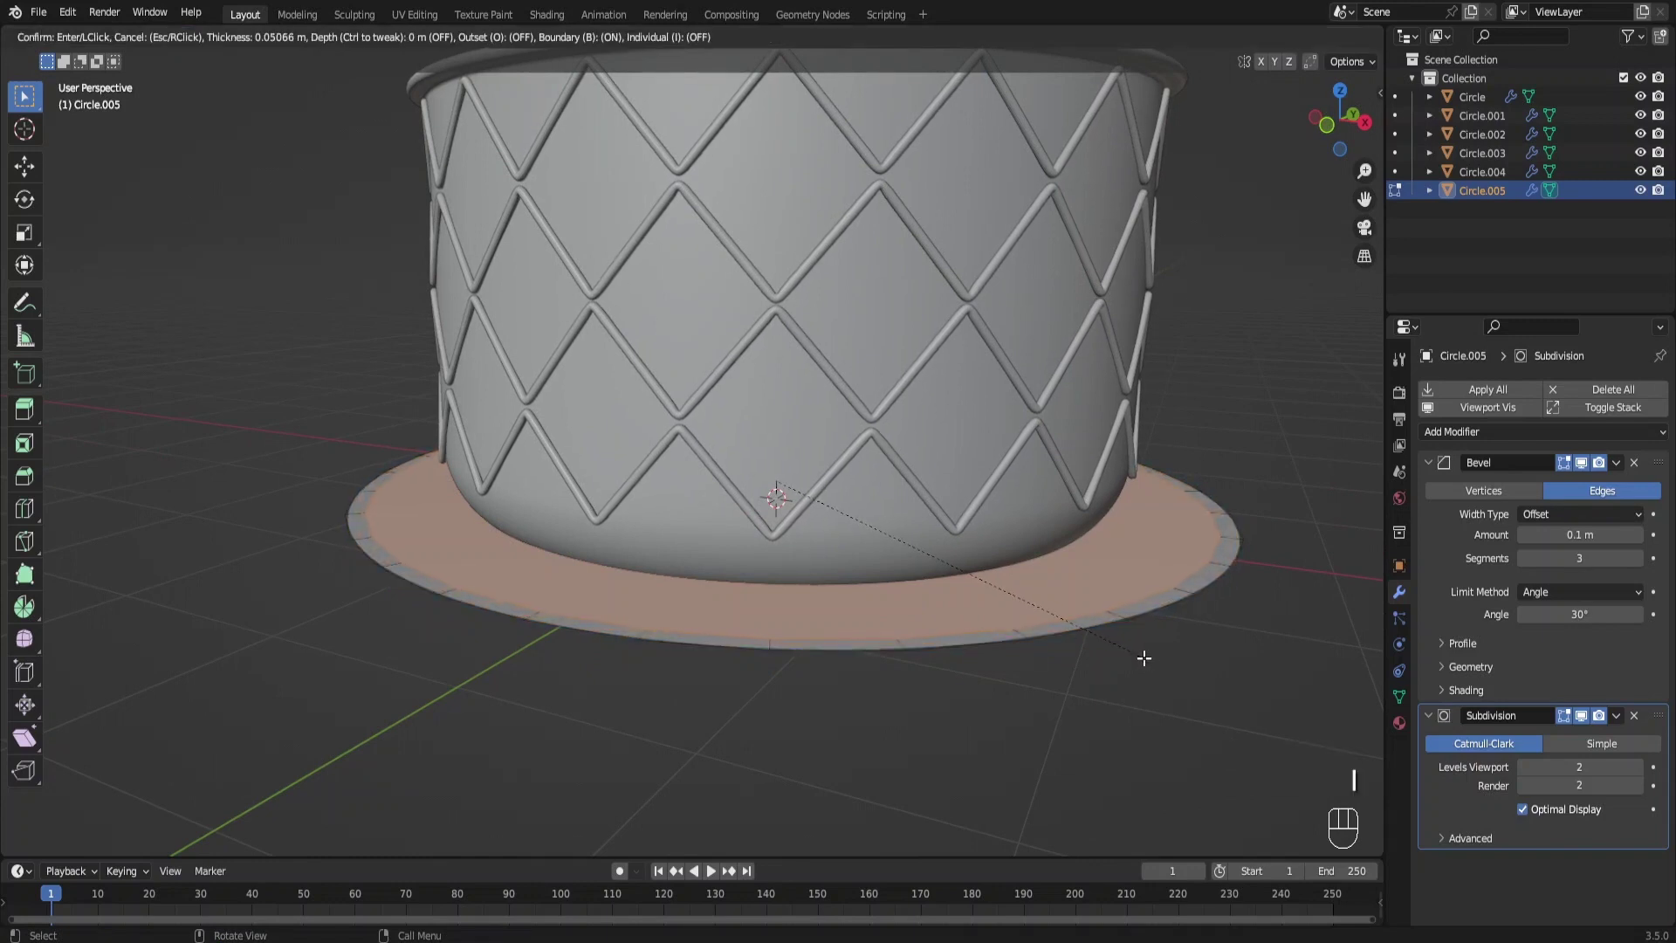
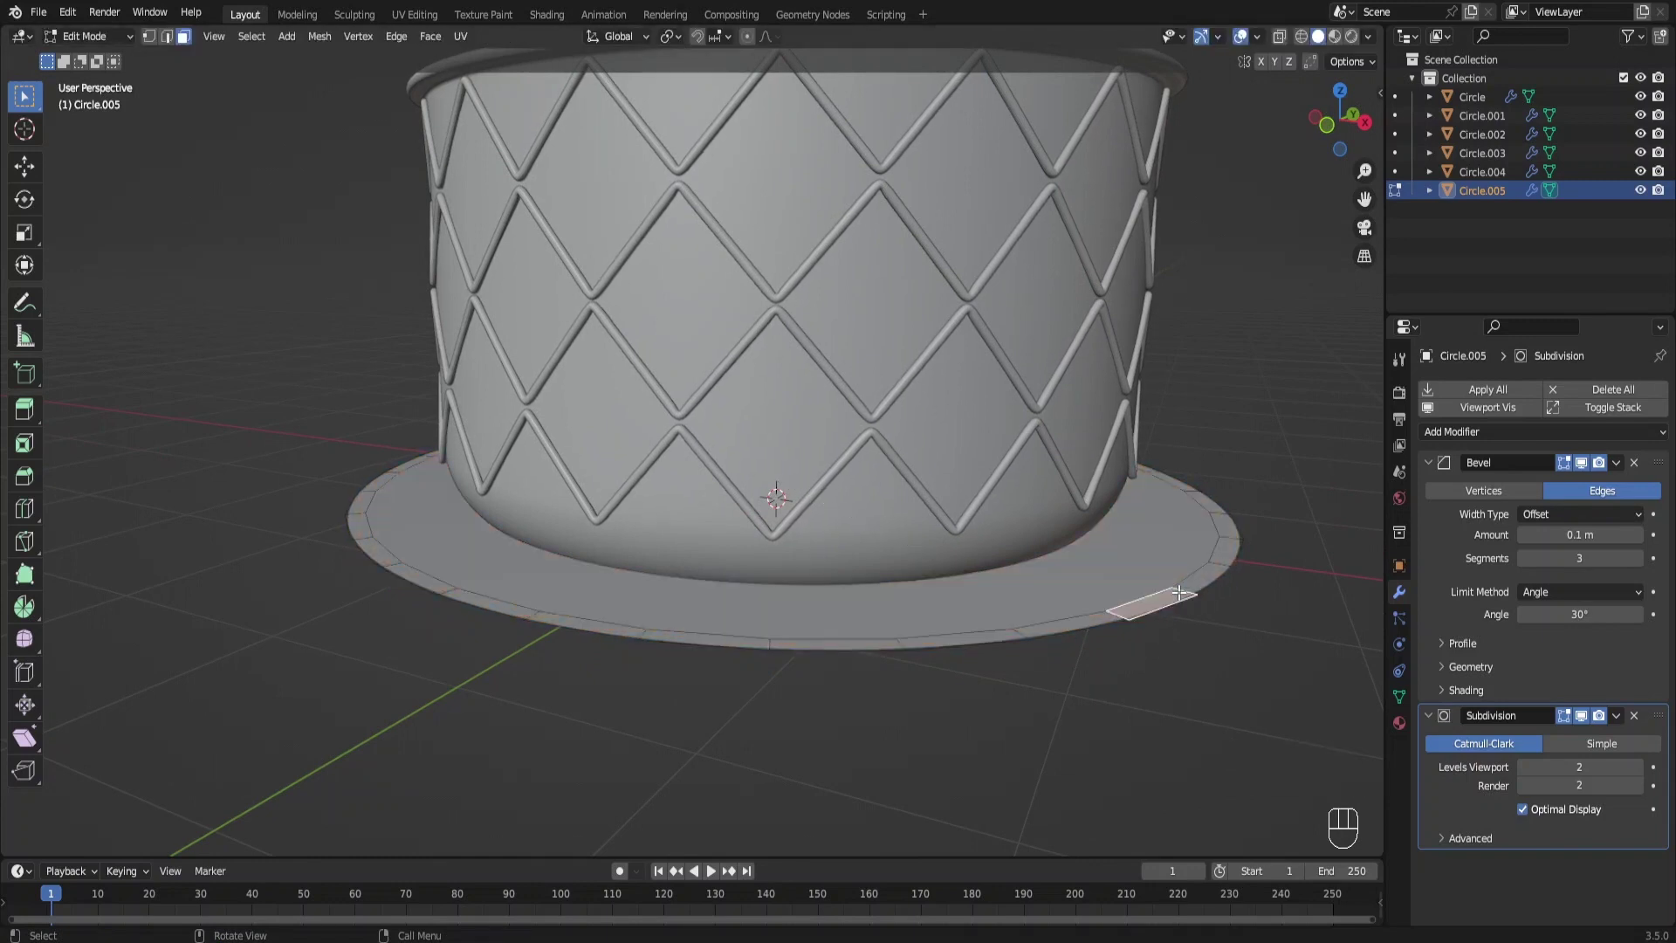
pyautogui.press('a')
pyautogui.press('e')
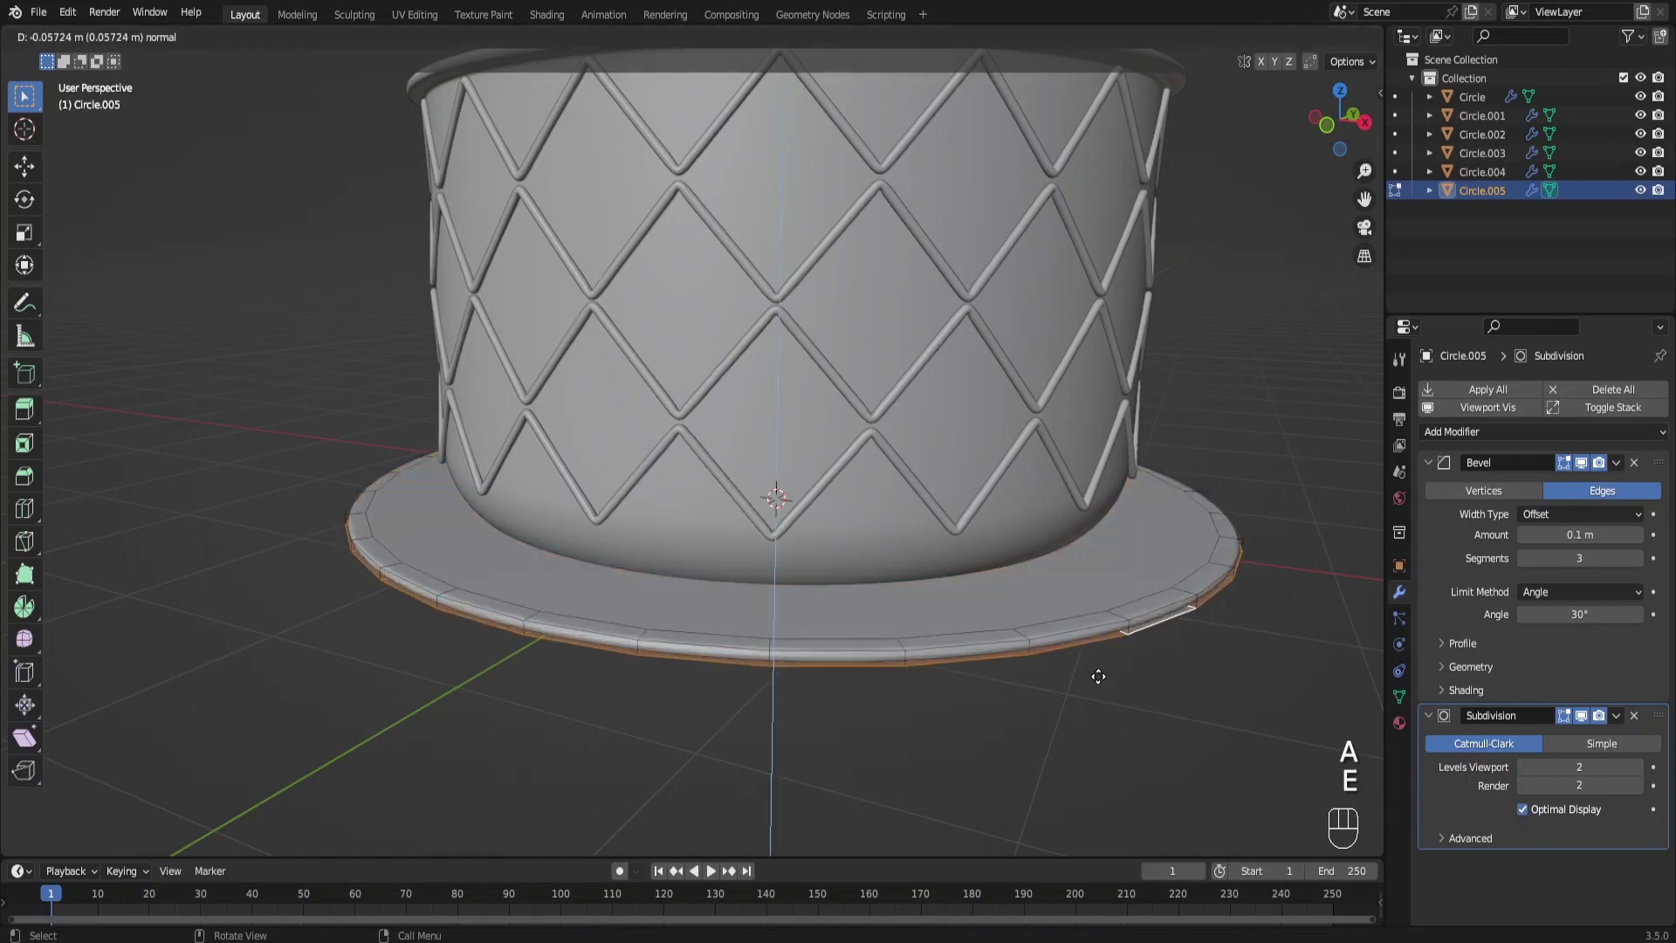
pyautogui.doubleClick(1116, 609)
pyautogui.press('e')
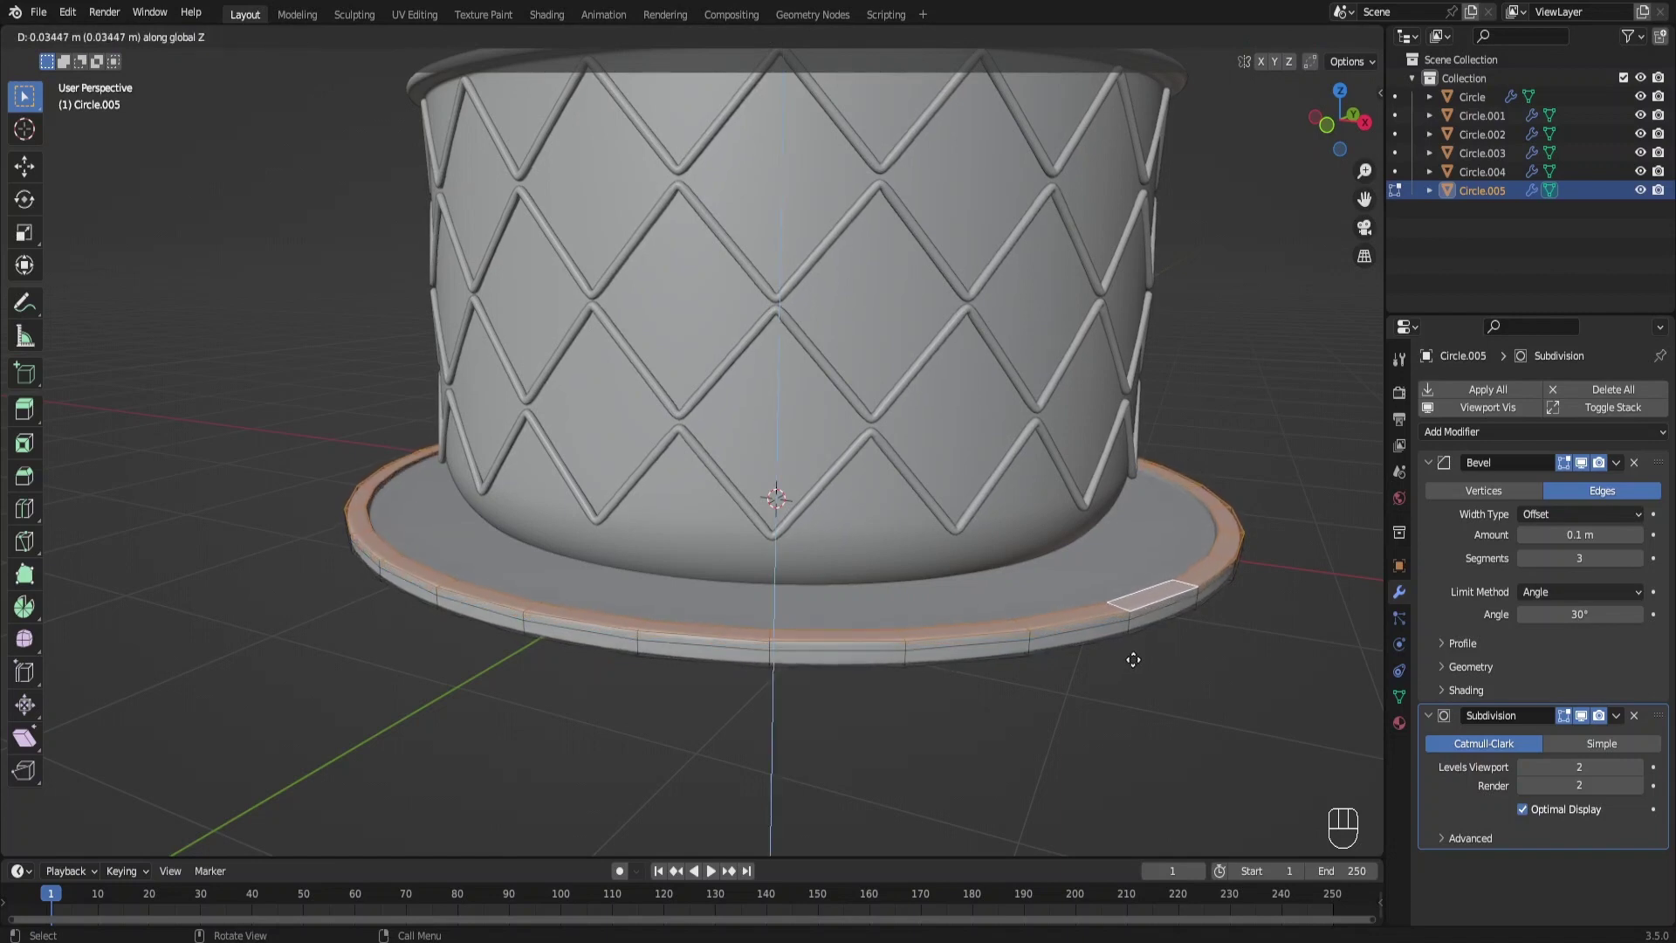
pyautogui.moveTo(1044, 574); pyautogui.dragTo(1180, 654)
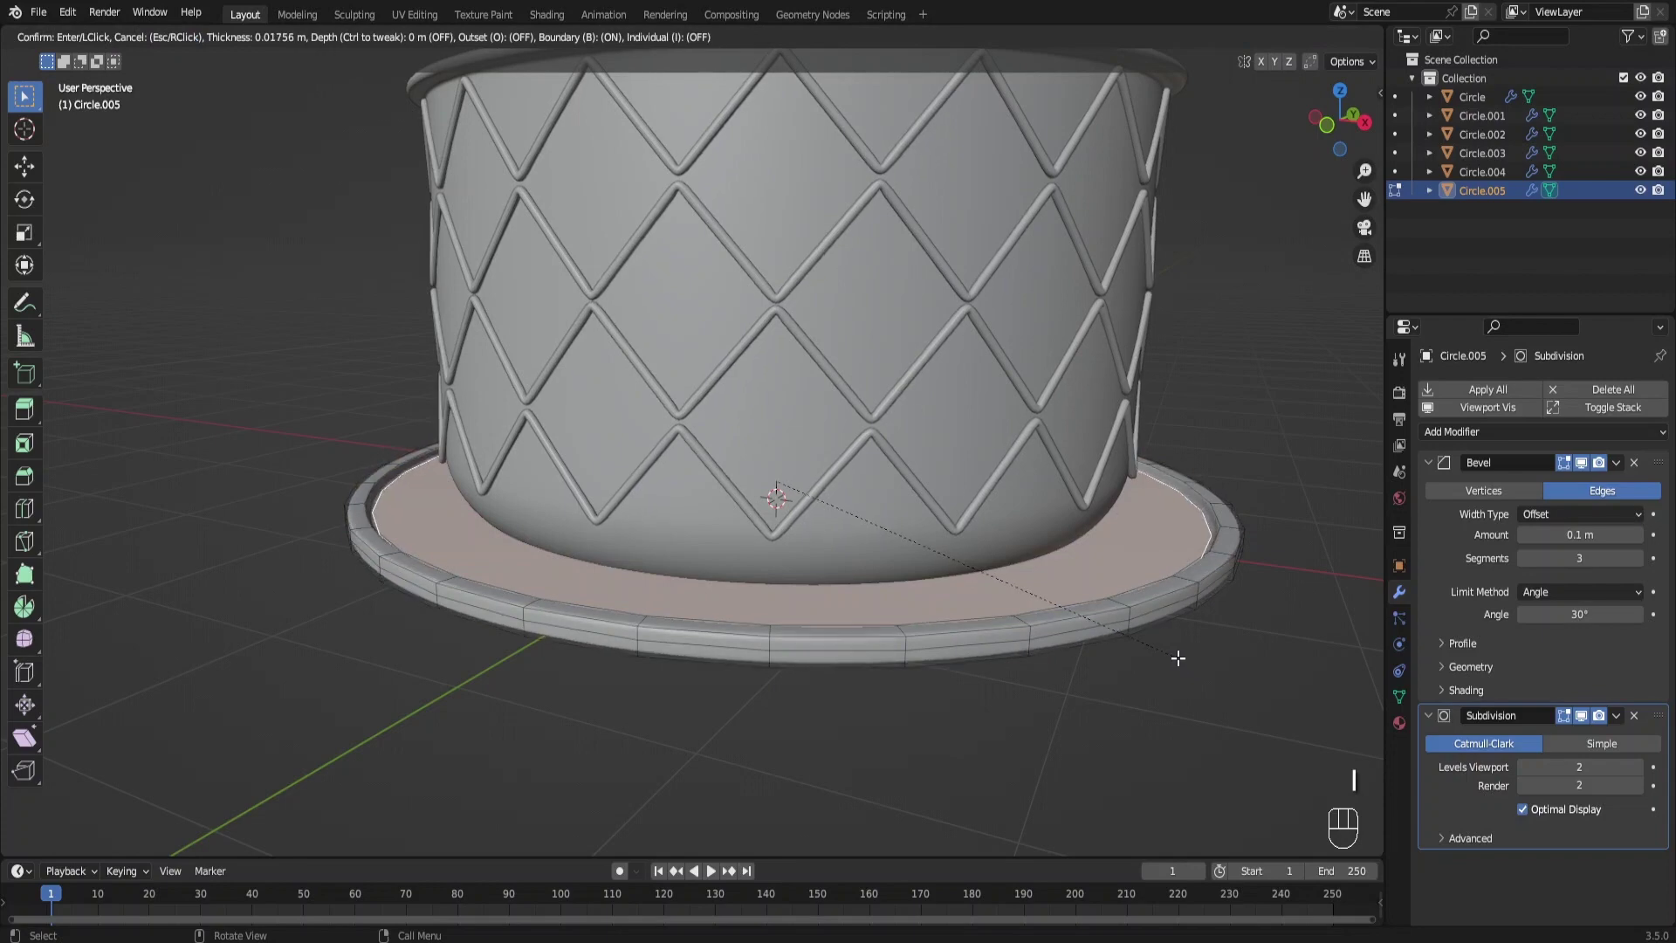
pyautogui.moveTo(1029, 624); pyautogui.dragTo(1032, 589)
# Lower the saucer so it sits aligned directly beneath the pot, checked from the front
pyautogui.press('g')
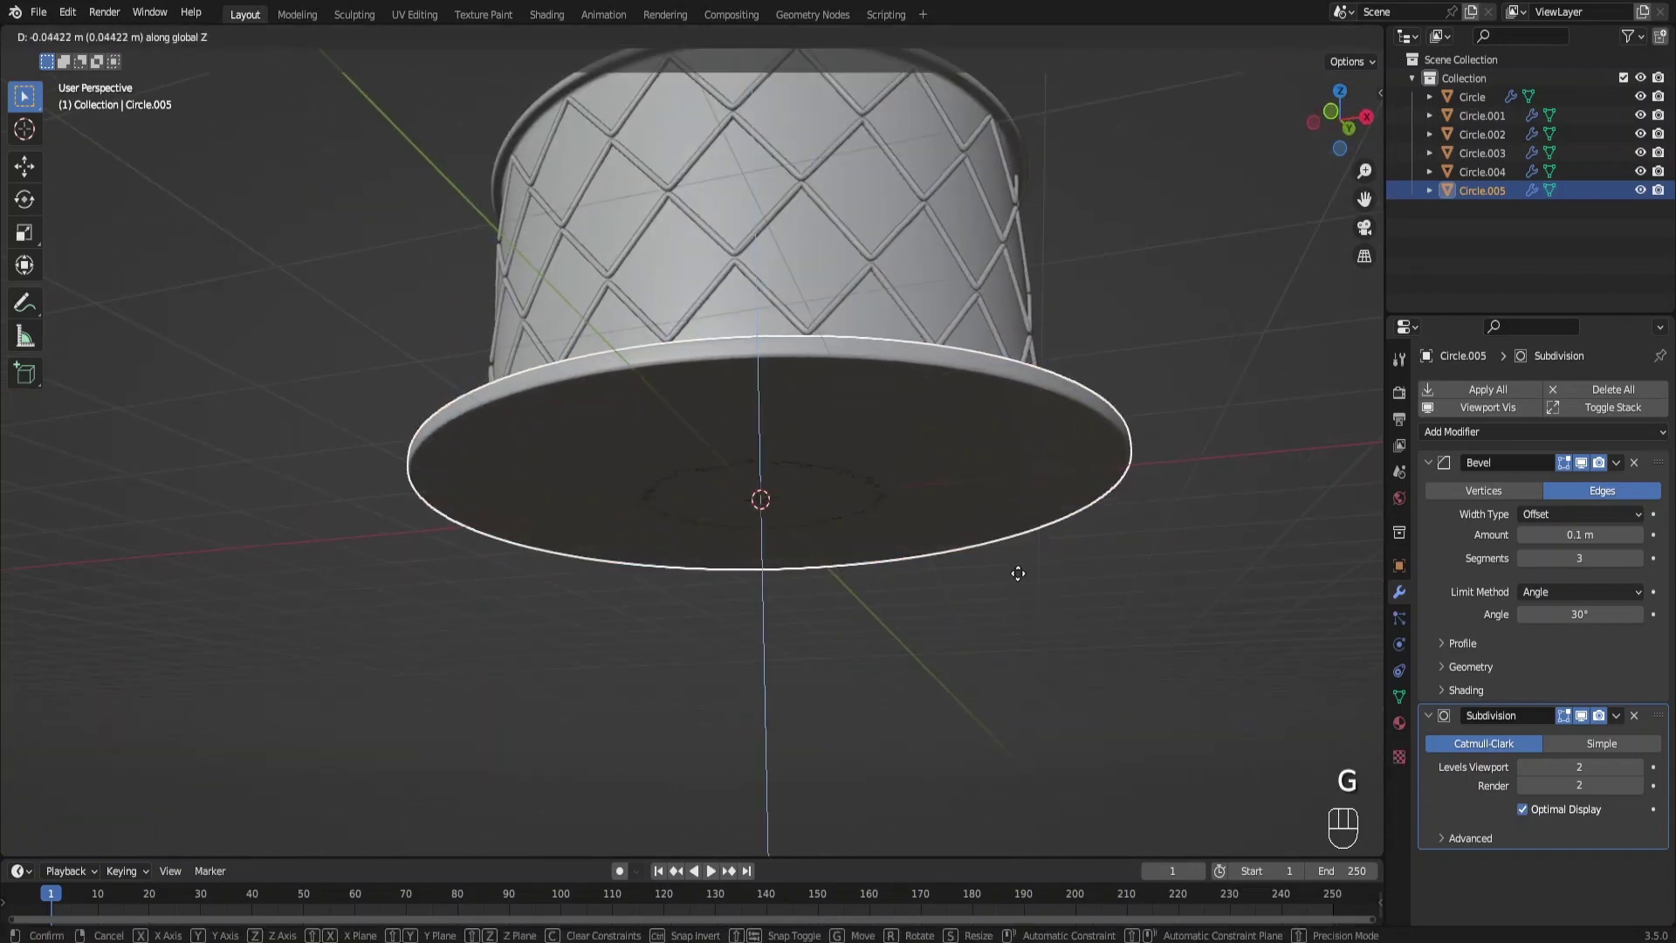
pyautogui.moveTo(993, 522); pyautogui.dragTo(996, 573)
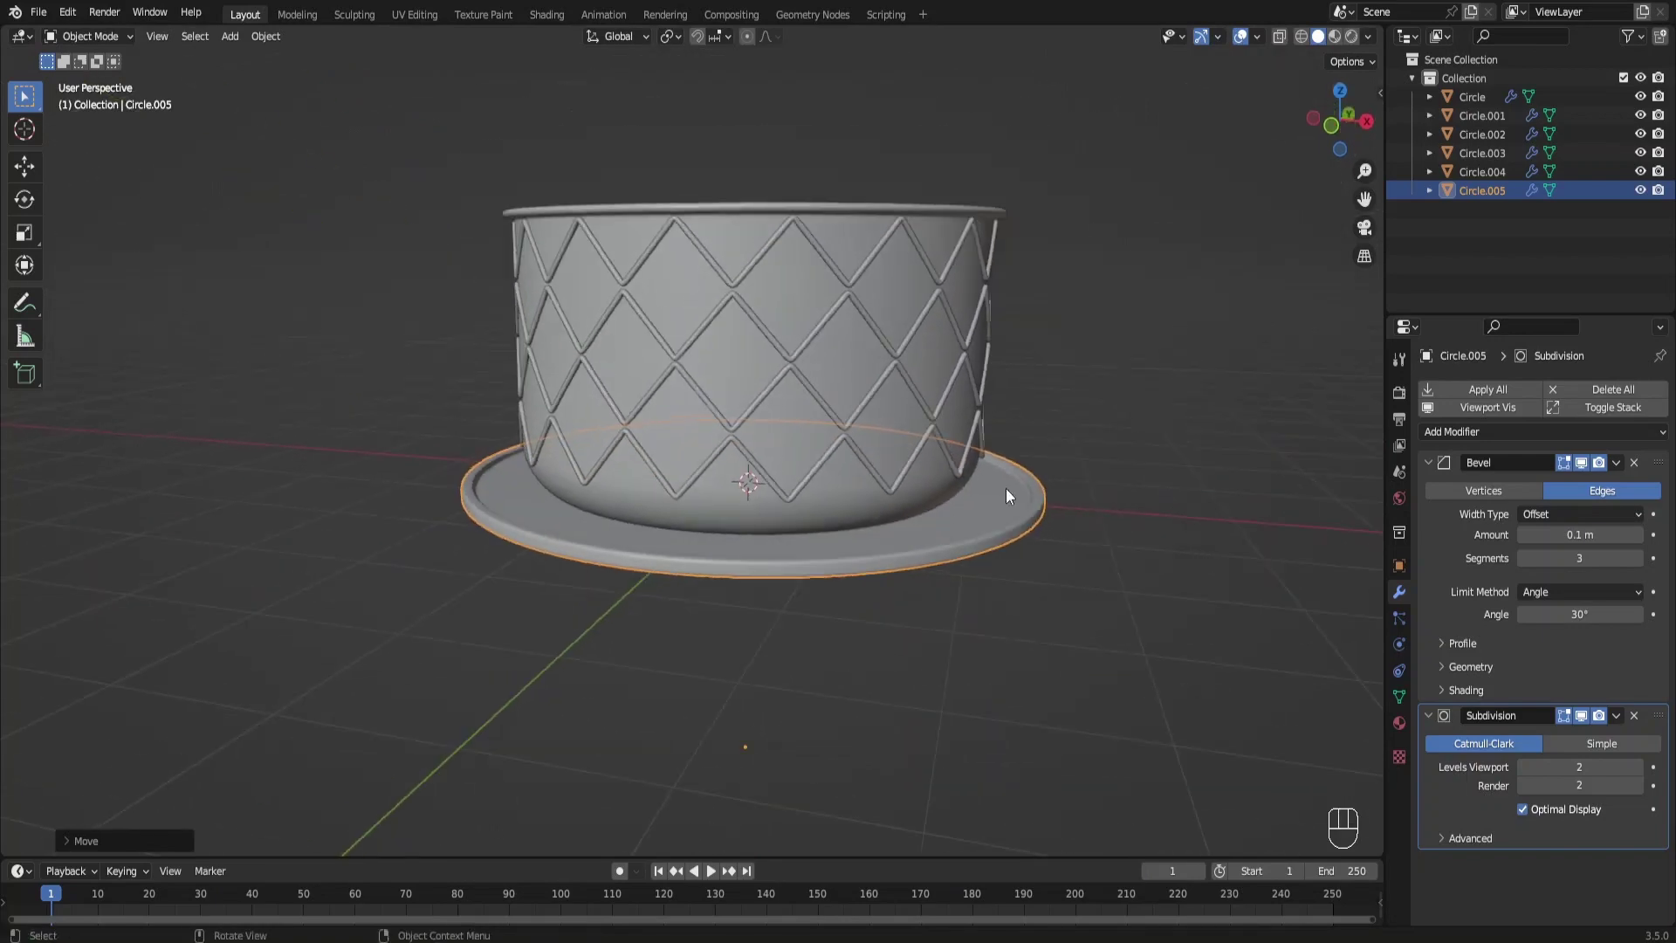
pyautogui.press('KP_1')
pyautogui.moveTo(1040, 459); pyautogui.dragTo(980, 543)
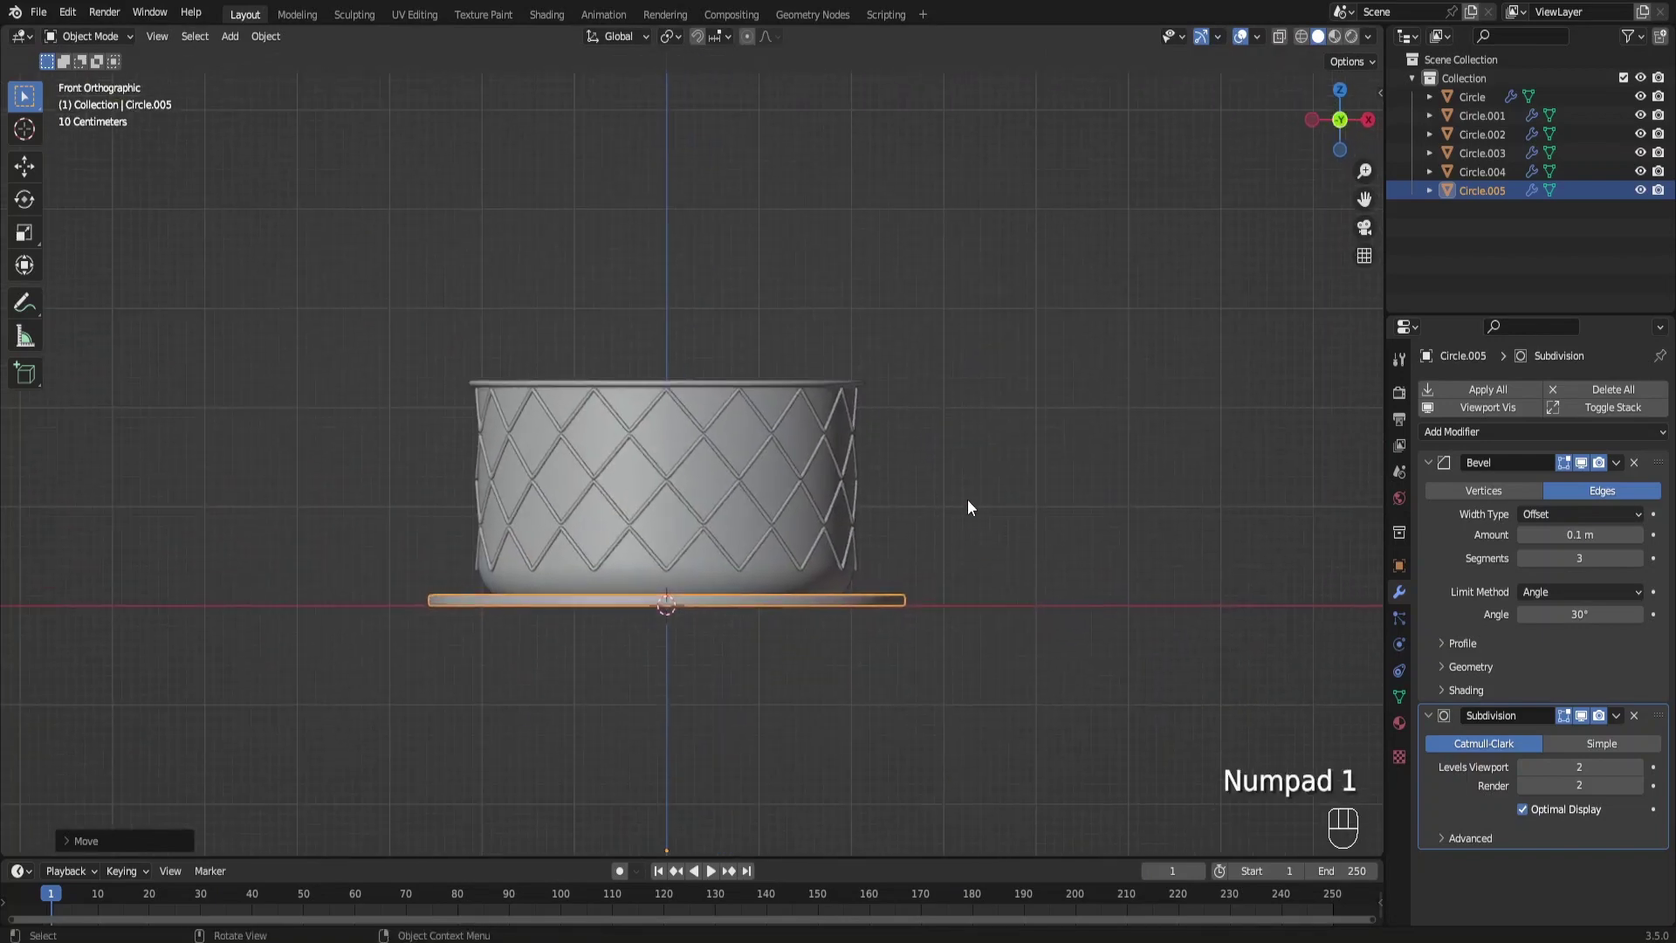
pyautogui.moveTo(968, 512); pyautogui.dragTo(925, 525)
pyautogui.click(965, 509)
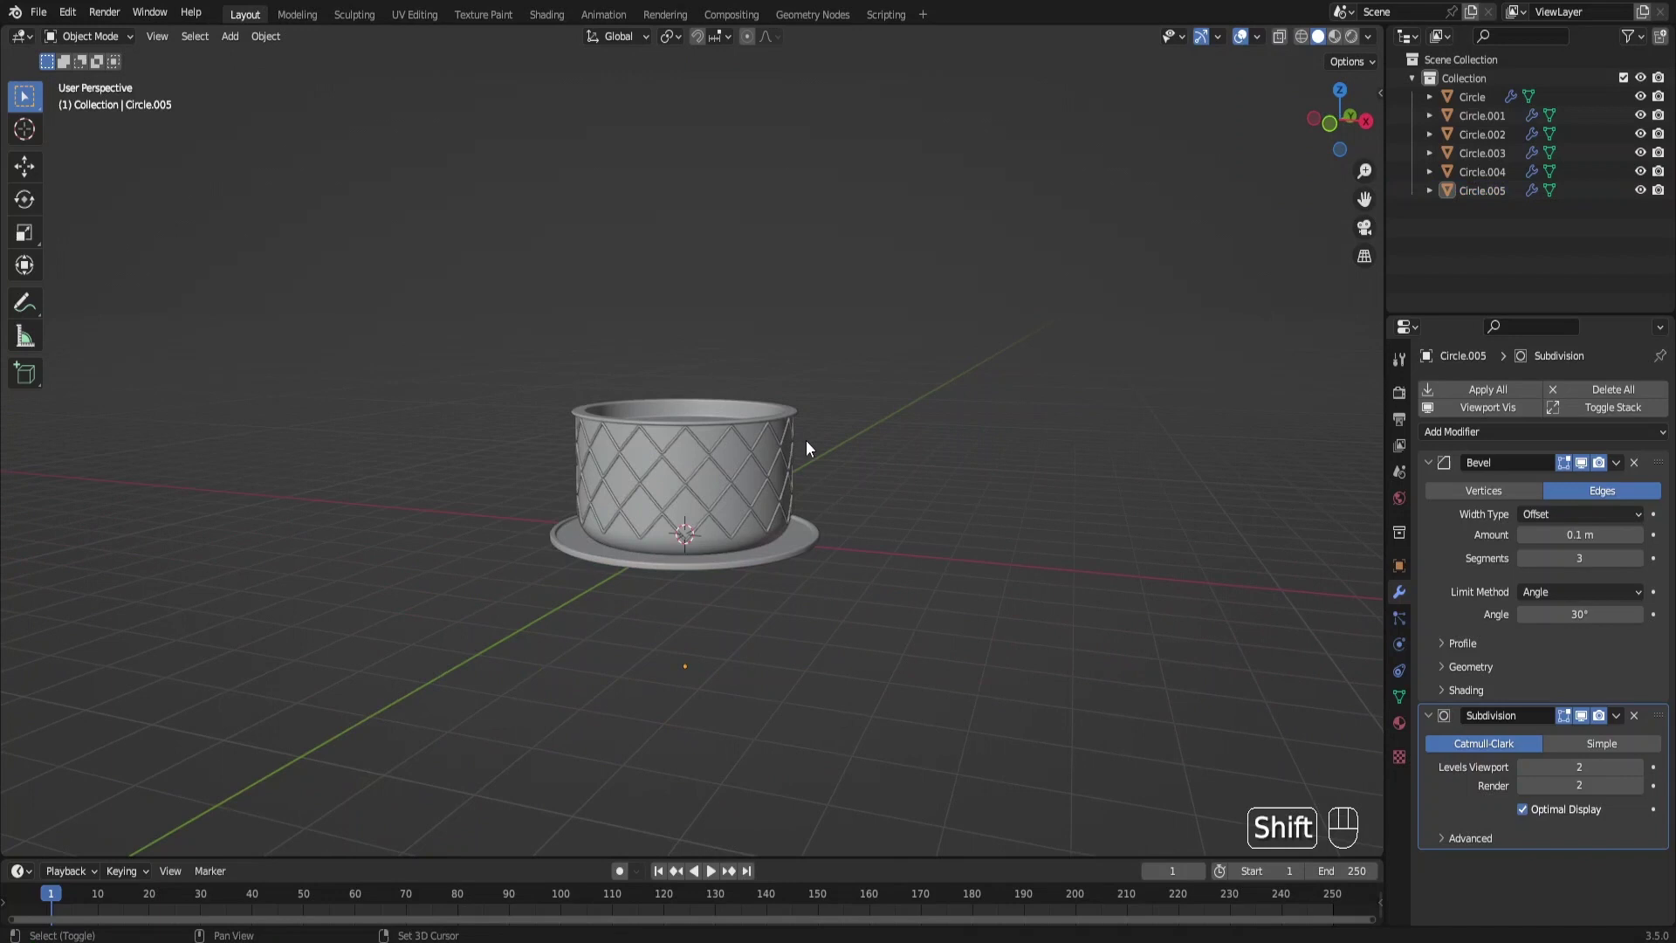
# Add a Round Cube from the Shift+A mesh list, move it above the pot and enlarge it
pyautogui.press('shift+a')
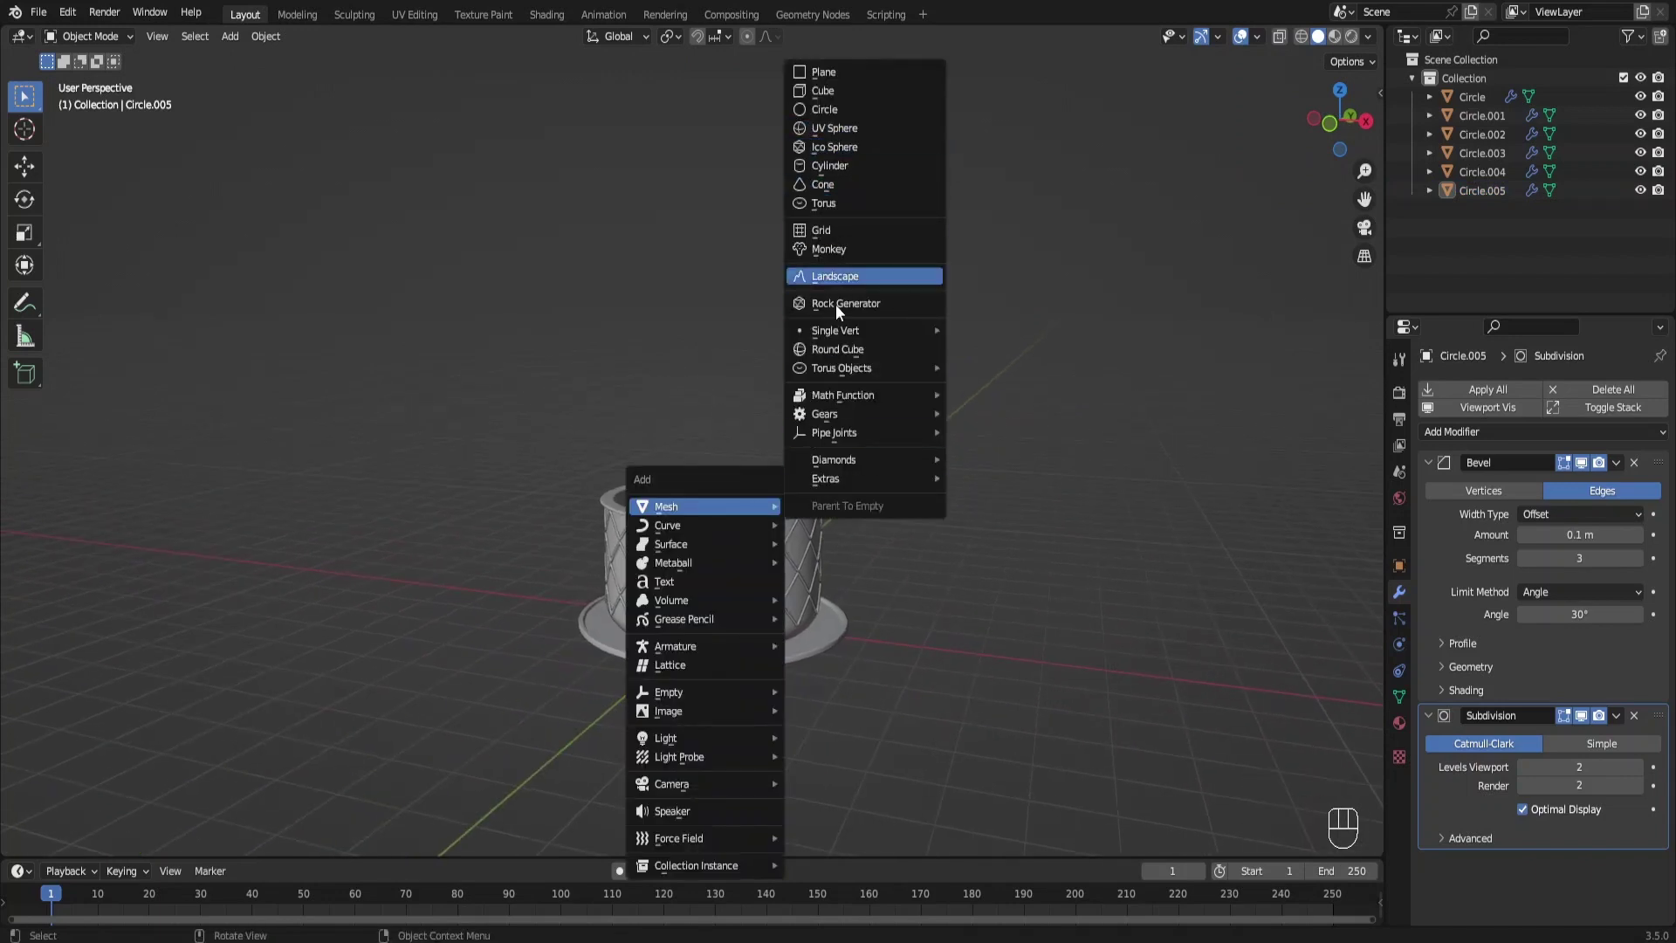
pyautogui.click(73, 846)
pyautogui.moveTo(113, 381); pyautogui.dragTo(118, 509)
pyautogui.click(78, 353)
pyautogui.press('g')
pyautogui.press('KP_1')
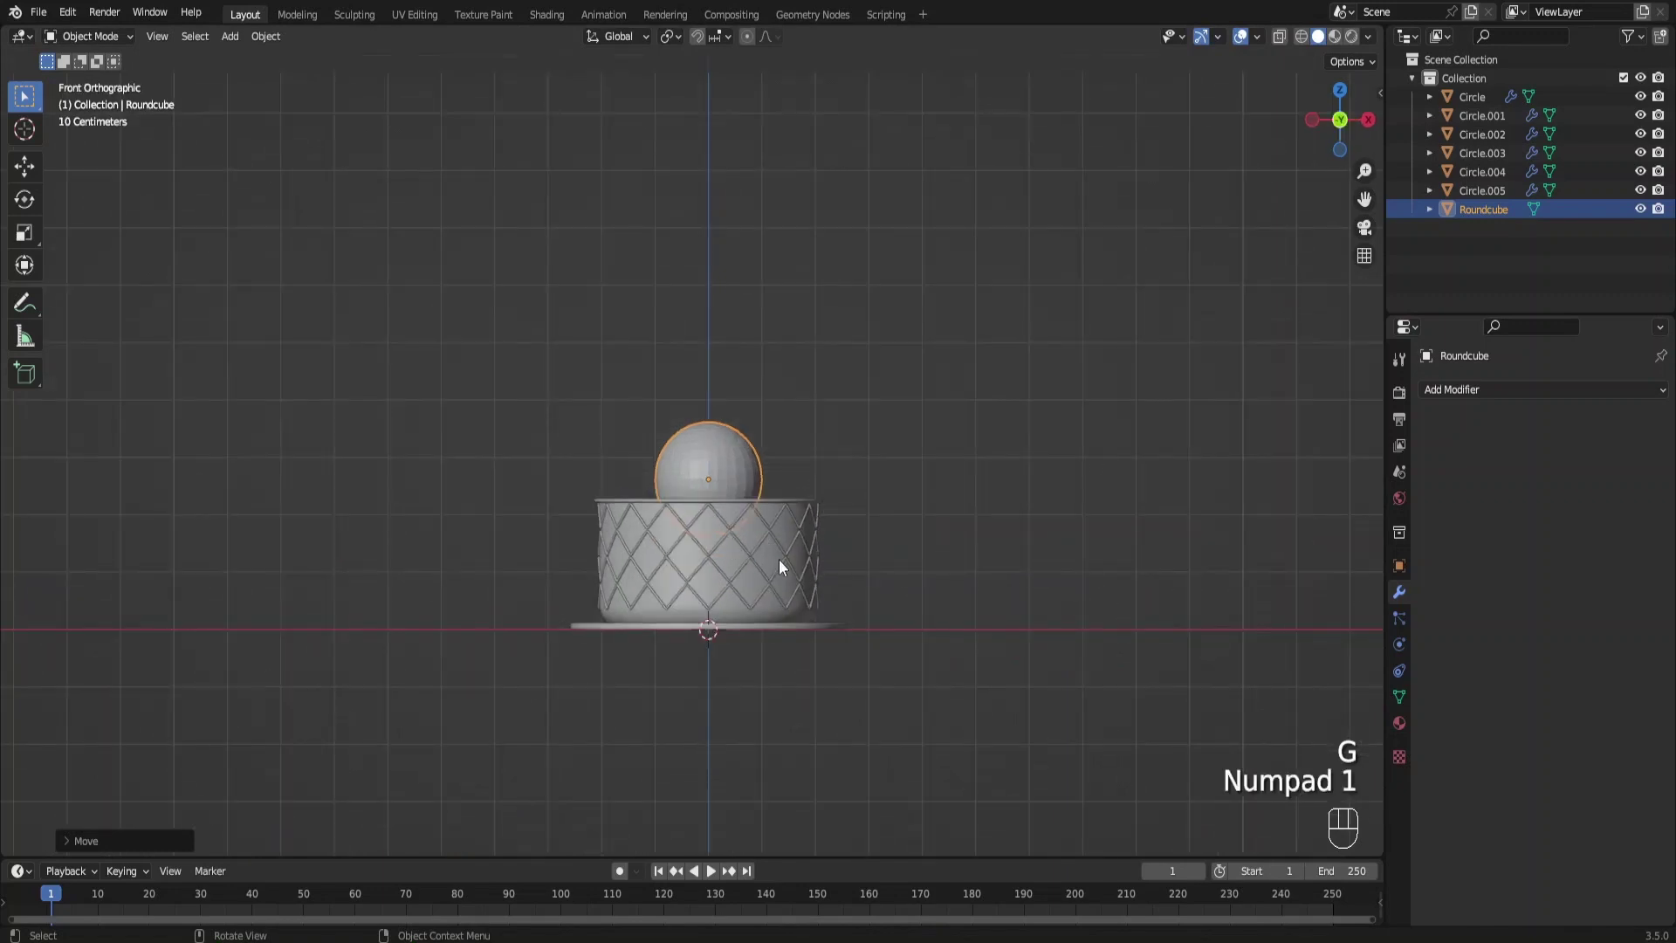
pyautogui.press('s')
pyautogui.press('g')
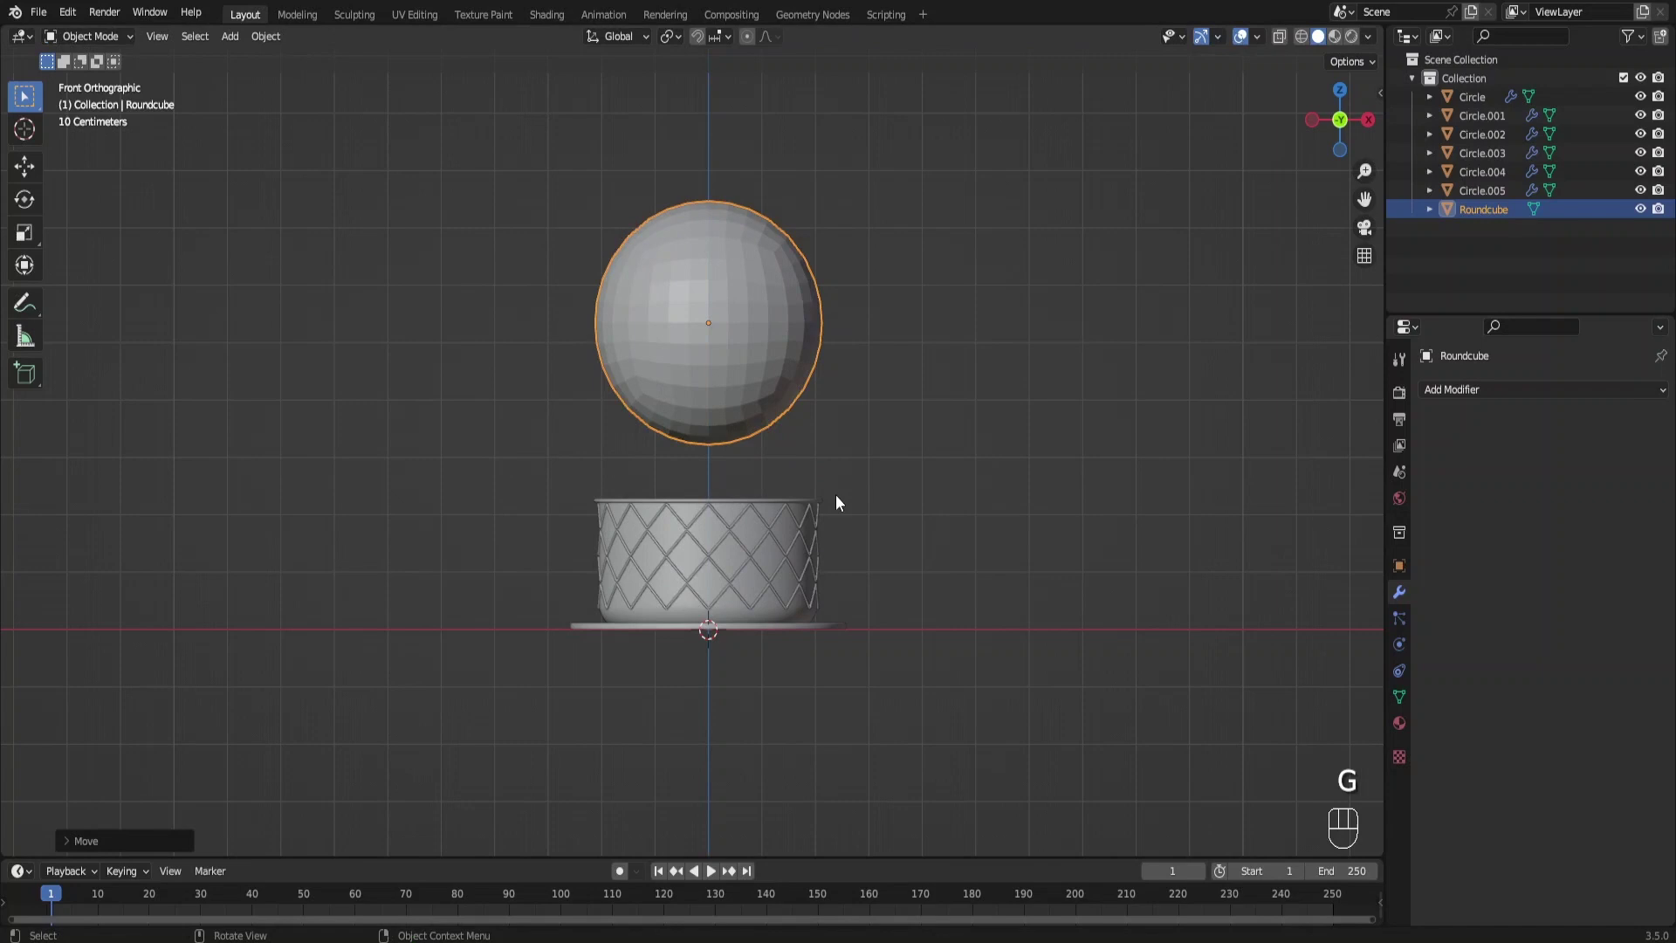
# Lower the round cube's bottom half into a capsule with extra loop cuts, then sink and stretch it into the pot
pyautogui.press('Tab')
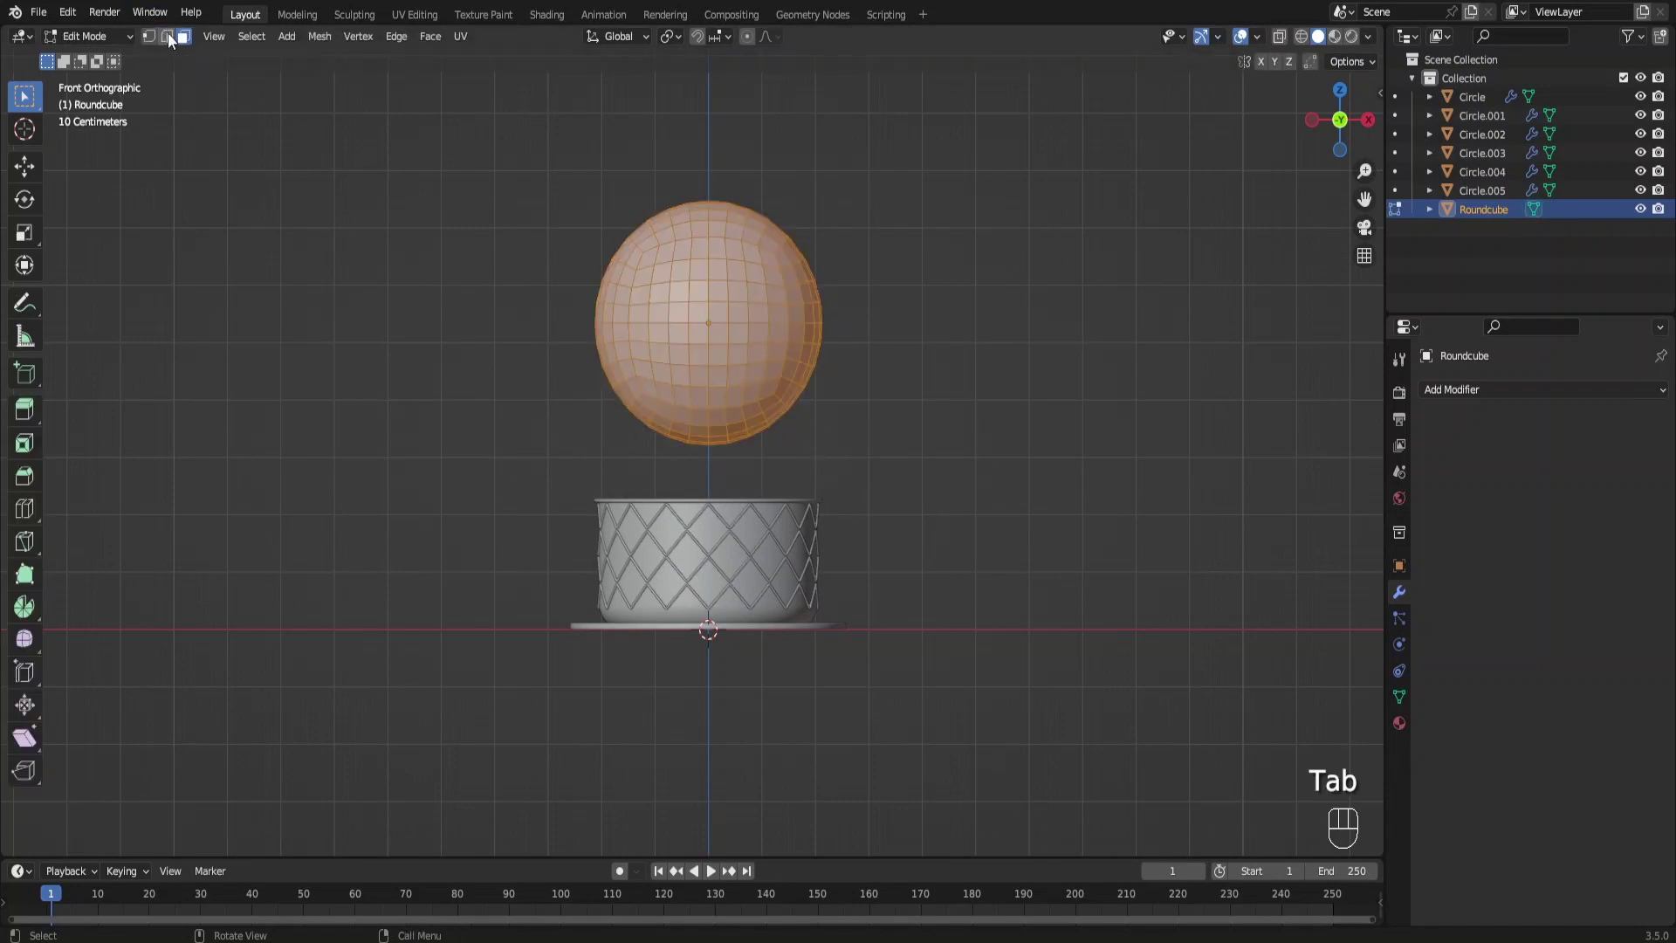
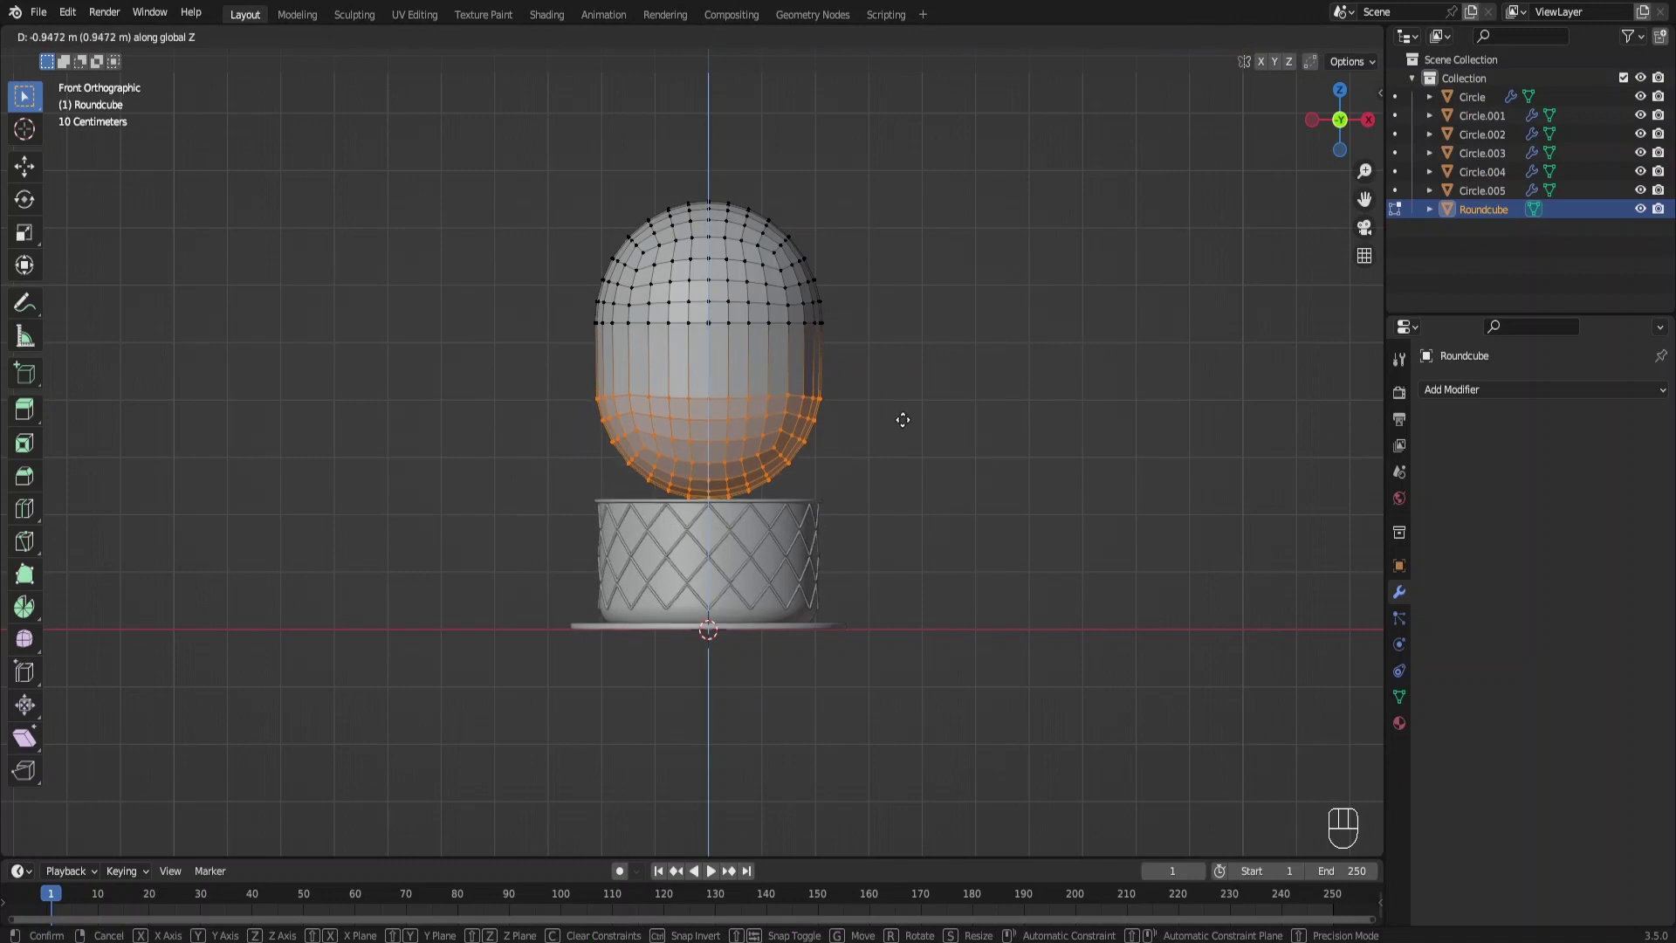
pyautogui.press('ctrl+r')
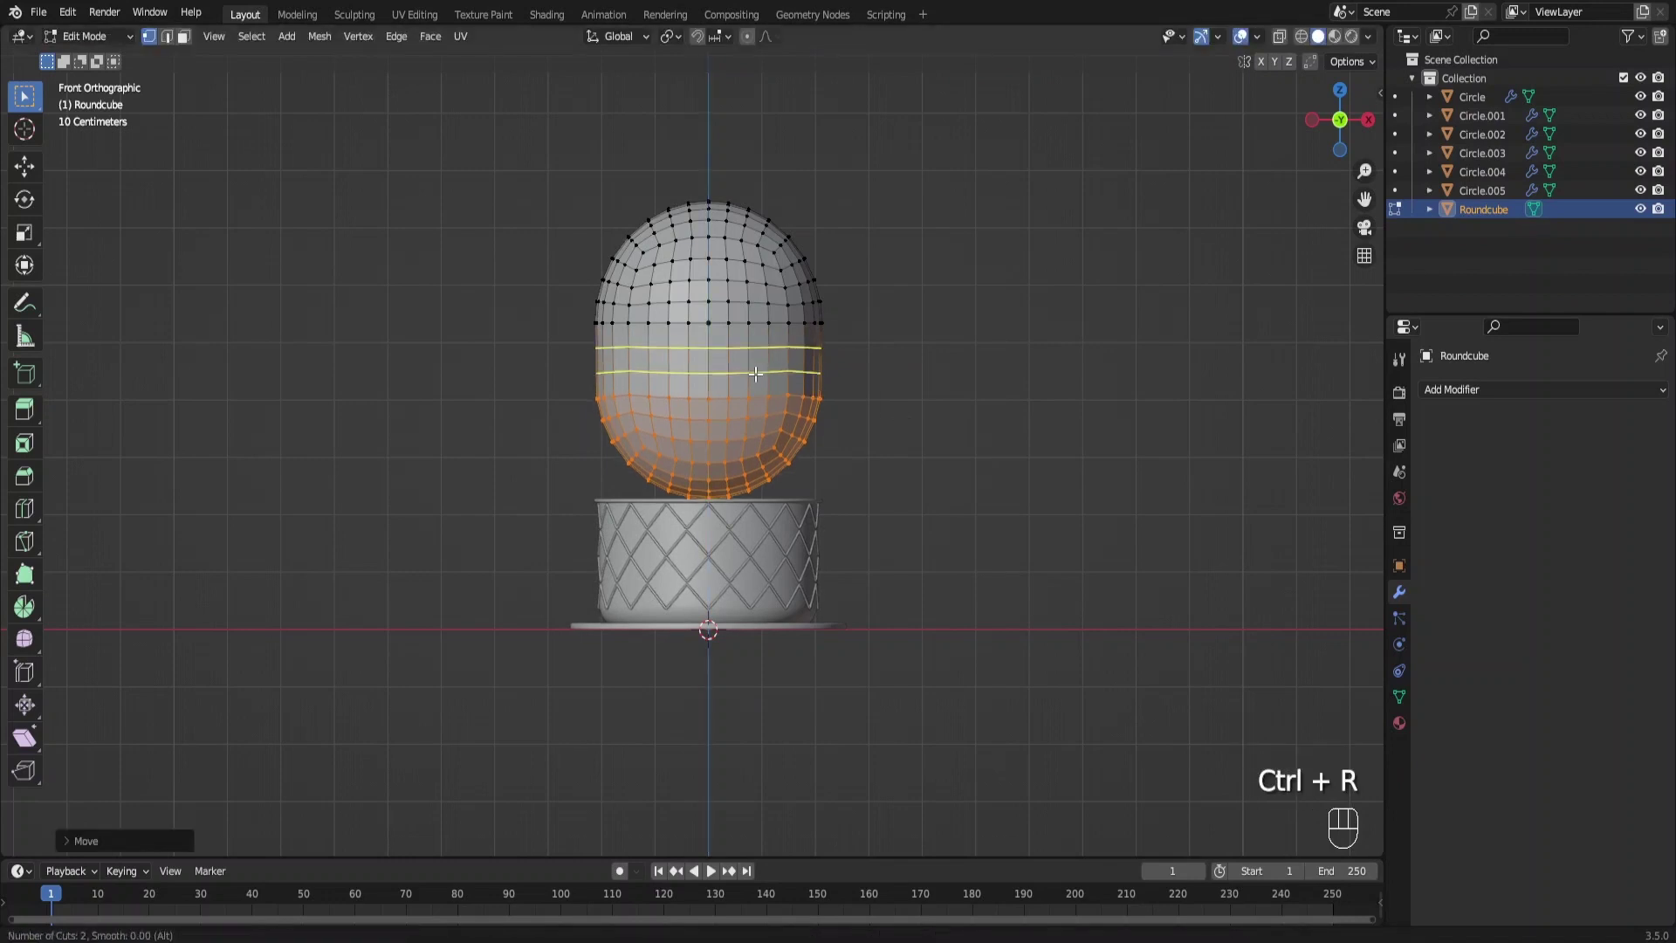
pyautogui.press('Tab')
pyautogui.press('g')
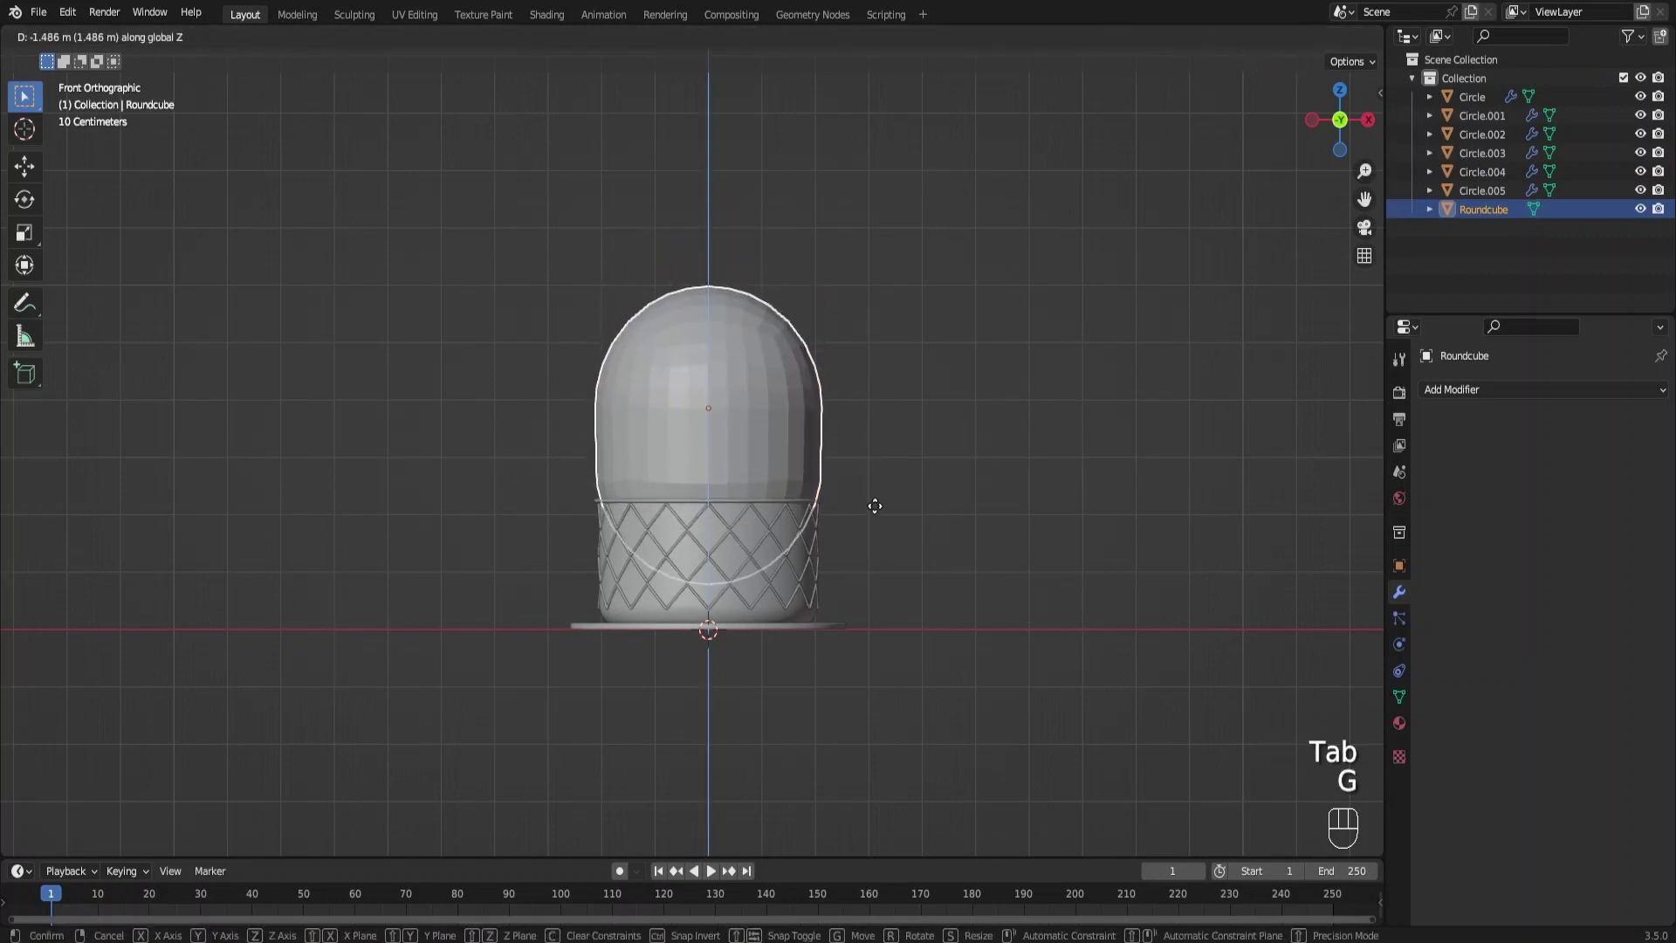
pyautogui.press('s')
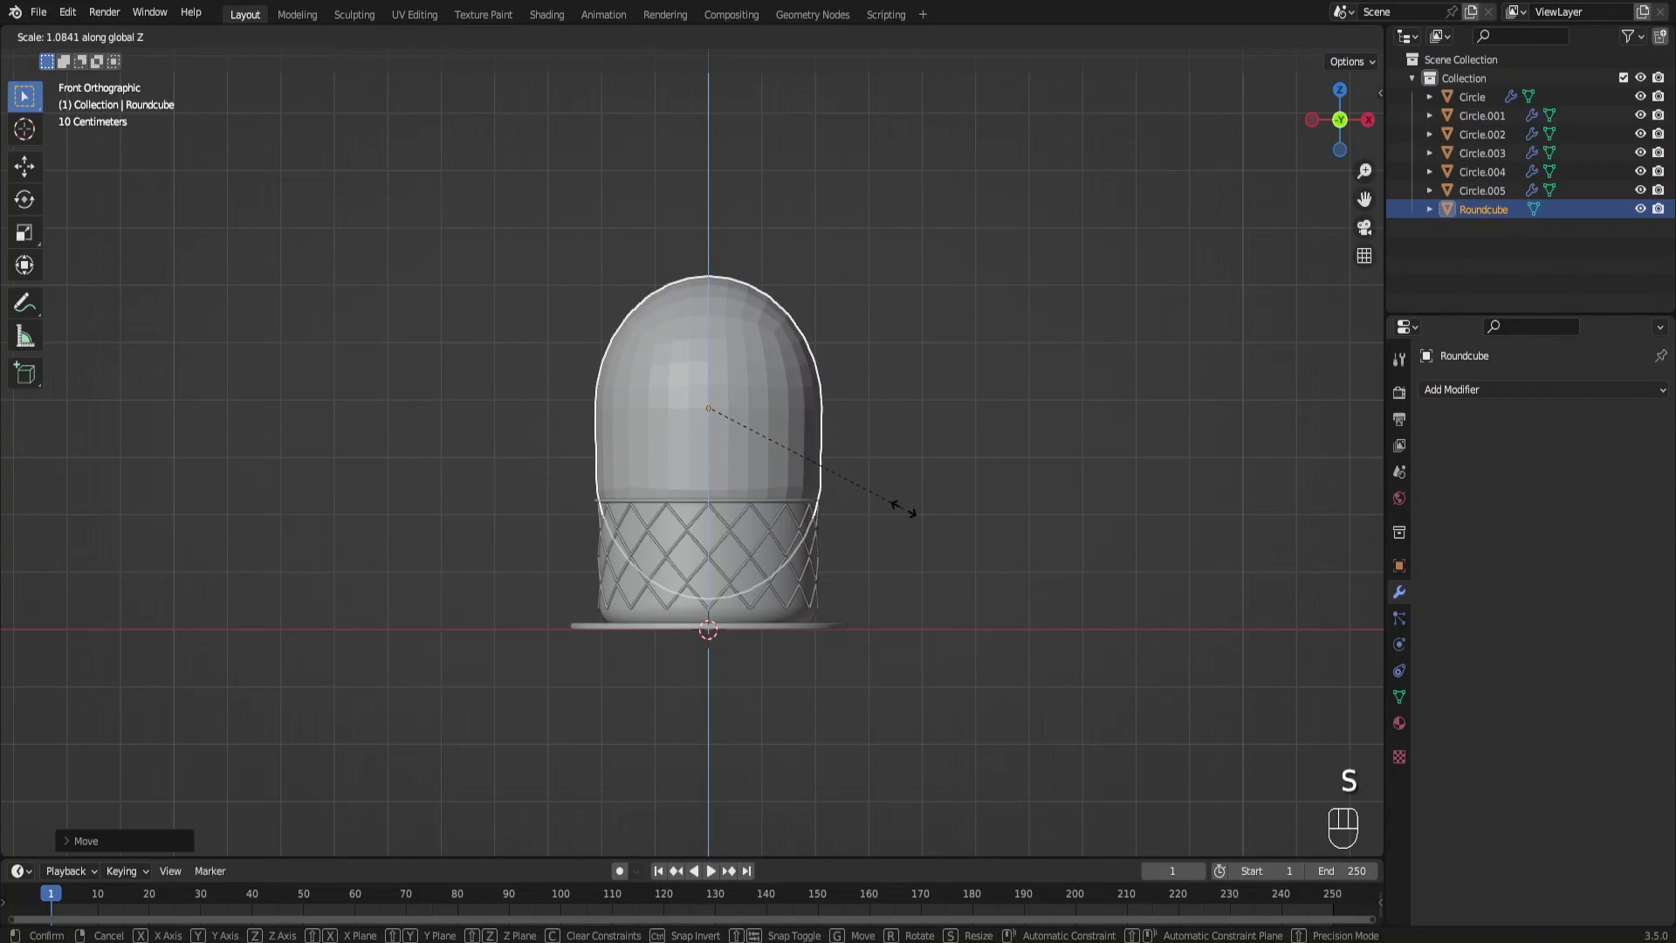
pyautogui.press('g')
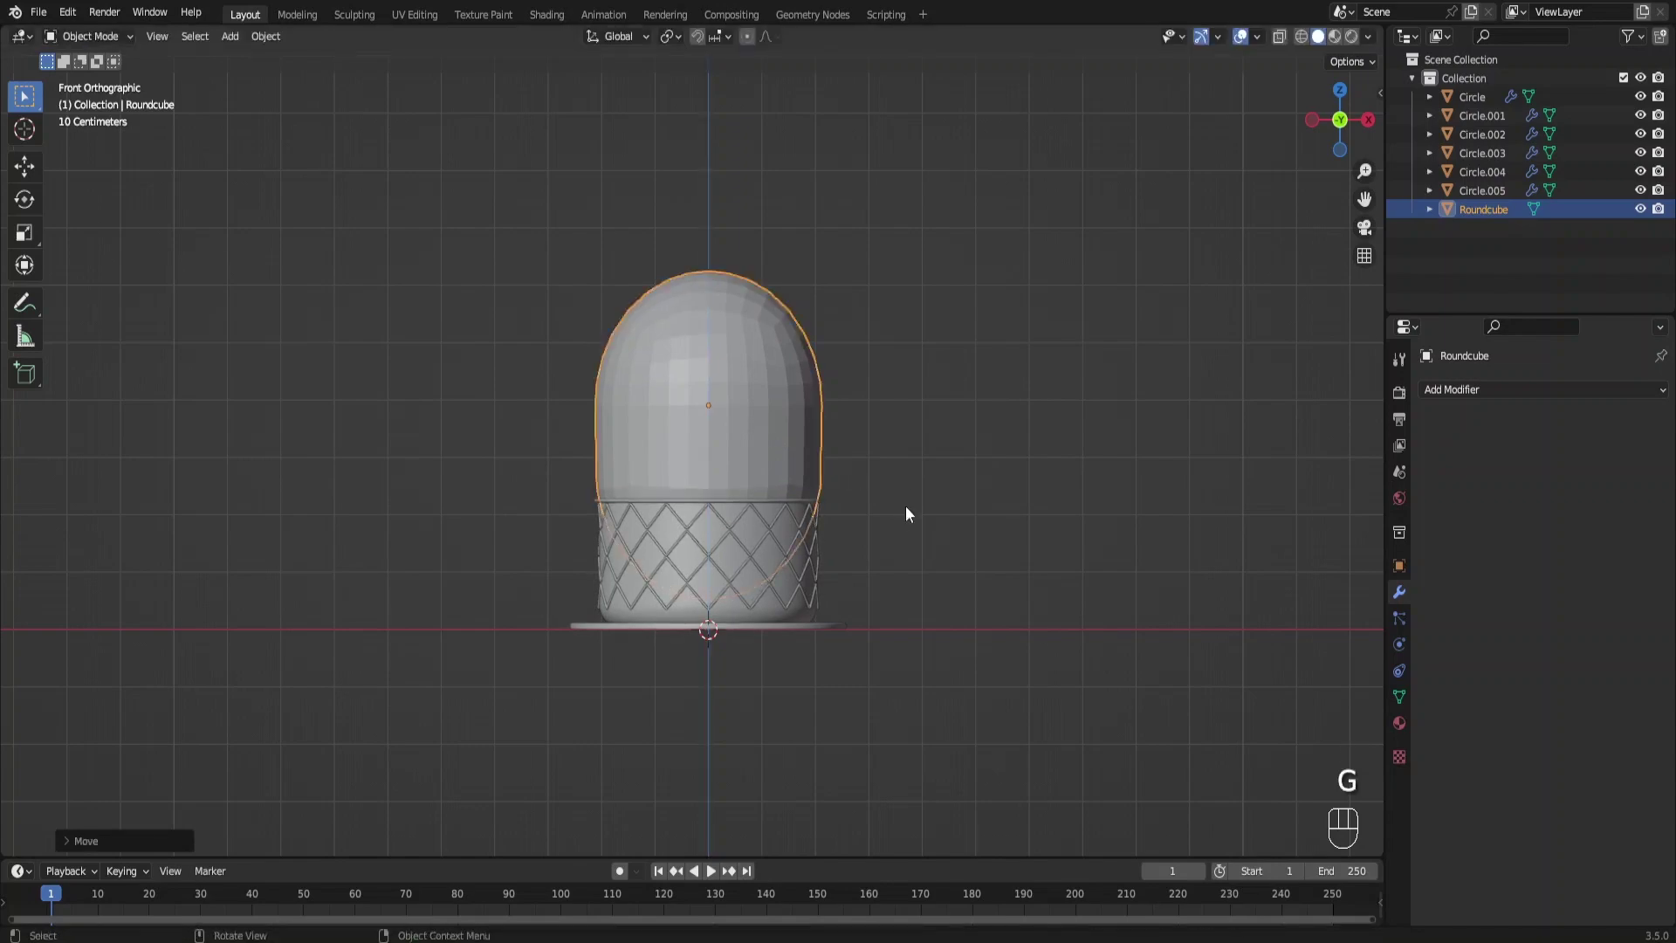
pyautogui.moveTo(897, 504); pyautogui.dragTo(822, 537)
pyautogui.press('KP_1')
# In Edit Mode with X-ray, select the body's lower vertices hidden inside the pot
pyautogui.press('Tab')
pyautogui.press('alt+z')
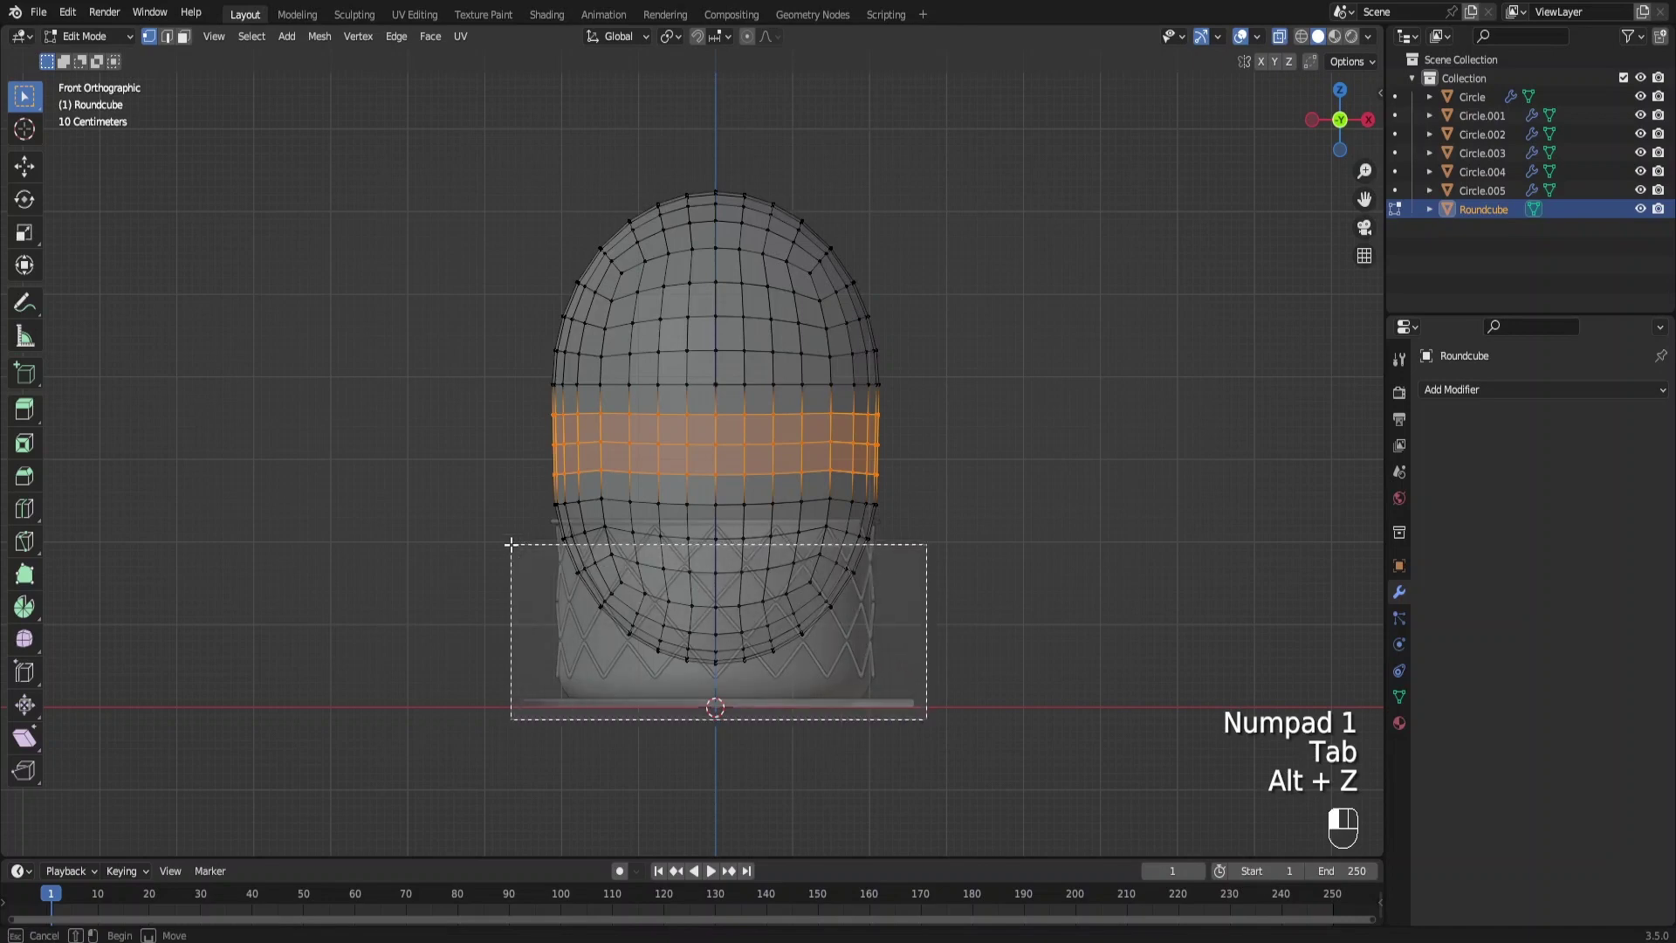
pyautogui.press('x')
pyautogui.click(685, 545)
pyautogui.click(687, 531)
pyautogui.click(696, 534)
pyautogui.moveTo(703, 546); pyautogui.dragTo(757, 427)
pyautogui.press('alt+z')
# Shrink the selected lower part of the body so it tapers into the pot
pyautogui.moveTo(857, 520); pyautogui.dragTo(859, 582)
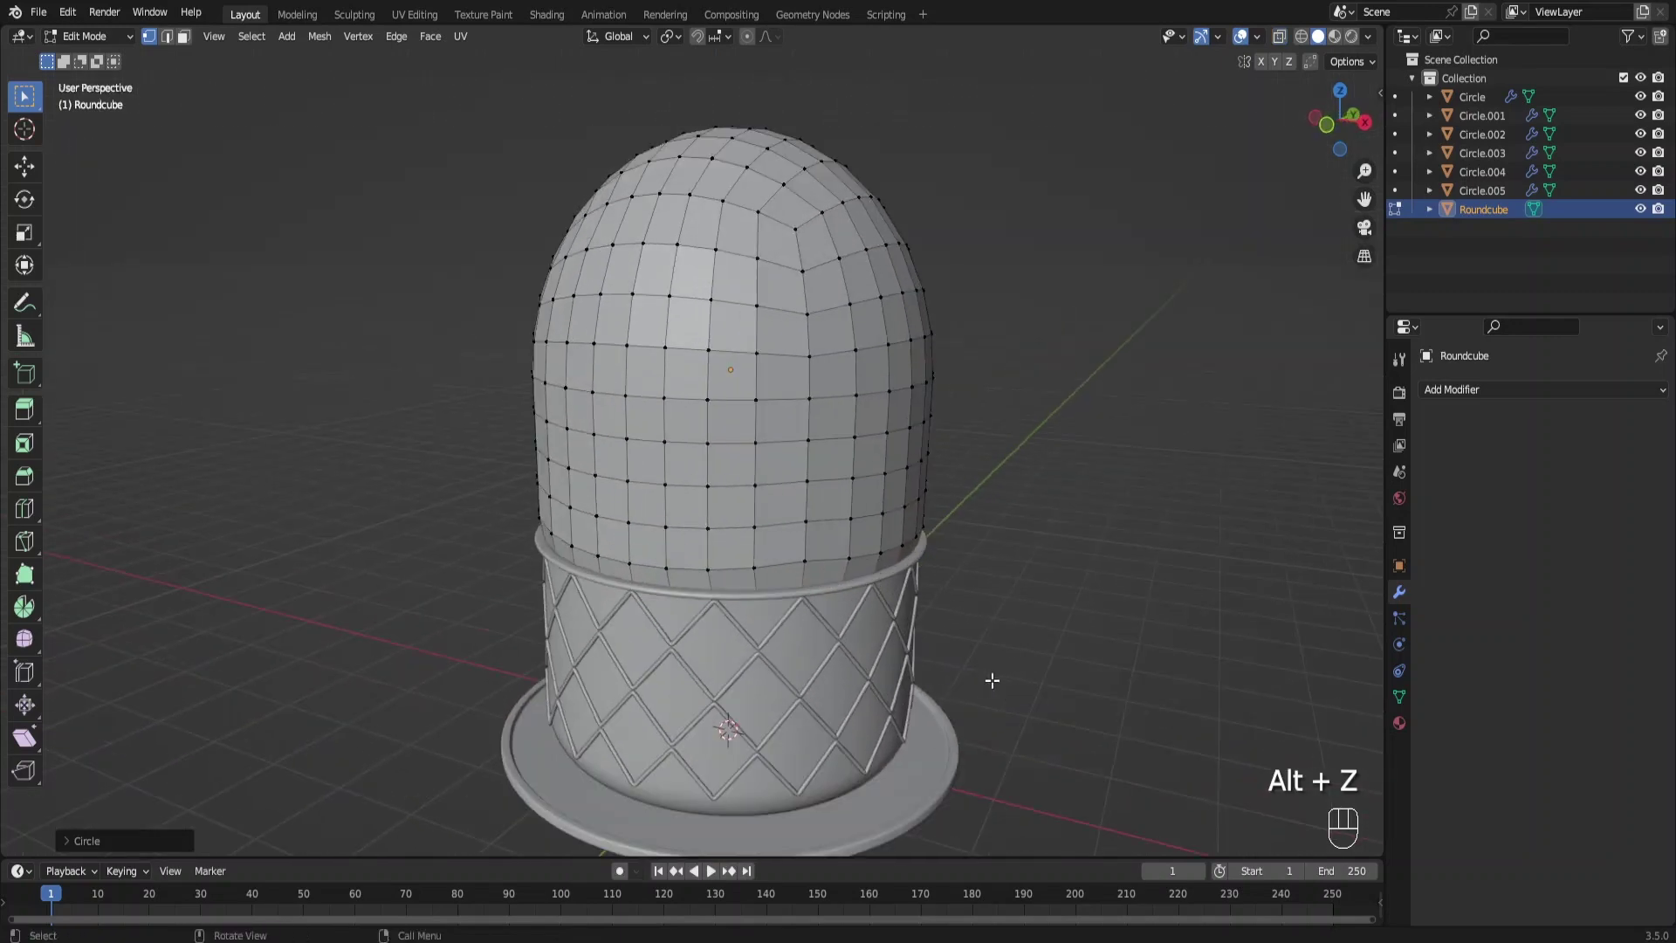
pyautogui.press('s')
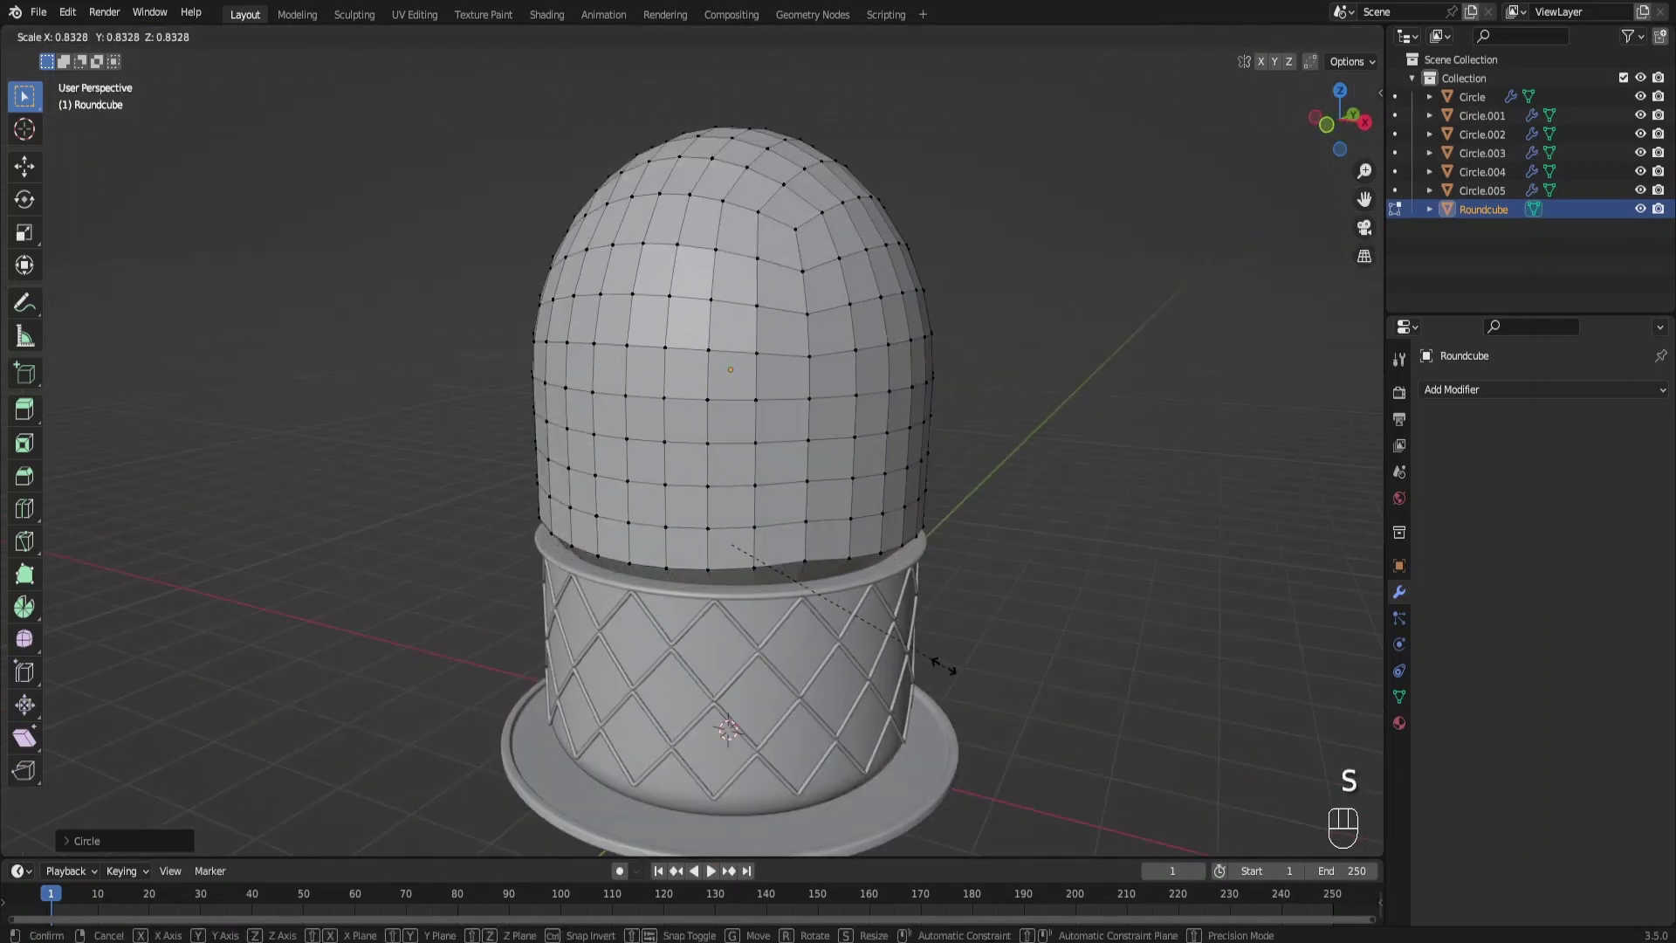
pyautogui.press('a')
pyautogui.press('s')
pyautogui.click(826, 571)
pyautogui.click(835, 569)
pyautogui.moveTo(831, 563); pyautogui.dragTo(819, 545)
pyautogui.press('s')
pyautogui.press('e')
pyautogui.press('s')
# Back in Object Mode, enlarge the whole cactus body
pyautogui.press('Tab')
pyautogui.press('s')
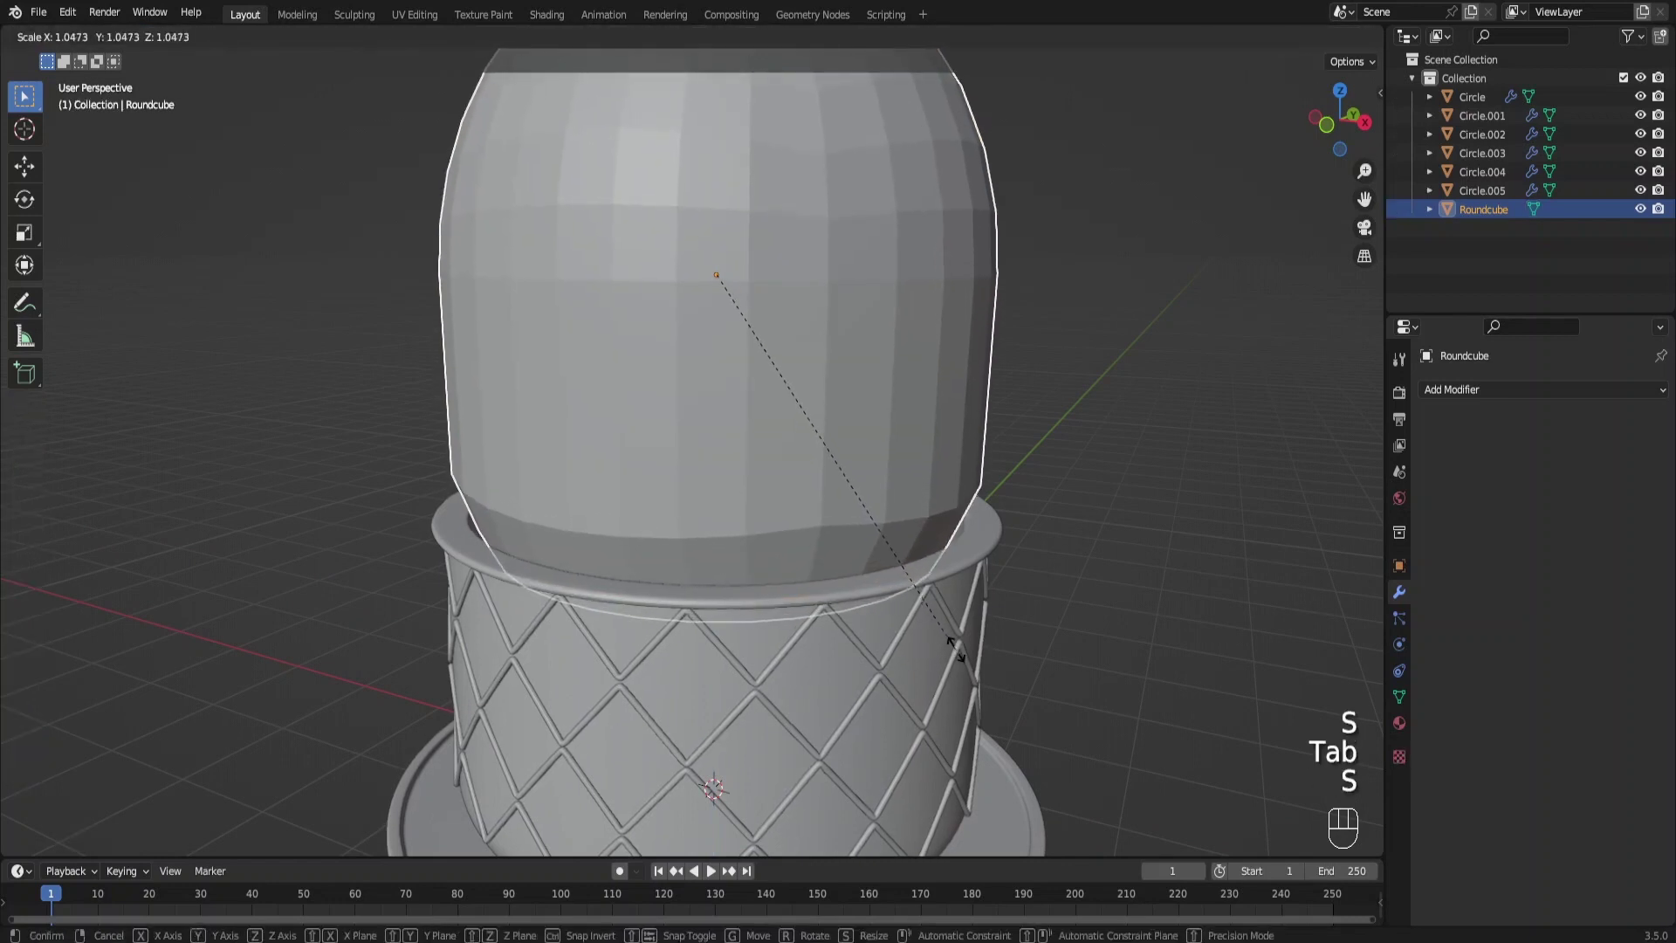
pyautogui.press('g')
pyautogui.moveTo(923, 651); pyautogui.dragTo(921, 617)
pyautogui.moveTo(764, 425); pyautogui.dragTo(922, 326)
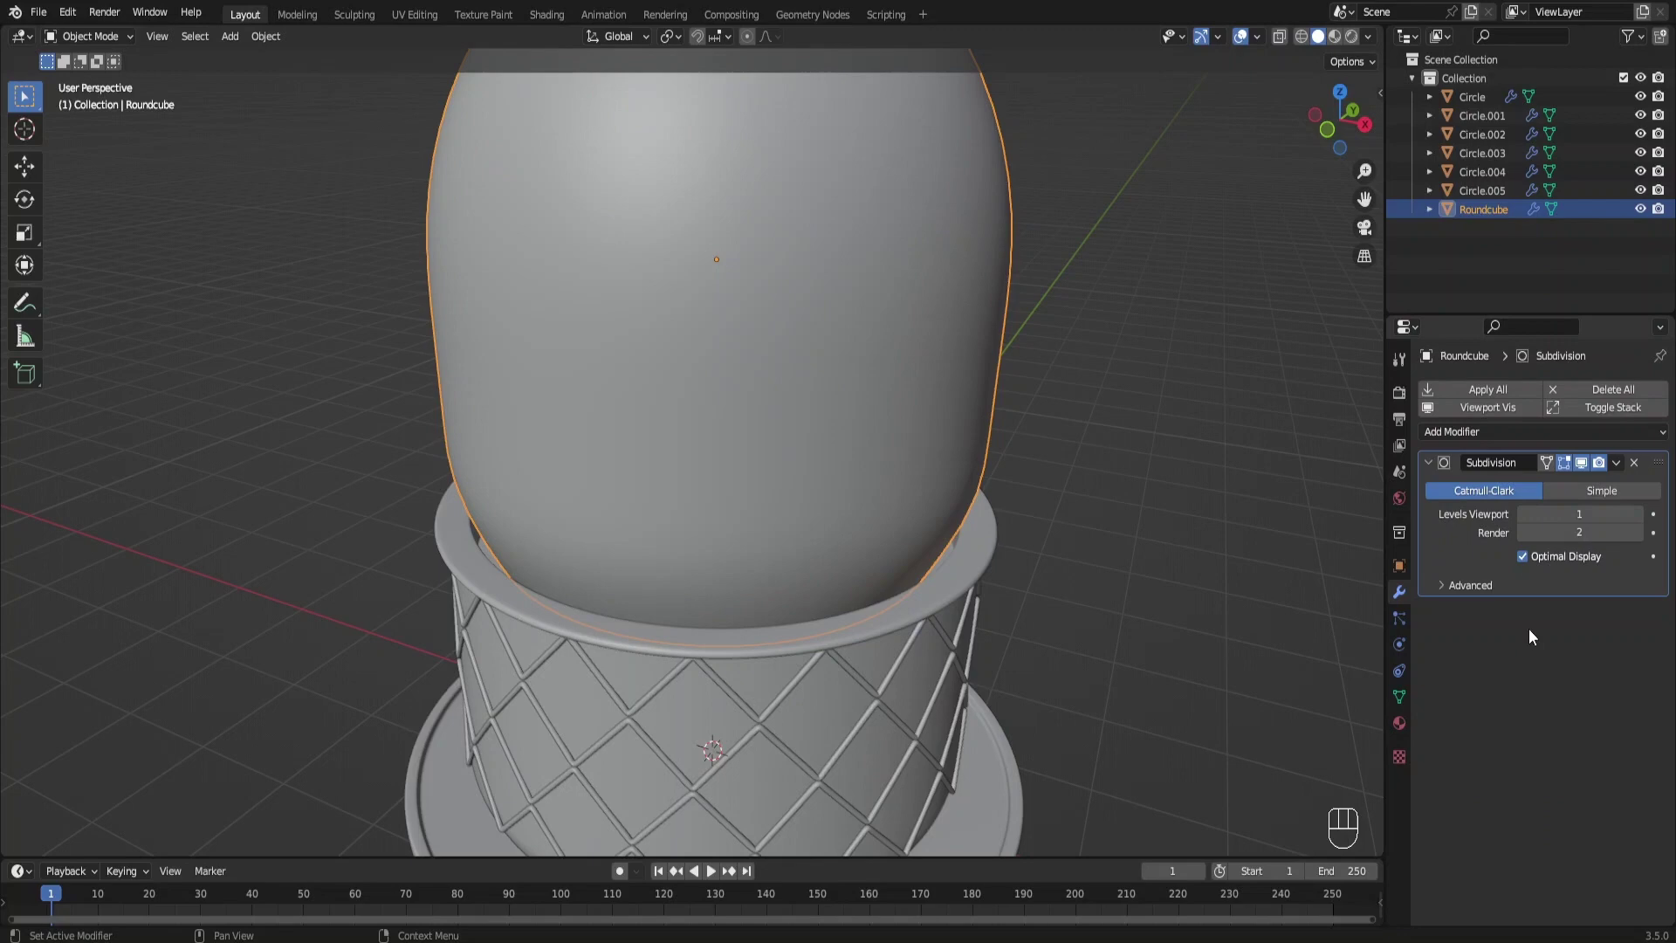
# Set the Subdivision modifier's Levels Viewport to 2 and view the model from the front
pyautogui.click(1647, 520)
pyautogui.moveTo(948, 458); pyautogui.dragTo(972, 437)
pyautogui.press('KP_1')
# Duplicate the body, shrink the copy and move it up to the cactus's upper left
pyautogui.moveTo(855, 401); pyautogui.dragTo(848, 510)
pyautogui.press('shift+d')
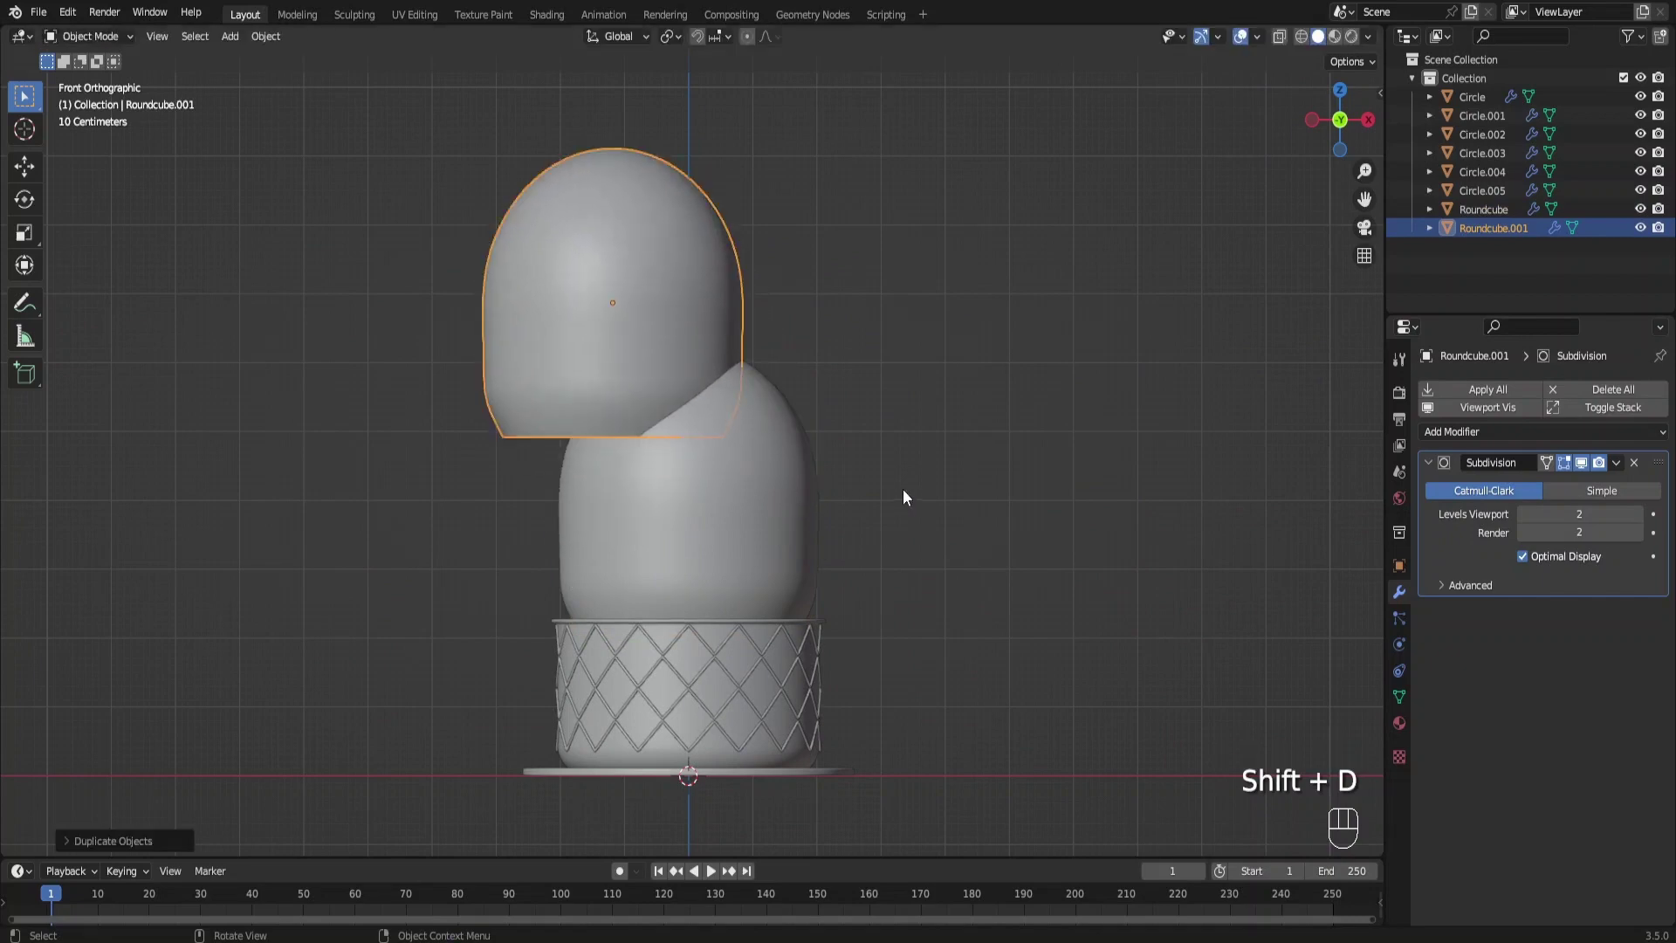
pyautogui.press('s')
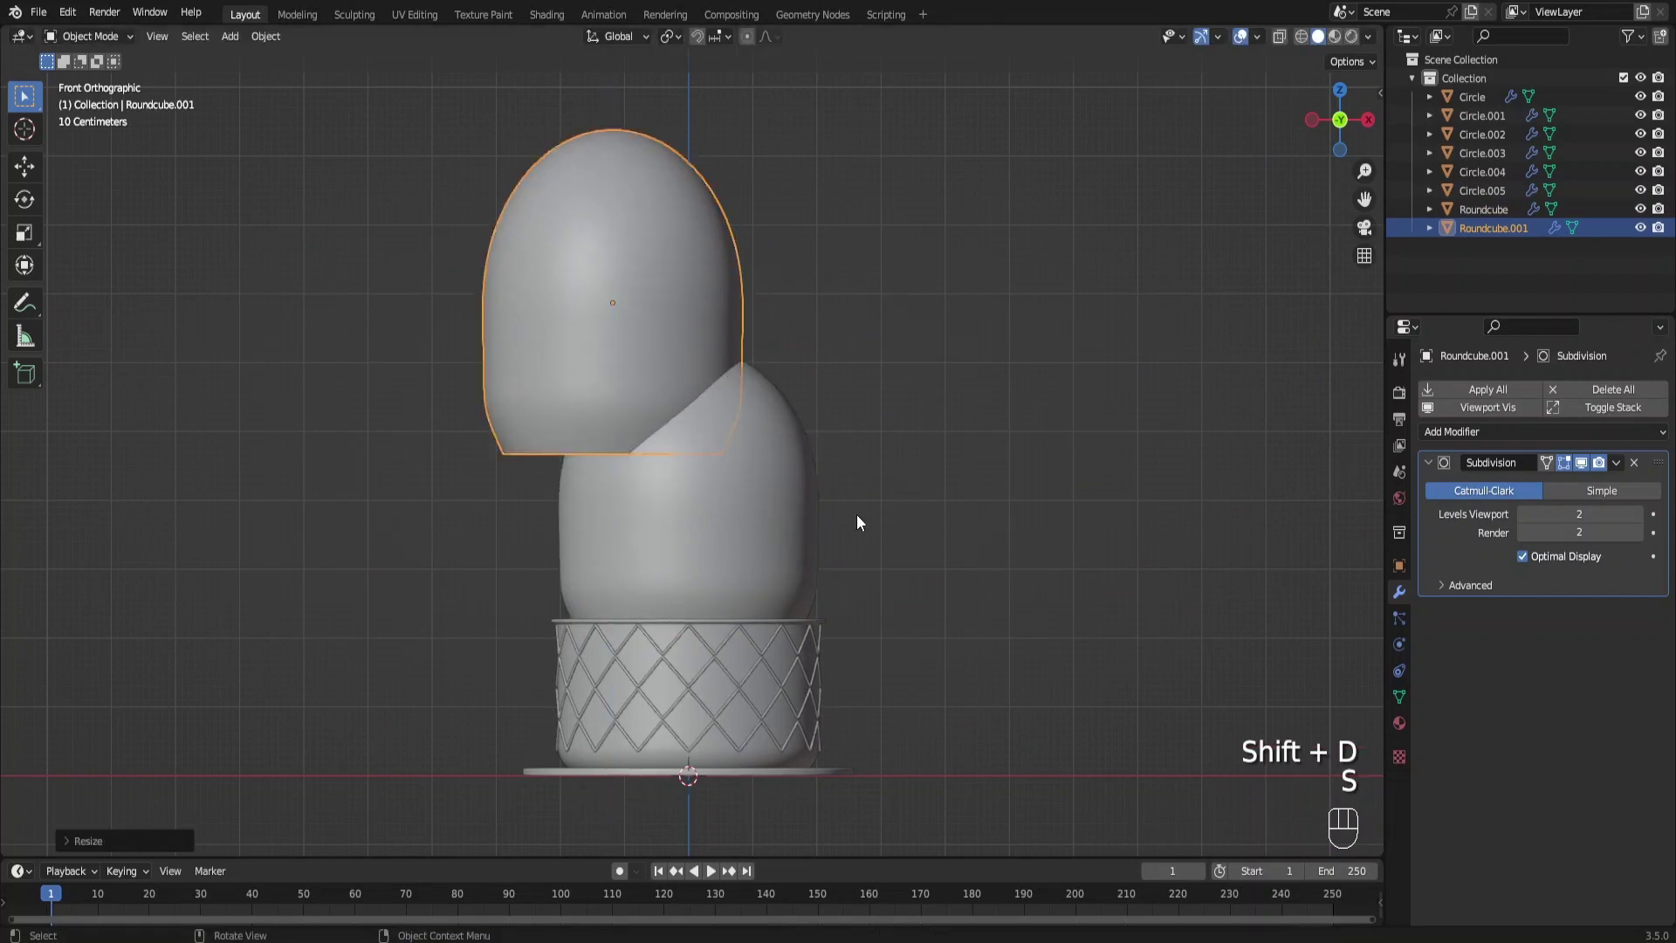
pyautogui.press('g')
pyautogui.press('x')
pyautogui.press('shift+a')
pyautogui.press('g')
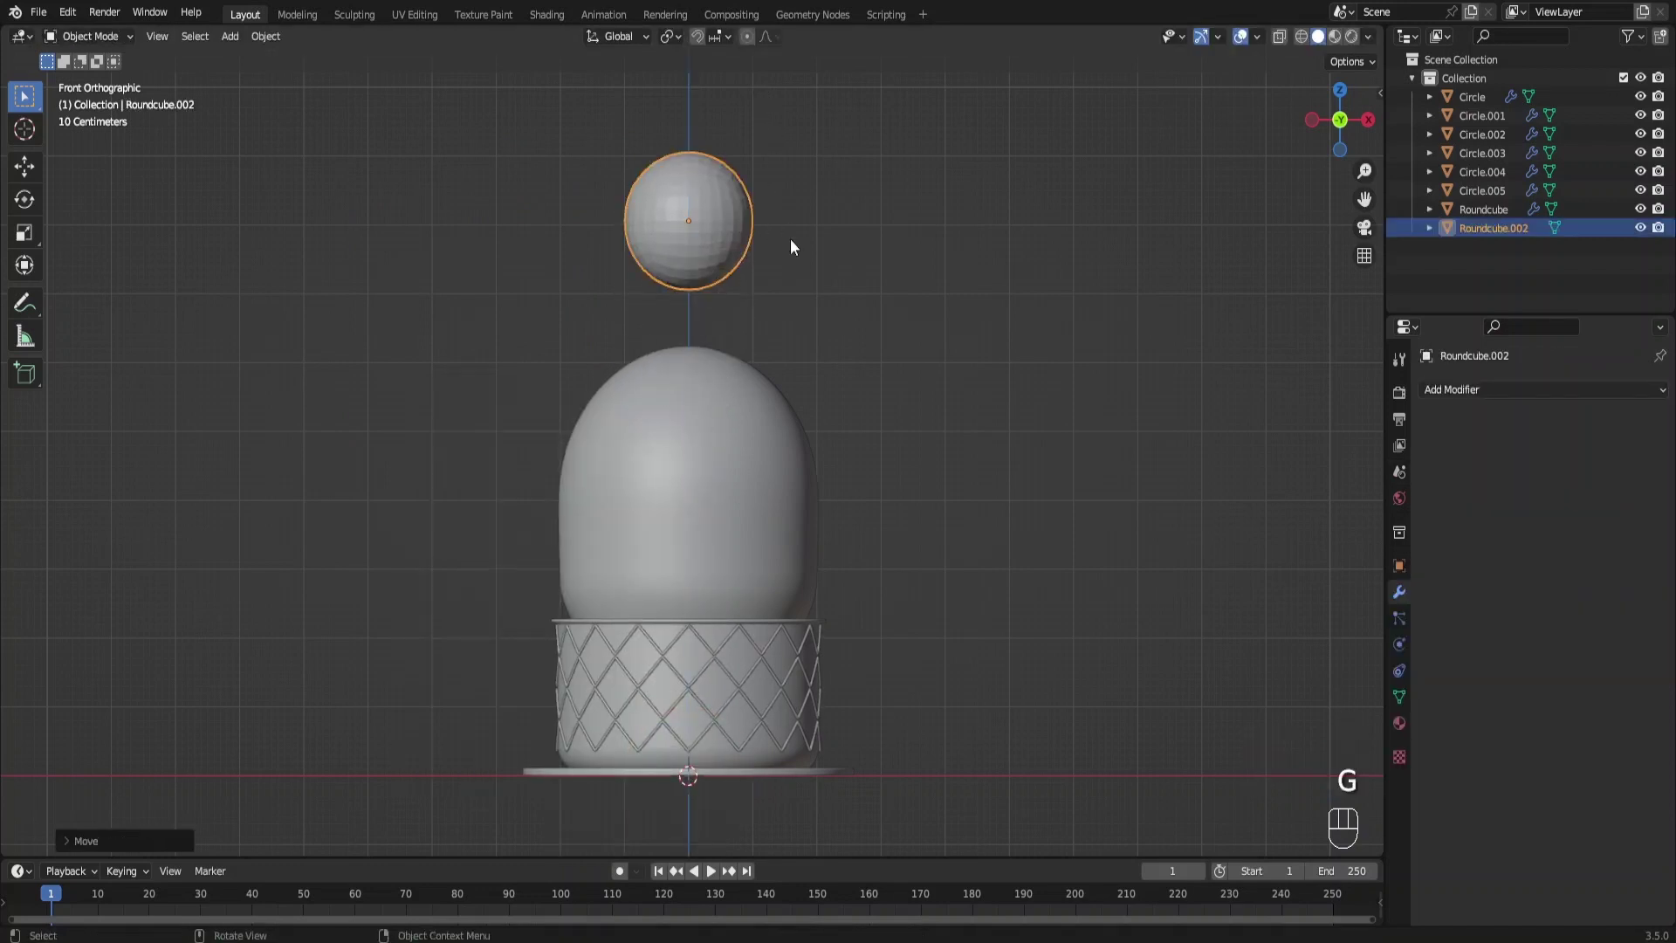
# Stretch the copy's lower half downward in Edit Mode to form a capsule-shaped arm
pyautogui.press('Tab')
pyautogui.press('alt+z')
pyautogui.moveTo(643, 260); pyautogui.dragTo(585, 235)
pyautogui.press('alt+z')
pyautogui.press('g')
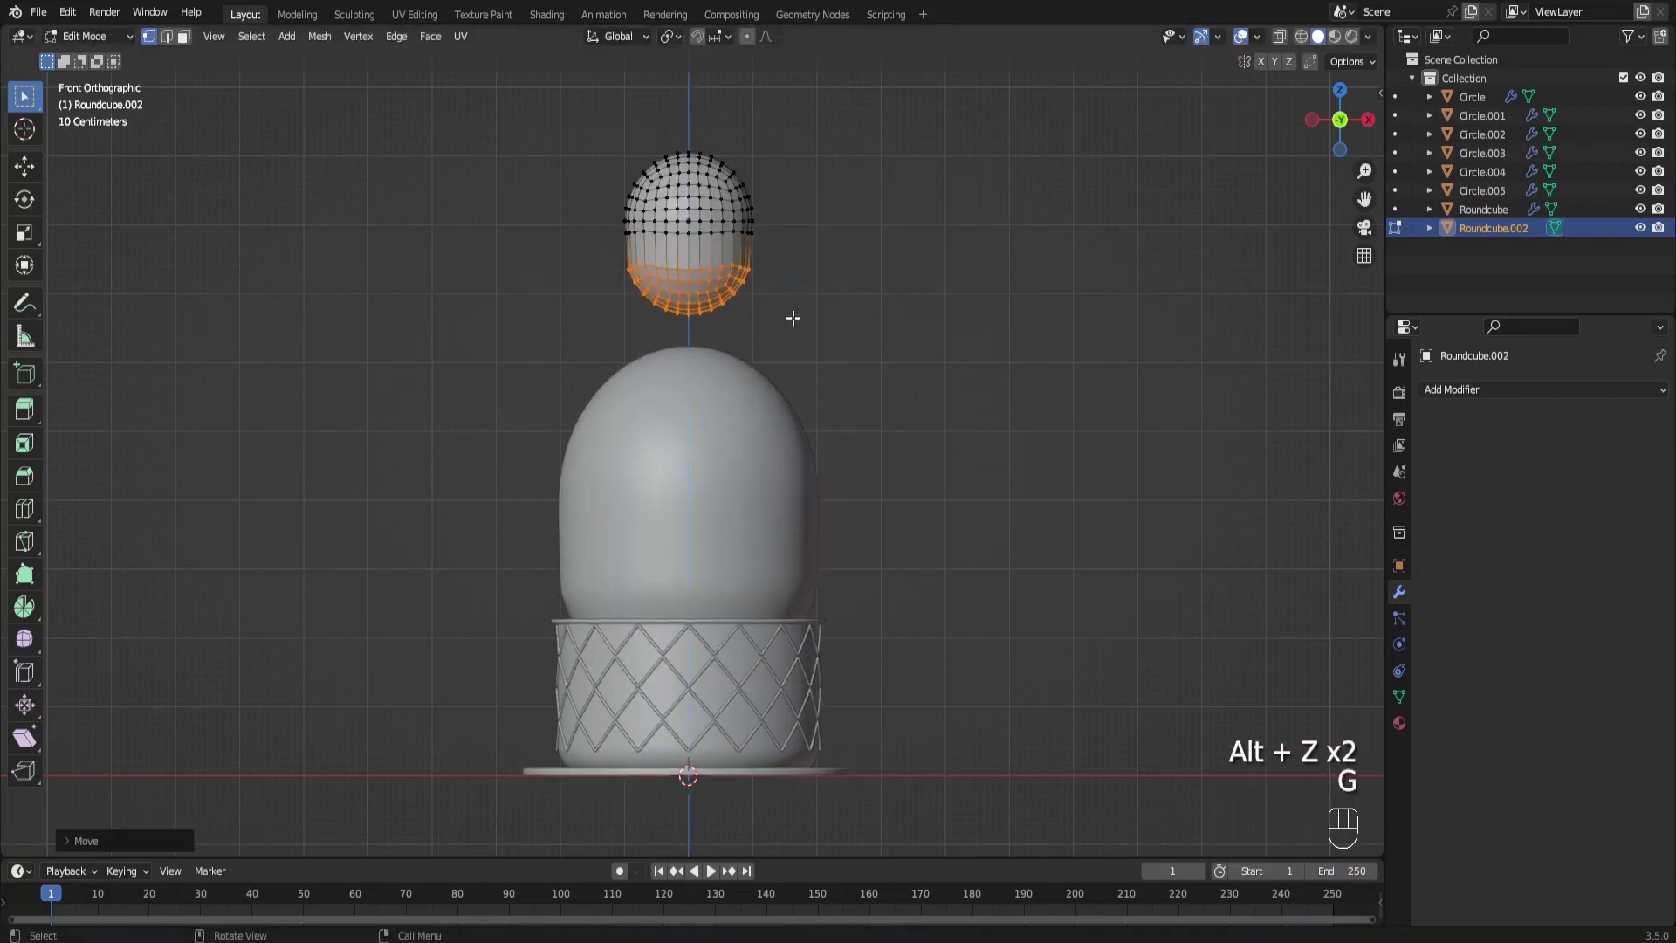
pyautogui.press('ctrl+r')
pyautogui.press('Tab')
# Shade the arm smooth, scale and tilt it into place, then duplicate it
pyautogui.rightClick(718, 248)
pyautogui.press('s')
pyautogui.press('s')
pyautogui.press('g')
pyautogui.press('r')
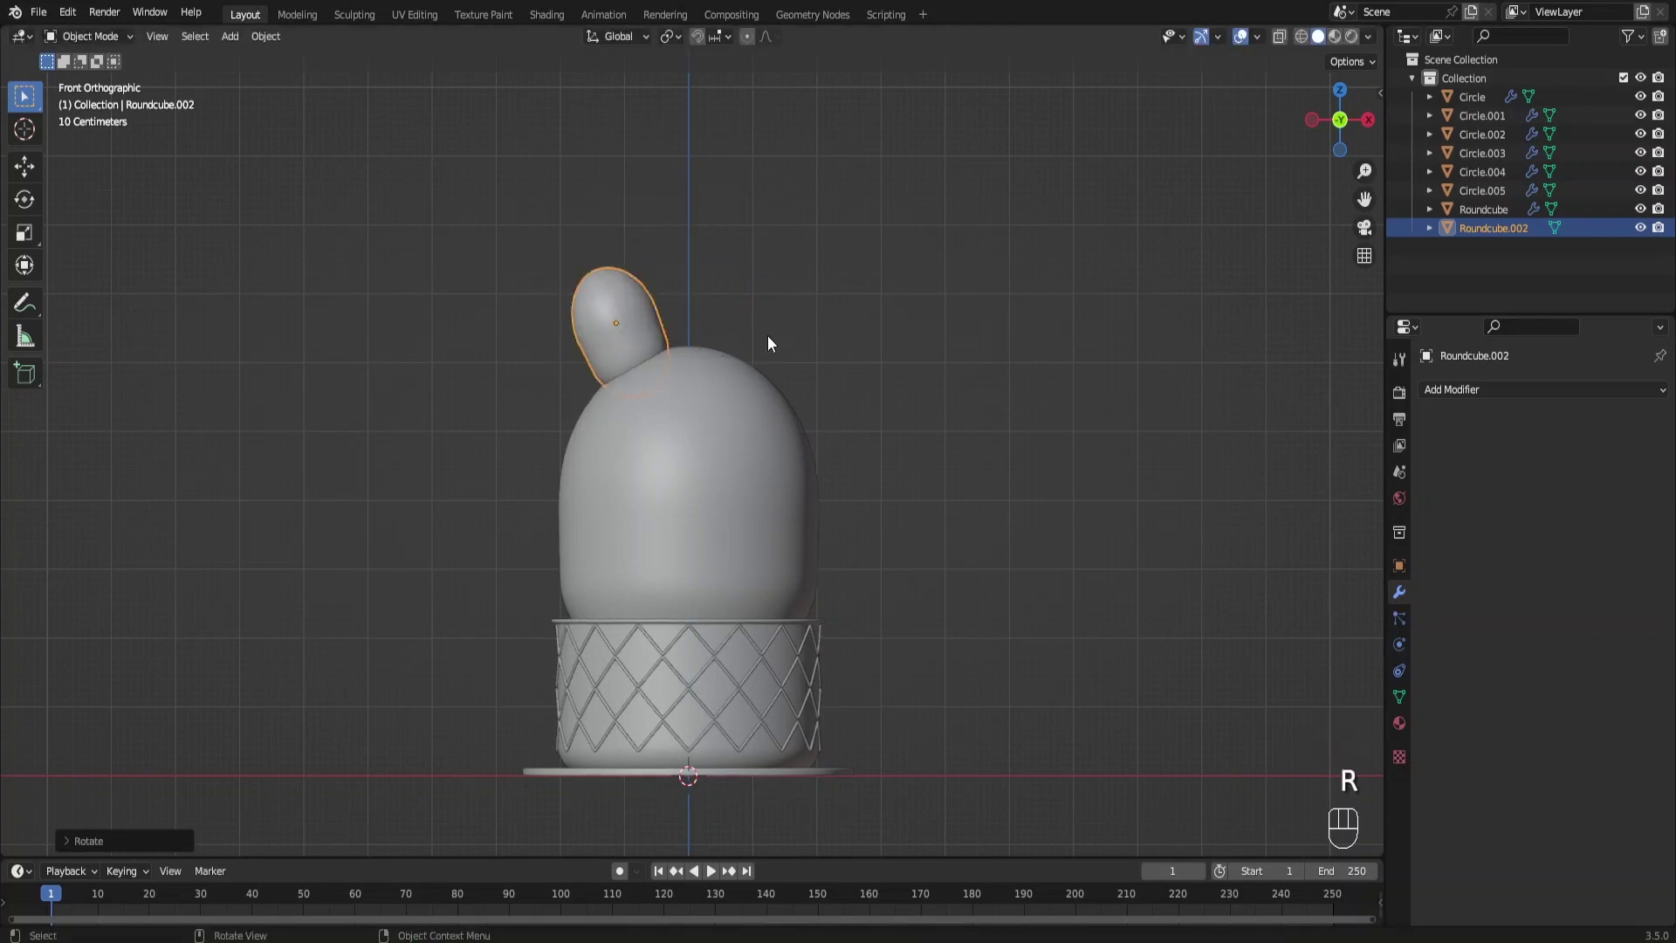
pyautogui.press('shift+d')
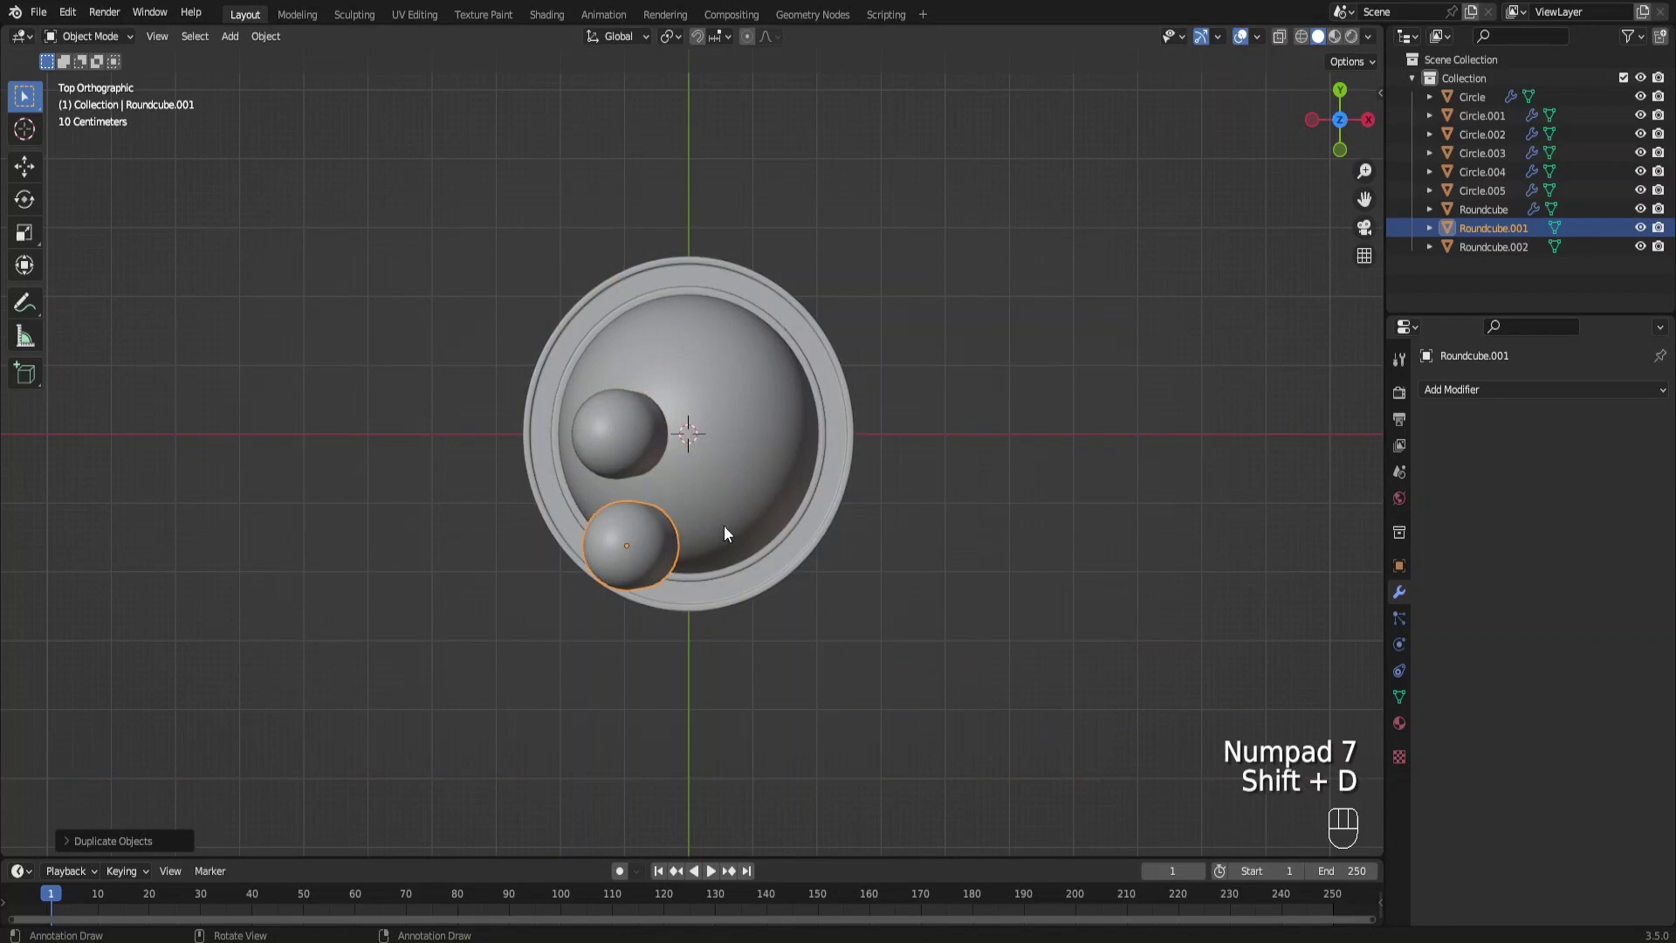
# Rotate the copied arm freely, scale it to 0.7 and move it below the first arm
pyautogui.press('r')
pyautogui.press('r')
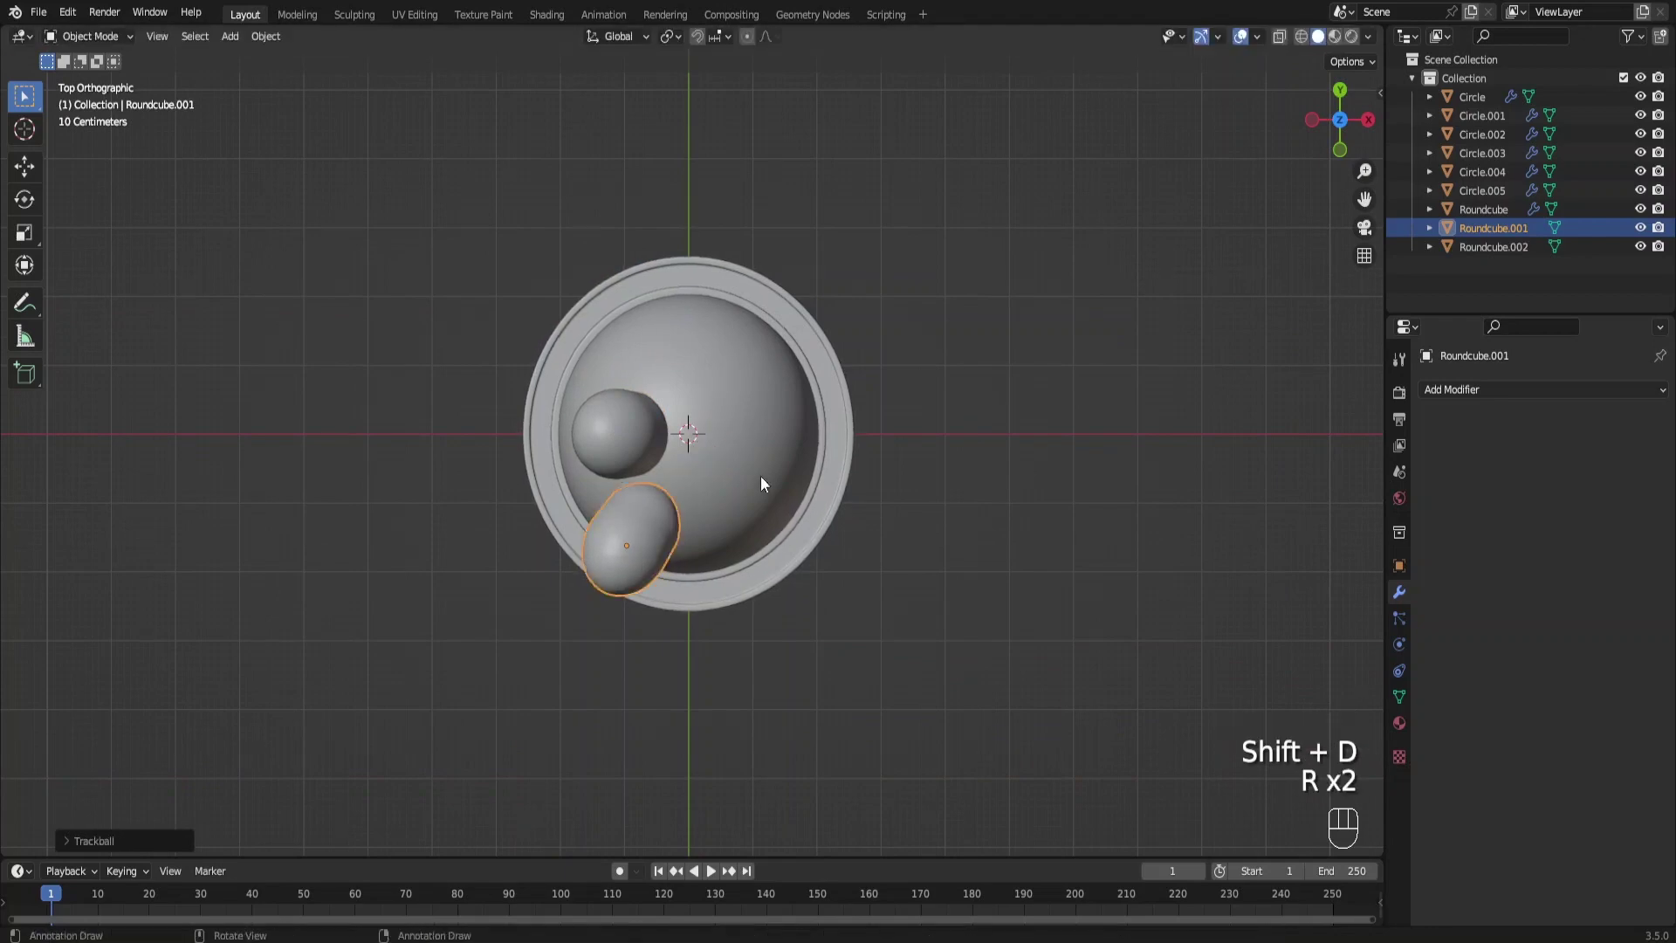
pyautogui.moveTo(681, 438); pyautogui.dragTo(634, 322)
pyautogui.press('g')
pyautogui.press('KP_1')
pyautogui.press('s')
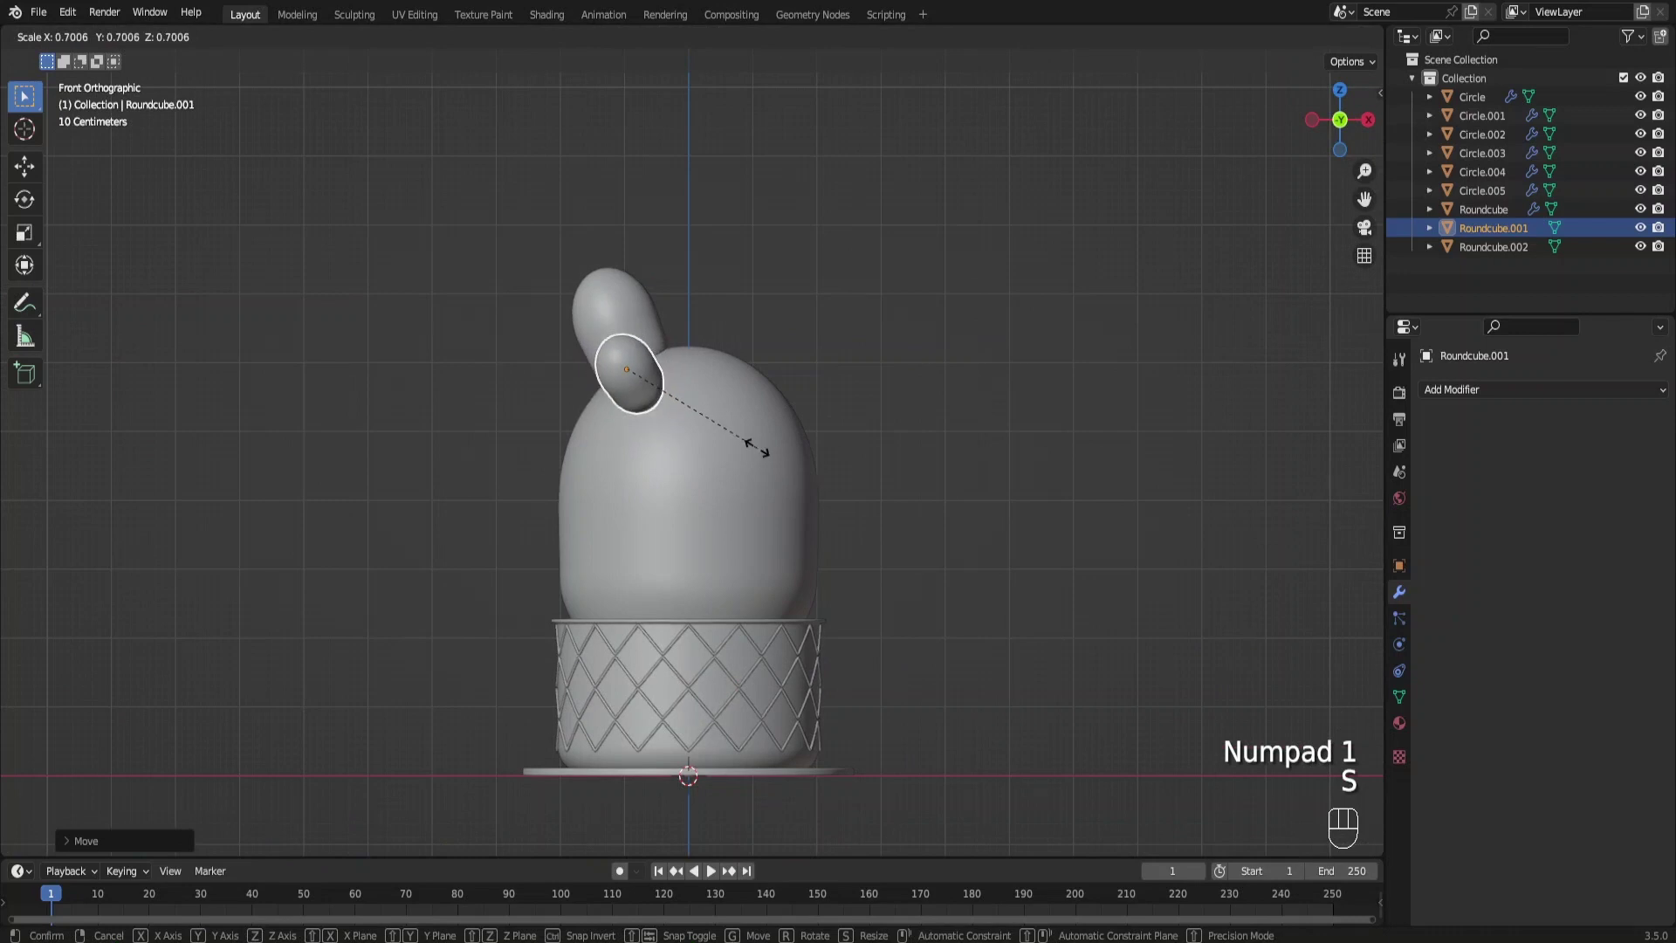
pyautogui.moveTo(745, 460); pyautogui.dragTo(647, 509)
pyautogui.press('g')
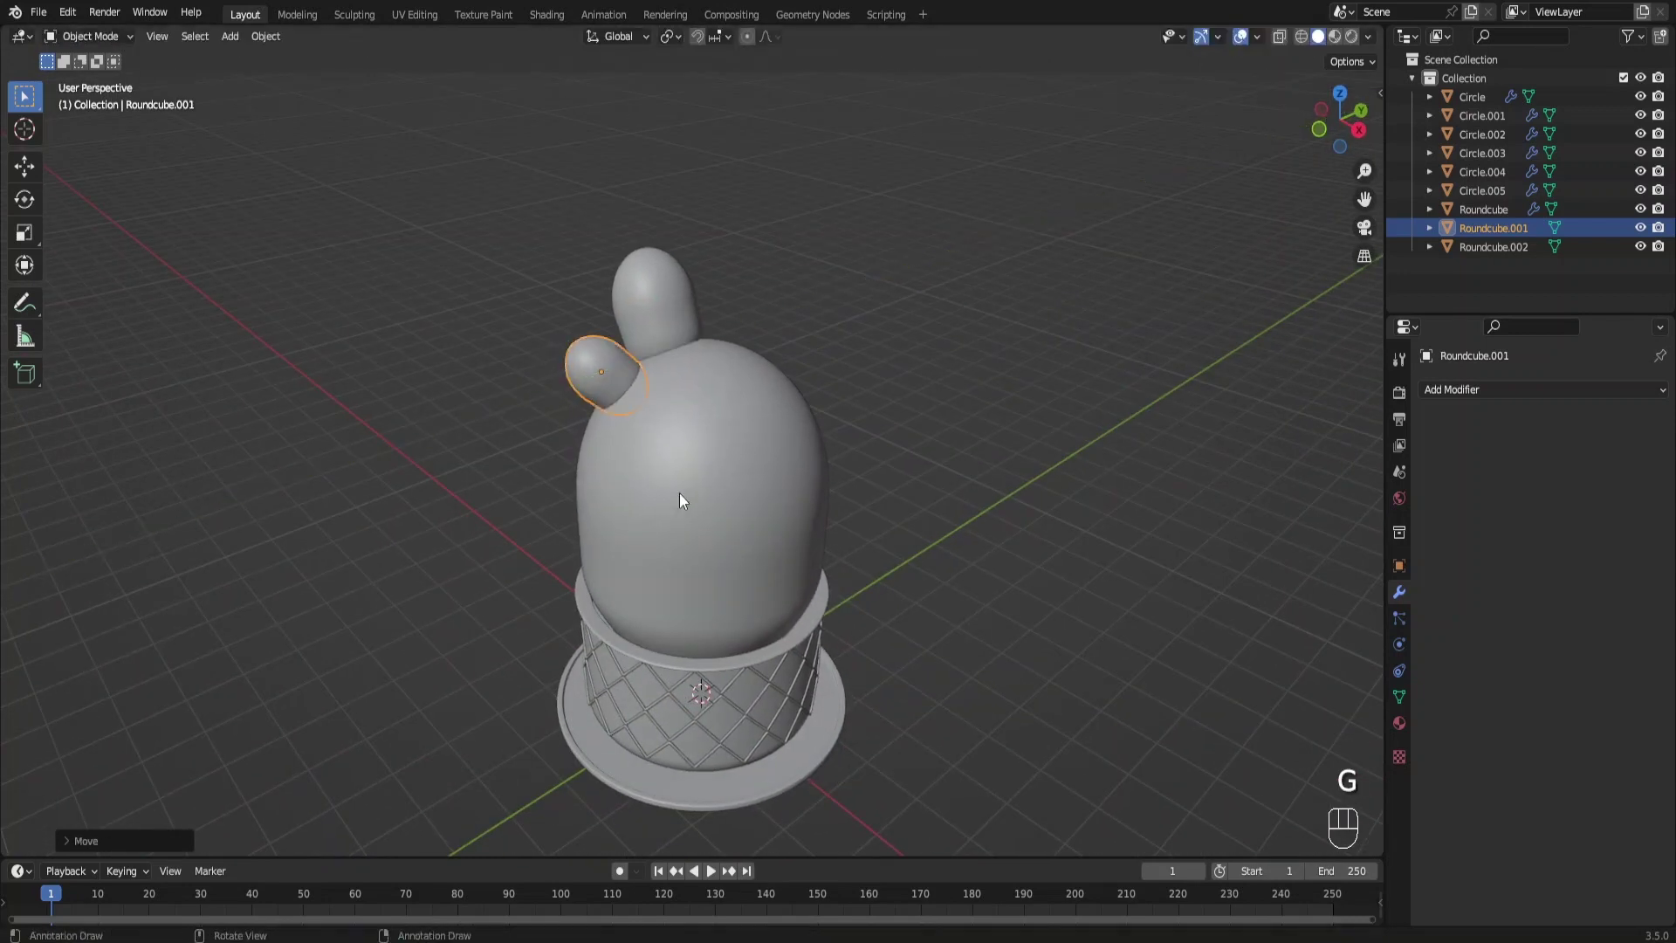
# Tilt the smaller left arm into place and duplicate it for the right side
pyautogui.press('KP_1')
pyautogui.press('r')
pyautogui.press('g')
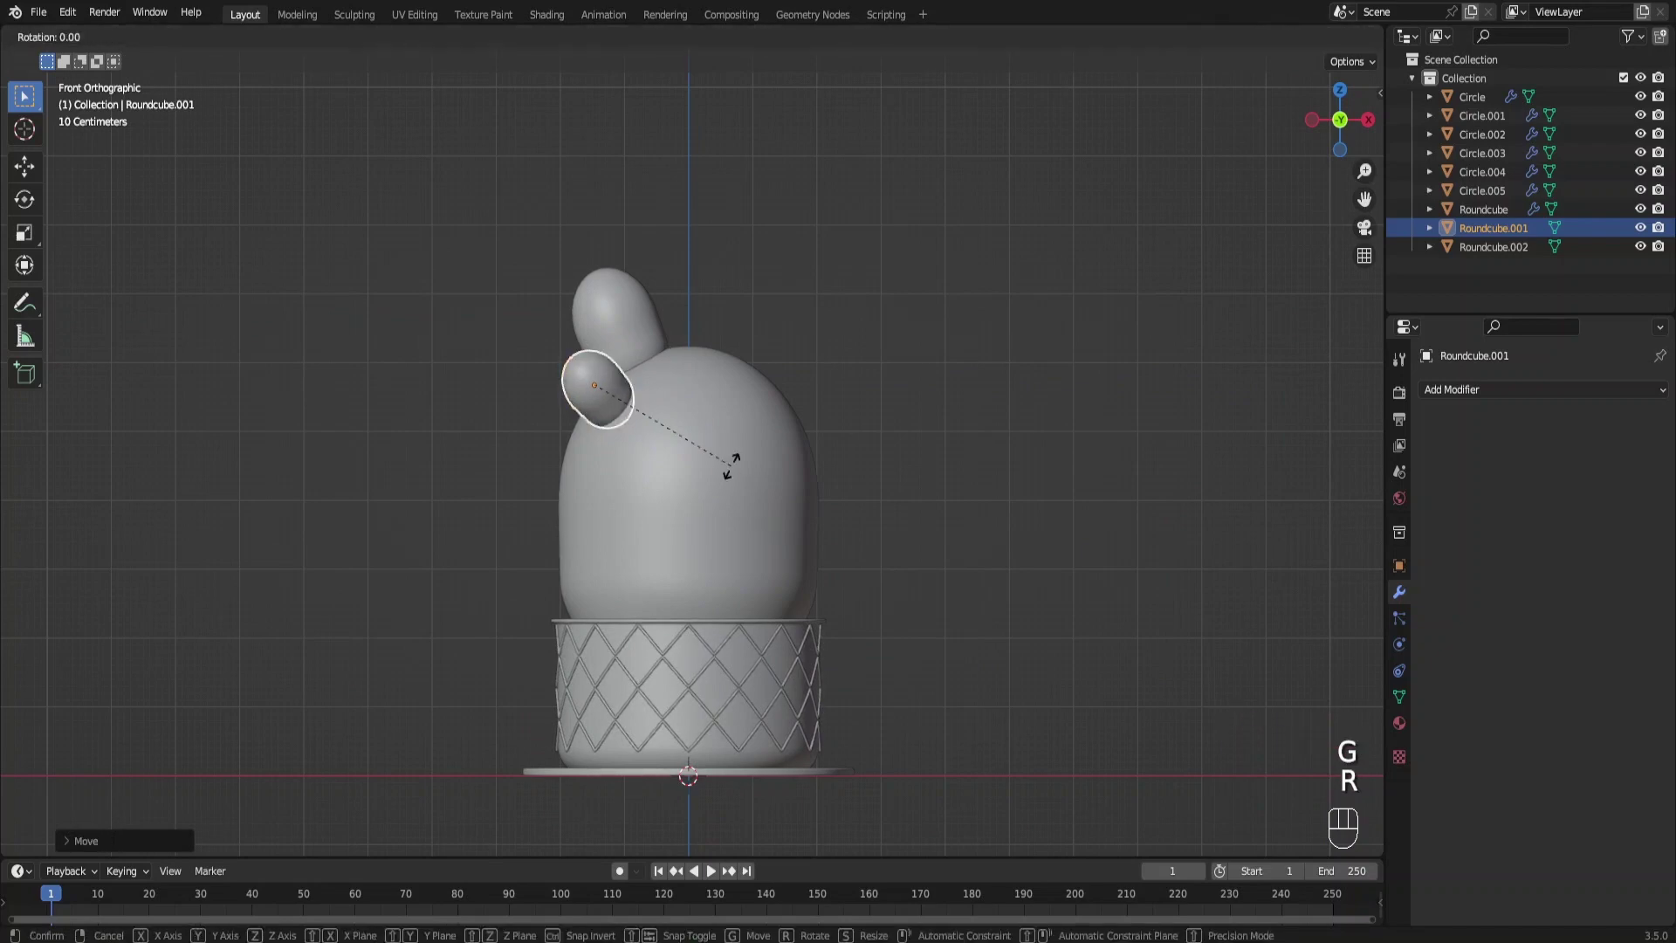
pyautogui.click(598, 311)
pyautogui.press('shift+d')
# Stretch the copy taller along Z, rotate it and move it to the upper right
pyautogui.press('r')
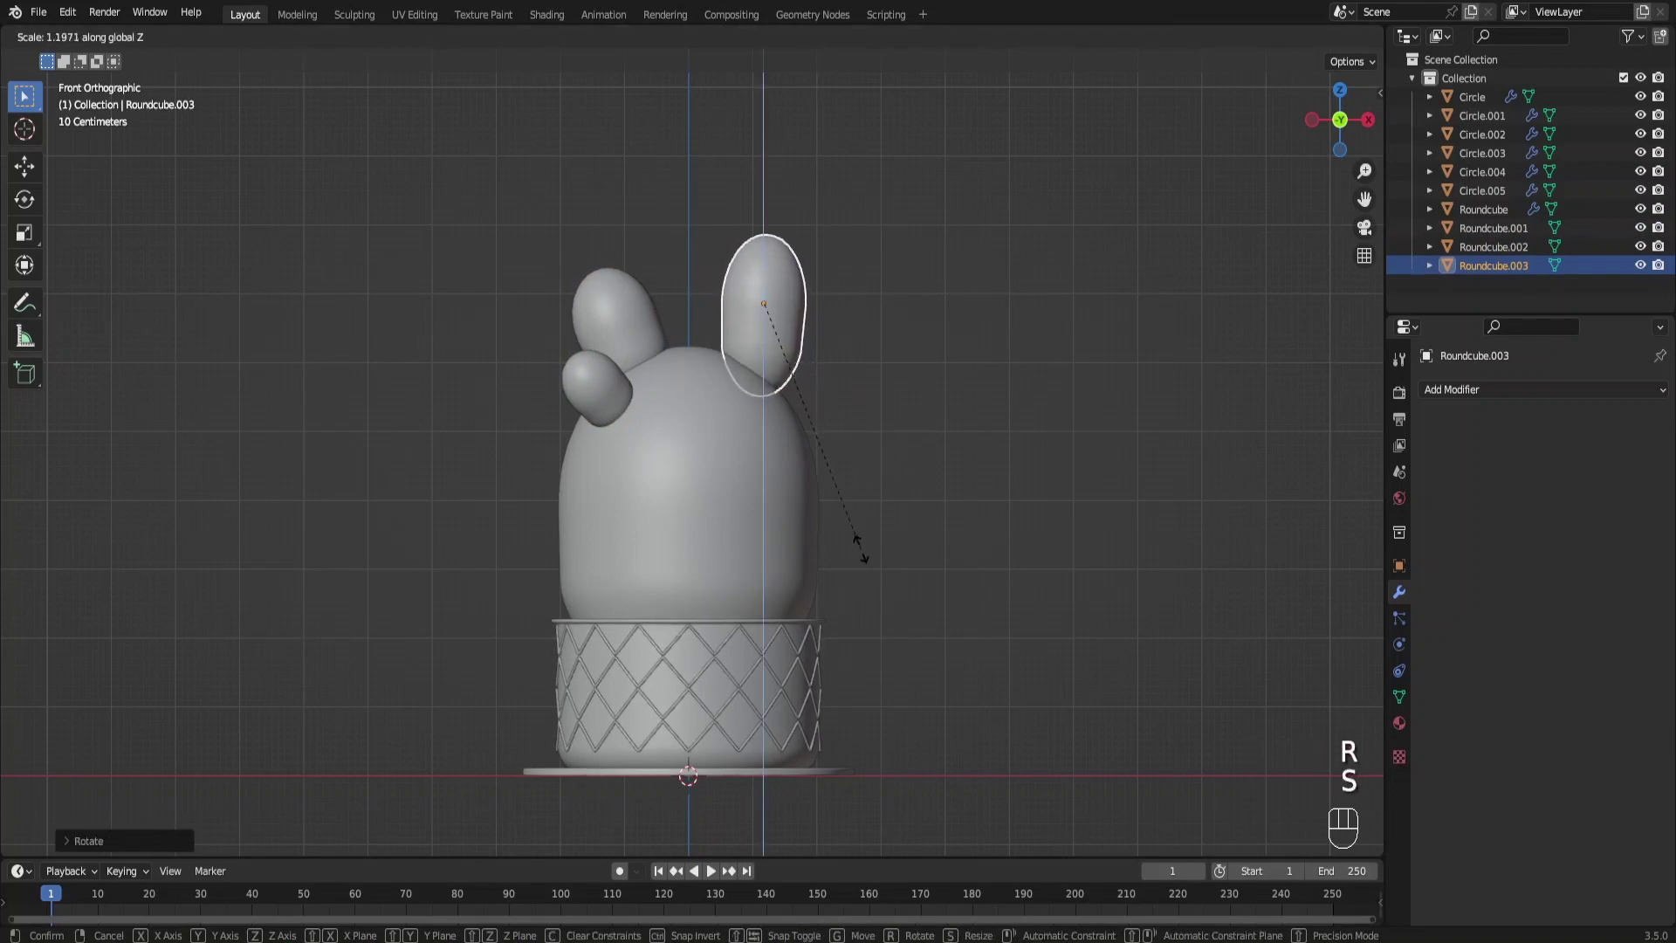
pyautogui.press('s')
pyautogui.press('r')
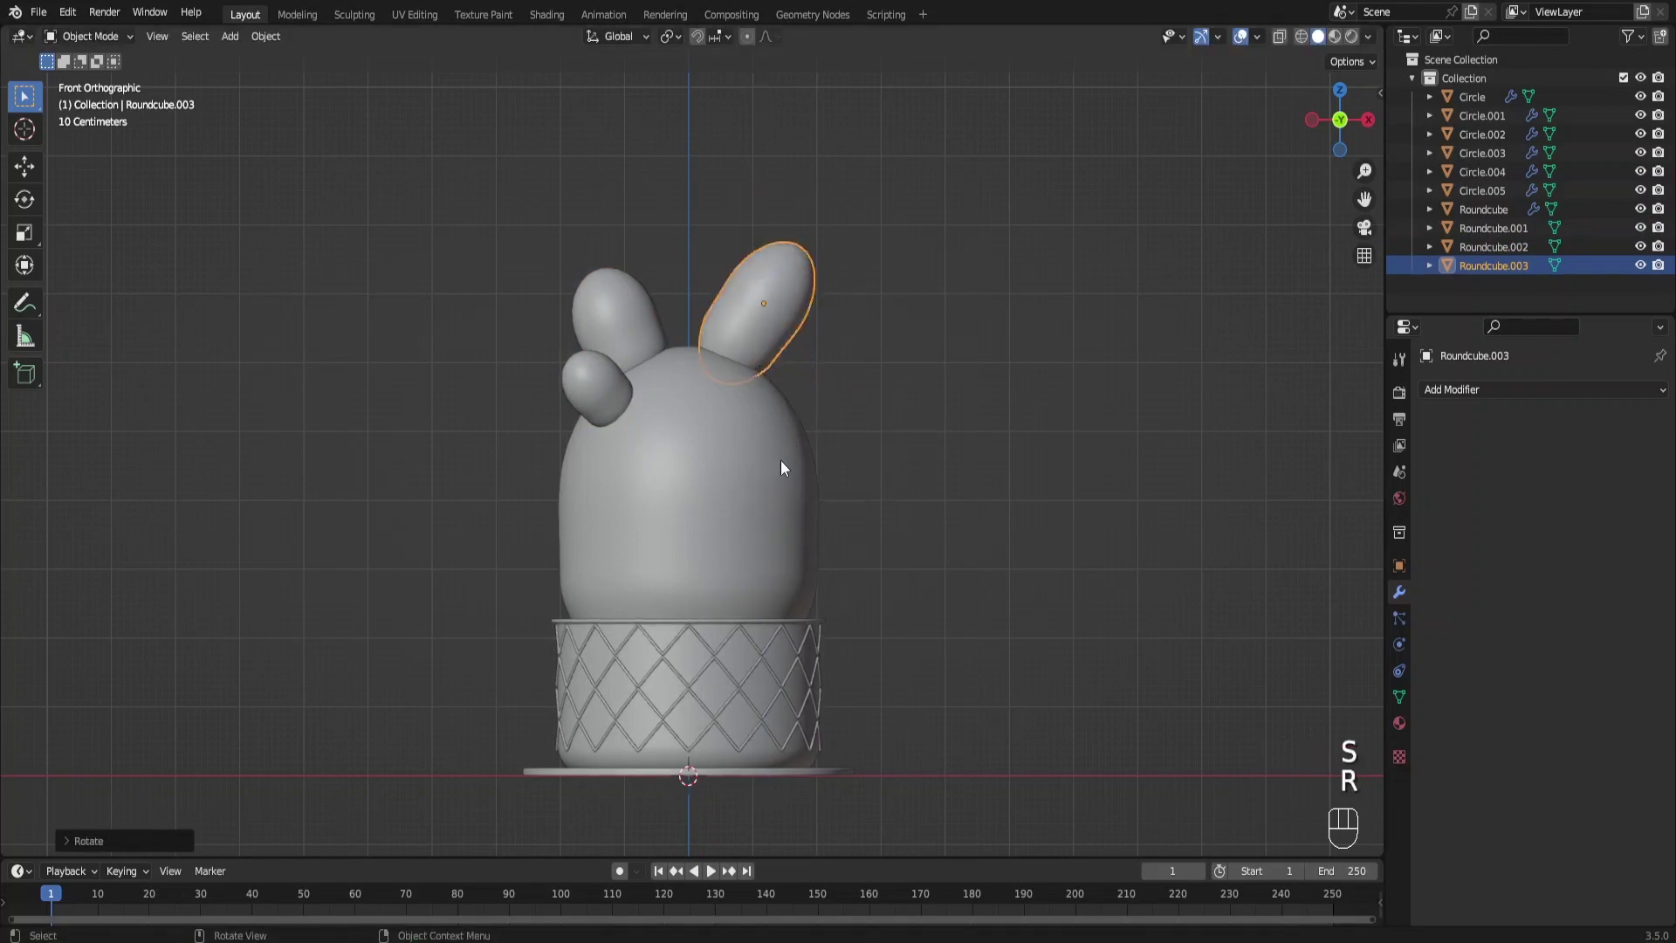
pyautogui.press('g')
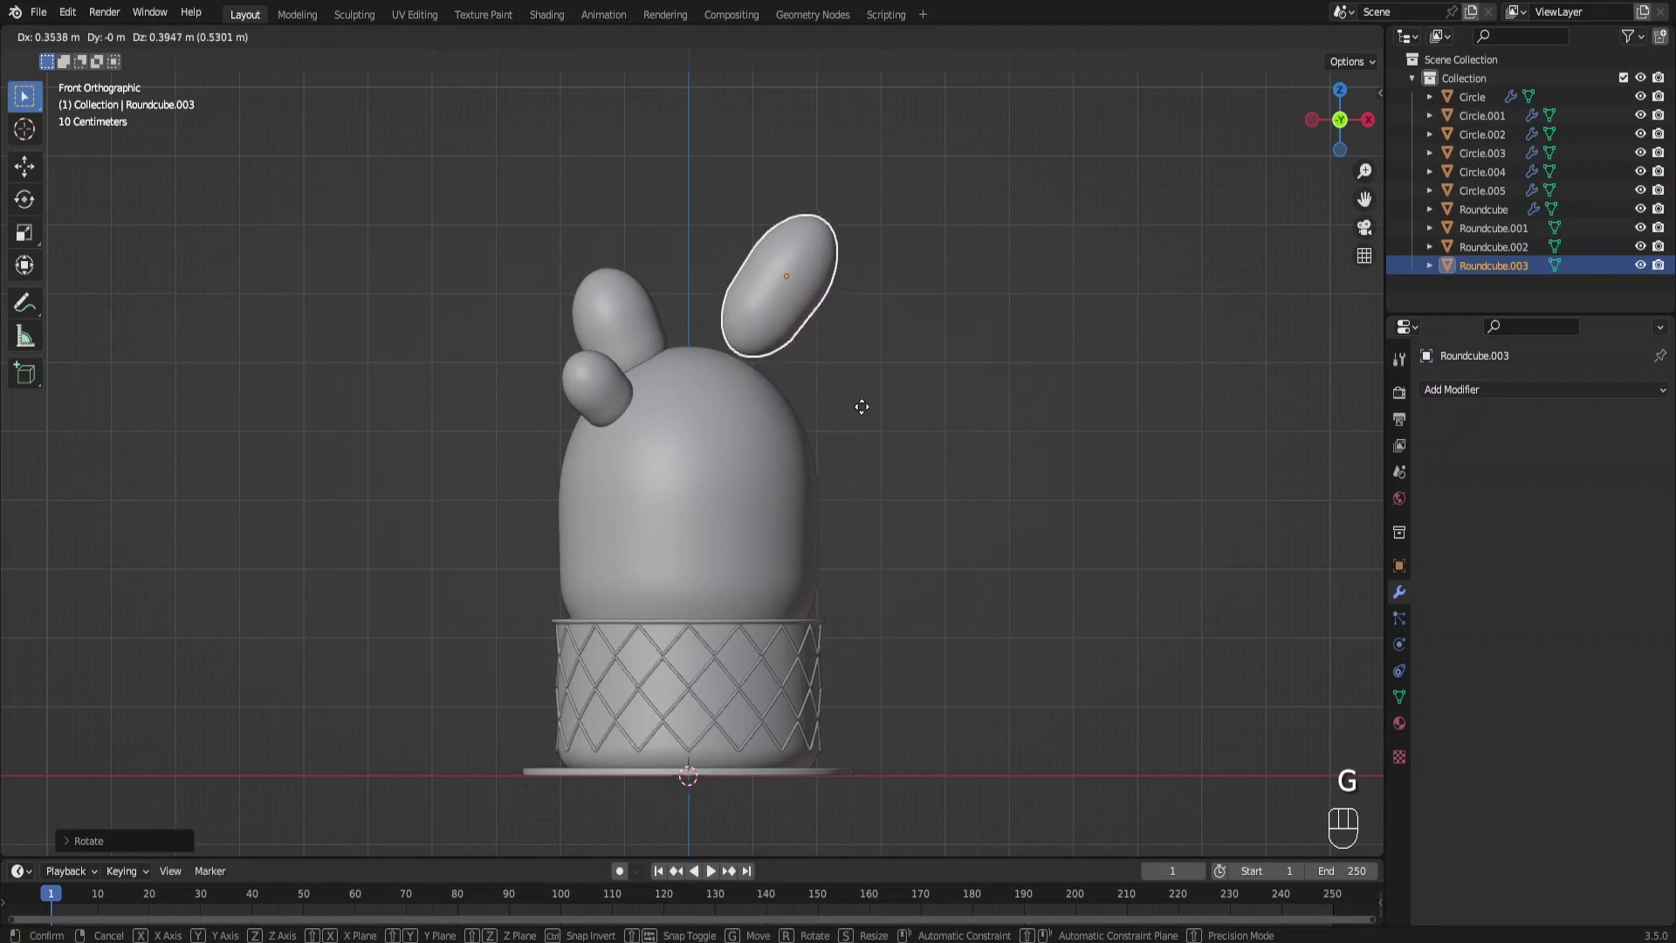
# Reshape the right arm in Edit Mode with proportional-editing scaling
pyautogui.press('Tab')
pyautogui.press('o')
pyautogui.press('s')
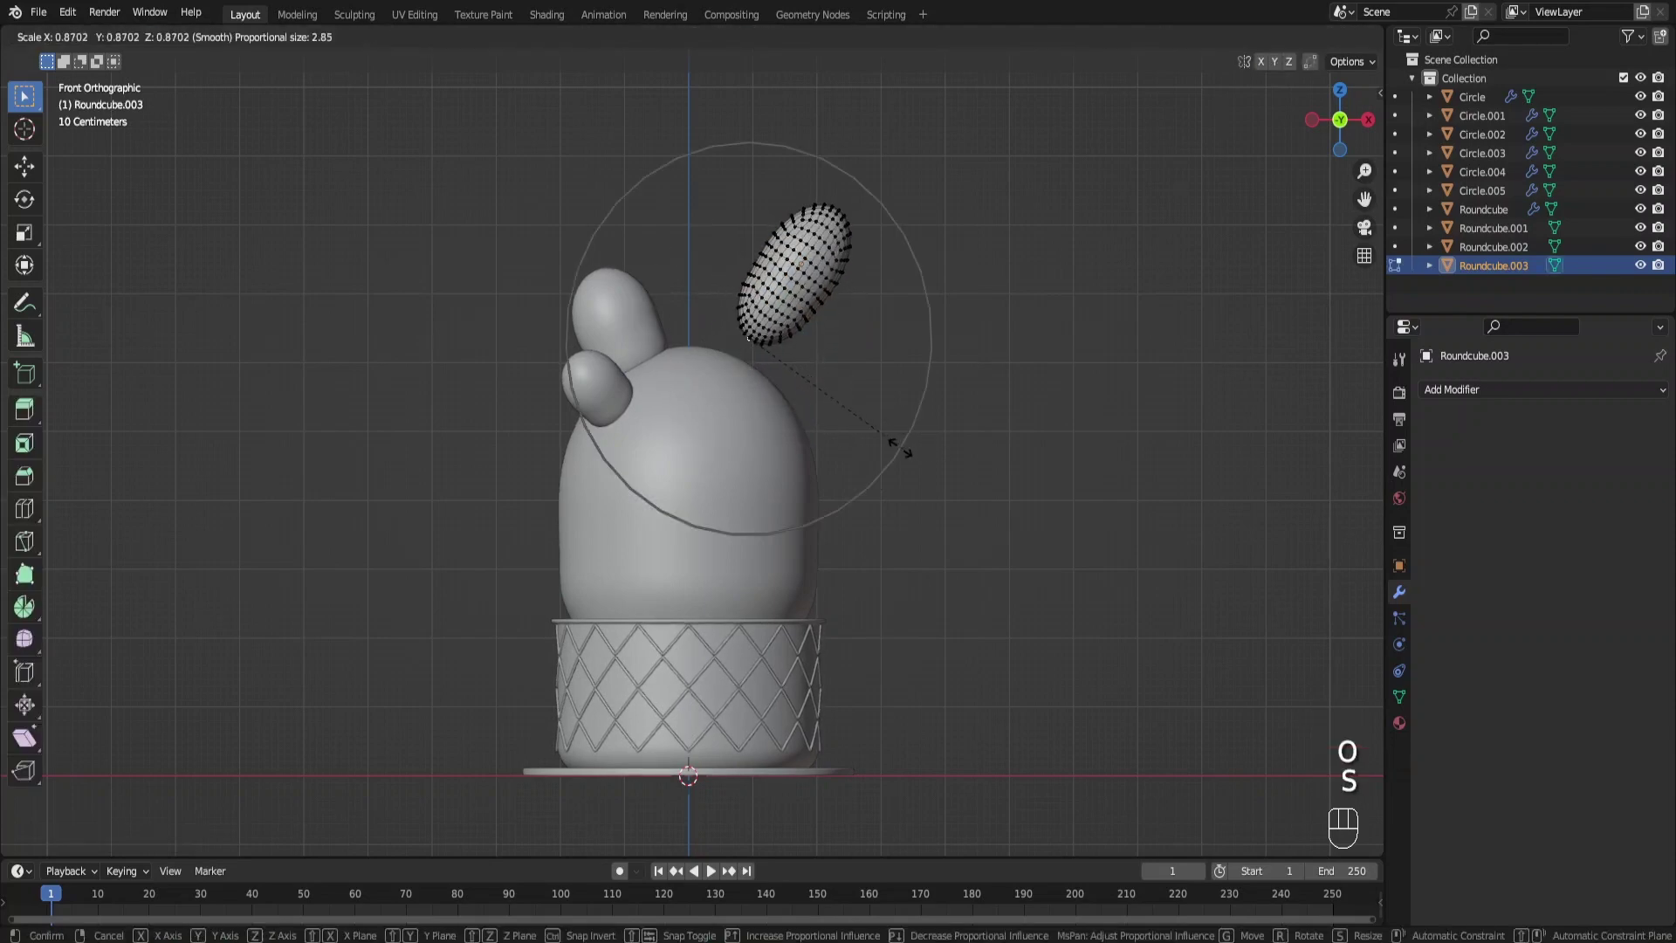
pyautogui.press('s')
pyautogui.press('Tab')
# Resize and reposition the small left bud from the front view
pyautogui.press('g')
pyautogui.click(640, 320)
pyautogui.press('Tab')
pyautogui.click(588, 262)
pyautogui.press('g')
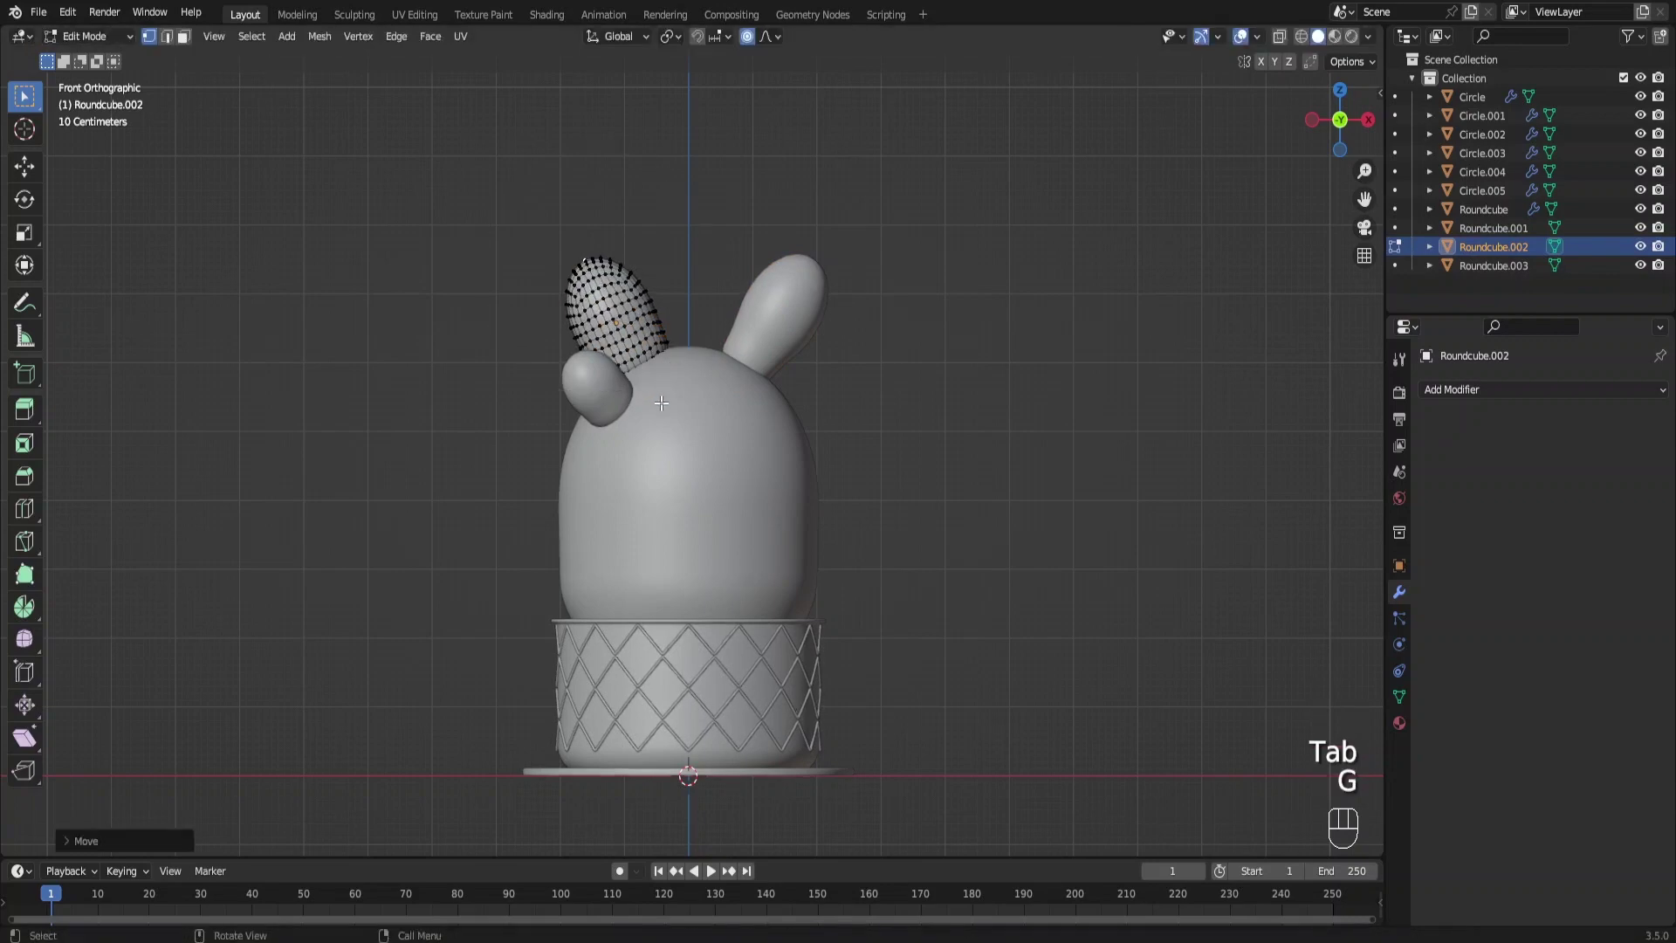
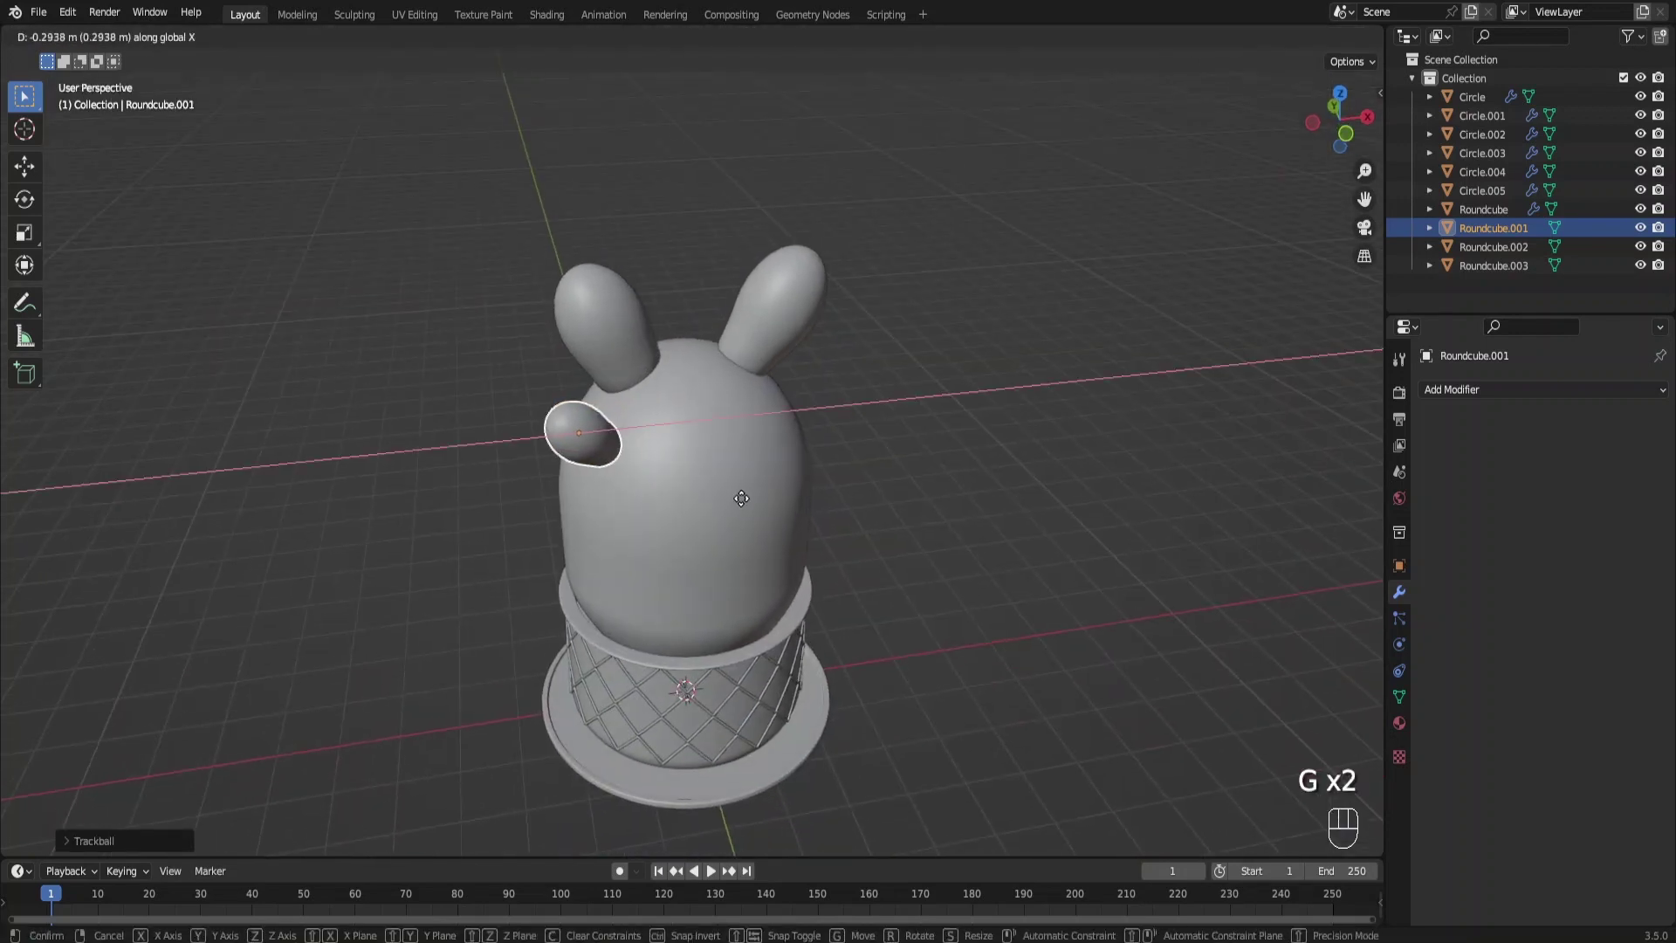
pyautogui.press('KP_1')
pyautogui.press('g')
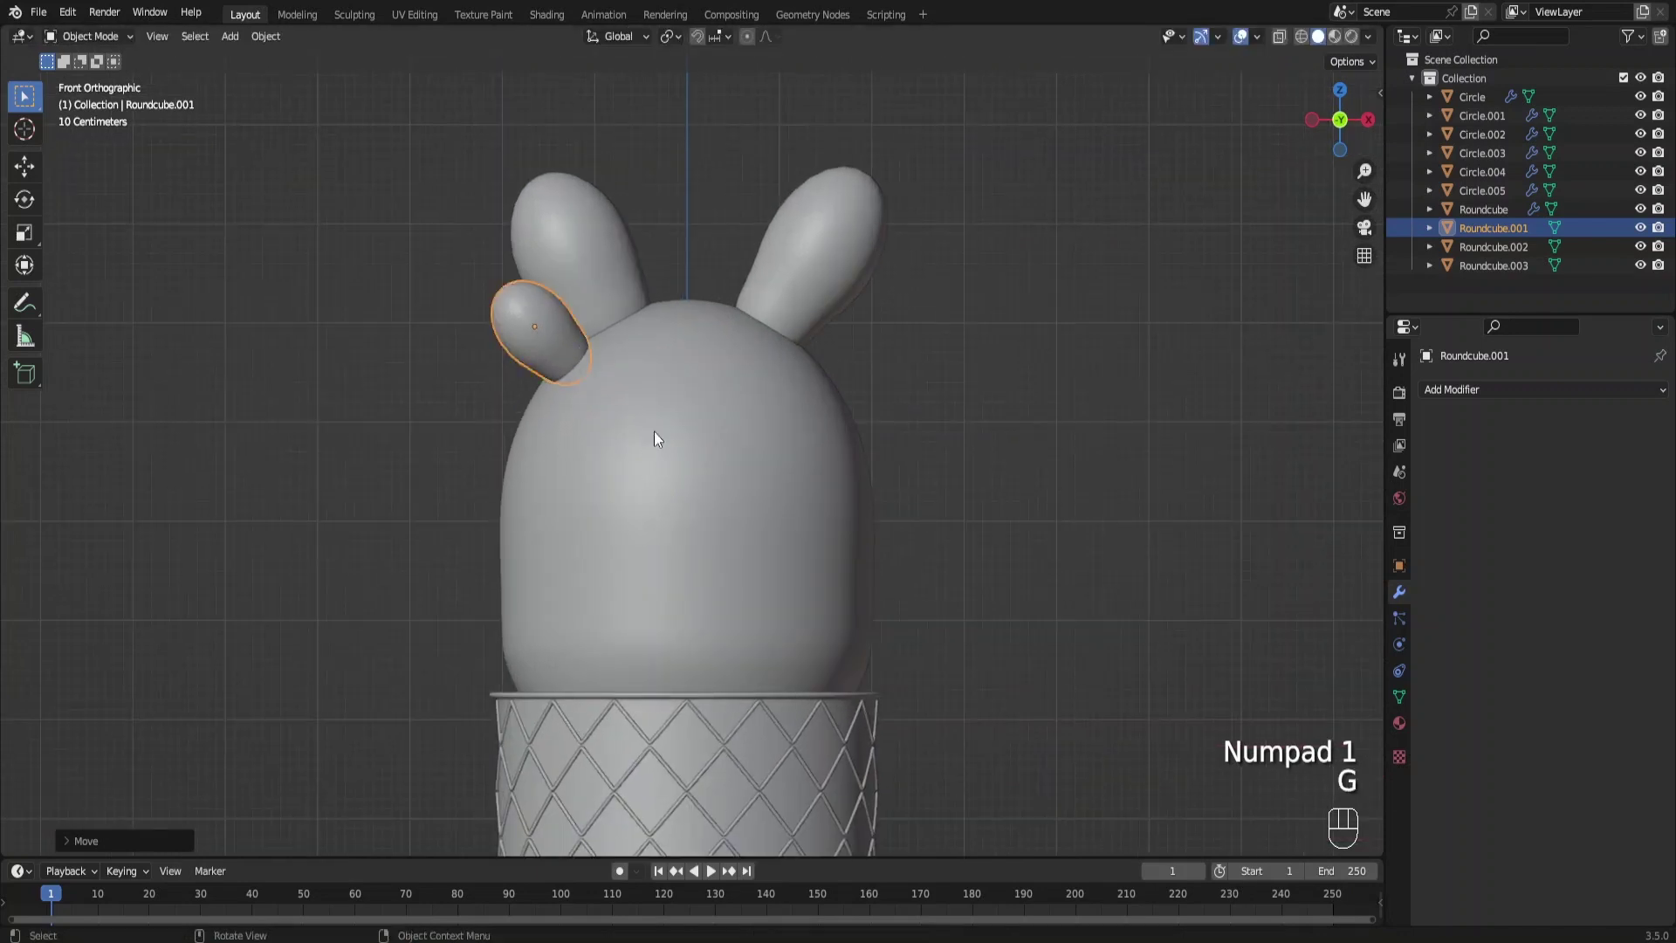
# Duplicate an arm and reshape it with proportional scaling in Edit Mode for the lower right arm
pyautogui.click(776, 286)
pyautogui.press('shift+d')
pyautogui.press('Tab')
pyautogui.moveTo(918, 463); pyautogui.dragTo(939, 478)
pyautogui.press('s')
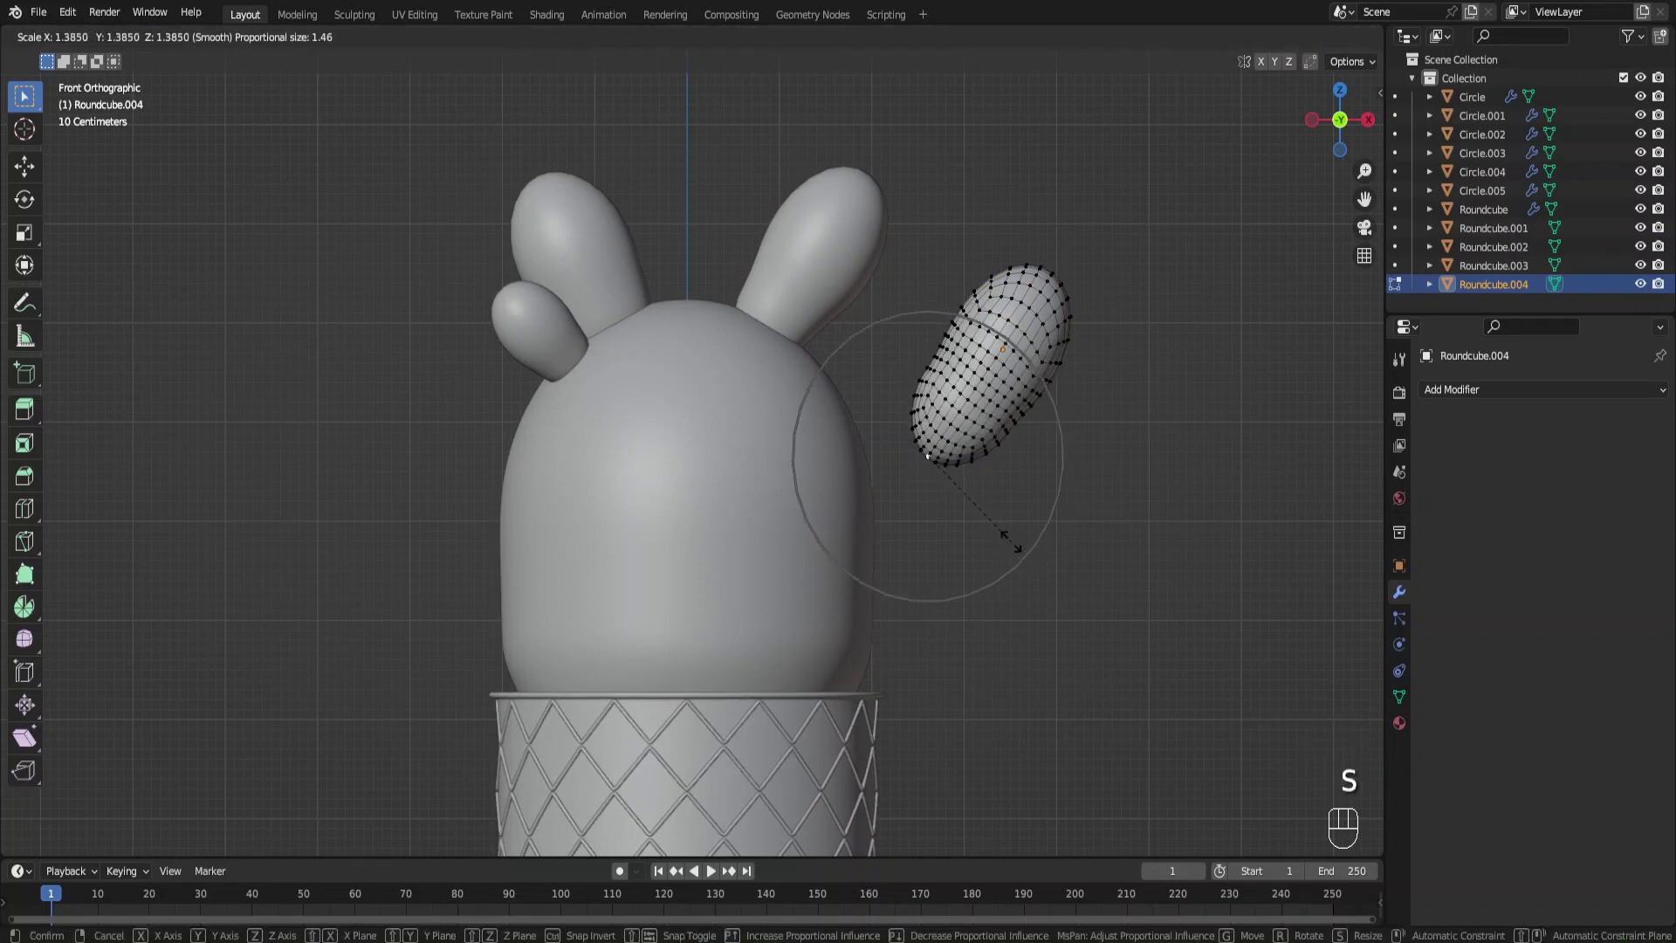
pyautogui.click(1024, 419)
pyautogui.press('g')
pyautogui.click(929, 360)
pyautogui.press('g')
pyautogui.click(977, 263)
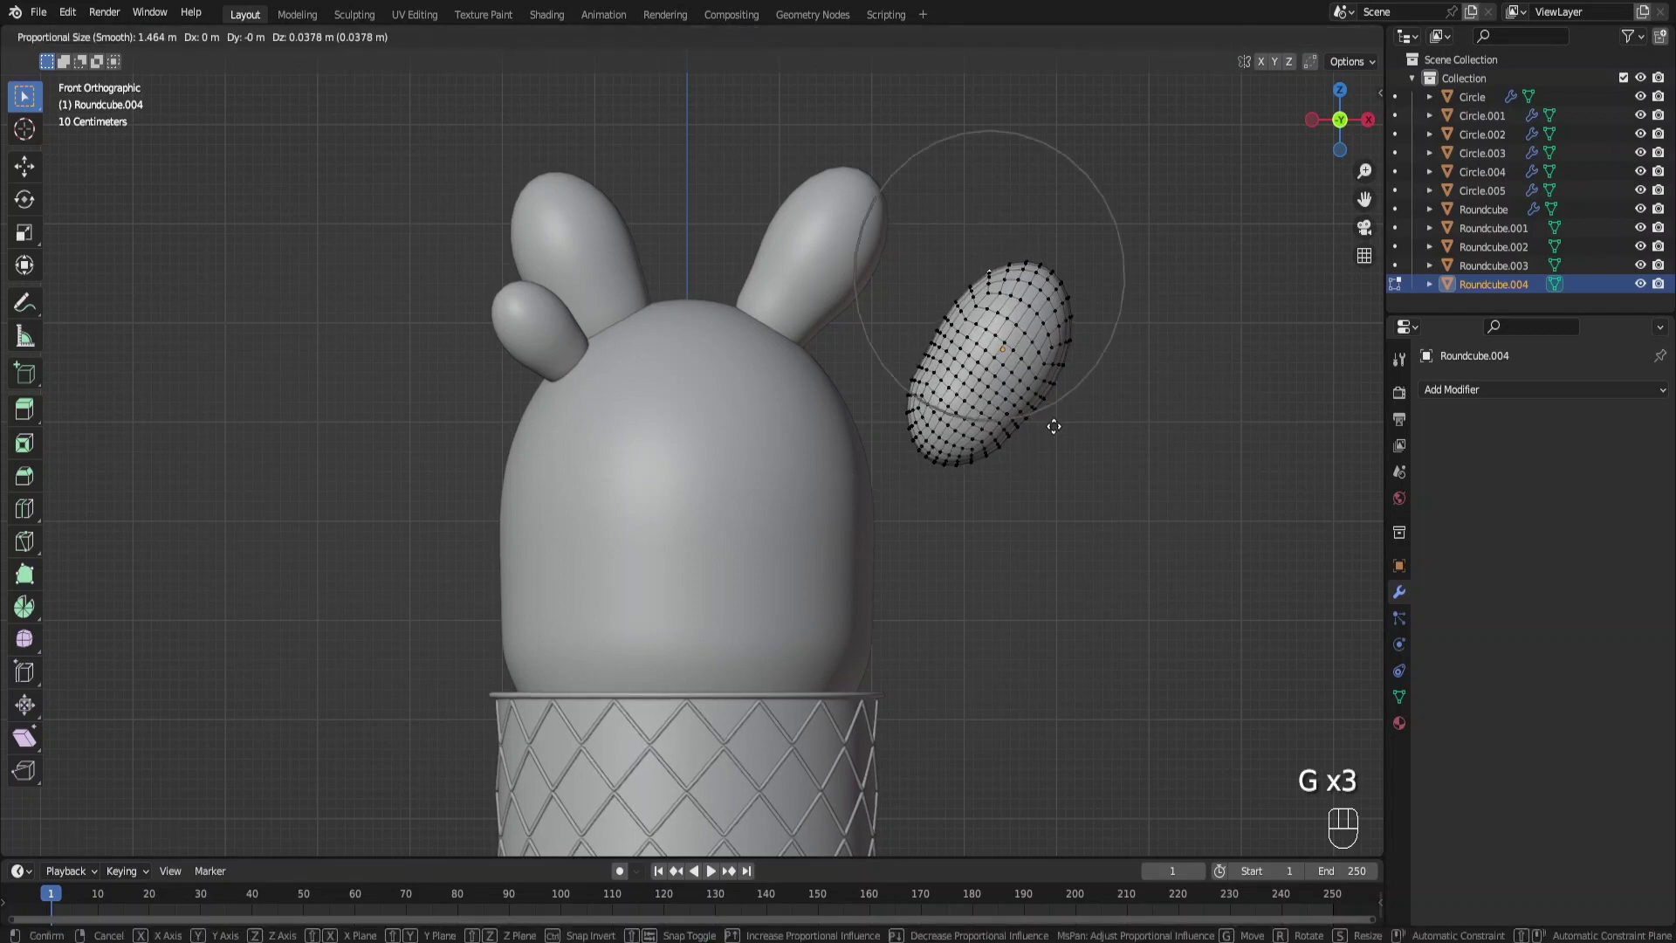
pyautogui.click(1067, 276)
pyautogui.press('s')
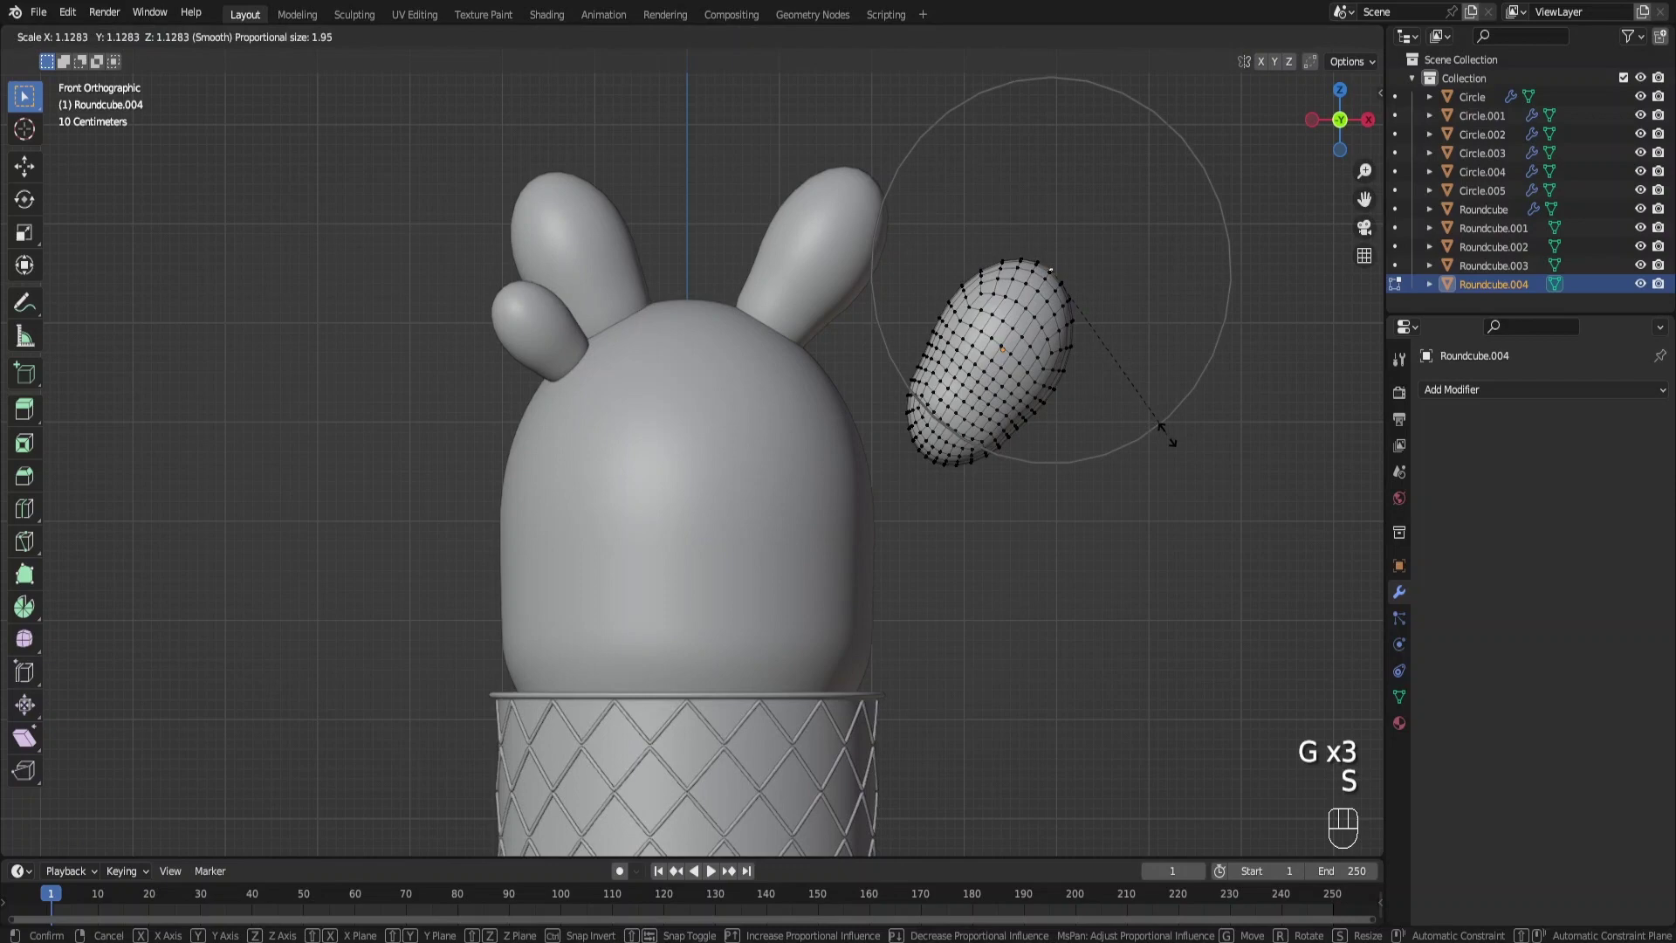
pyautogui.press('Tab')
# Move and rotate the lower right arm into place against the body
pyautogui.press('g')
pyautogui.press('r')
pyautogui.press('g')
pyautogui.press('r')
pyautogui.moveTo(1000, 503); pyautogui.dragTo(928, 530)
pyautogui.press('g')
pyautogui.press('g')
pyautogui.press('KP_1')
pyautogui.press('r')
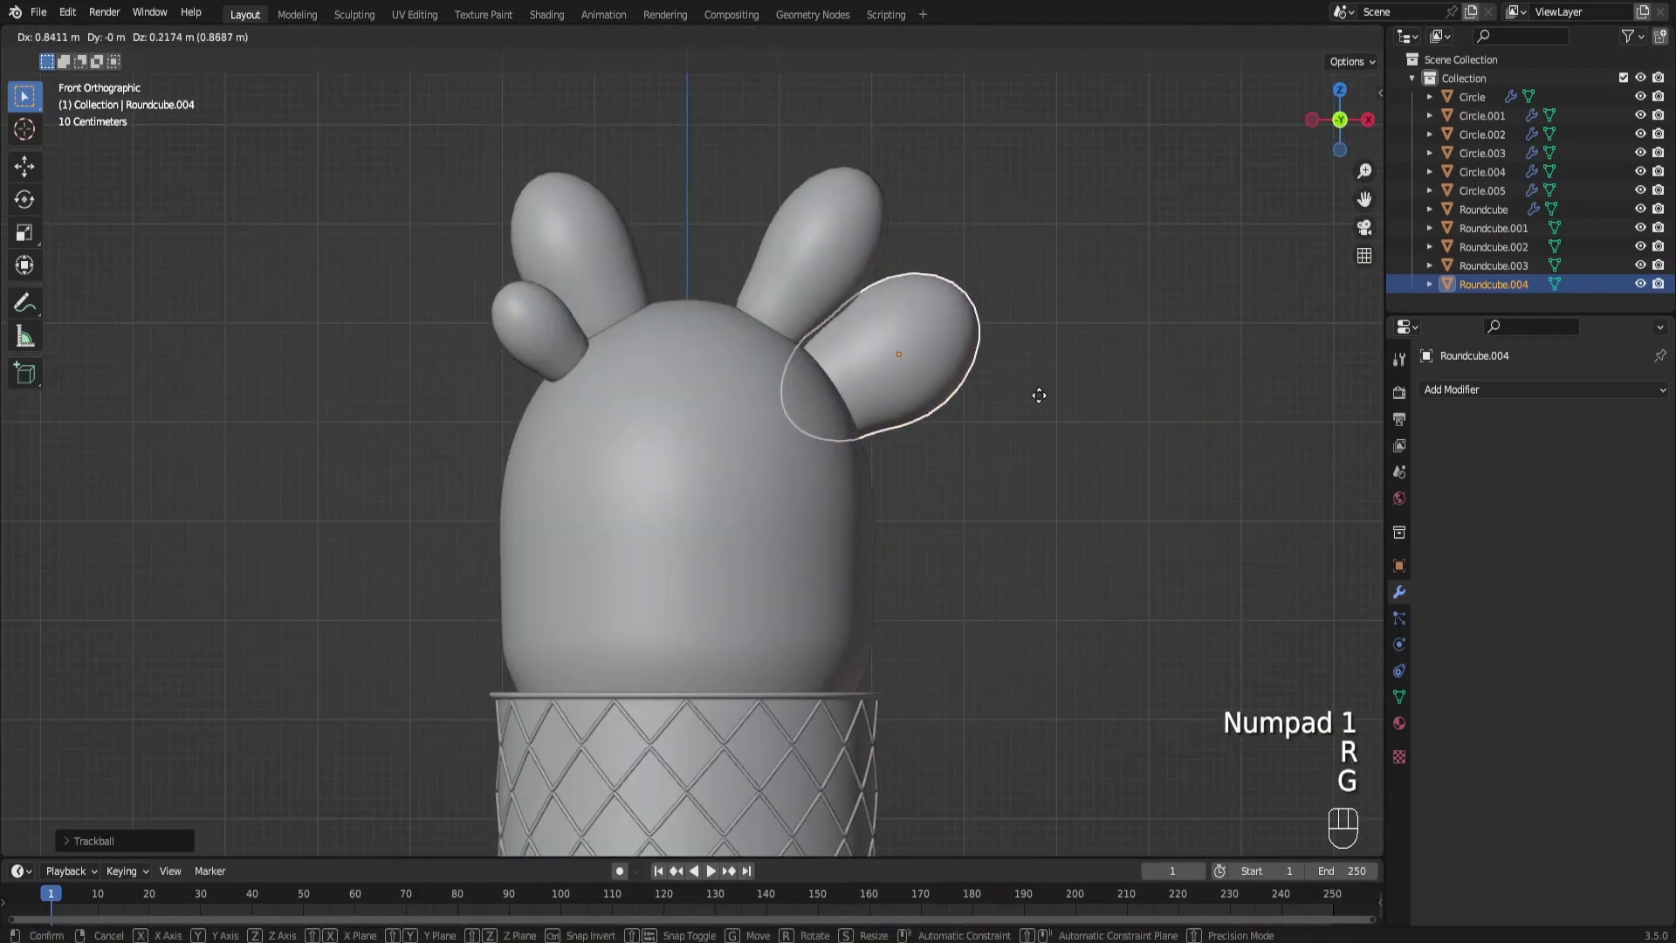
pyautogui.press('r')
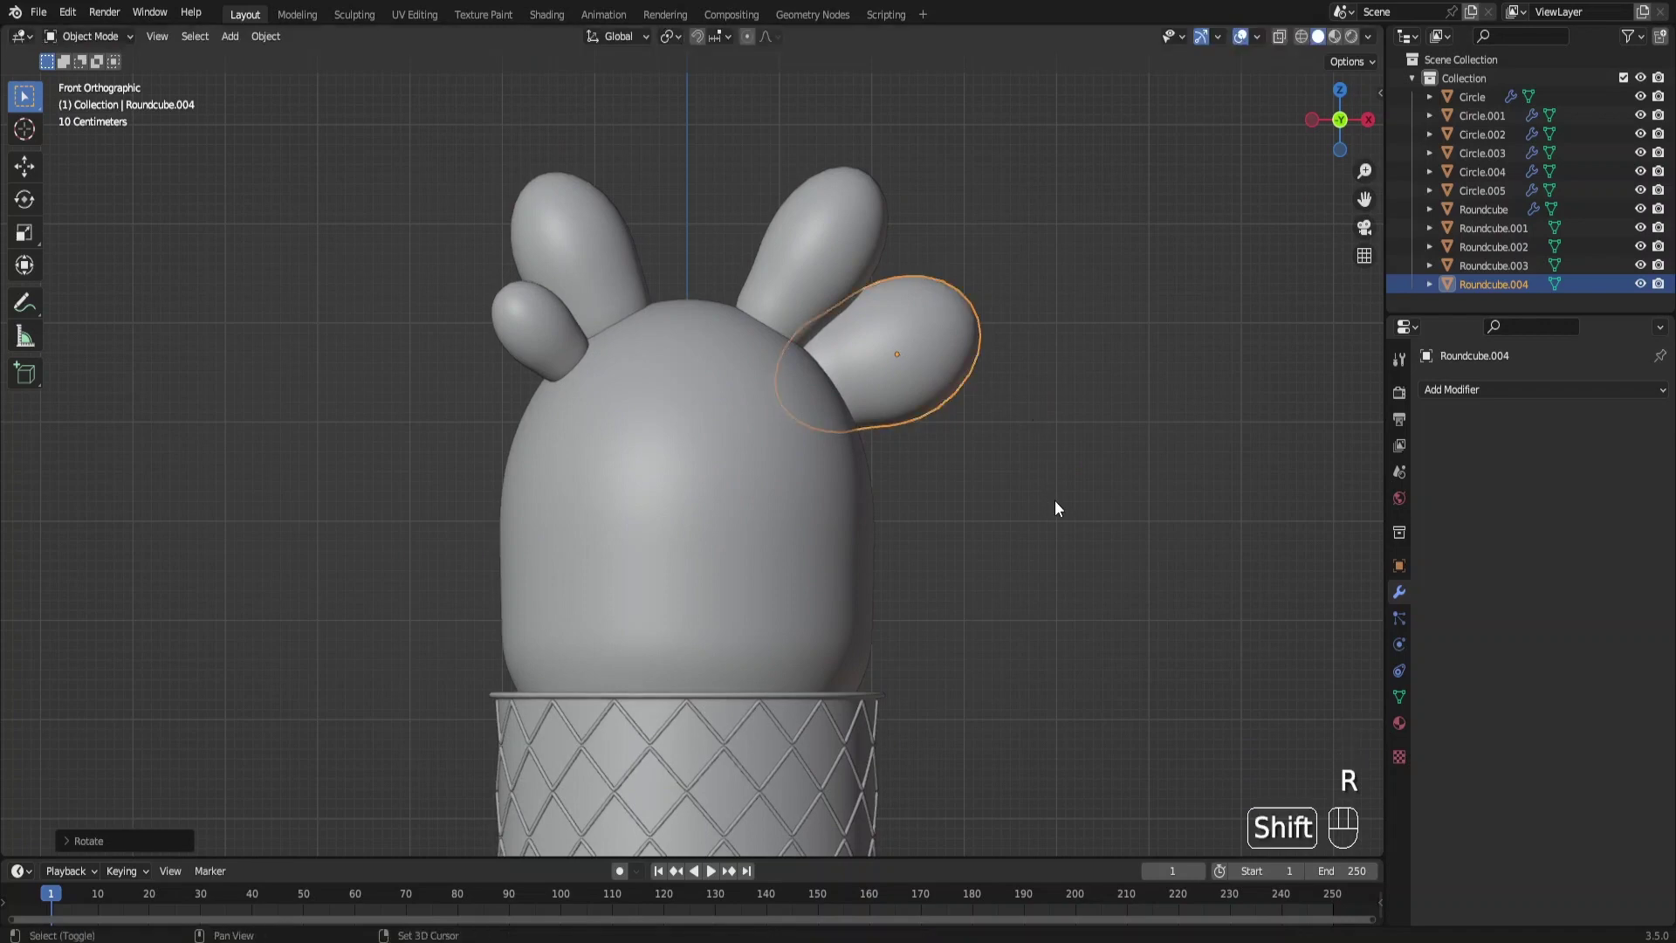
# Duplicate an arm for the centre, rotate and move it onto the top, checking from the side view
pyautogui.press('shift+d')
pyautogui.press('x')
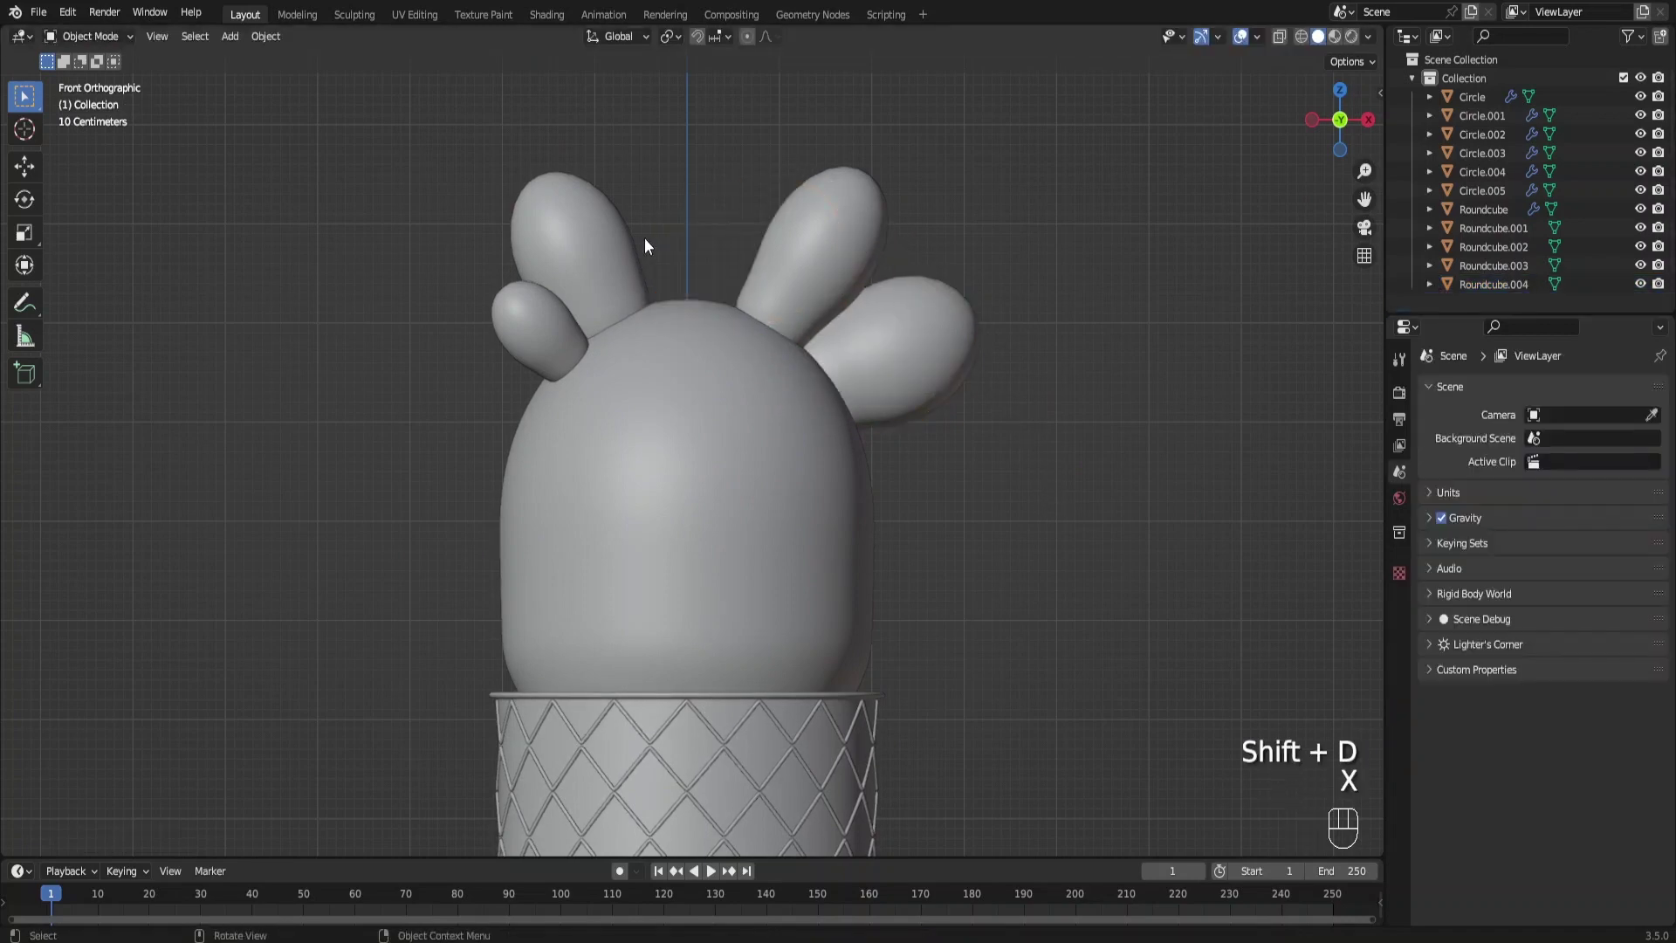
pyautogui.moveTo(617, 235); pyautogui.dragTo(624, 257)
pyautogui.press('shift+d')
pyautogui.press('r')
pyautogui.press('g')
pyautogui.moveTo(840, 334); pyautogui.dragTo(676, 423)
pyautogui.press('g')
pyautogui.press('KP_3')
pyautogui.press('r')
pyautogui.press('g')
pyautogui.press('KP_1')
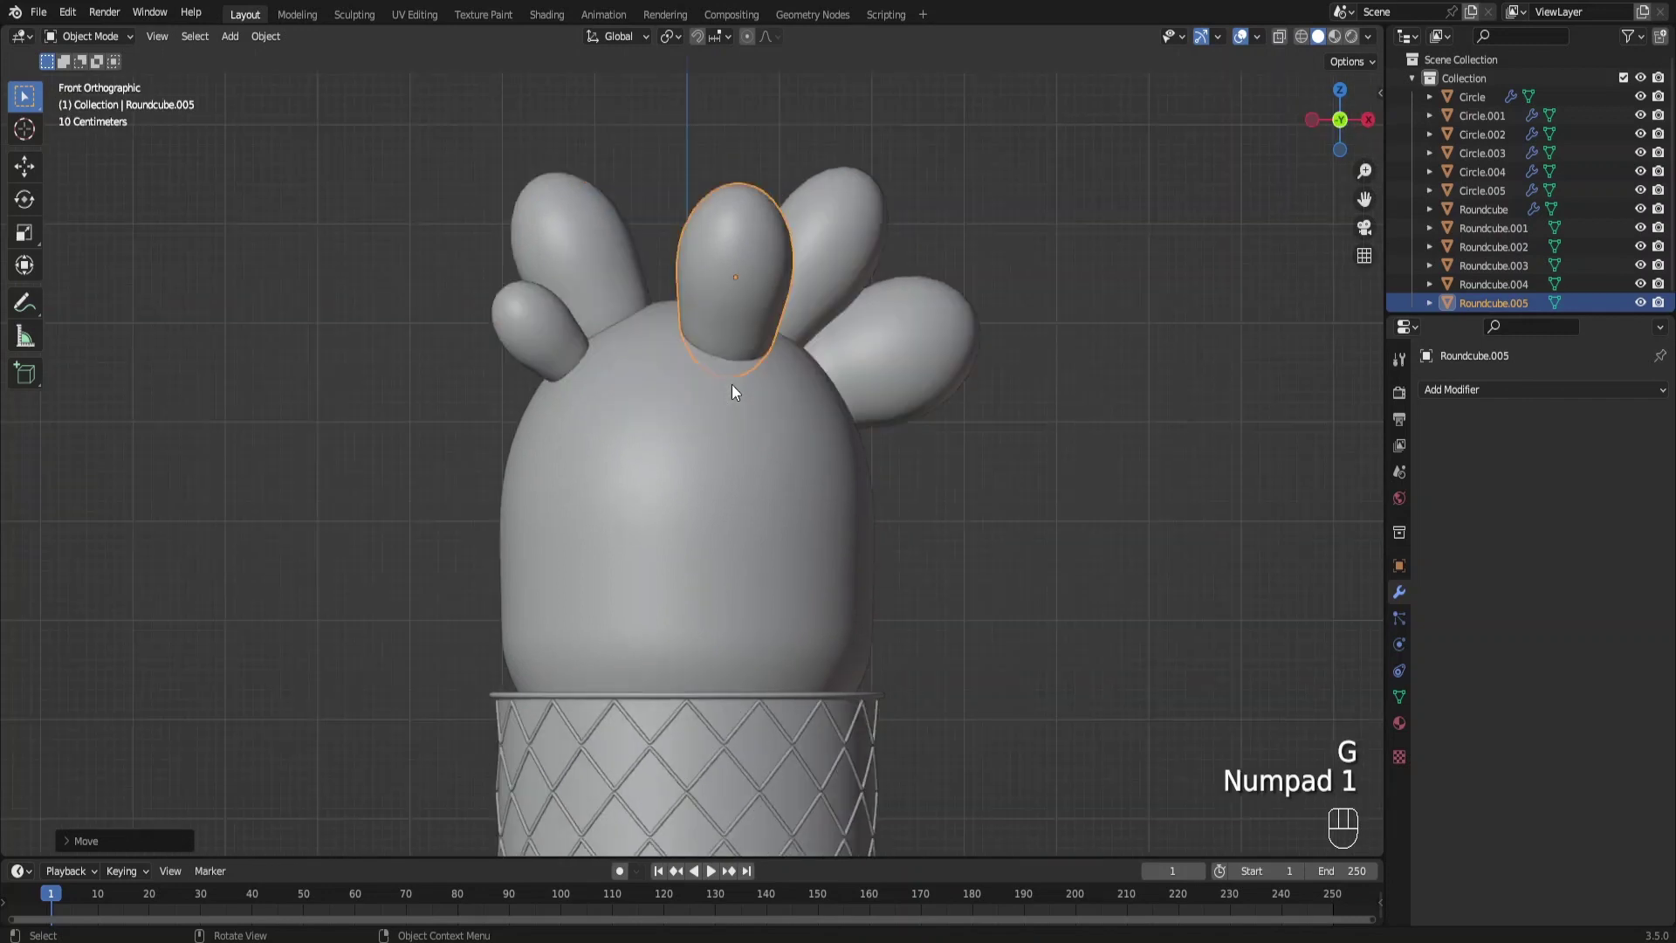
# Fine-tune the centre arm's rotation, size and position between the other arms
pyautogui.moveTo(835, 427); pyautogui.dragTo(808, 434)
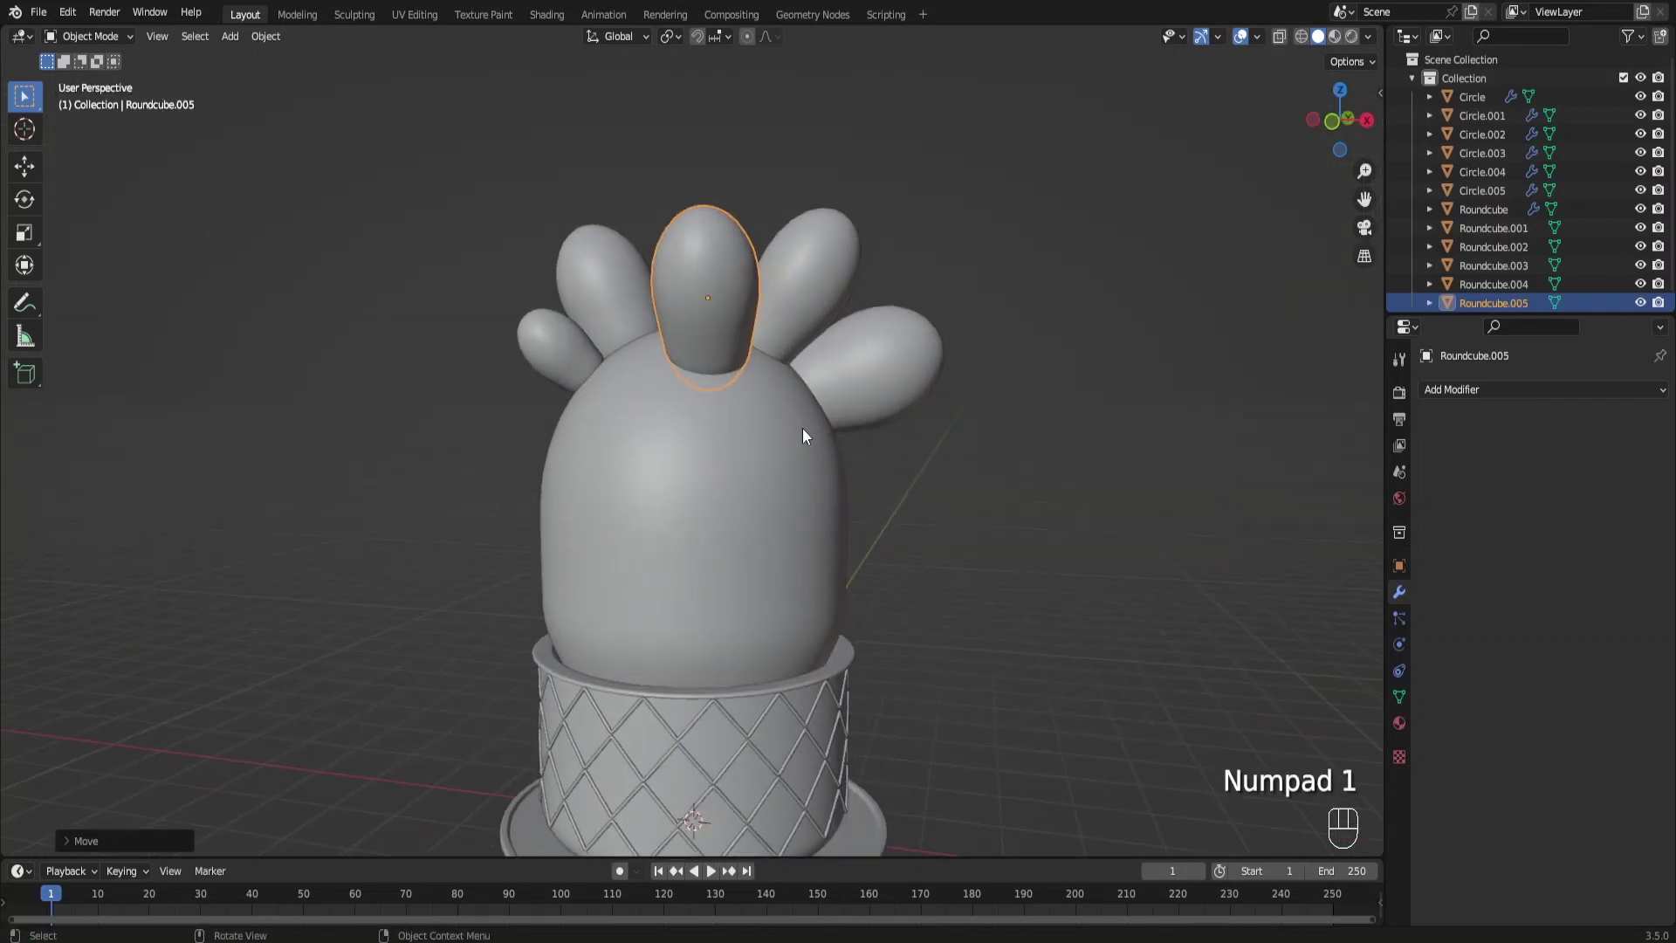
pyautogui.press('r')
pyautogui.press('s')
pyautogui.press('g')
pyautogui.press('g')
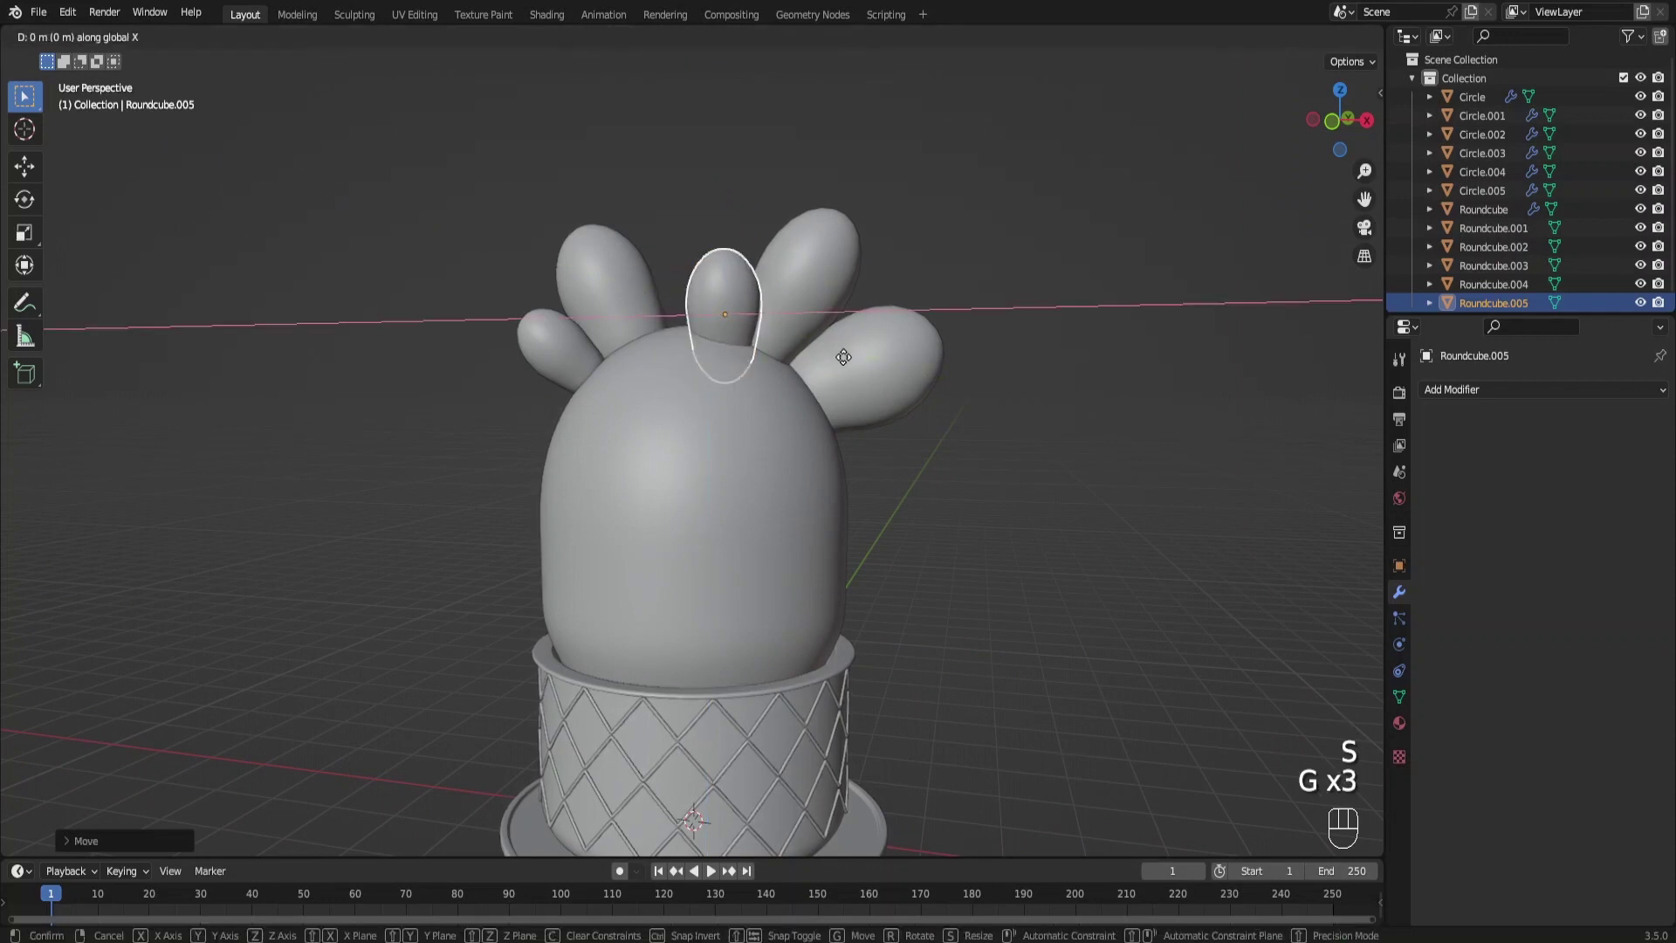
pyautogui.press('g')
pyautogui.press('g')
pyautogui.press('g')
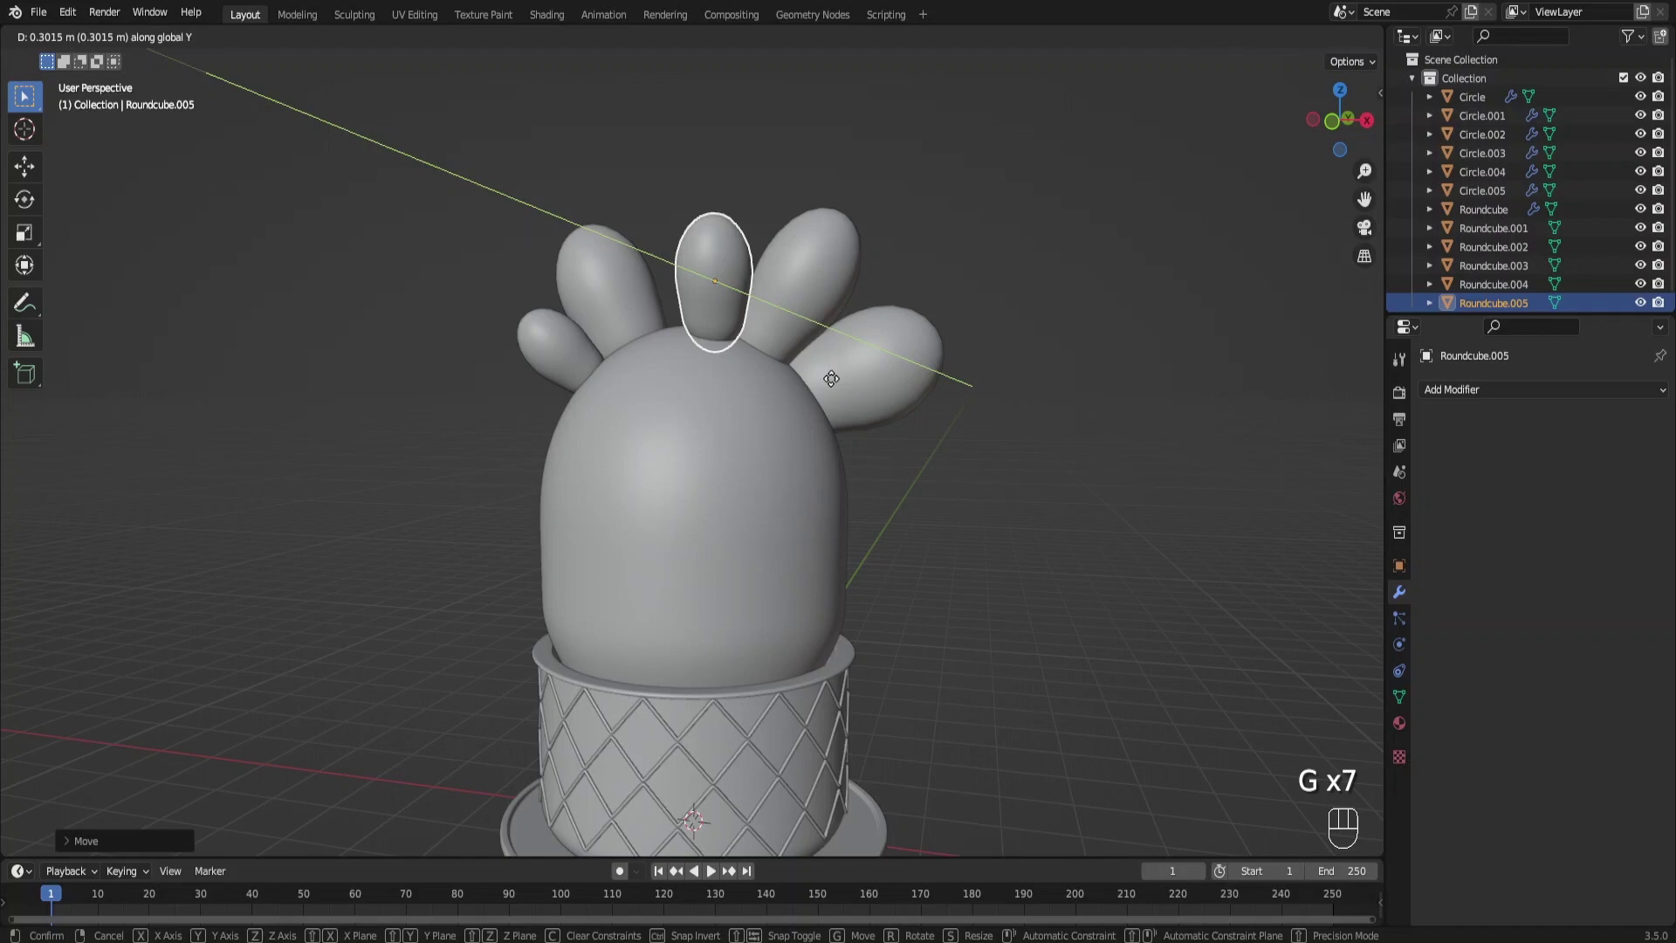
pyautogui.press('g')
pyautogui.click(926, 466)
# Select the main cactus body and open its mesh for editing
pyautogui.moveTo(855, 511); pyautogui.dragTo(864, 451)
pyautogui.click(804, 448)
pyautogui.moveTo(795, 446); pyautogui.dragTo(761, 452)
pyautogui.press('Tab')
pyautogui.moveTo(737, 493); pyautogui.dragTo(743, 498)
# From the front view with X-ray, select and delete the right half of the body mesh
pyautogui.middleClick(747, 489)
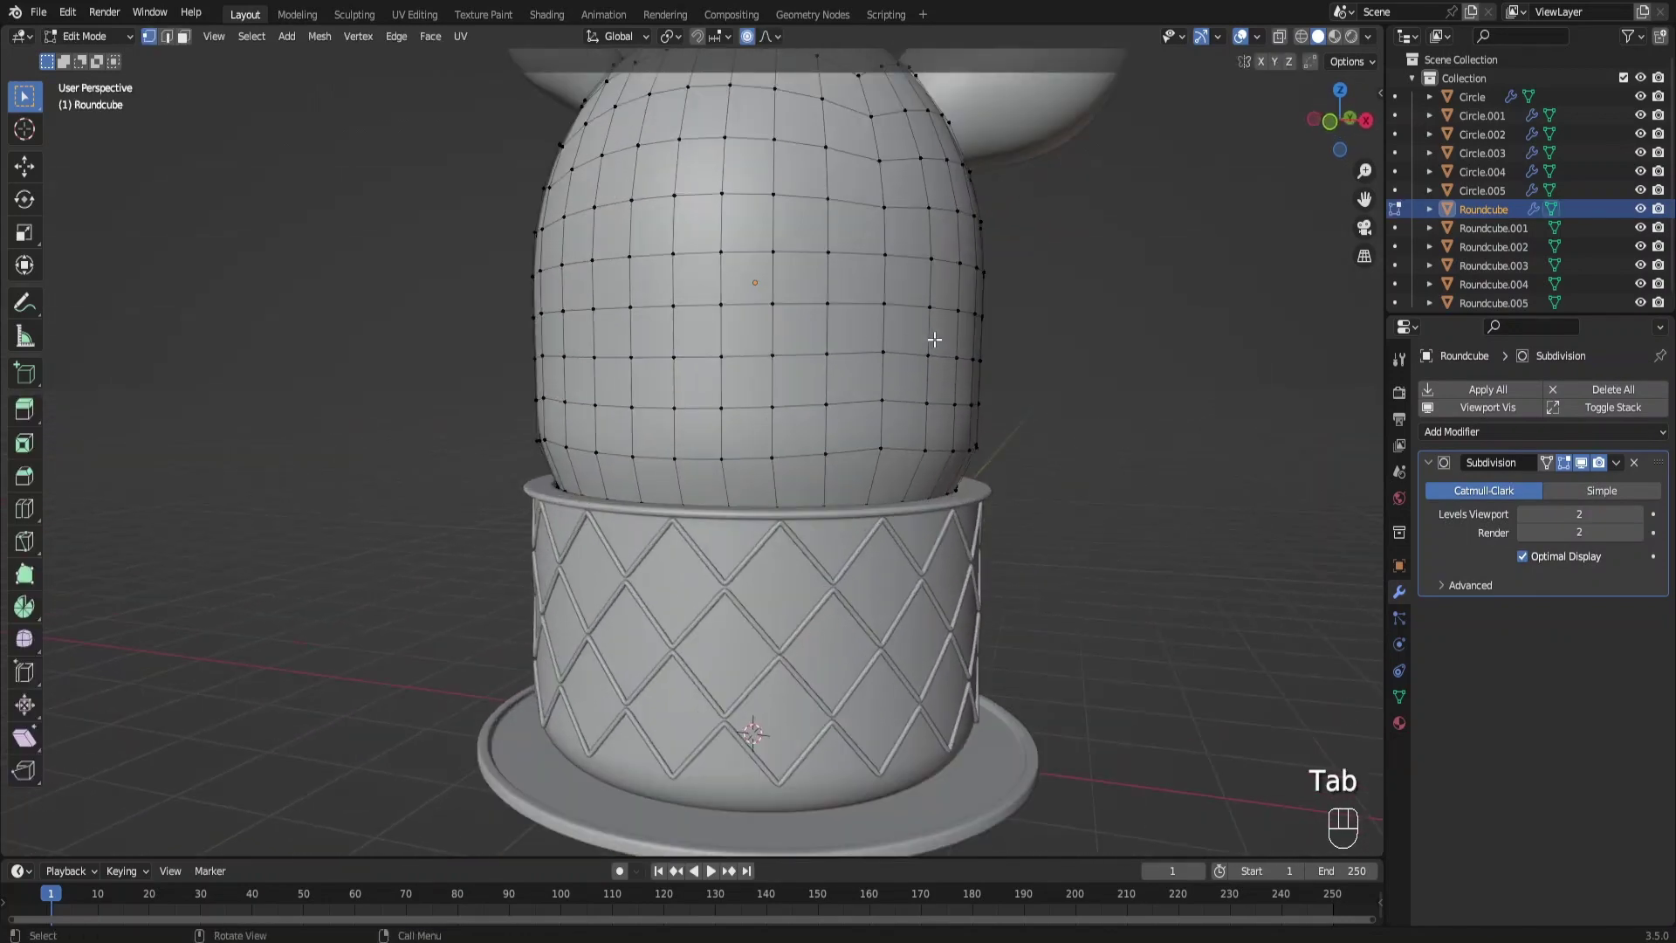
pyautogui.press('ctrl+Tab')
pyautogui.press('KP_2')
pyautogui.press('KP_1')
pyautogui.moveTo(866, 407); pyautogui.dragTo(891, 473)
pyautogui.press('Tab')
pyautogui.press('alt+z')
pyautogui.moveTo(843, 235); pyautogui.dragTo(758, 121)
pyautogui.press('x')
# Add a Mirror modifier to rebuild the body symmetrically across the middle
pyautogui.press('alt+z')
pyautogui.press('Tab')
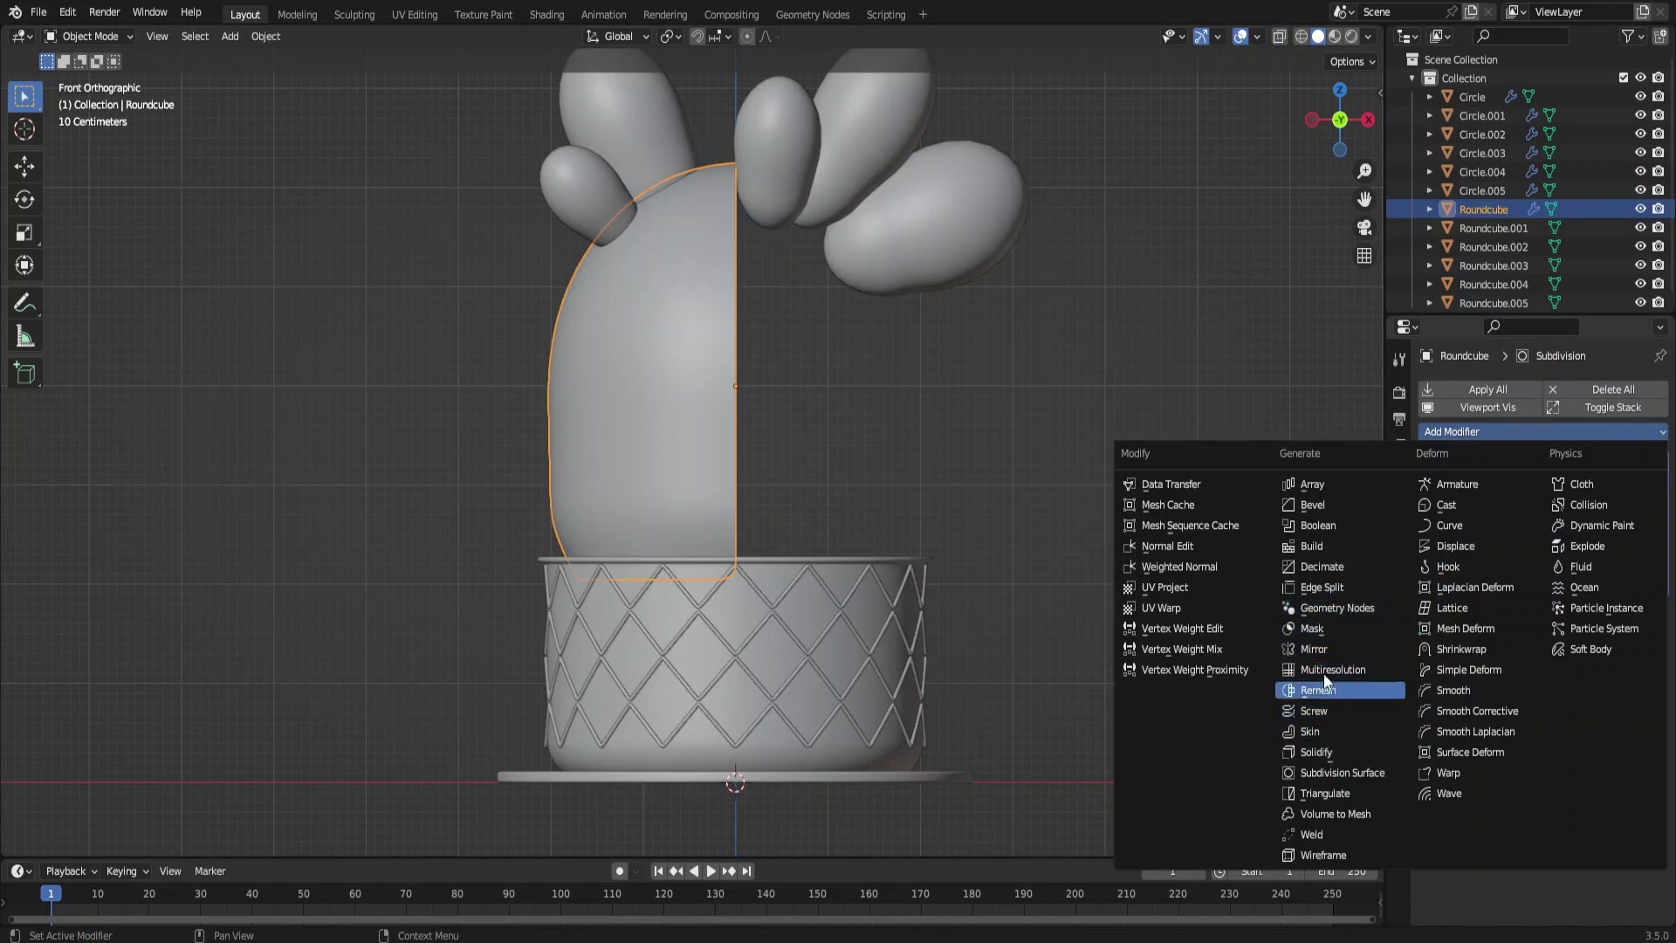
pyautogui.moveTo(1349, 653); pyautogui.dragTo(1630, 419)
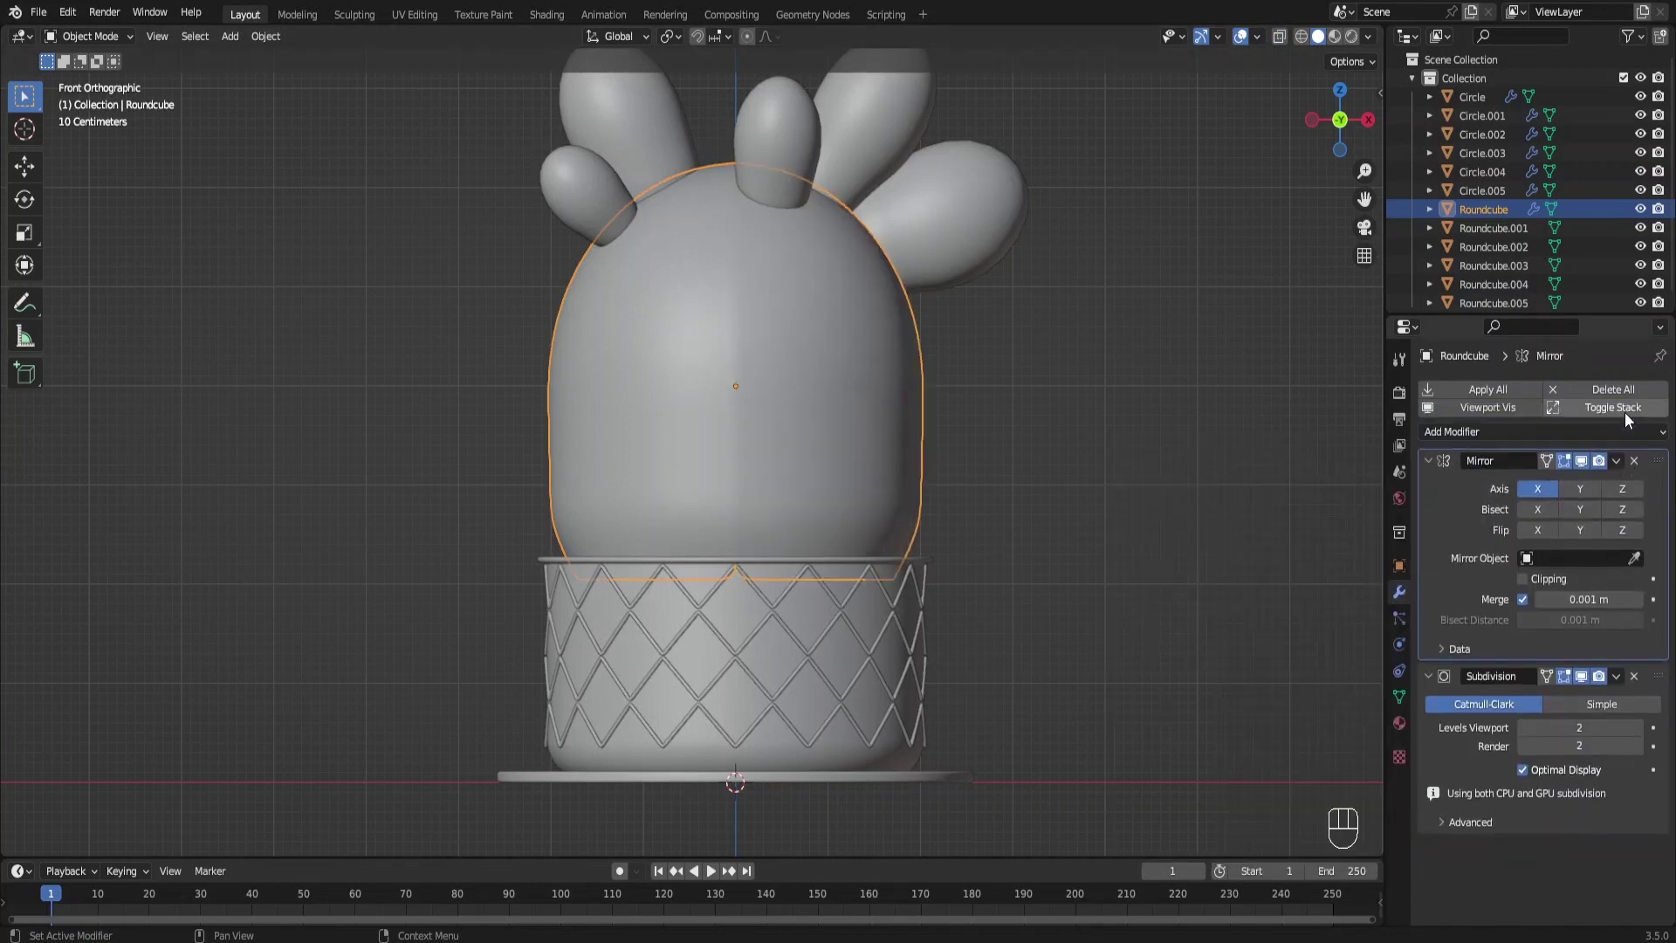
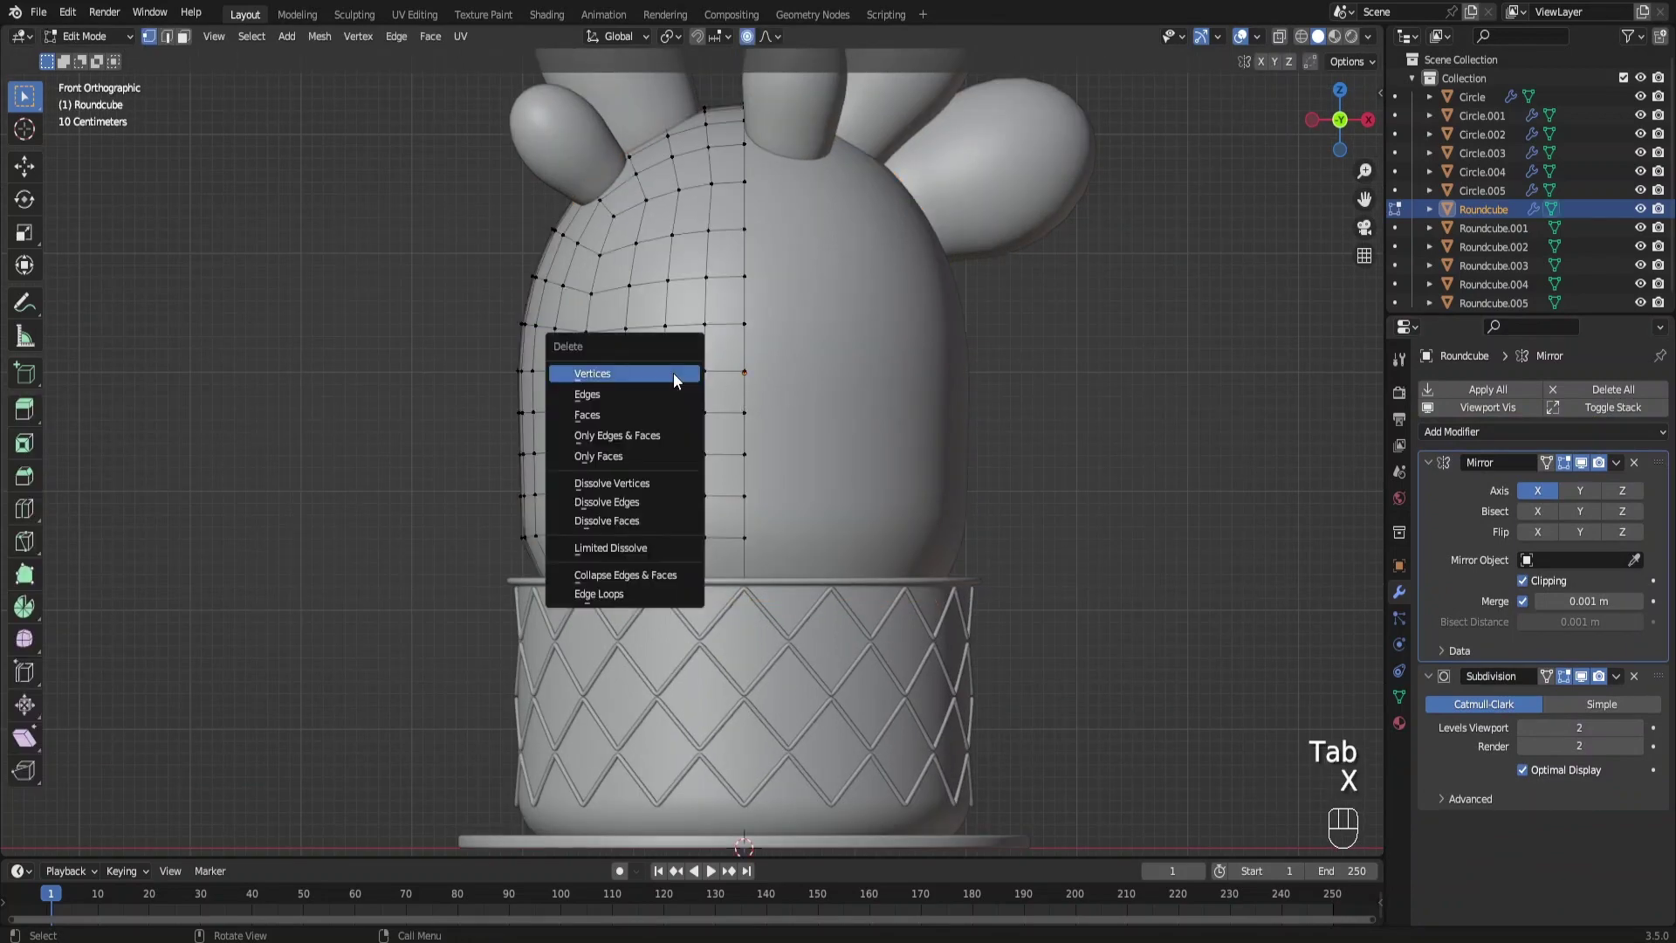
# Delete the face vertices and make the resulting hole round at eye size
pyautogui.click(665, 322)
pyautogui.moveTo(703, 336); pyautogui.dragTo(764, 323)
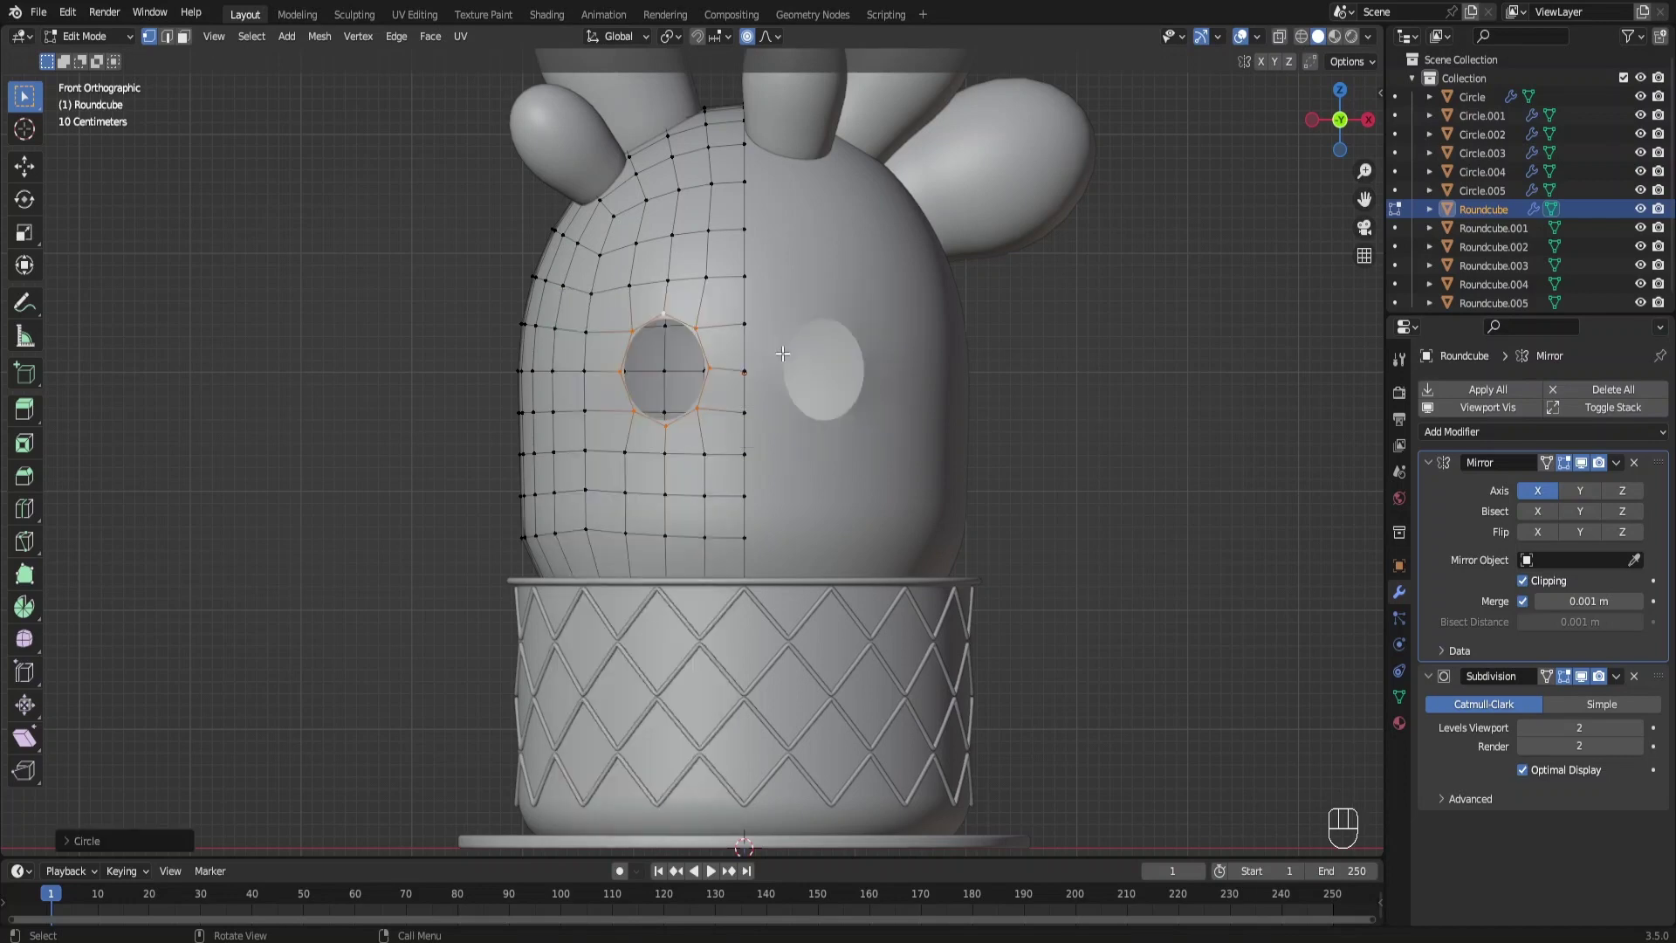
pyautogui.press('o')
pyautogui.press('s')
pyautogui.press('s')
# Extrude and shrink the hole's rim inward twice to form a rounded eye socket
pyautogui.middleClick(791, 420)
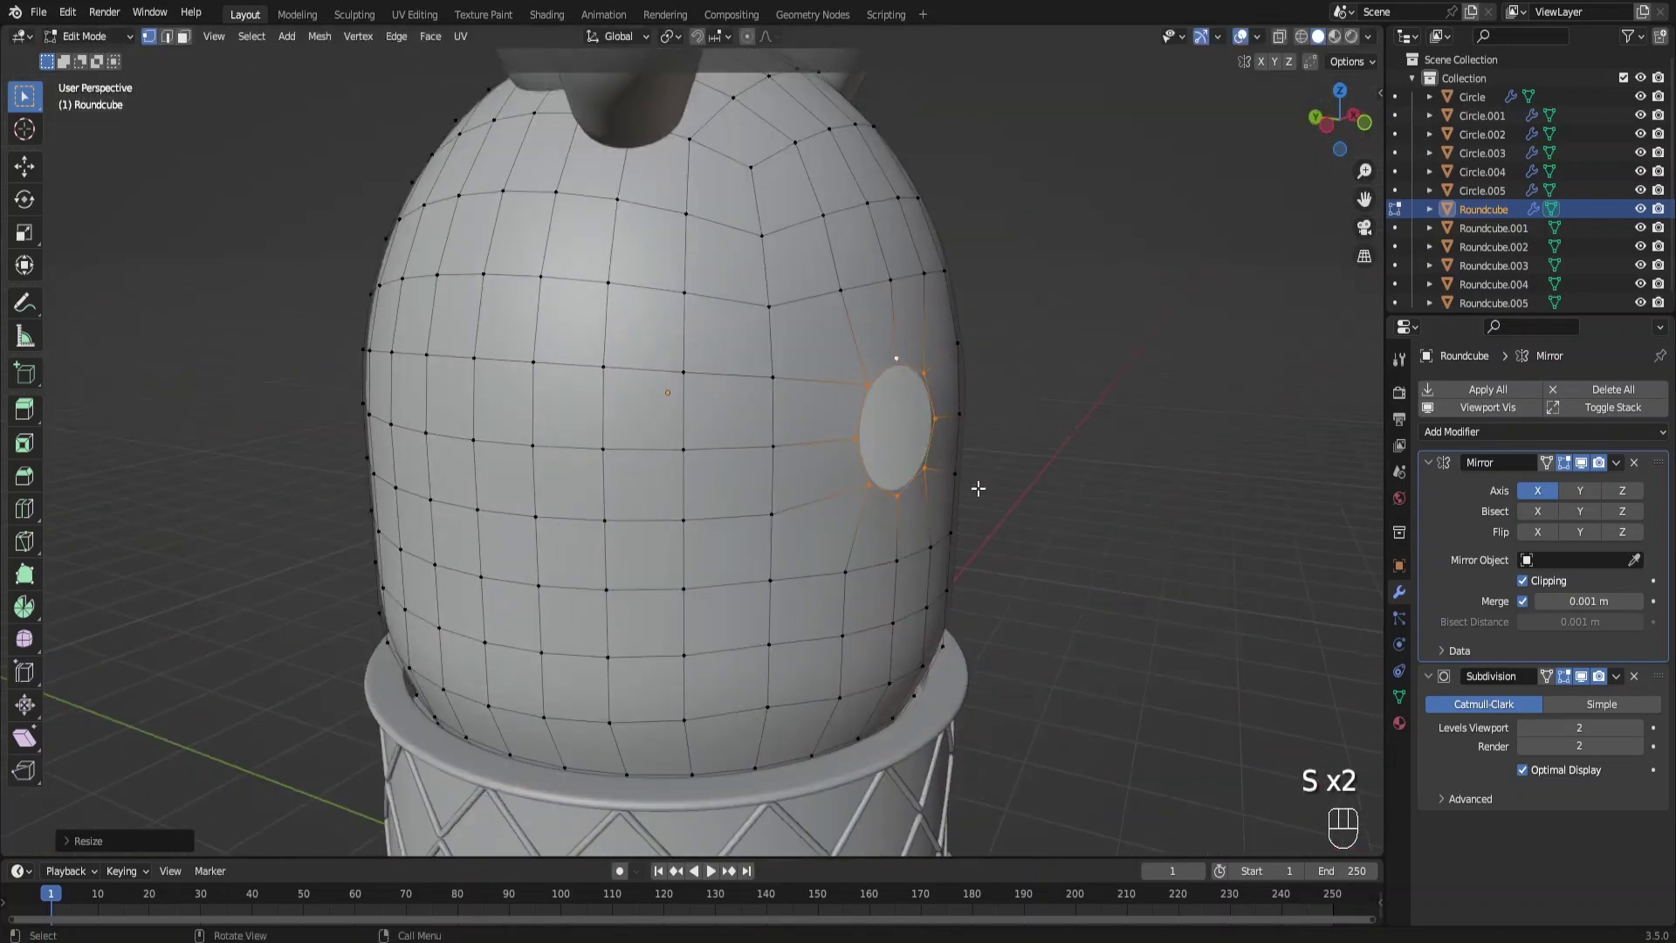
pyautogui.press('g')
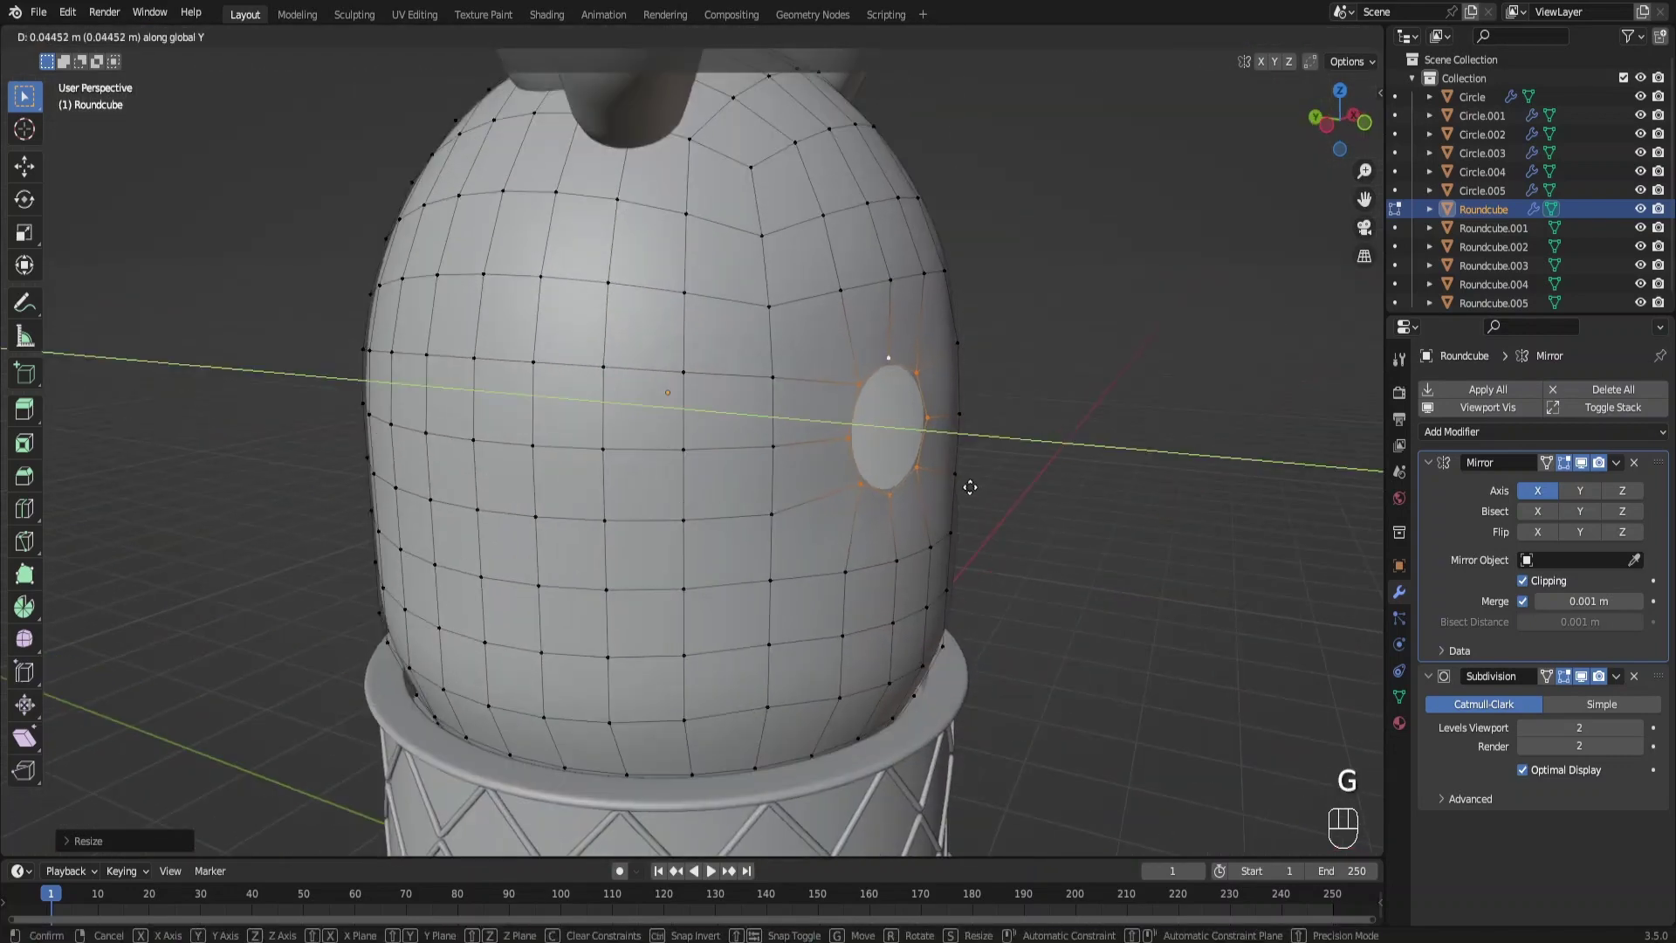
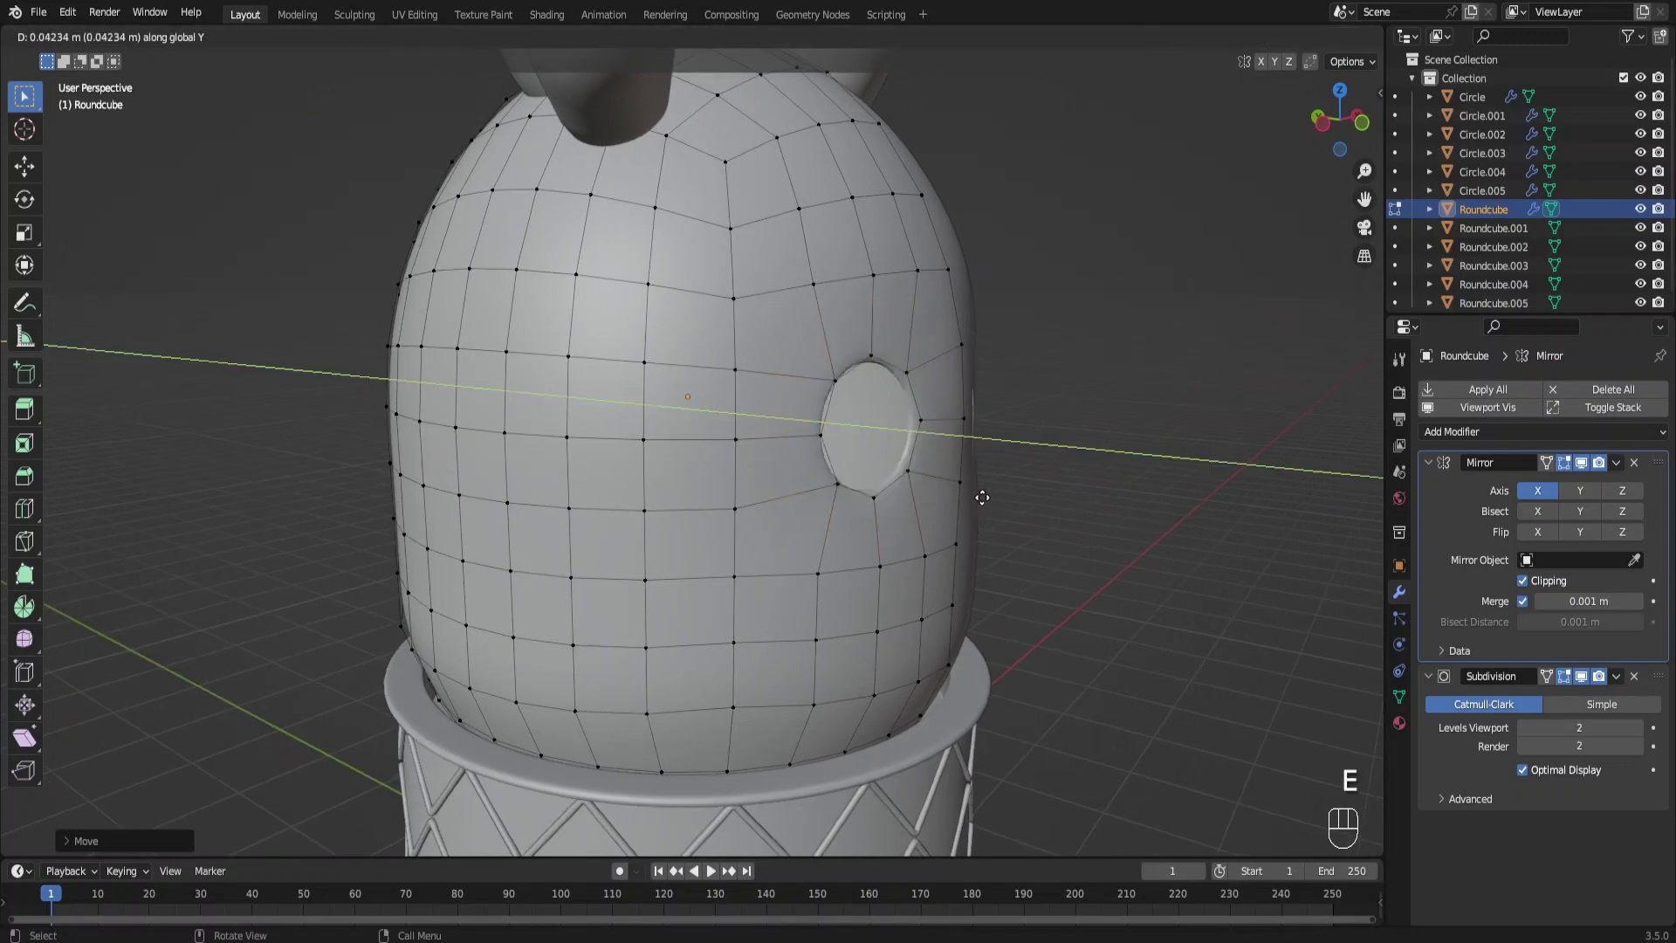
pyautogui.press('s')
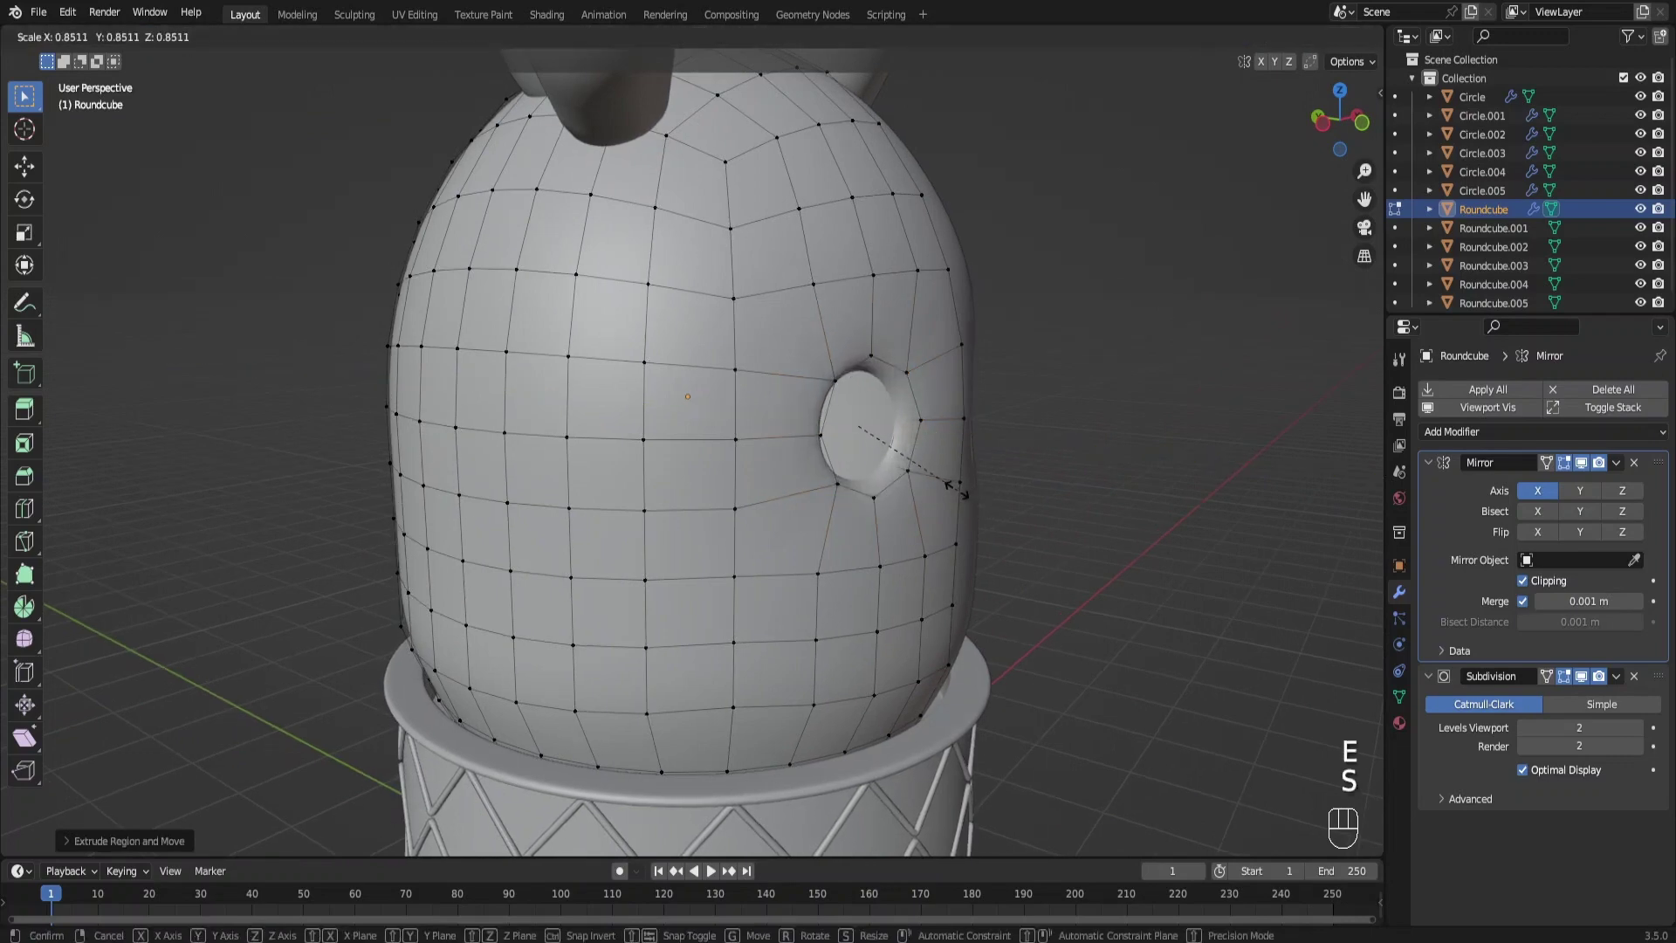
pyautogui.press('e')
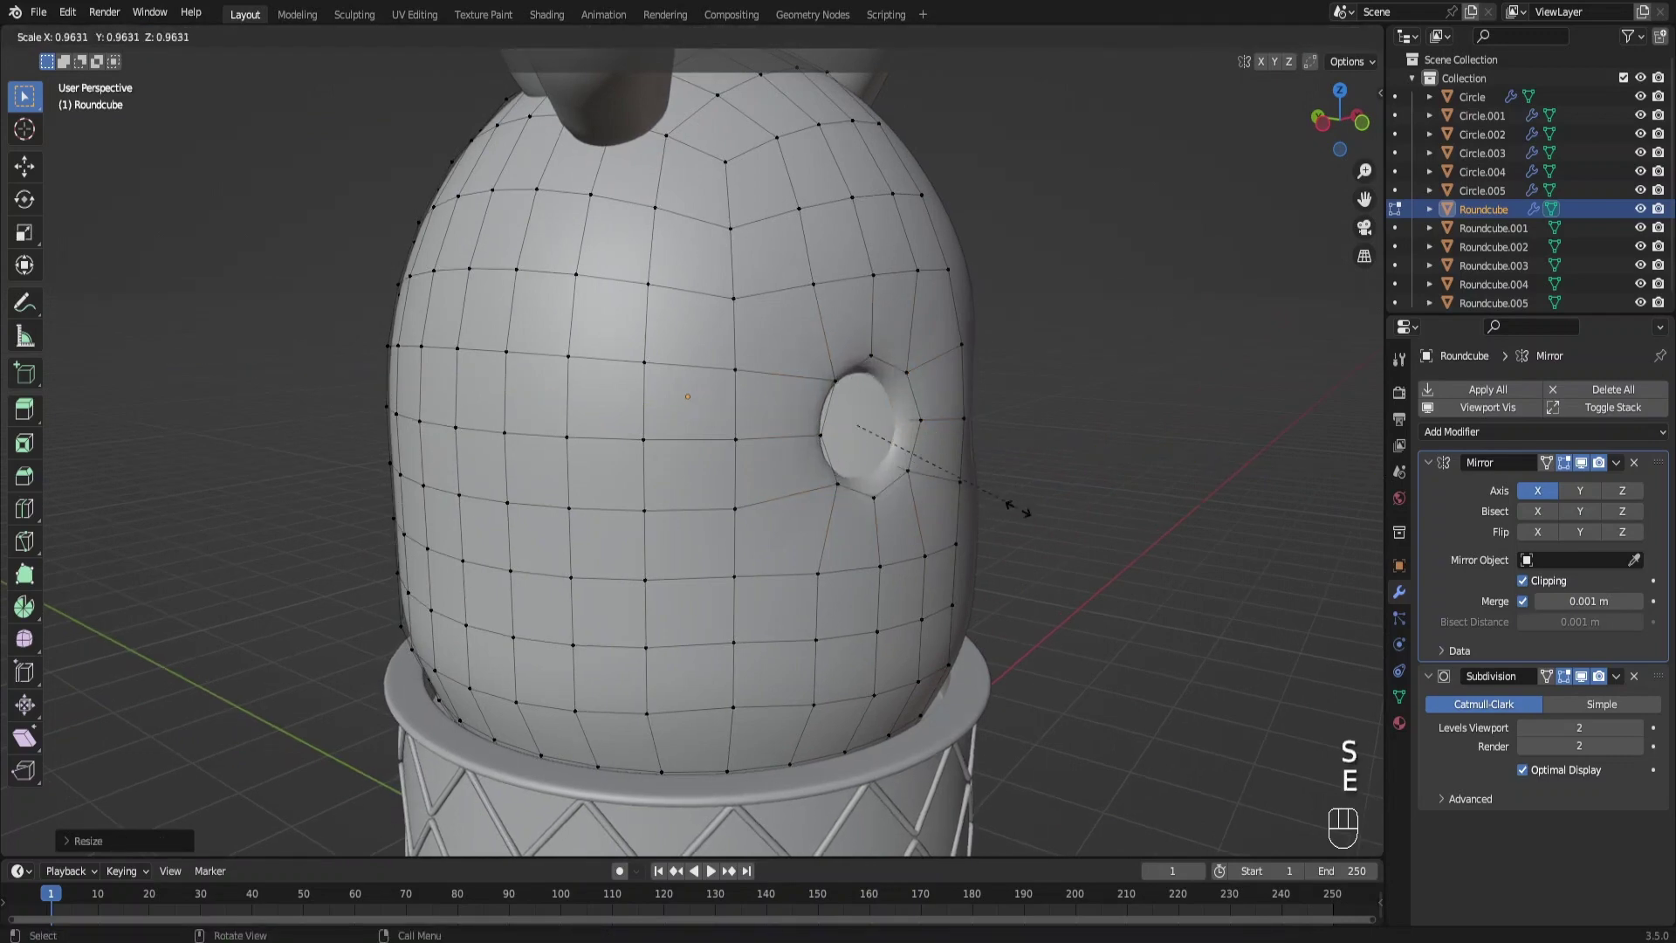
pyautogui.press('g')
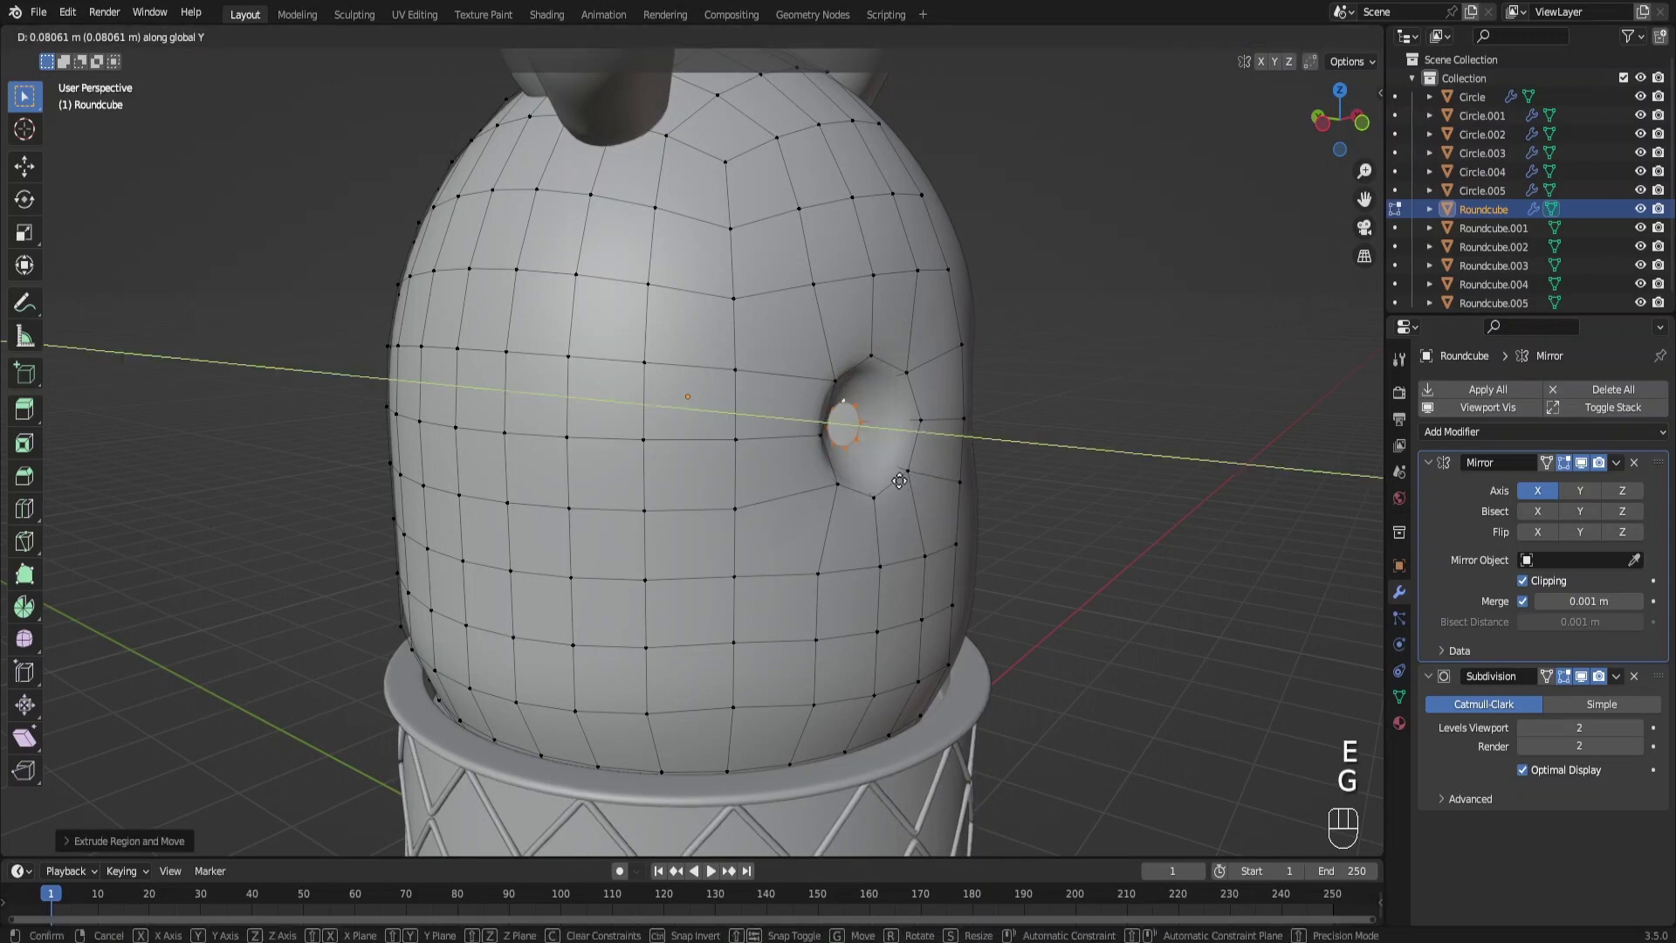
pyautogui.press('f')
# Close the socket's inner opening, leave Edit Mode and add a UV sphere for the eye
pyautogui.moveTo(946, 471); pyautogui.dragTo(863, 470)
pyautogui.press('Tab')
pyautogui.press('KP_1')
pyautogui.press('shift+a')
# Move, scale and rotate the sphere into the left eye socket from front view
pyautogui.press('s')
pyautogui.press('g')
pyautogui.middleClick(763, 470)
pyautogui.press('g')
pyautogui.press('KP_1')
pyautogui.press('s')
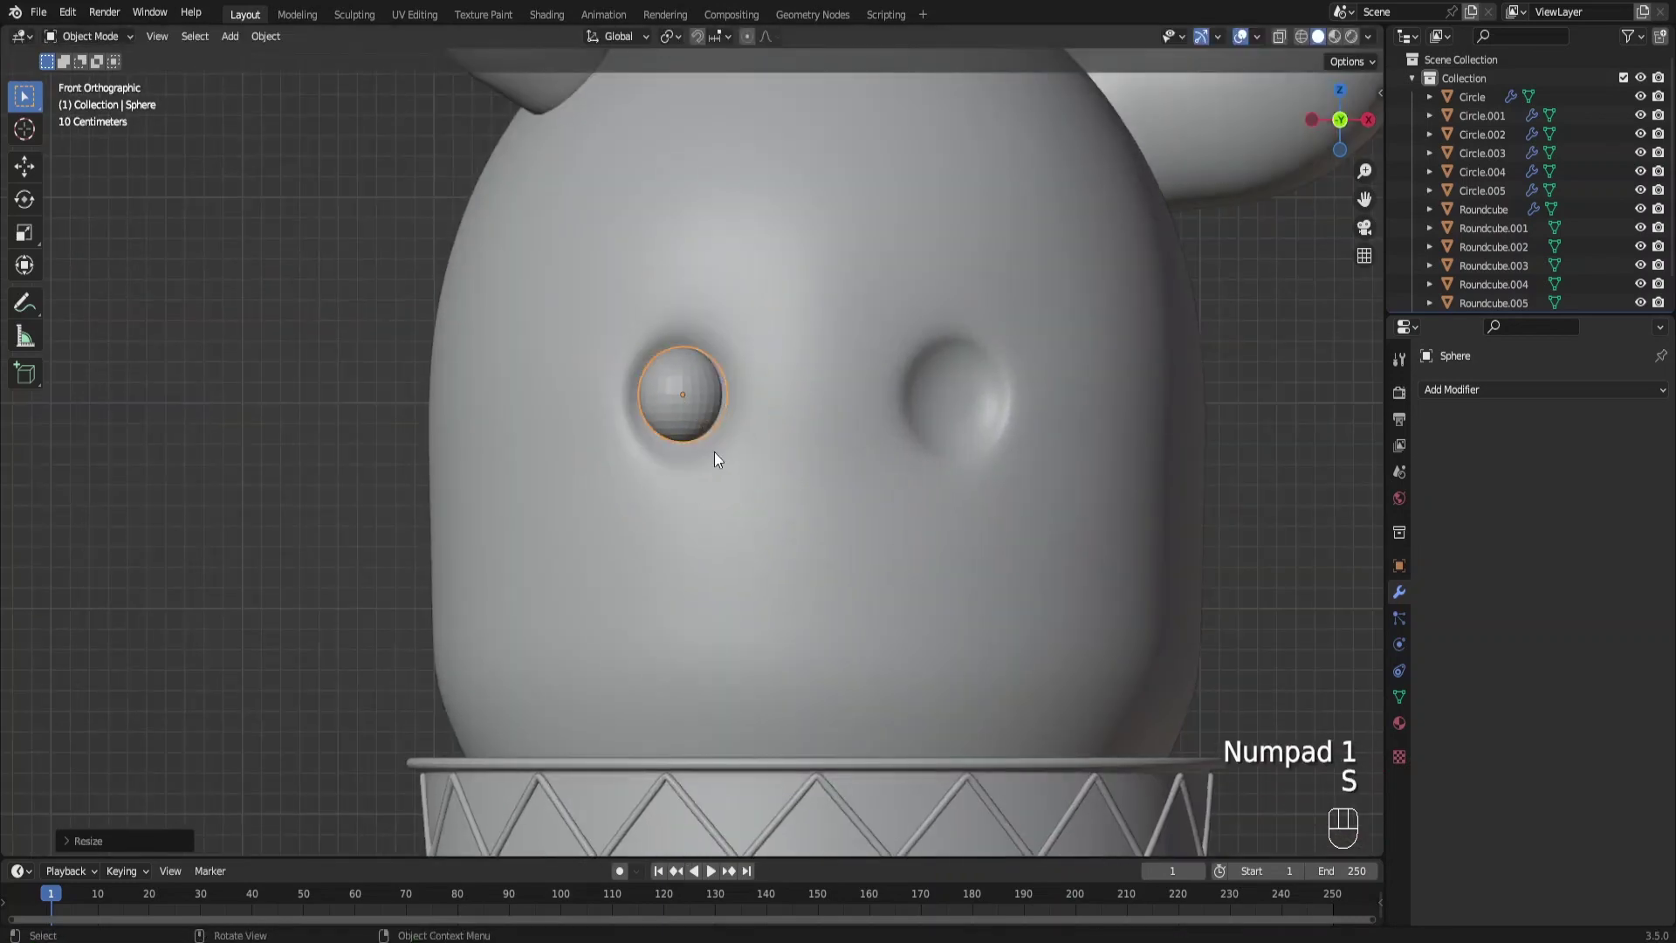
pyautogui.press('r')
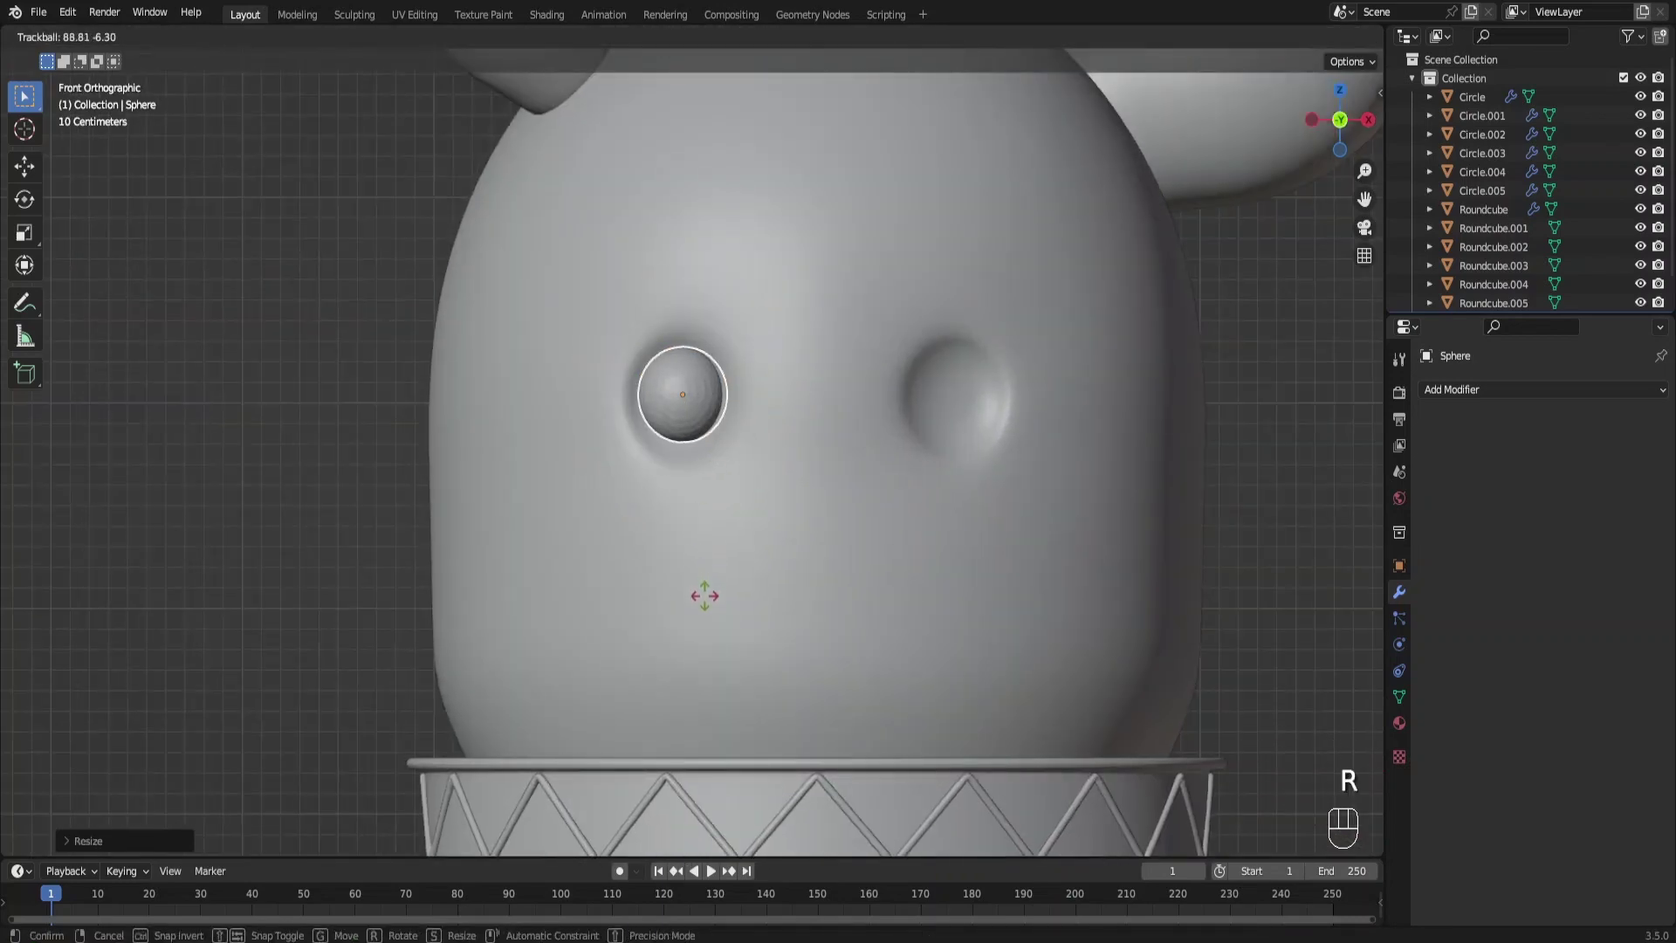
pyautogui.press('s')
# Shade the eyeball smooth and fine-tune its position and rotation in the socket
pyautogui.moveTo(800, 448); pyautogui.dragTo(863, 460)
pyautogui.press('g')
pyautogui.press('KP_1')
pyautogui.press('g')
pyautogui.press('r')
pyautogui.press('g')
pyautogui.press('g')
# Mirror the eye across Roundcube into the right socket and add a Subdivision modifier
pyautogui.click(1373, 621)
pyautogui.click(1639, 565)
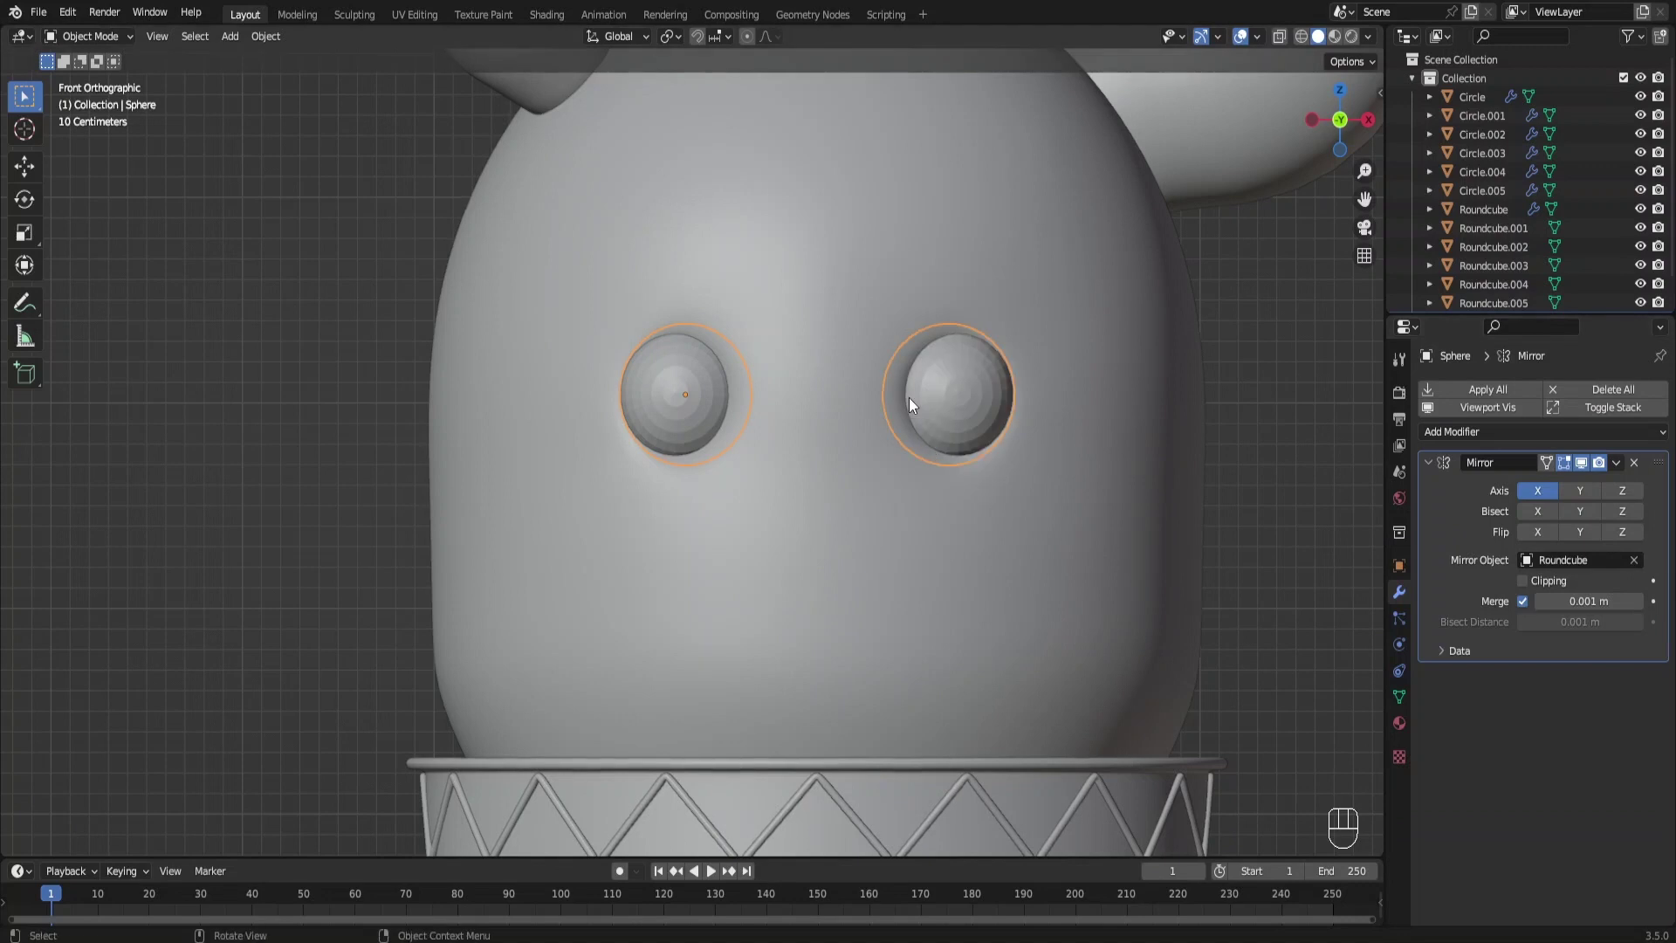
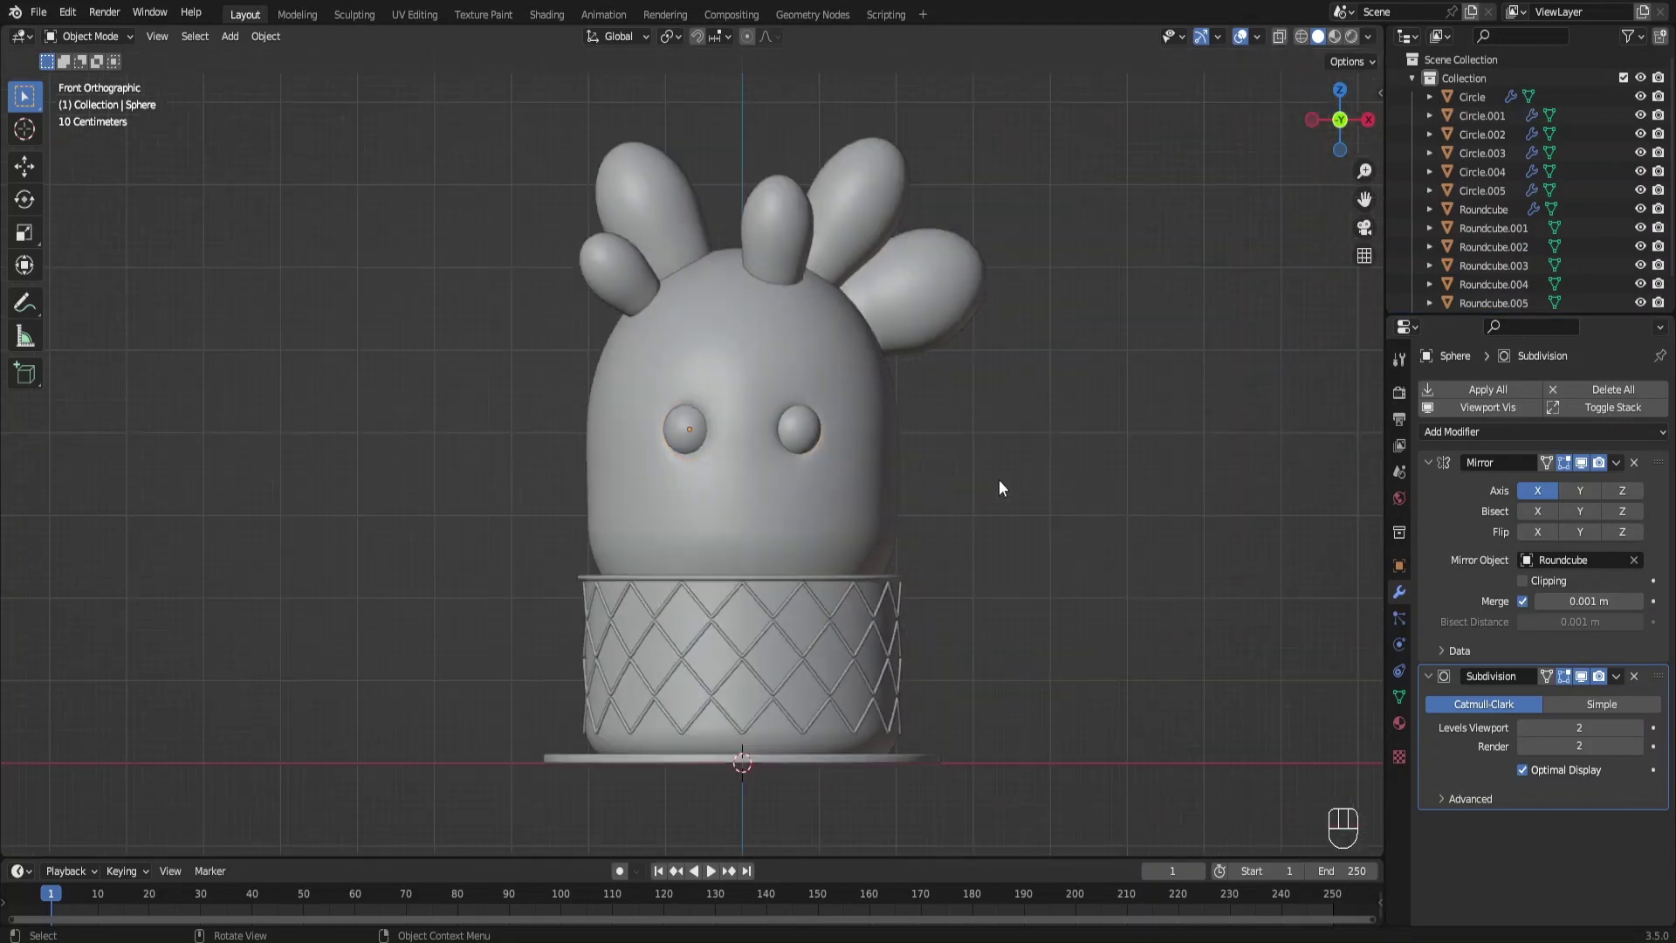
pyautogui.moveTo(905, 481); pyautogui.dragTo(877, 463)
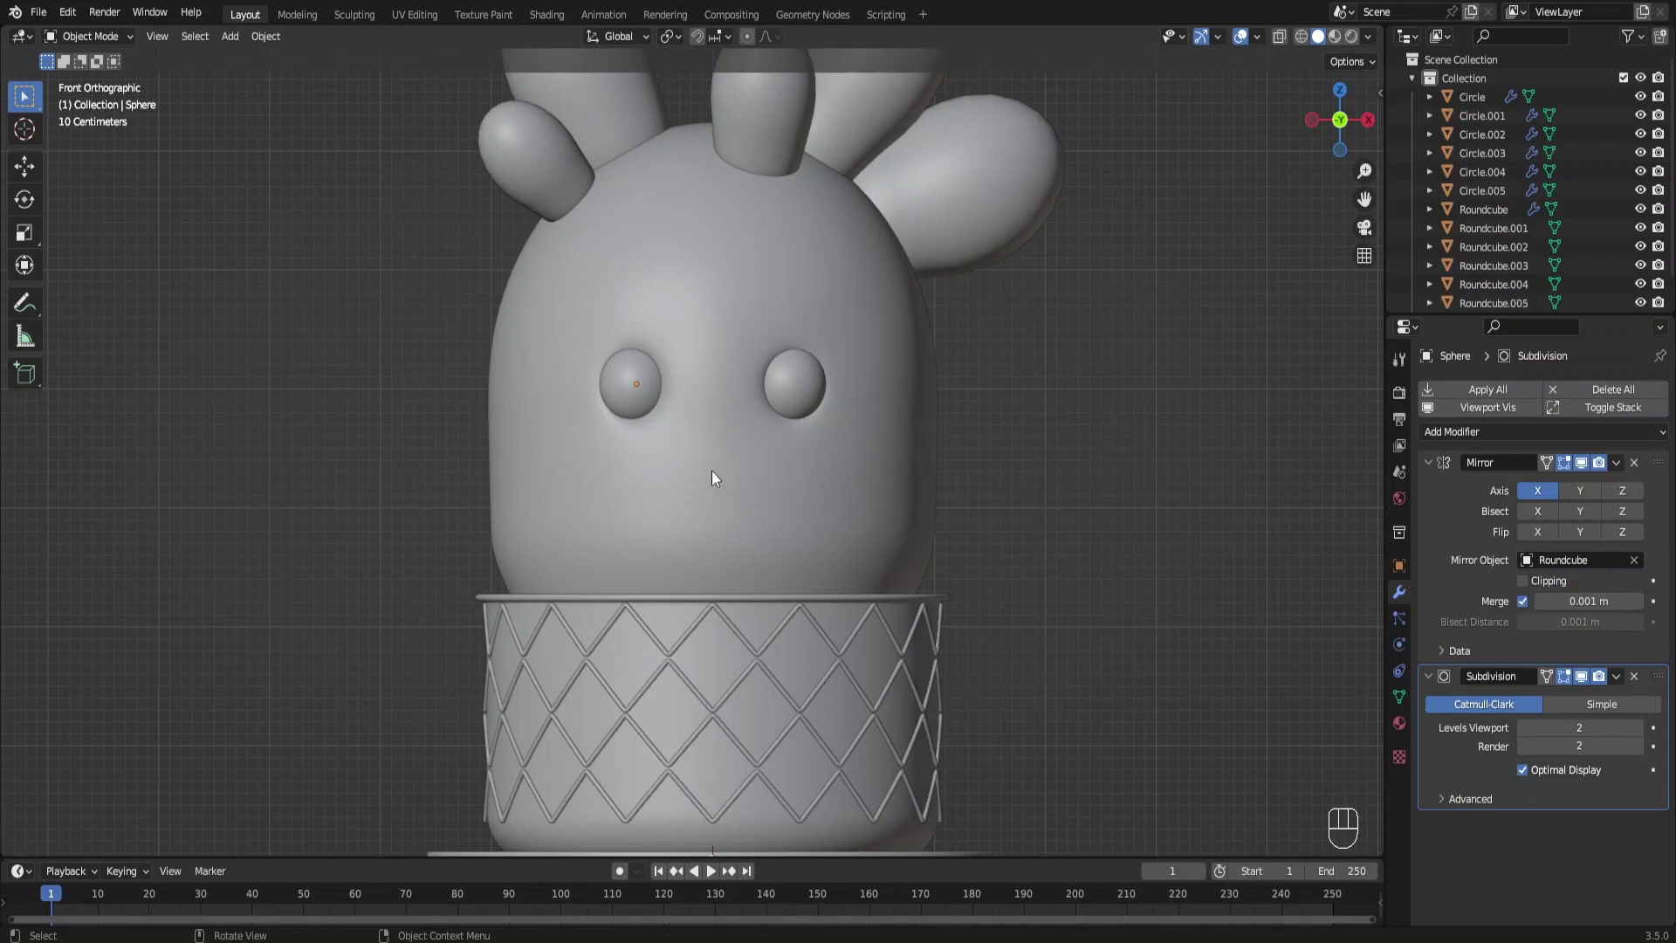
# Select Roundcube, apply its subdivision with a fresh half-body mirror, and enter Sculpt Mode
pyautogui.press('shift+a')
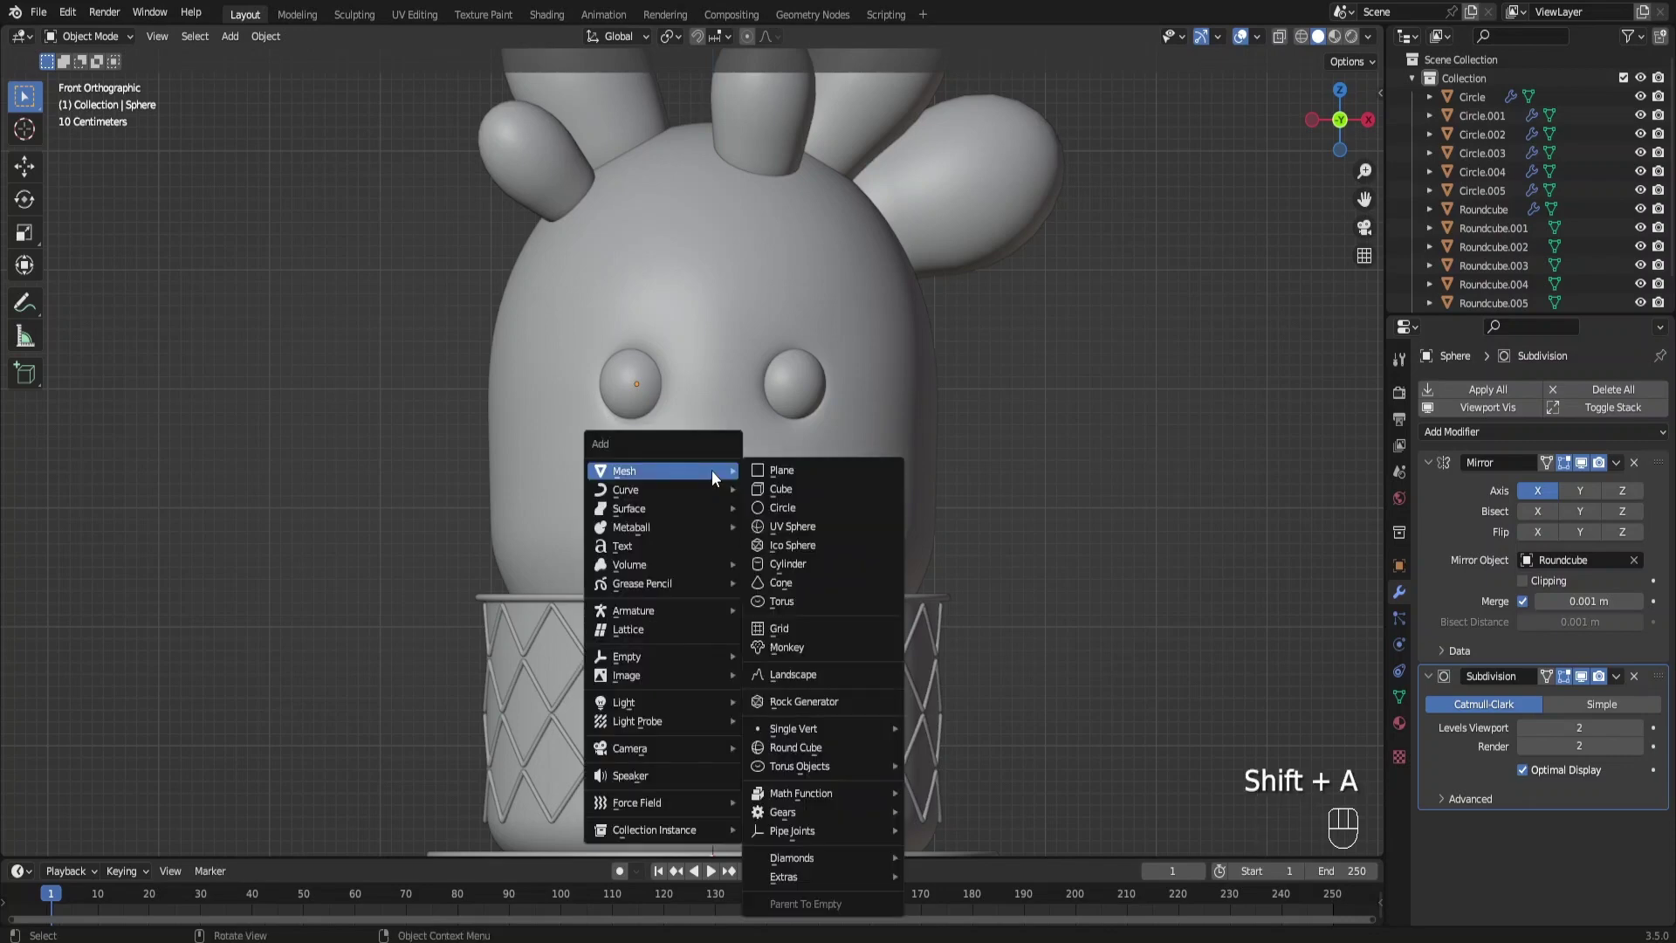
pyautogui.click(824, 521)
pyautogui.press('Tab')
pyautogui.moveTo(604, 559); pyautogui.dragTo(682, 519)
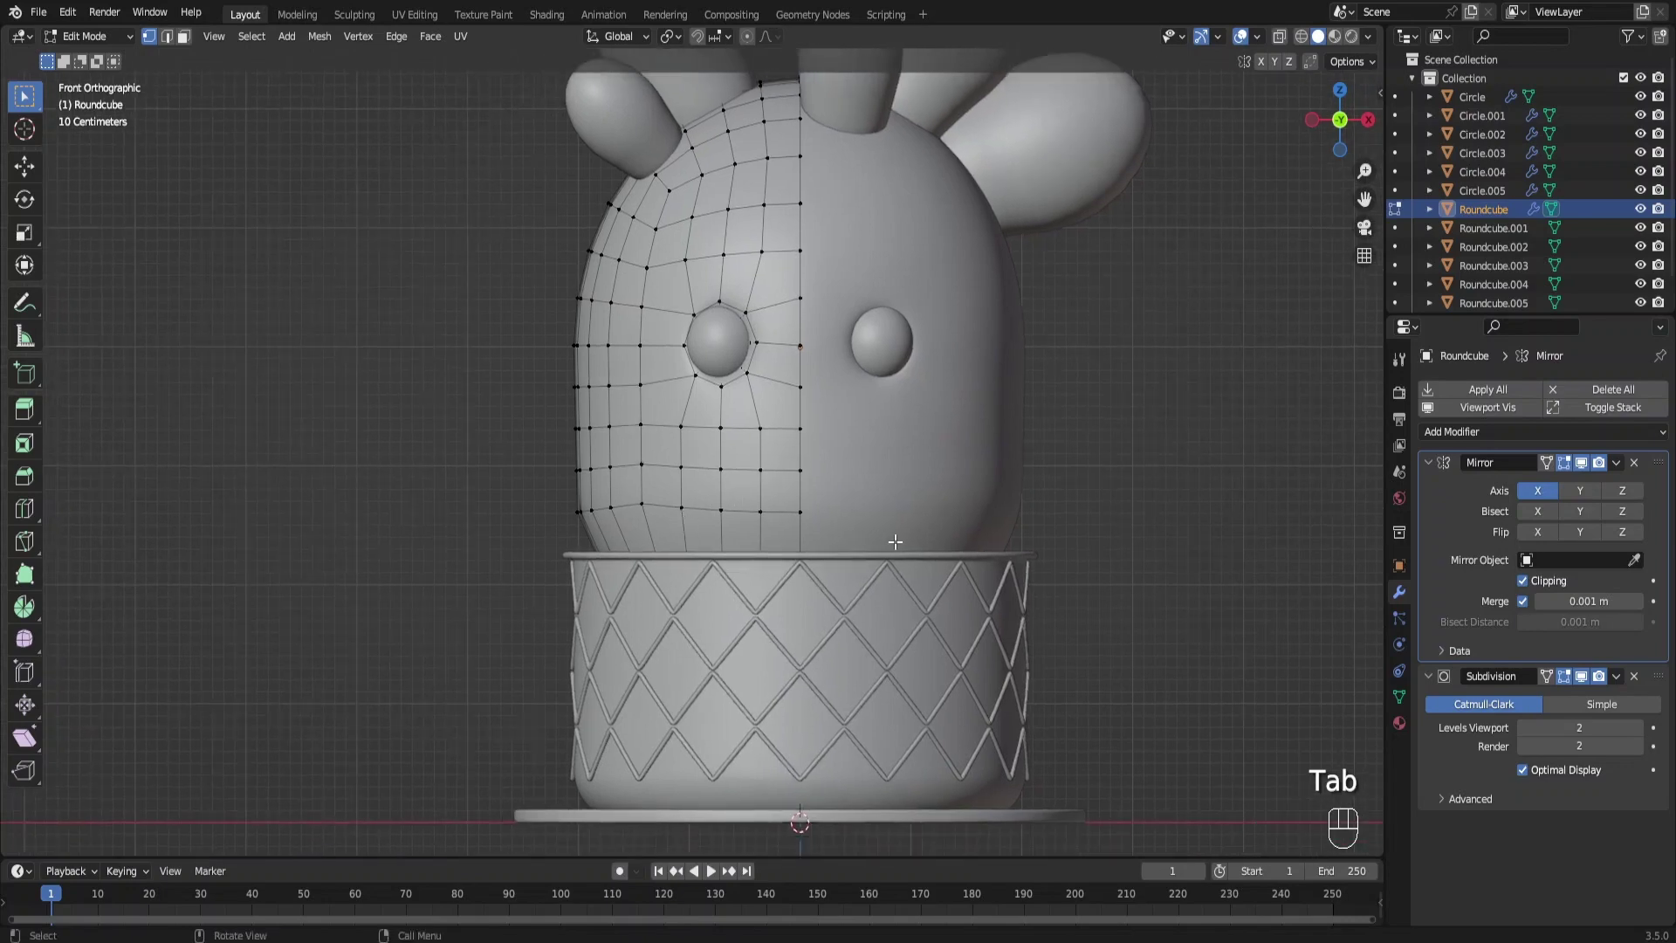
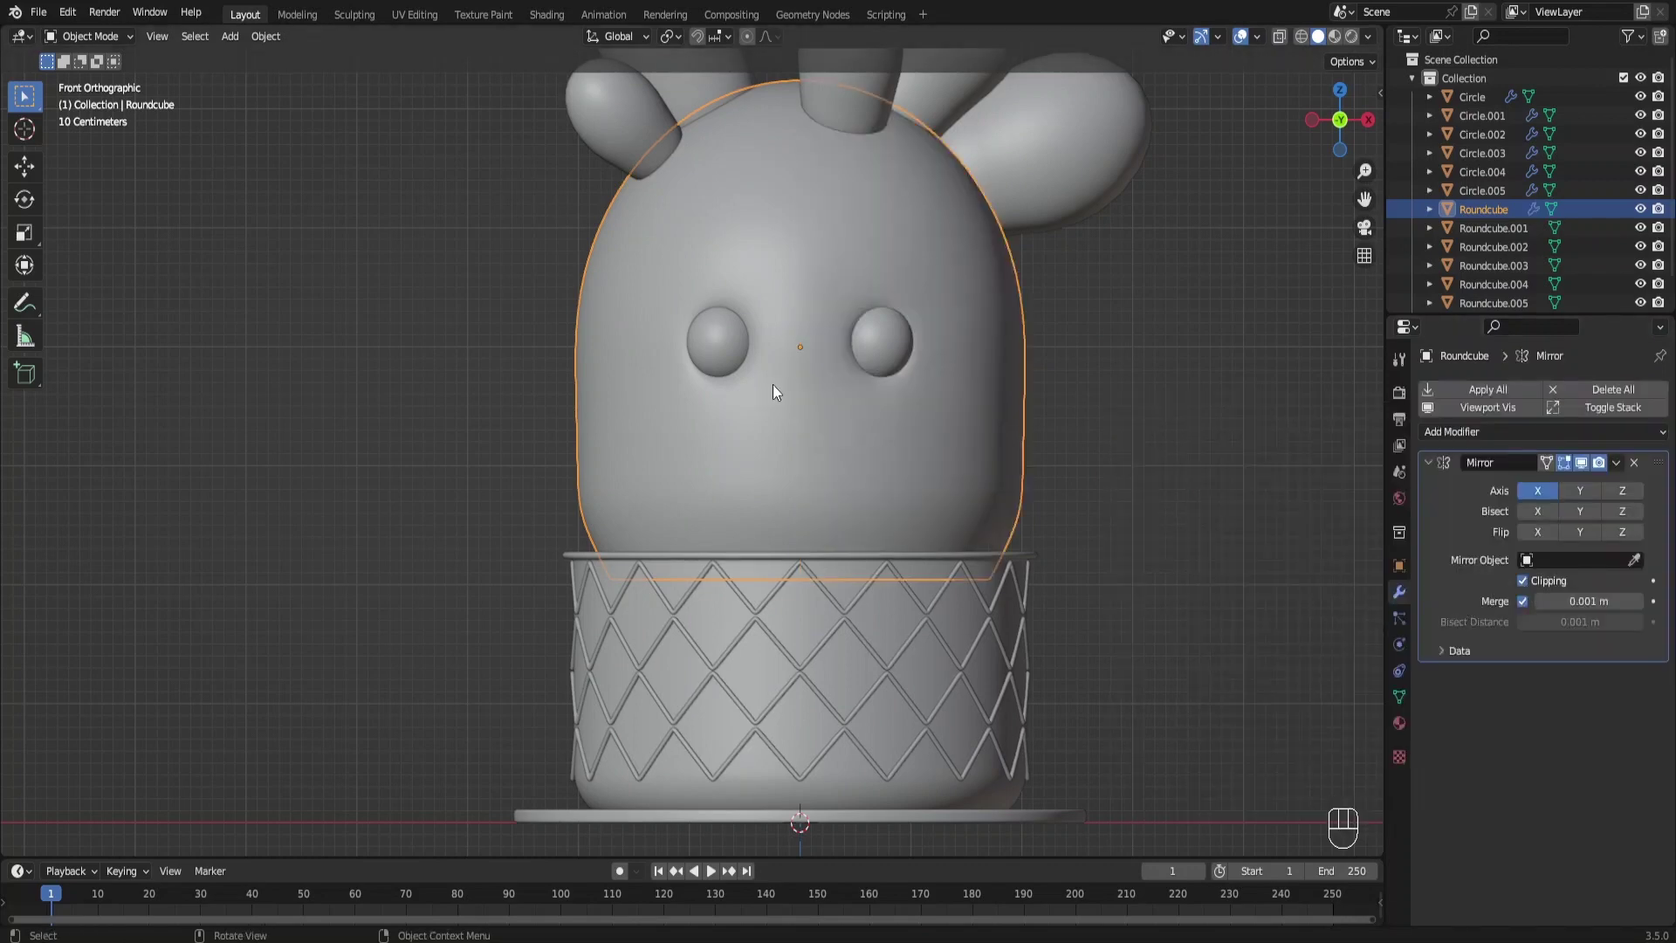
pyautogui.press('F6')
pyautogui.press('Tab')
pyautogui.press('Tab')
pyautogui.press('ctrl+Tab')
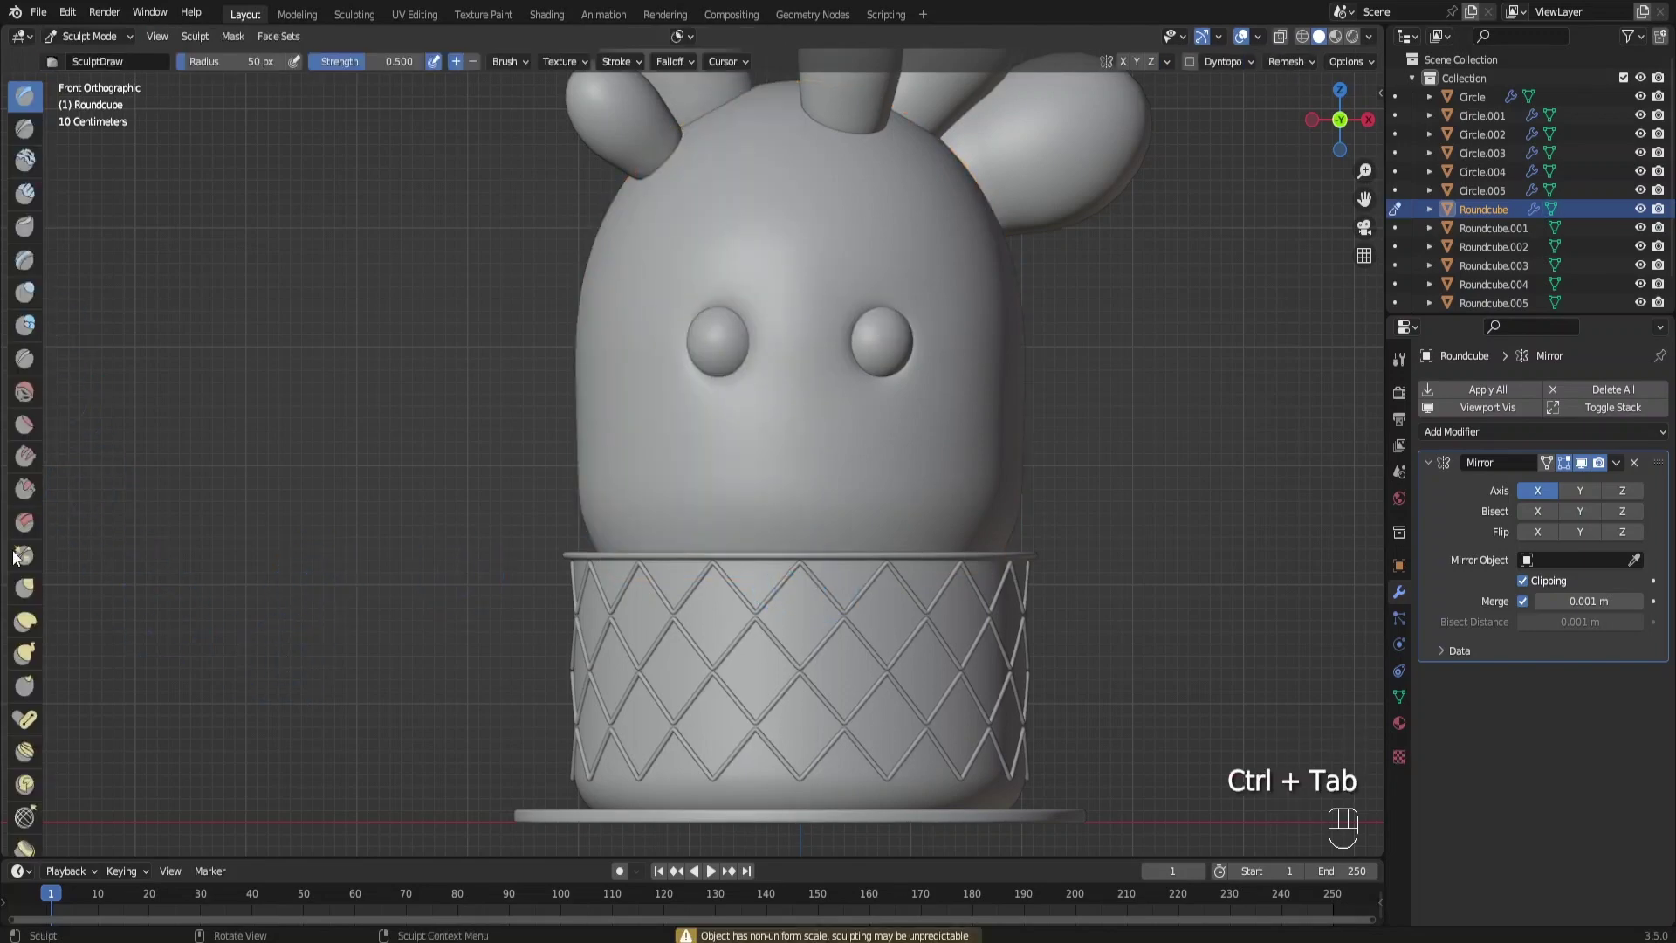
# Pull out two small pointed nubs above the pot rim with the Snake Hook brush
pyautogui.click(27, 666)
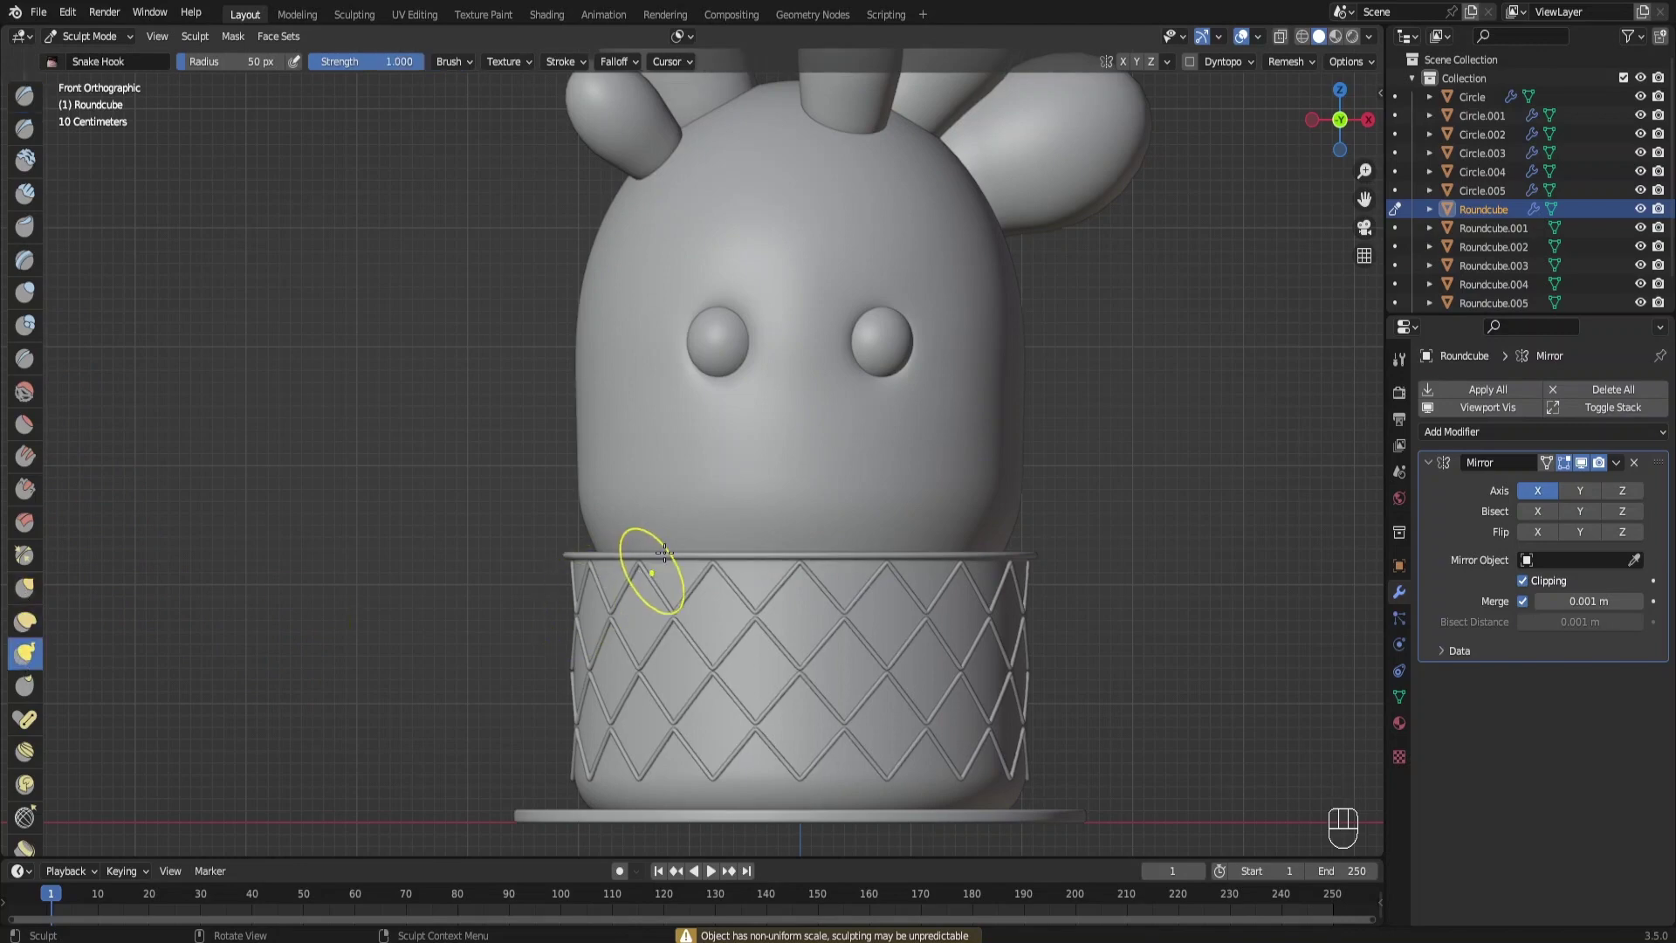
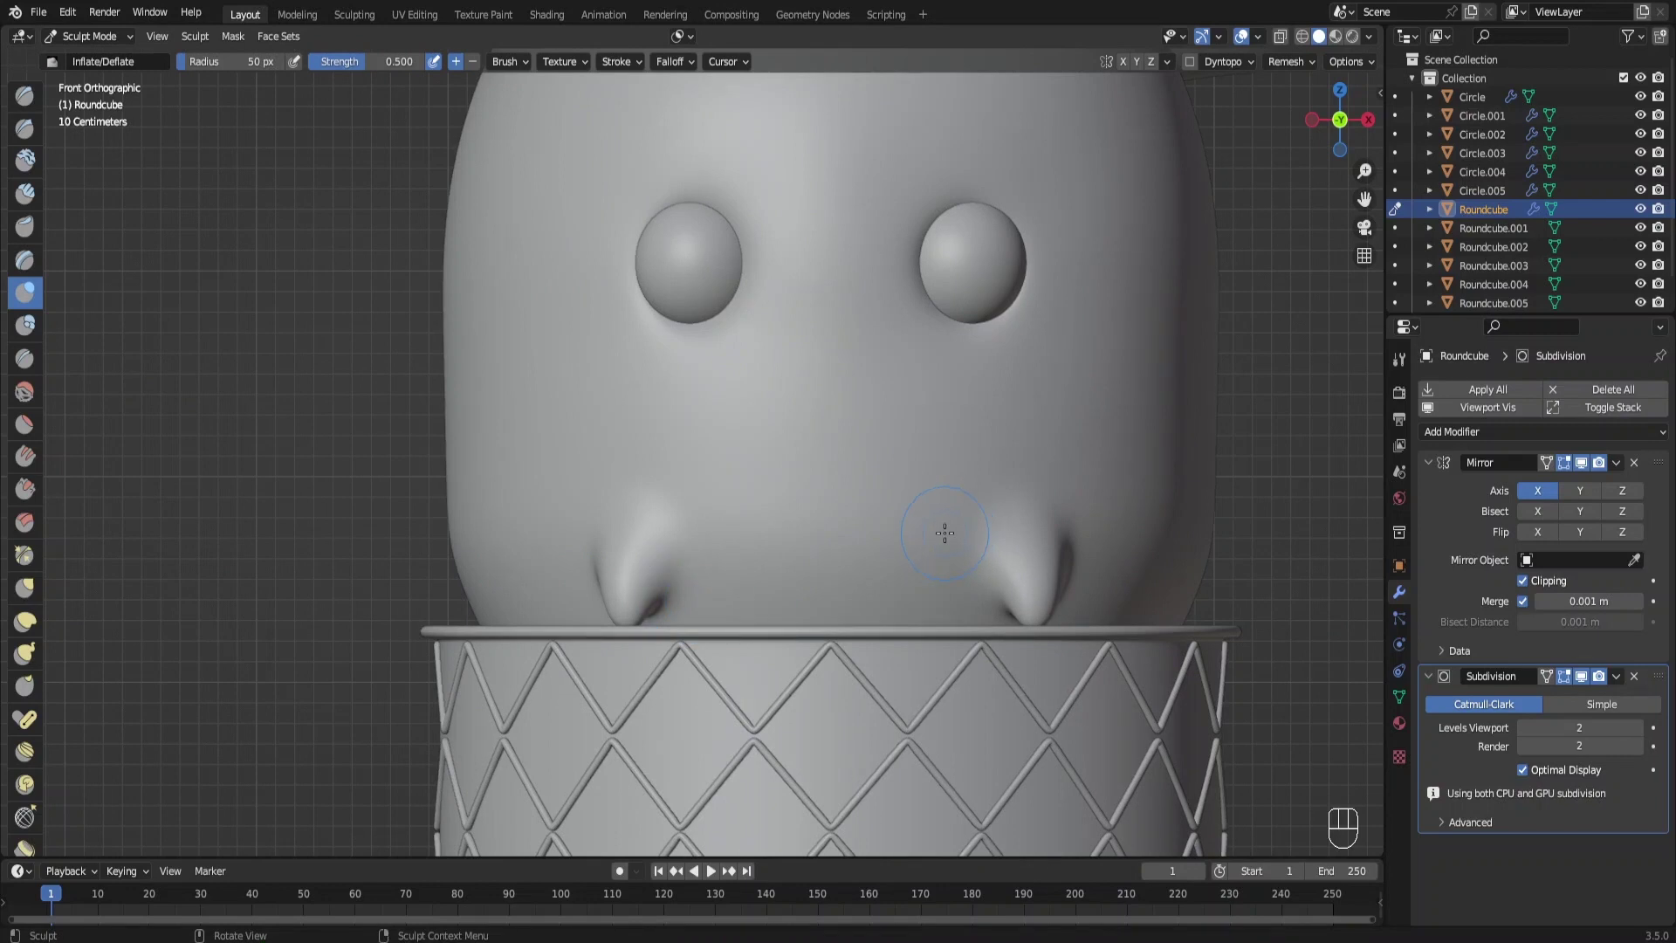
pyautogui.press('F6')
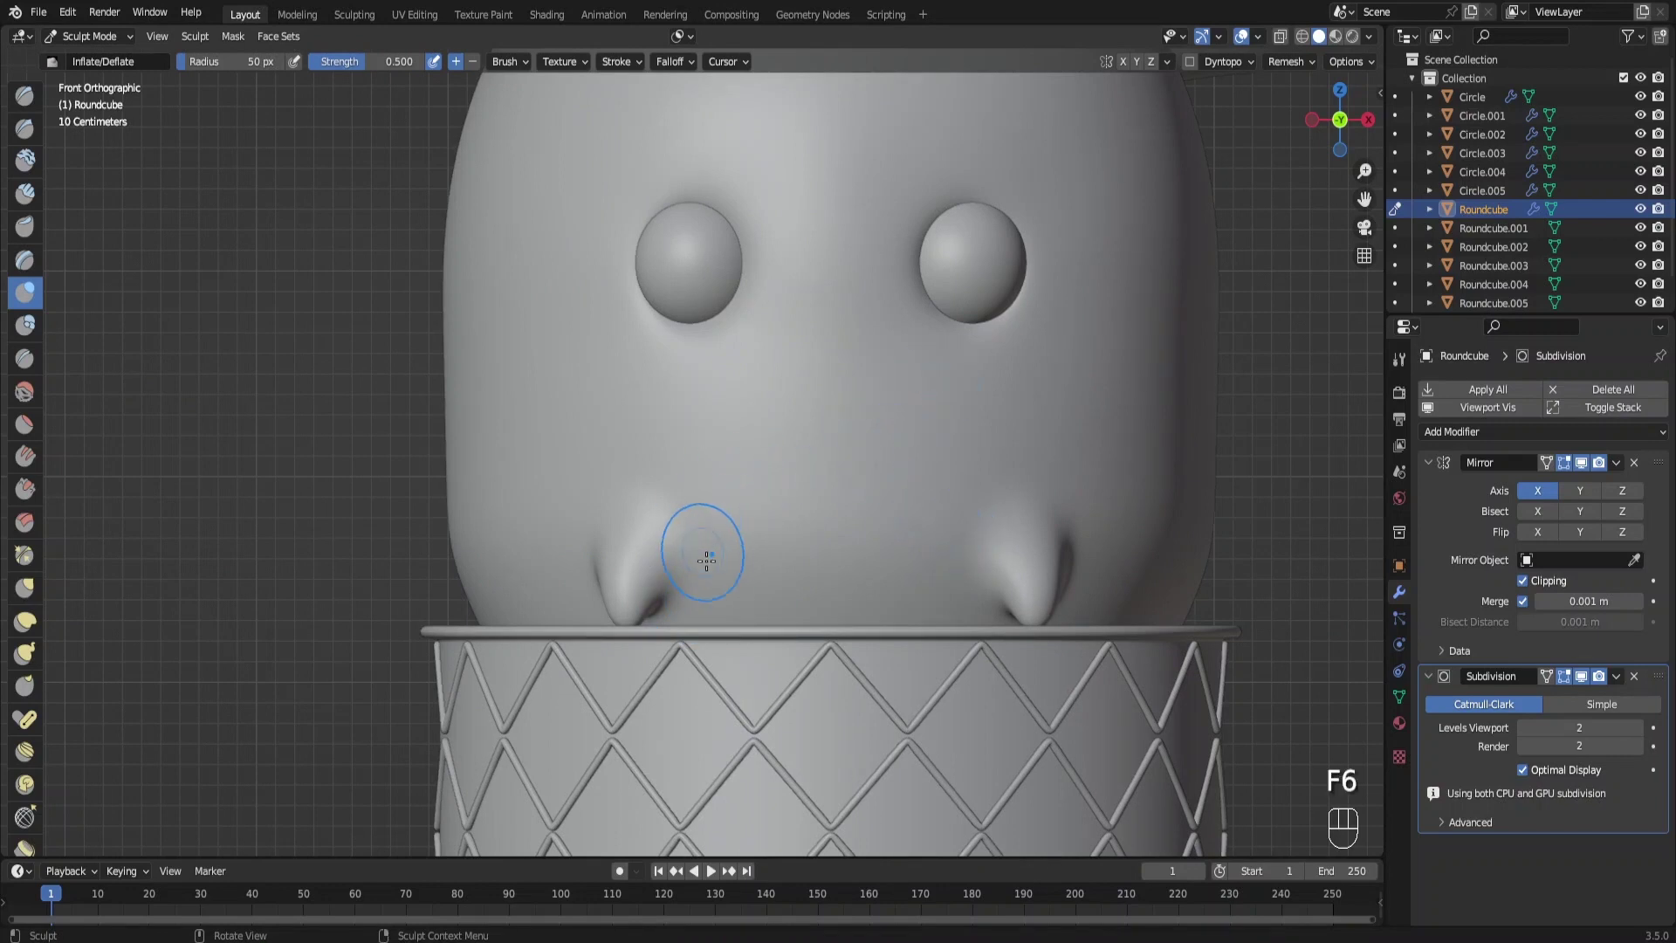
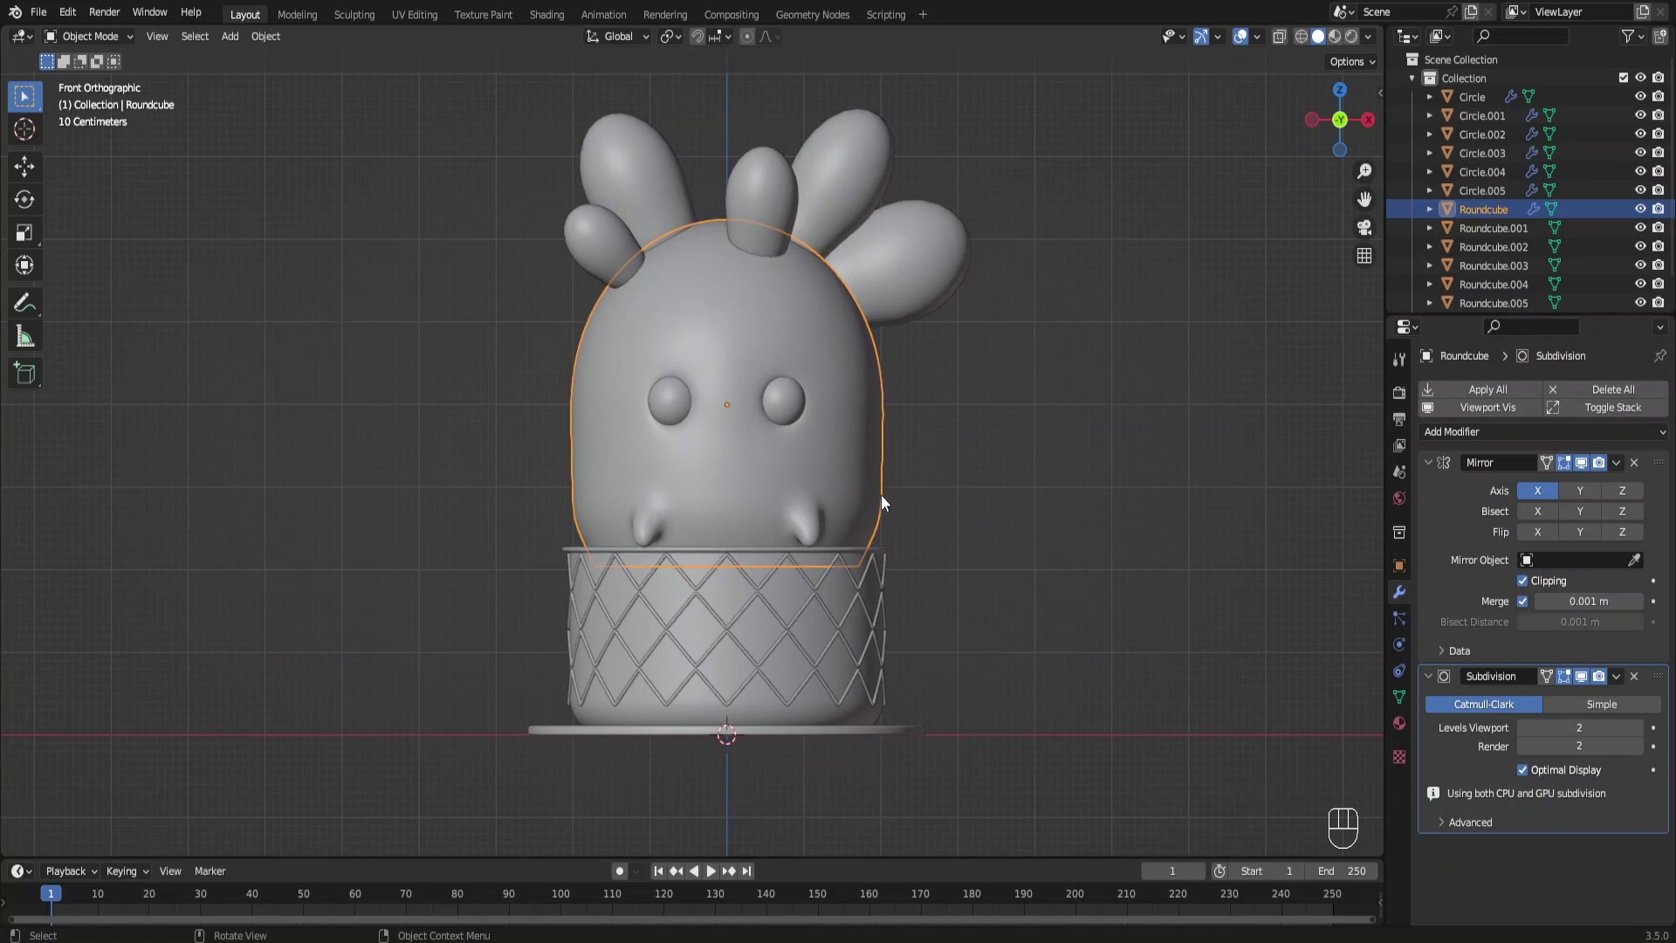
# Save the file and add a mesh plane at the cactus base
pyautogui.press('ctrl+s')
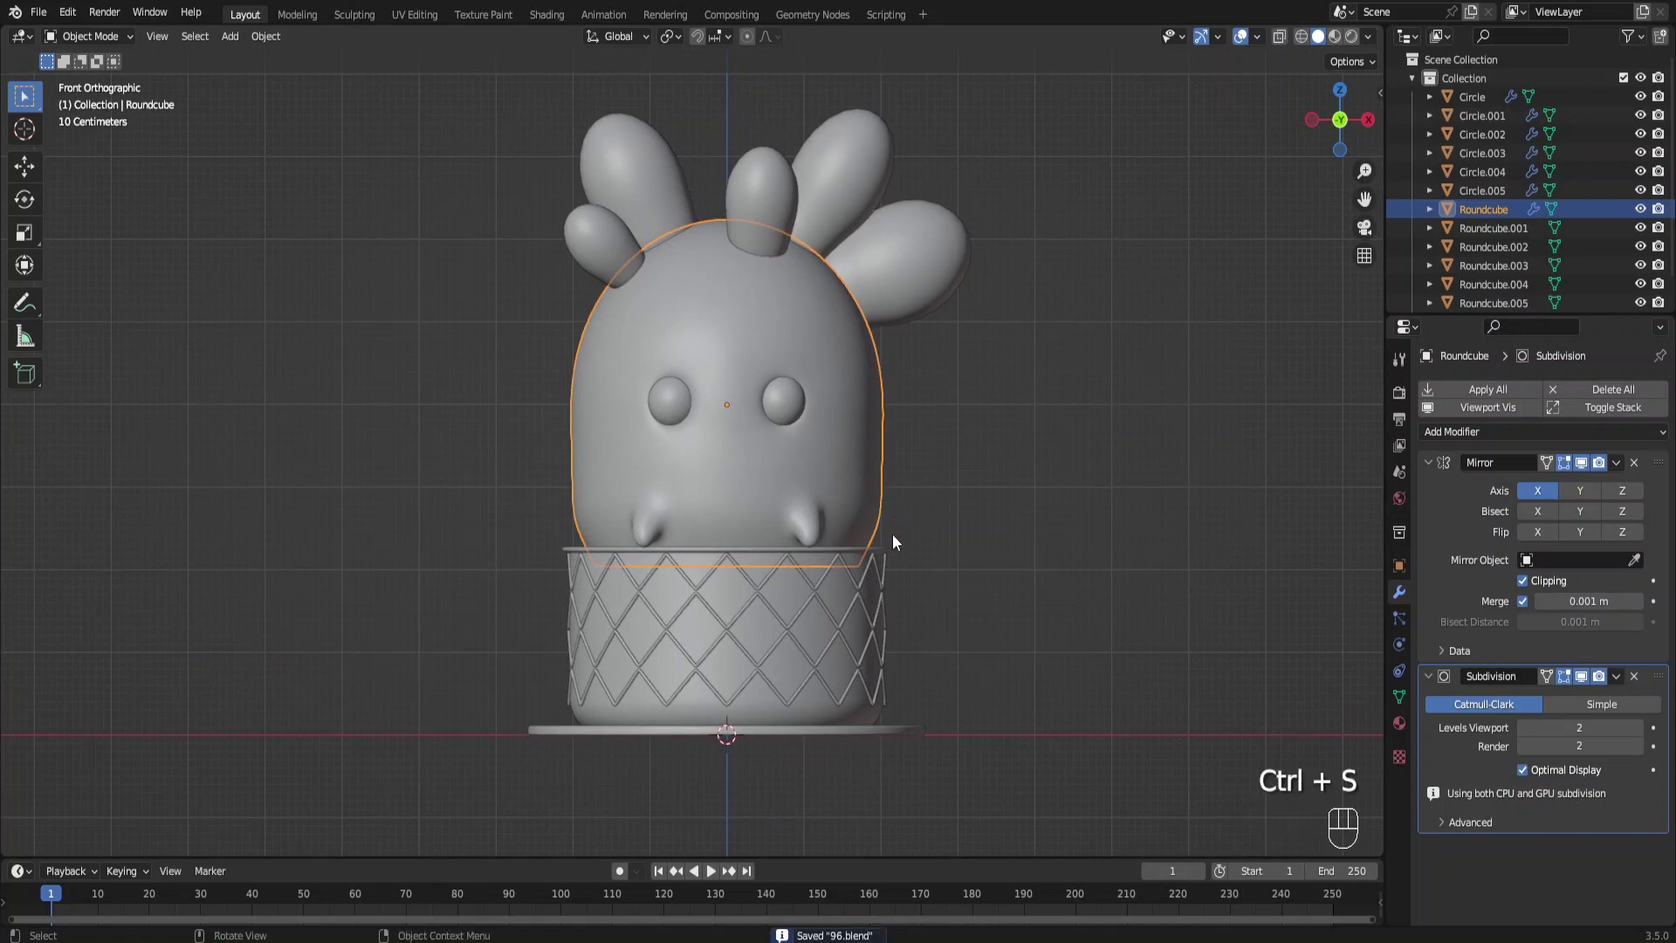
pyautogui.moveTo(881, 574); pyautogui.dragTo(849, 544)
pyautogui.press('shift+a')
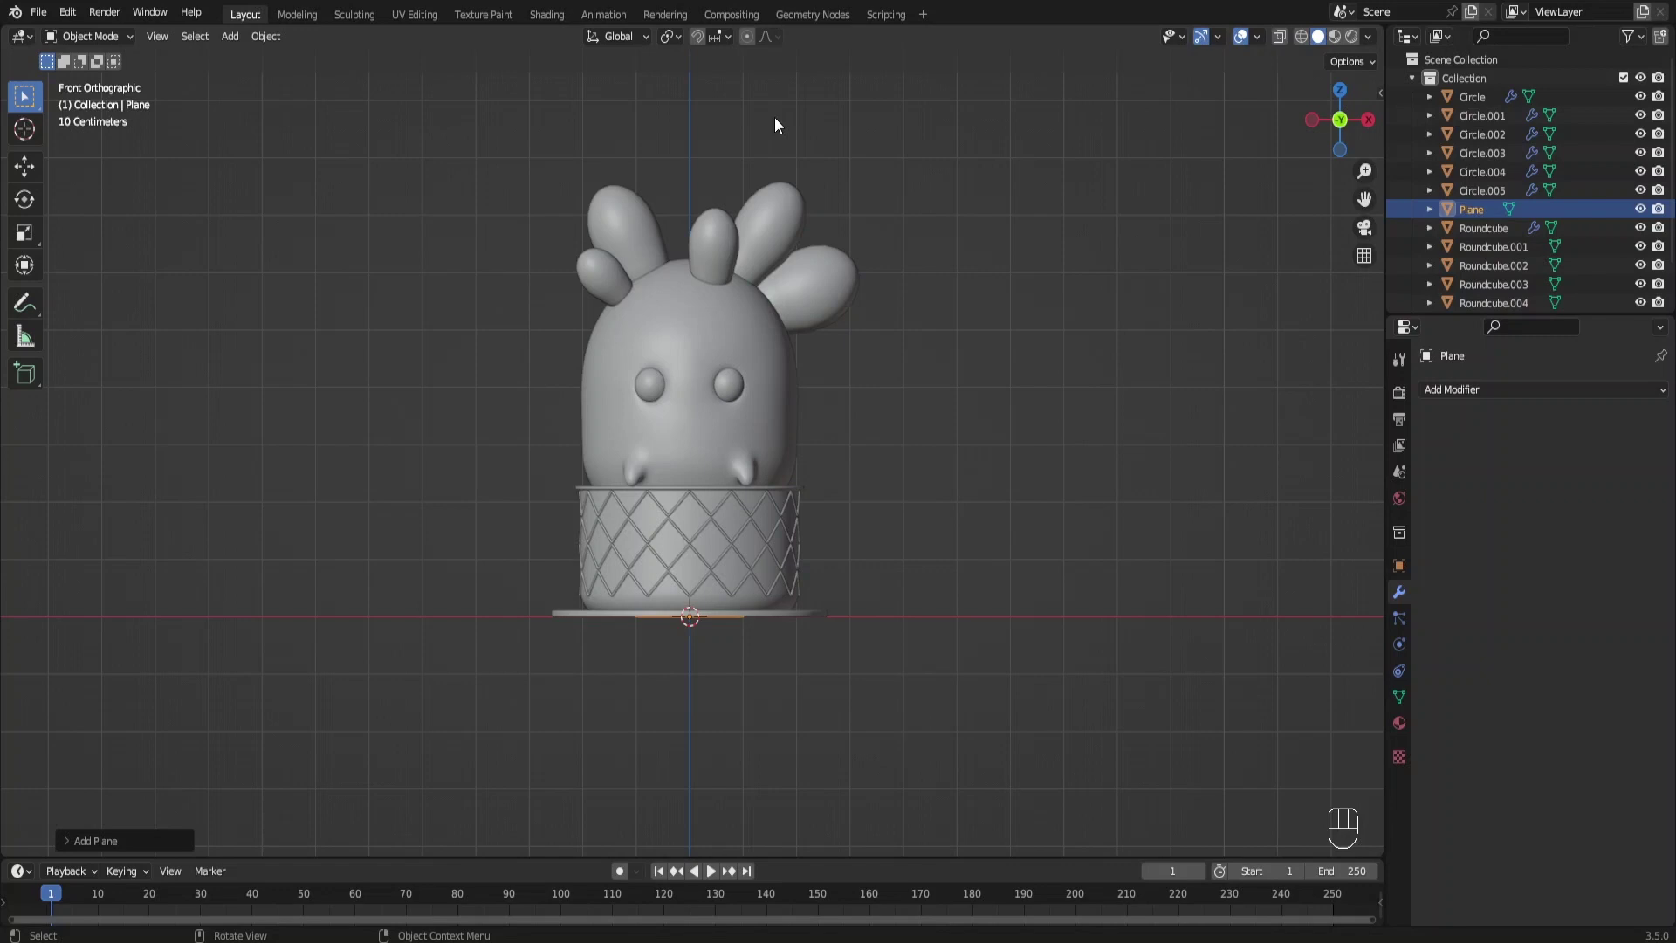
pyautogui.press('KP_1')
pyautogui.press('F6')
# Rotate and move the lower right arm Roundcube.004 to a new angle
pyautogui.click(843, 308)
pyautogui.press('s')
pyautogui.press('r')
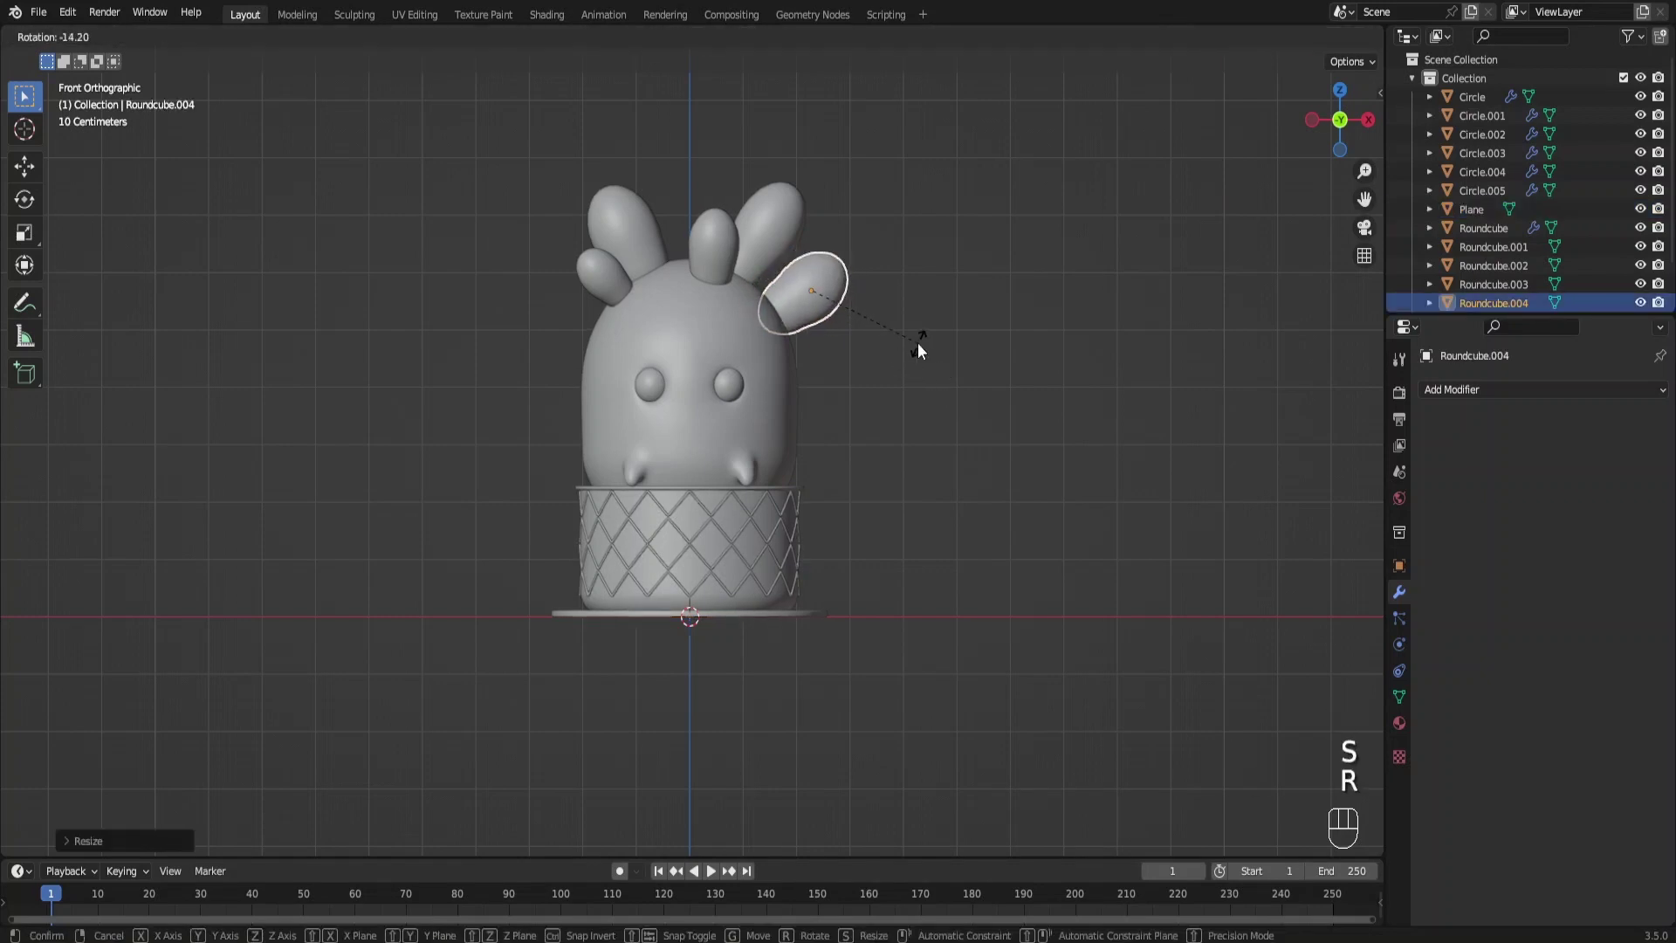
pyautogui.moveTo(978, 384); pyautogui.dragTo(946, 388)
pyautogui.press('KP_5')
pyautogui.middleClick(952, 388)
pyautogui.press('g')
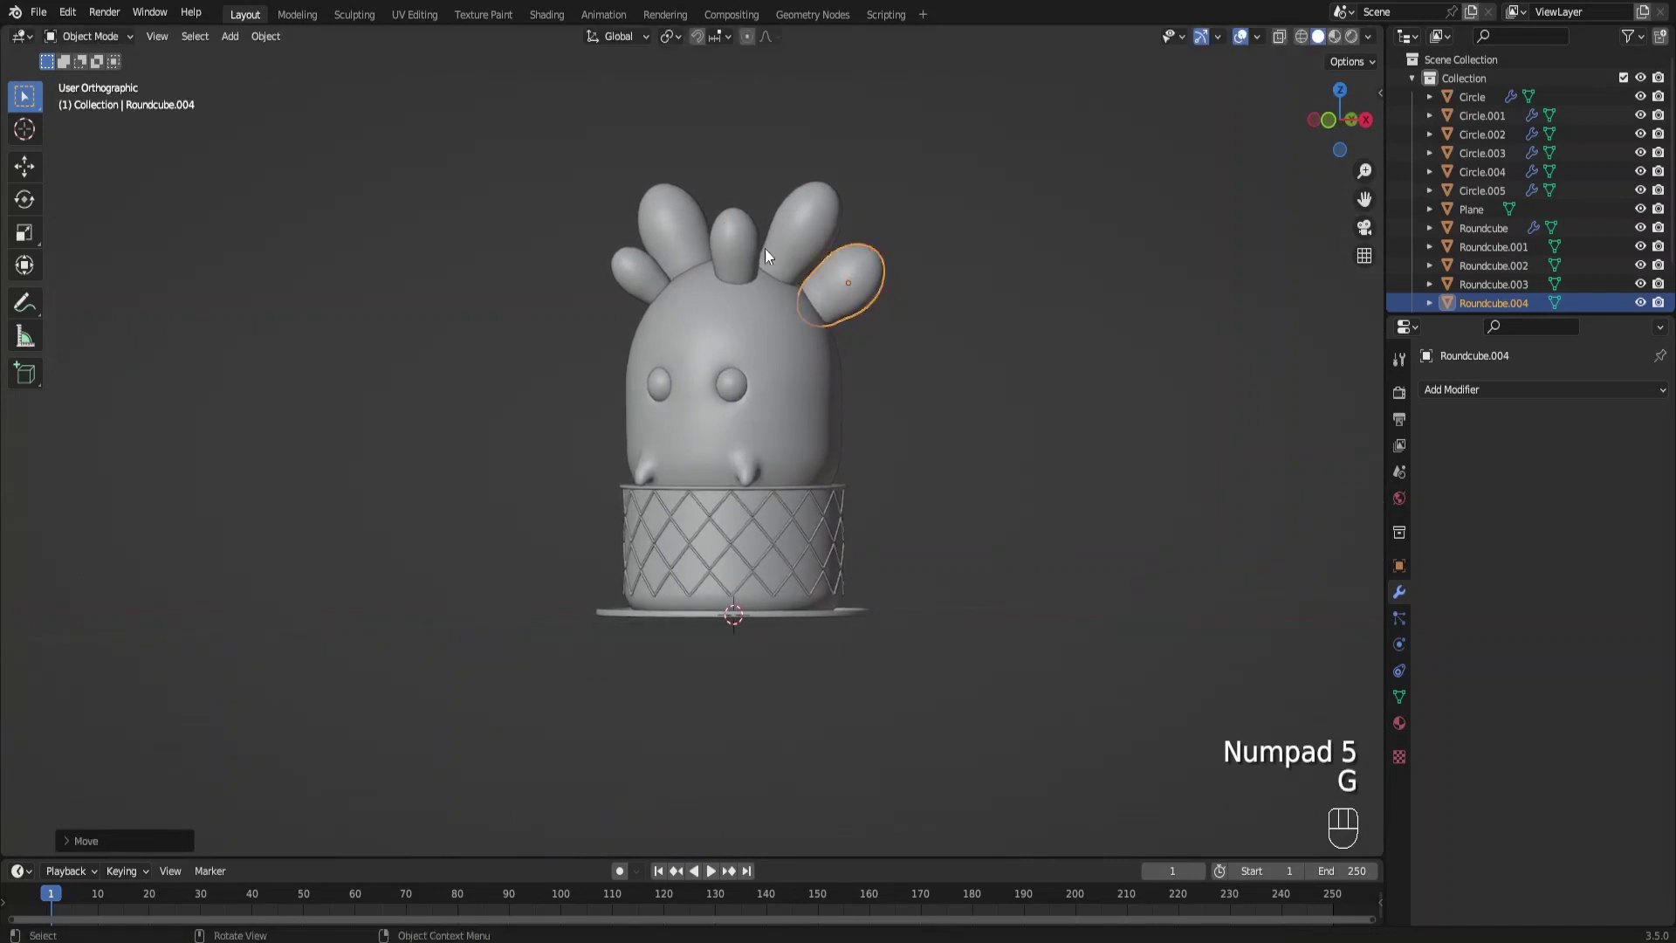
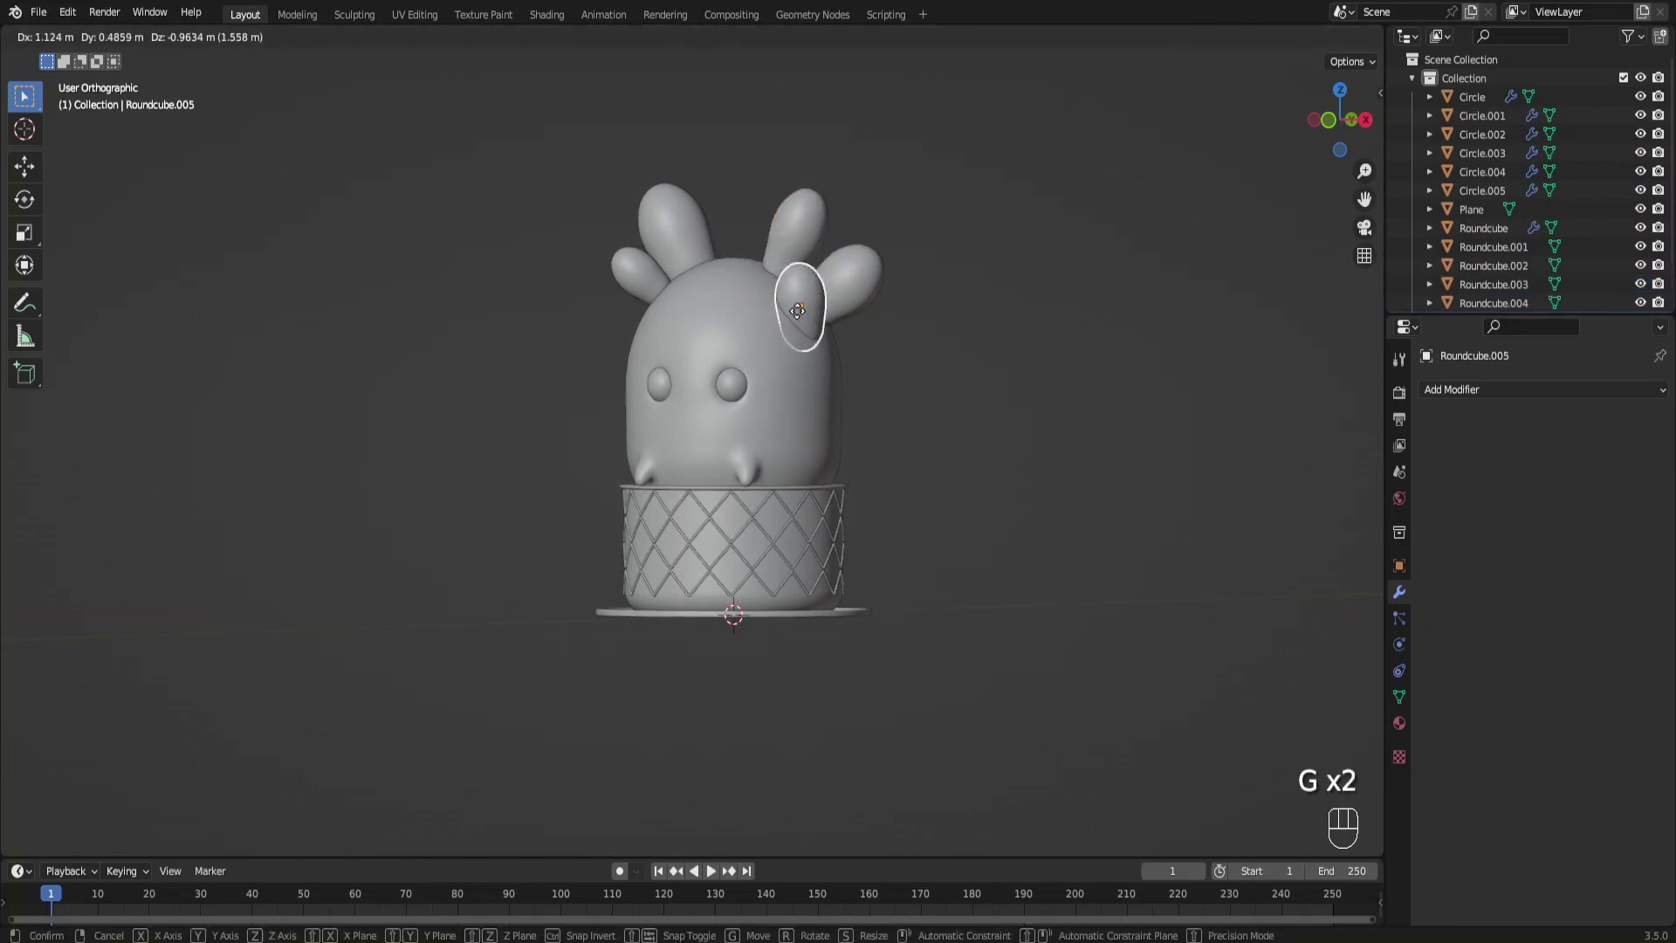
# Rotate and move the other right arm Roundcube.005 into a tighter cluster, then deselect
pyautogui.press('r')
pyautogui.press('g')
pyautogui.press('r')
pyautogui.press('g')
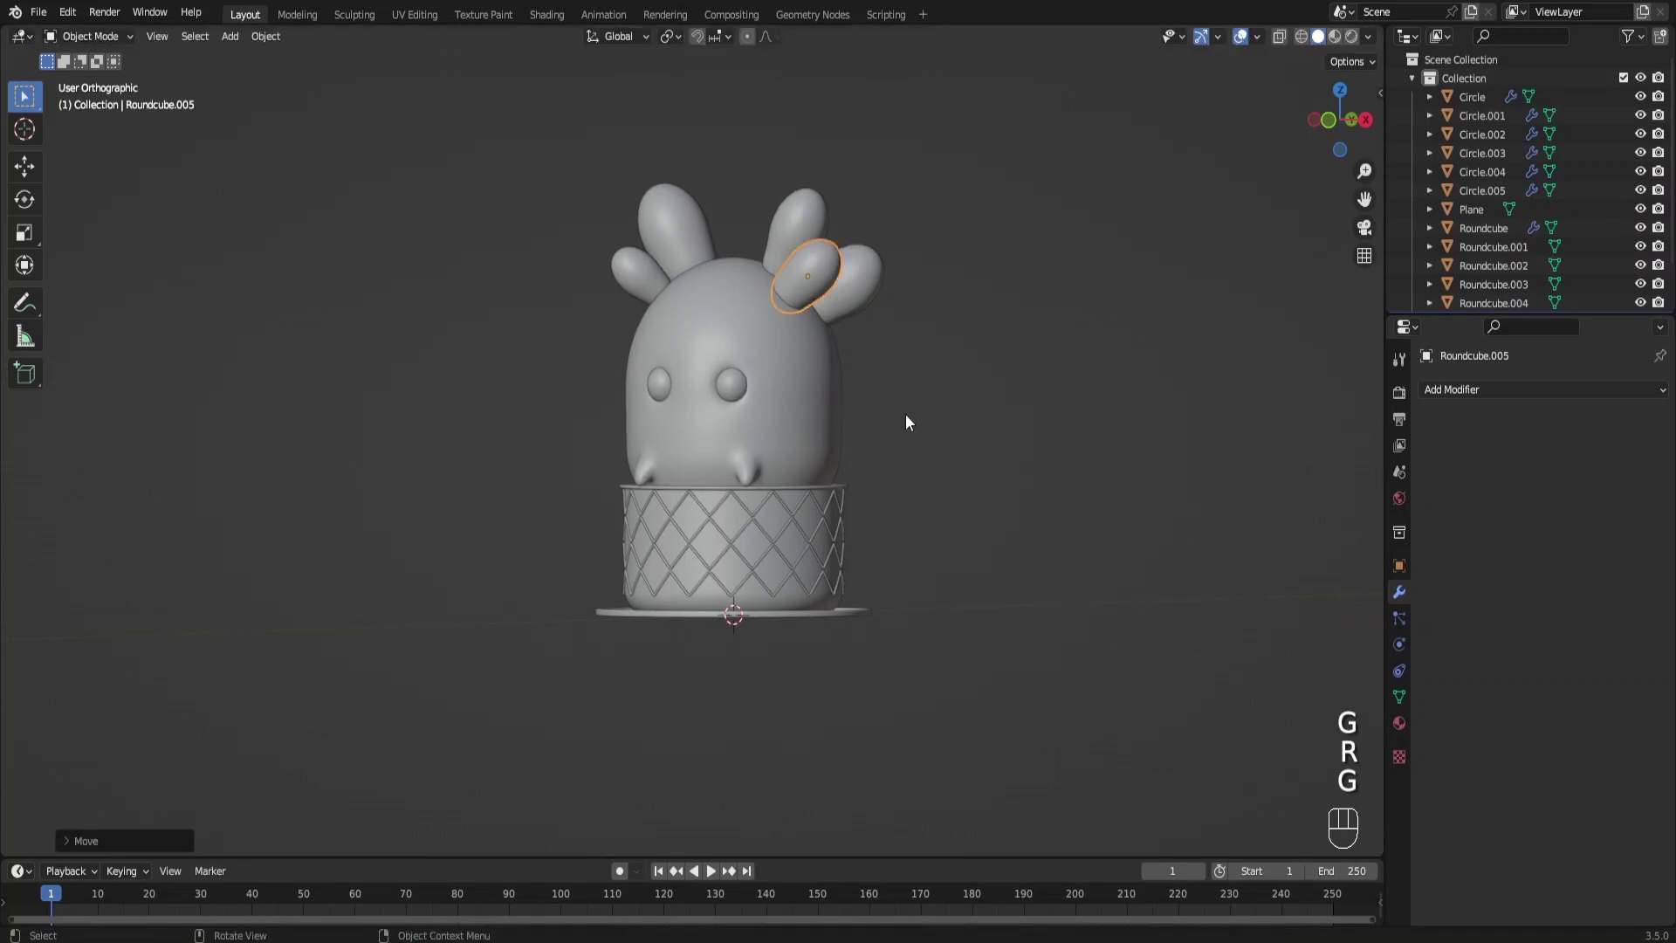
pyautogui.click(924, 421)
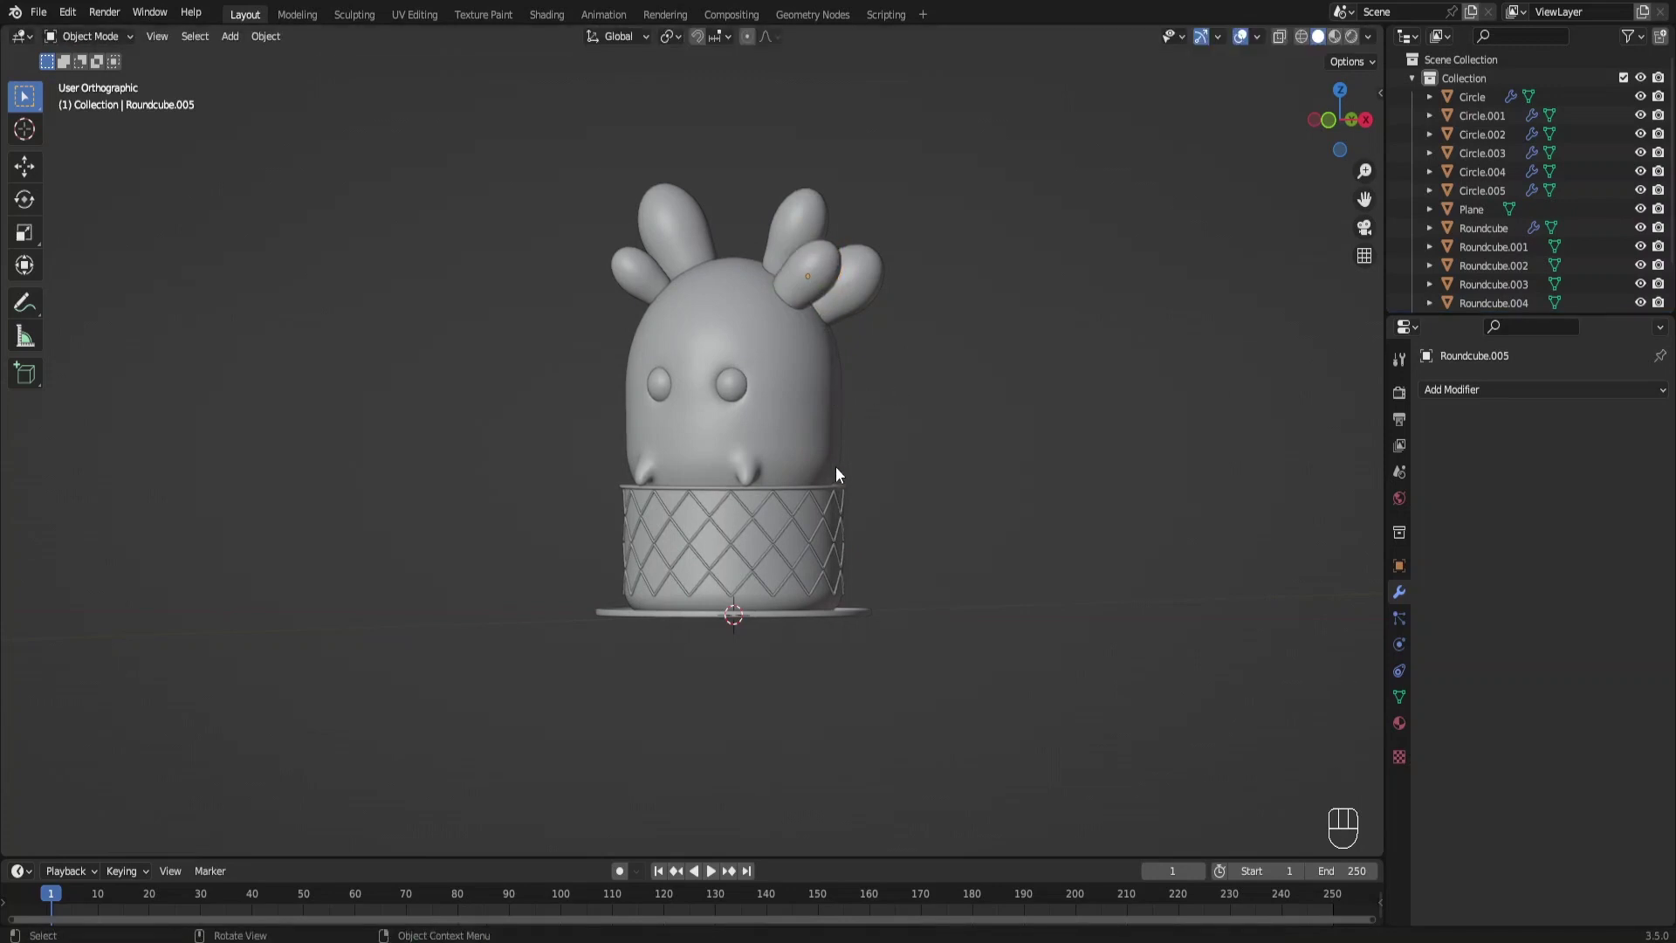
pyautogui.middleClick(888, 512)
pyautogui.press('KP_5')
pyautogui.moveTo(774, 583); pyautogui.dragTo(775, 536)
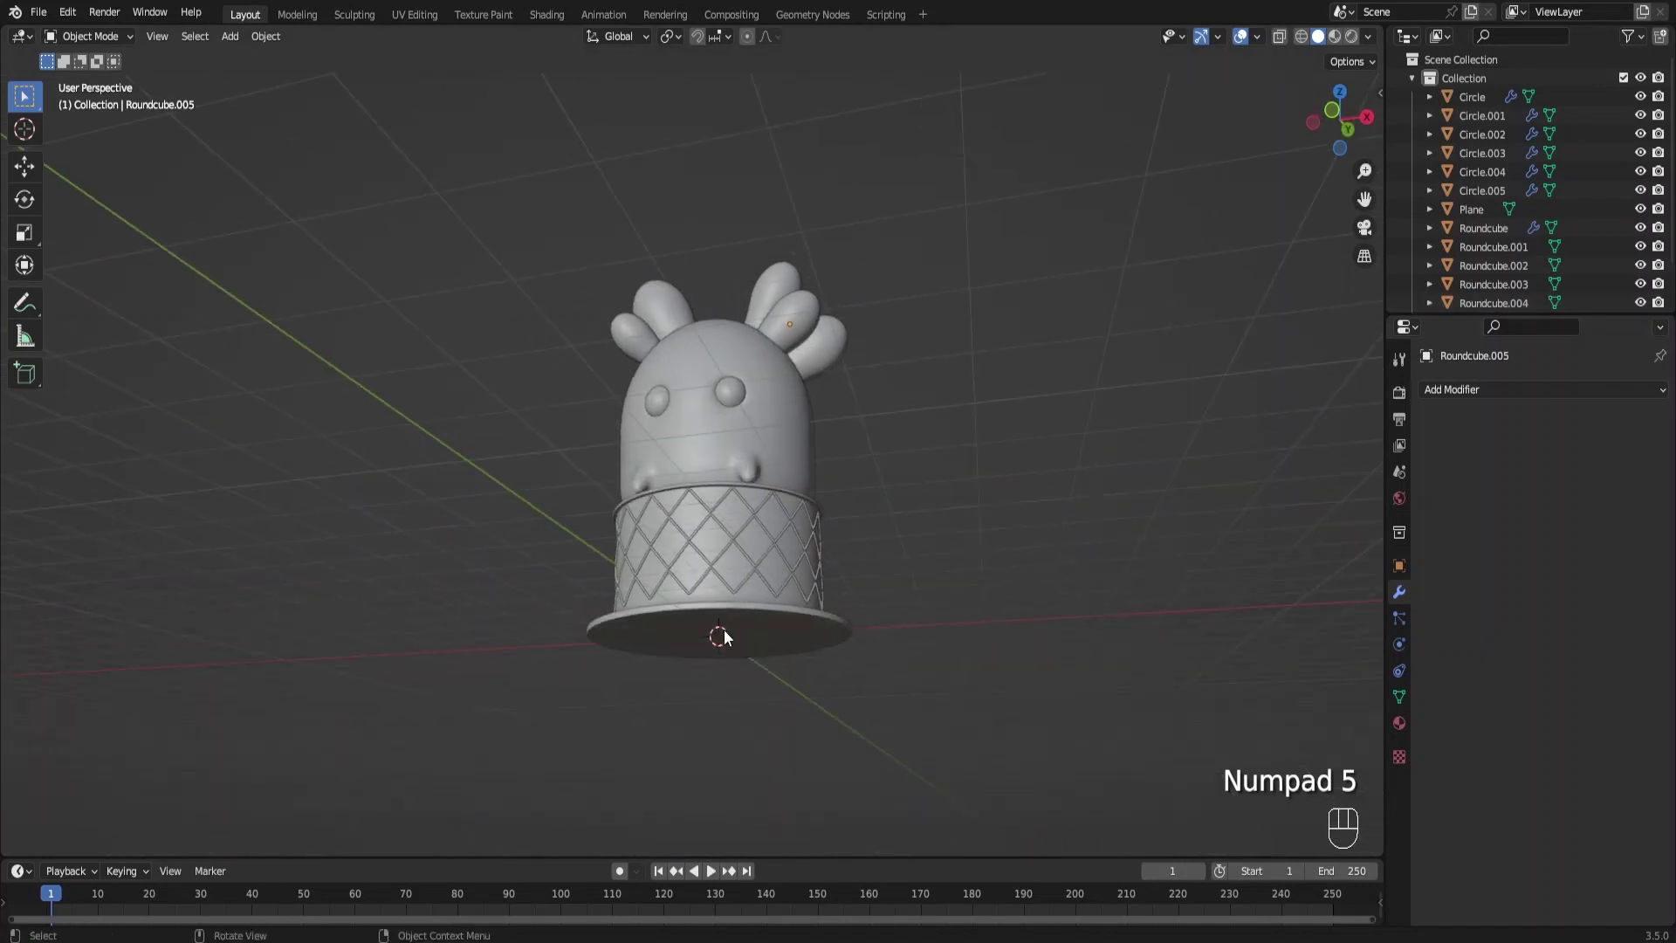
# Scale the plane into a wide floor and move it up along Z level with the saucer
pyautogui.click(728, 634)
pyautogui.click(728, 633)
pyautogui.click(725, 636)
pyautogui.click(725, 636)
pyautogui.press('s')
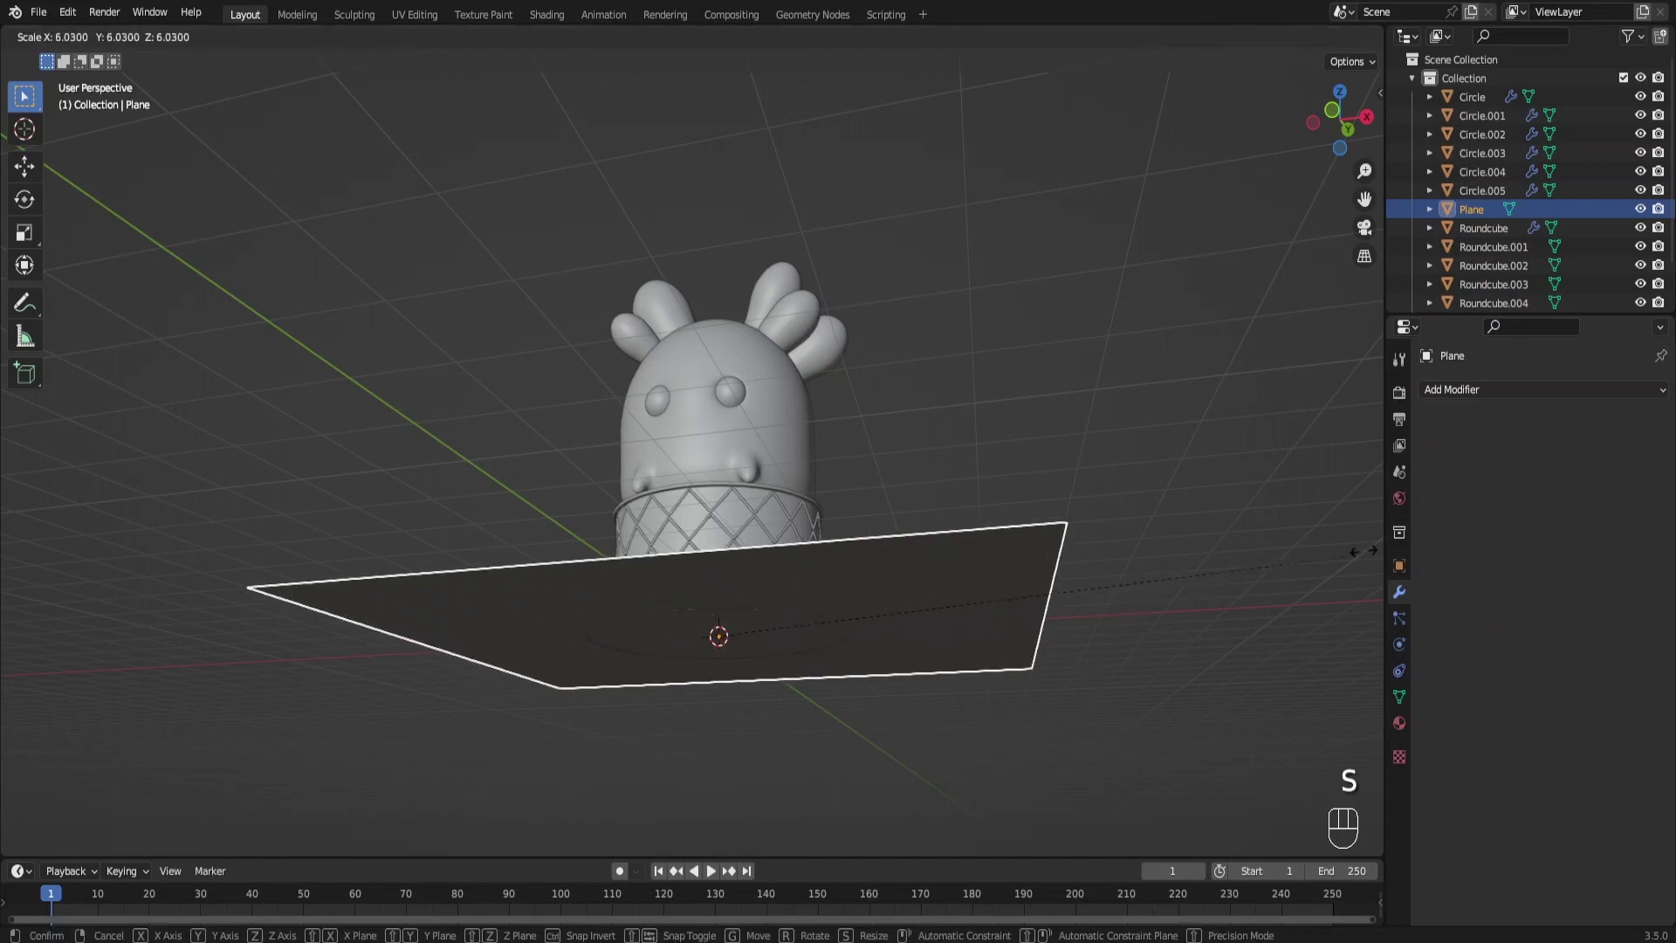
pyautogui.press('g')
pyautogui.press('g')
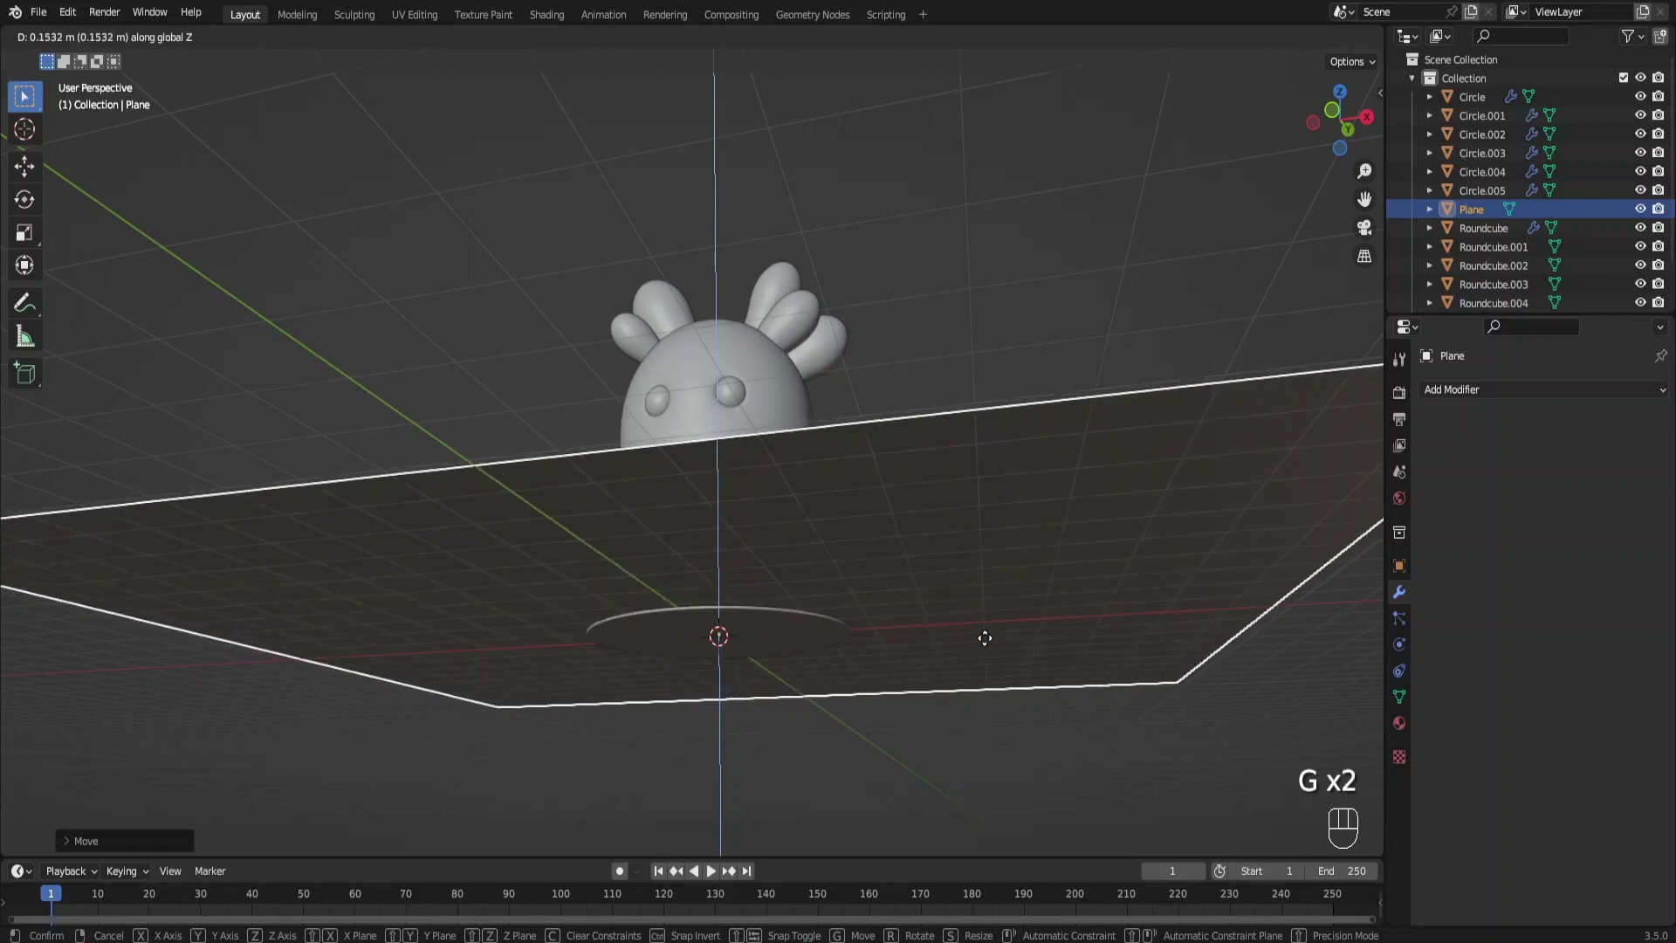
pyautogui.moveTo(899, 485); pyautogui.dragTo(908, 542)
pyautogui.press('shift+a')
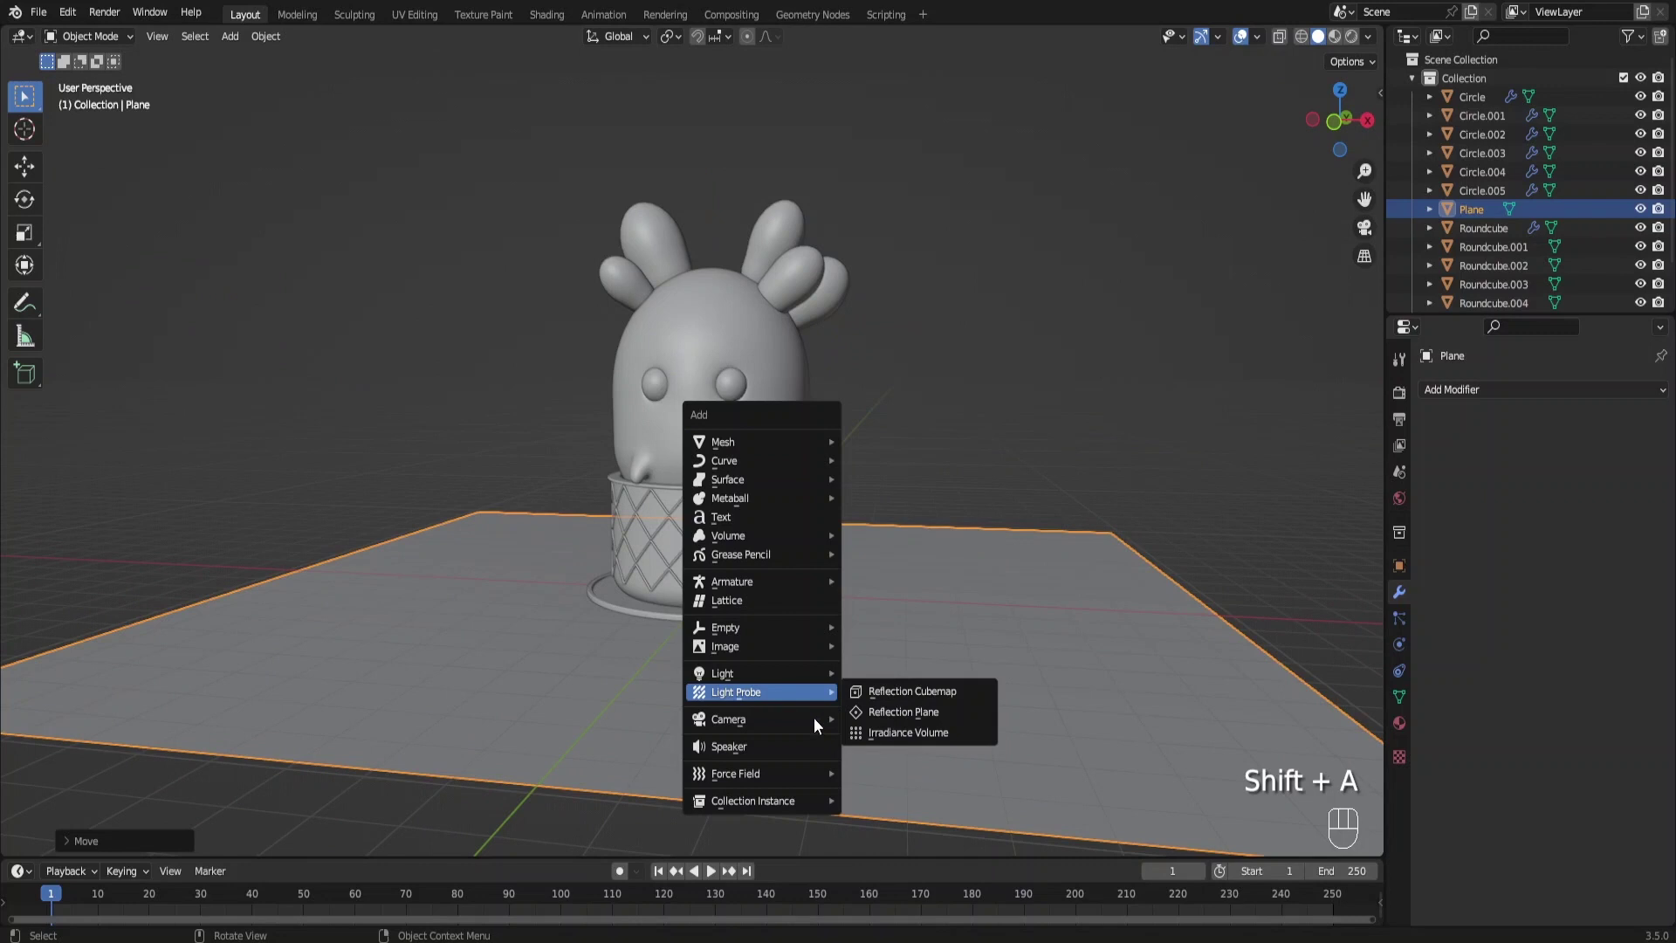
# Add a camera aligned to the front view with an orthographic lens framing the cactus
pyautogui.middleClick(1007, 597)
pyautogui.press('KP_5')
pyautogui.moveTo(972, 568); pyautogui.dragTo(990, 568)
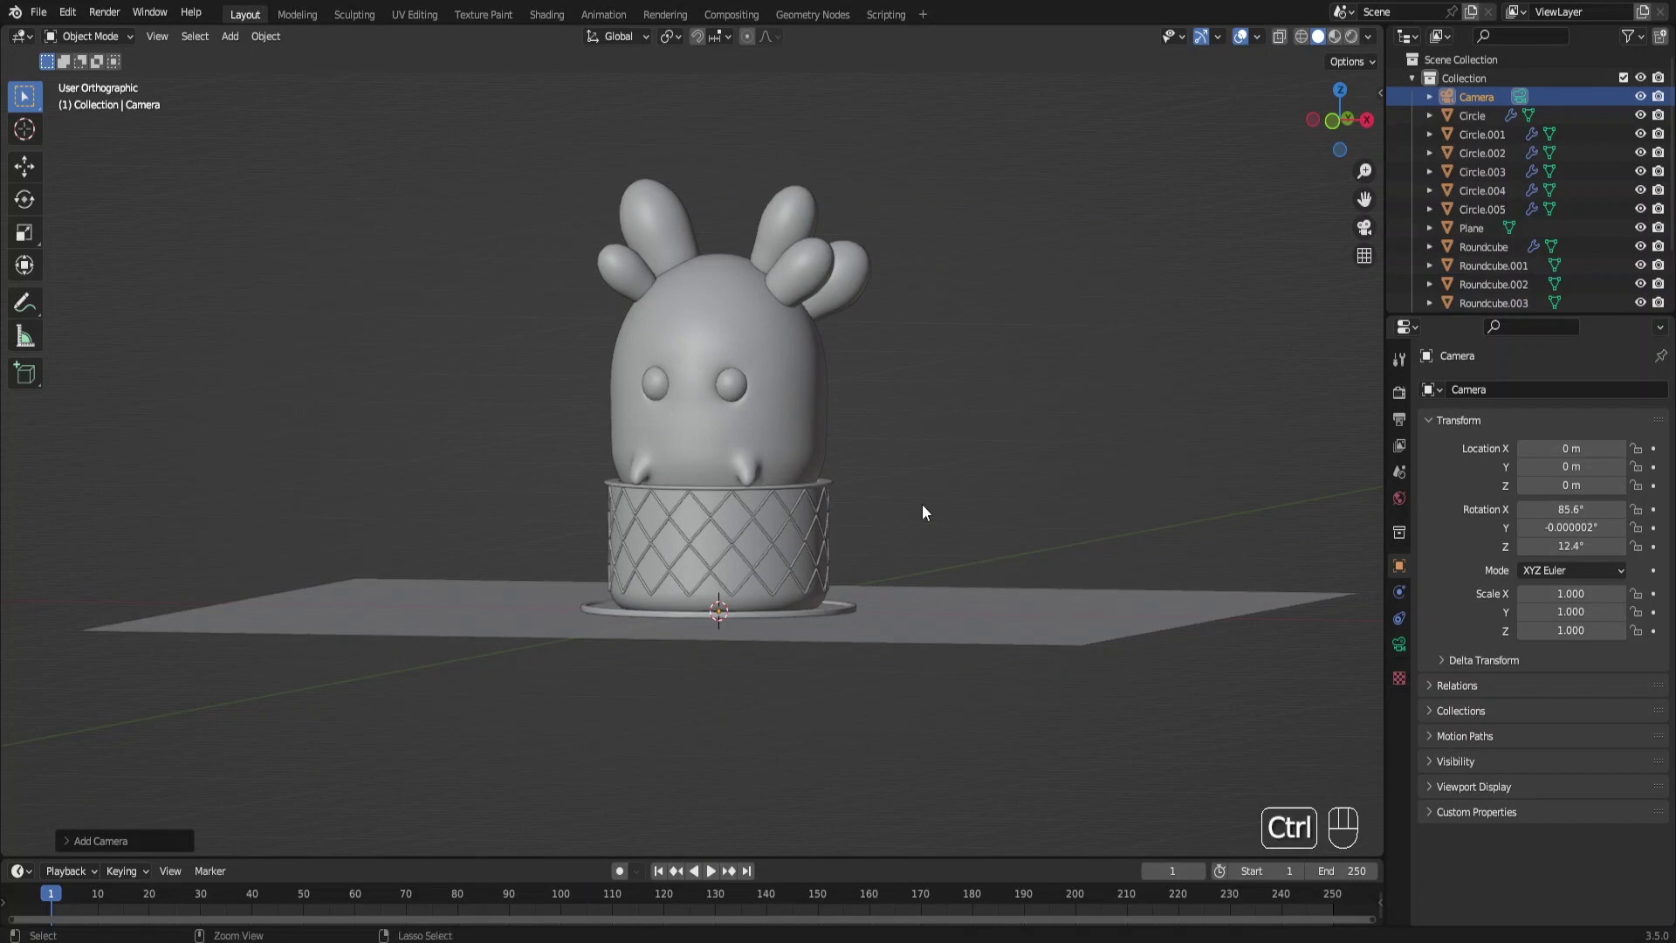
pyautogui.press('ctrl+alt+KP_0')
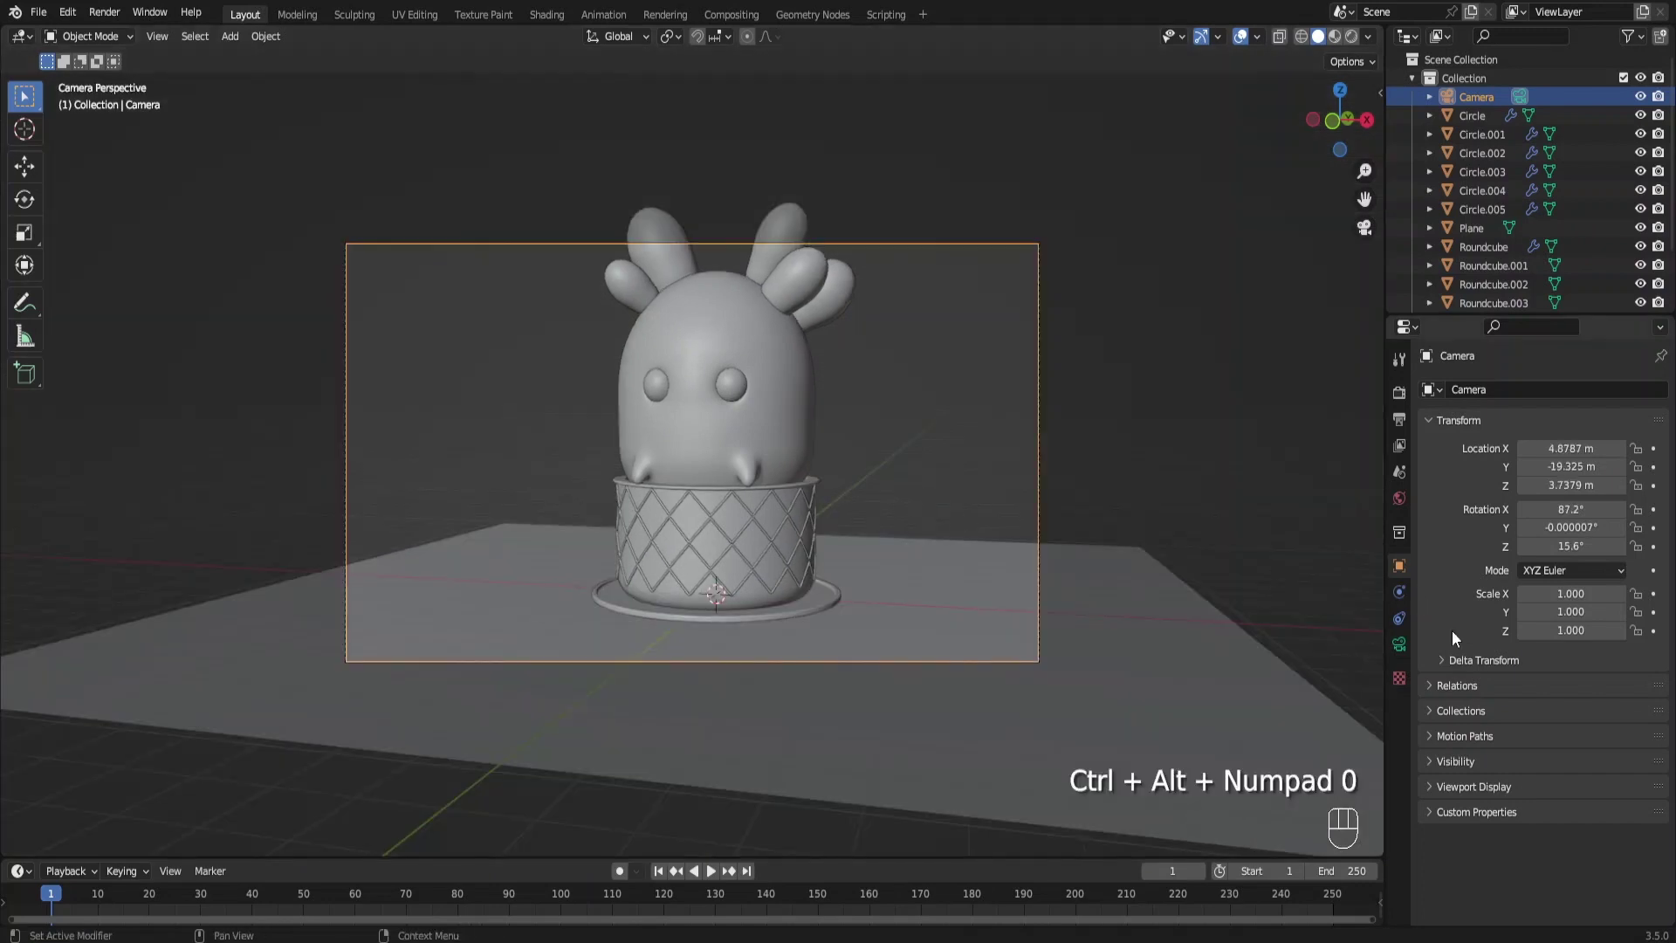
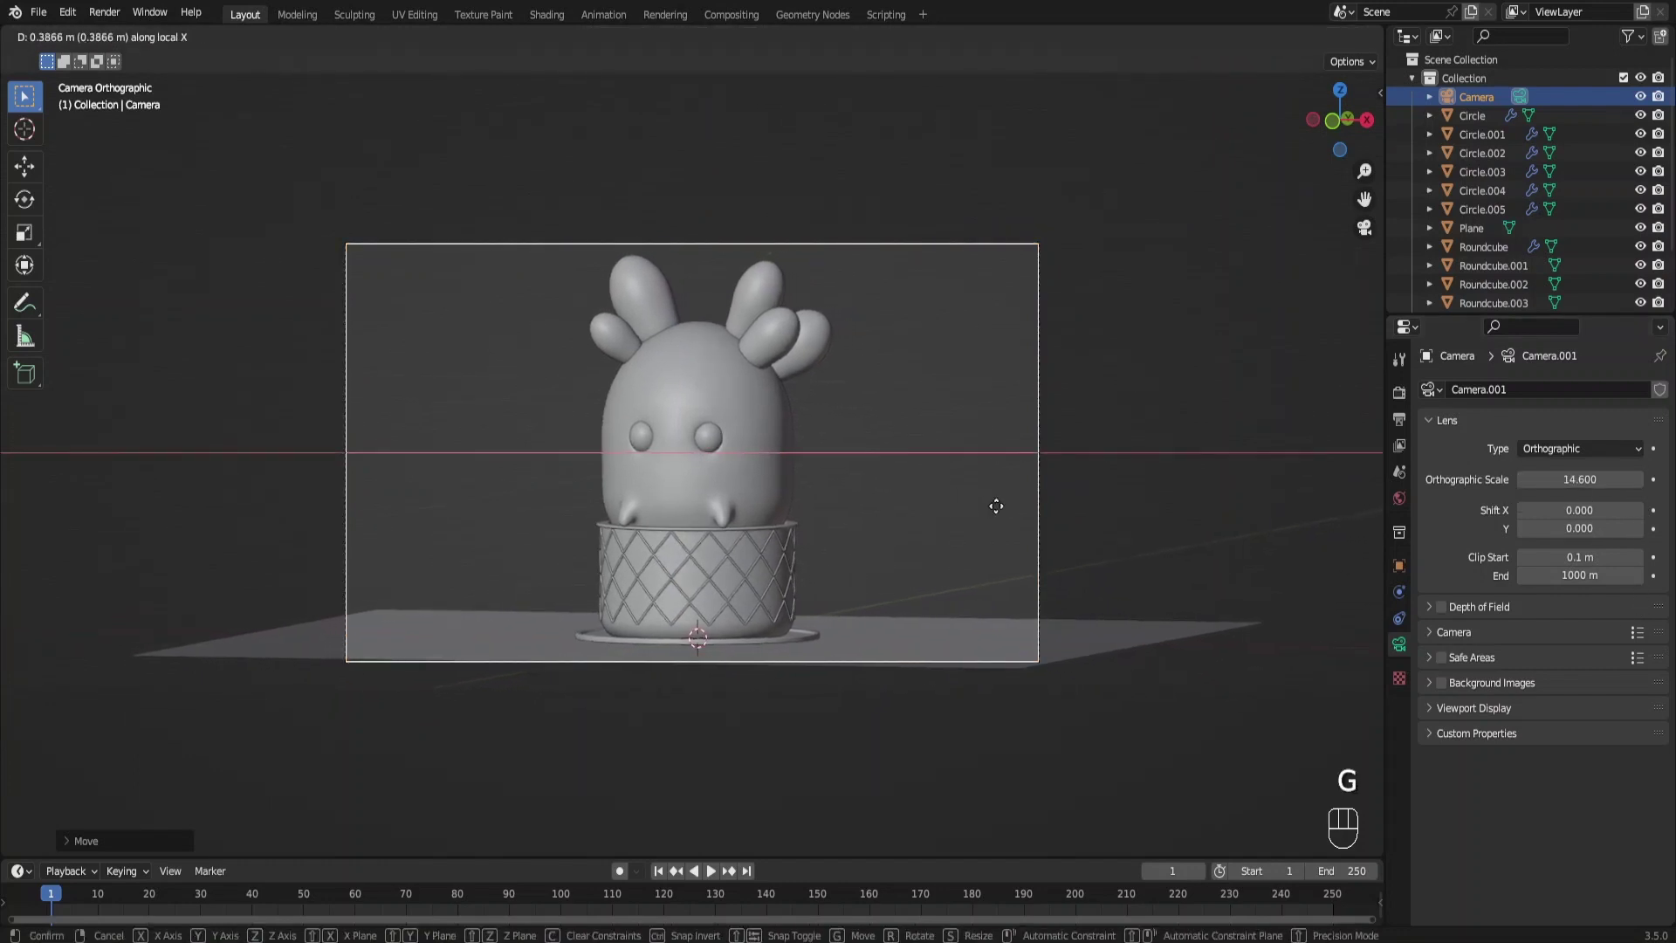
# Confirm the camera position and stretch the ground plane along X and Y to fill the frame
pyautogui.press('g')
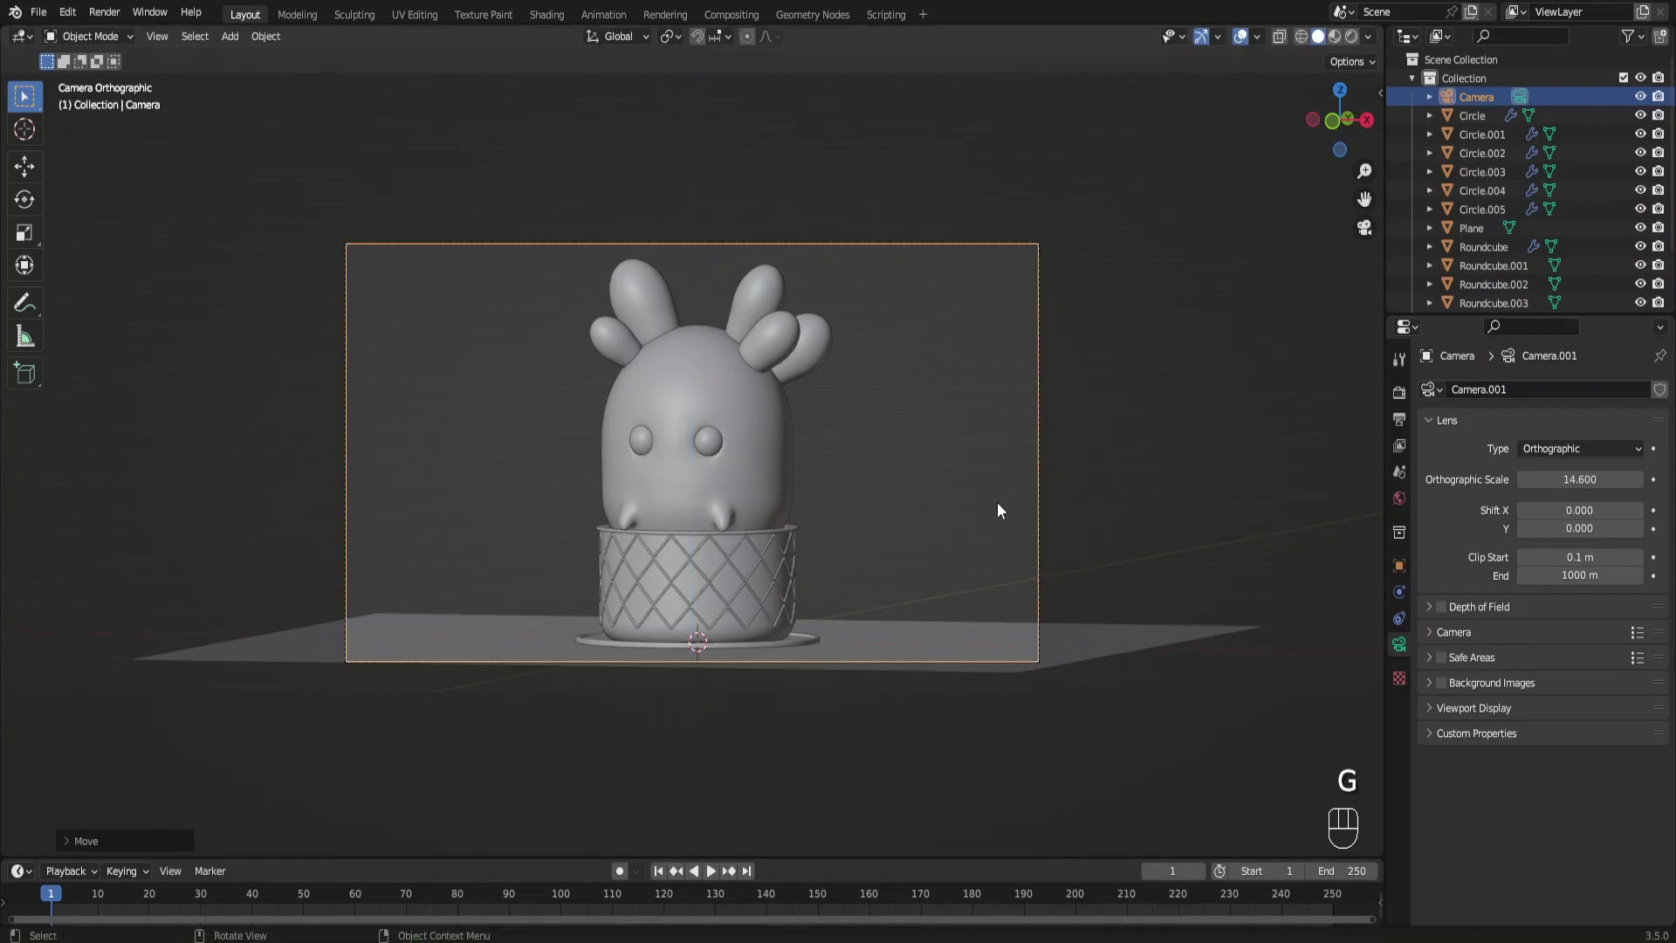
pyautogui.click(886, 666)
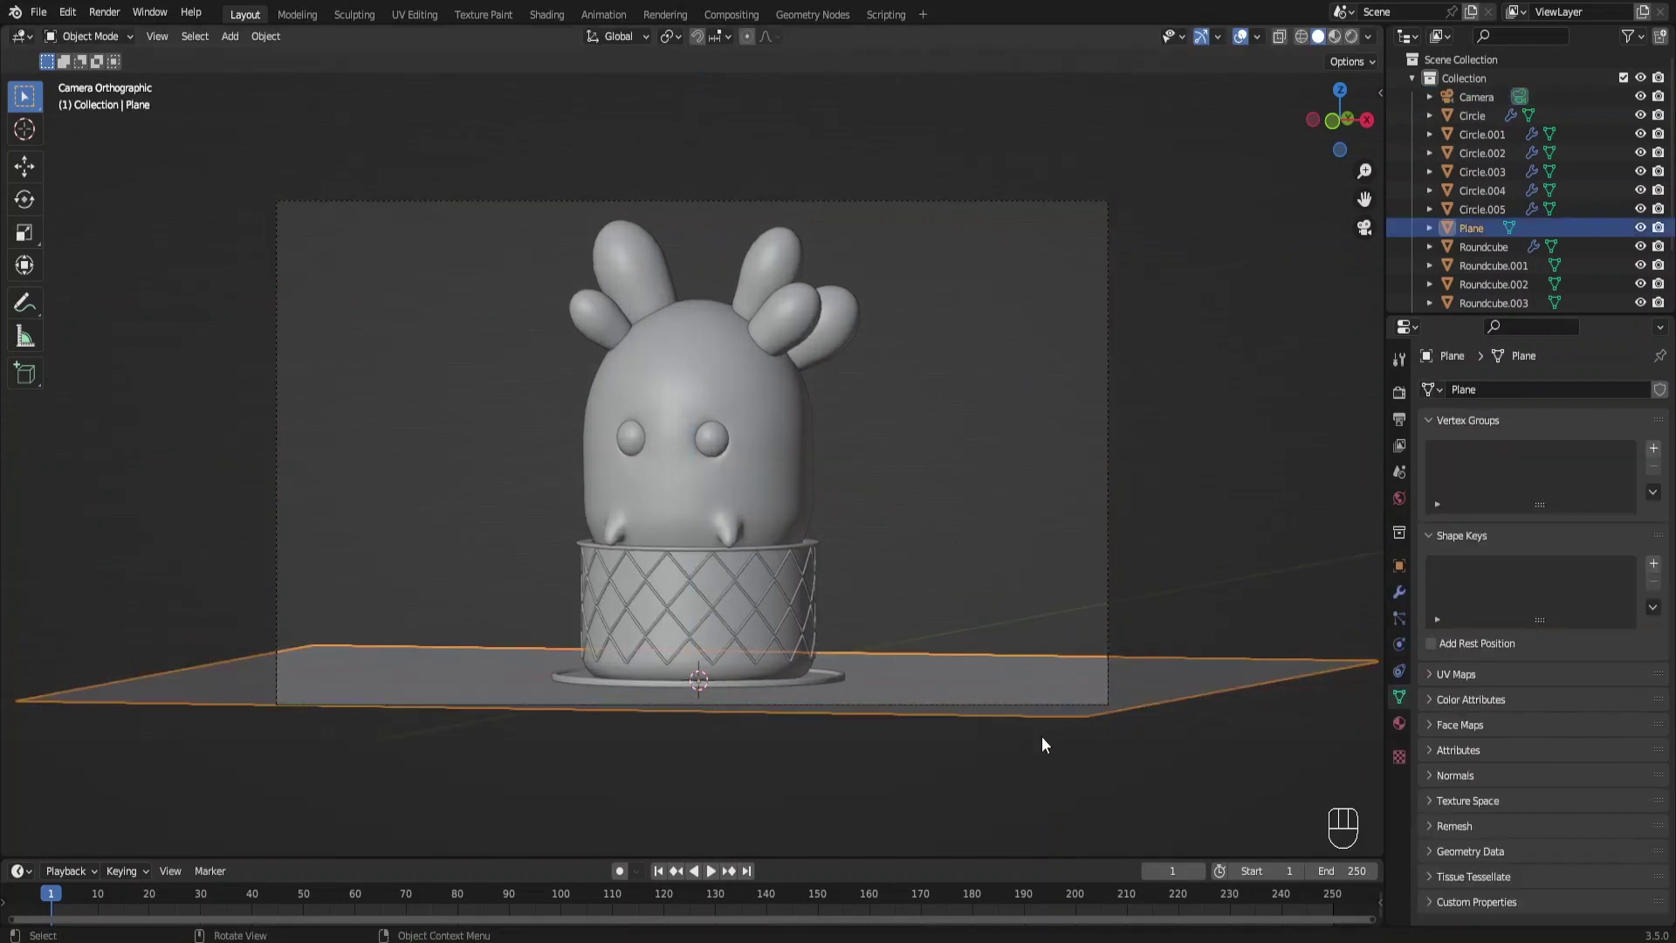
pyautogui.press('s')
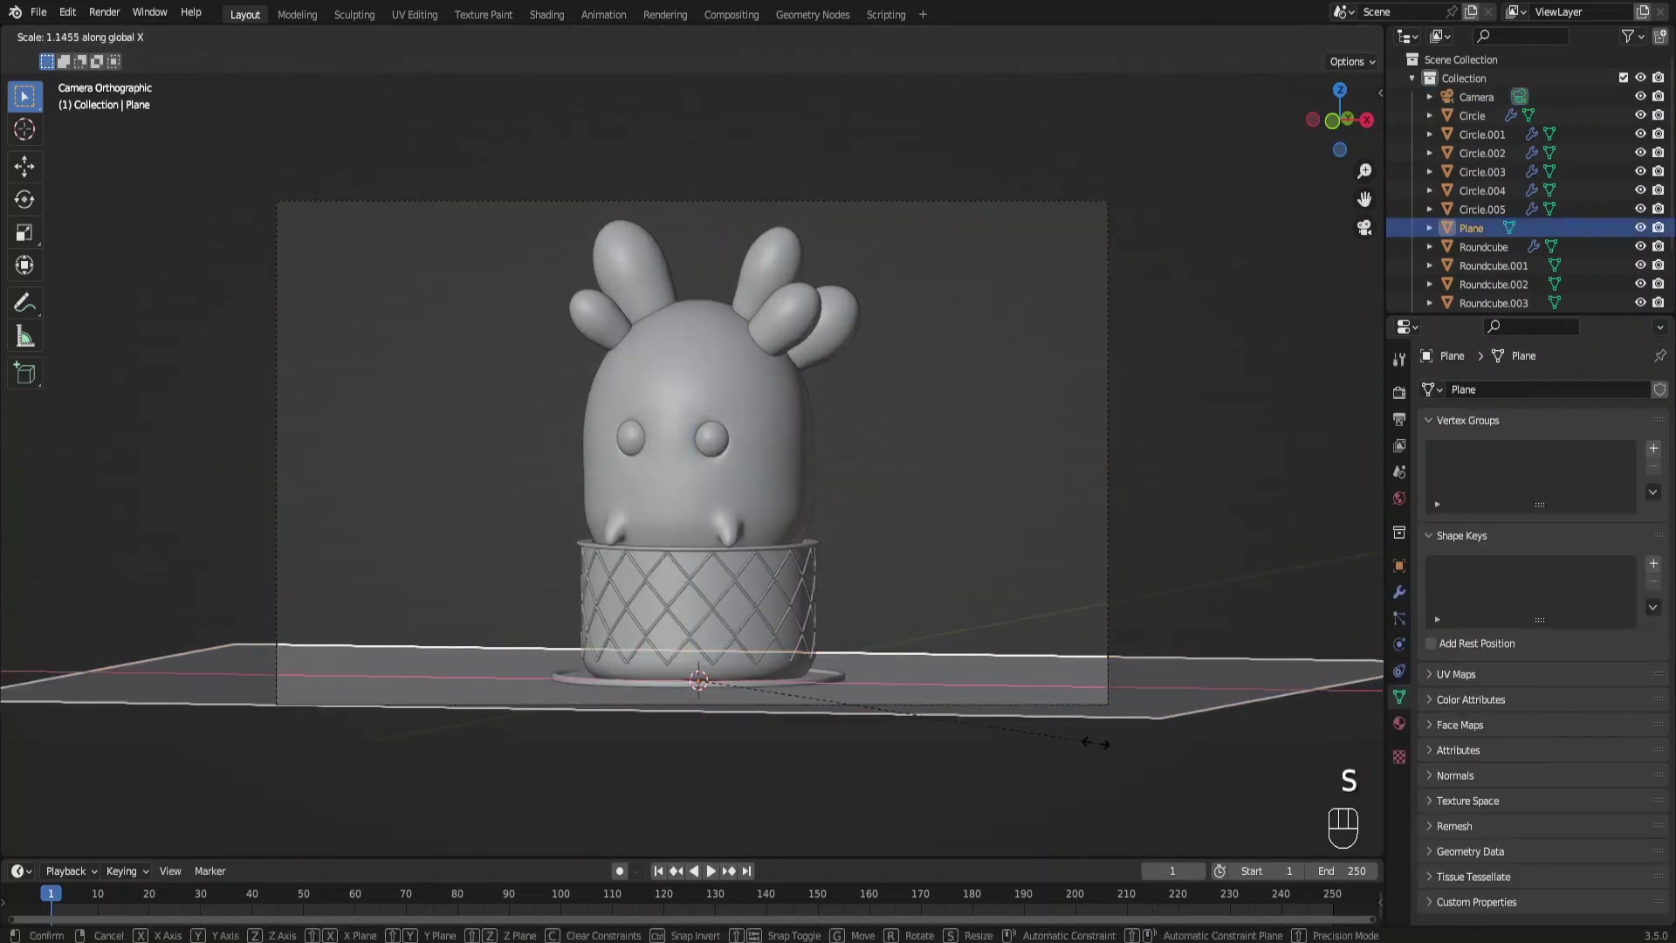
pyautogui.press('s')
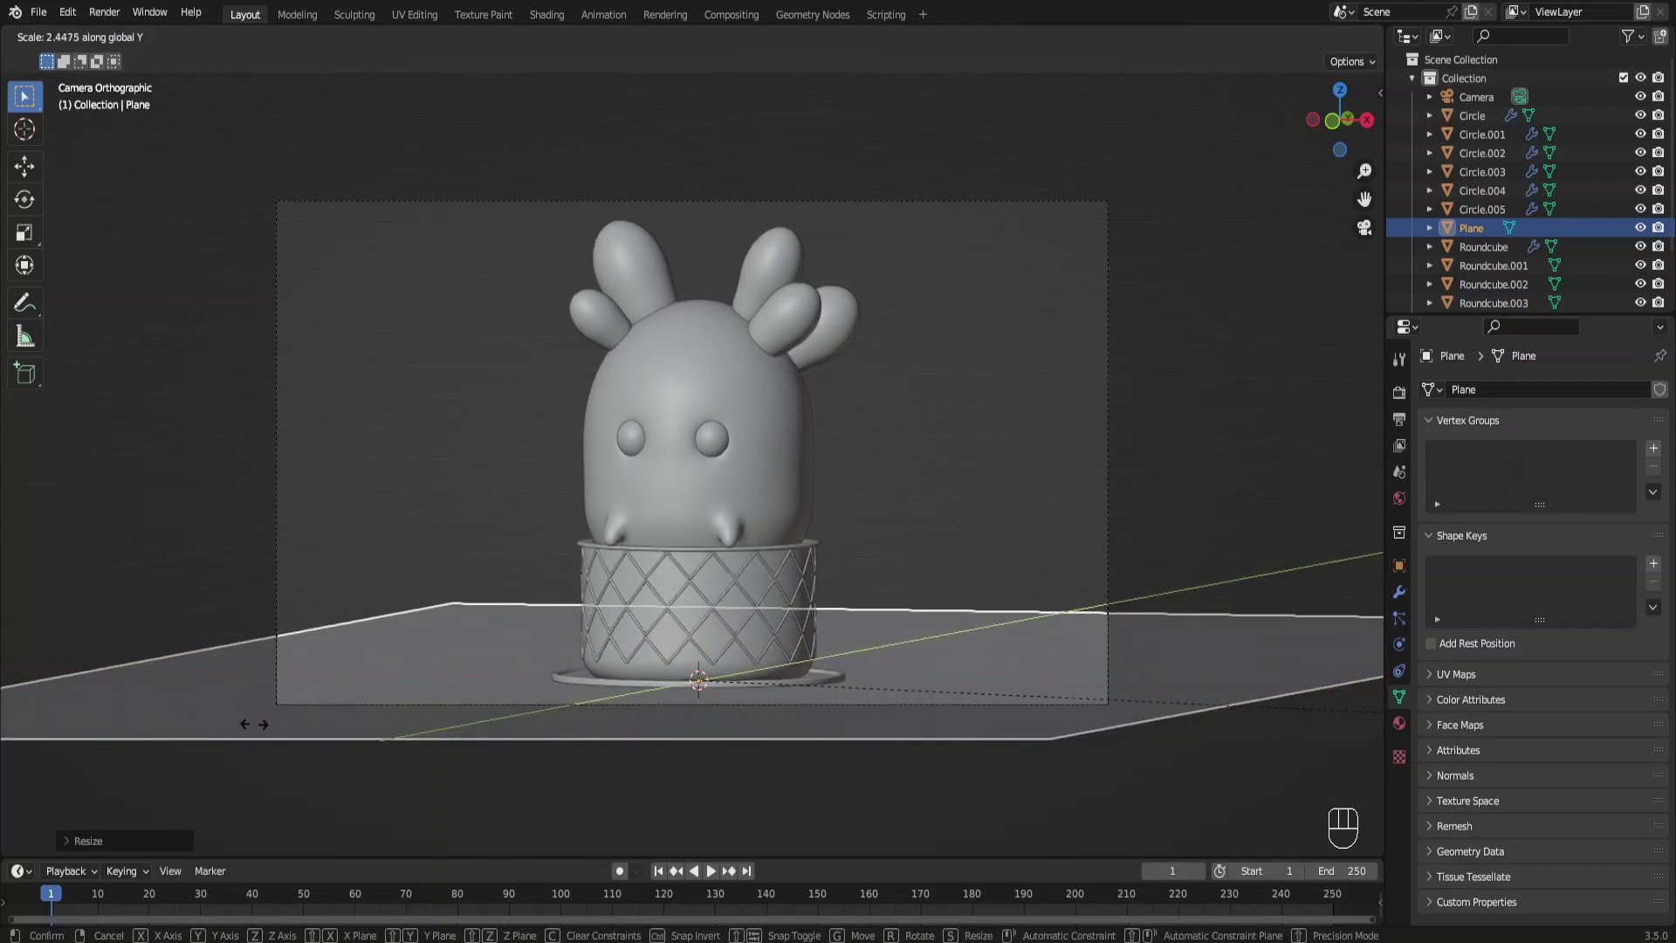
pyautogui.press('s')
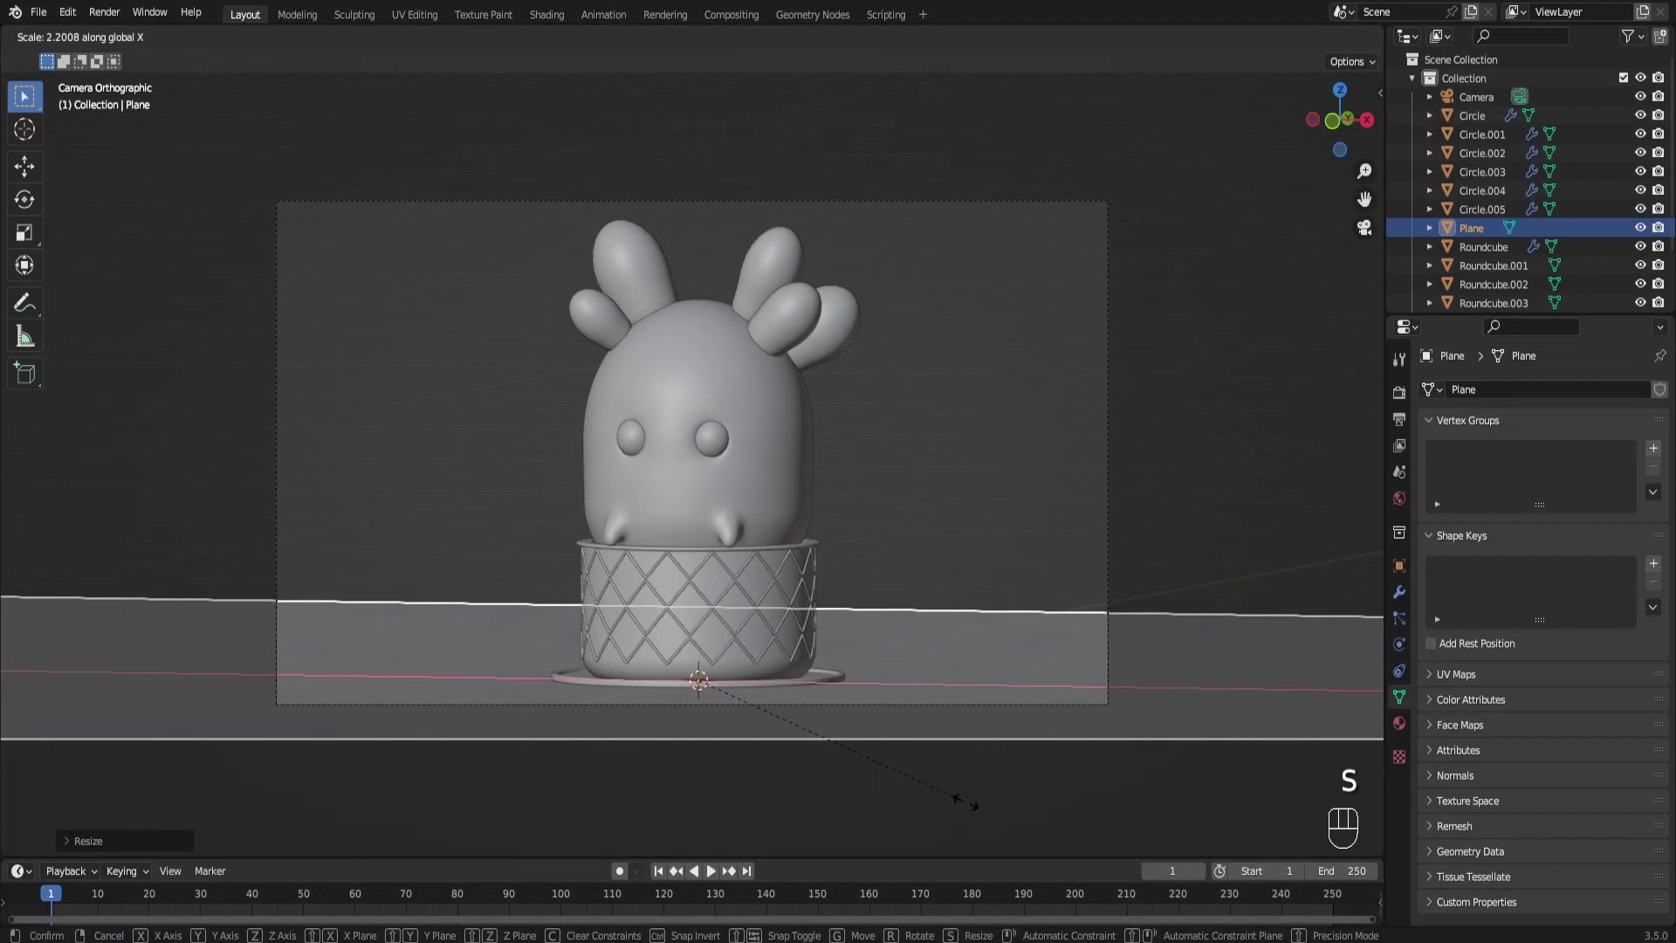
pyautogui.press('g')
# Slide the floor plane back along Y, stretch it further in depth, and duplicate it
pyautogui.press('g')
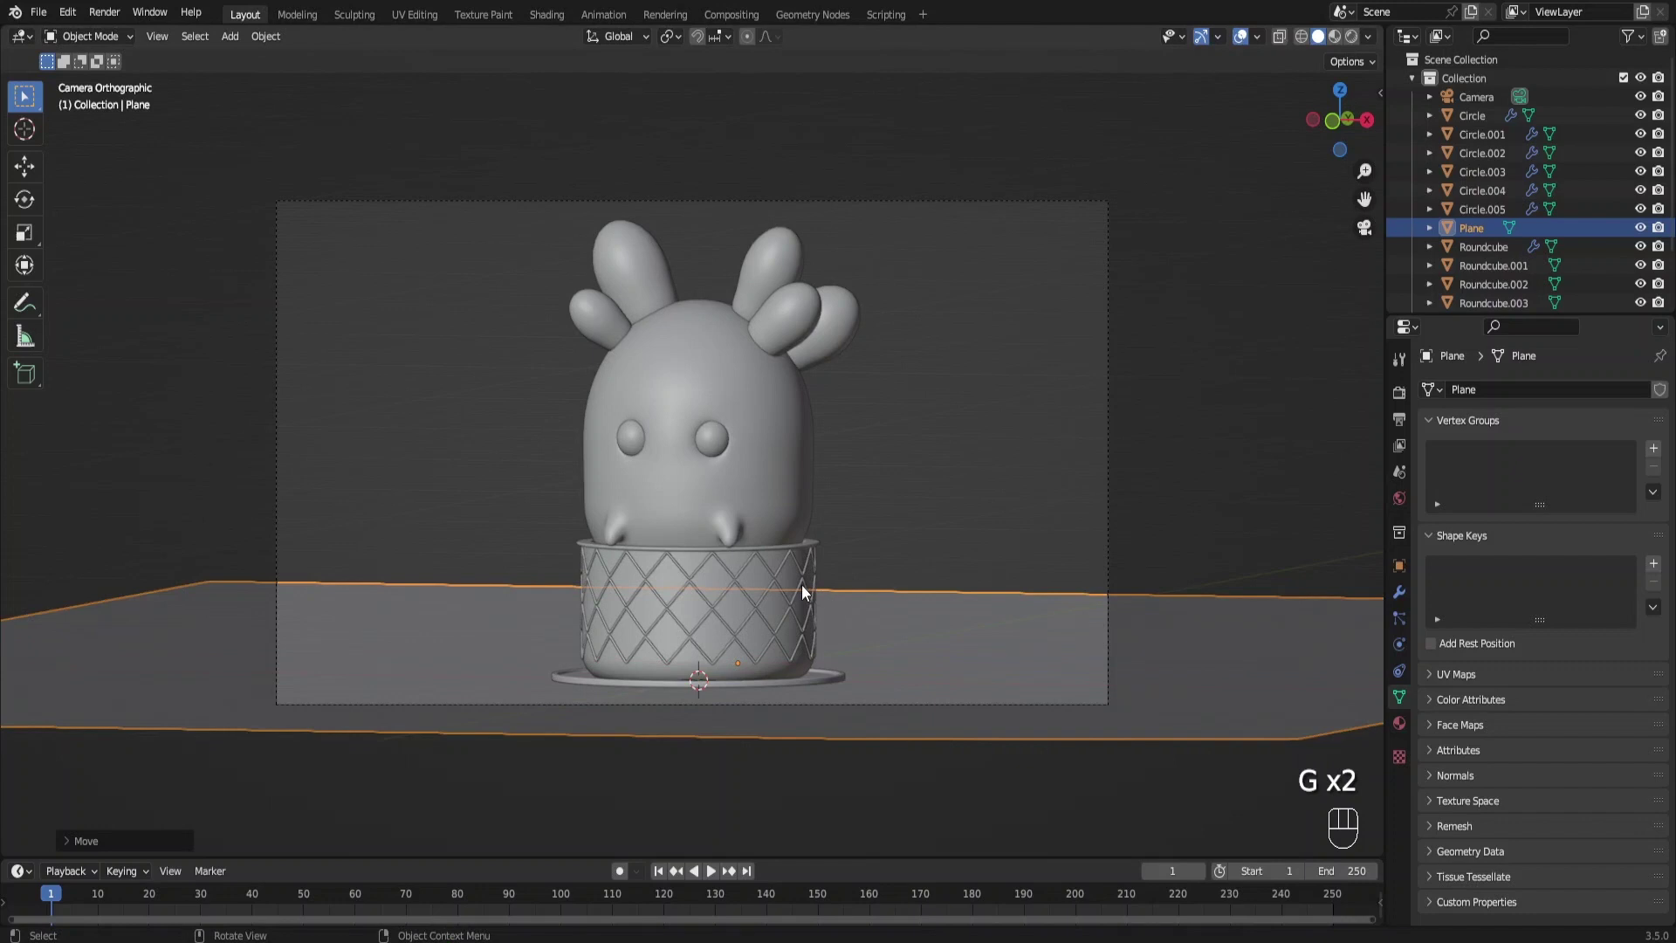
pyautogui.press('g')
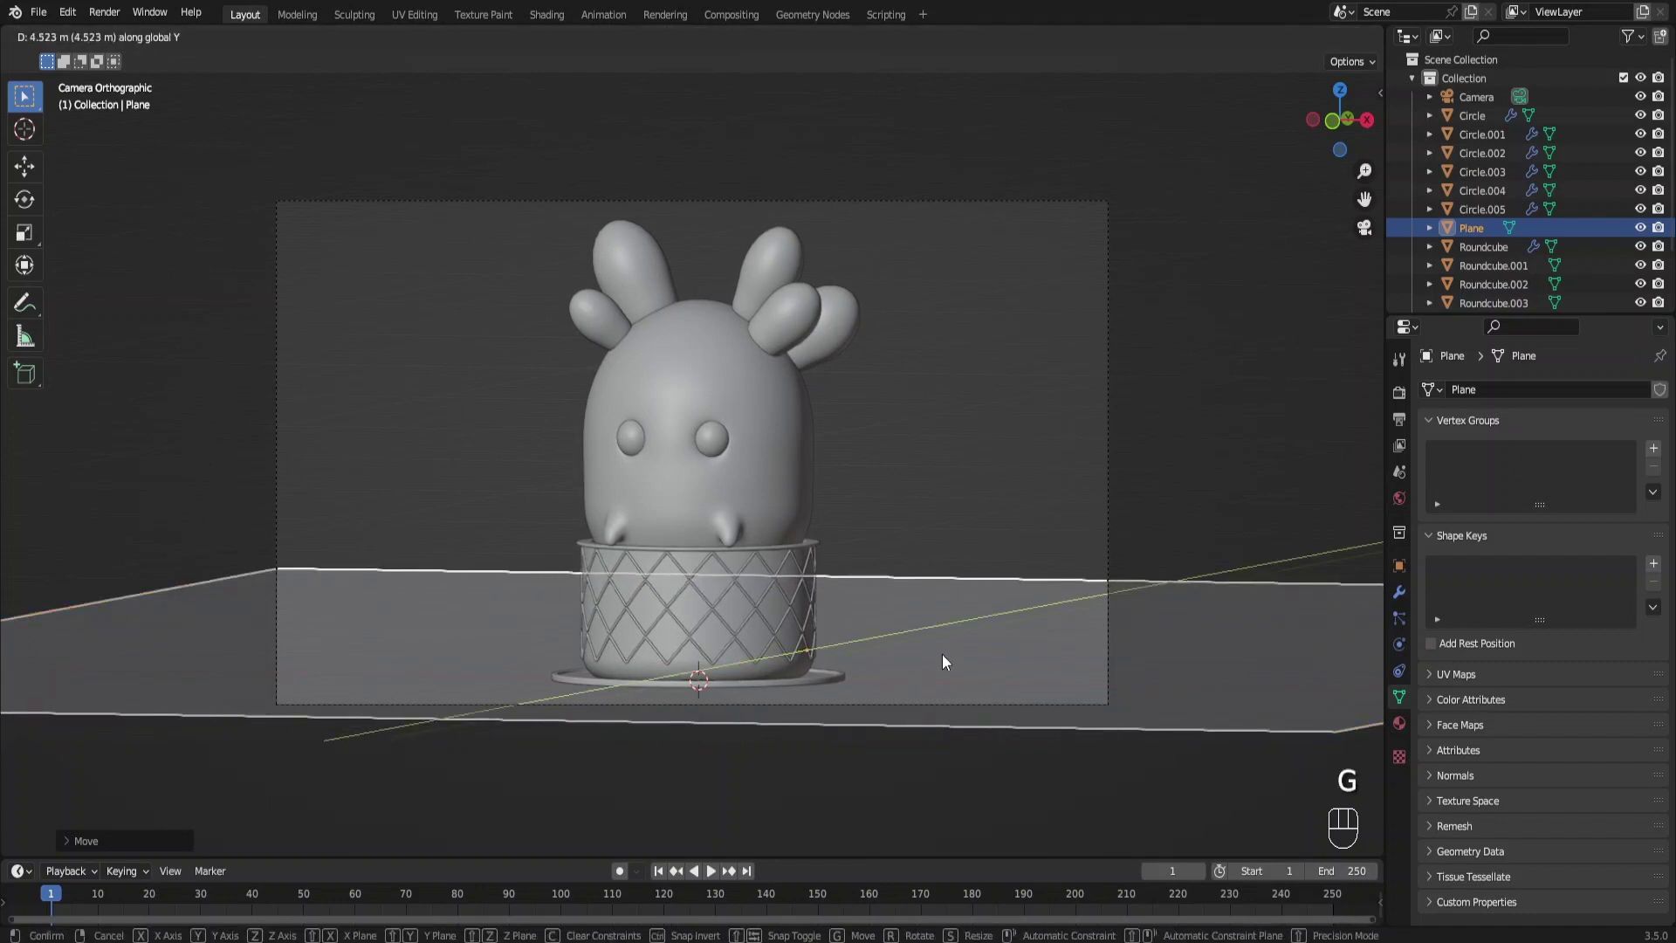
pyautogui.press('s')
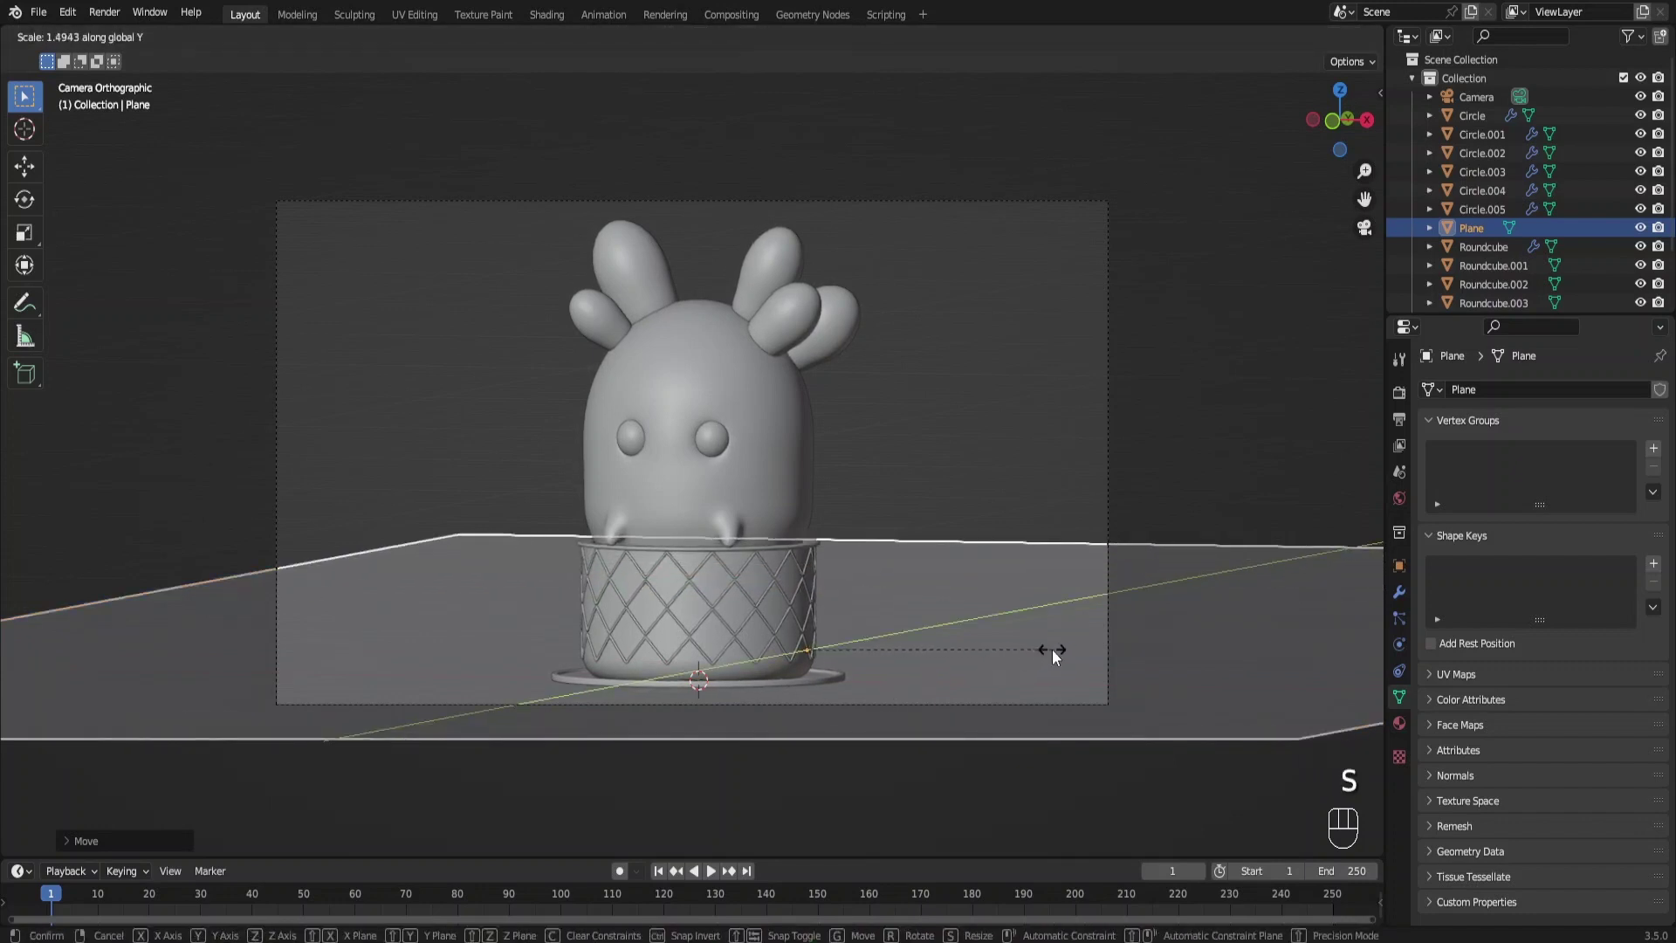
pyautogui.press('s')
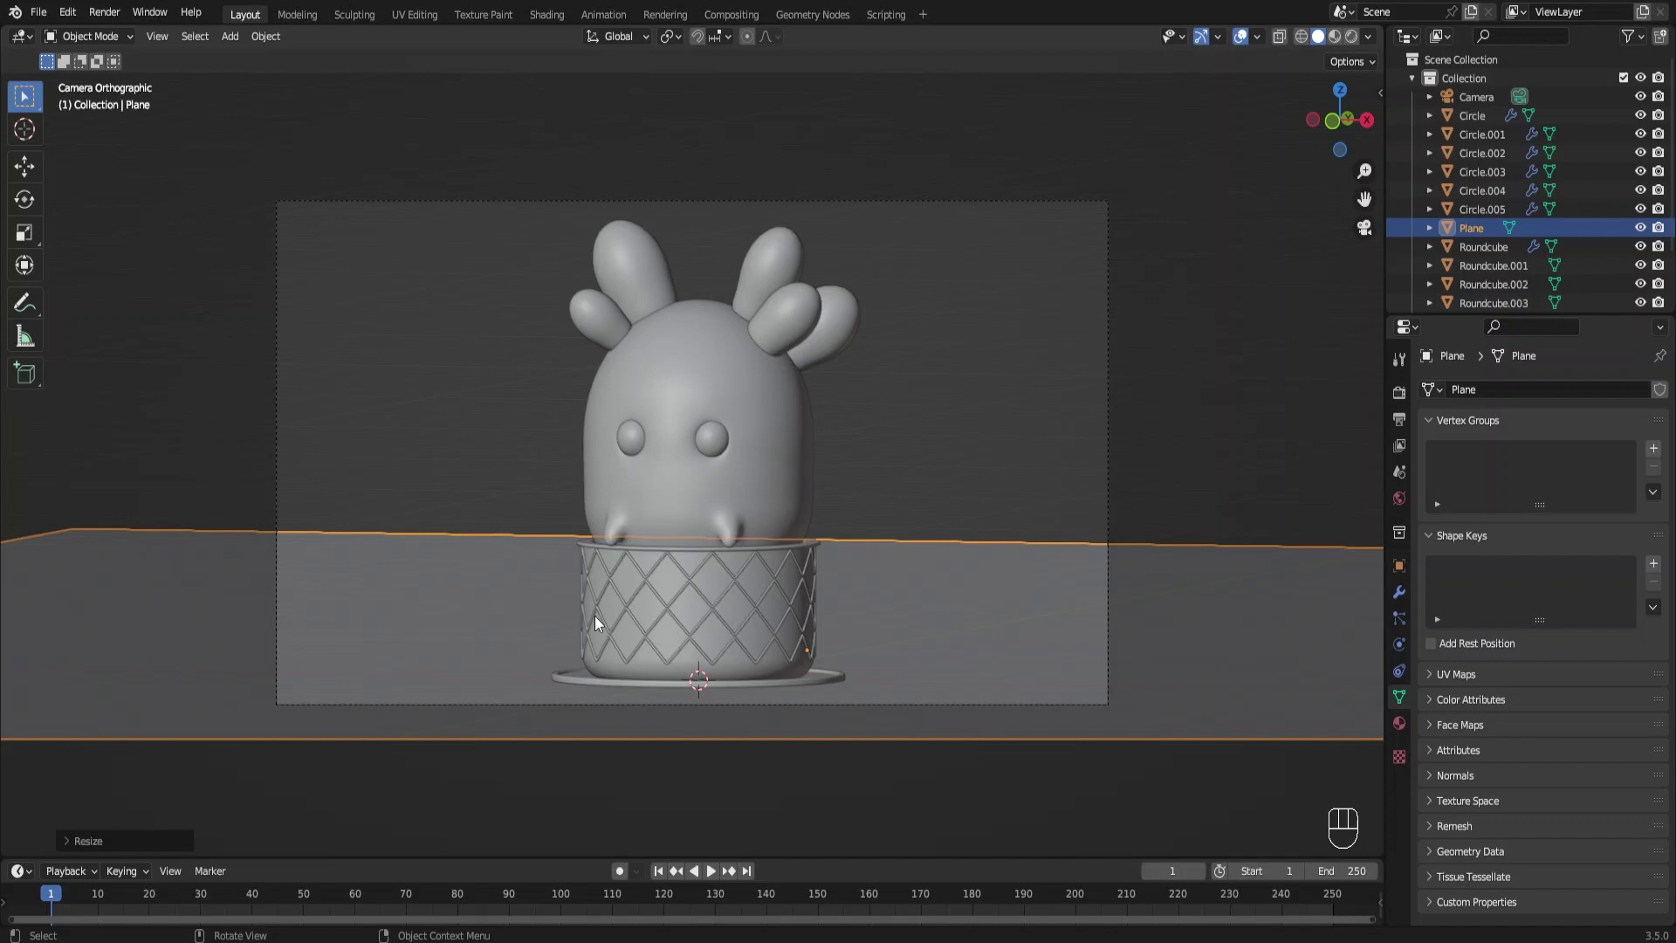
pyautogui.press('shift+d')
# Rotate the plane copy 90° about X to stand upright and check it through the camera
pyautogui.press('KP_3')
pyautogui.press('KP_3')
pyautogui.press('r')
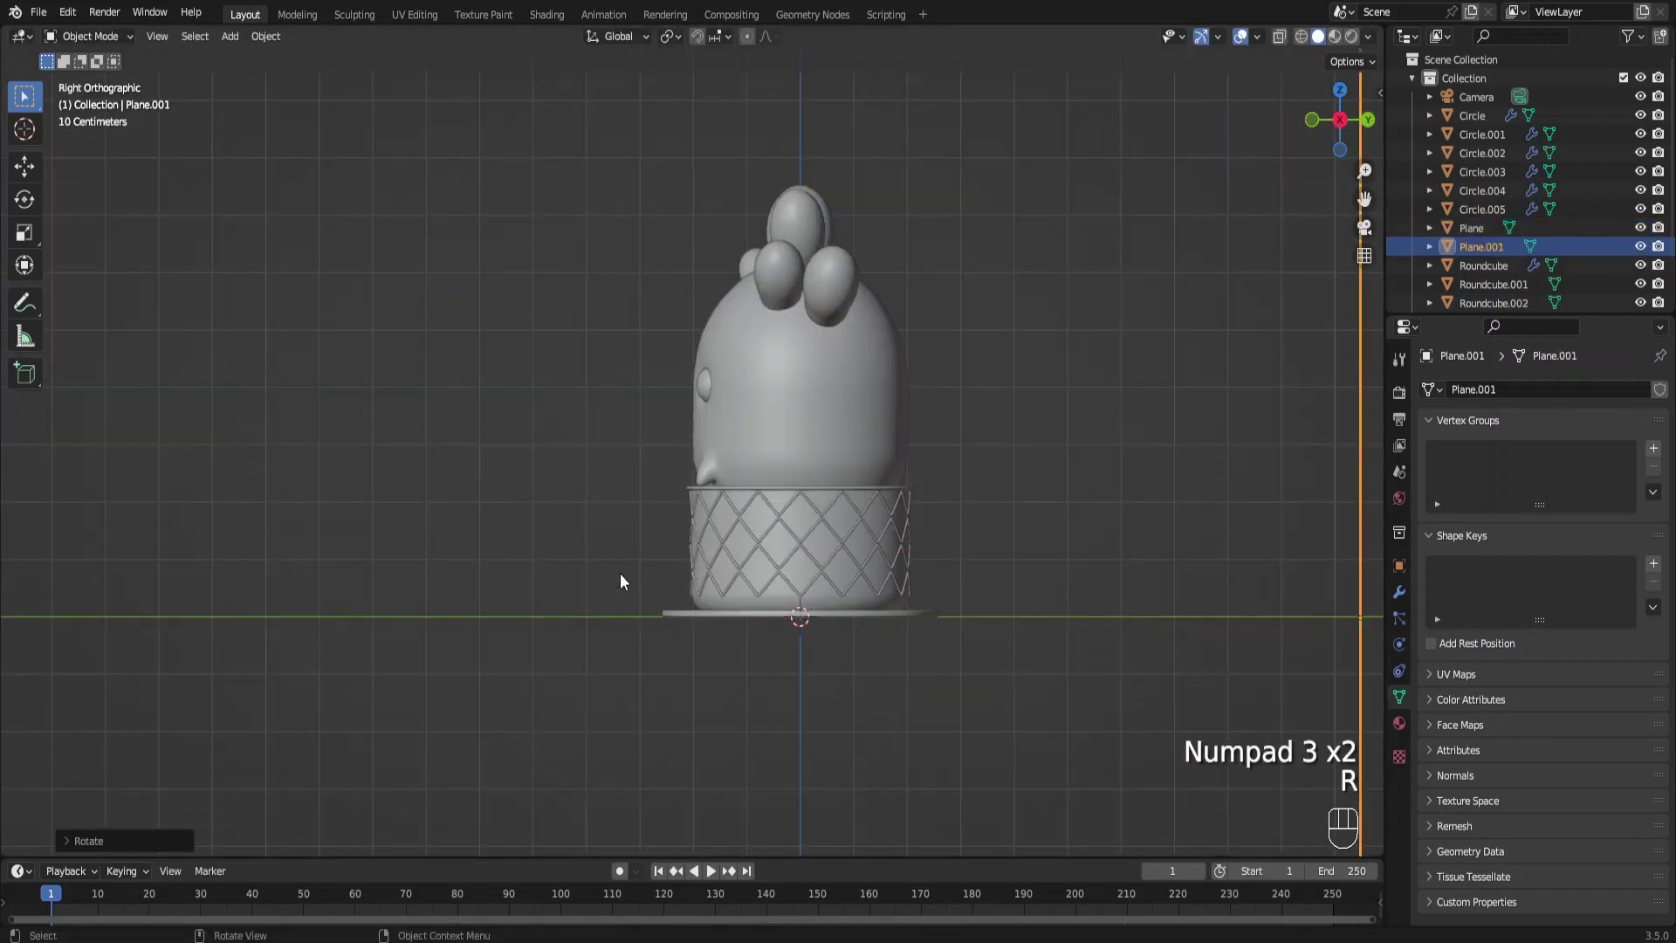
pyautogui.middleClick(924, 568)
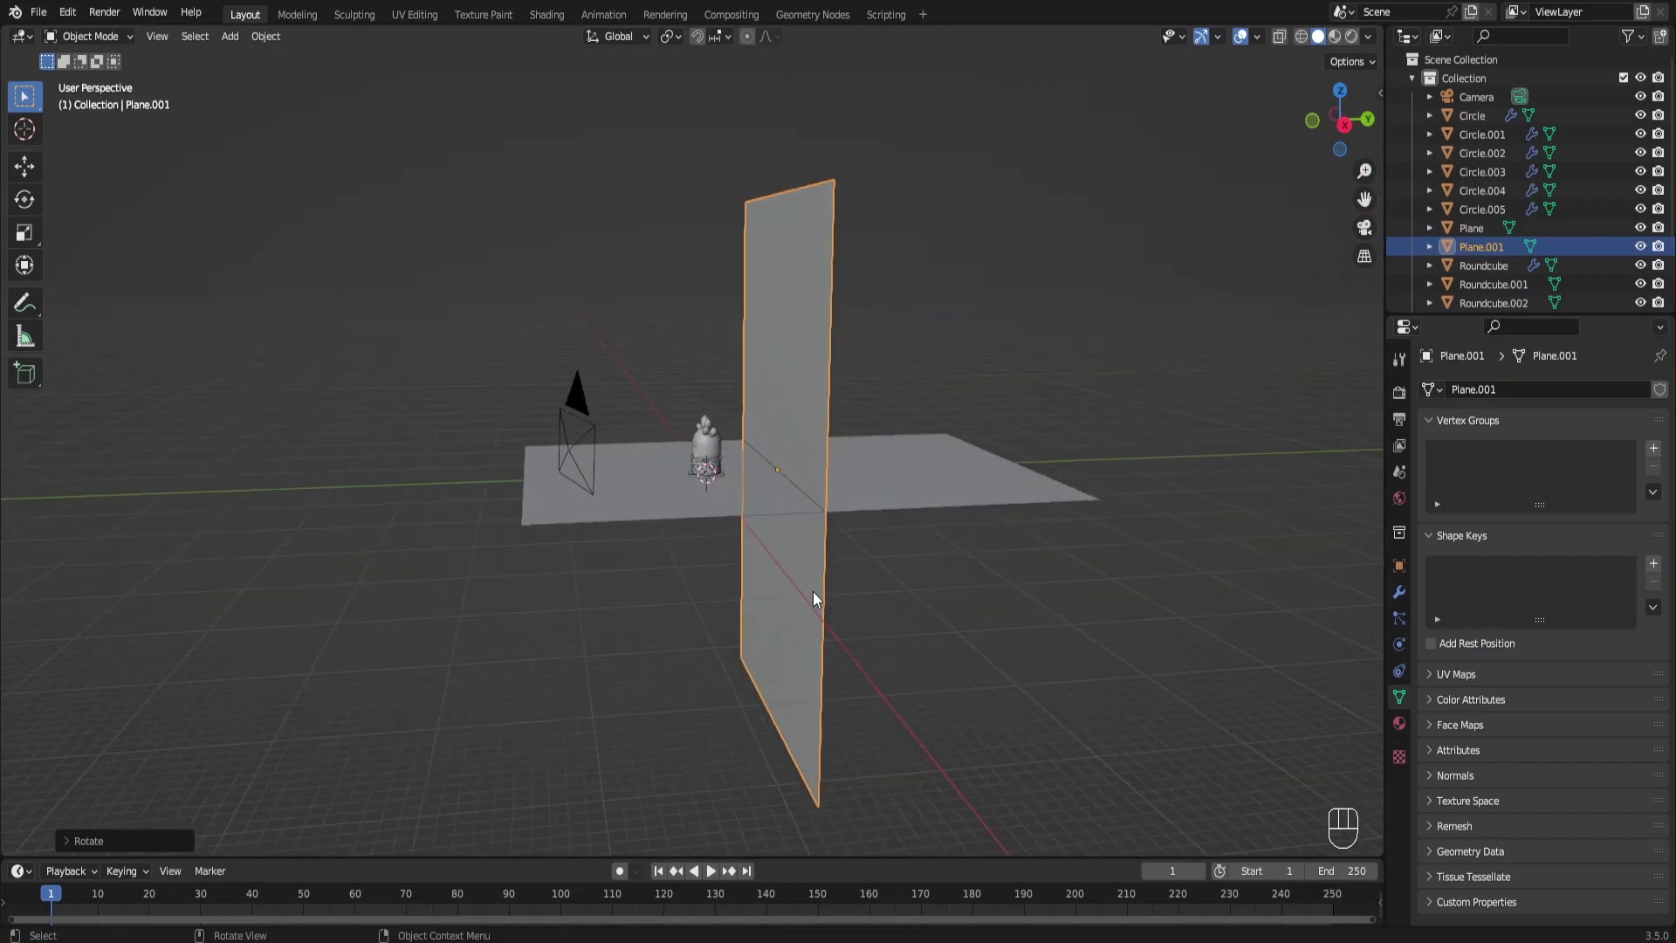
pyautogui.press('g')
pyautogui.press('KP_0')
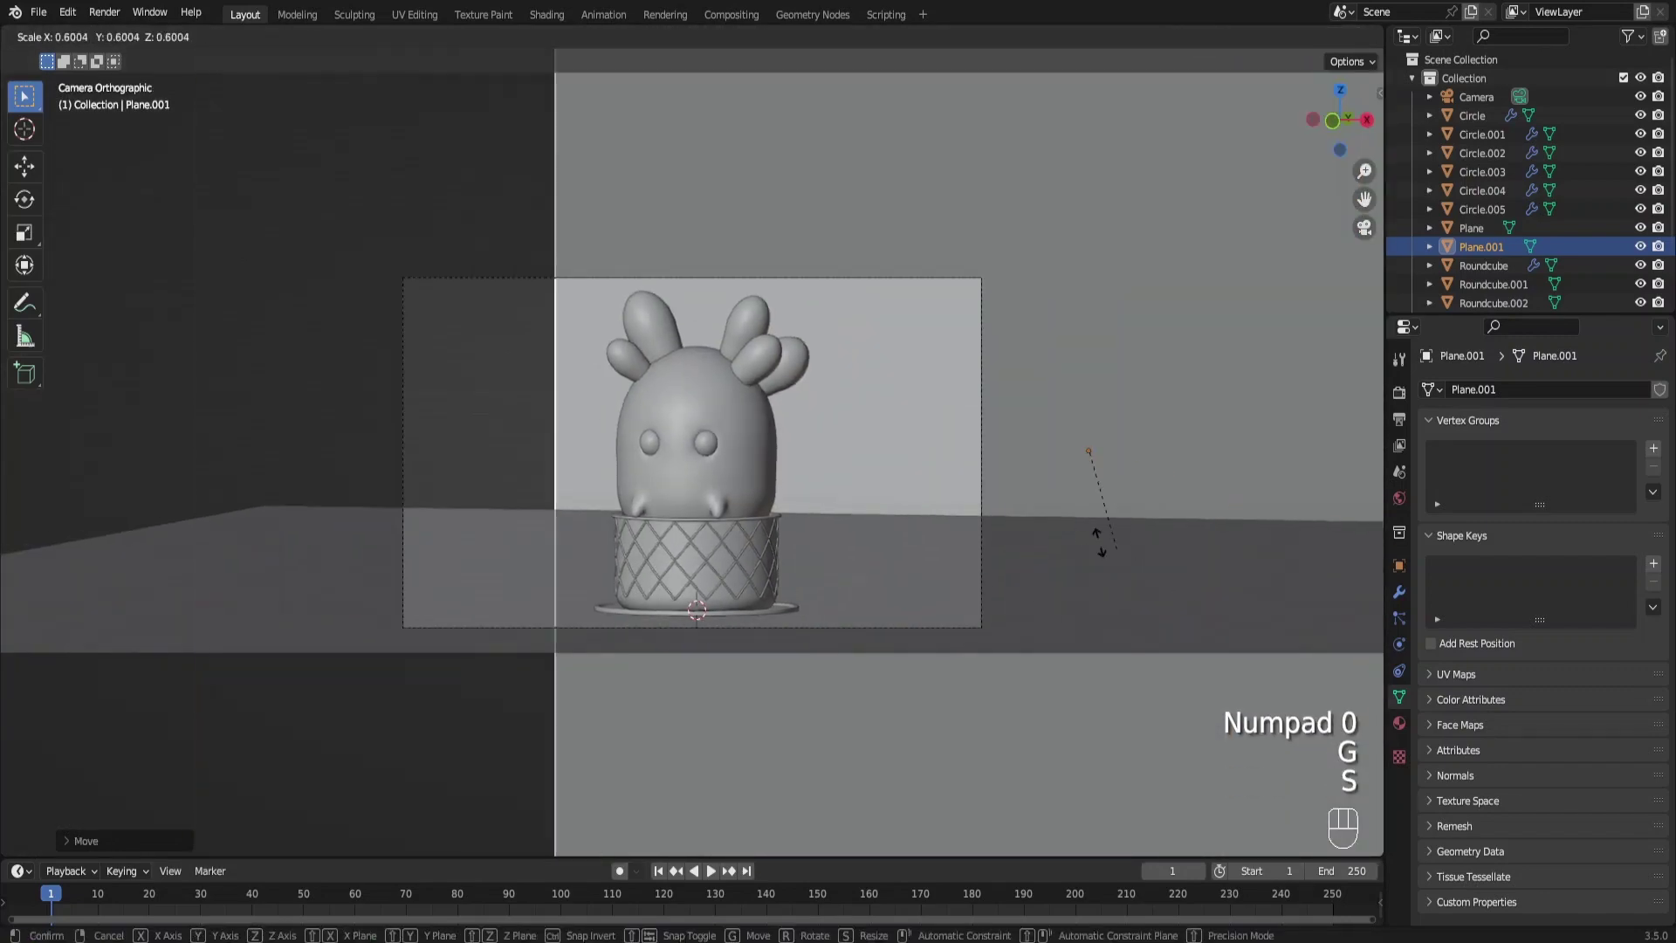
# Scale and move the upright backdrop behind the cactus so it covers the camera frame
pyautogui.press('g')
pyautogui.press('s')
pyautogui.press('g')
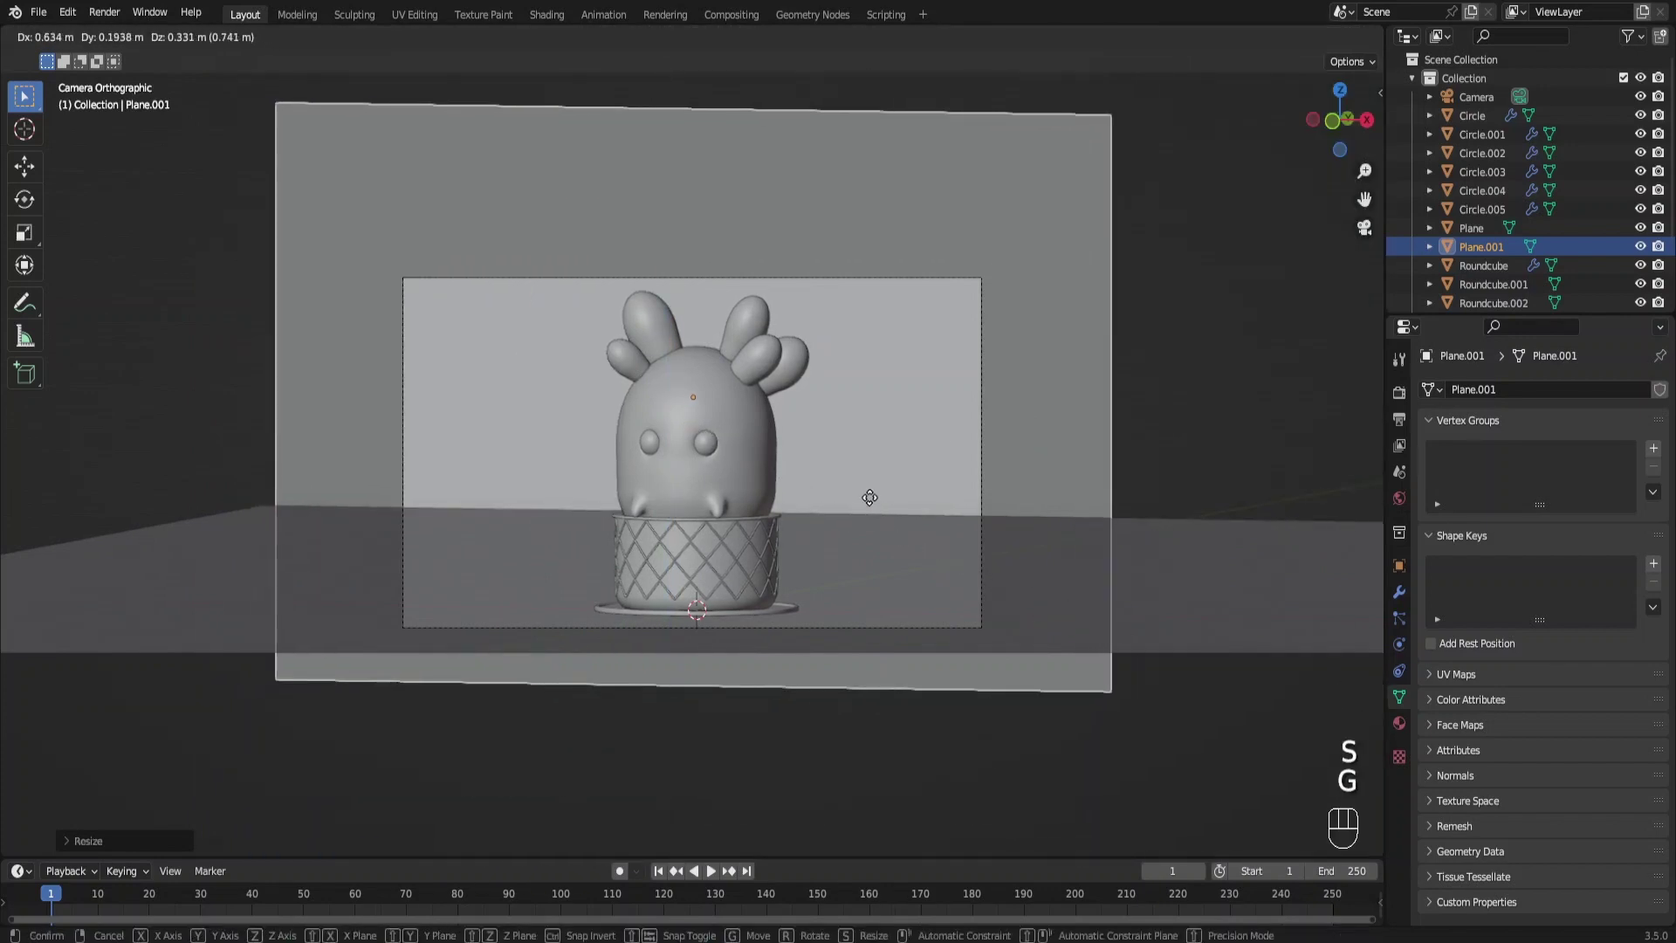
pyautogui.press('s')
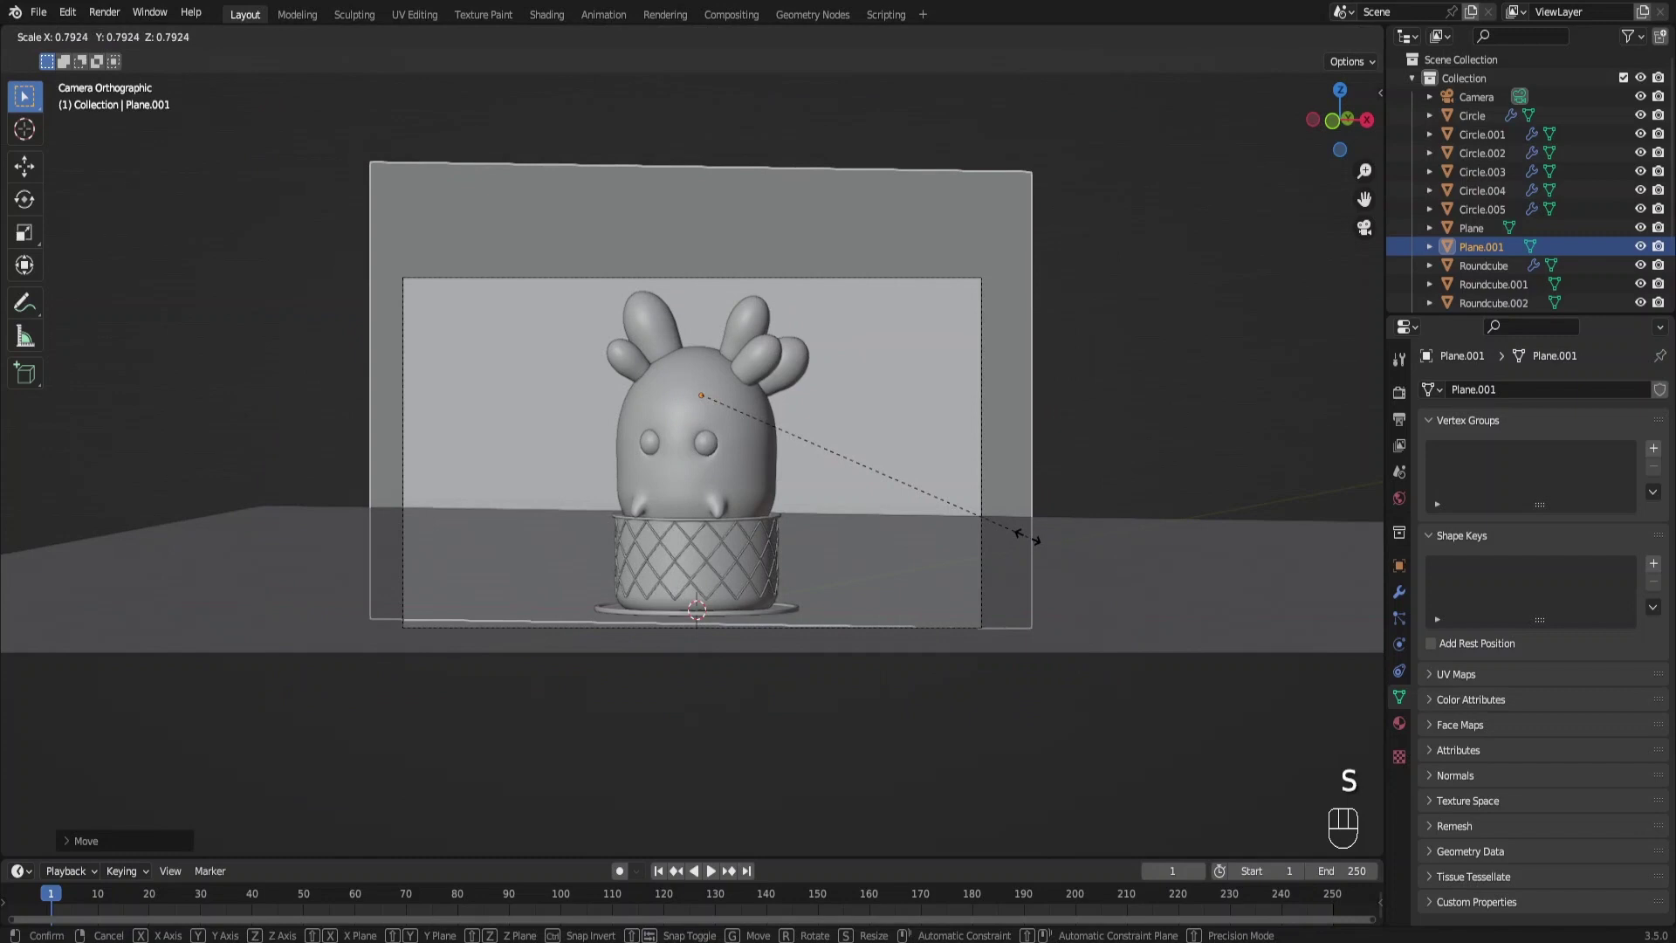
pyautogui.press('g')
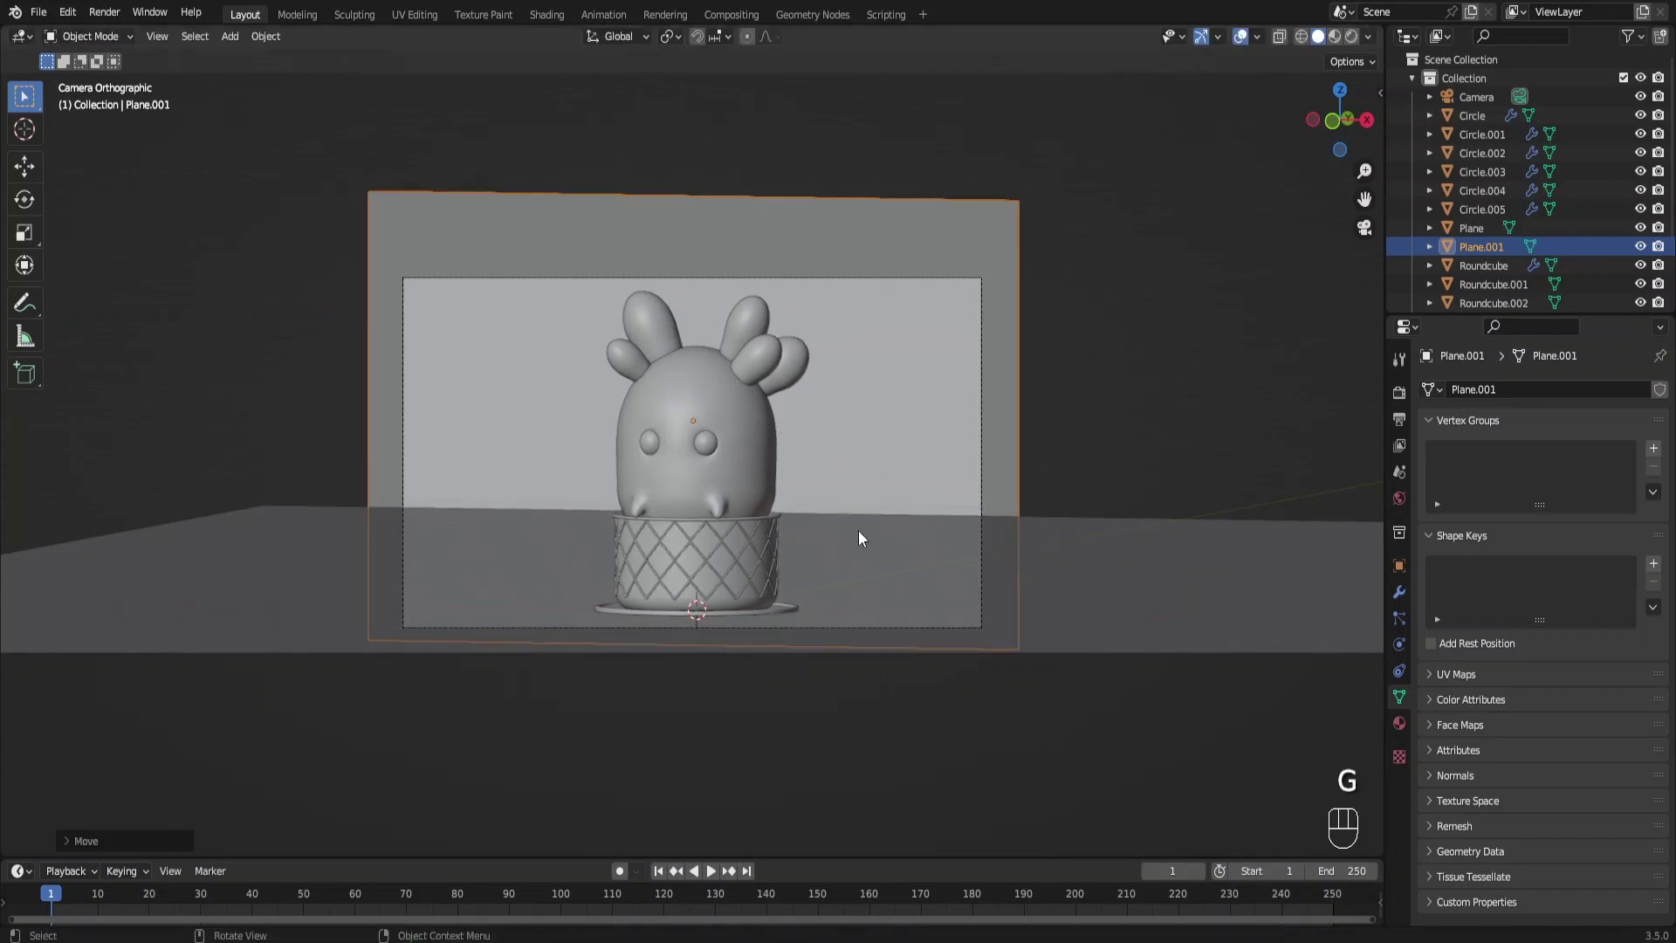
pyautogui.moveTo(896, 531); pyautogui.dragTo(992, 557)
# Add a circle beside the cactus pot, size it, and extrude it upward into a pot wall
pyautogui.press('shift+a')
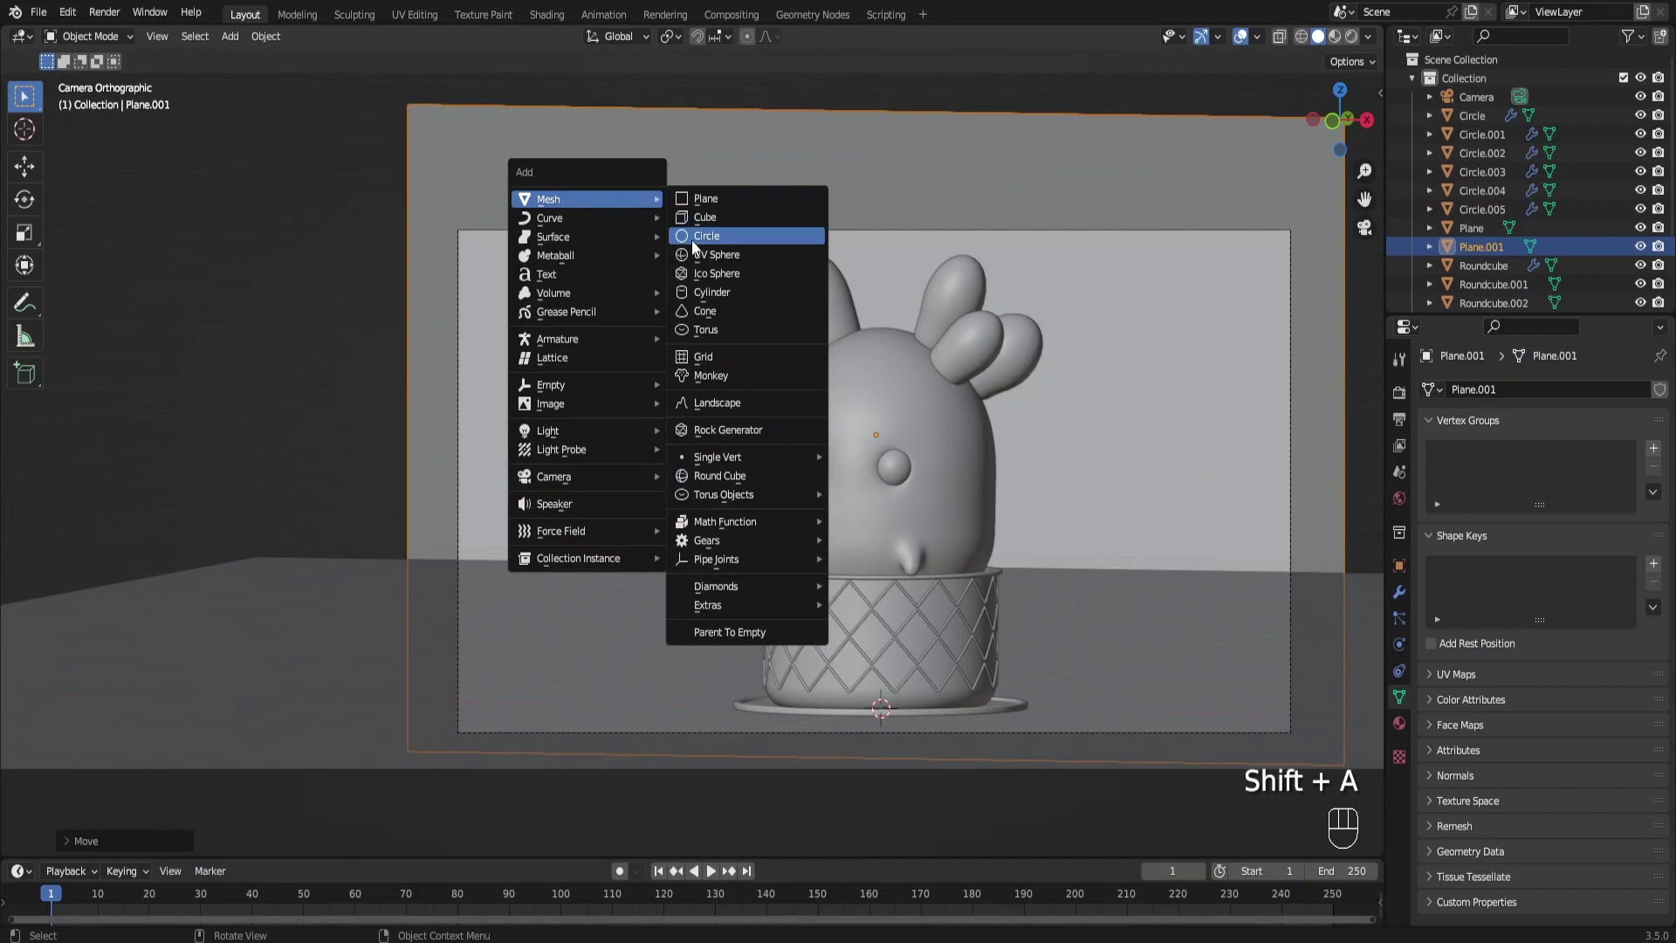
pyautogui.press('g')
pyautogui.press('s')
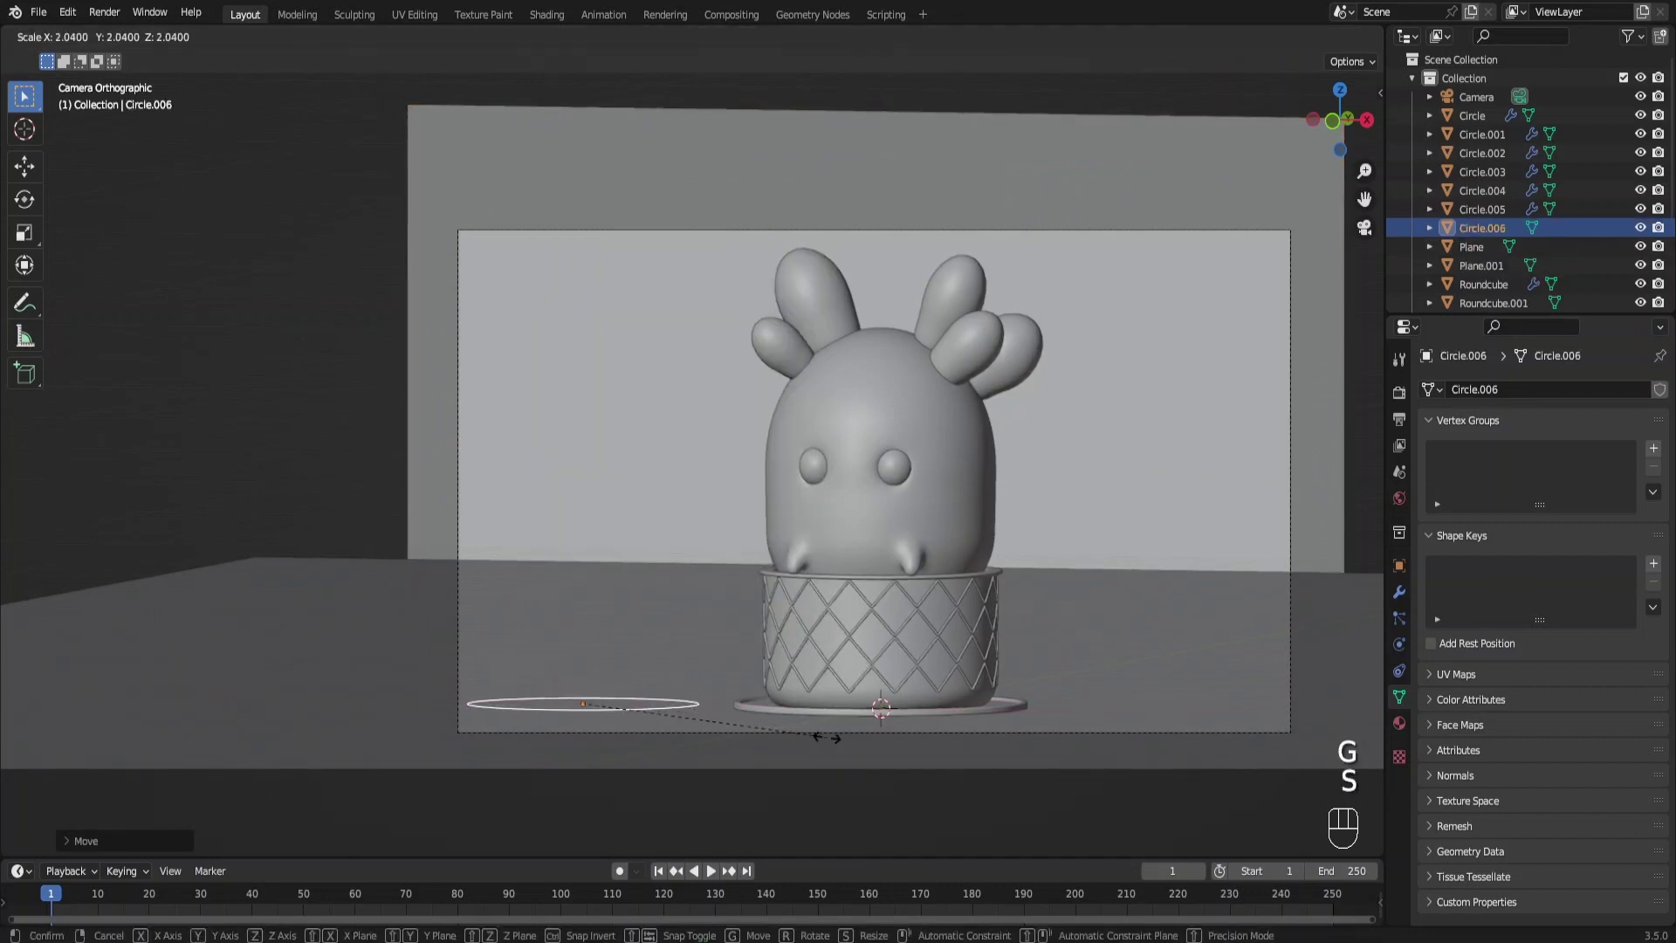
pyautogui.moveTo(762, 650); pyautogui.dragTo(798, 569)
pyautogui.press('Tab')
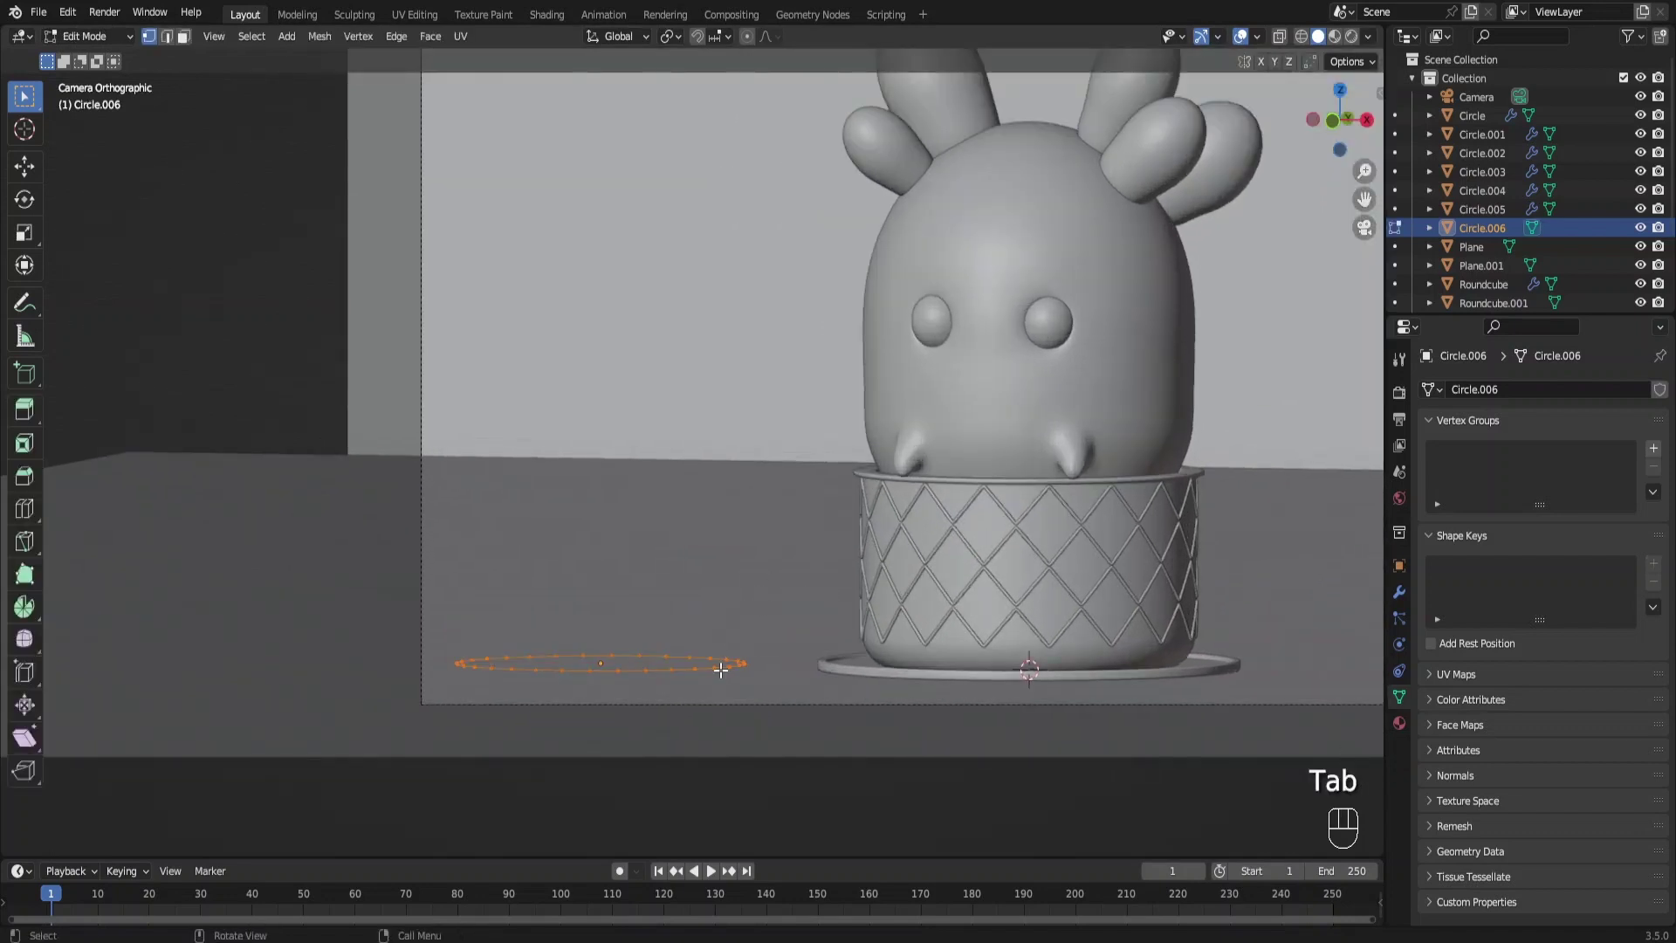
pyautogui.press('f')
pyautogui.press('e')
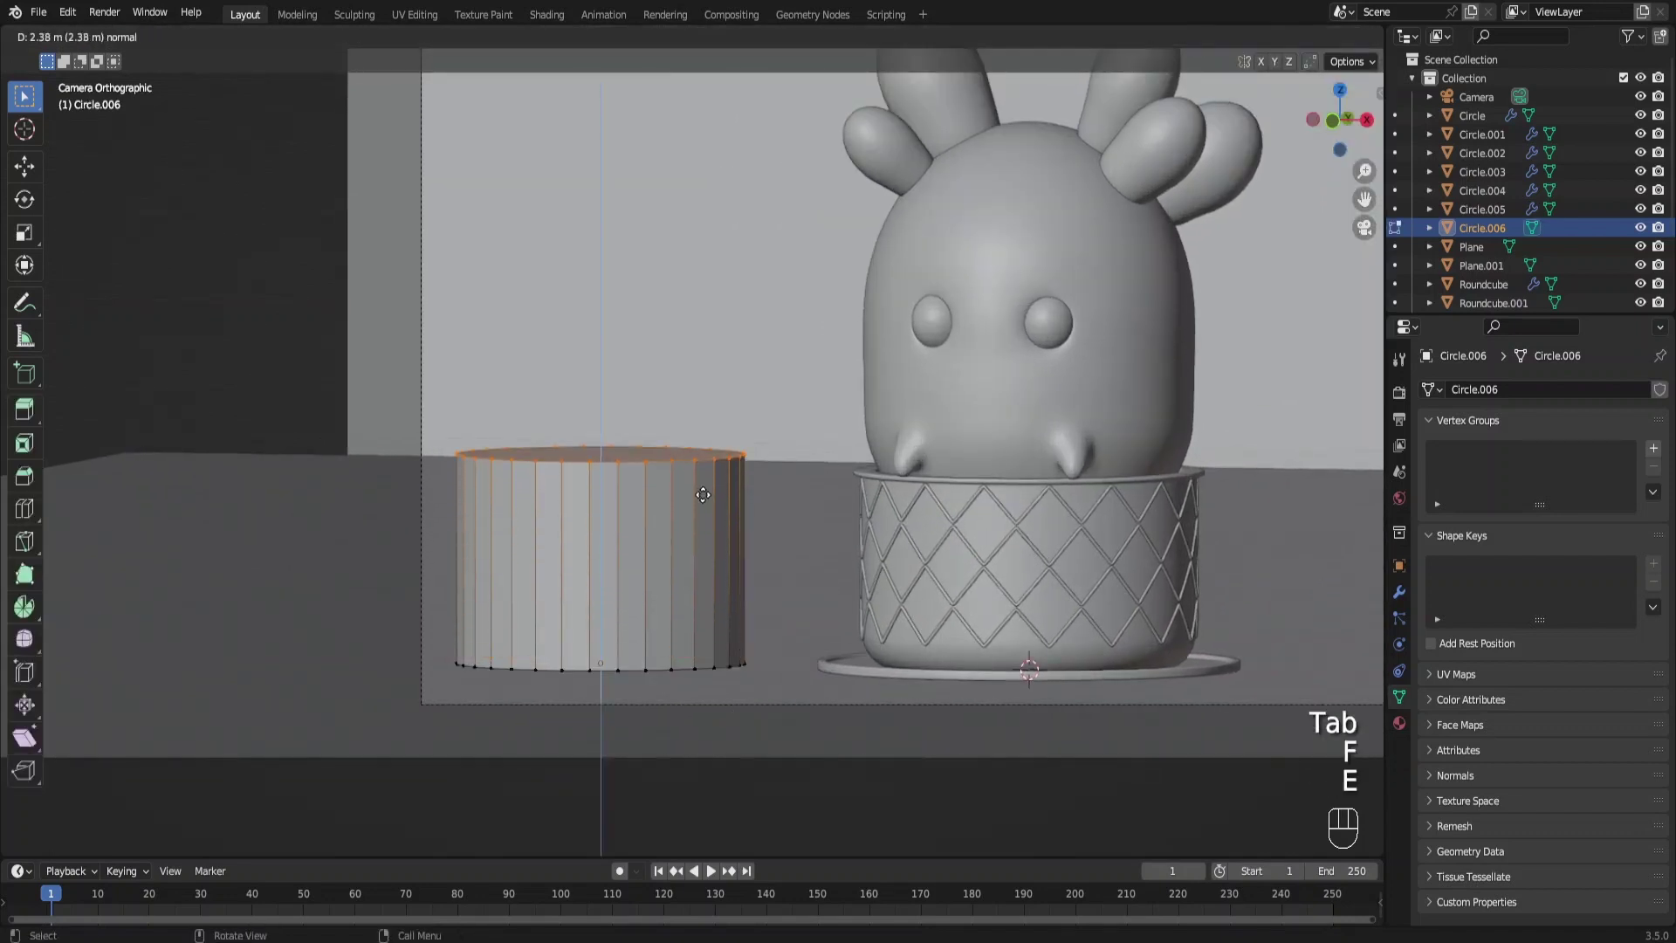
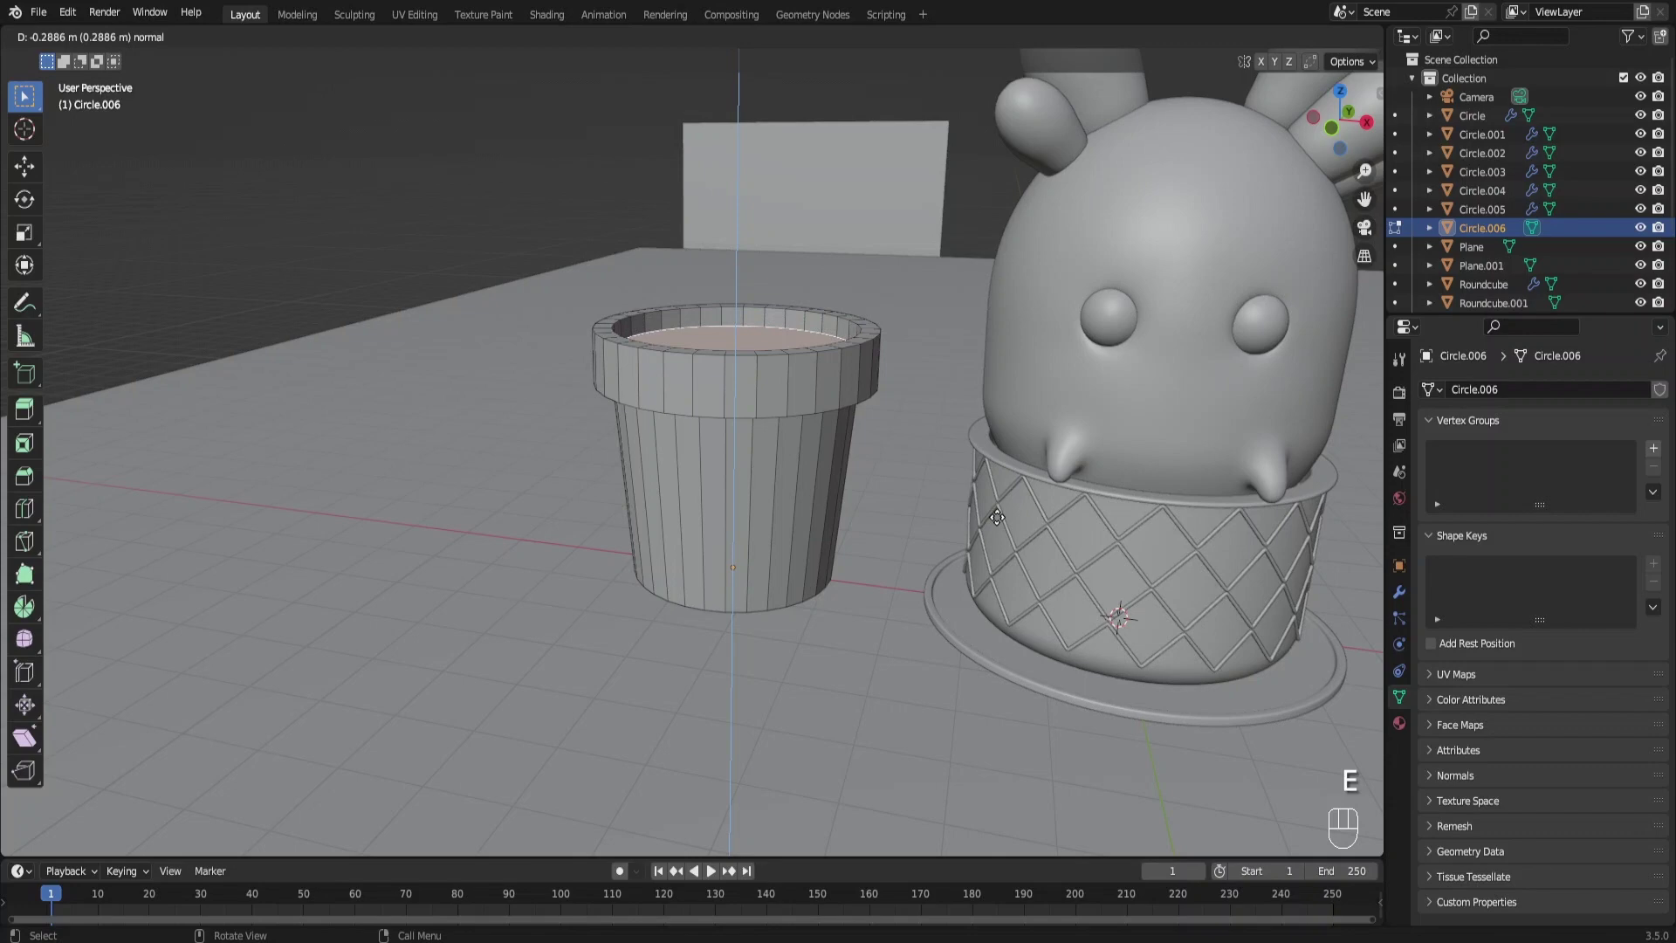
# Shade the new pot smooth and add Bevel and Subdivision Surface modifiers
pyautogui.rightClick(734, 391)
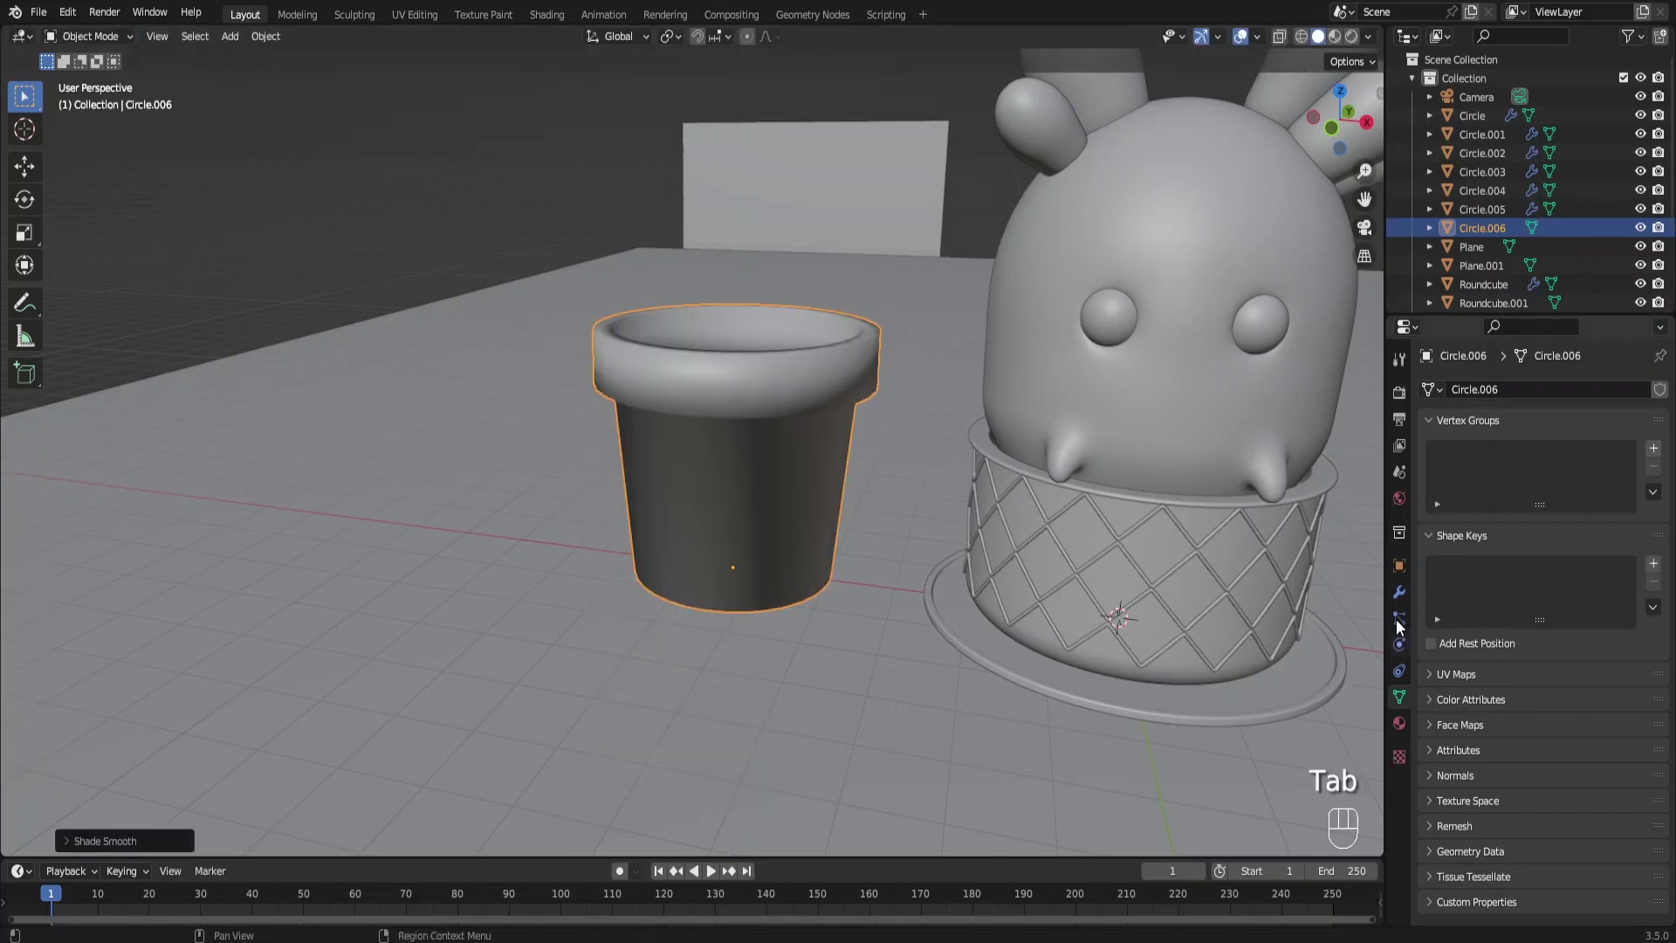
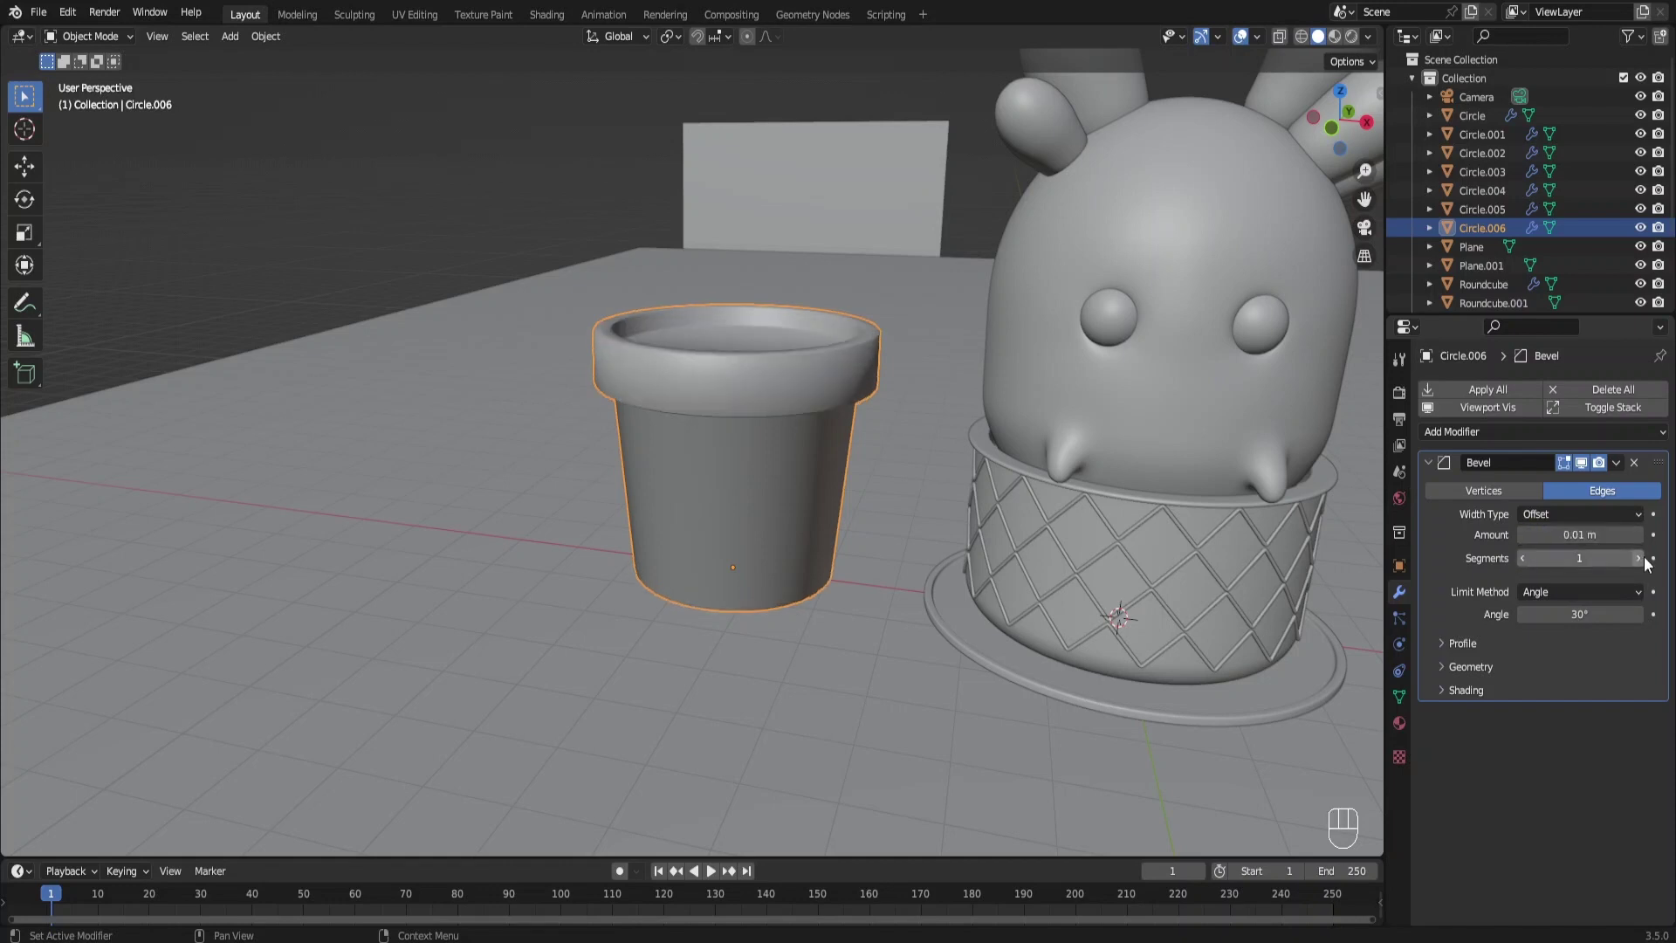
pyautogui.click(1644, 562)
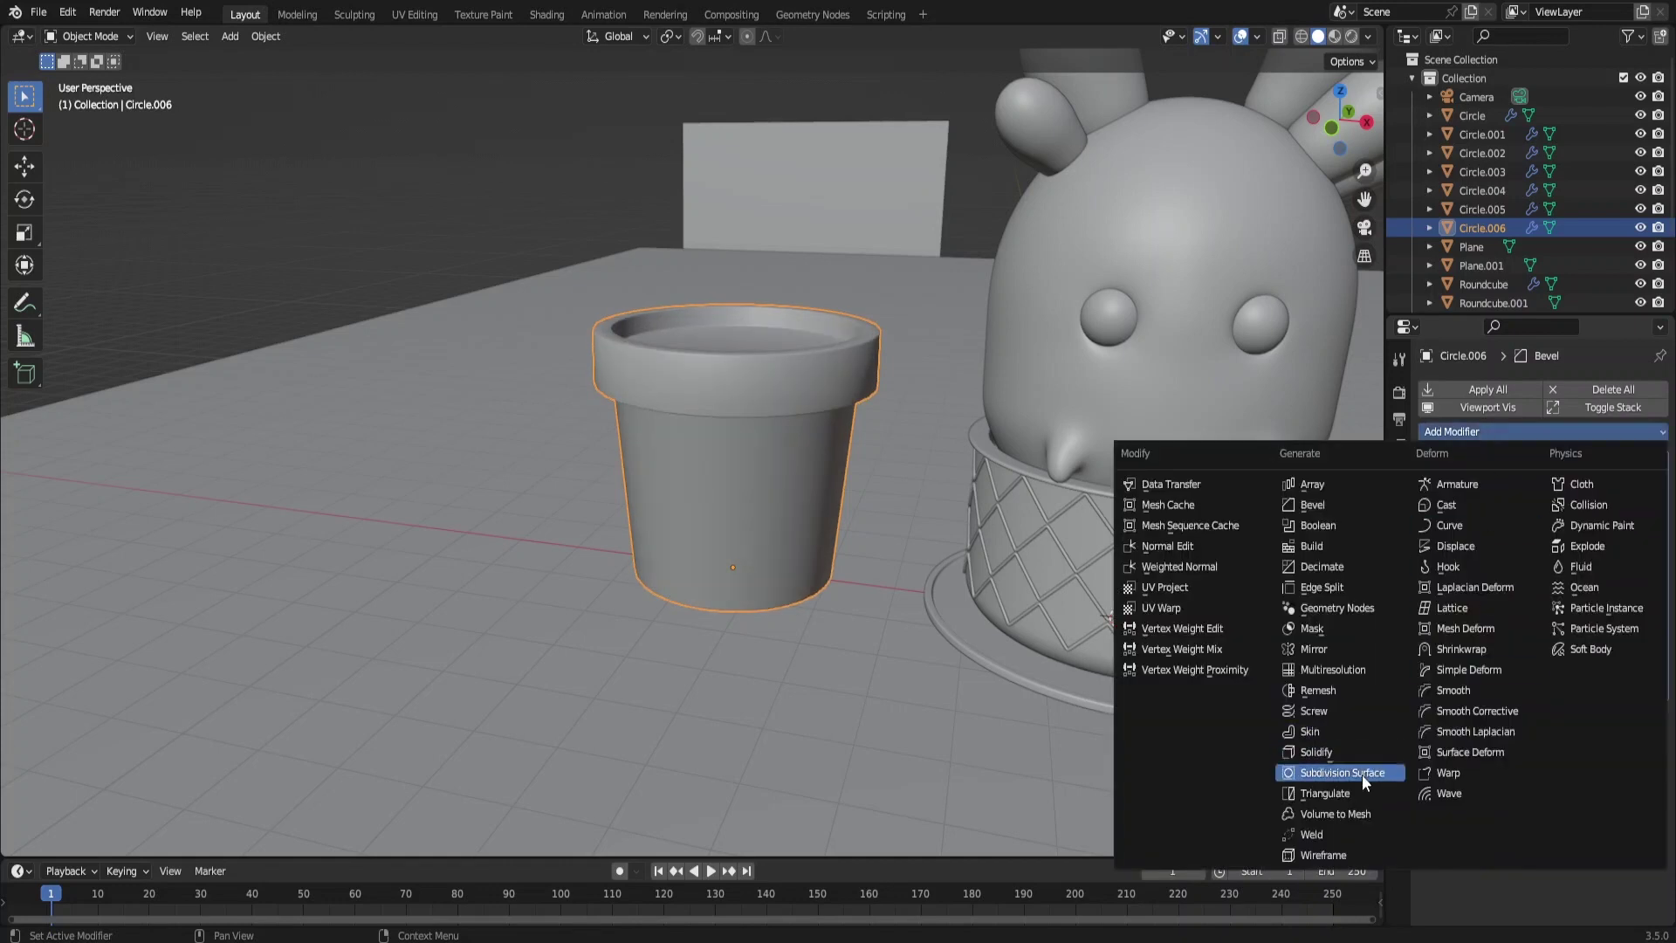
pyautogui.moveTo(861, 537); pyautogui.dragTo(772, 425)
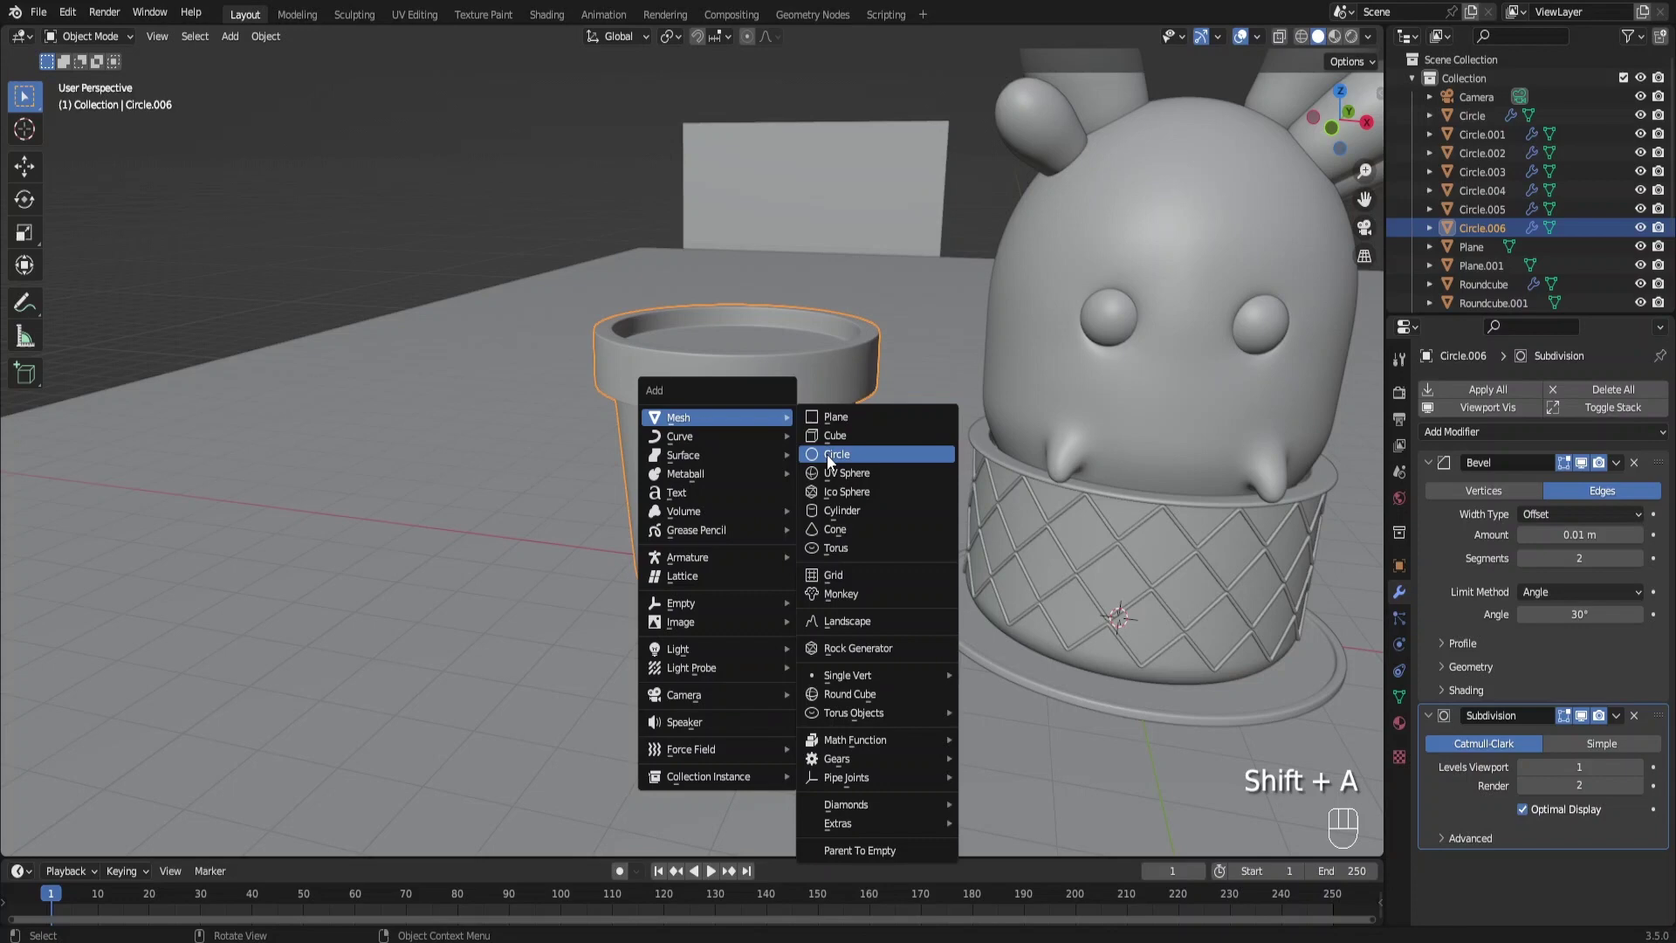
# Add a sphere from front view and enlarge it above the new pot's opening
pyautogui.press('KP_1')
pyautogui.press('x')
pyautogui.press('shift+a')
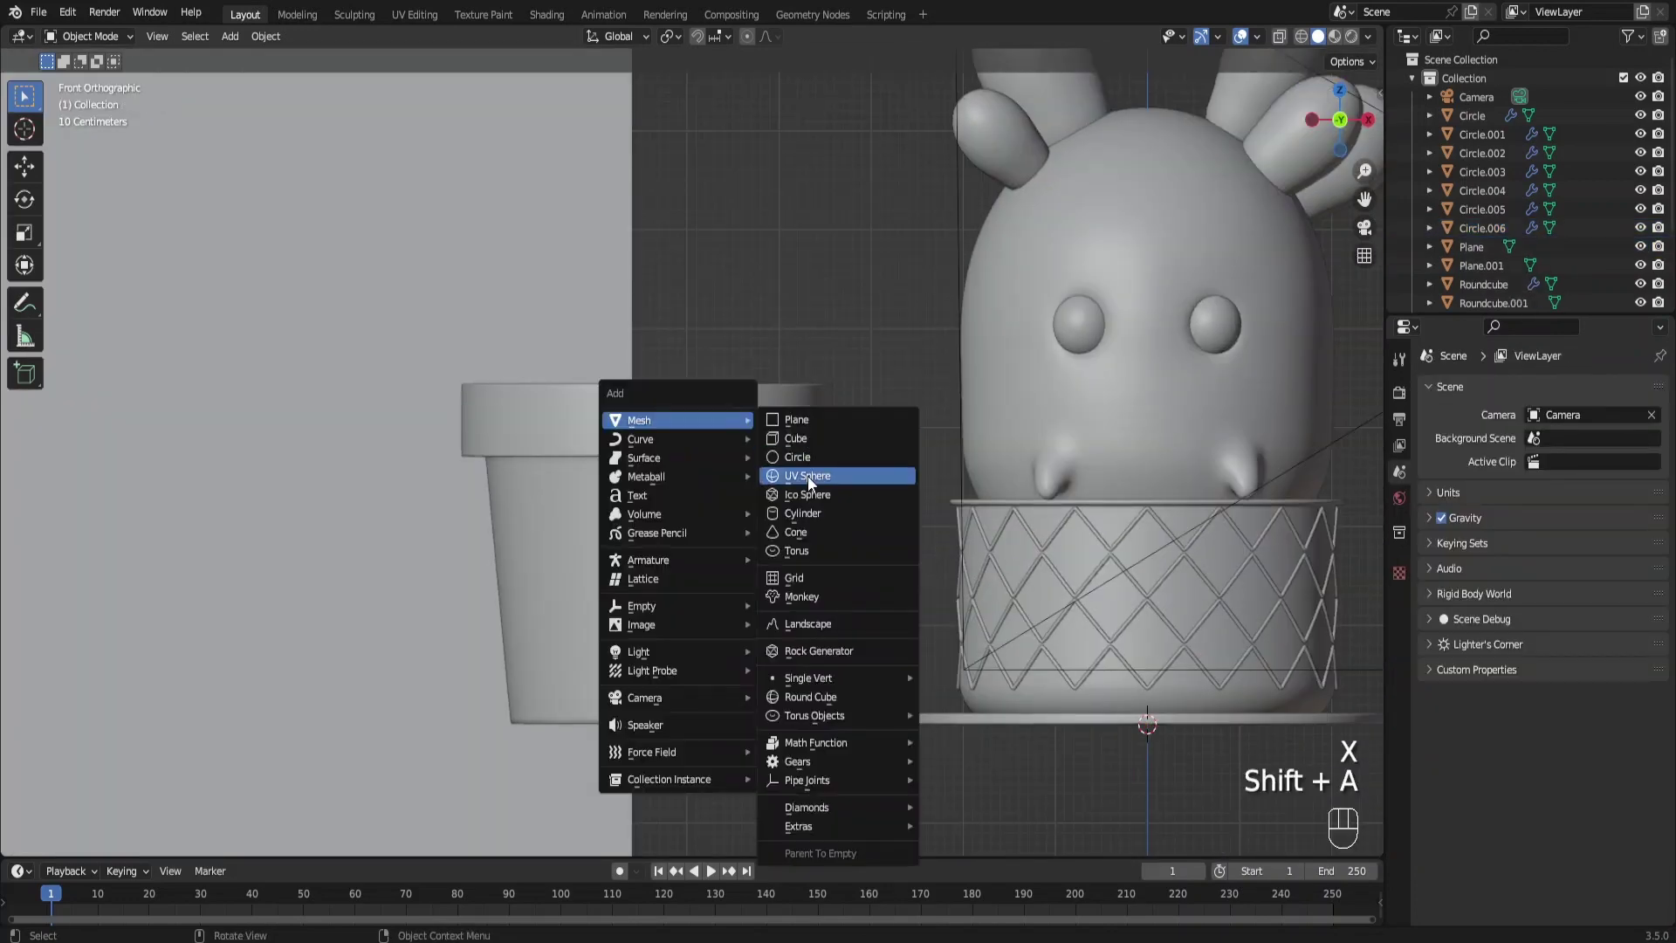
pyautogui.press('g')
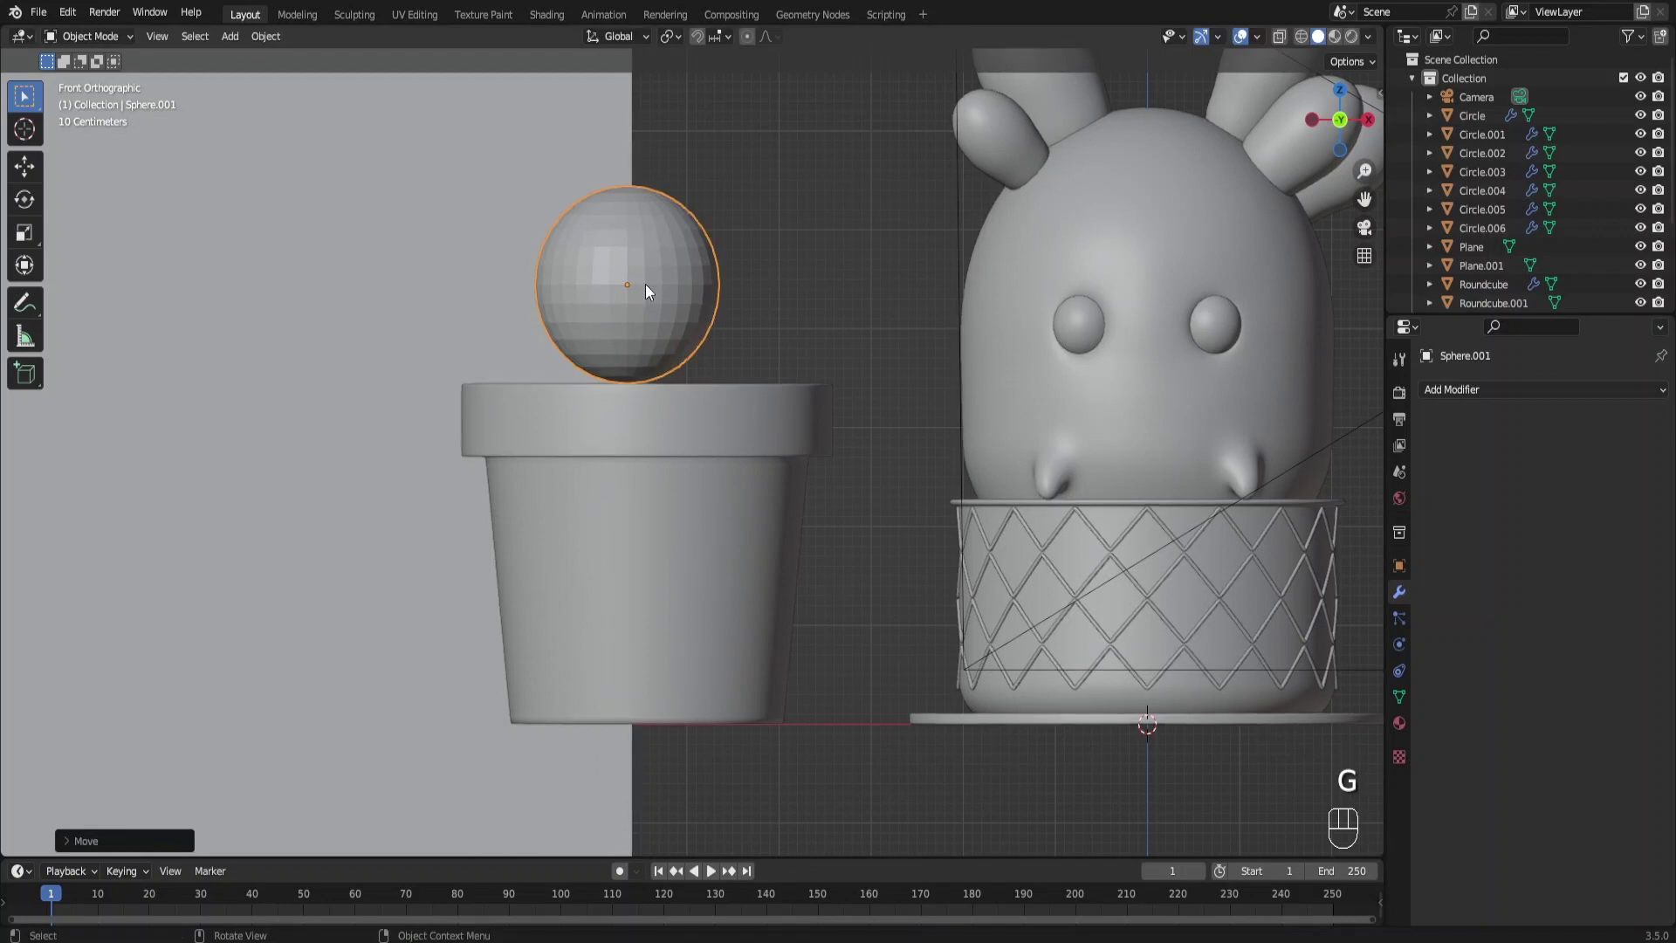
pyautogui.press('F6')
pyautogui.press('s')
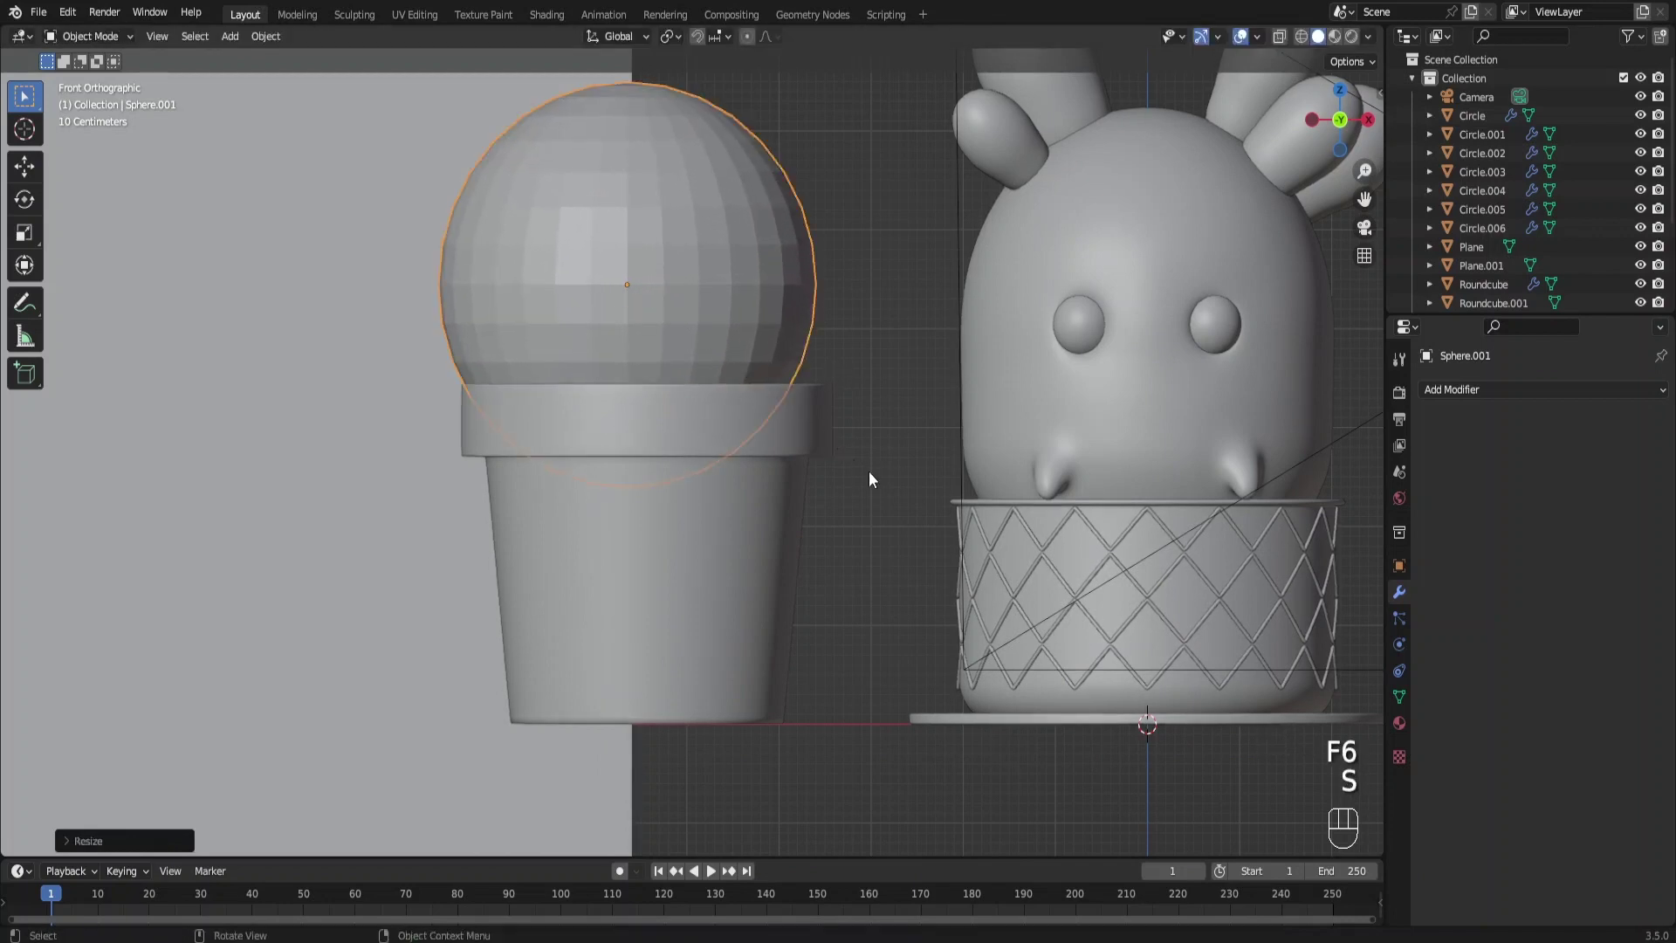
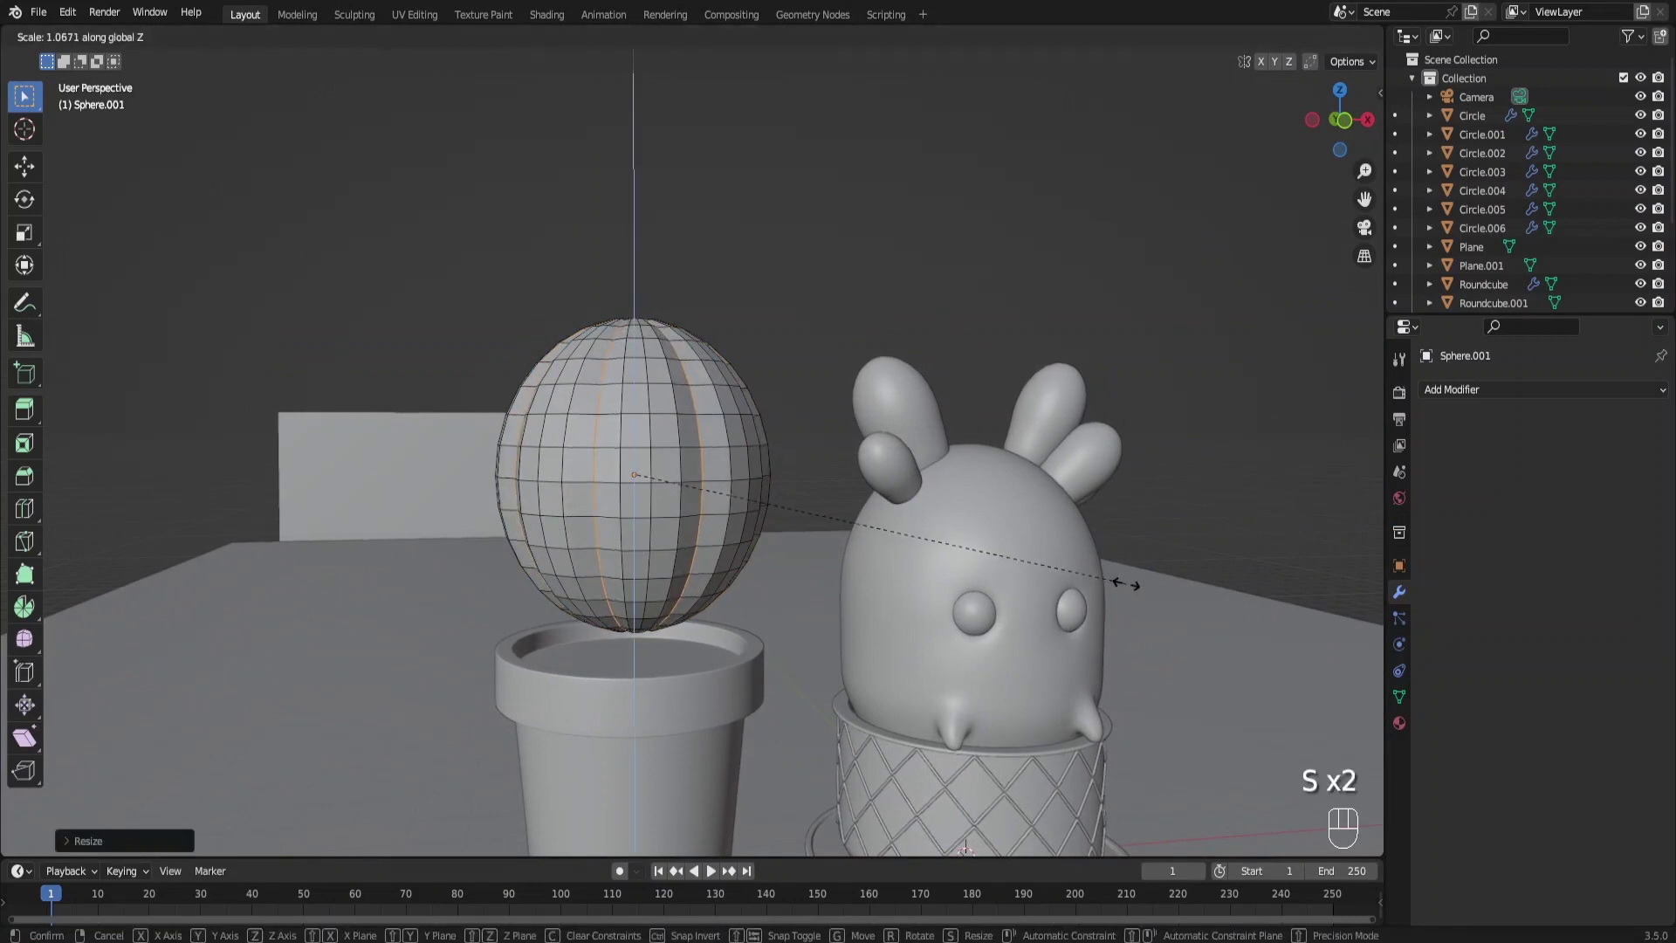
# Stretch the sphere taller and bevel alternate vertical edge loops into cactus ribs
pyautogui.press('s')
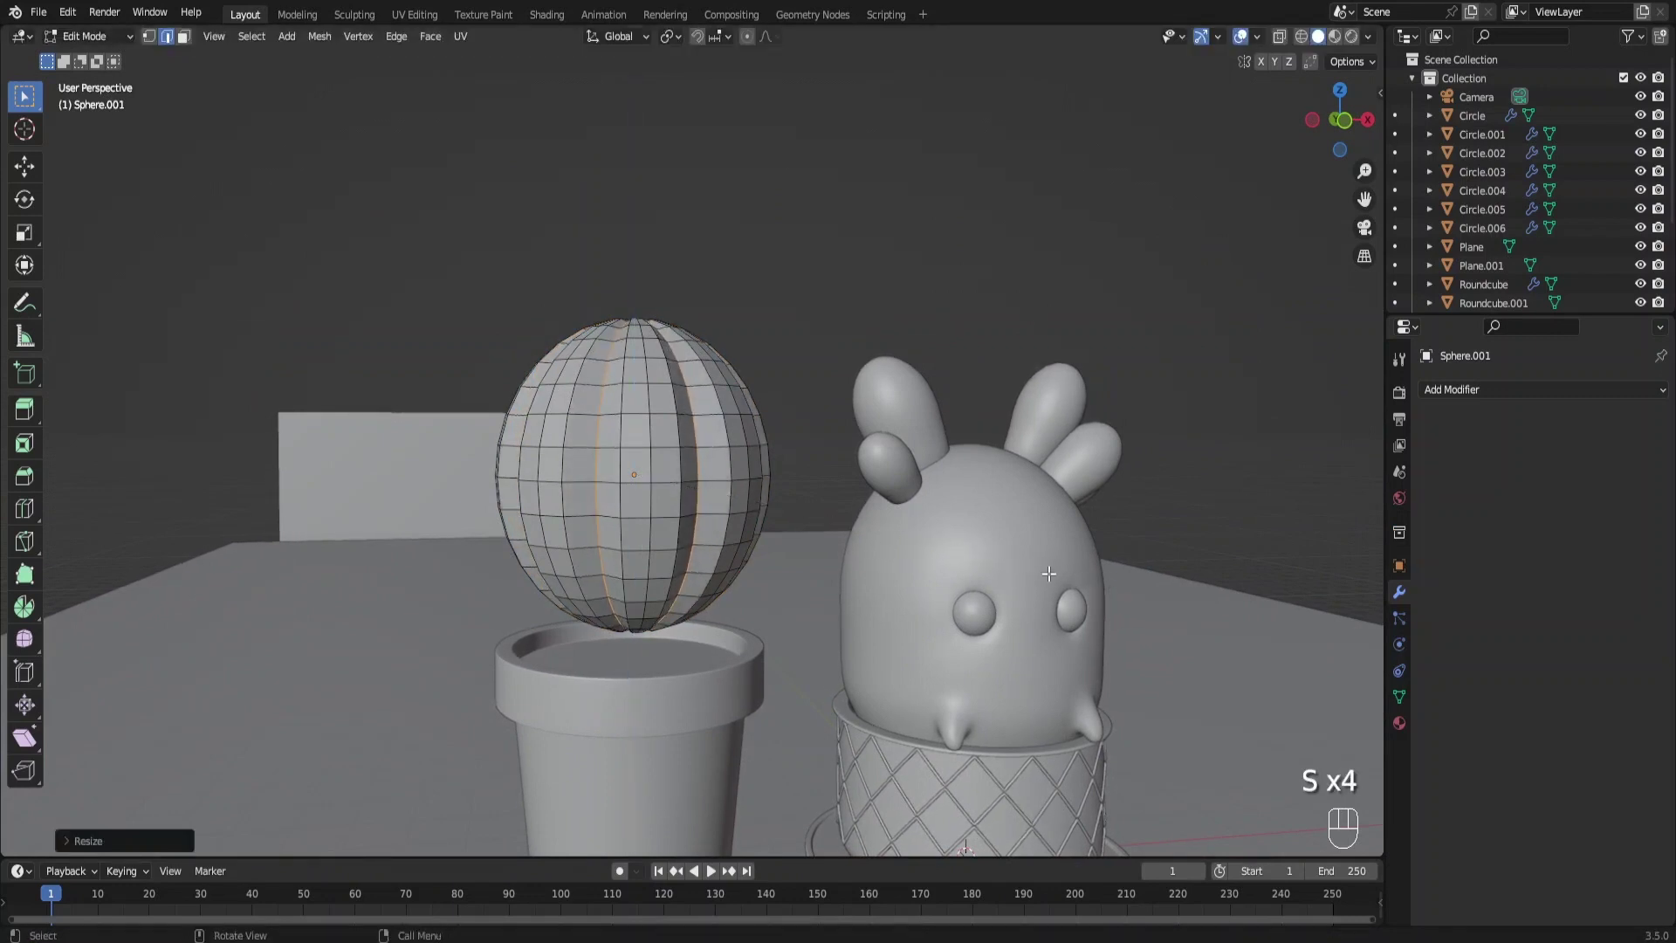
pyautogui.press('s')
pyautogui.rightClick(661, 427)
pyautogui.press('KP_1')
pyautogui.moveTo(835, 525); pyautogui.dragTo(906, 457)
pyautogui.press('Tab')
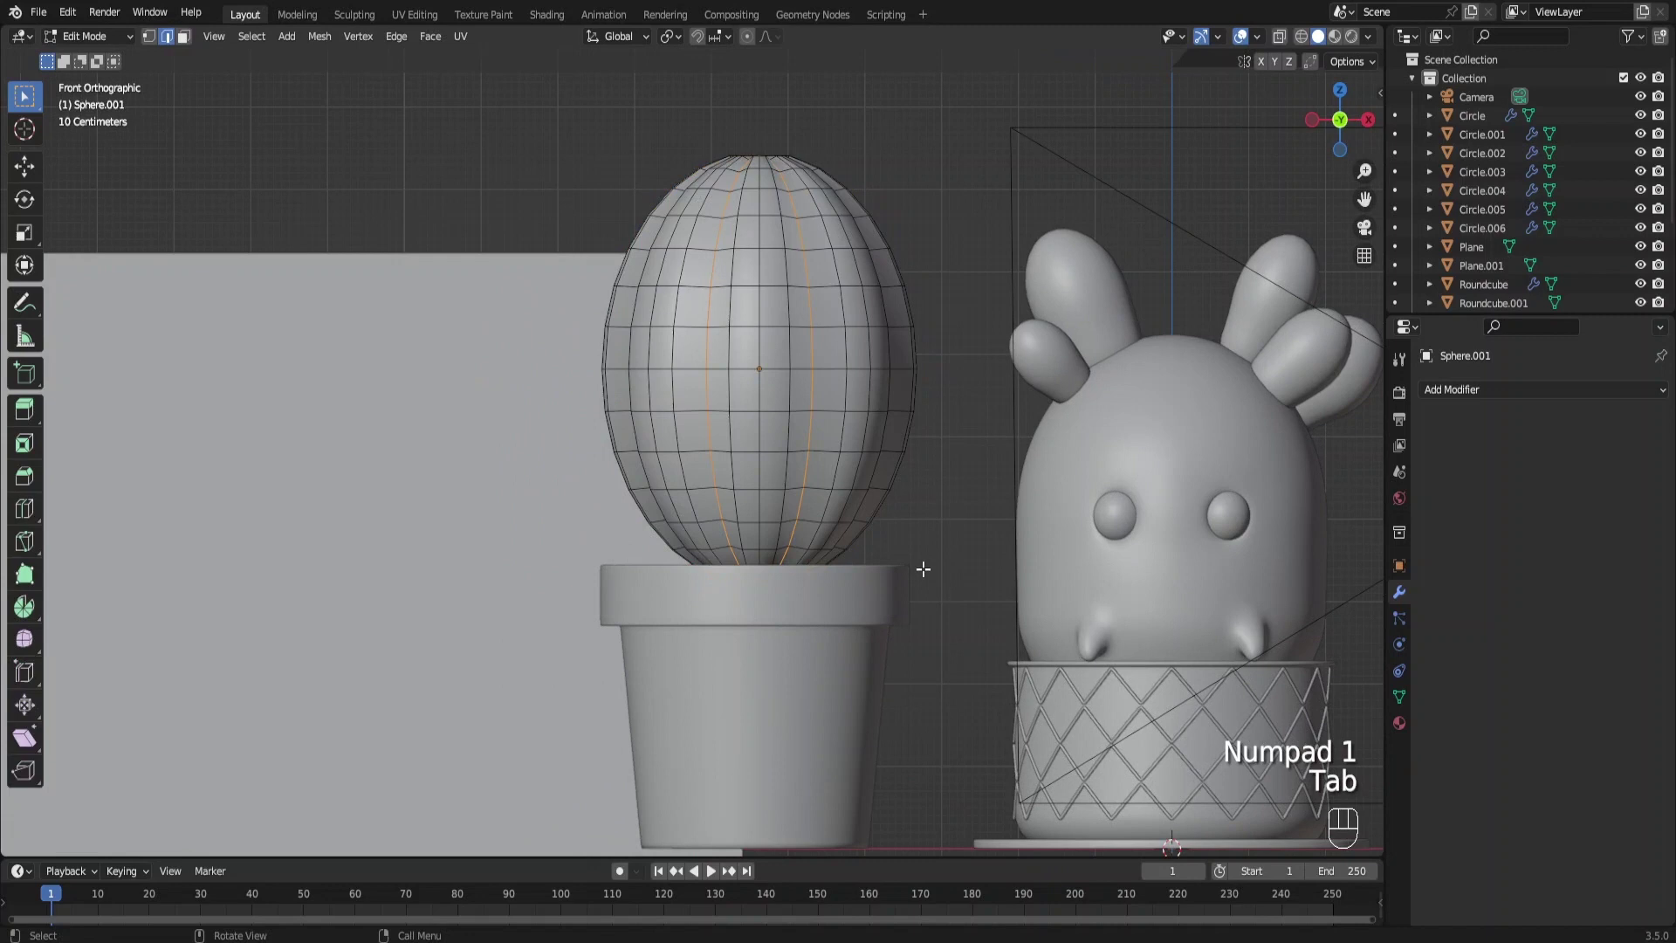
pyautogui.press('ctrl+b')
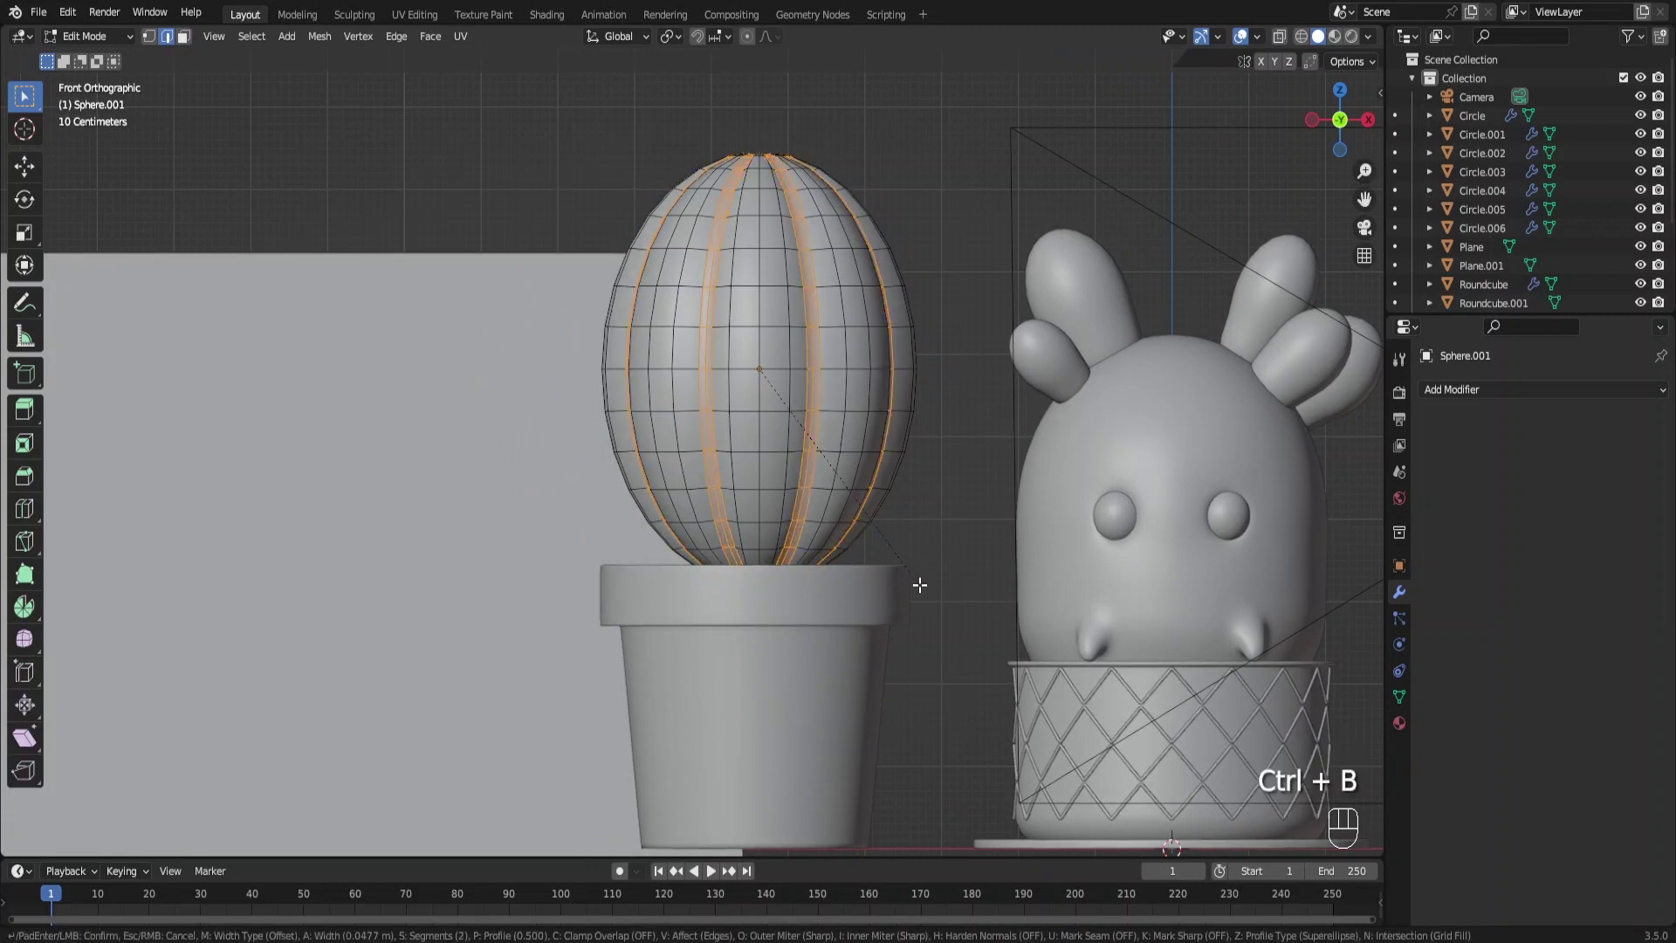
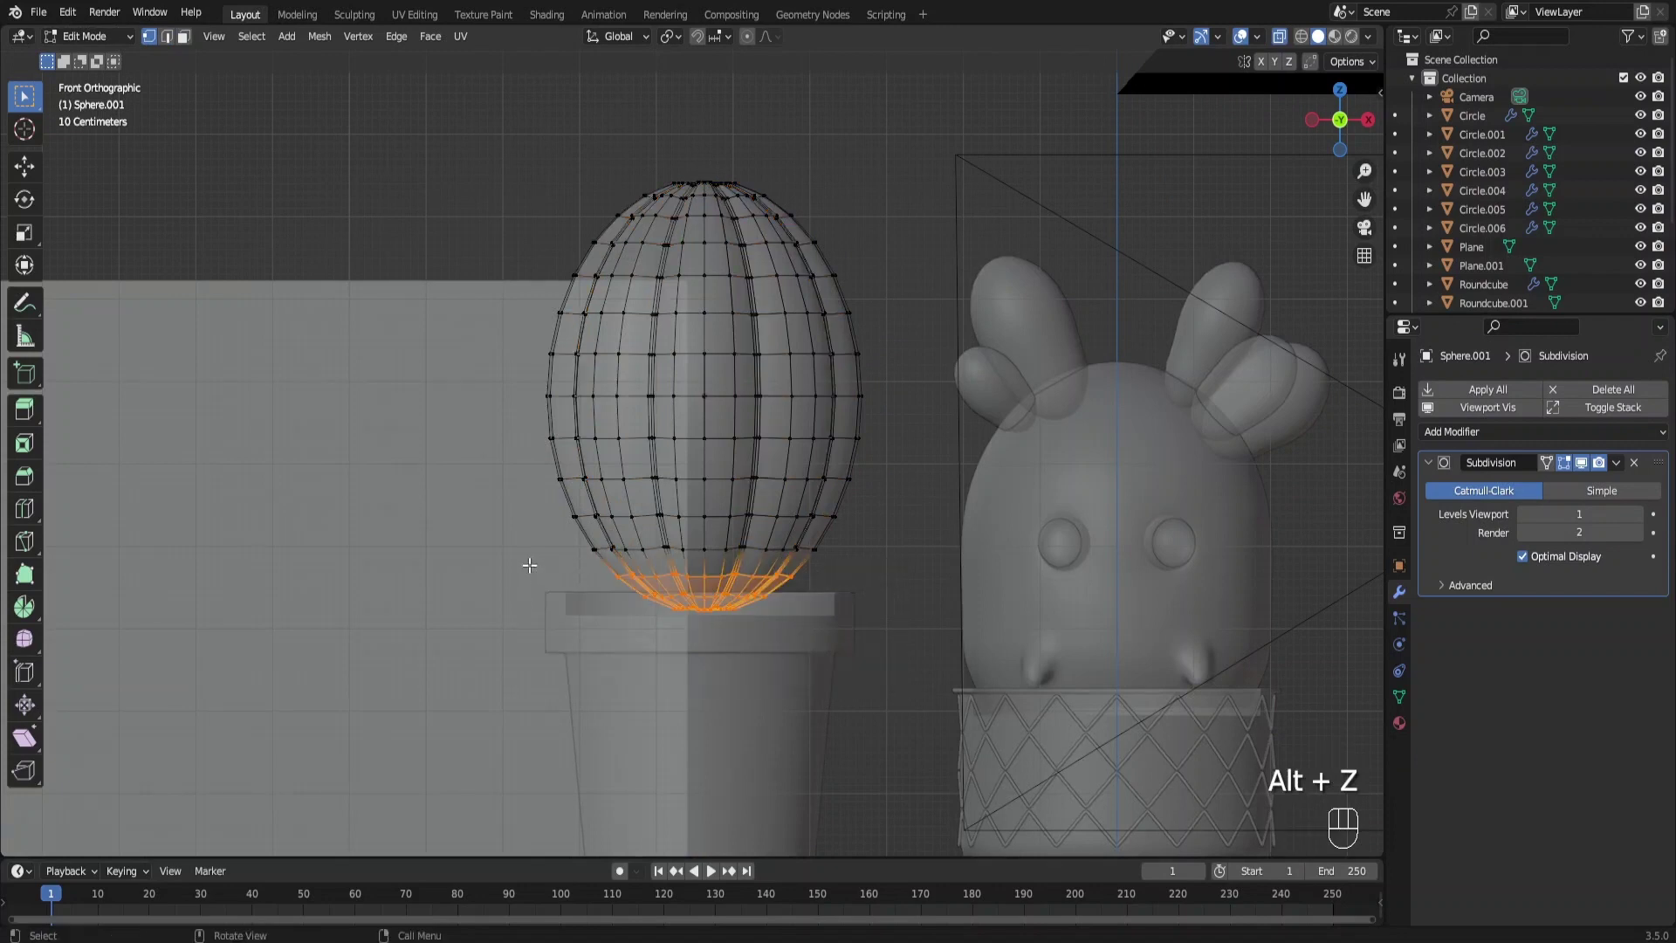
pyautogui.press('x')
pyautogui.press('alt+z')
# Scale and lower the ribbed body into the pot, stretching it into a tall egg shape
pyautogui.press('Tab')
pyautogui.press('s')
pyautogui.press('g')
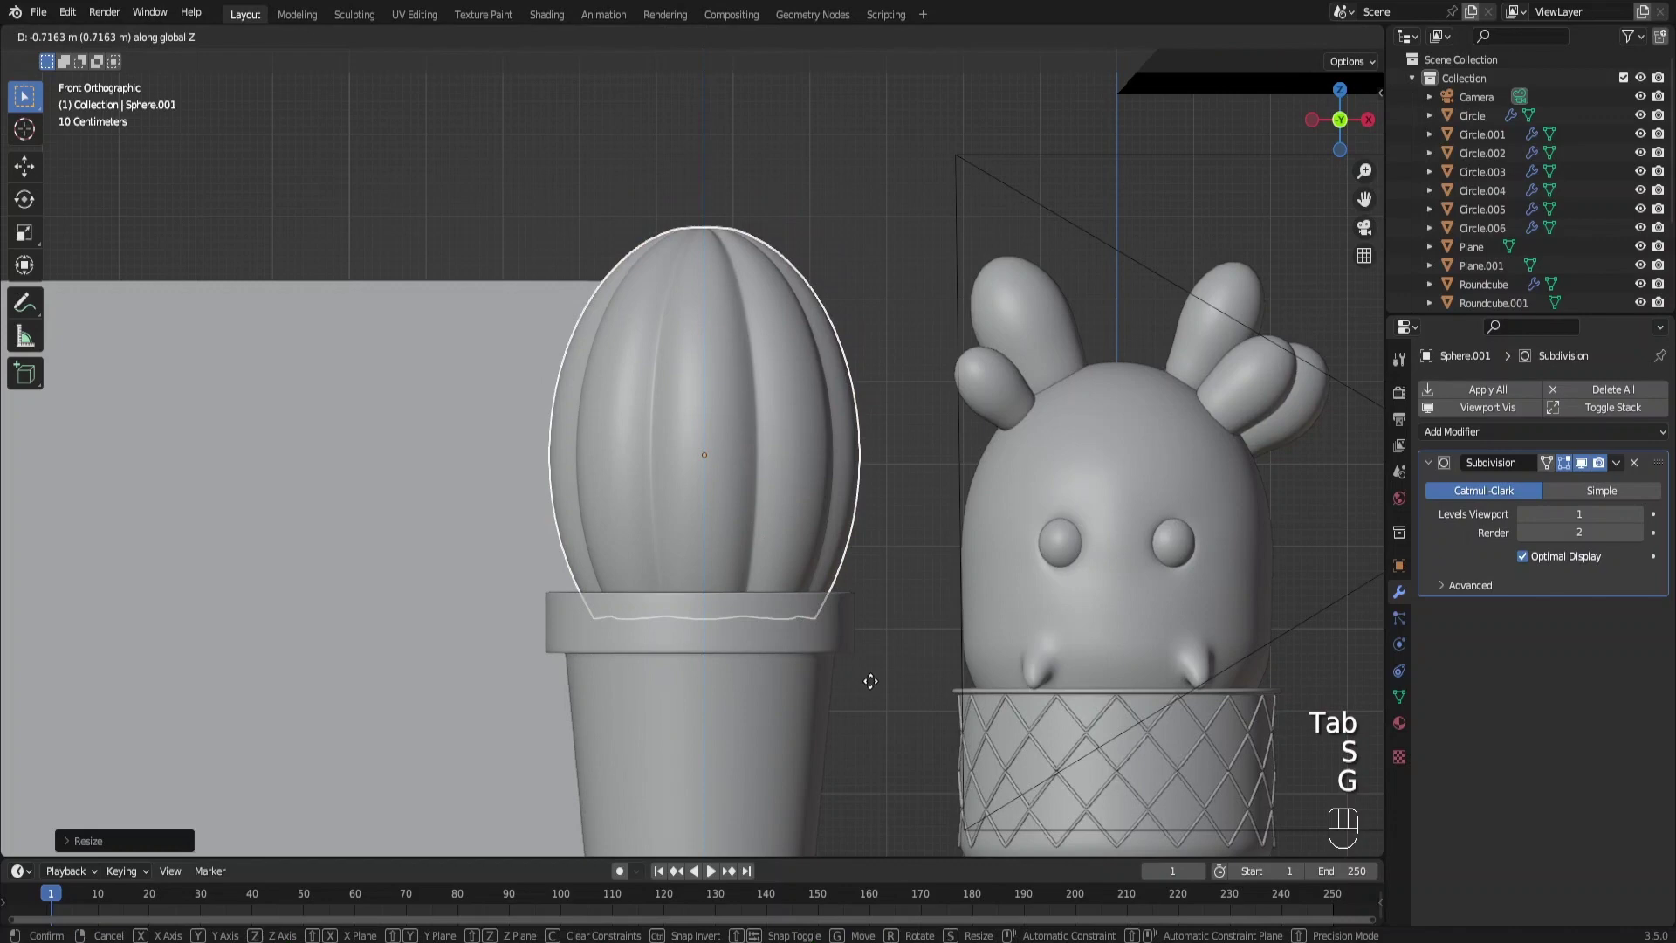
pyautogui.press('g')
pyautogui.press('s')
pyautogui.press('s')
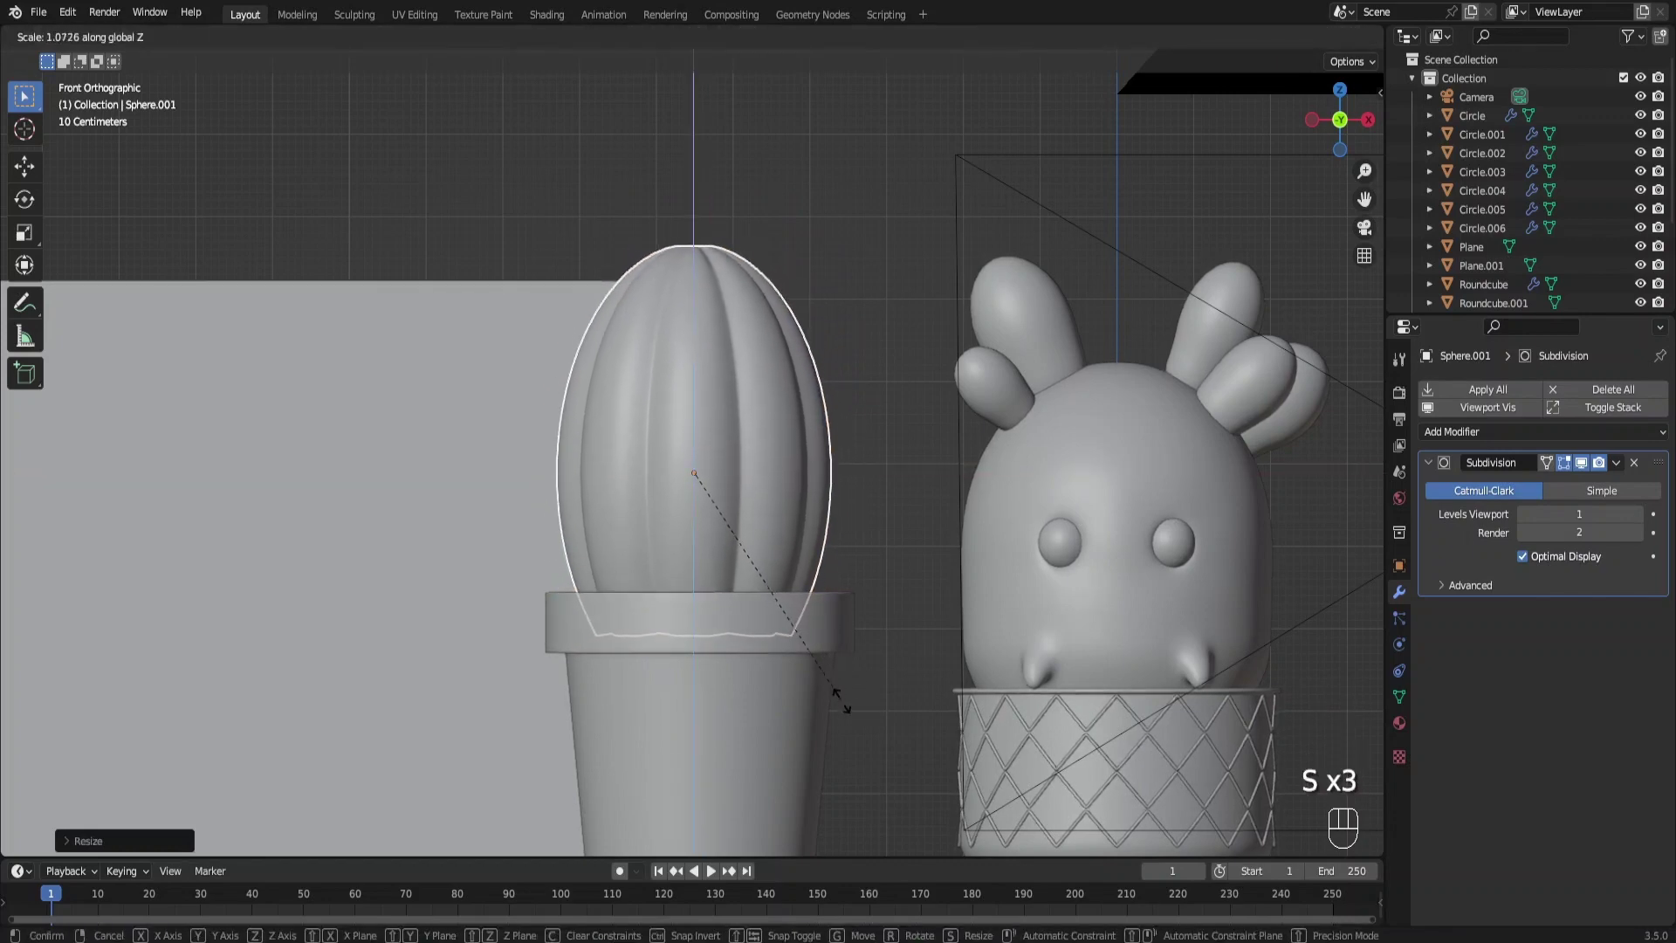
pyautogui.press('g')
pyautogui.moveTo(801, 639); pyautogui.dragTo(880, 672)
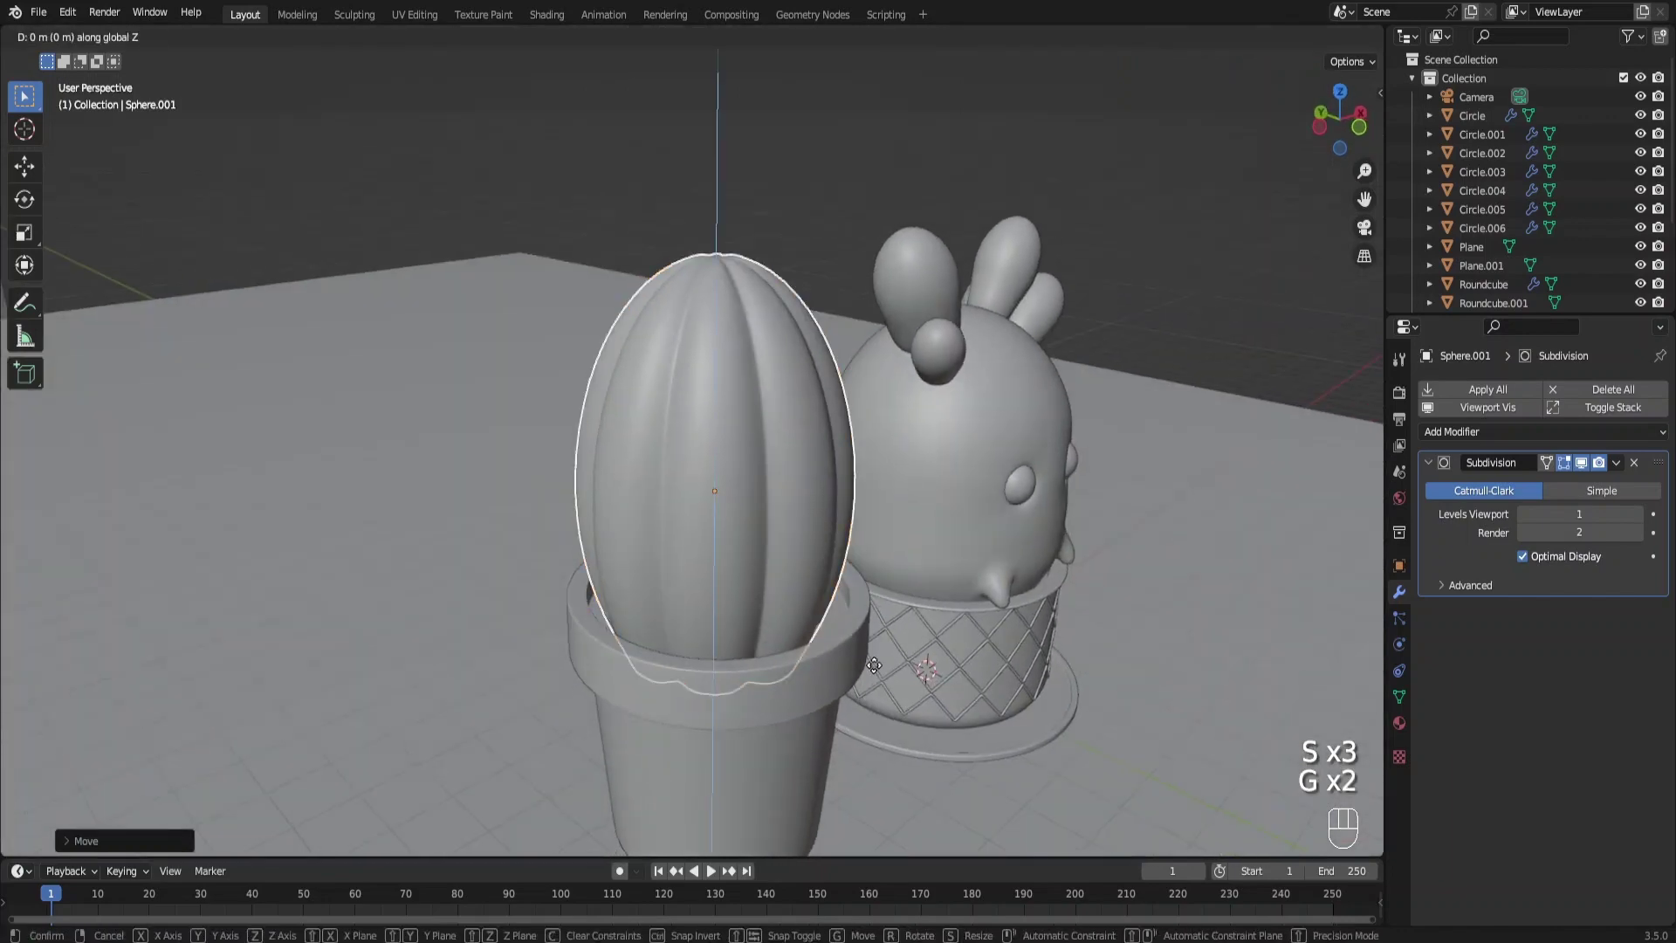
pyautogui.moveTo(834, 687); pyautogui.dragTo(868, 698)
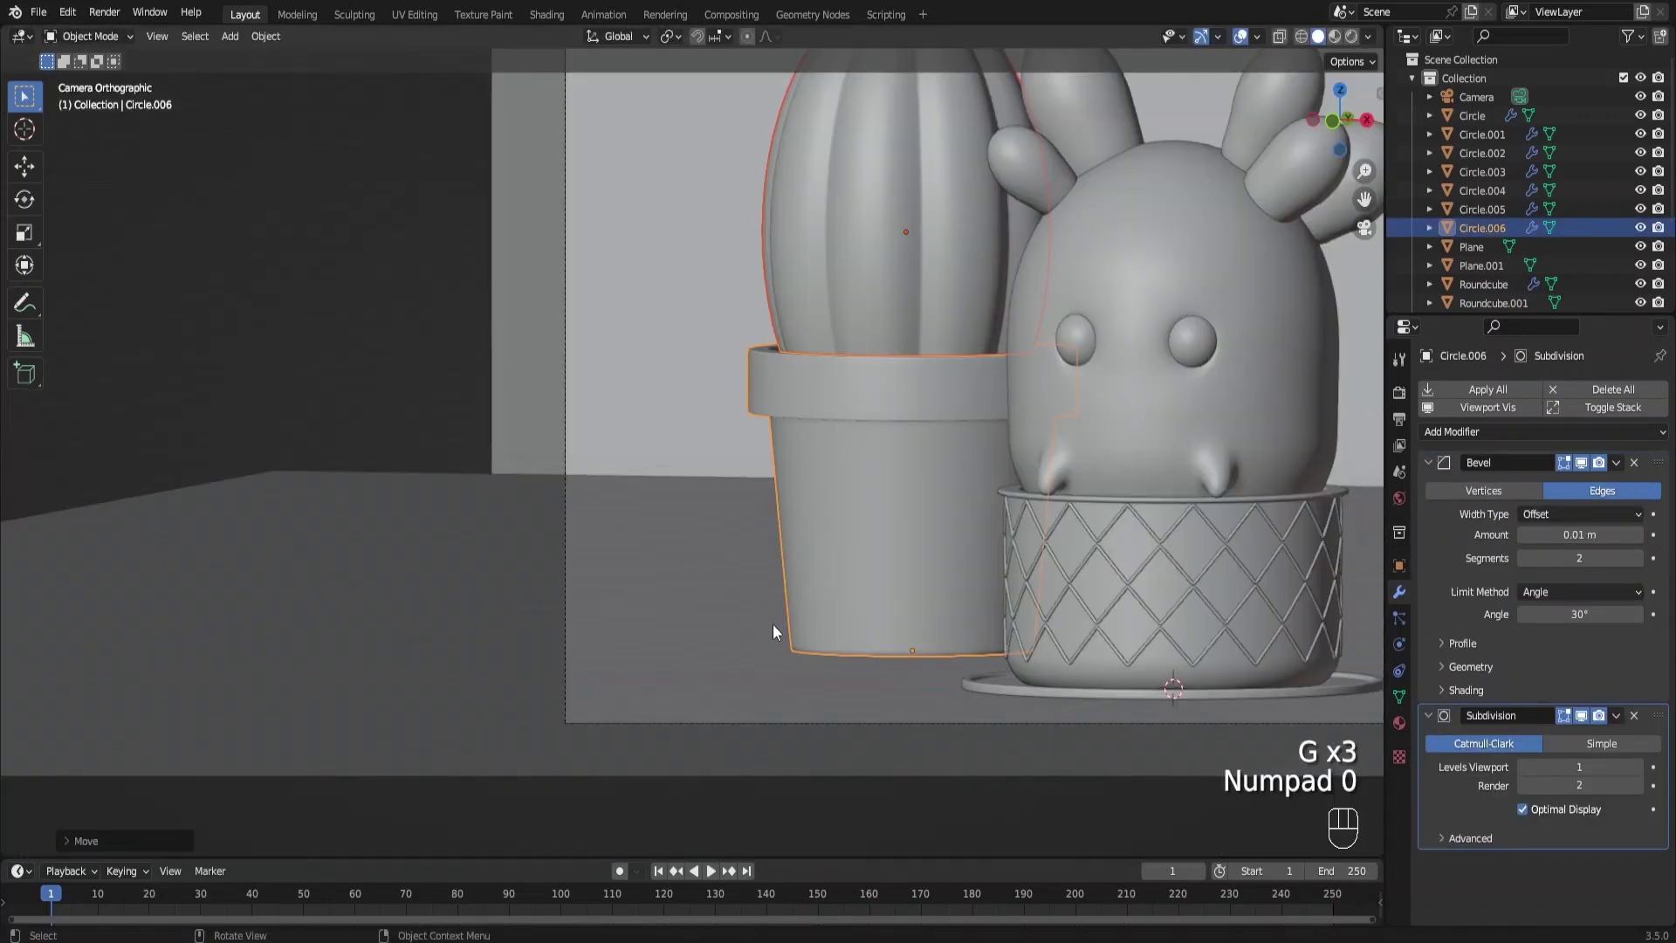
# Push the potted cactus back, shrink it and set it near the left frame edge
pyautogui.middleClick(852, 617)
pyautogui.press('g')
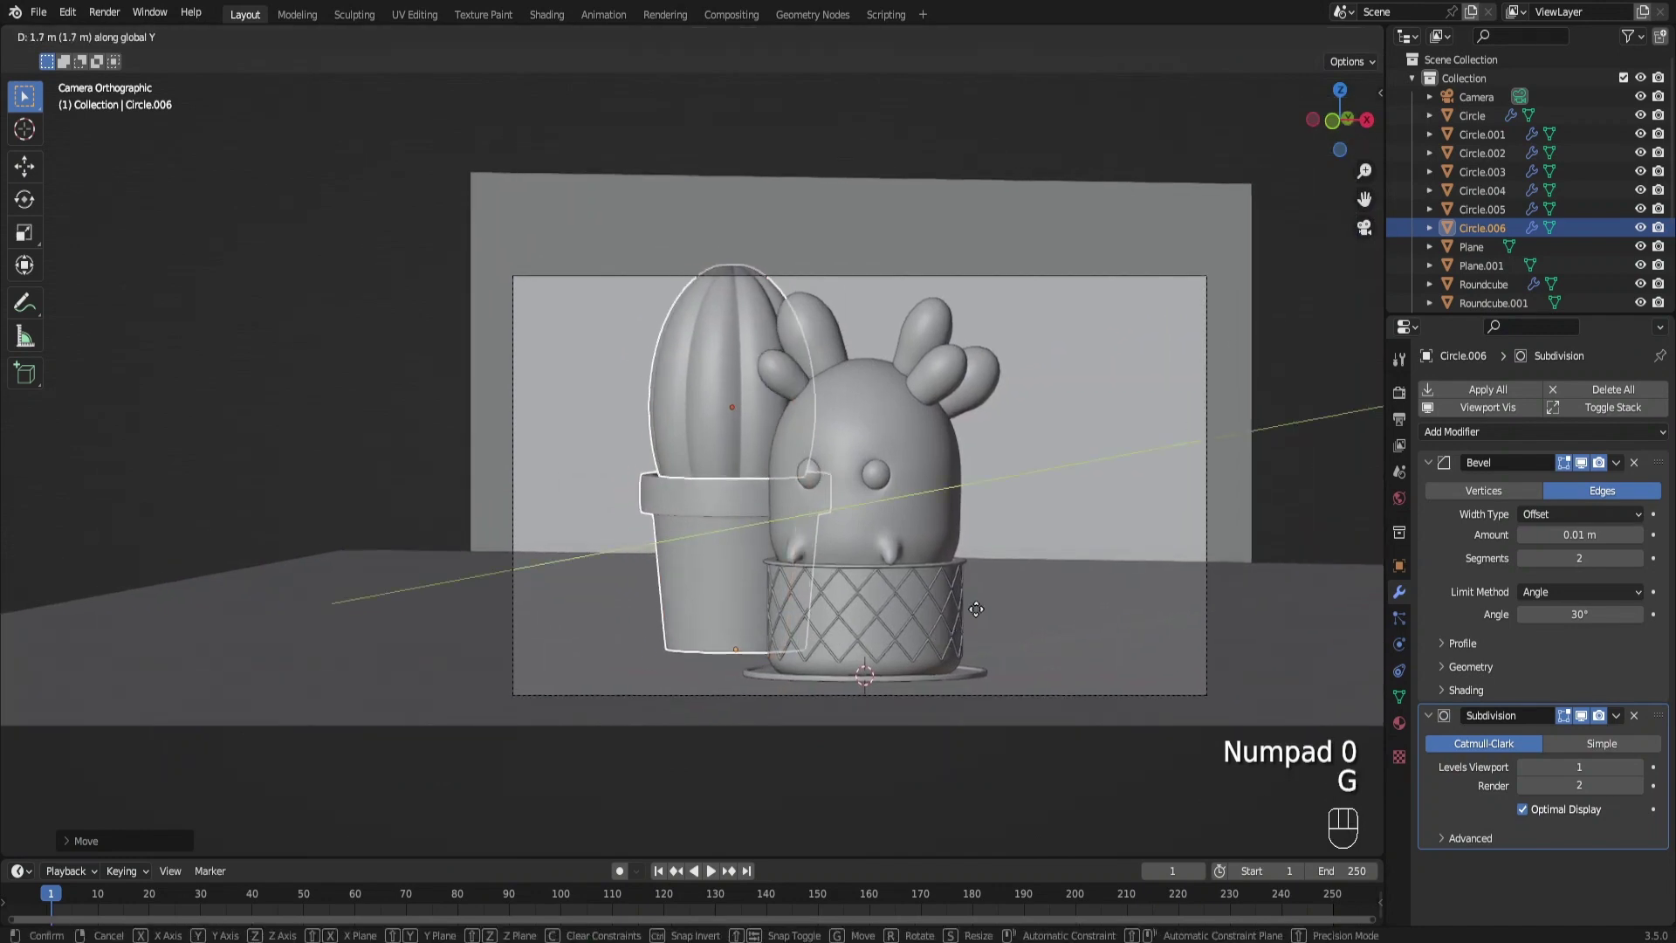
pyautogui.press('g')
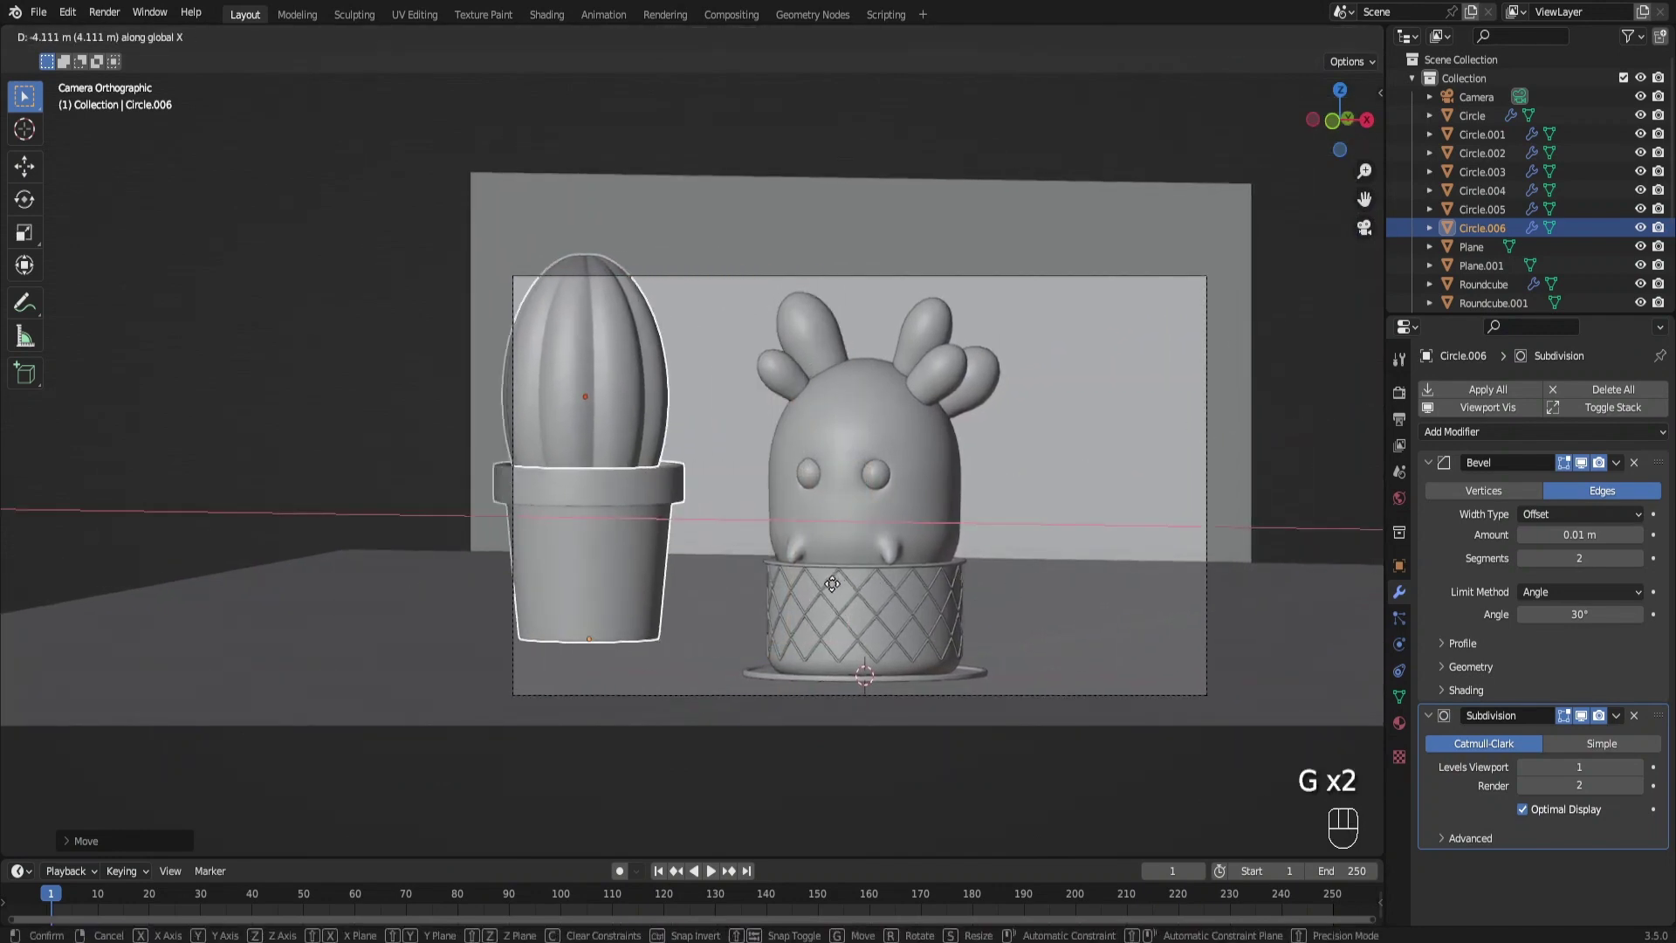
pyautogui.press('s')
pyautogui.press('g')
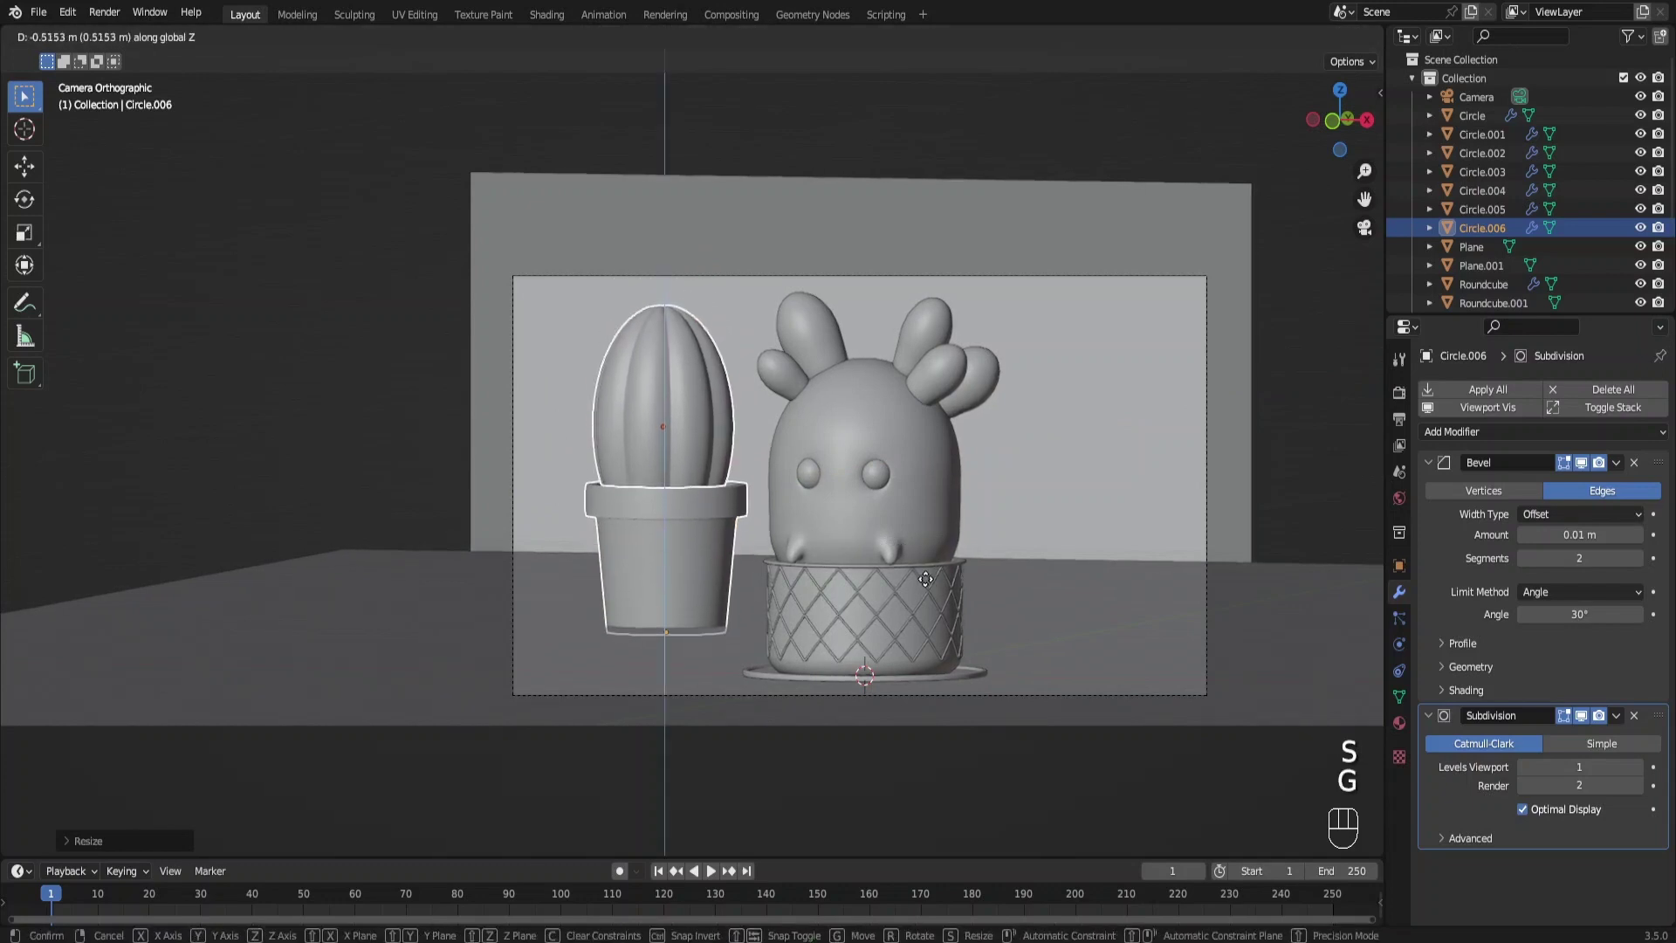
pyautogui.press('s')
pyautogui.press('g')
pyautogui.press('g')
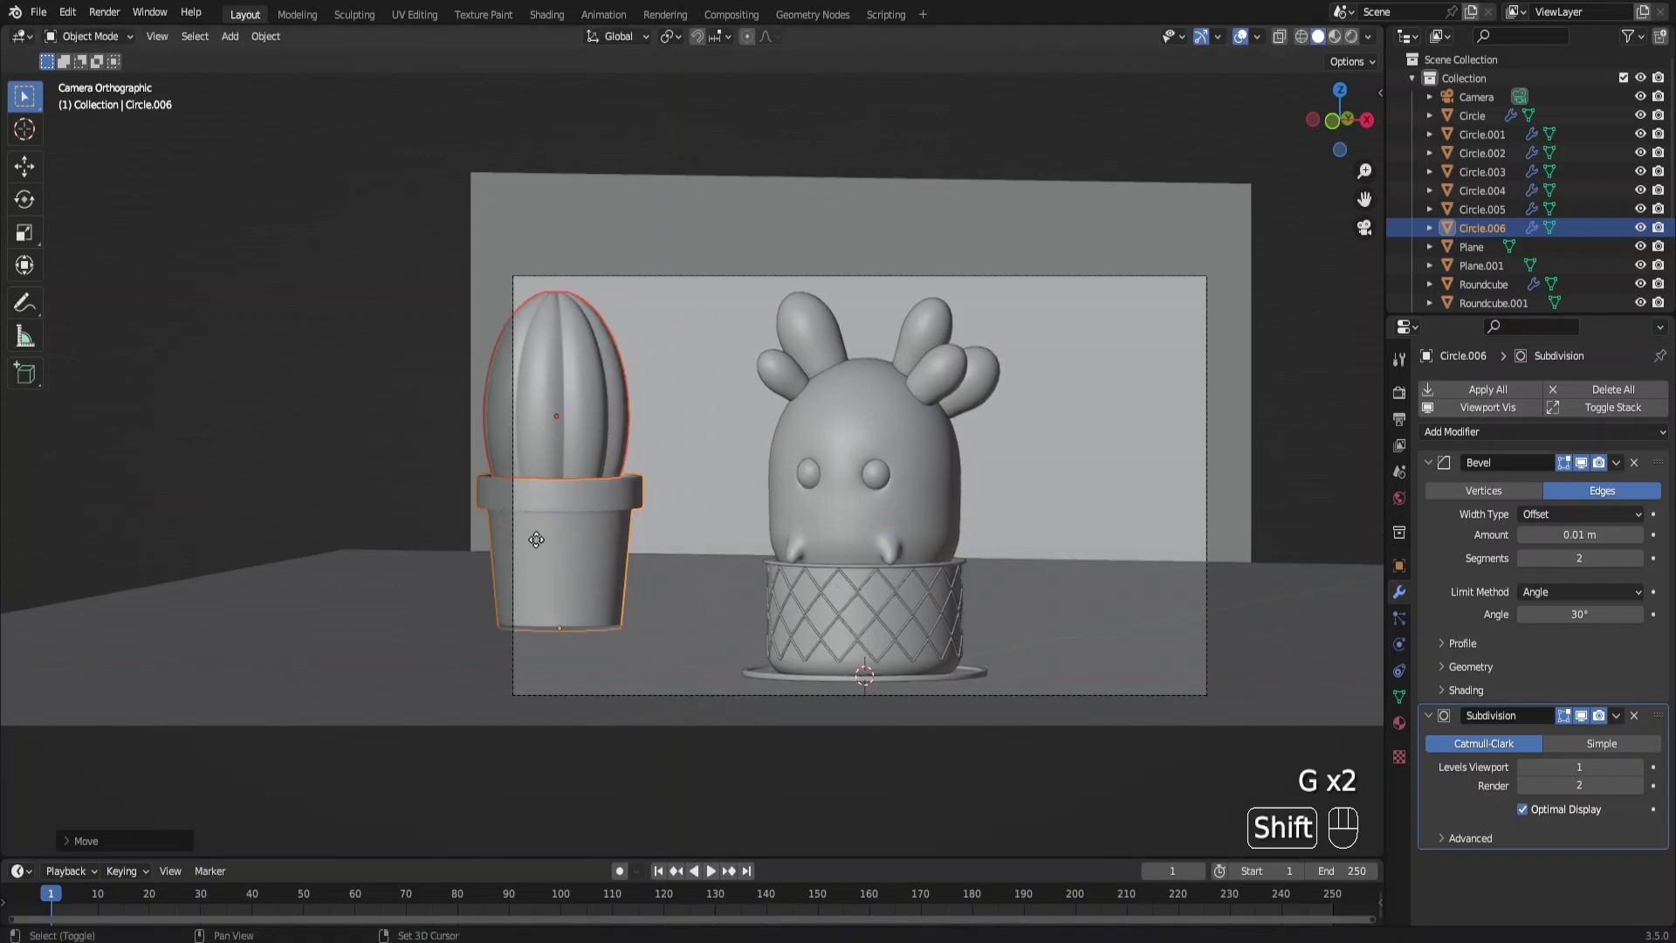
# Duplicate the potted cactus and place the copy right of the character
pyautogui.press('shift+d')
pyautogui.moveTo(1123, 494); pyautogui.dragTo(772, 450)
pyautogui.moveTo(822, 474); pyautogui.dragTo(835, 507)
# Resize the copied cactus and duplicate a small scaled, rotated pad onto it
pyautogui.click(851, 397)
pyautogui.press('s')
pyautogui.press('g')
pyautogui.middleClick(894, 455)
pyautogui.press('shift+d')
pyautogui.press('s')
pyautogui.press('s')
pyautogui.press('r')
pyautogui.press('g')
pyautogui.press('r')
# Duplicate two more pads, rotating and scaling each into place on the cactus top
pyautogui.press('shift+d')
pyautogui.press('r')
pyautogui.press('g')
pyautogui.press('s')
pyautogui.press('shift+d')
pyautogui.press('r')
pyautogui.press('g')
pyautogui.press('r')
pyautogui.press('r')
pyautogui.moveTo(729, 547); pyautogui.dragTo(780, 628)
# Tweak the pads' geometry in Edit Mode with X-ray, scaling and moving parts
pyautogui.press('Tab')
pyautogui.press('alt+z')
pyautogui.click(655, 631)
pyautogui.press('alt+z')
pyautogui.press('s')
pyautogui.press('Tab')
pyautogui.press('Tab')
pyautogui.press('g')
pyautogui.press('Tab')
pyautogui.moveTo(733, 466); pyautogui.dragTo(707, 404)
pyautogui.moveTo(696, 363); pyautogui.dragTo(684, 320)
pyautogui.click(663, 313)
# Resize the small padded cactus and push it back in depth into position
pyautogui.press('g')
pyautogui.moveTo(757, 560); pyautogui.dragTo(1020, 635)
pyautogui.press('s')
pyautogui.press('g')
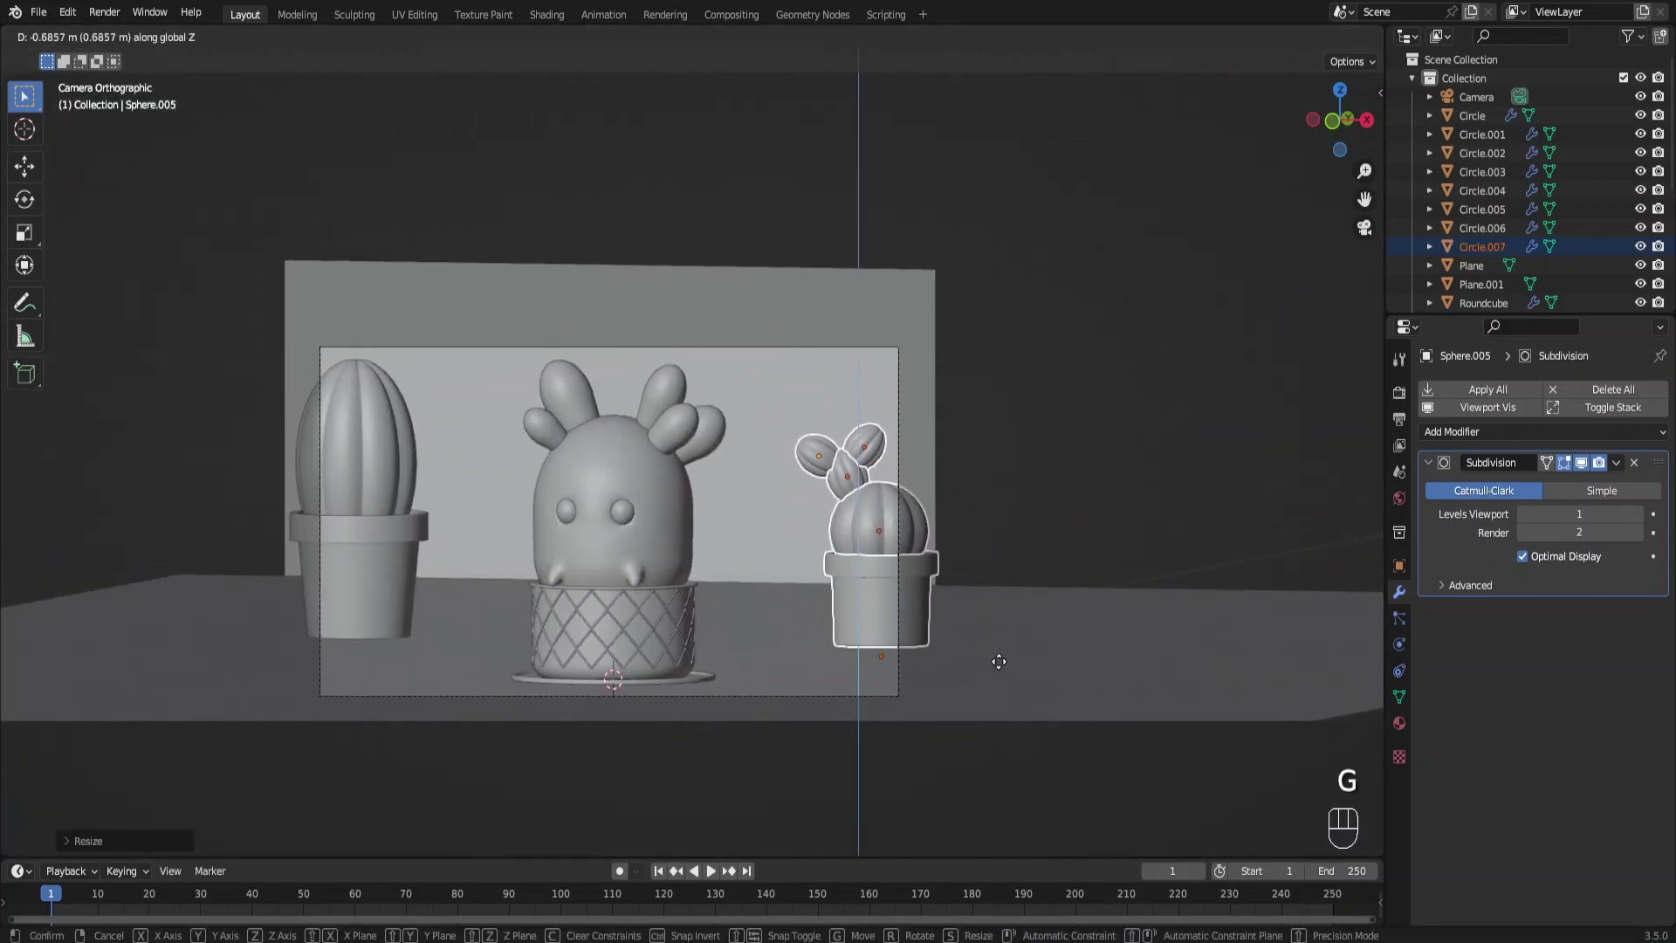
pyautogui.press('g')
pyautogui.press('g')
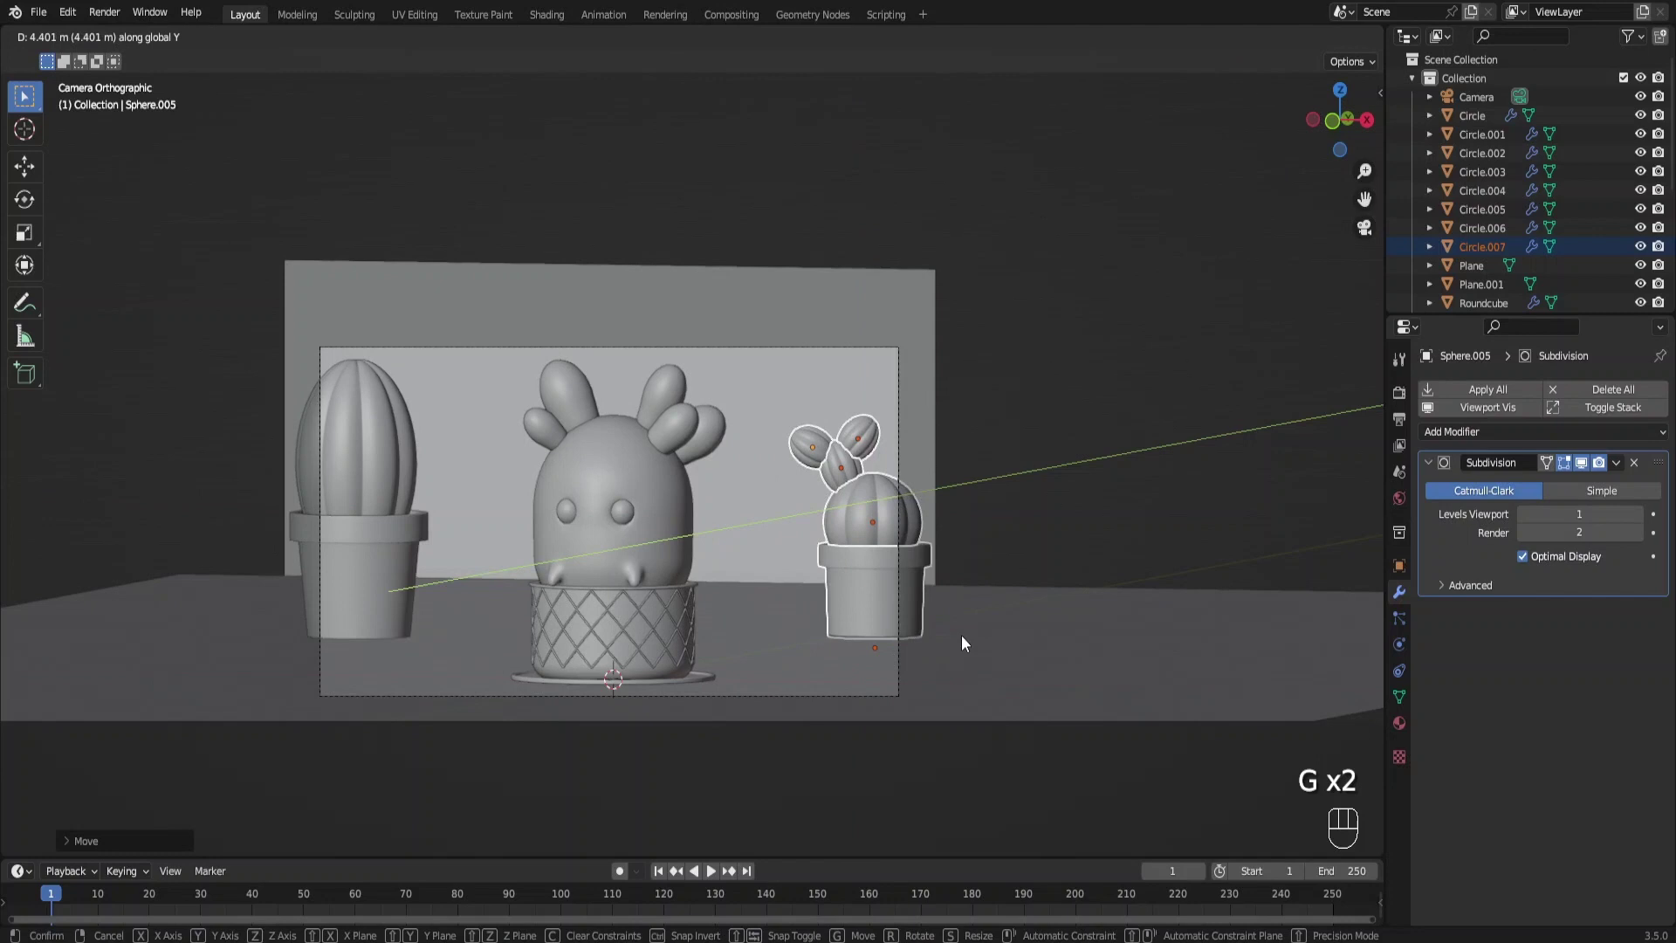
pyautogui.click(389, 466)
# Duplicate a ribbed body into a tall cactus and add a scaled, rotated arm to it
pyautogui.press('shift+d')
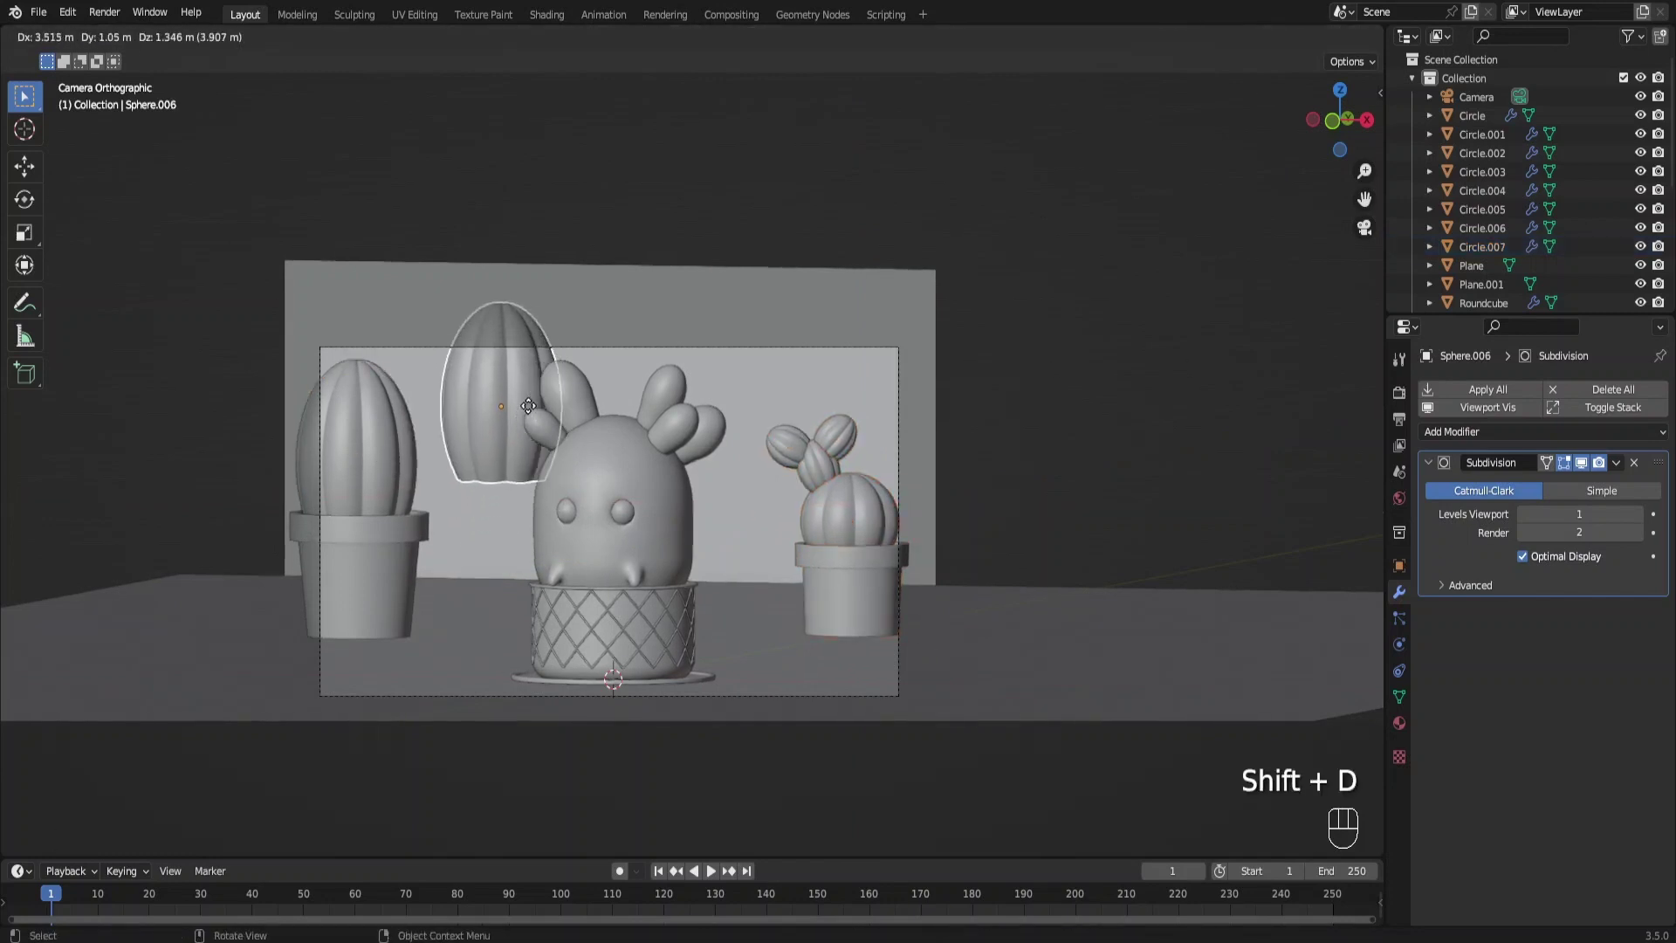
pyautogui.press('s')
pyautogui.press('g')
pyautogui.press('g')
pyautogui.press('shift+d')
pyautogui.press('s')
pyautogui.press('r')
pyautogui.press('s')
pyautogui.press('r')
pyautogui.press('g')
# Duplicate a second arm, rotate it about Y onto the tall cactus, then pick a pot
pyautogui.press('shift+d')
pyautogui.press('r')
pyautogui.press('r')
pyautogui.press('s')
pyautogui.press('g')
pyautogui.press('r')
pyautogui.press('y')
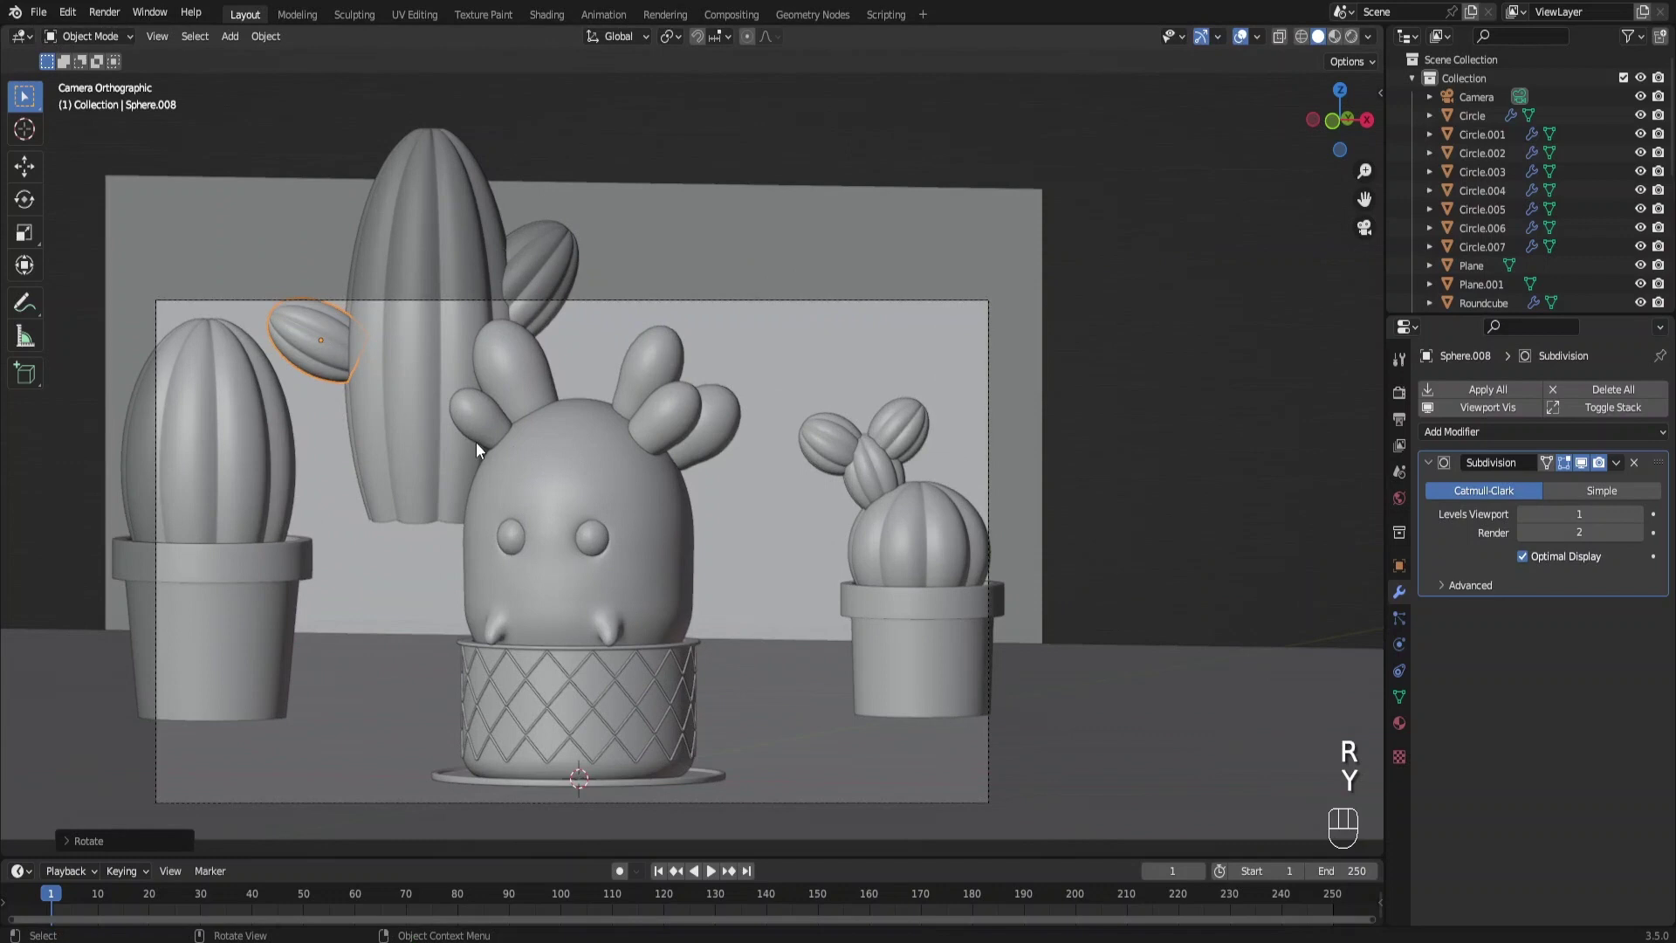
pyautogui.press('g')
pyautogui.moveTo(524, 469); pyautogui.dragTo(535, 468)
pyautogui.click(477, 501)
# Copy a pot under the tall cactus and duplicate a body into a round cactus, moved and scaled
pyautogui.press('shift+d')
pyautogui.press('g')
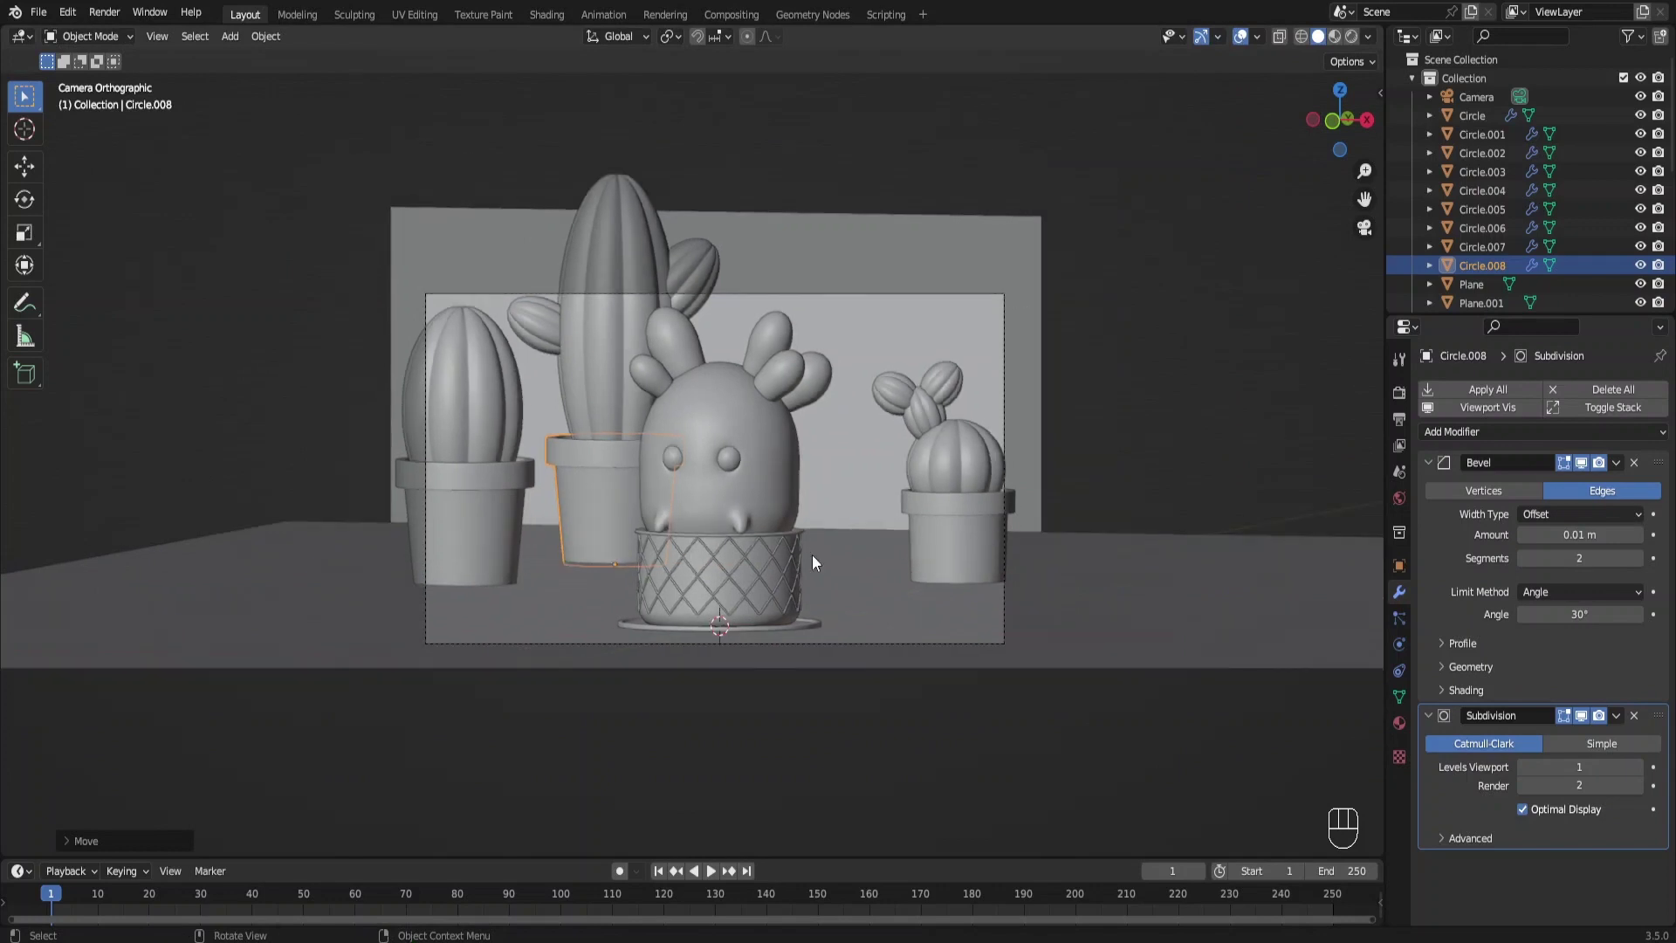
pyautogui.middleClick(676, 502)
pyautogui.click(784, 418)
pyautogui.press('shift+d')
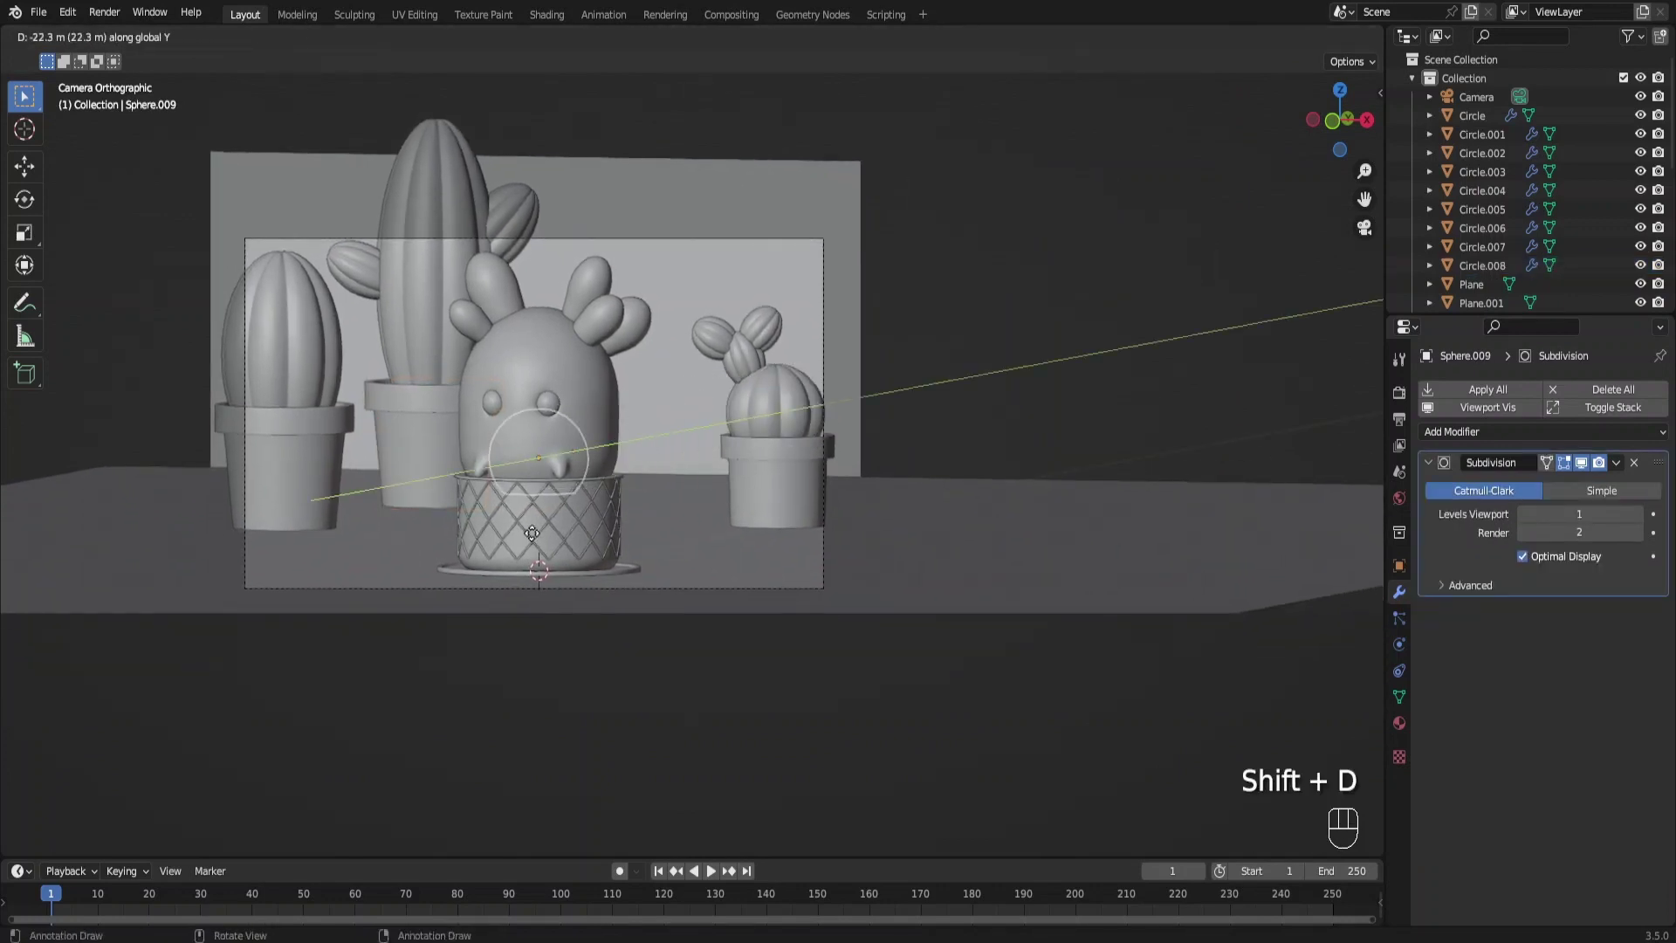
pyautogui.press('g')
pyautogui.press('g')
pyautogui.press('s')
pyautogui.press('g')
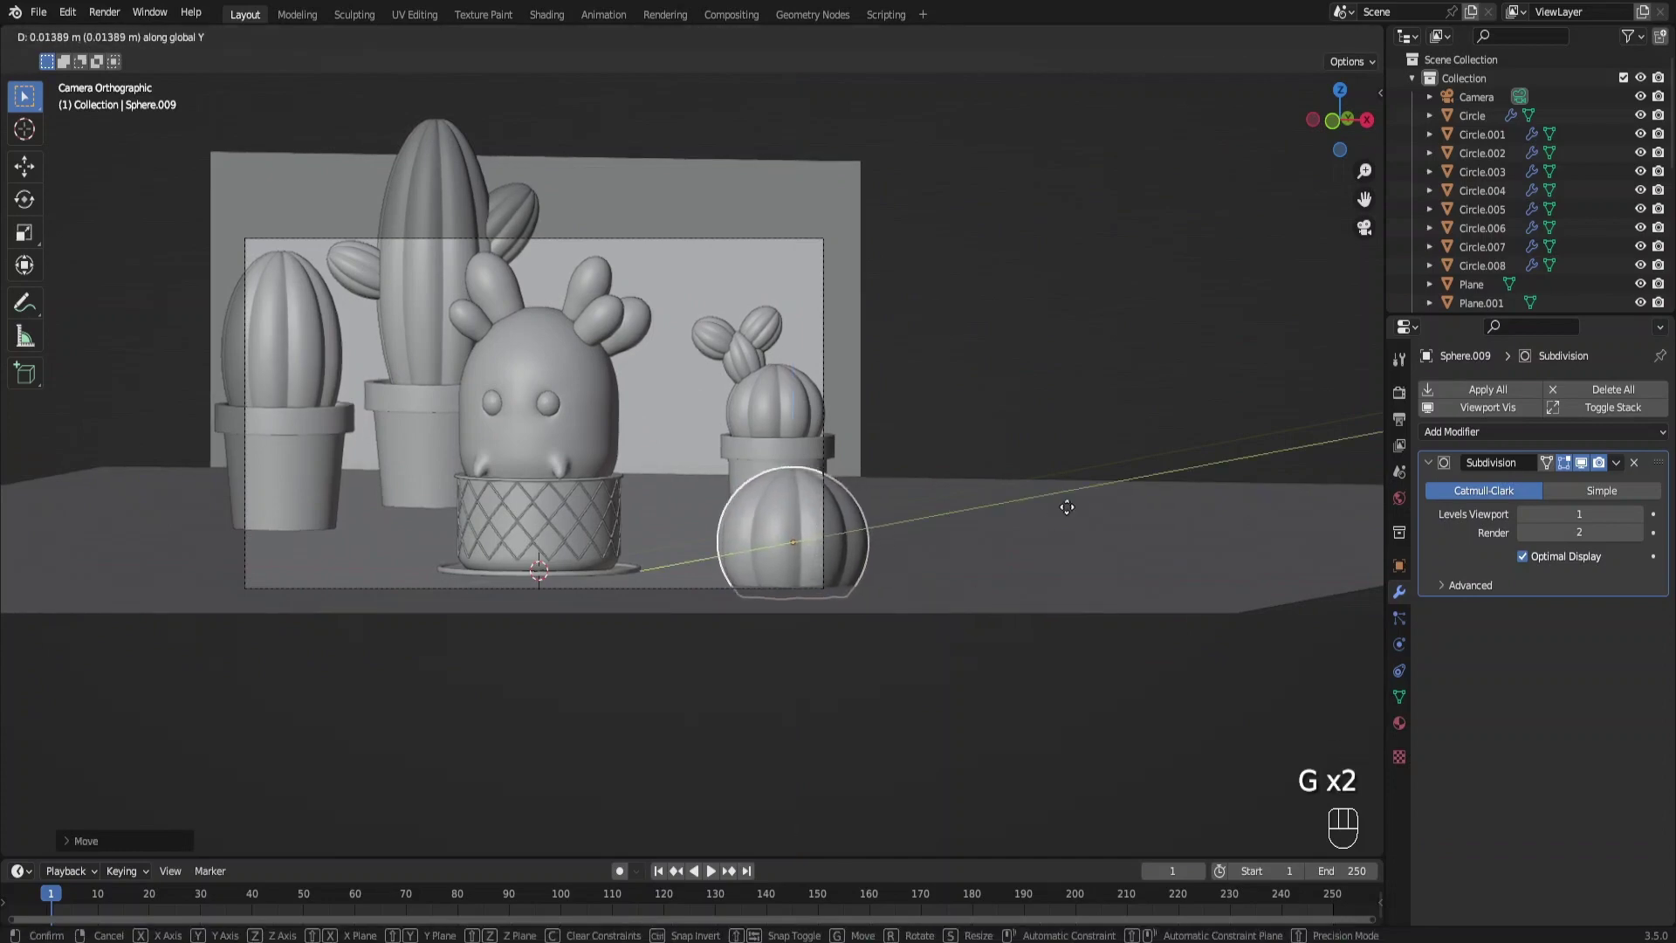
pyautogui.press('g')
pyautogui.moveTo(876, 558); pyautogui.dragTo(774, 597)
pyautogui.press('g')
# In camera view slide the tall armed cactus right and the small padded cactus left of the character
pyautogui.press('KP_0')
pyautogui.click(807, 402)
pyautogui.moveTo(747, 306); pyautogui.dragTo(741, 452)
pyautogui.press('g')
pyautogui.moveTo(354, 320); pyautogui.dragTo(341, 283)
pyautogui.click(352, 397)
pyautogui.press('g')
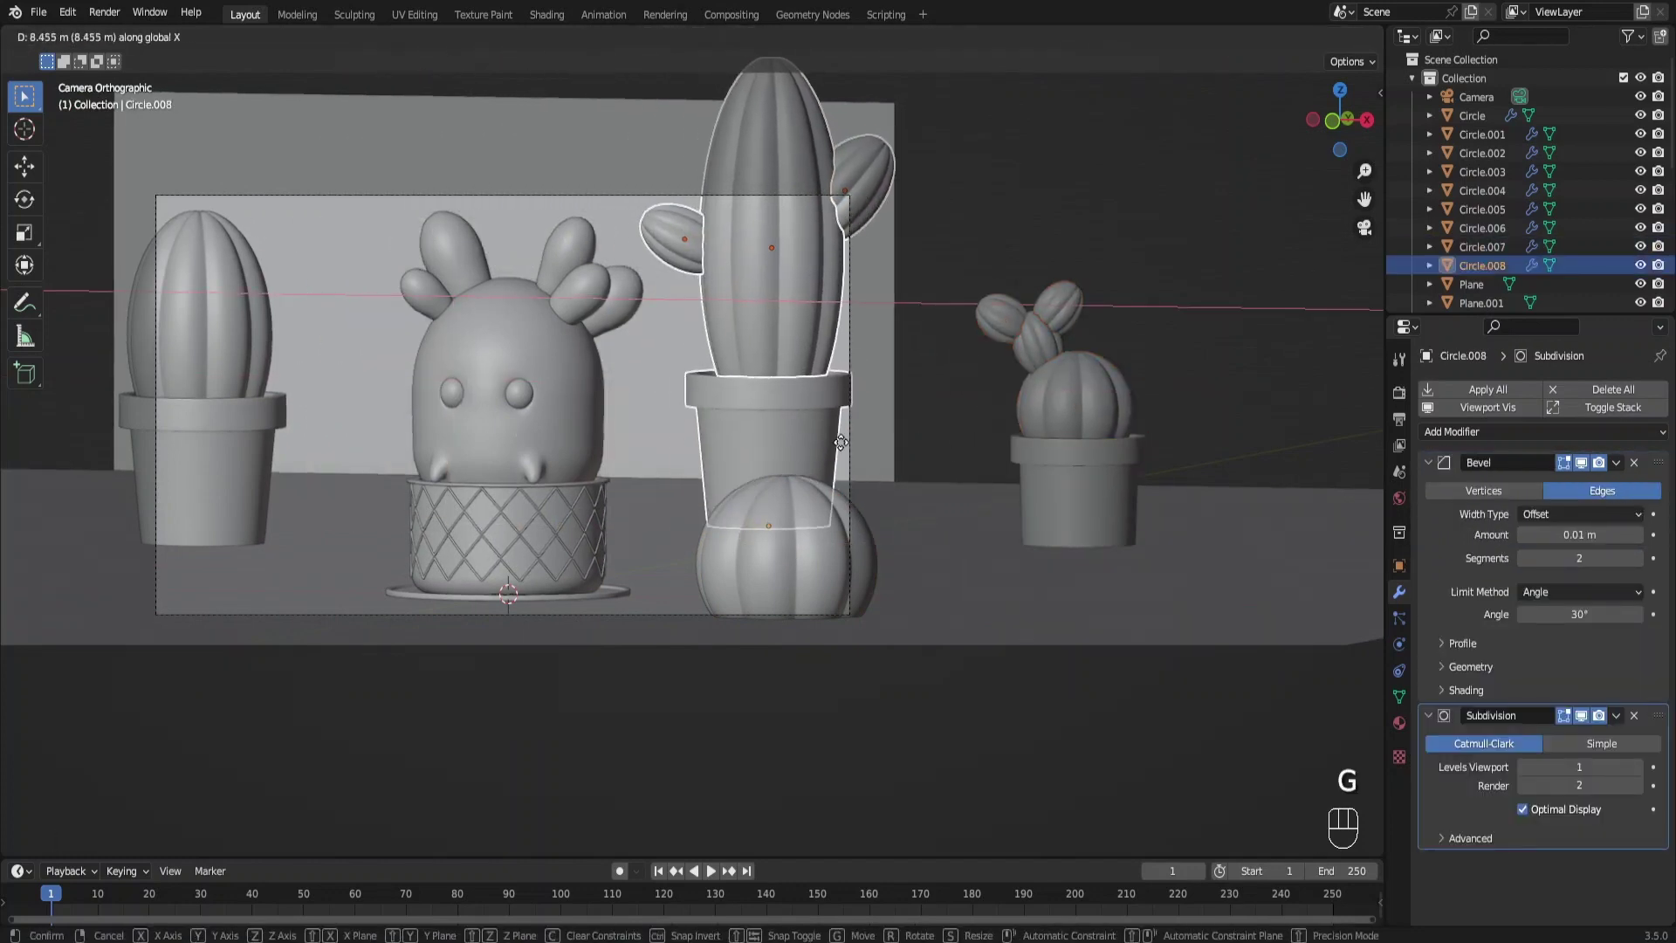
pyautogui.moveTo(1063, 317); pyautogui.dragTo(1078, 371)
pyautogui.moveTo(1013, 312); pyautogui.dragTo(1142, 409)
pyautogui.press('g')
pyautogui.press('g')
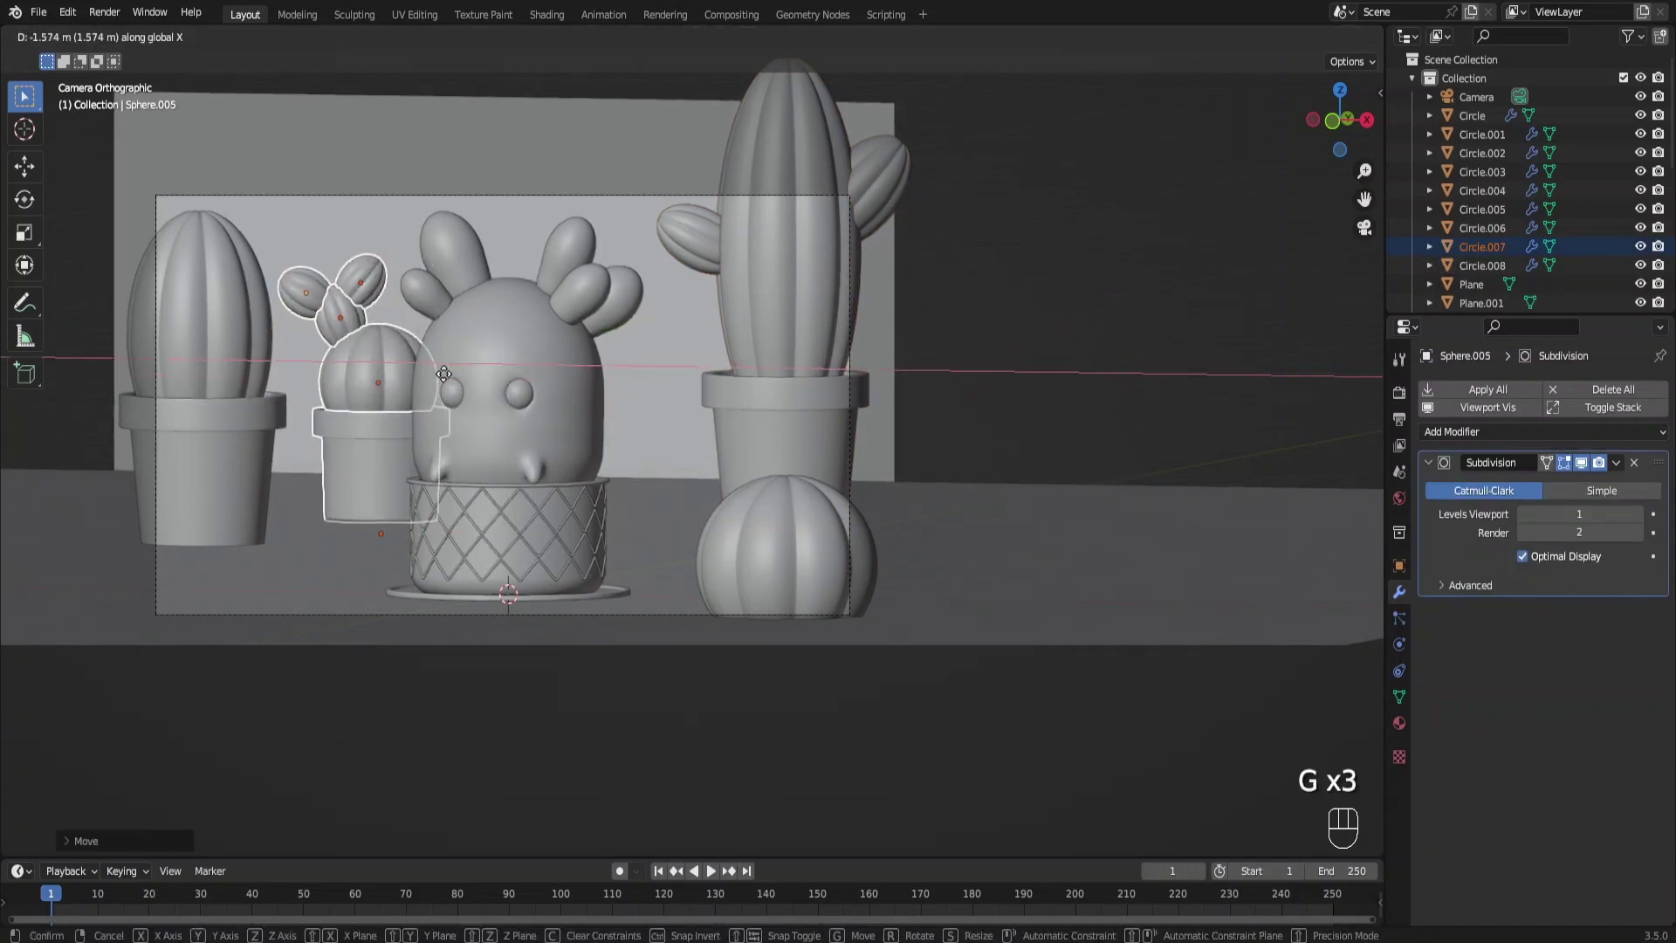
# Duplicate the front round cactus into a small lobe leaning beside the woven pot
pyautogui.click(760, 532)
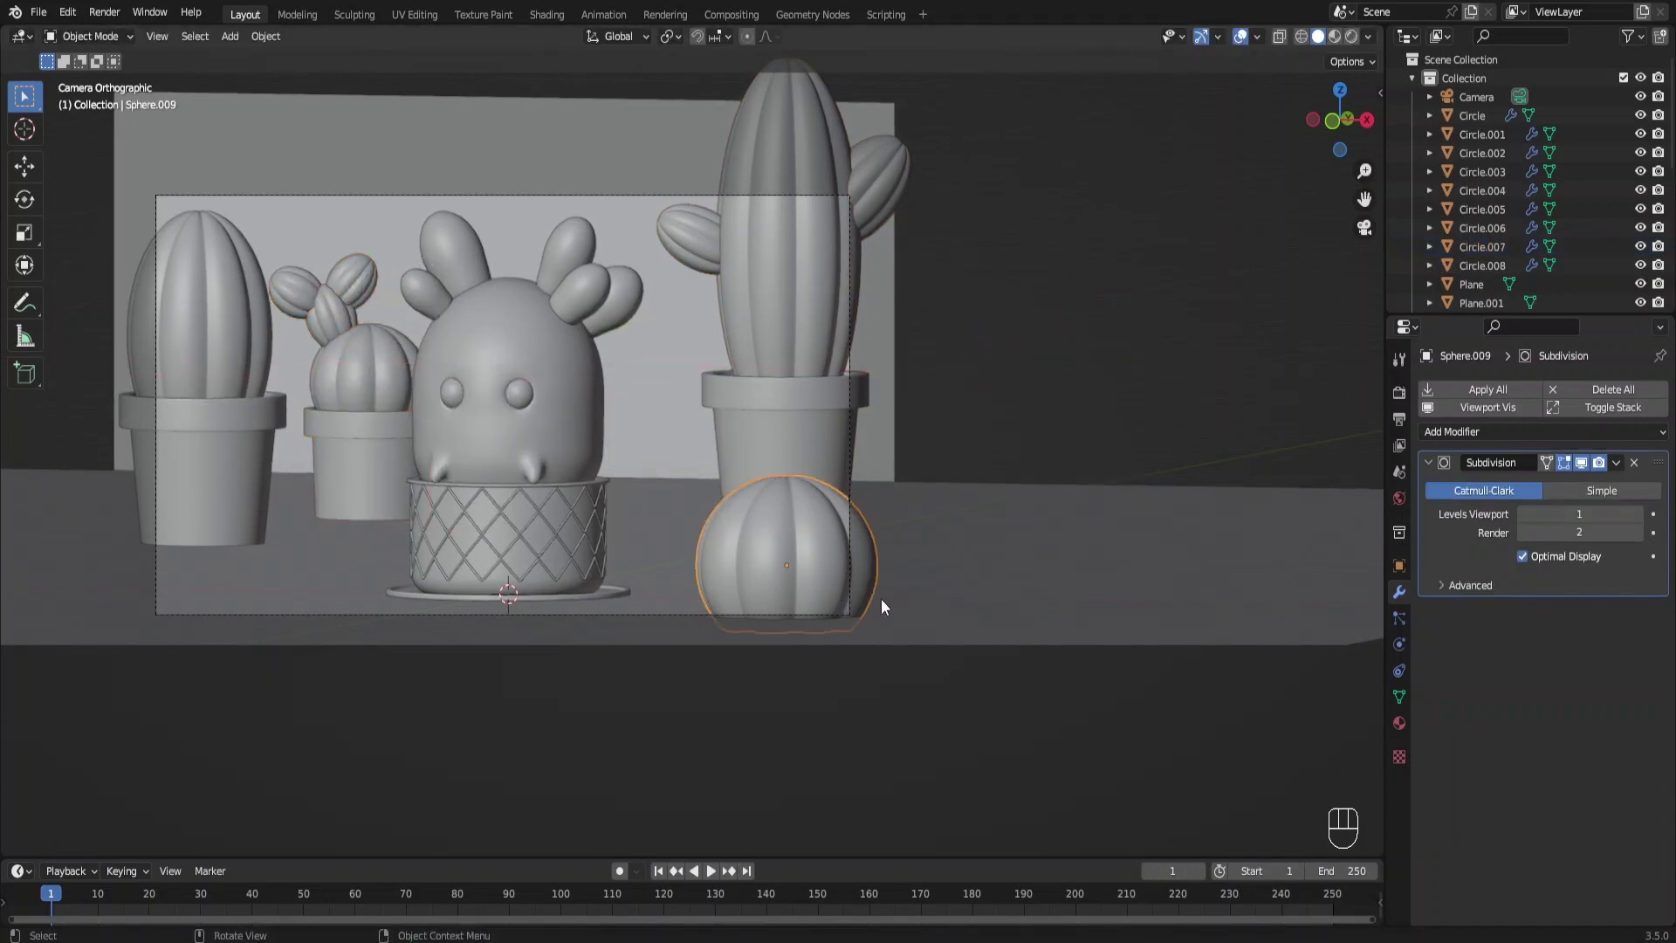
pyautogui.press('shift+d')
pyautogui.press('g')
pyautogui.press('g')
pyautogui.press('s')
pyautogui.press('s')
pyautogui.press('g')
pyautogui.press('shift+d')
# Duplicate a cactus pad and shrink, rotate and place the copy on the character
pyautogui.press('s')
pyautogui.press('r')
pyautogui.press('r')
pyautogui.press('g')
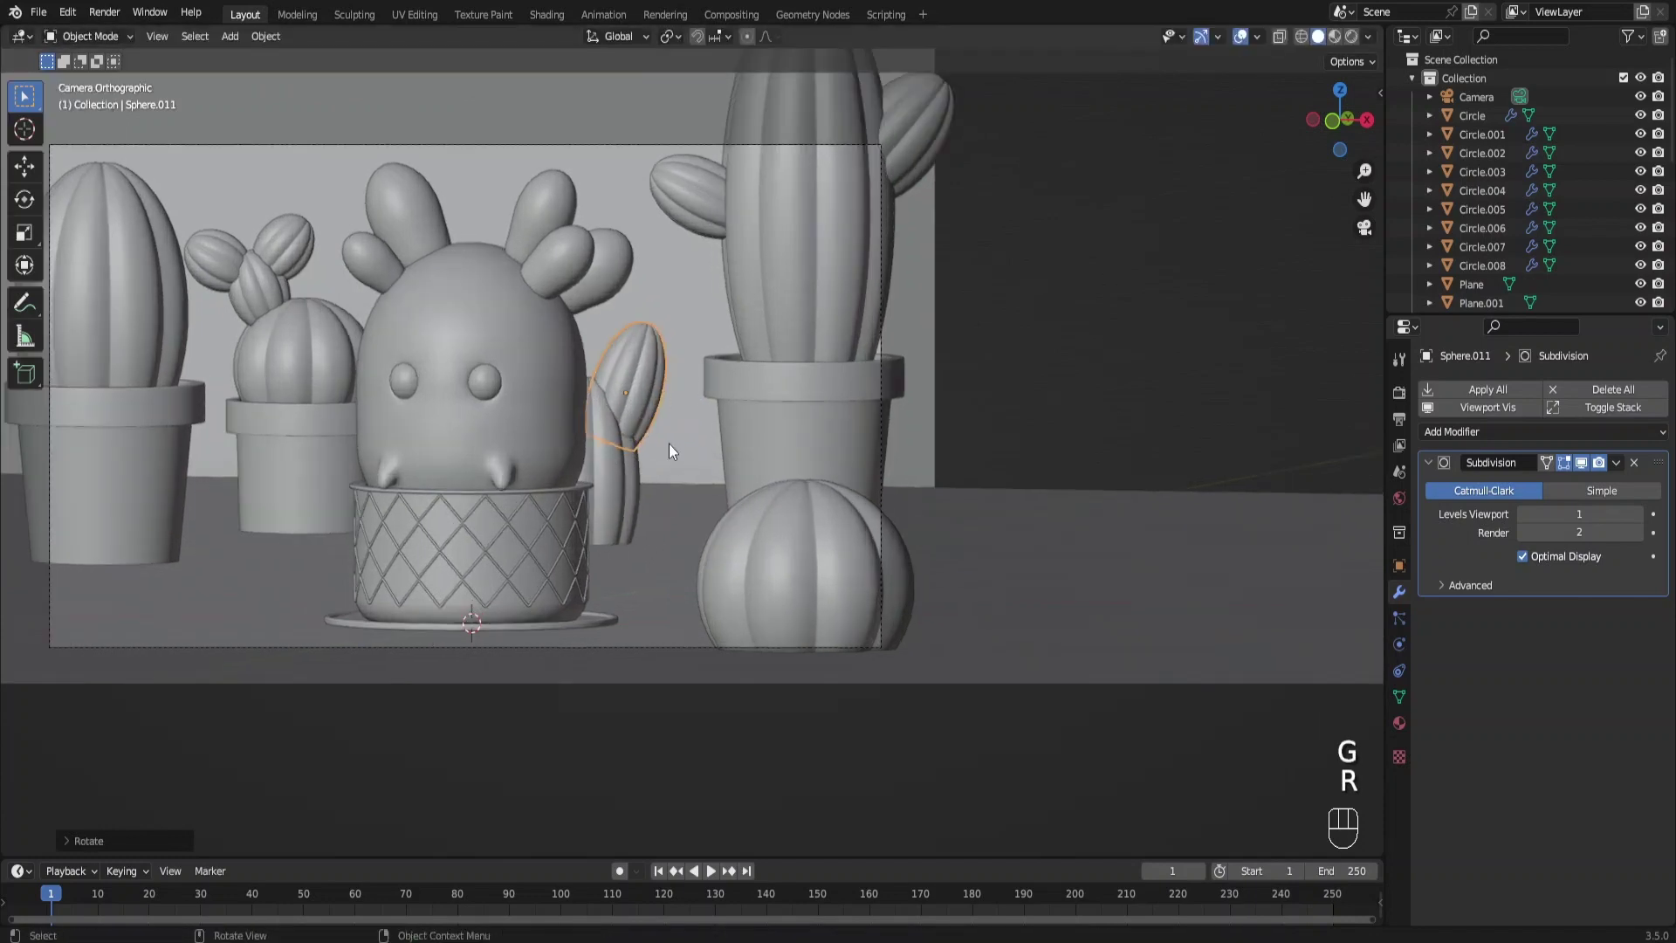
pyautogui.press('shift+d')
pyautogui.press('s')
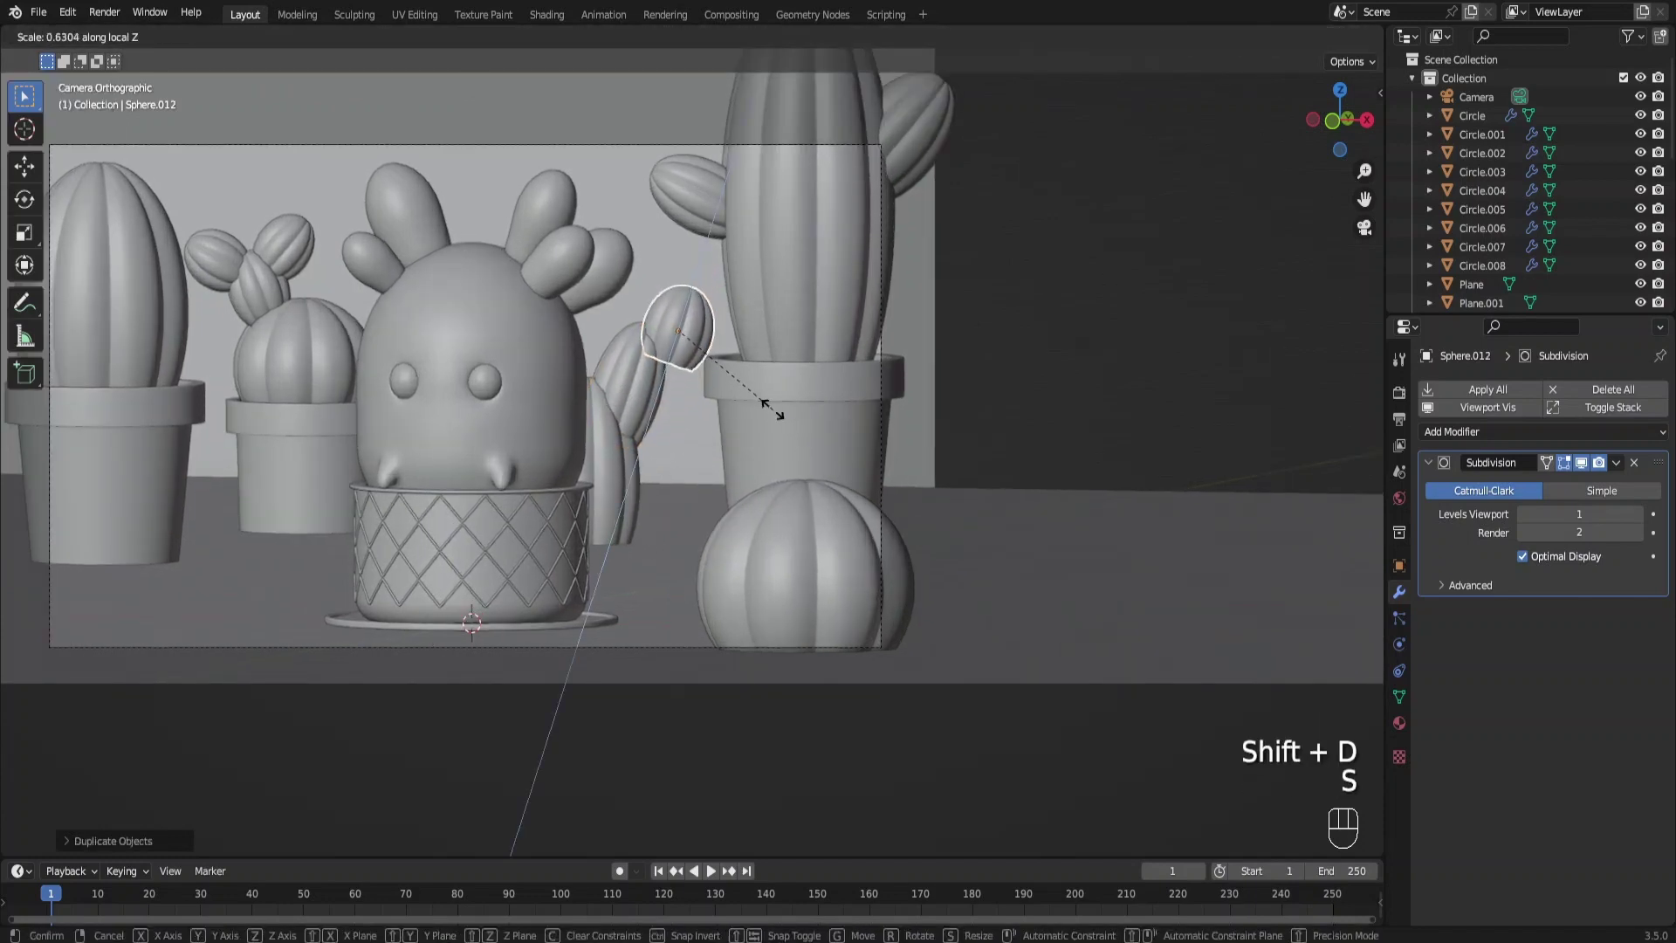
pyautogui.press('s')
pyautogui.press('r')
pyautogui.press('g')
# Reframe the viewport and align the scene camera to the new view
pyautogui.click(1024, 390)
pyautogui.moveTo(652, 361); pyautogui.dragTo(746, 389)
pyautogui.middleClick(626, 506)
pyautogui.press('KP_5')
pyautogui.middleClick(617, 506)
pyautogui.middleClick(651, 508)
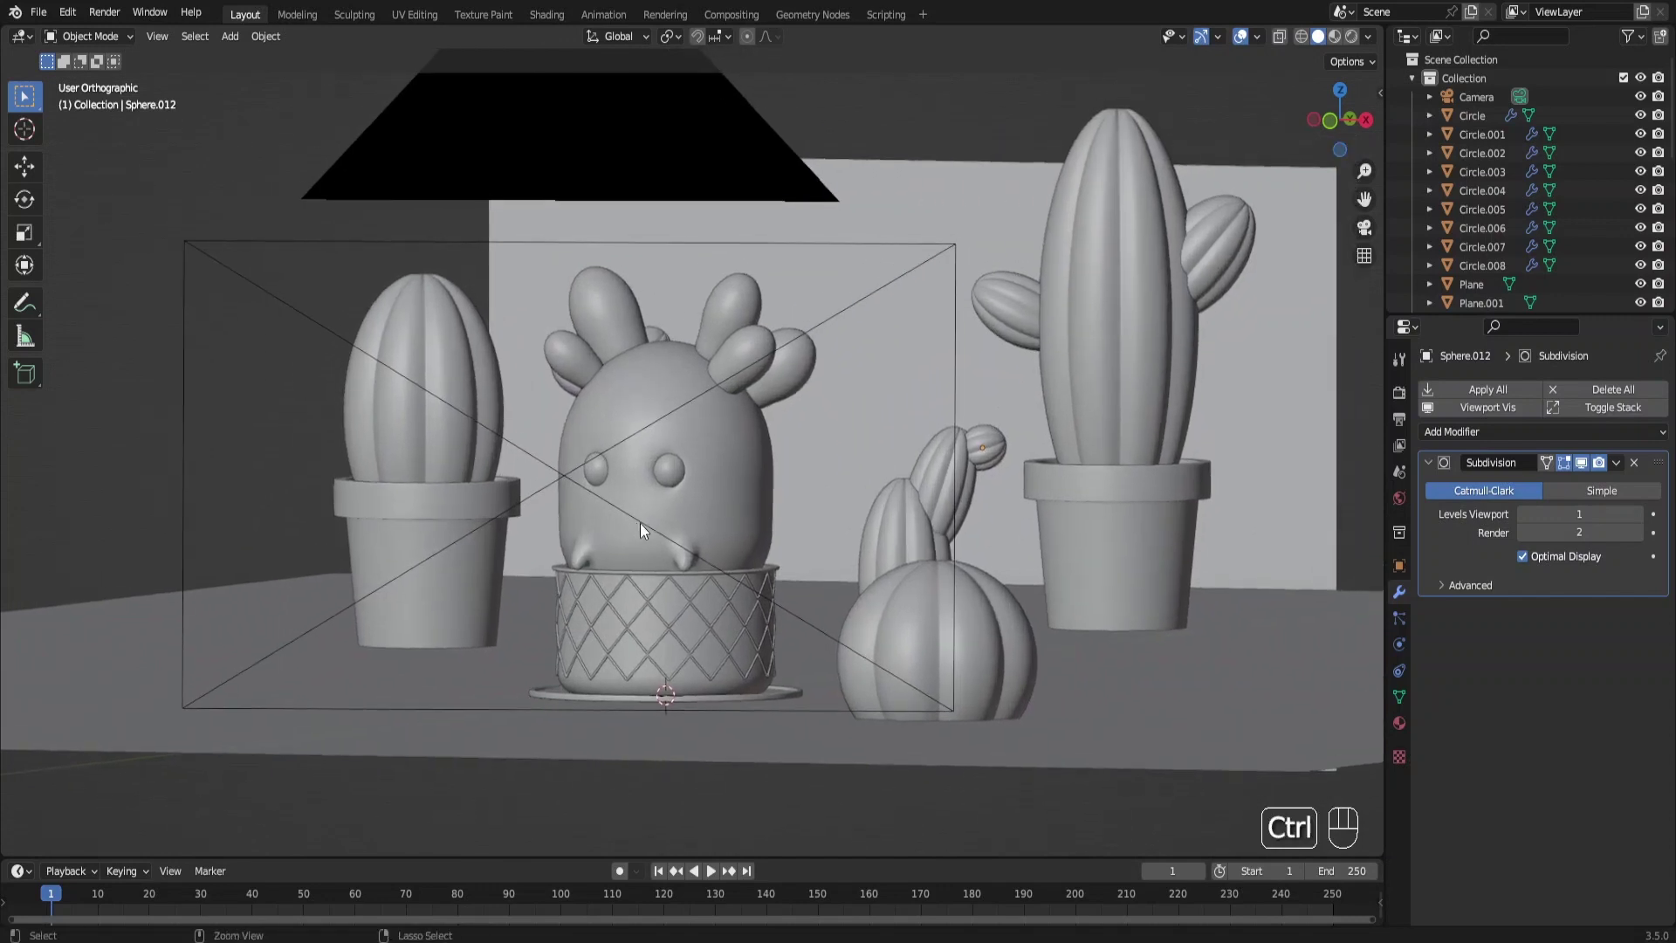
pyautogui.press('ctrl+alt+KP_0')
# Reposition and scale the ground plane beneath the scene
pyautogui.click(365, 613)
pyautogui.press('g')
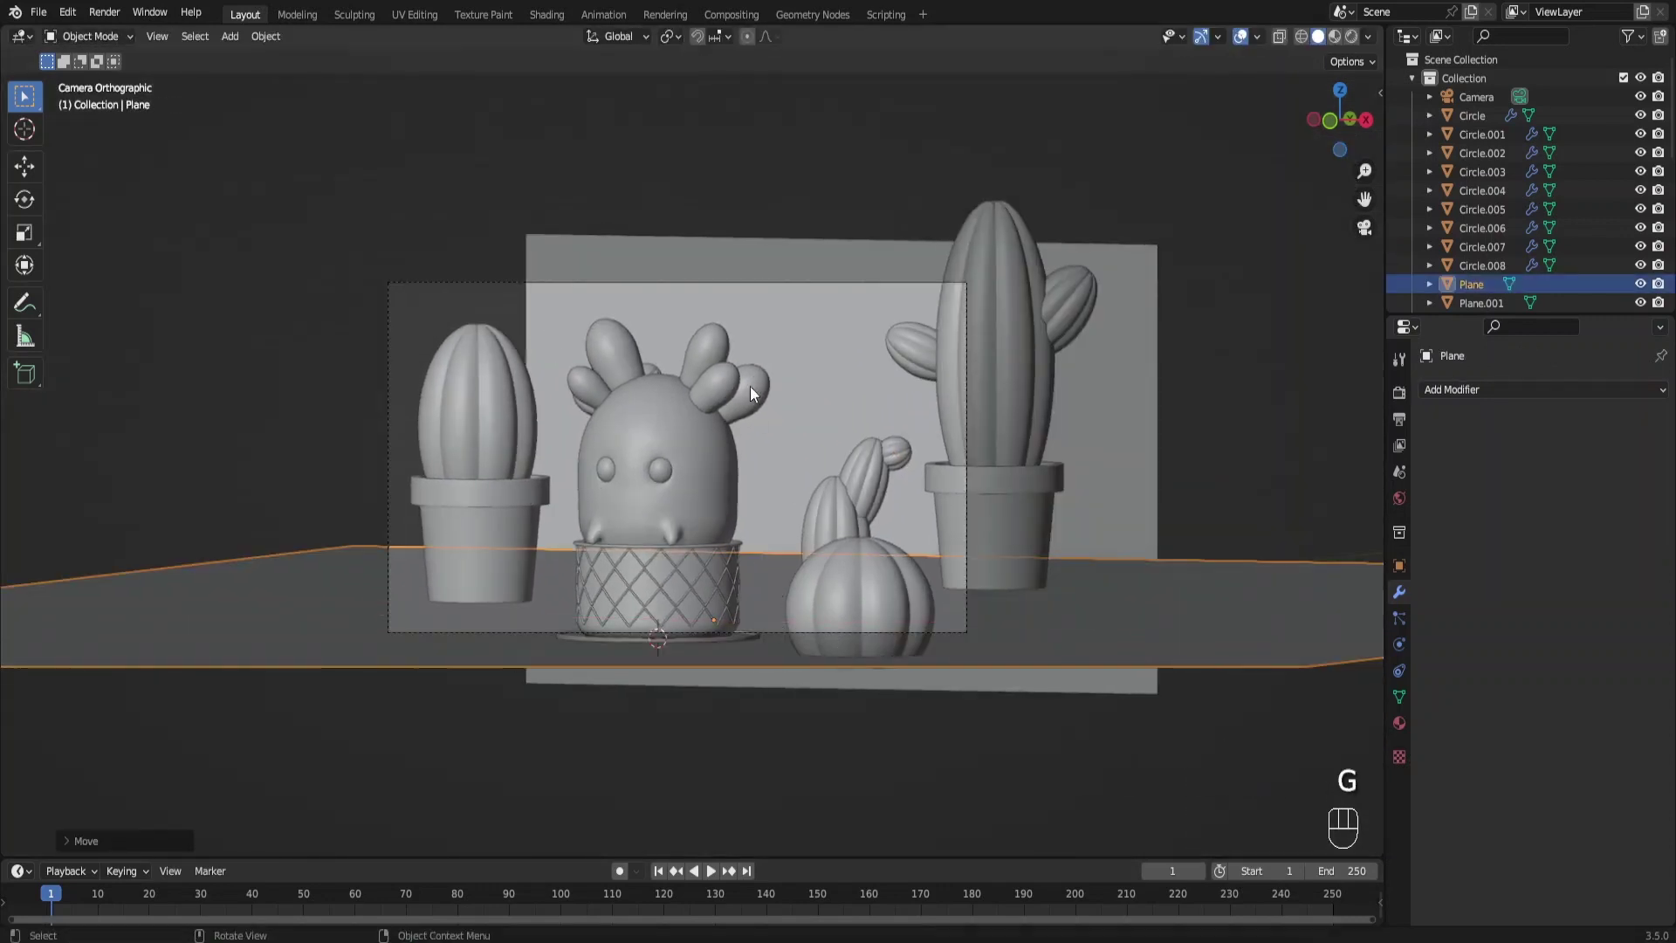
pyautogui.press('g')
pyautogui.moveTo(1075, 342); pyautogui.dragTo(928, 351)
pyautogui.click(937, 364)
pyautogui.press('g')
pyautogui.press('s')
pyautogui.press('g')
pyautogui.press('g')
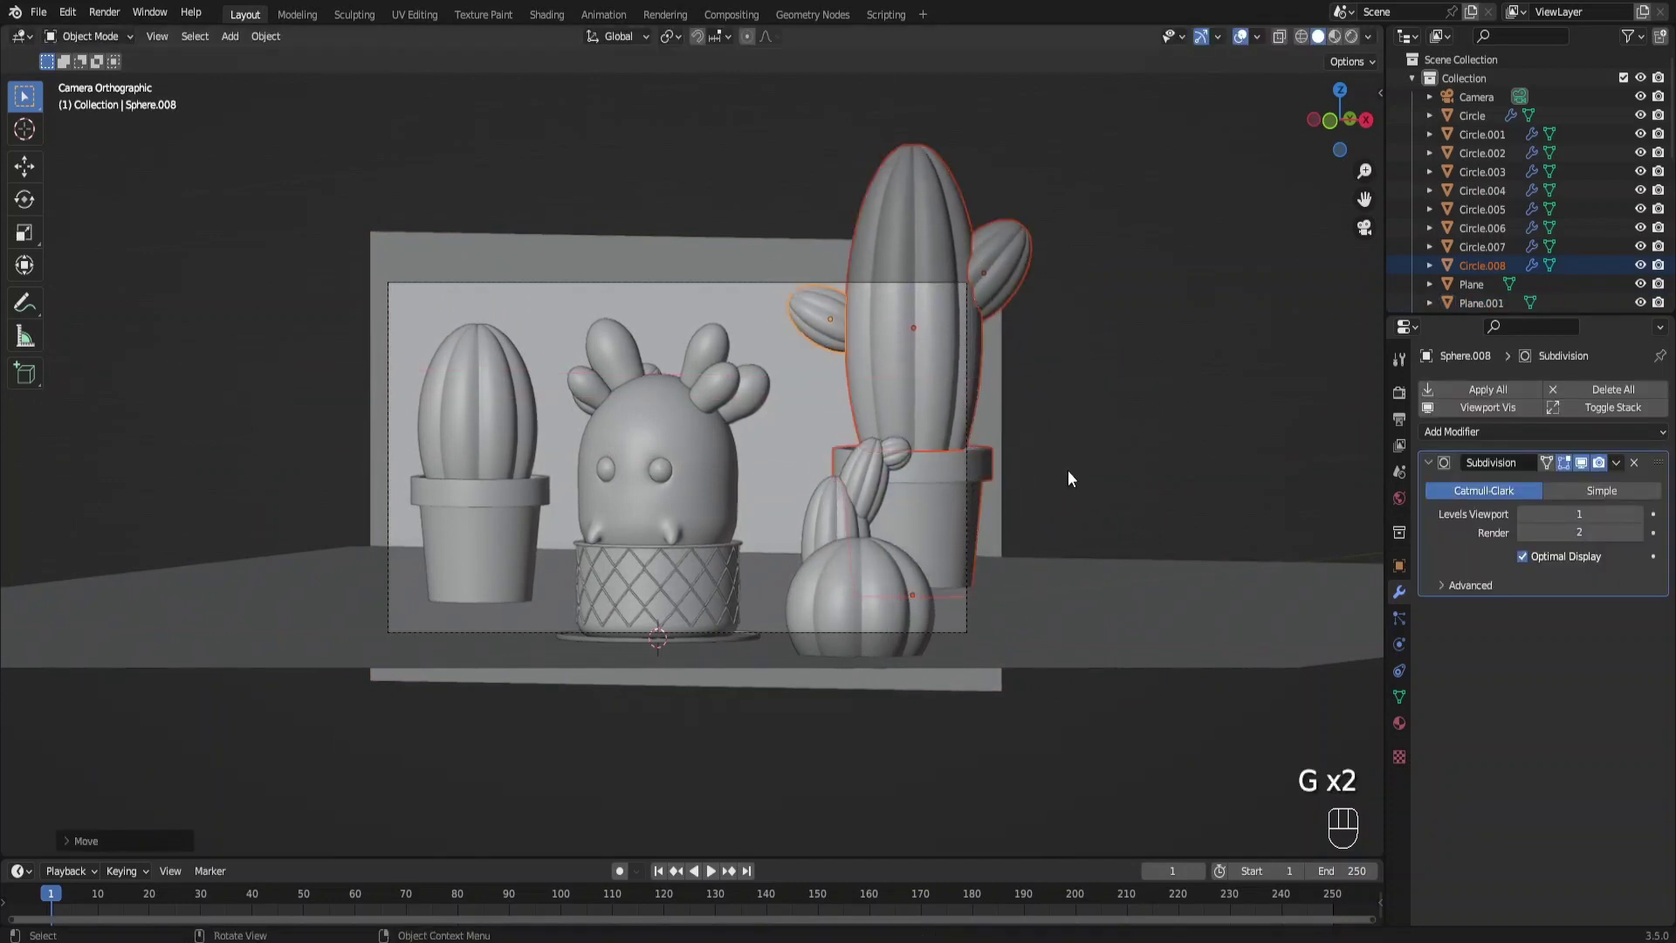
# Move and scale the tall armed cactus behind the woven pot in camera view
pyautogui.click(1097, 421)
pyautogui.moveTo(471, 464); pyautogui.dragTo(489, 521)
pyautogui.moveTo(495, 537); pyautogui.dragTo(563, 549)
pyautogui.press('g')
pyautogui.press('s')
pyautogui.press('g')
pyautogui.moveTo(640, 422); pyautogui.dragTo(491, 425)
pyautogui.middleClick(463, 401)
pyautogui.moveTo(426, 366); pyautogui.dragTo(426, 372)
pyautogui.moveTo(414, 308); pyautogui.dragTo(390, 289)
pyautogui.click(447, 251)
pyautogui.press('KP_0')
# Enlarge and reposition the small padded cactus in the camera framing
pyautogui.press('g')
pyautogui.press('s')
pyautogui.press('g')
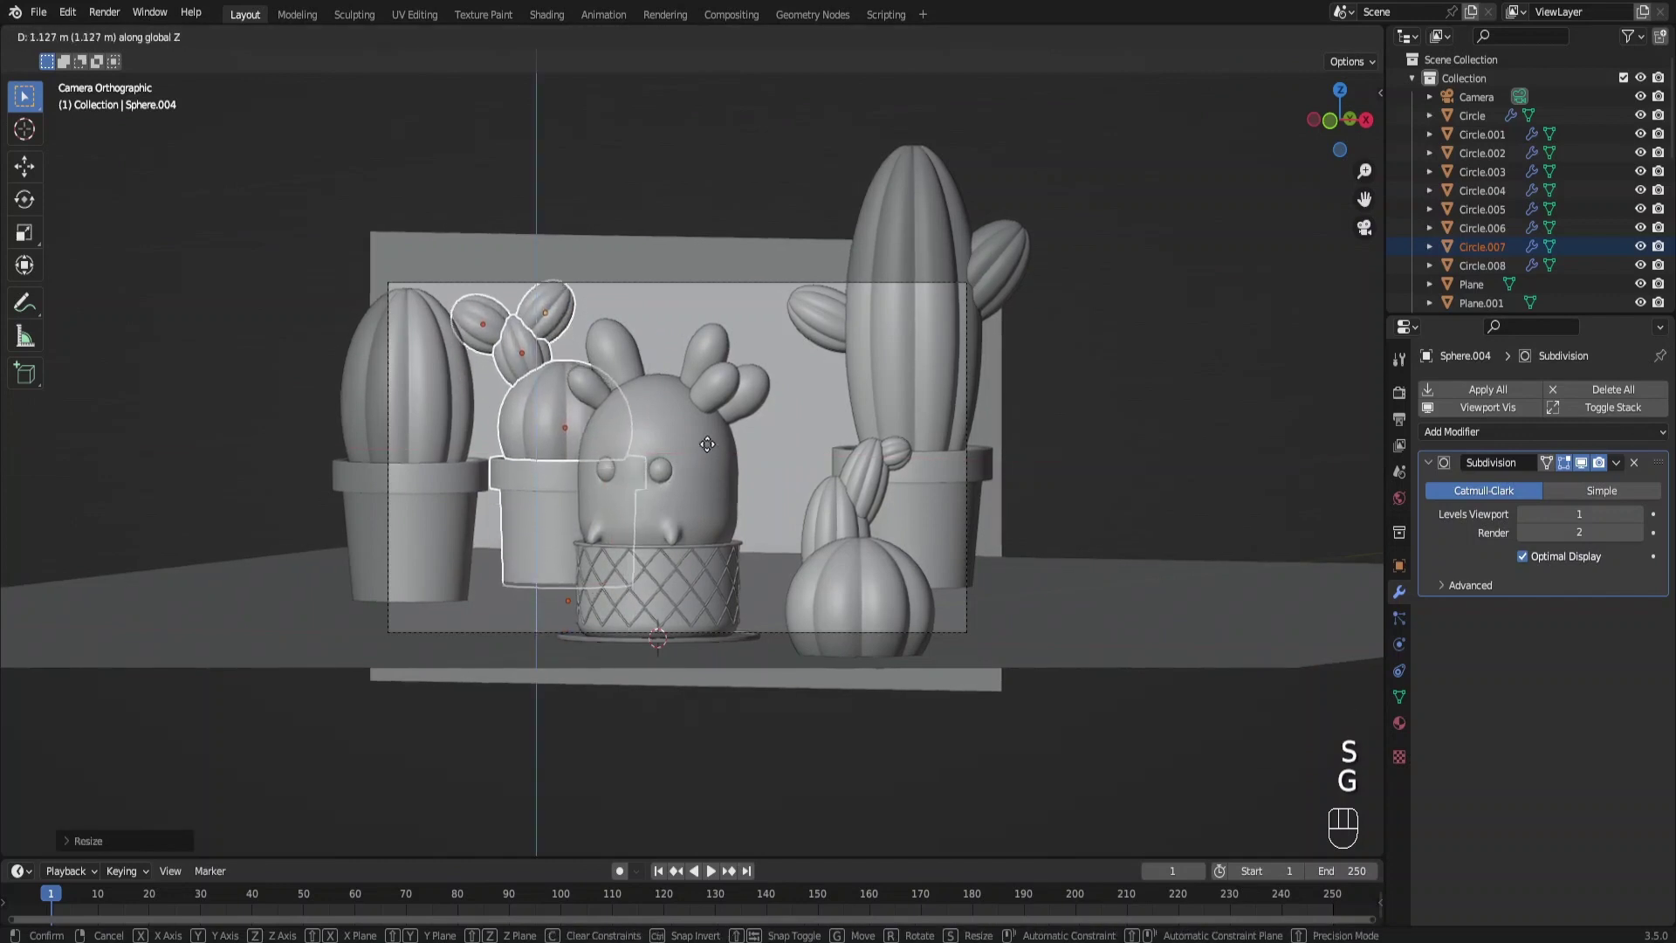
pyautogui.moveTo(858, 505); pyautogui.dragTo(839, 520)
pyautogui.moveTo(869, 461); pyautogui.dragTo(961, 521)
pyautogui.press('g')
pyautogui.press('s')
pyautogui.press('g')
pyautogui.click(882, 602)
pyautogui.press('g')
# Duplicate three small round cacti and spread them across the foreground floor
pyautogui.press('shift+d')
pyautogui.press('s')
pyautogui.press('g')
pyautogui.press('g')
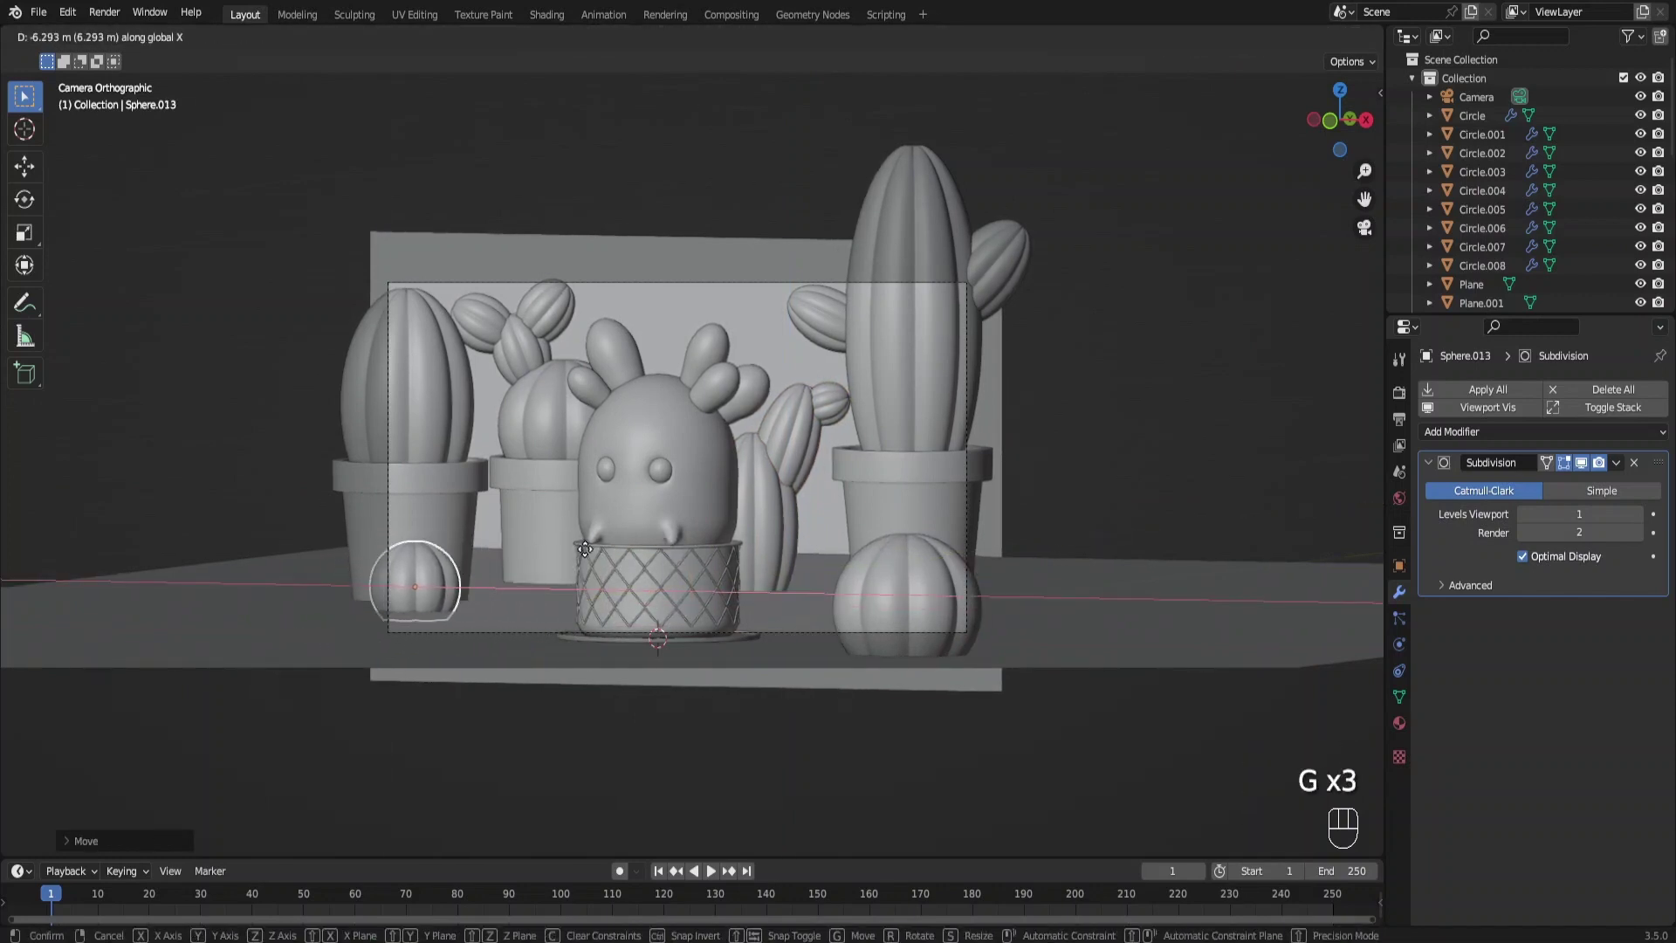
pyautogui.press('shift+d')
pyautogui.press('g')
pyautogui.press('g')
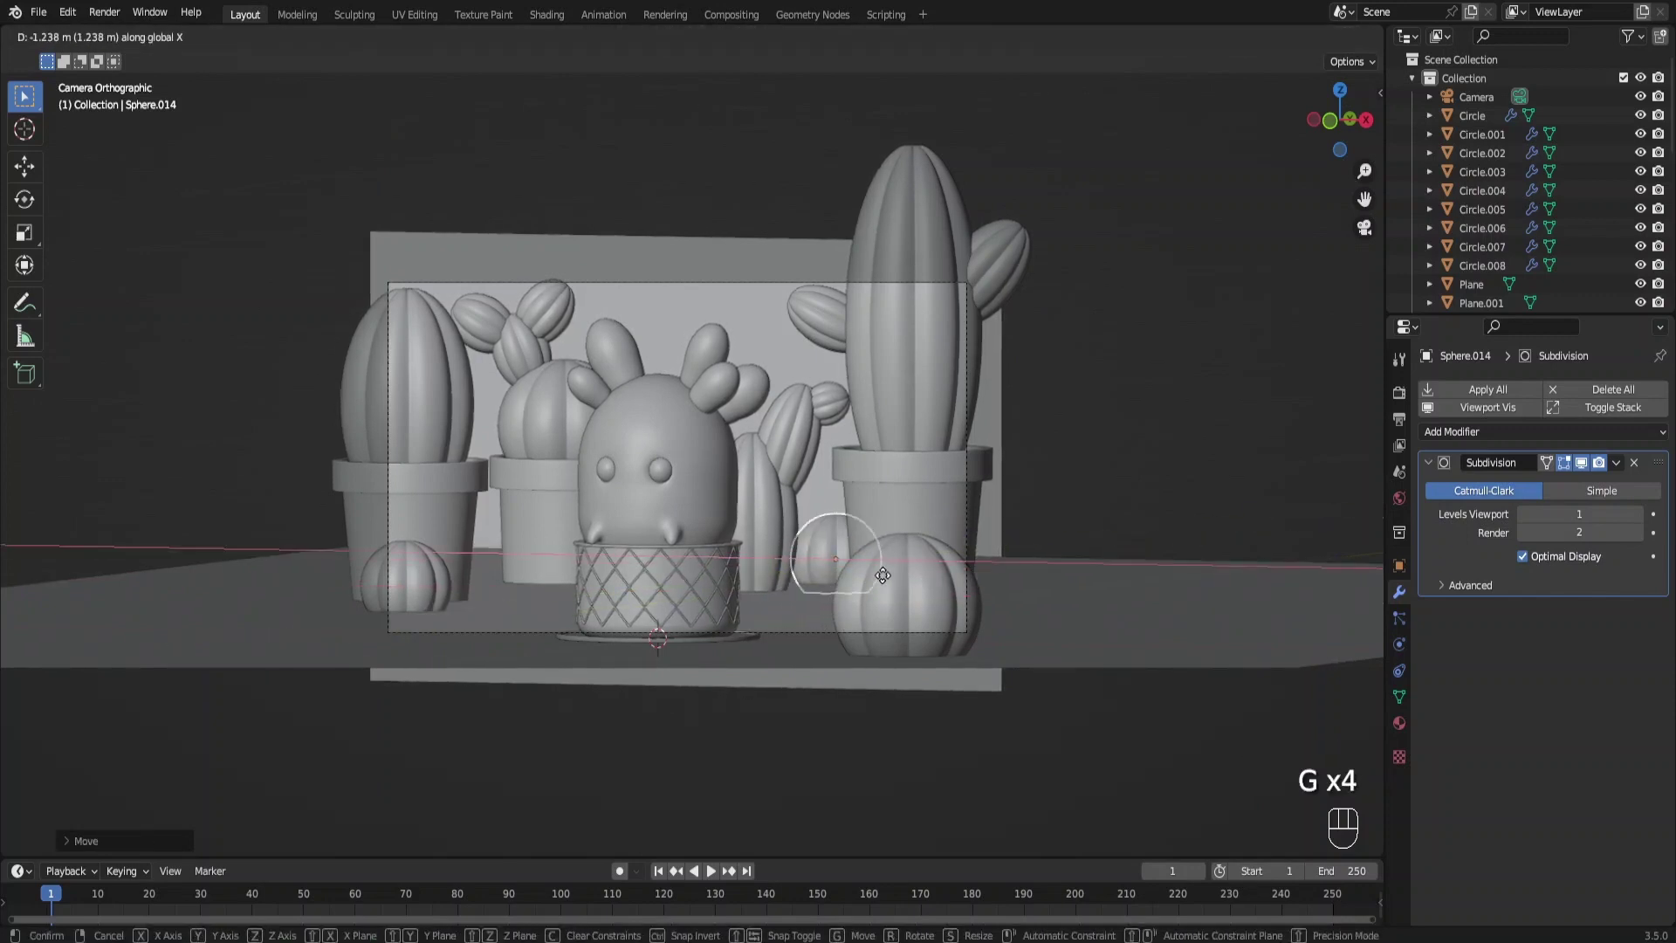
pyautogui.press('shift+d')
pyautogui.press('s')
pyautogui.press('g')
pyautogui.press('s')
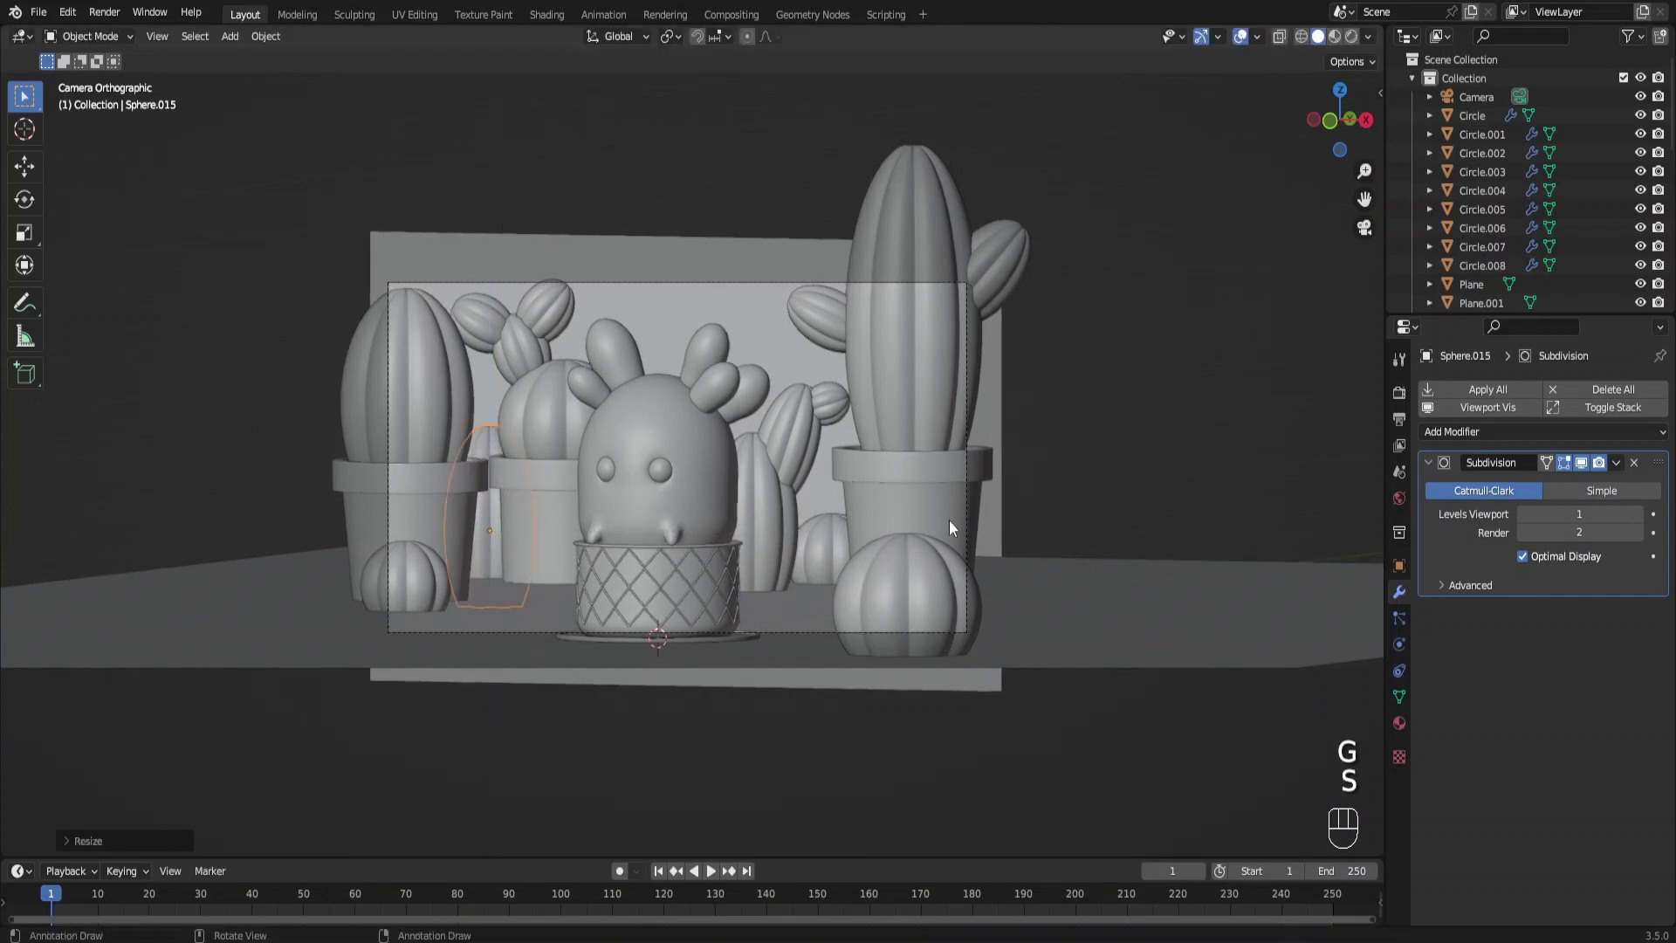
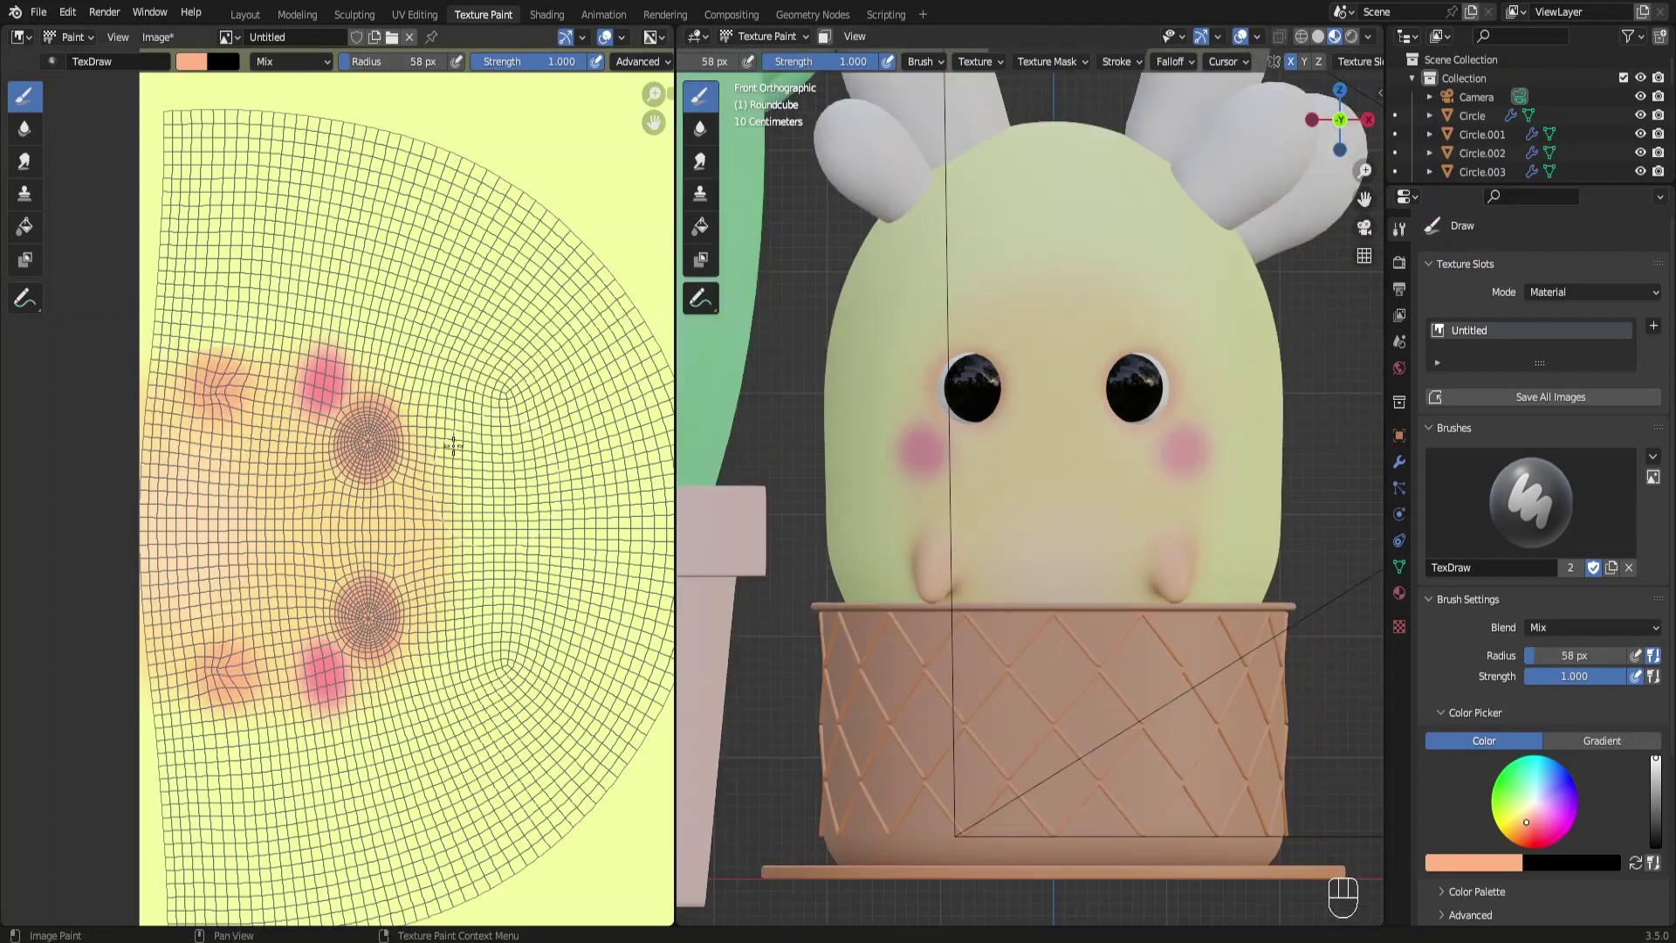
# Undo the last two paint strokes on the face texture
pyautogui.press('ctrl+z')
pyautogui.press('ctrl+z')
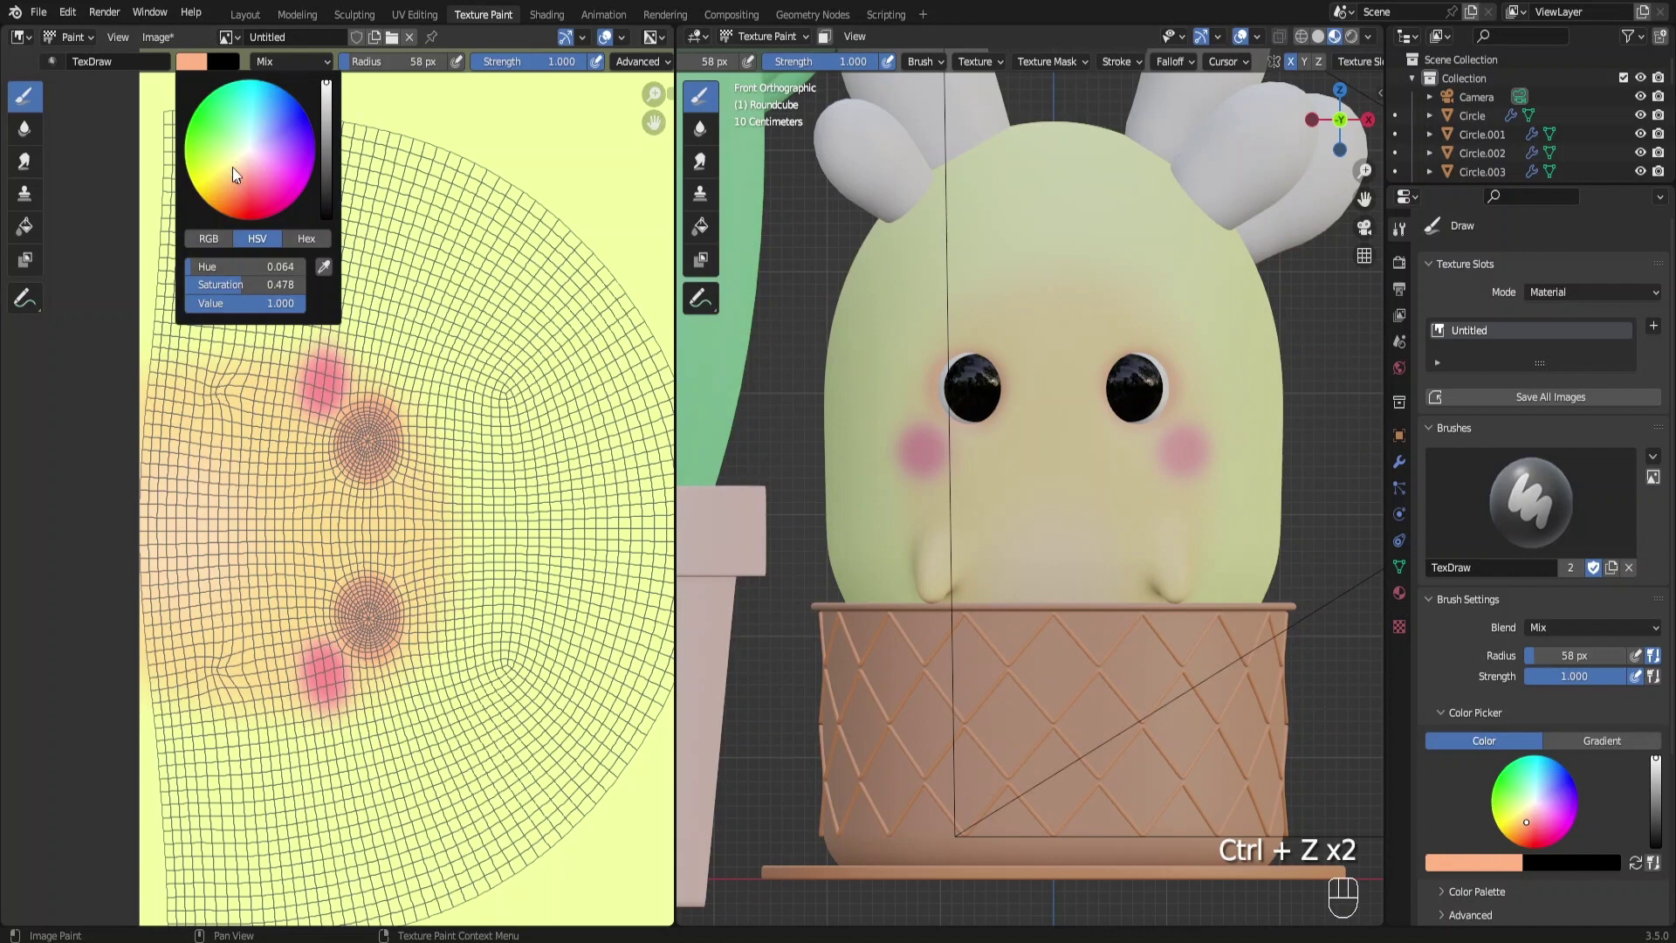
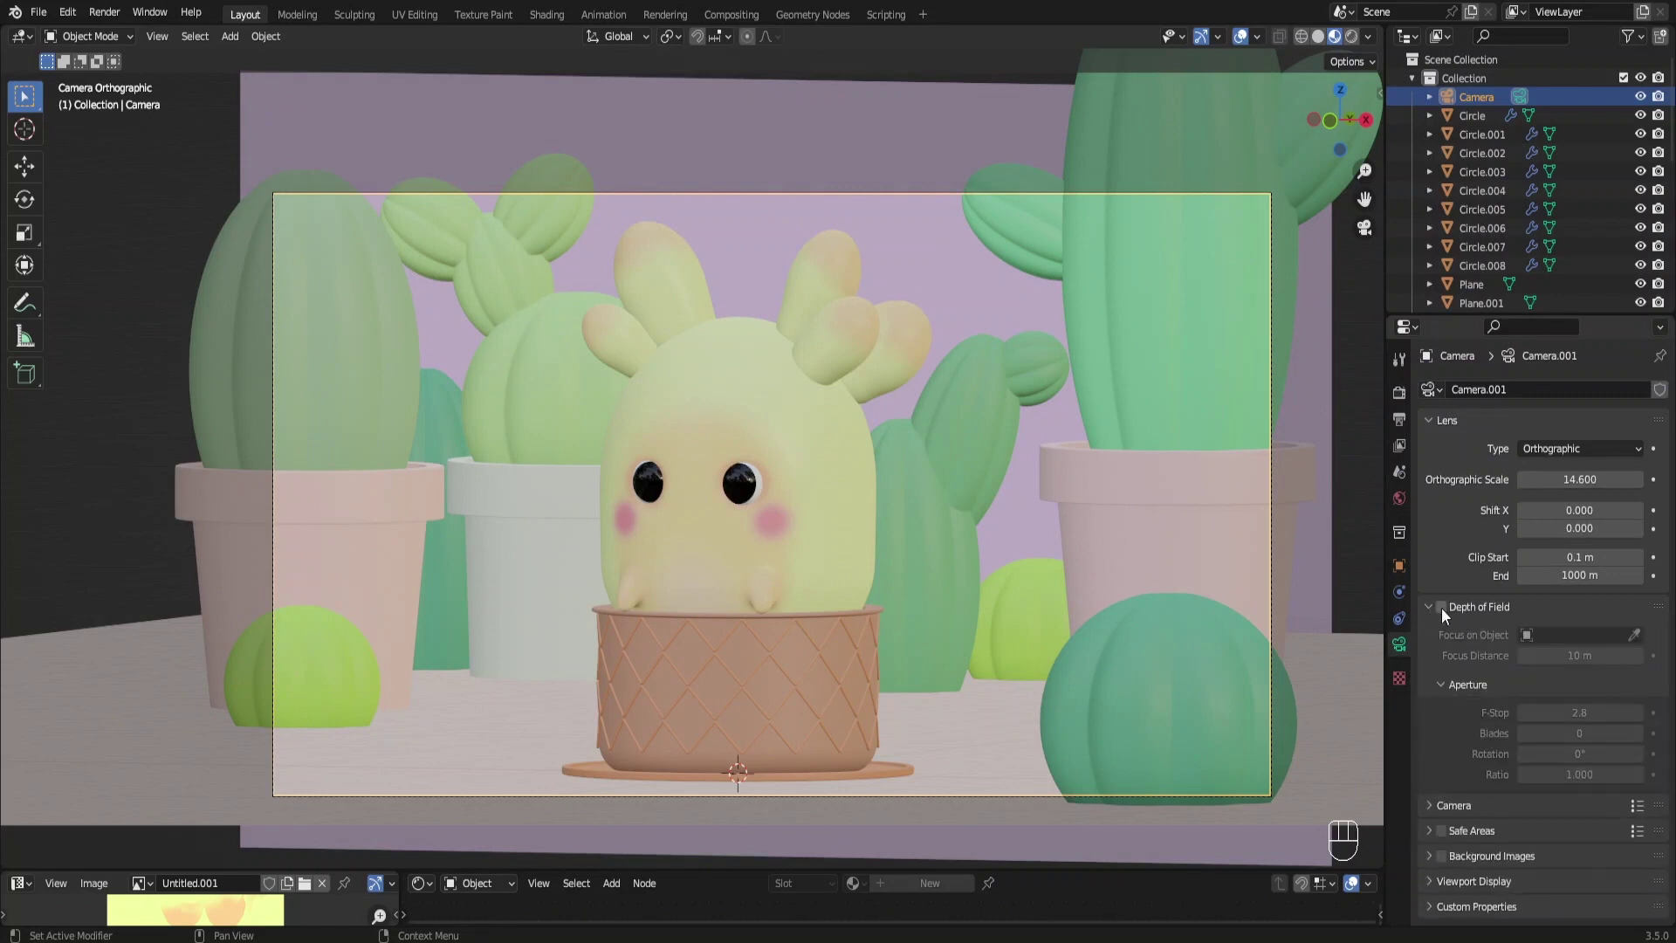
# Soften the background with camera depth of field and save the project file
pyautogui.moveTo(1471, 616); pyautogui.dragTo(721, 550)
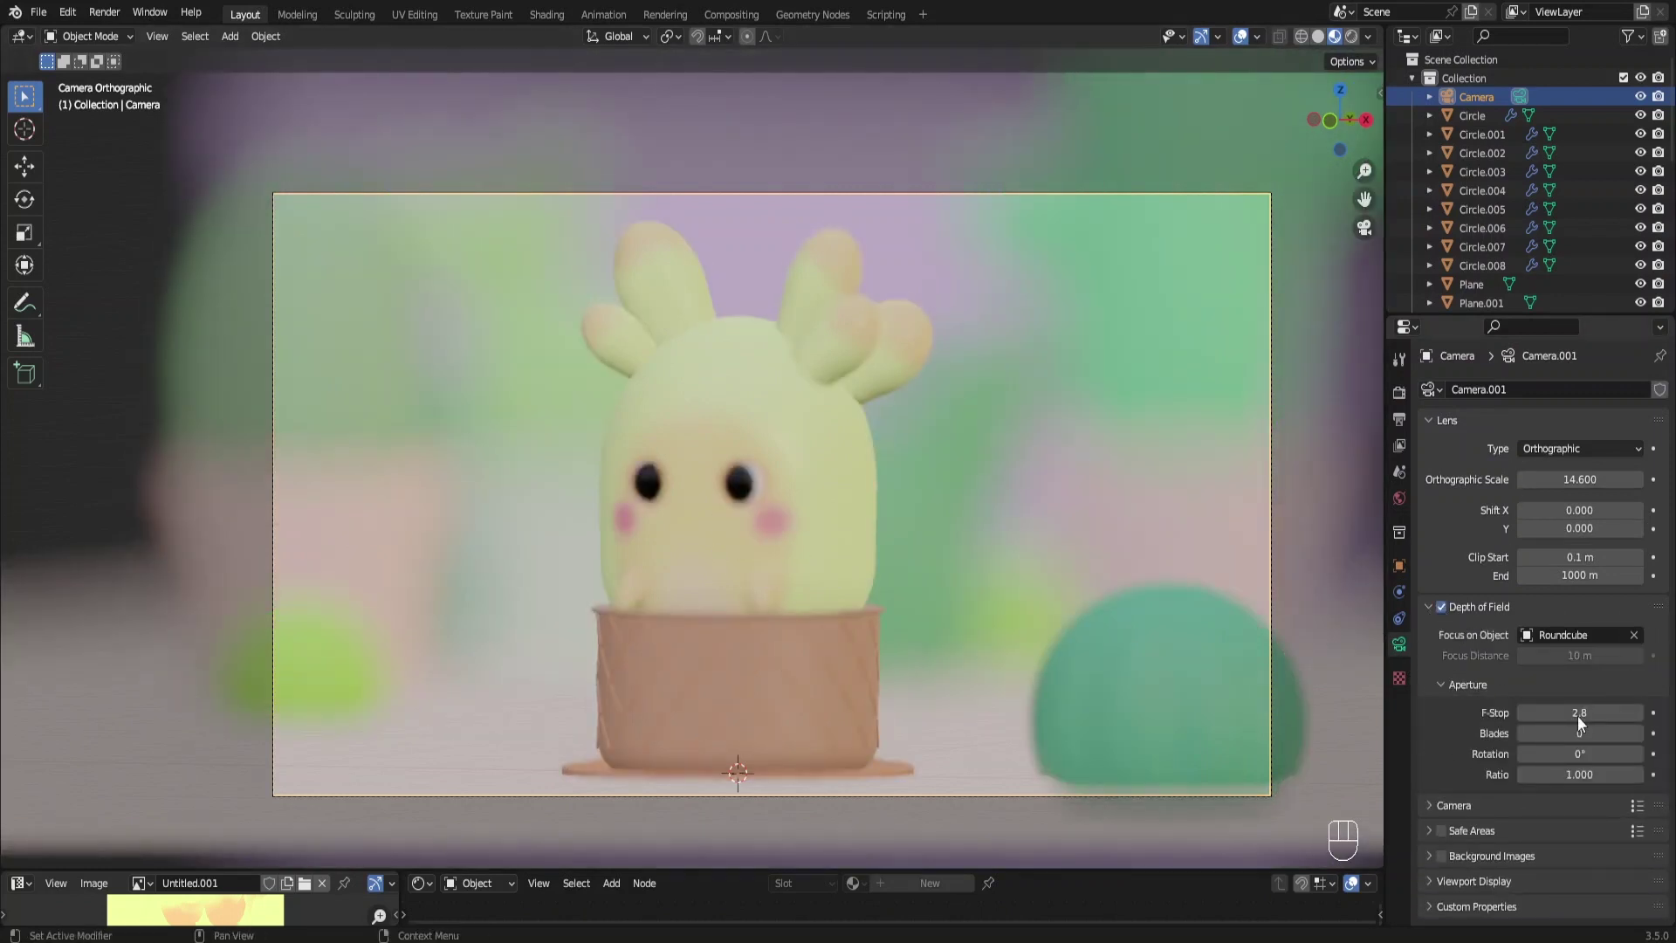
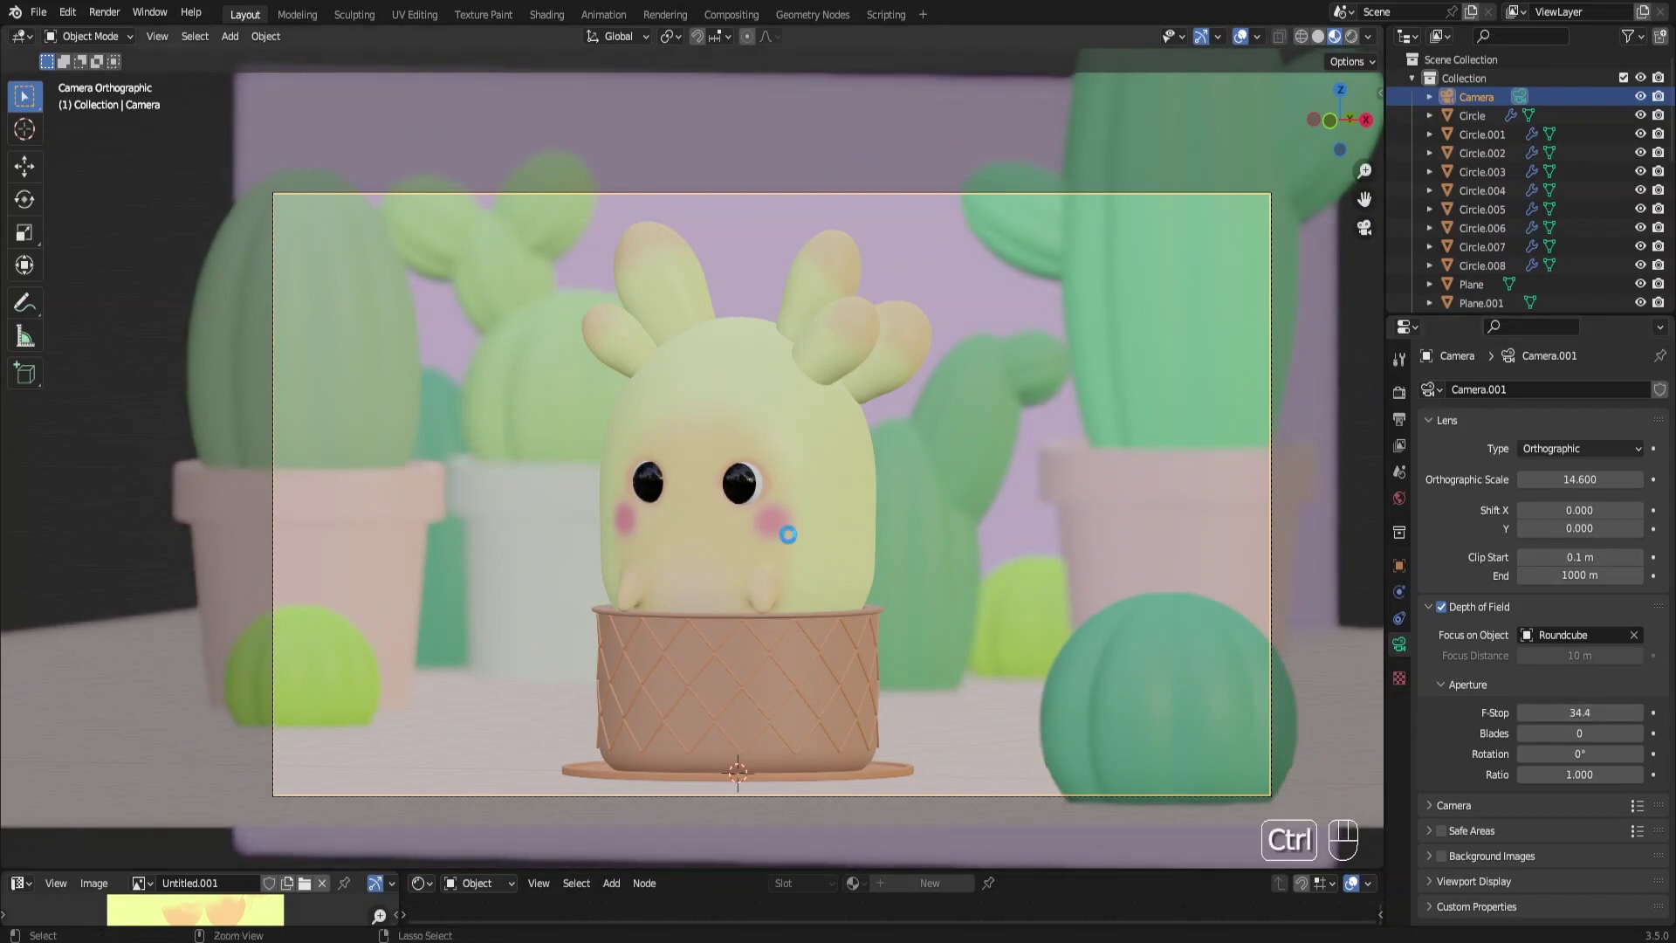
pyautogui.press('ctrl+s')
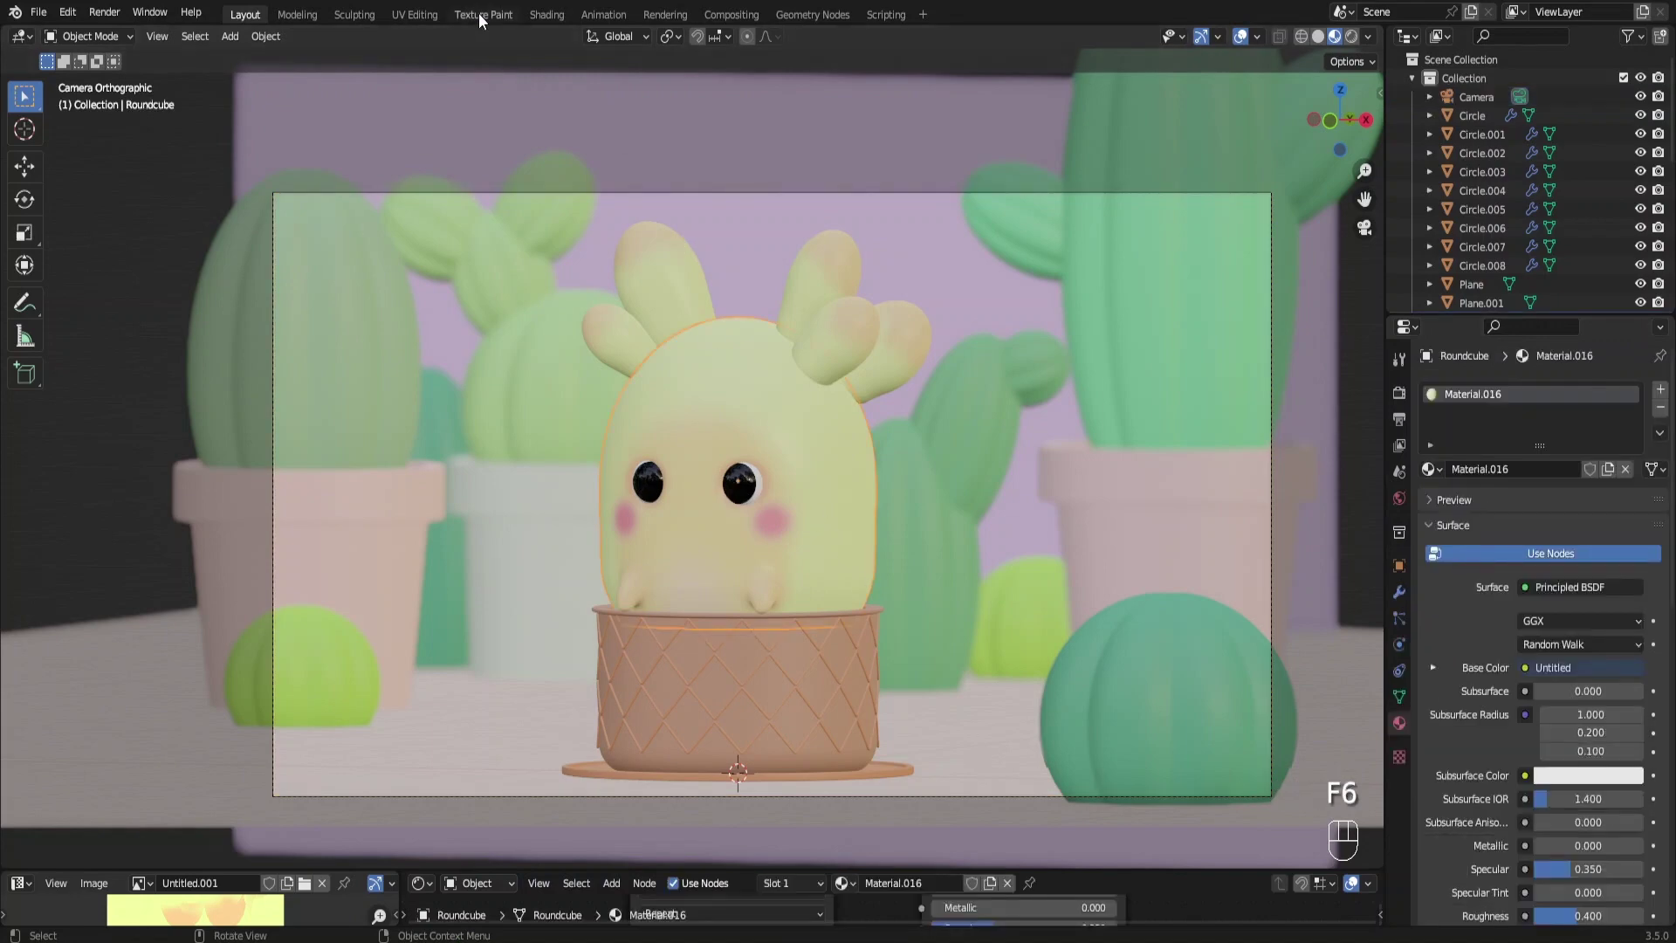
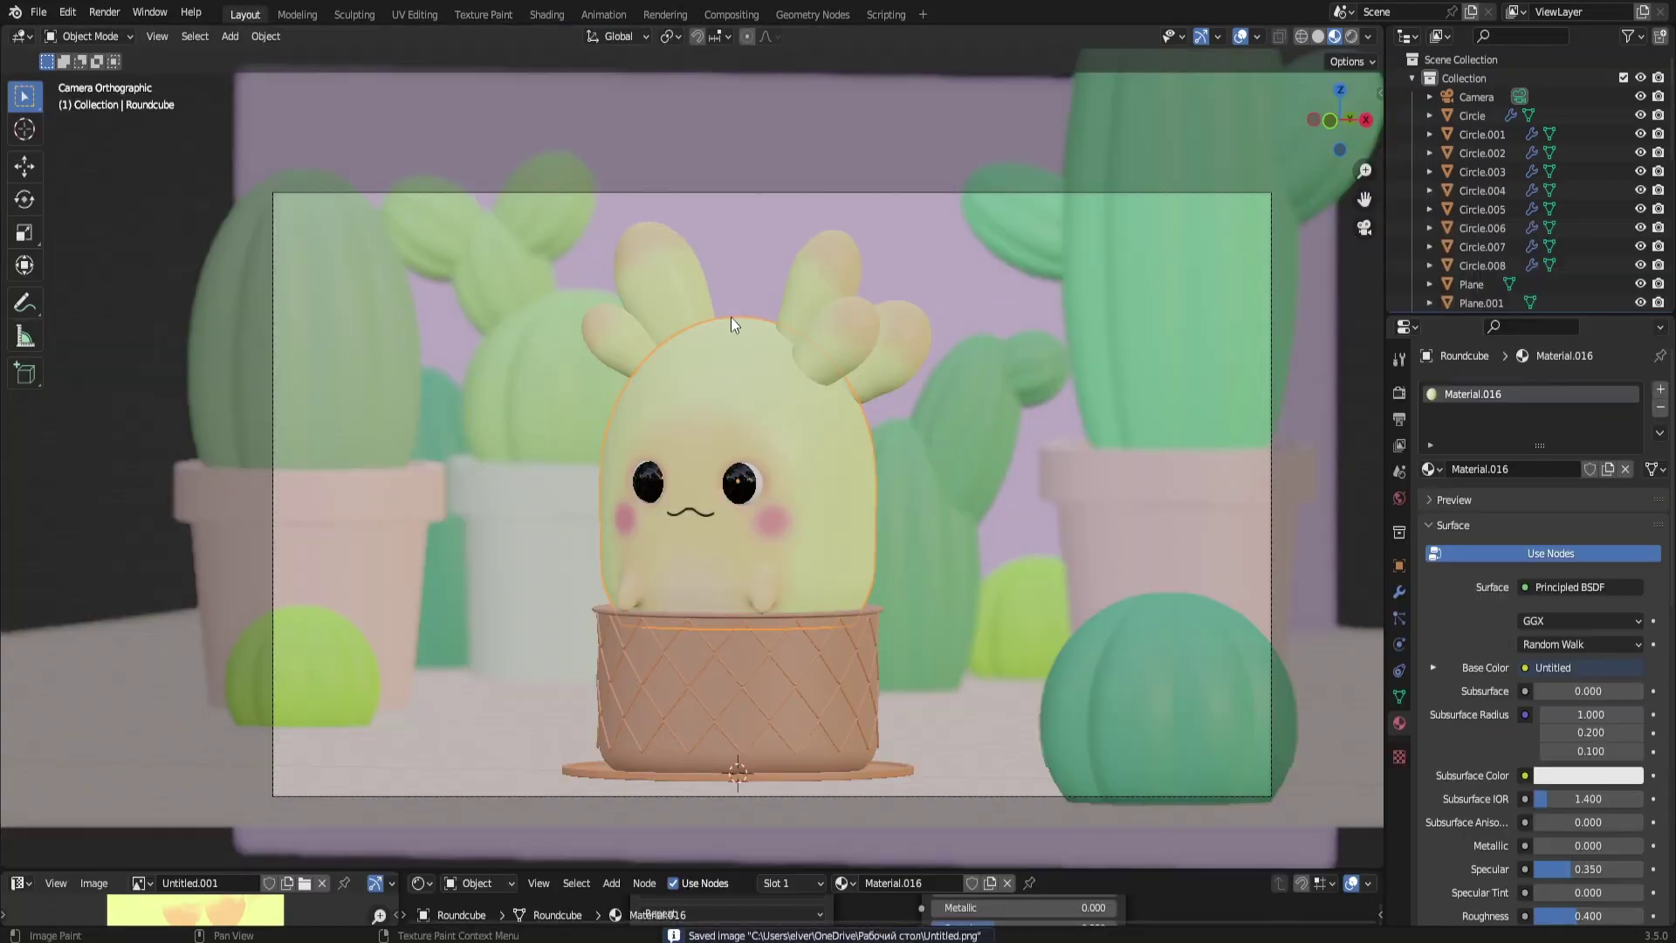
pyautogui.press('n')
pyautogui.press('F6')
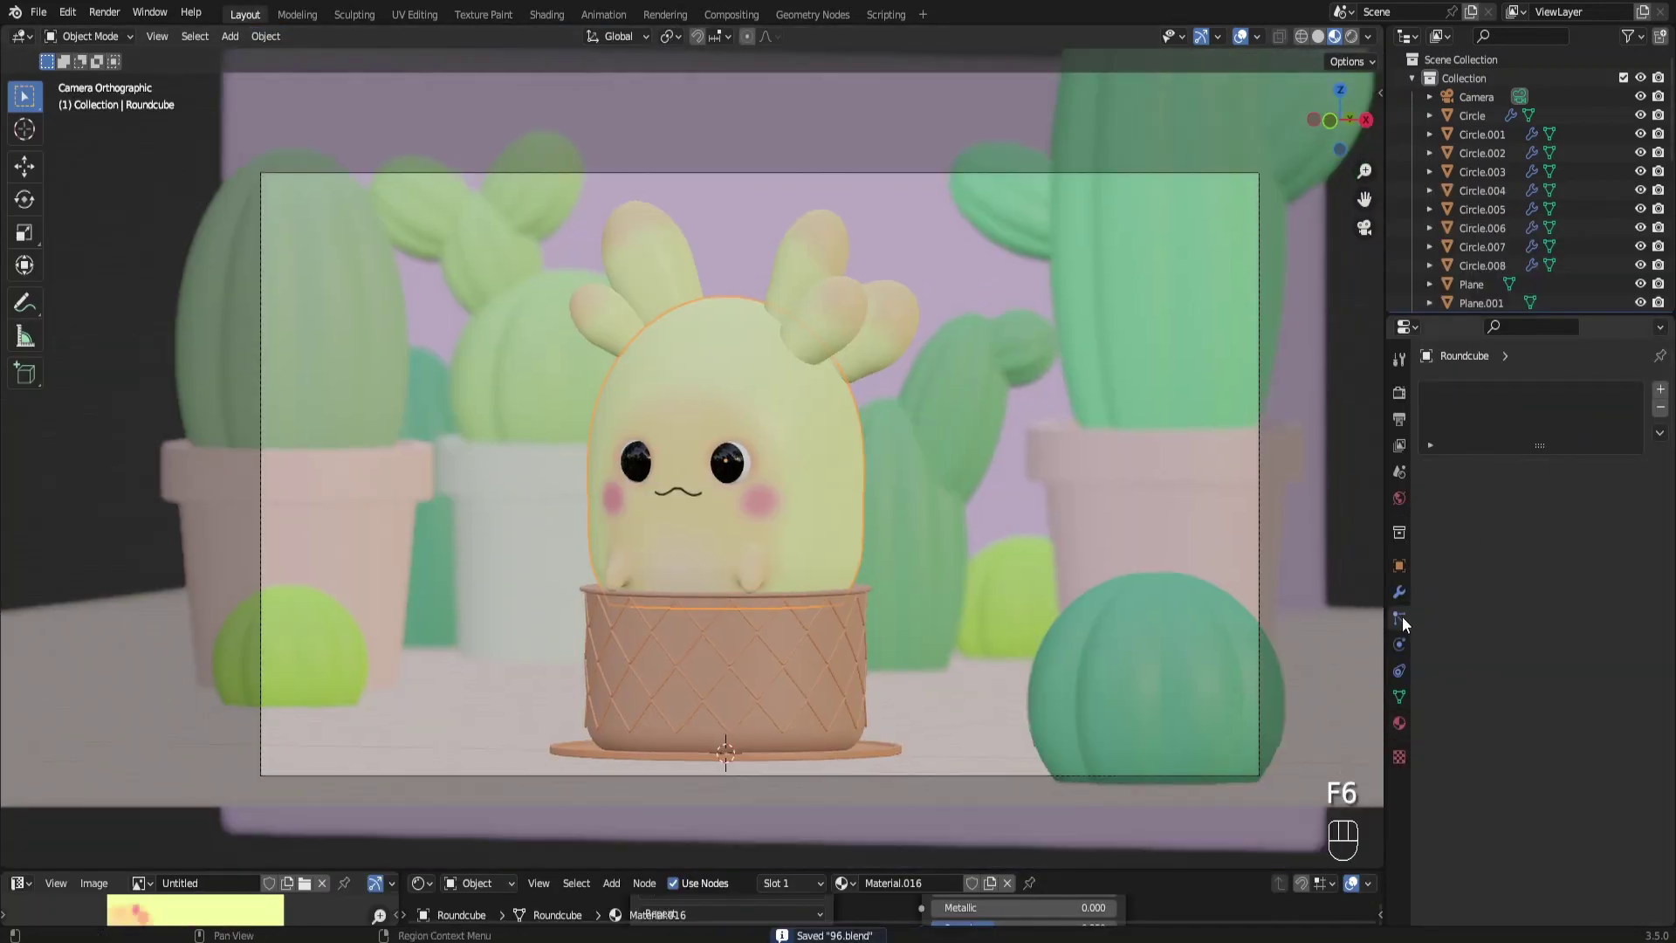
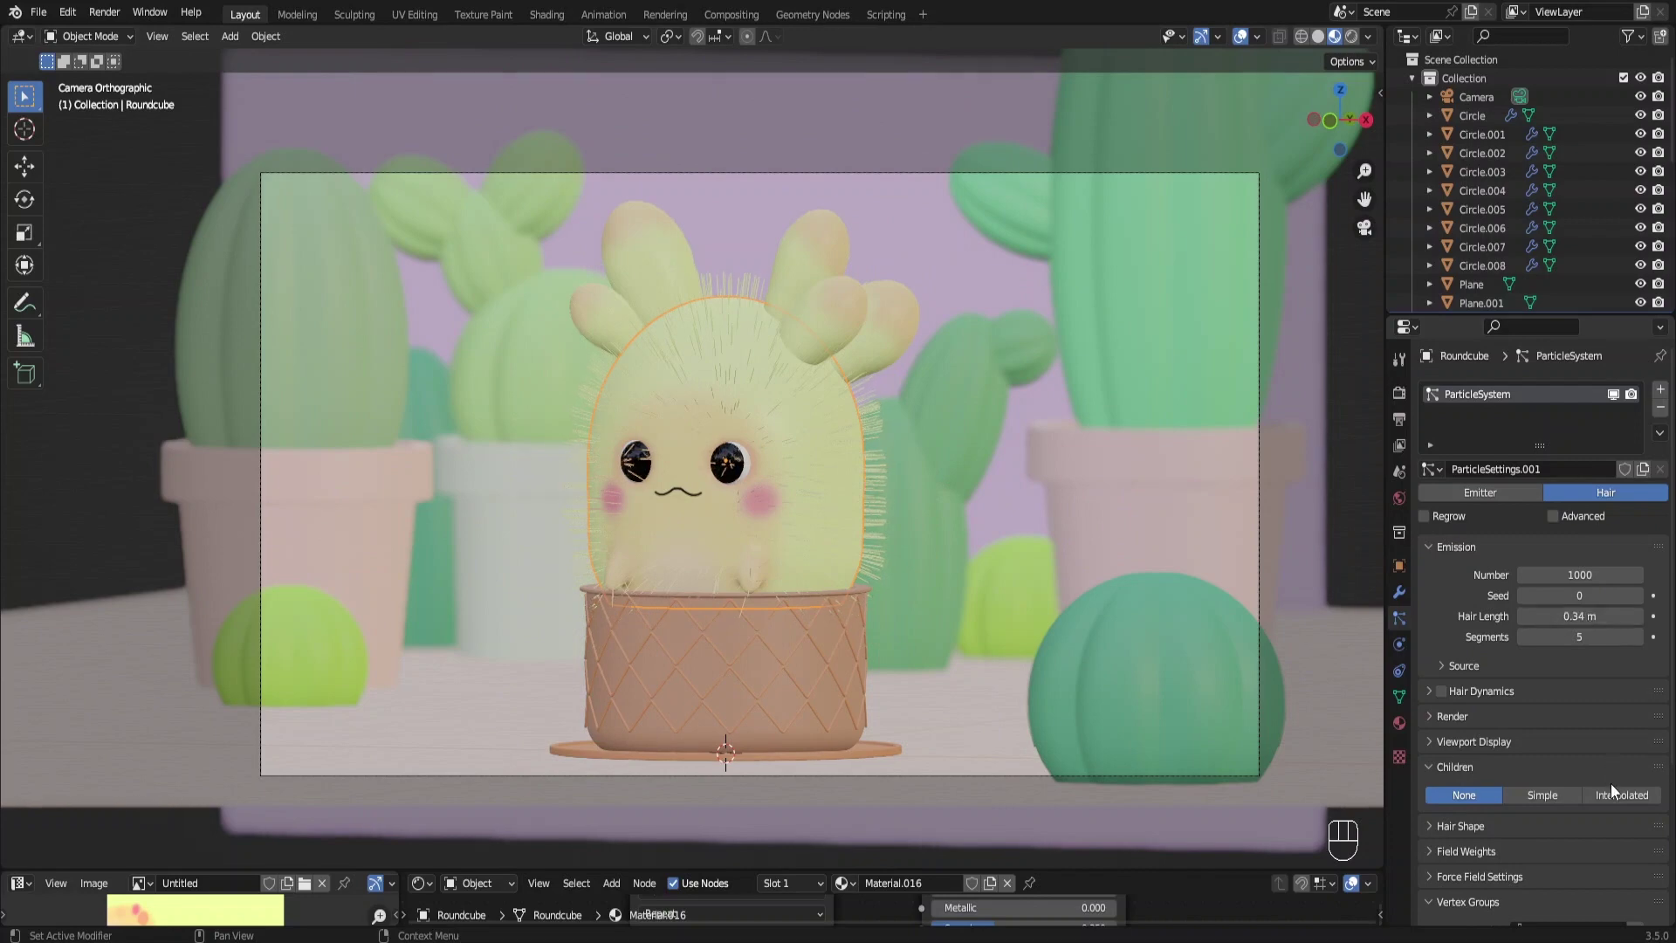
# Zoom in on the furry cactus face to inspect the hair coat
pyautogui.moveTo(1515, 711); pyautogui.dragTo(673, 559)
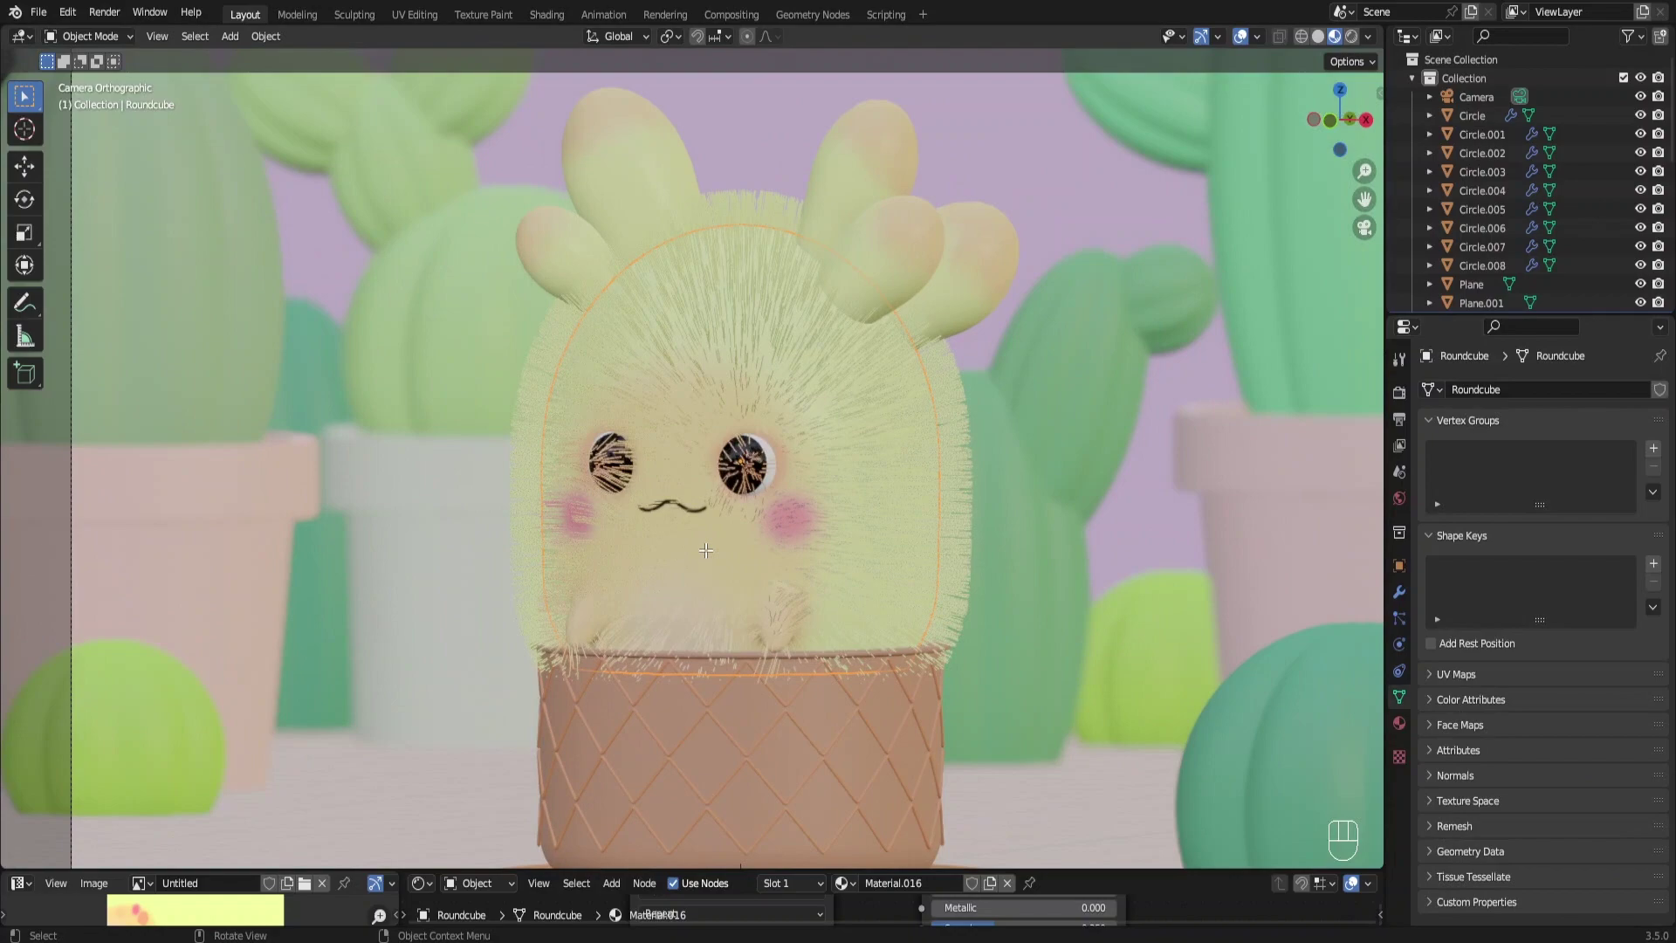
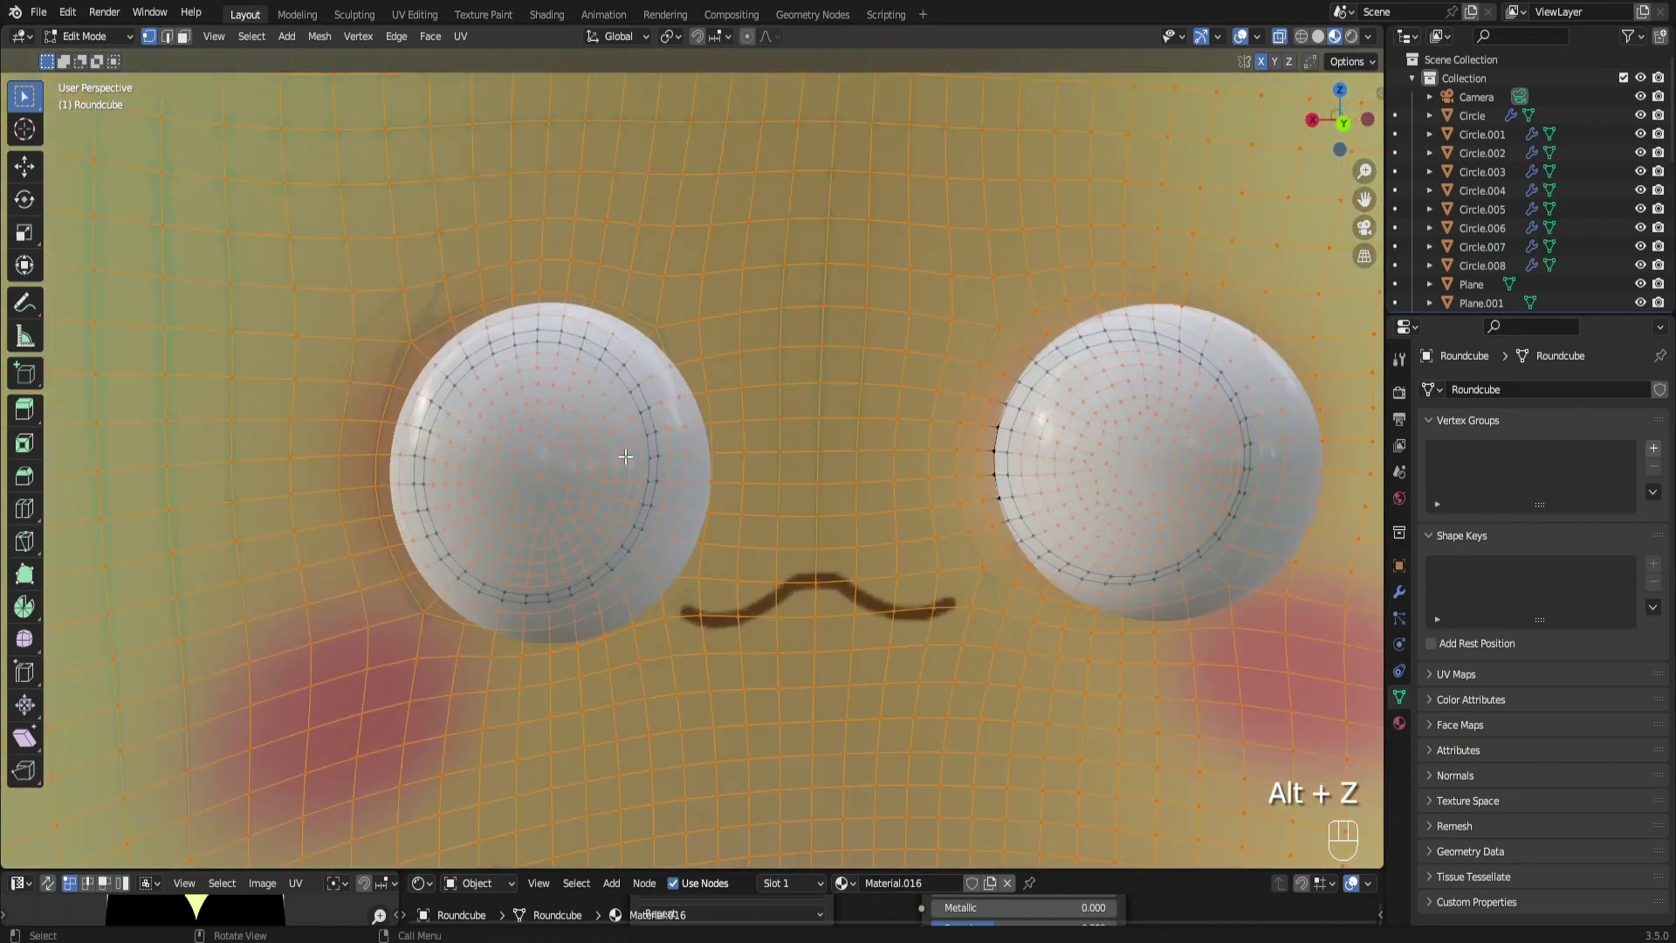
# Circle-select the eye-rim vertices for the group and return to Object Mode
pyautogui.press('c')
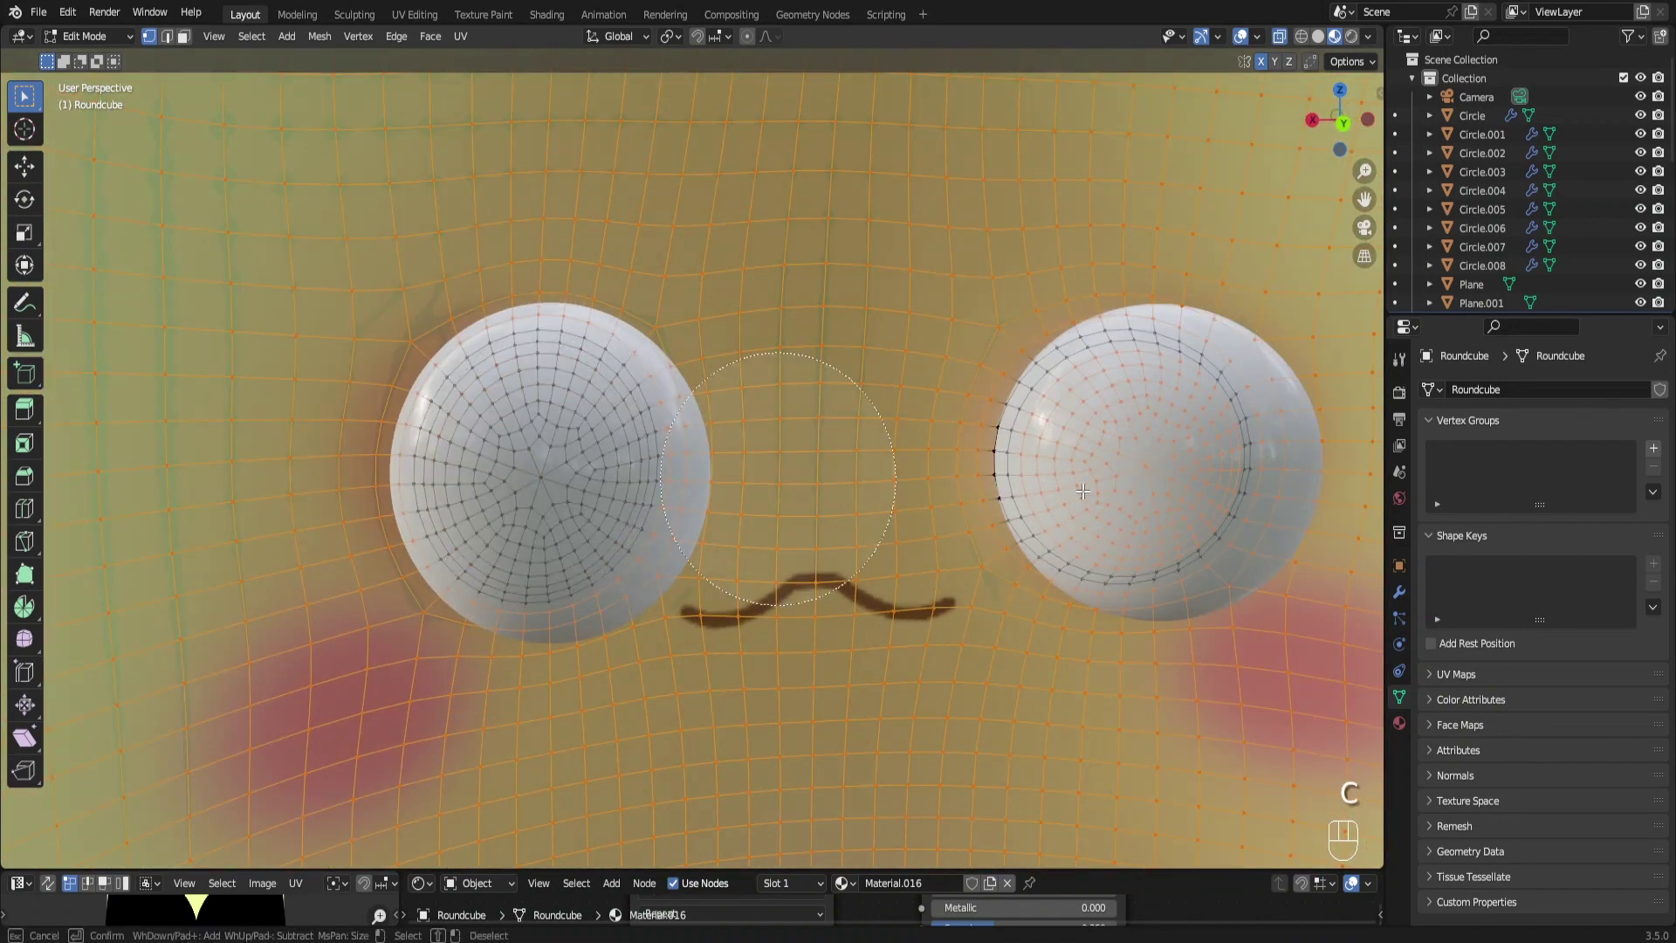
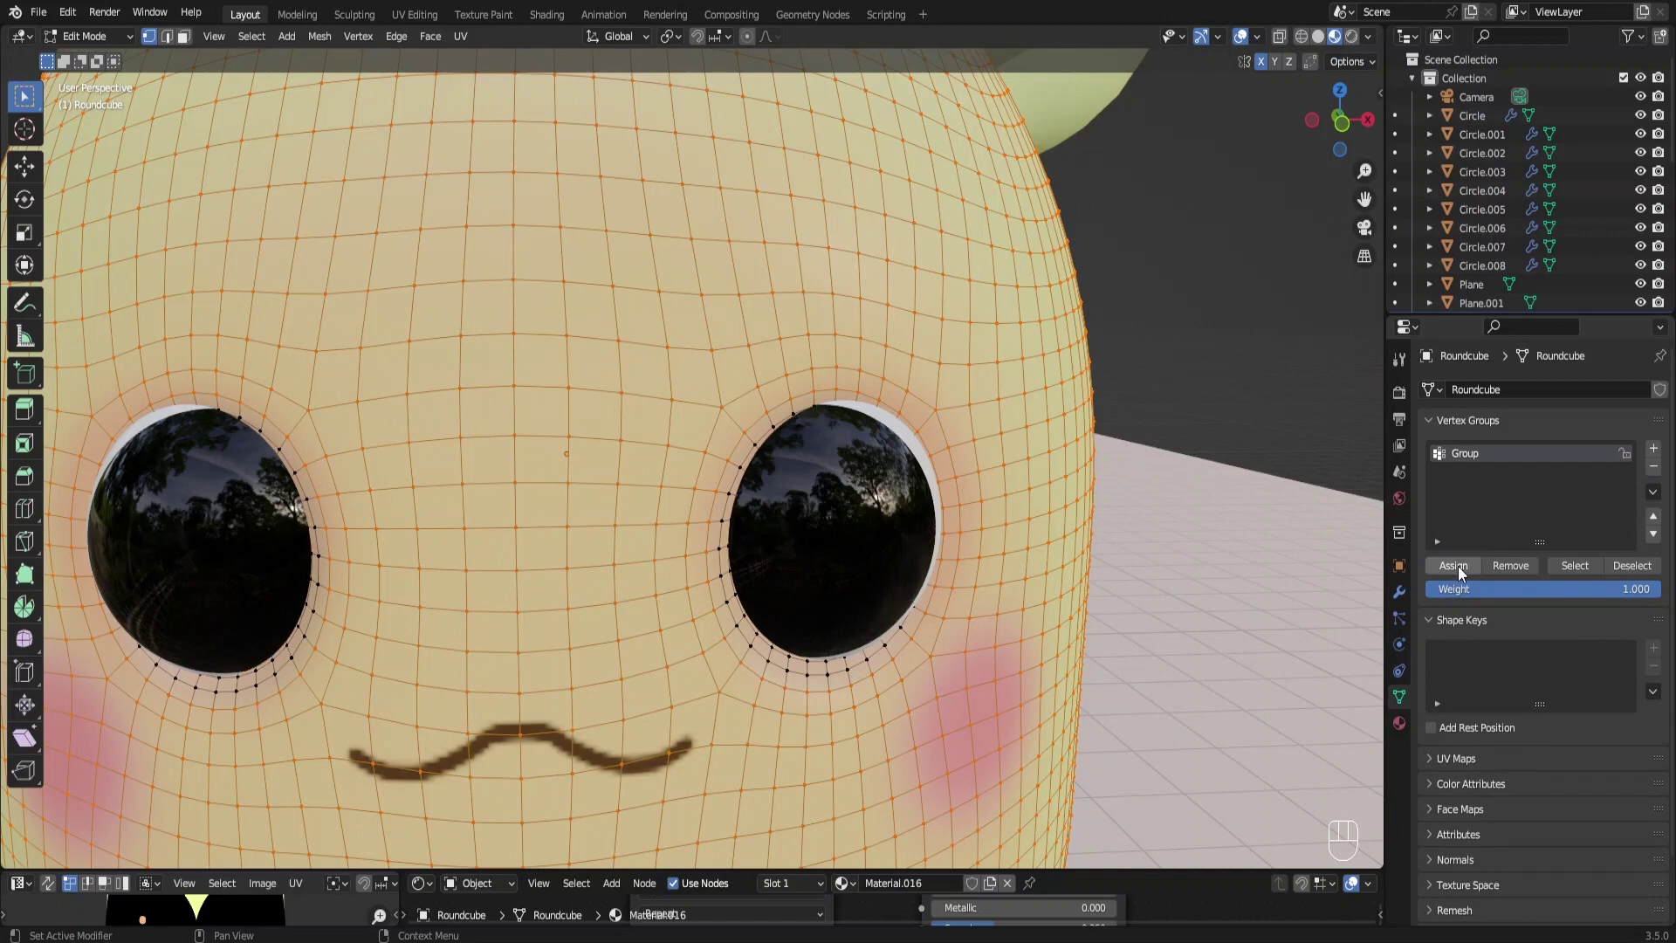
pyautogui.press('Tab')
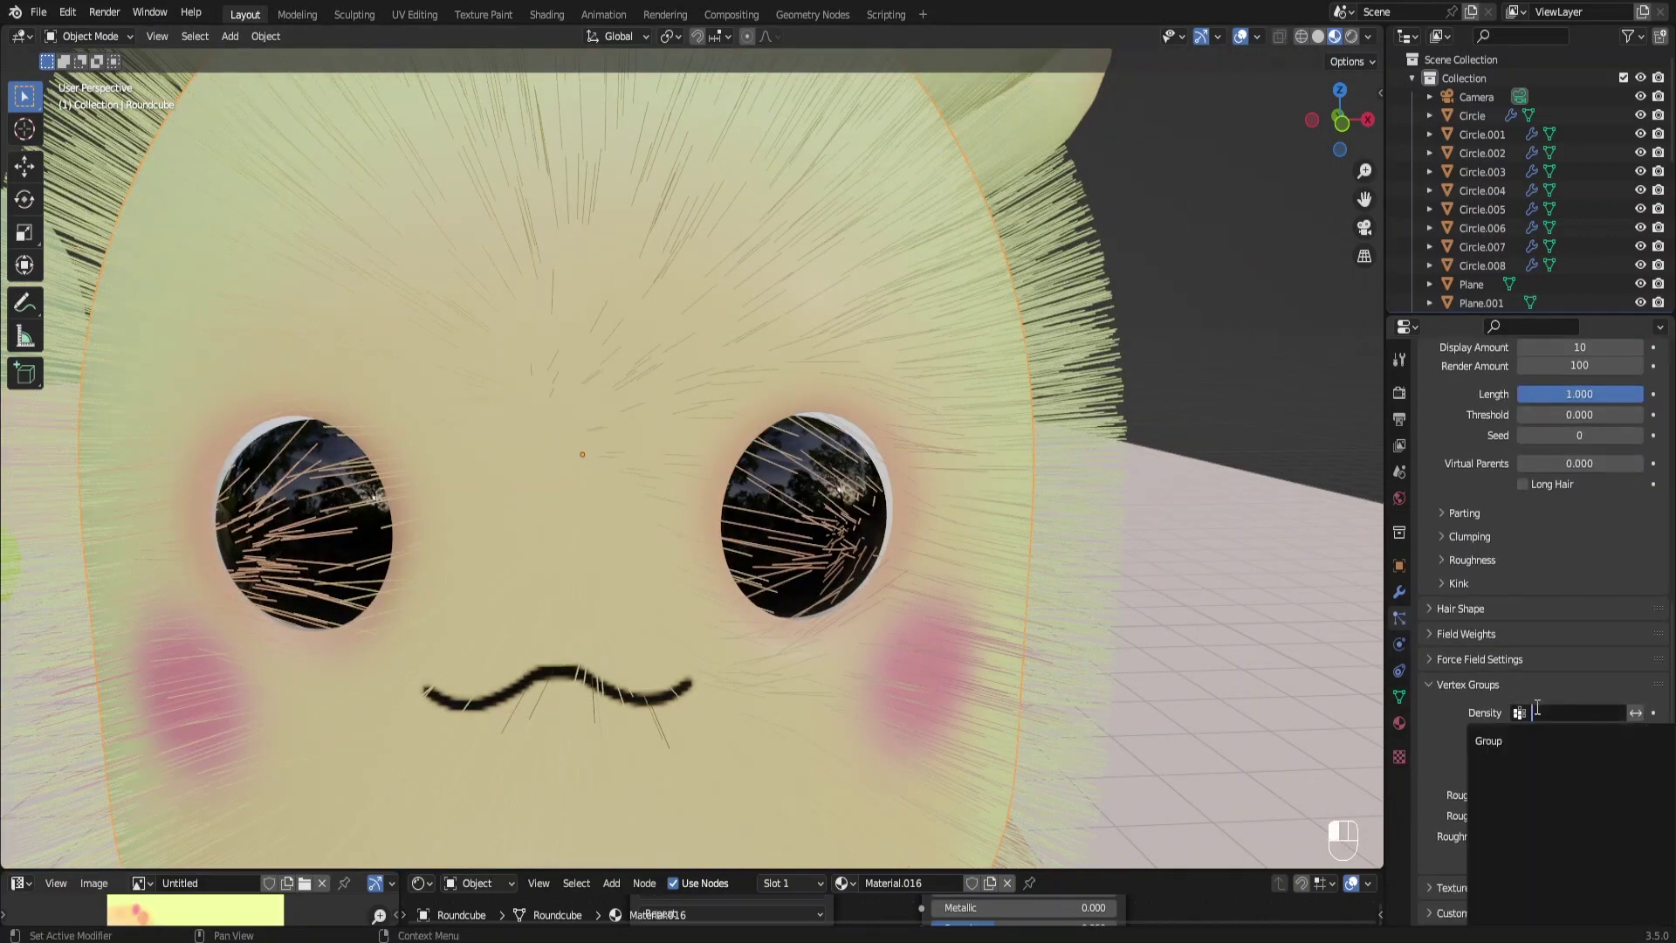
# Pull the view back and look at the furry character through the scene camera
pyautogui.moveTo(830, 536); pyautogui.dragTo(817, 532)
pyautogui.press('KP_0')
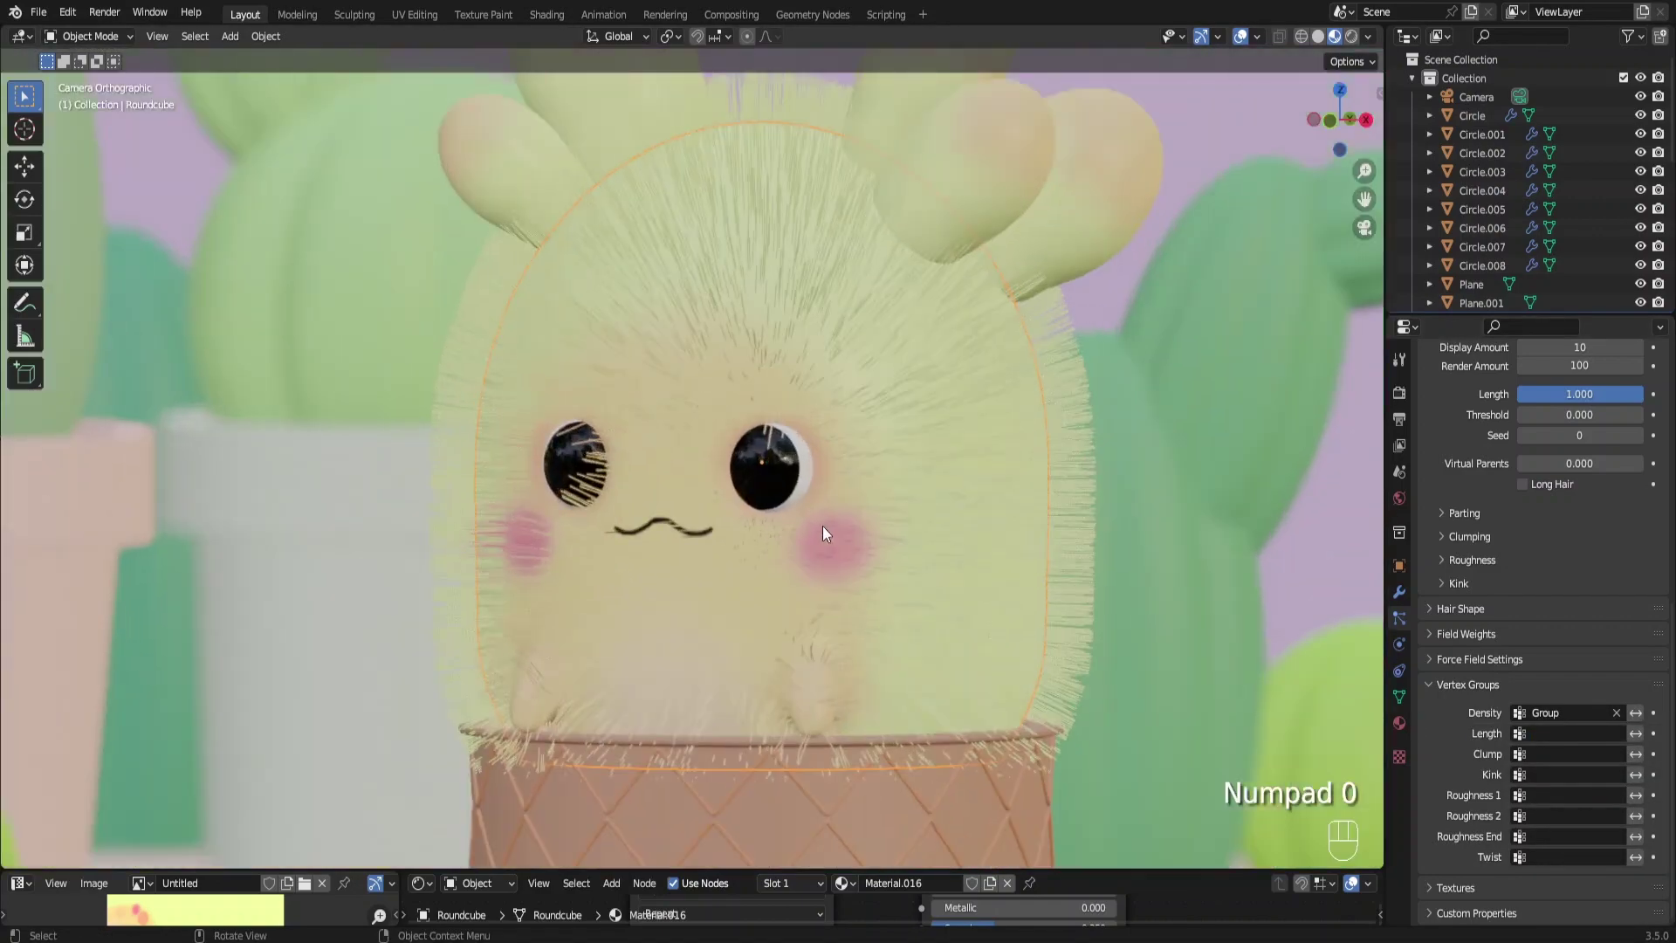
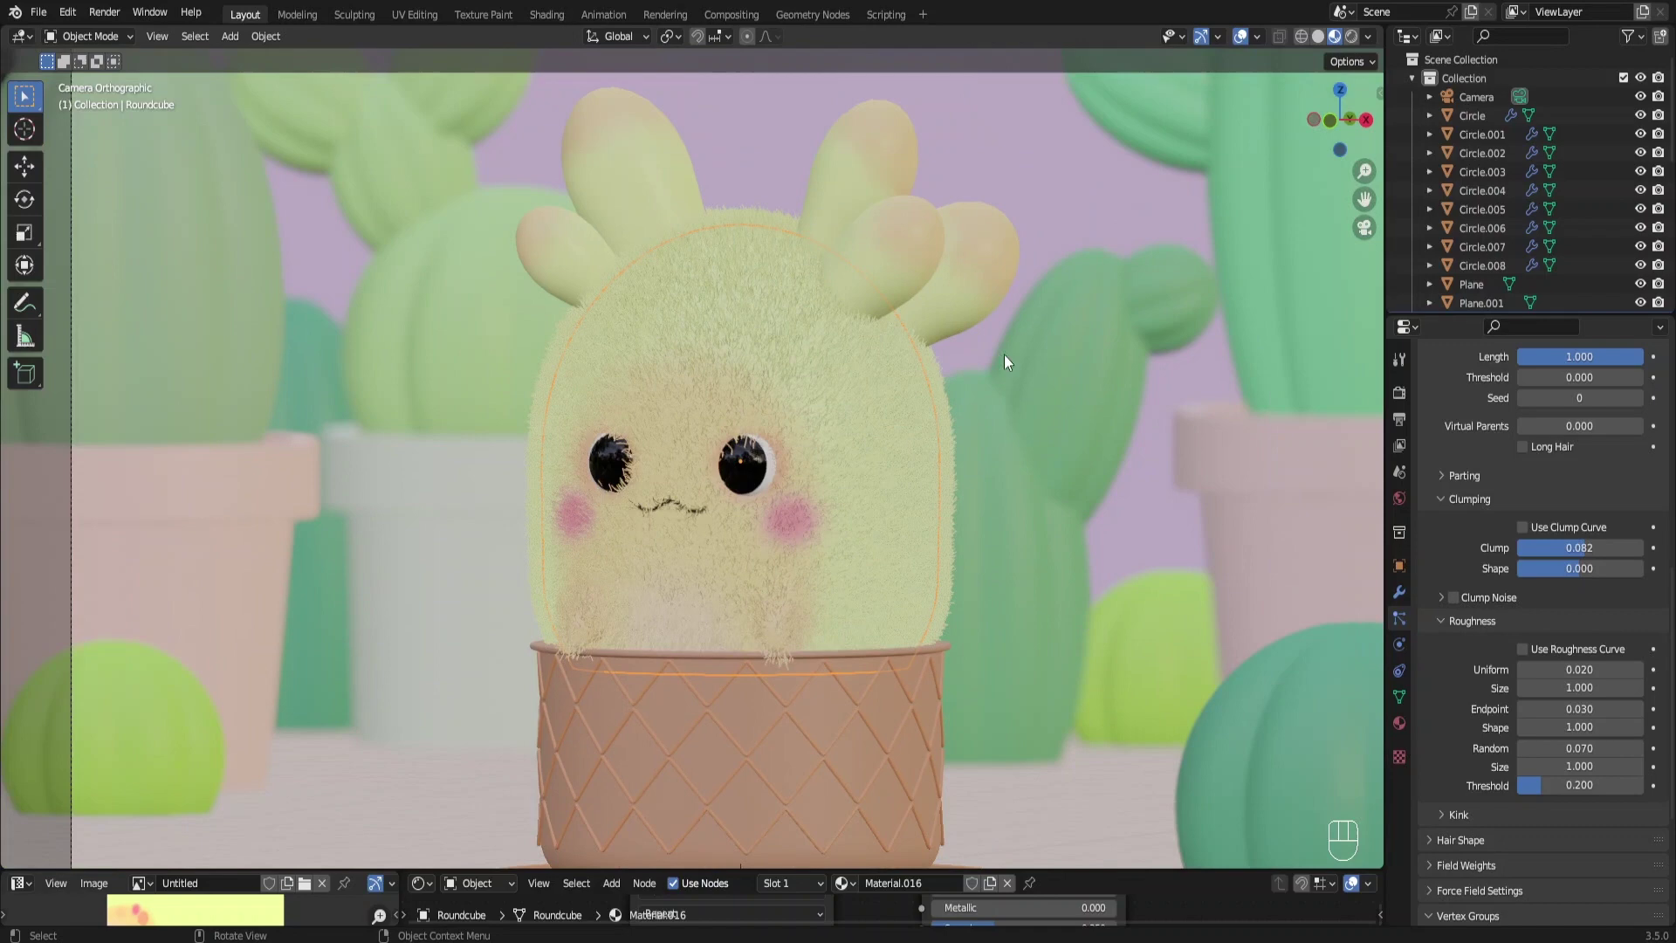
# Add a Hair particle system to the Roundcube.001 ears object
pyautogui.click(918, 250)
pyautogui.click(1661, 394)
pyautogui.click(1586, 492)
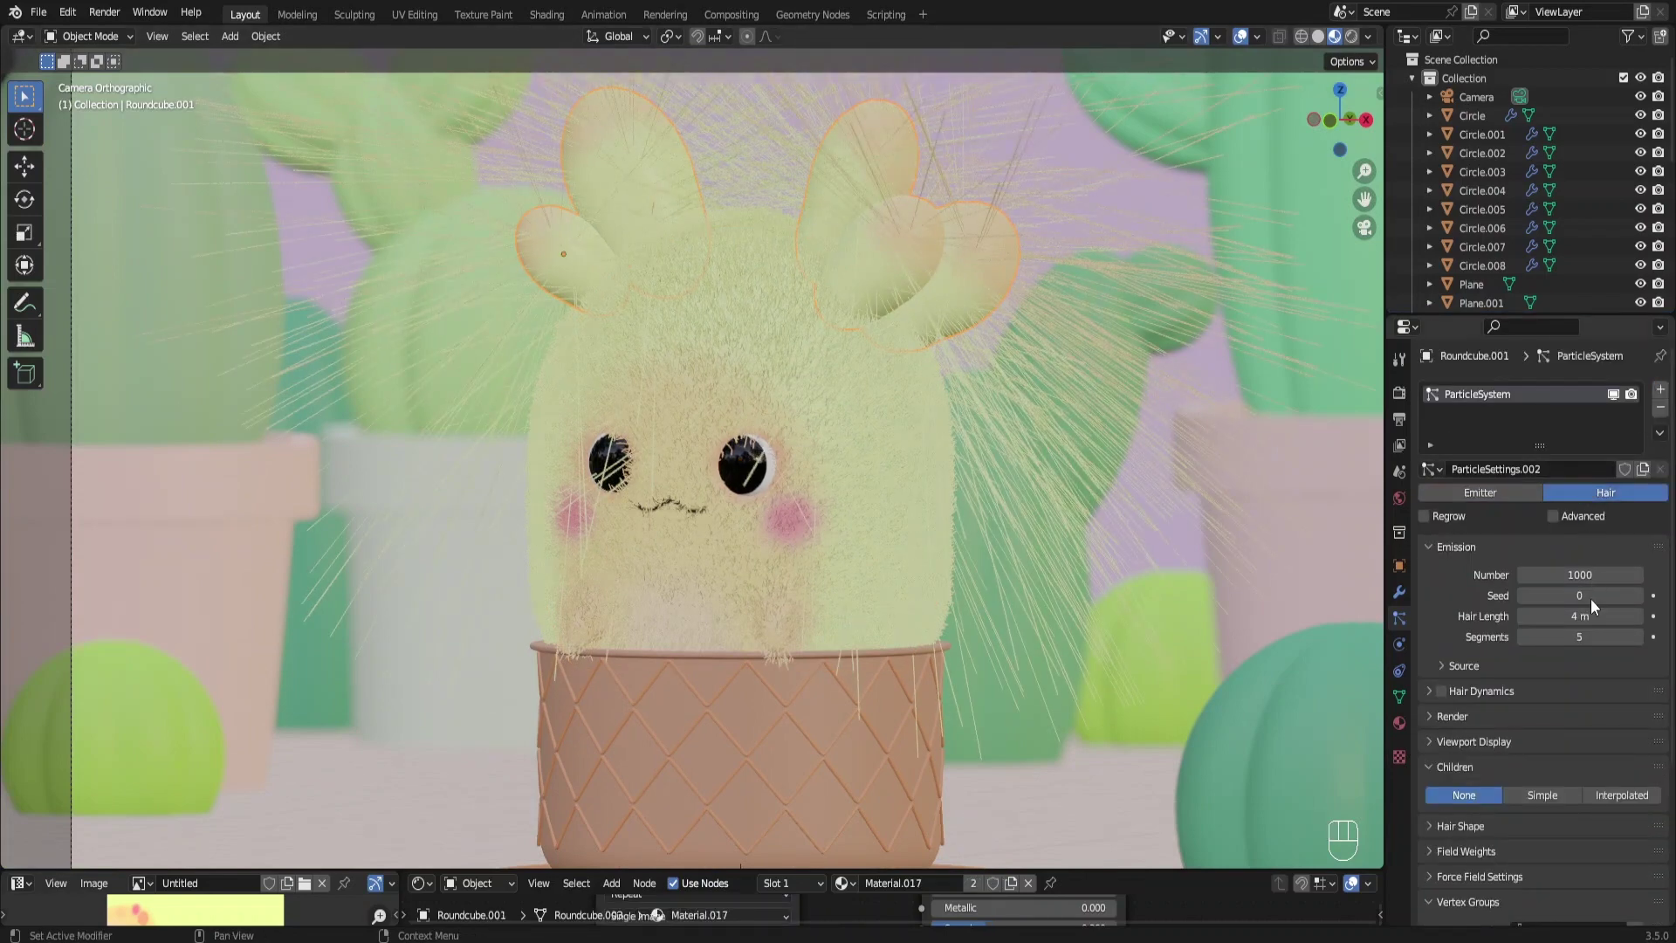
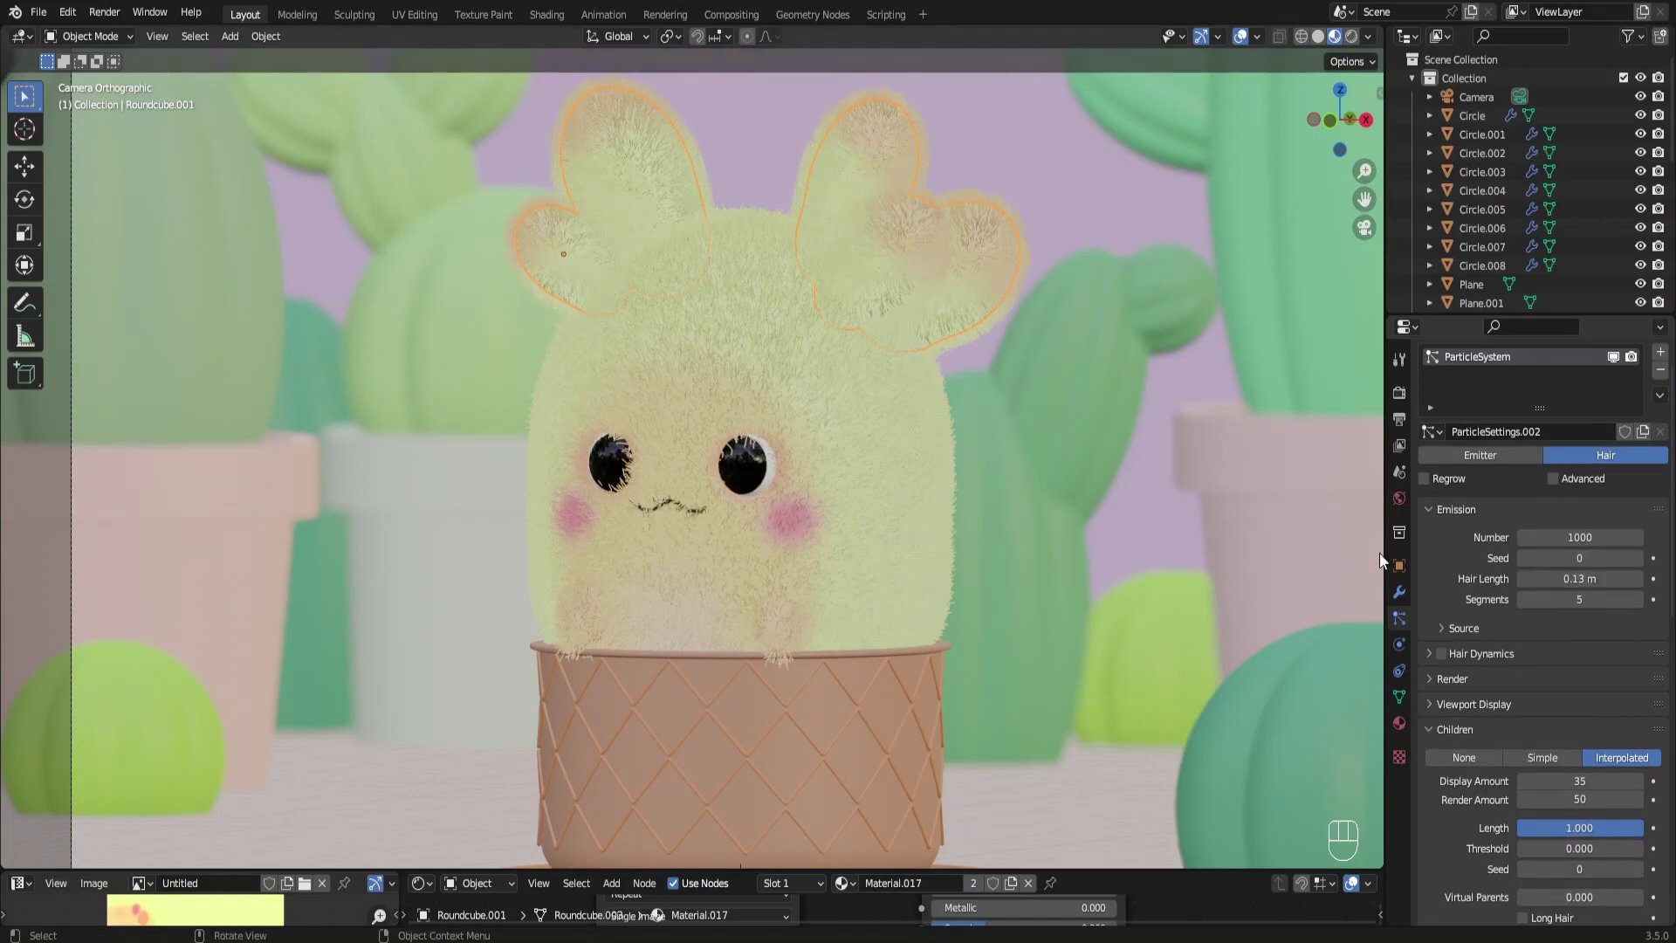
pyautogui.moveTo(1062, 429); pyautogui.dragTo(1056, 501)
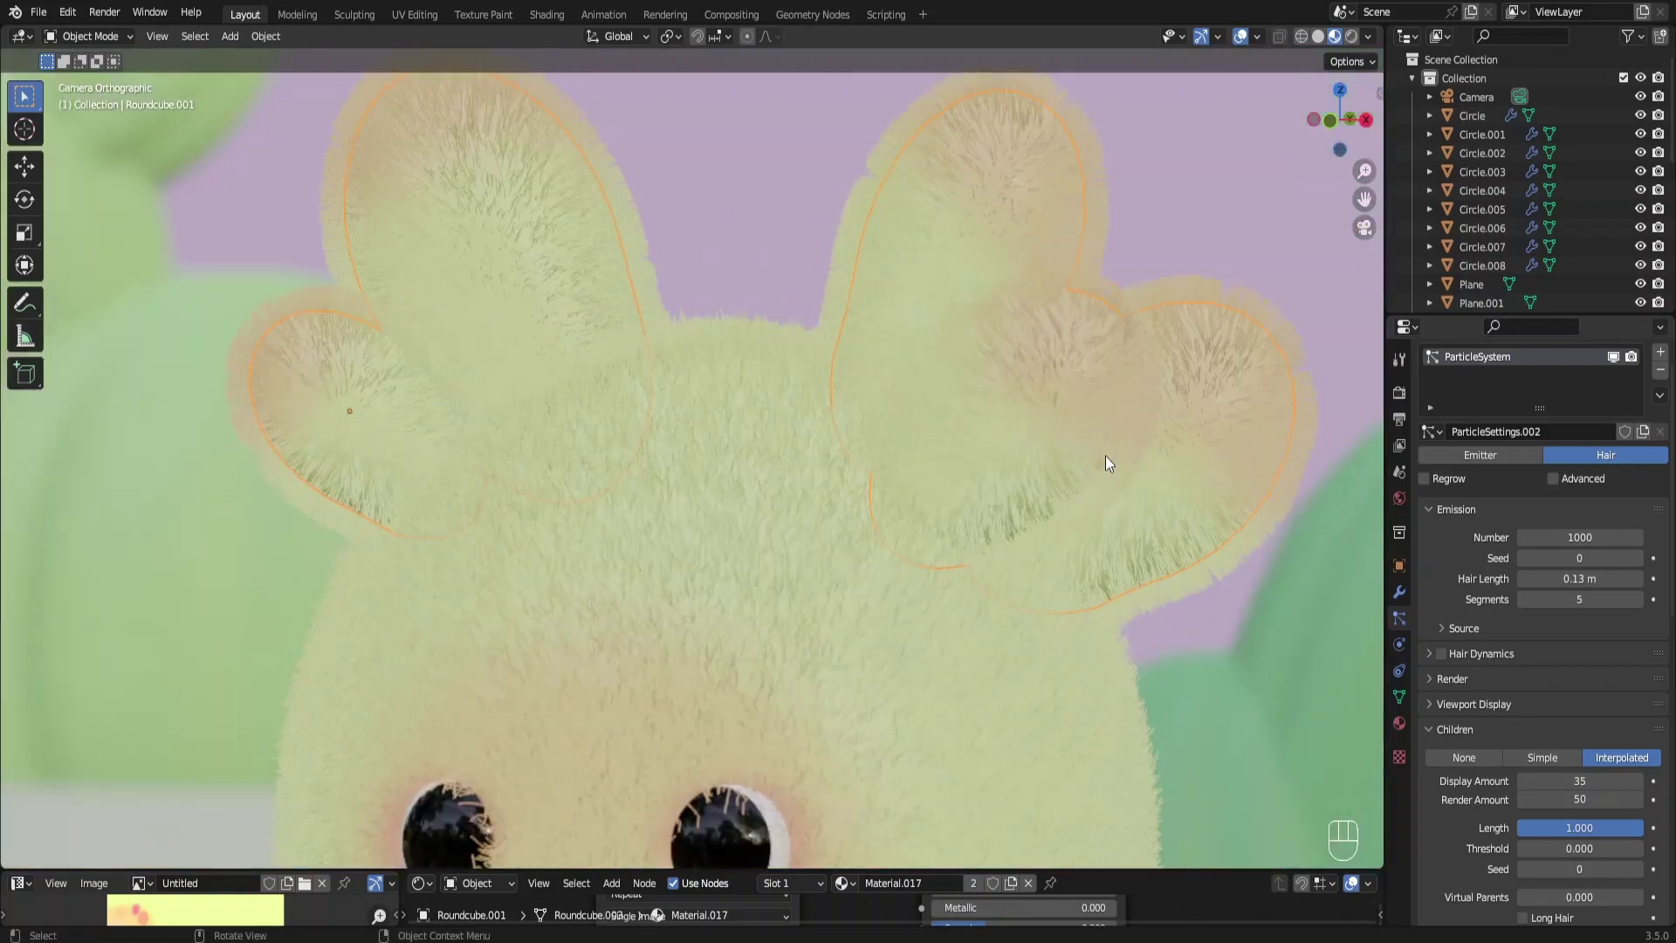
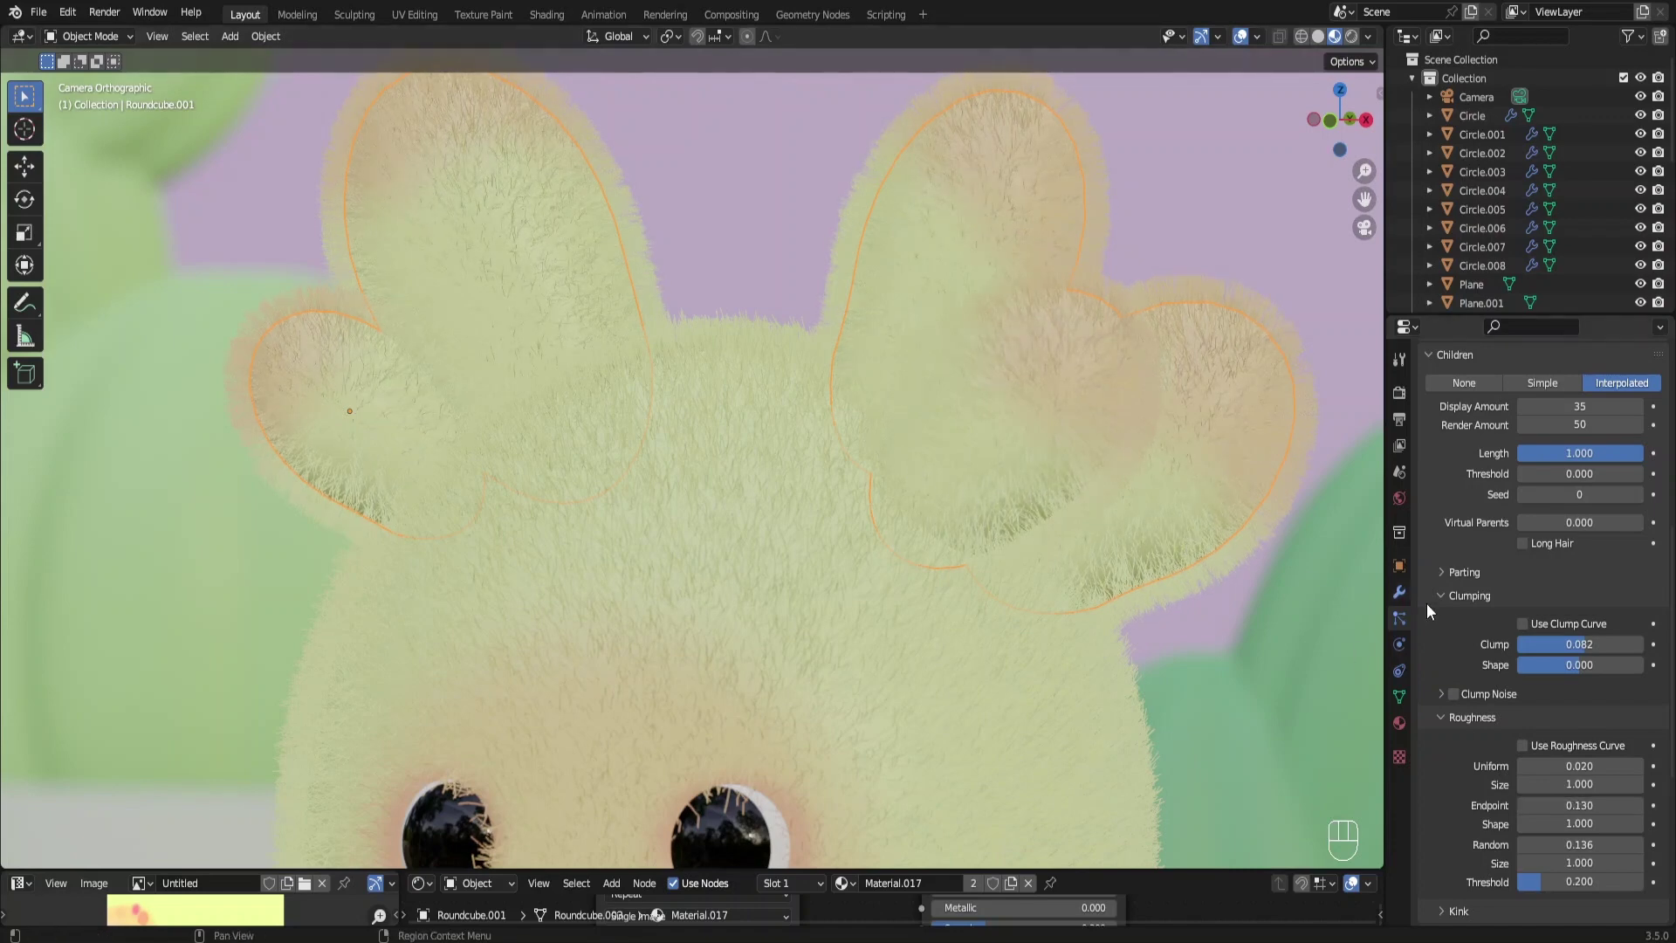
# Save the furry cactus scene and switch the render engine to Cycles
pyautogui.moveTo(936, 510); pyautogui.dragTo(865, 454)
pyautogui.press('ctrl+s')
pyautogui.press('r')
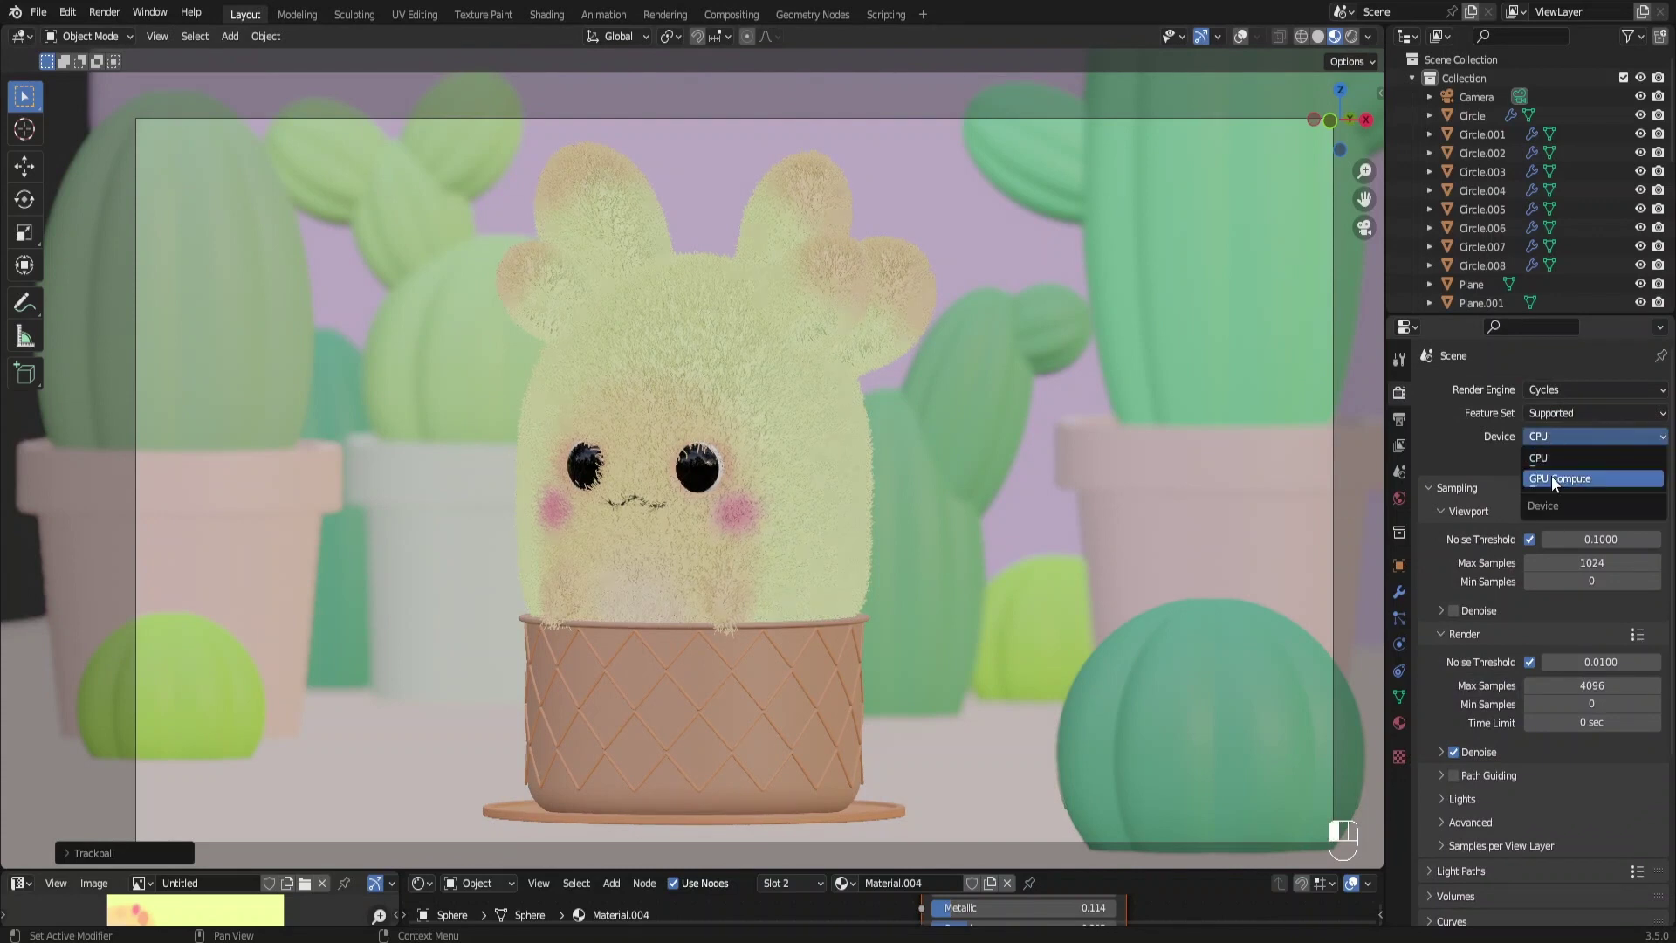
# Load the brown_photostudio HDRI as world environment and render with GPU Compute
pyautogui.moveTo(1530, 512); pyautogui.dragTo(1592, 540)
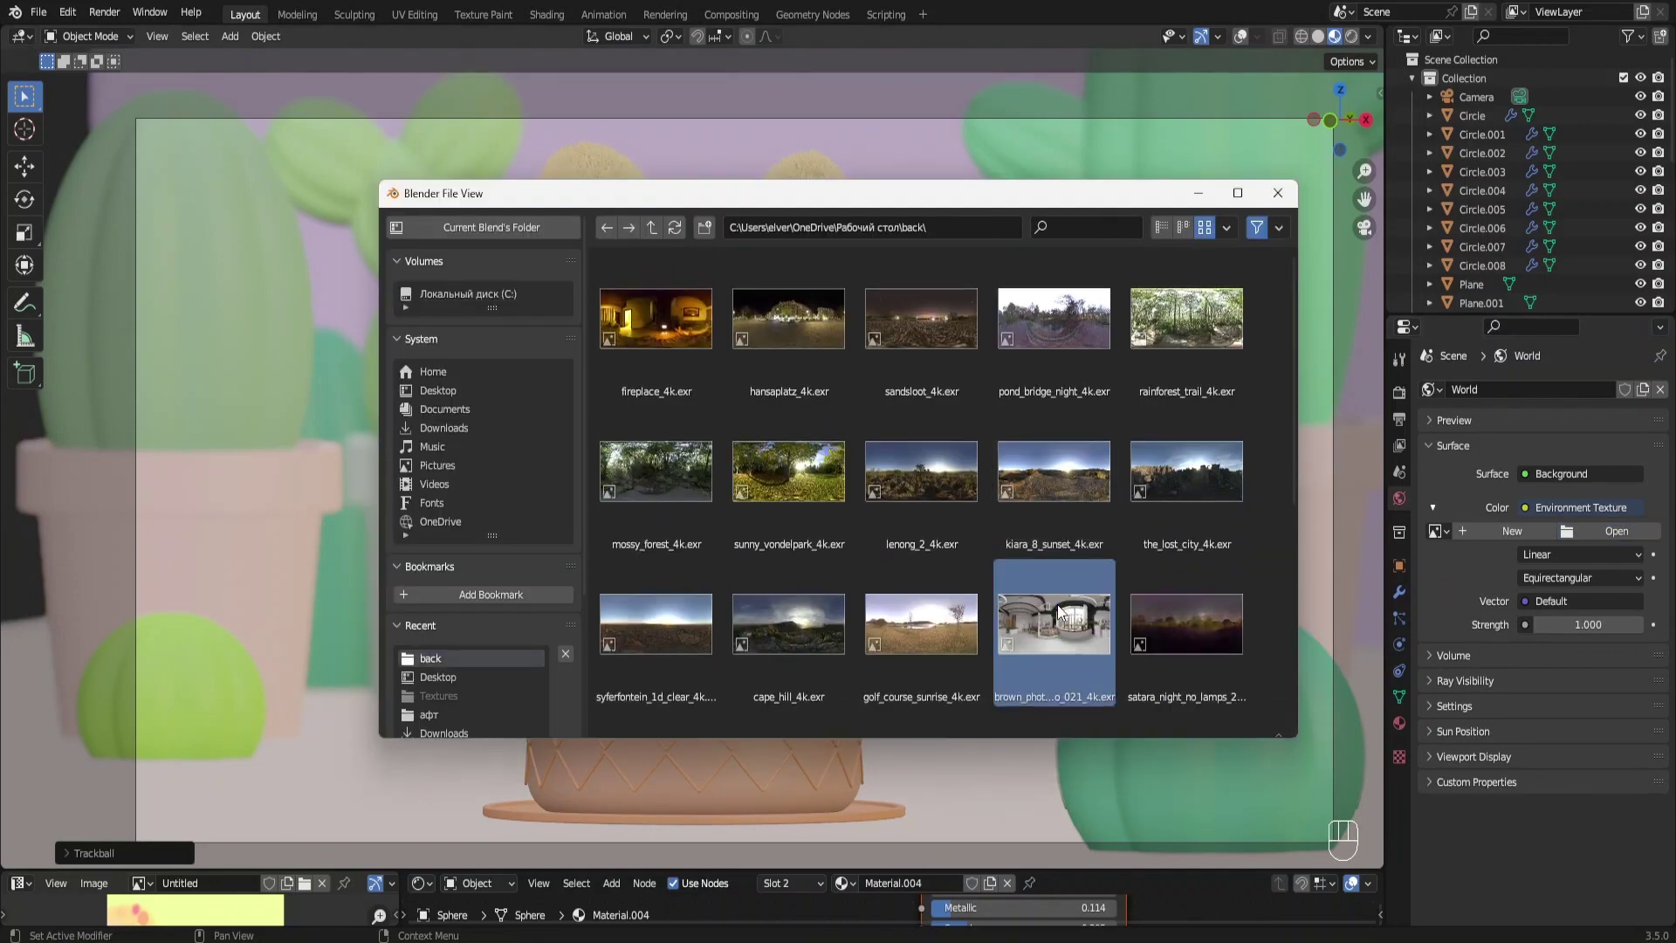
pyautogui.press('F5')
pyautogui.press('F6')
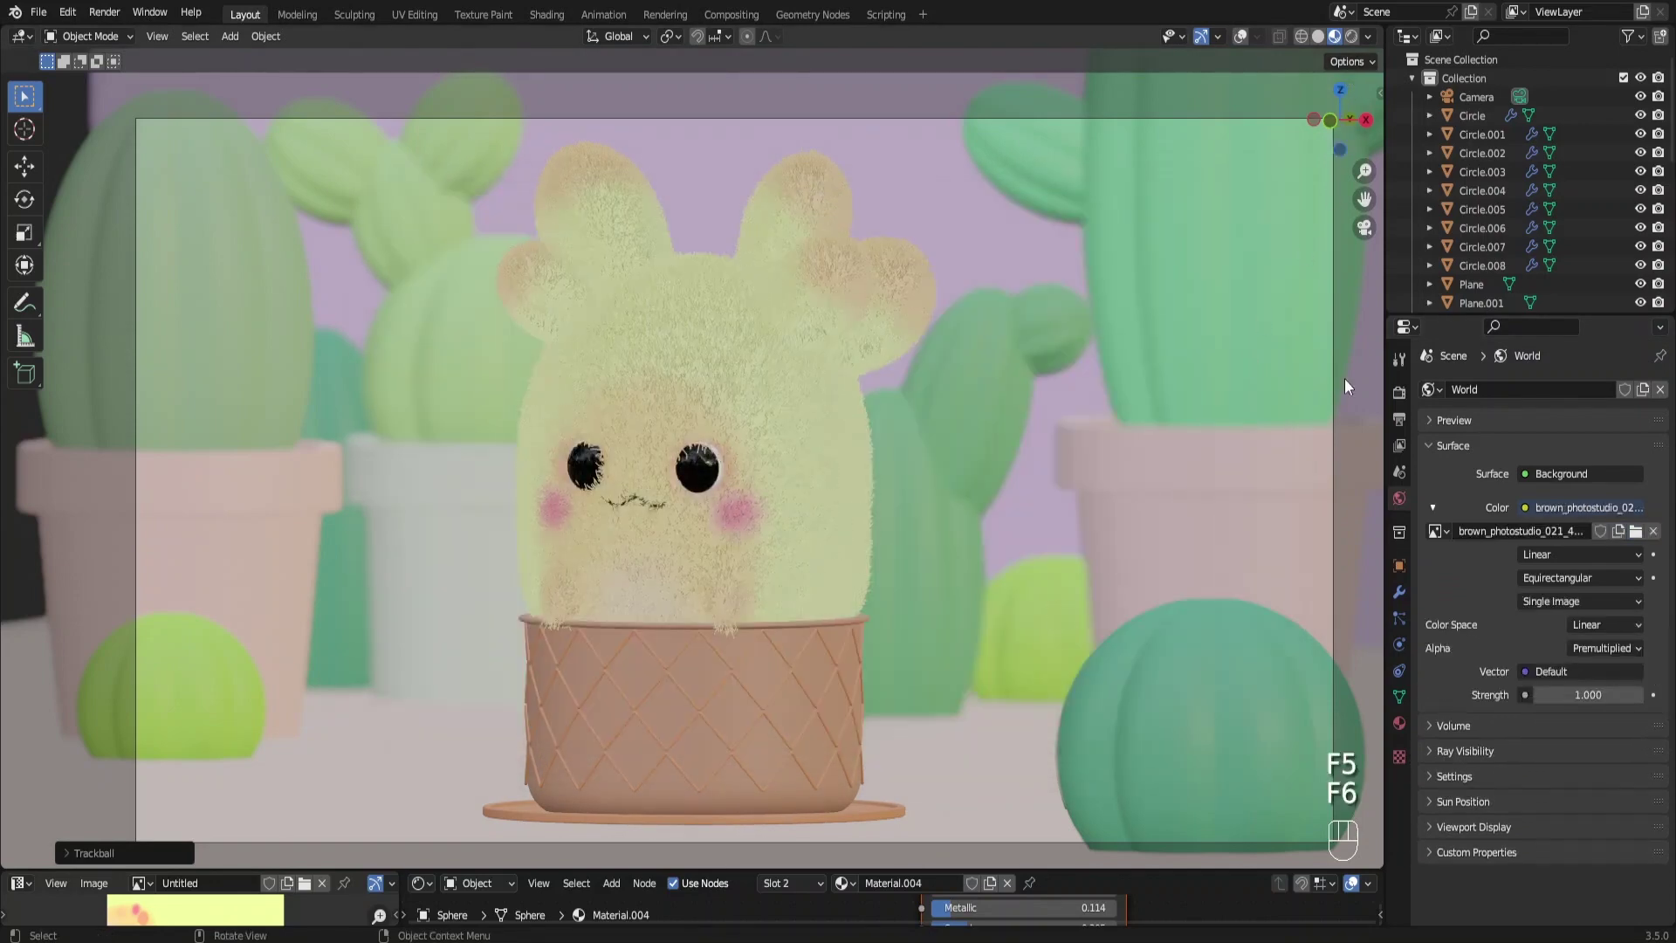
pyautogui.press('F3')
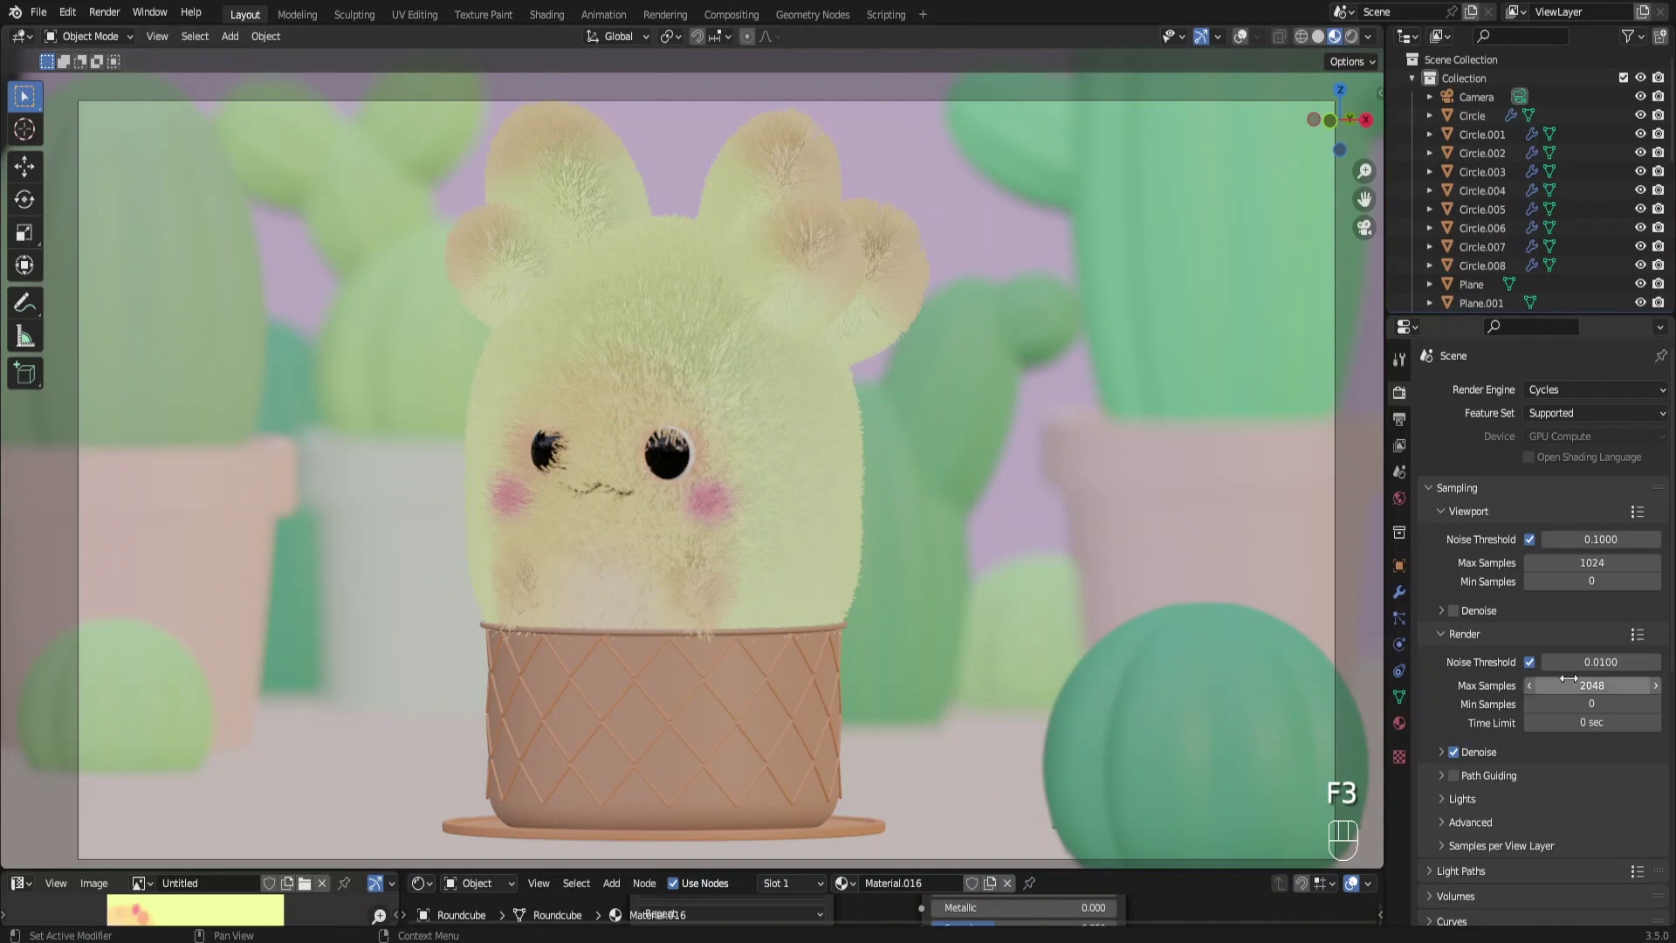